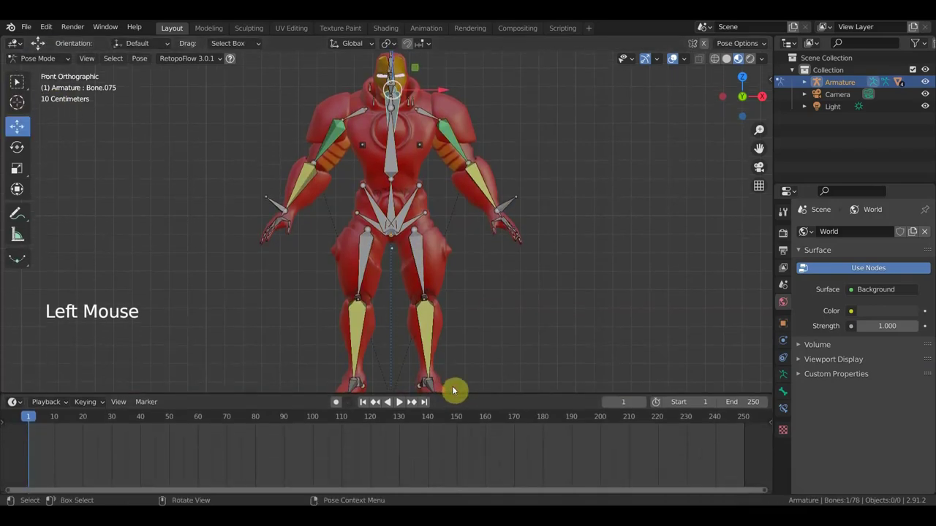
- Pan and zoom around the rigged armored character and its timeline before switching to VideoPad
middle_click(241, 463)
scroll("up", 3)
scroll("up", 3)
- Zoom the VideoPad timeline to inspect the ~21.5 s Untitled.mp4 reference clip, then return to Blender
scroll("up", 3)
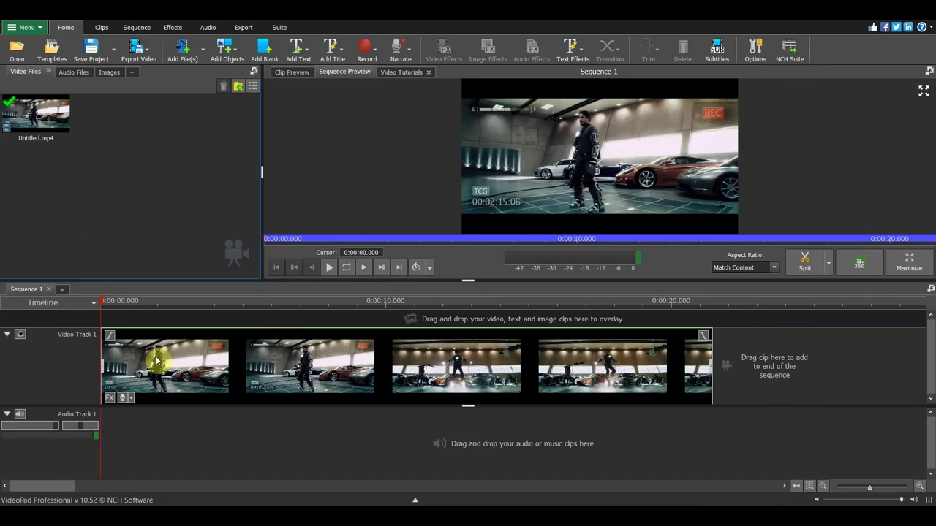
scroll("up", 3)
scroll("down", 3)
scroll("down", 3)
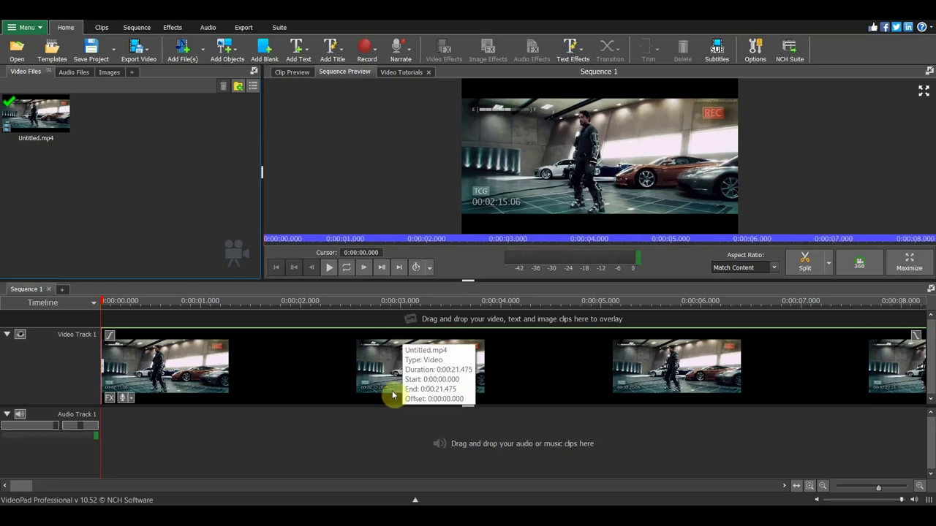
scroll("down", 3)
- From the front view, select every bone and key the whole starting pose at frame 1
middle_click(492, 299)
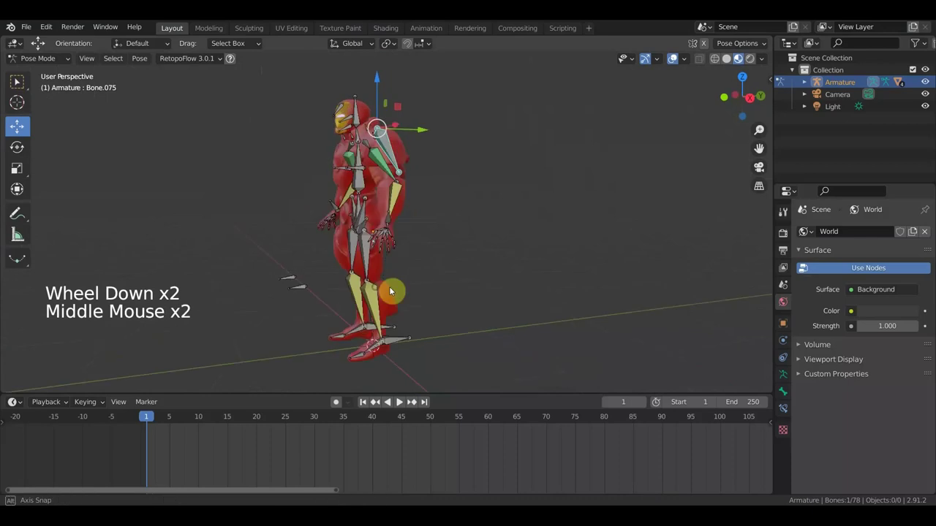
key("KP_1")
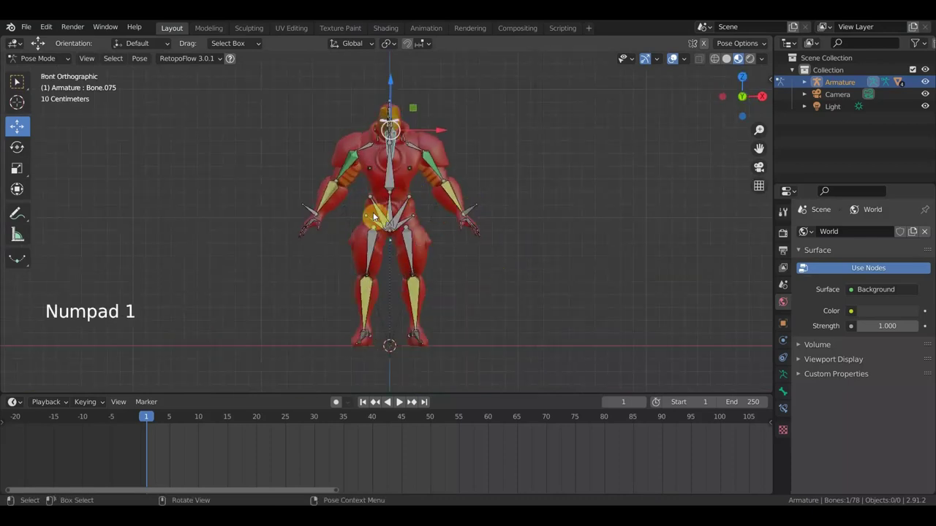
key("a")
key("i")
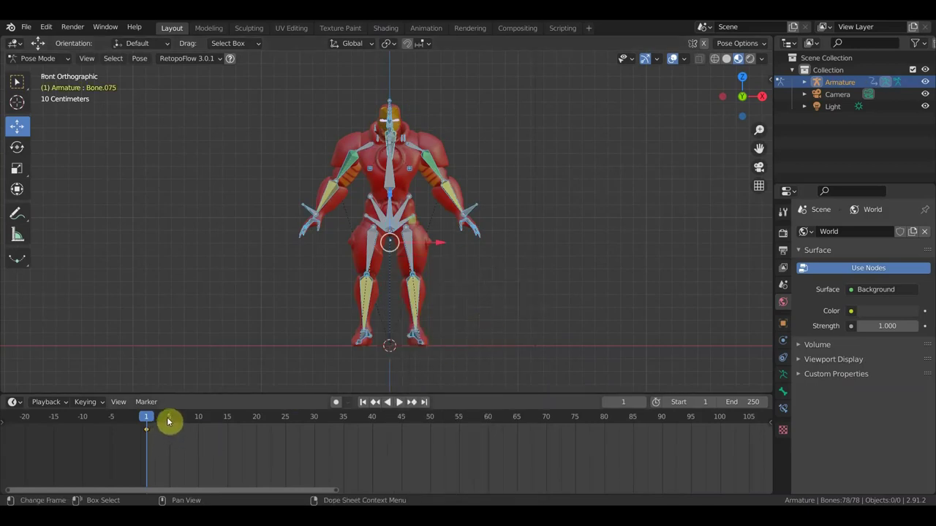
key("g")
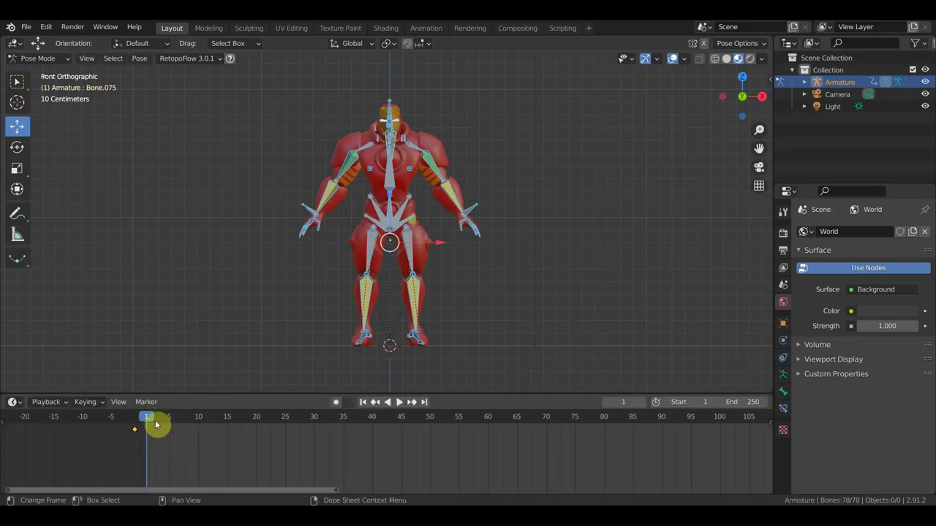
- Pan the timeline to its first frames and pick the hip bone for posing
scroll("up", 3)
middle_click(126, 448)
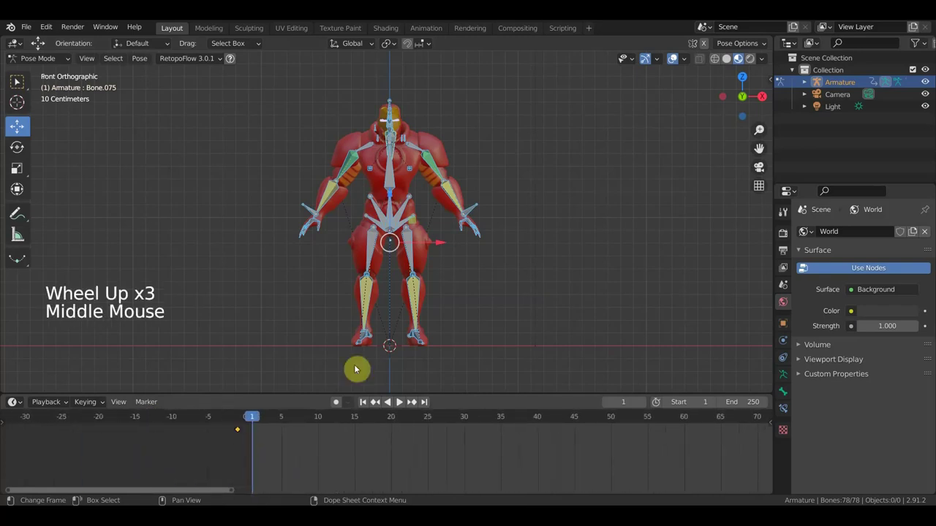
left_click(391, 210)
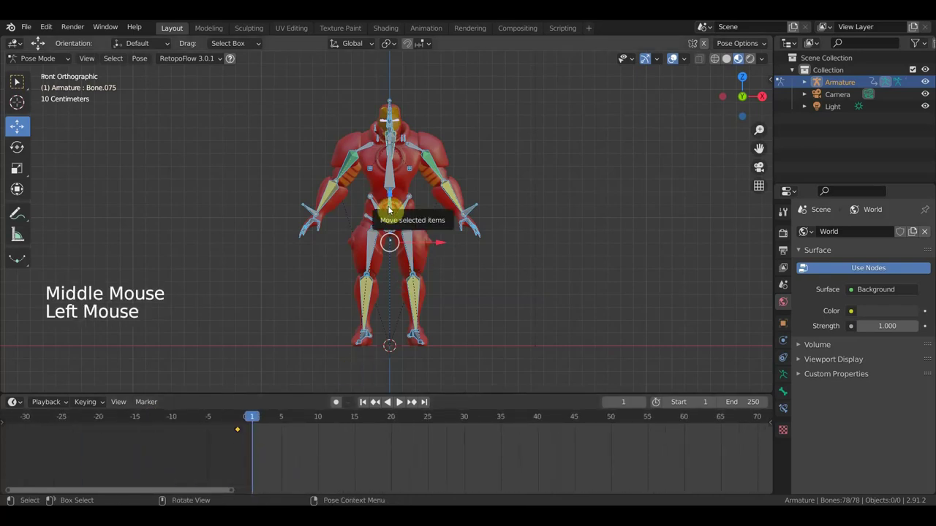
- Lower the hips into a crouch with G and check the pose from the side and front
key("g")
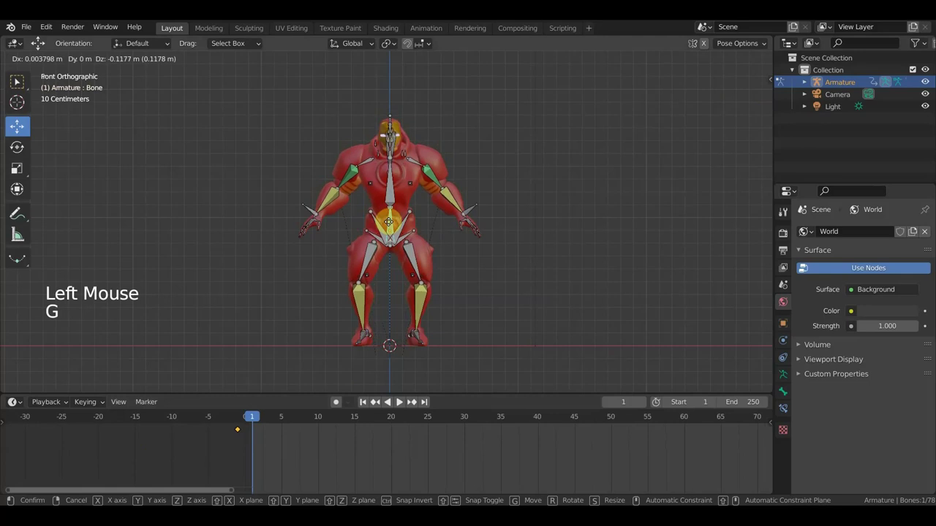
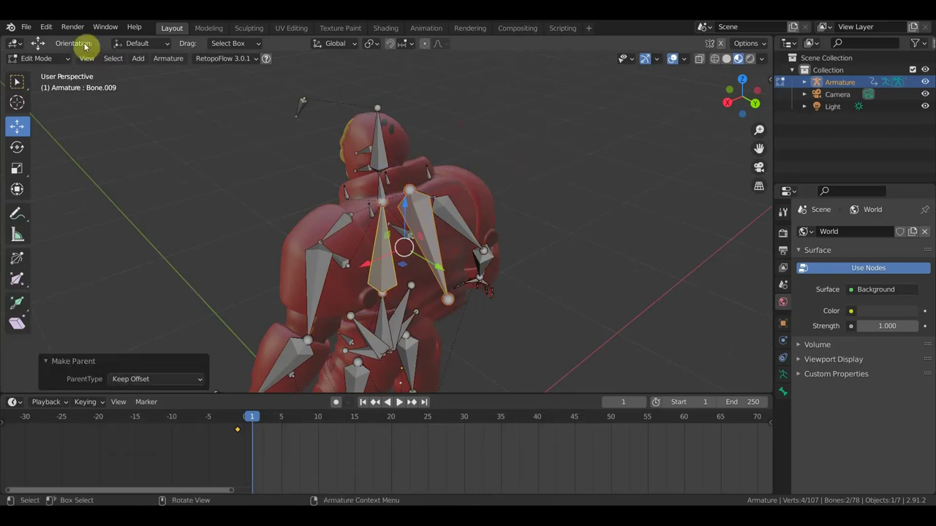
left_click(43, 64)
middle_click(298, 241)
left_click(268, 450)
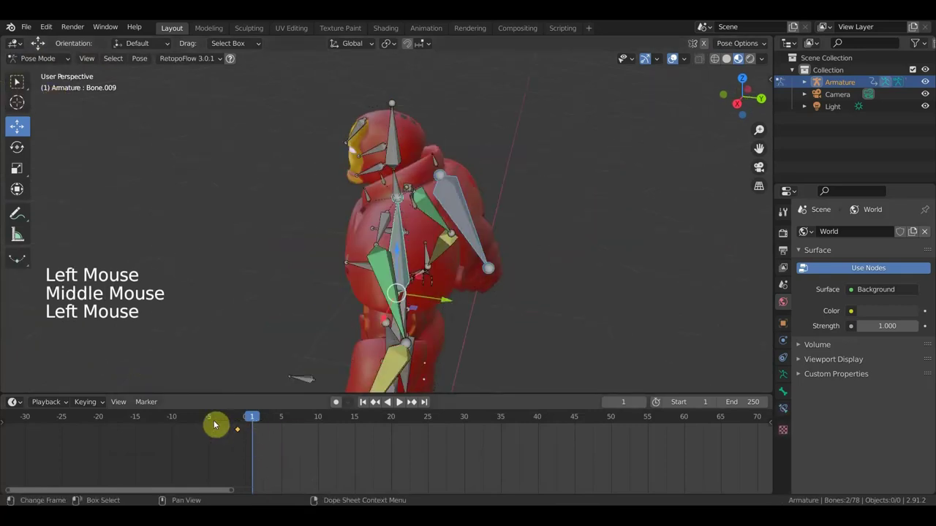
key("Delete")
scroll("down", 3)
key("KP_1")
middle_click(330, 344)
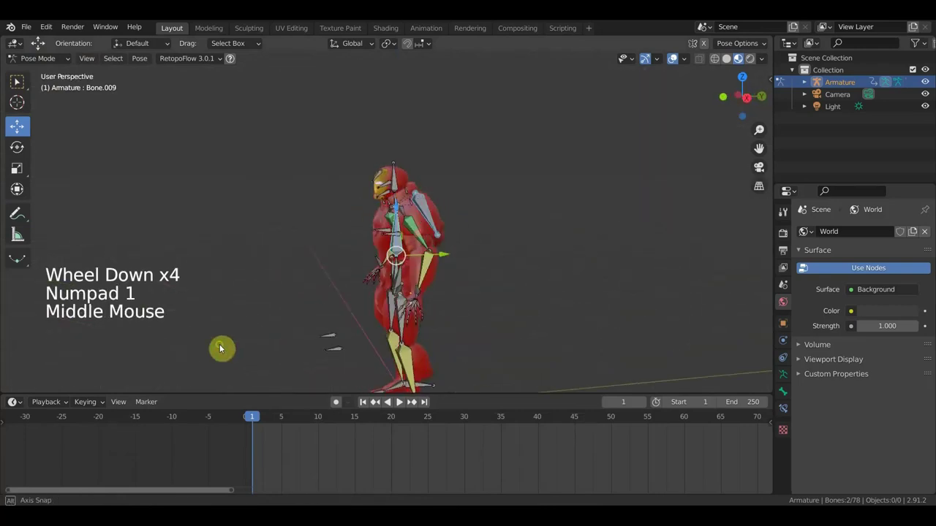
middle_click(454, 300)
scroll("up", 3)
middle_click(488, 297)
- Key the whole crouched pose and reposition the keyframe so the start sits at frame 0
key("a")
key("i")
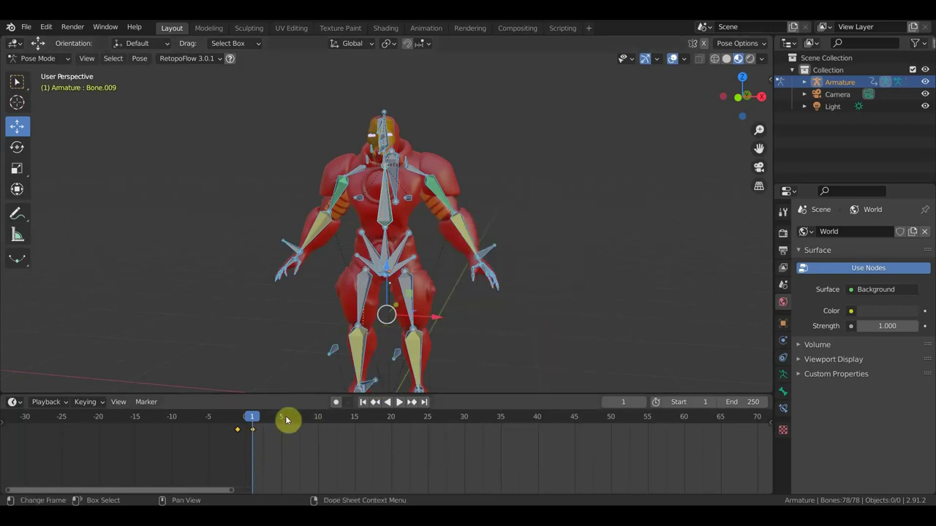
left_click(251, 457)
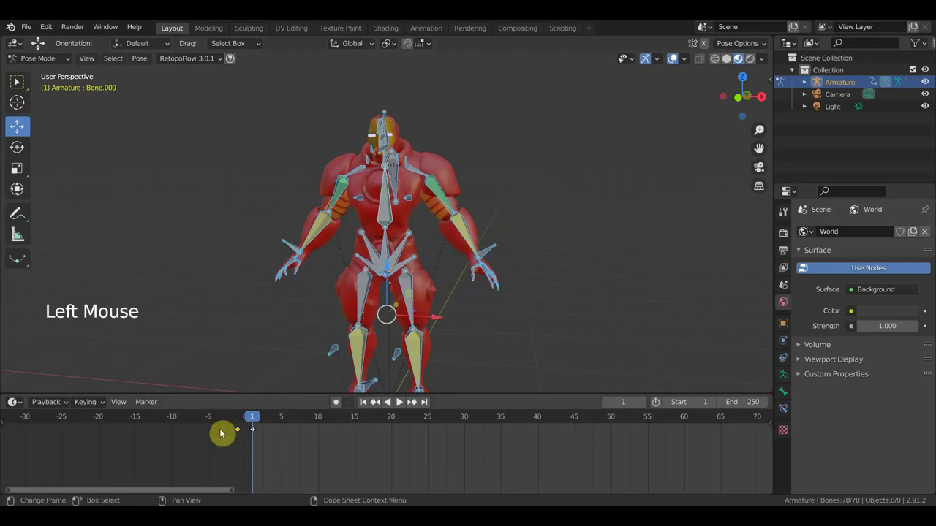
key("Delete")
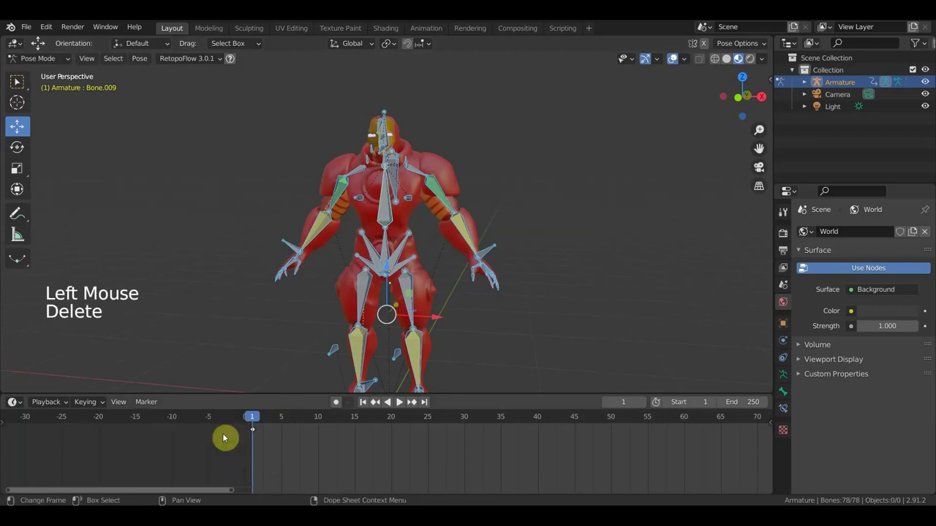
left_click(277, 447)
- Recentre the character in the straight front view and pick the hip bone again
key("g")
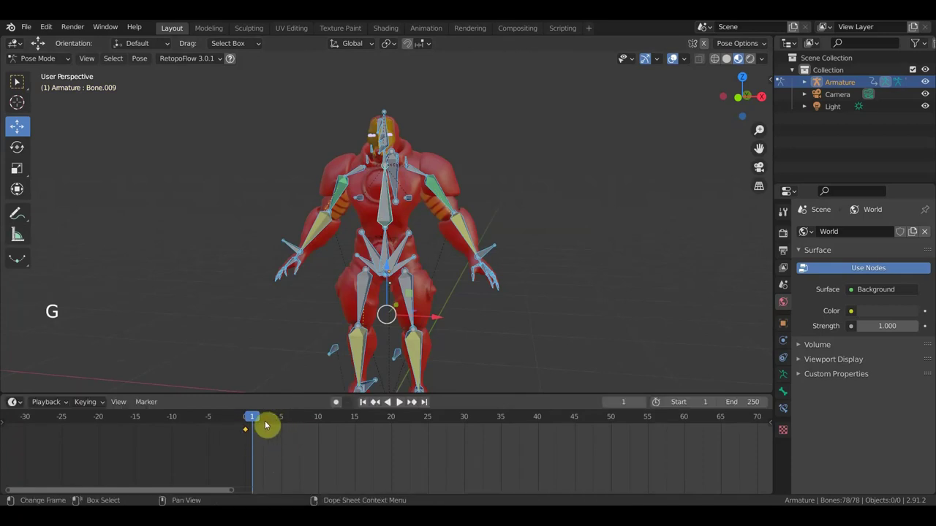
middle_click(453, 304)
key("KP_1")
middle_click(473, 297)
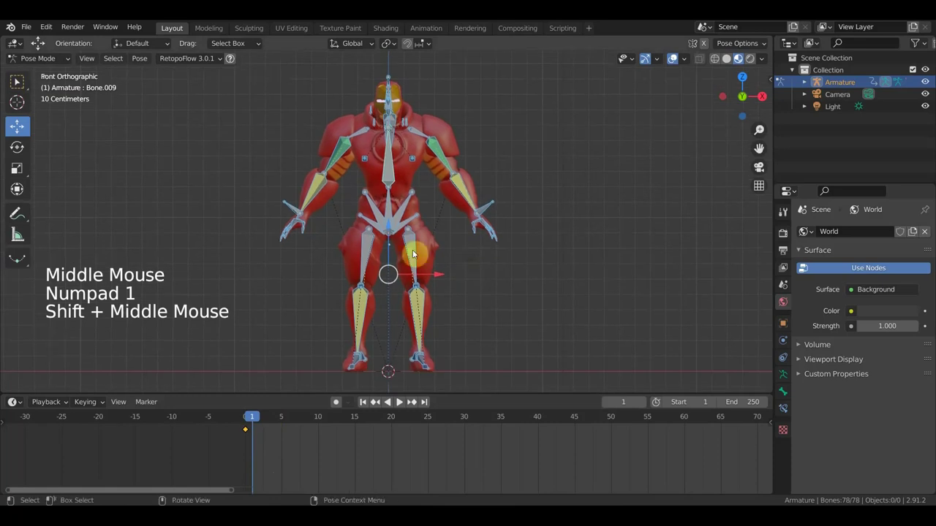
left_click(393, 209)
- Lower the hips further and drop a hand bone with G, checking from the side
key("g")
middle_click(388, 254)
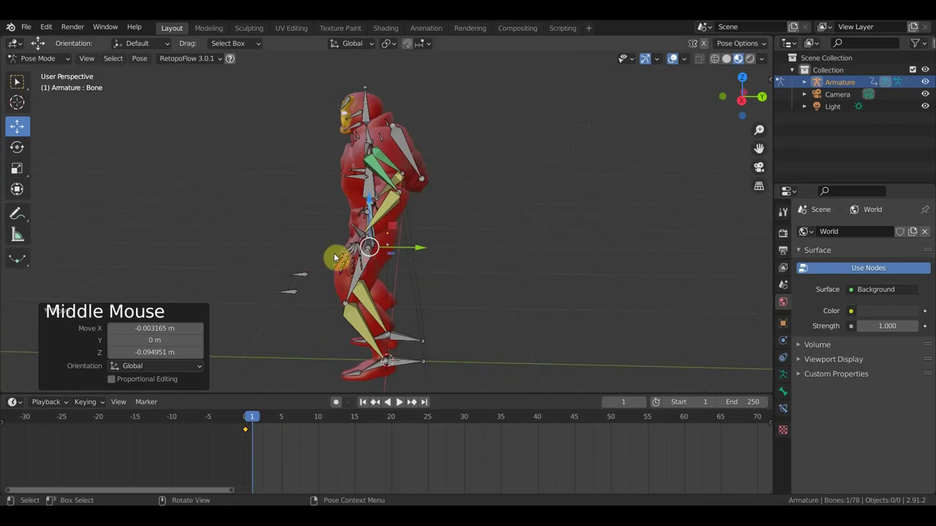
middle_click(474, 258)
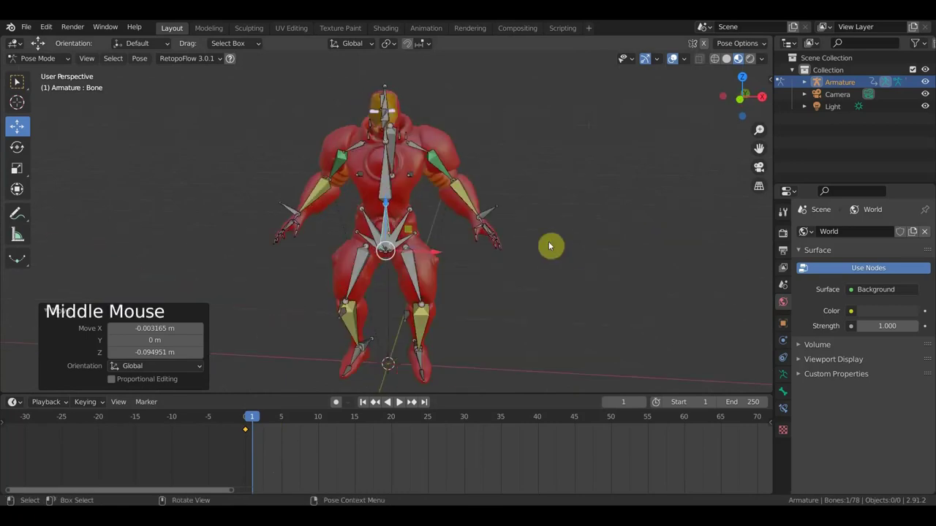
left_click(491, 213)
key("g")
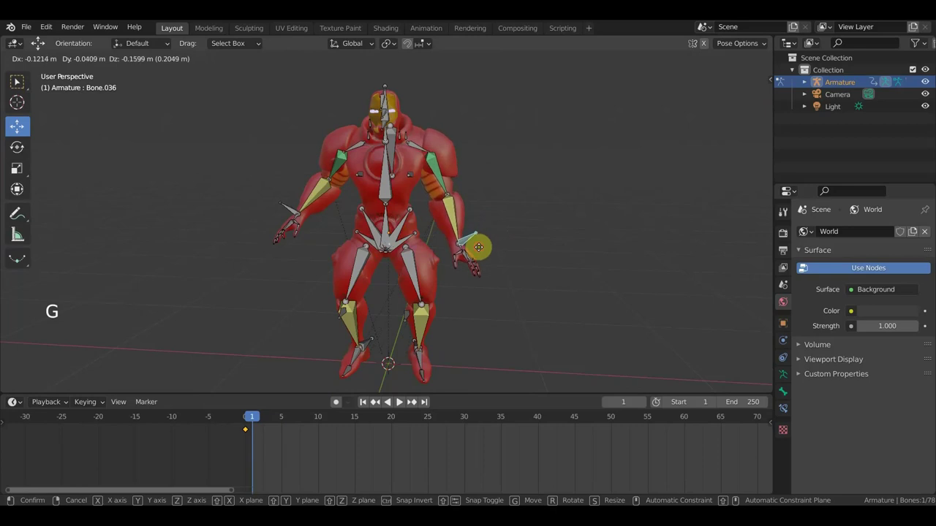
key("r")
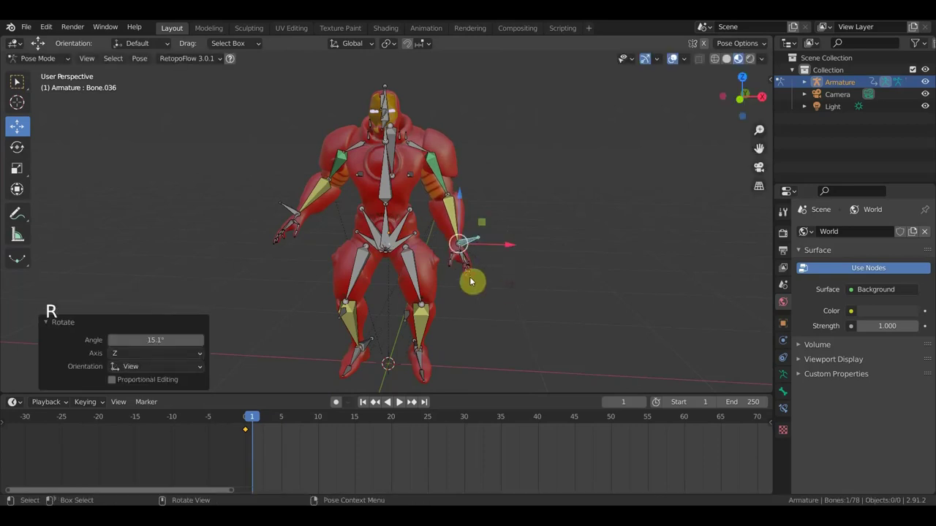
- Move another lower bone downward in the front view
left_click(293, 209)
key("KP_1")
key("r")
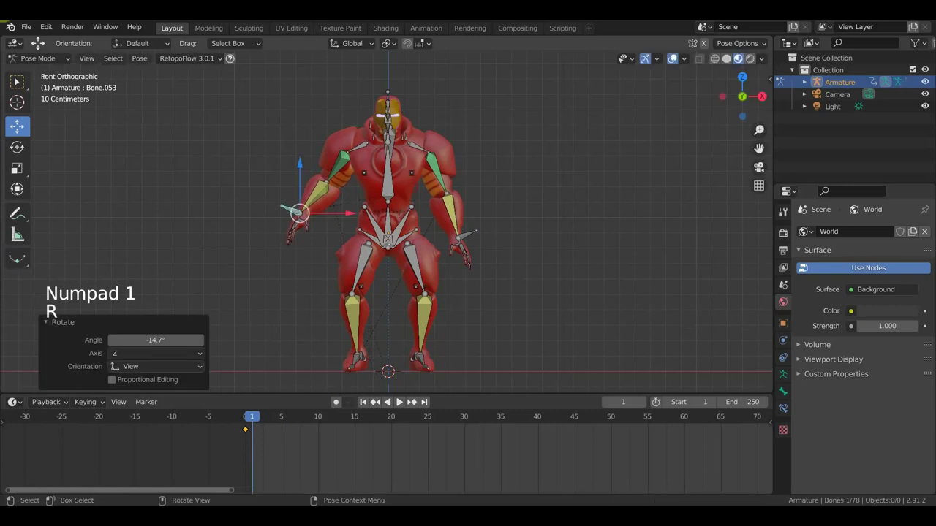
key("g")
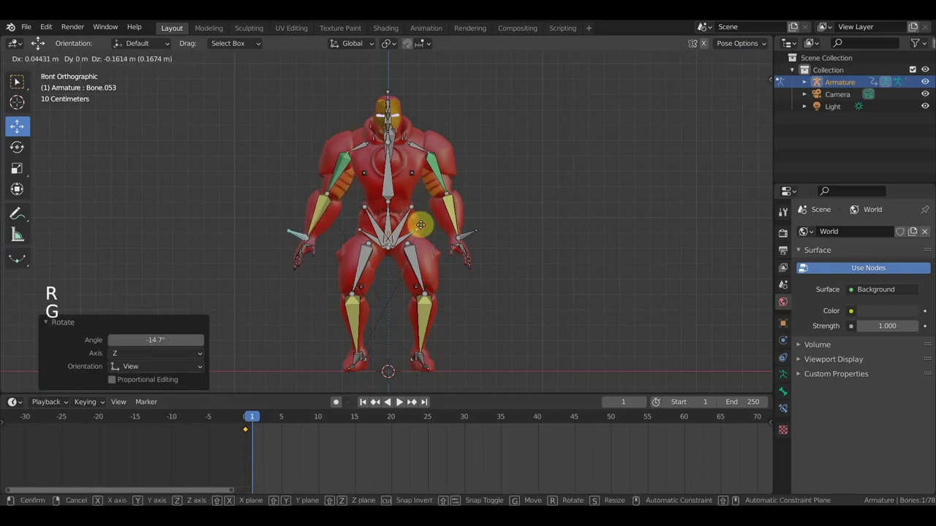
middle_click(440, 172)
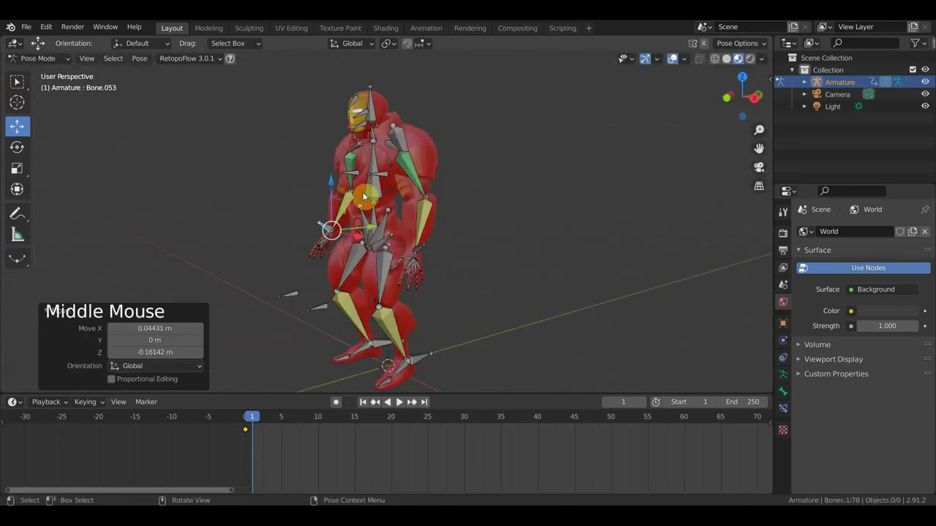
- Bend the spine bone forward with R, judged from the side view
left_click(379, 196)
middle_click(496, 237)
key("r")
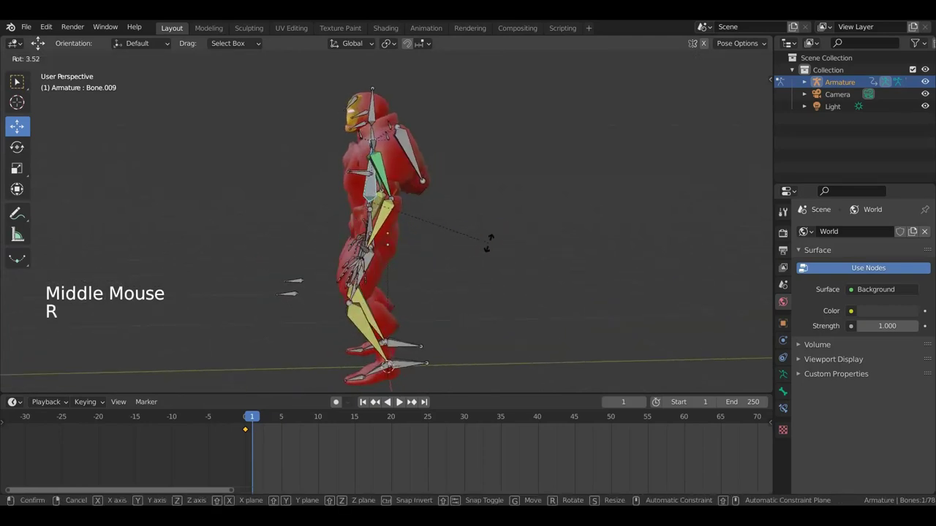
left_click(375, 110)
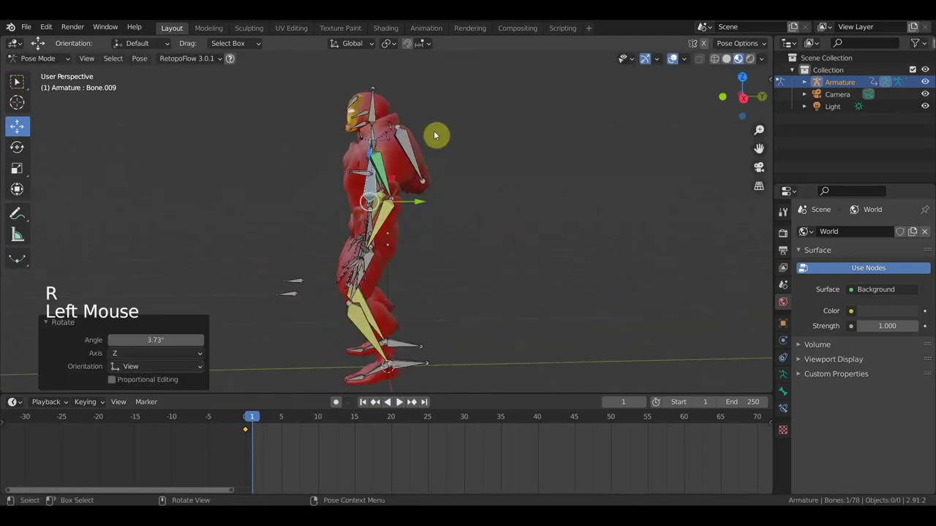
key("r")
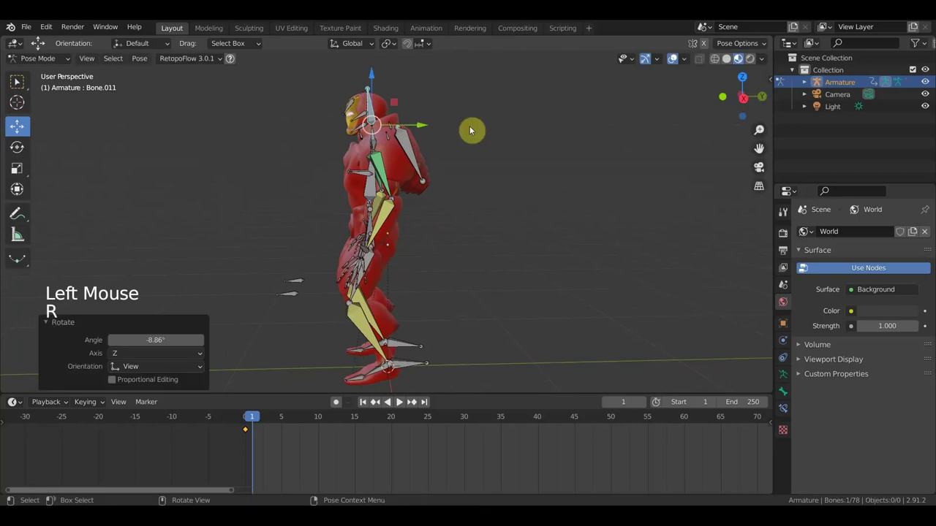
- Key the adjusted crouch for every bone of the rig at frame 1
middle_click(475, 174)
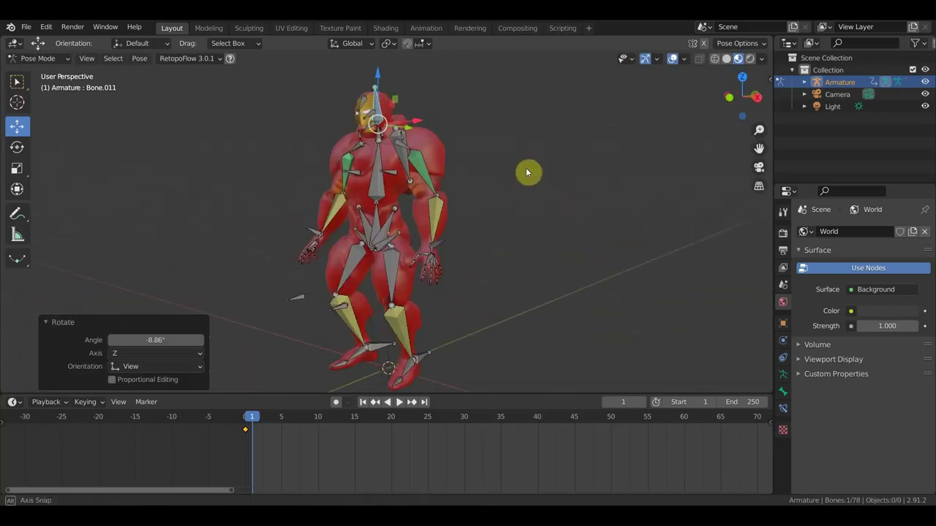
key("KP_1")
key("a")
key("i")
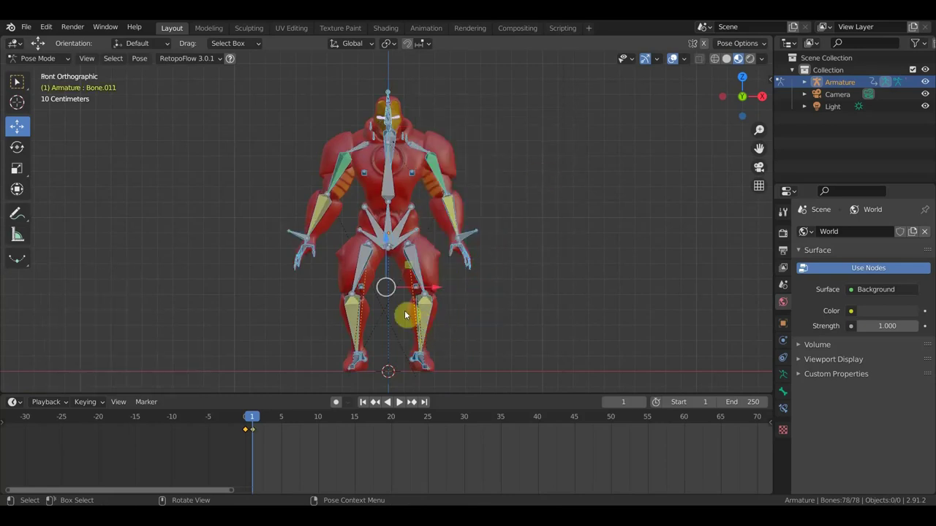
- Scrub to frame 5 and review the crouched character from several angles
left_click(261, 421)
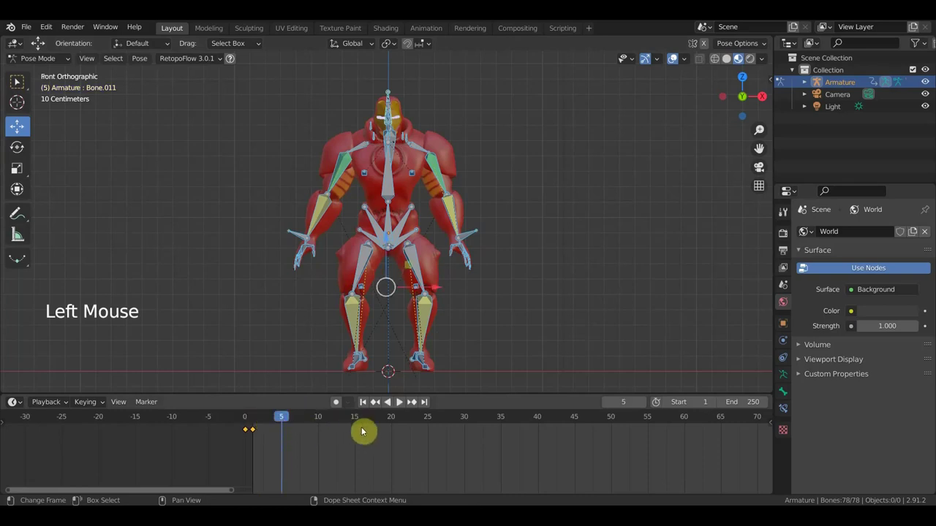
scroll("down", 3)
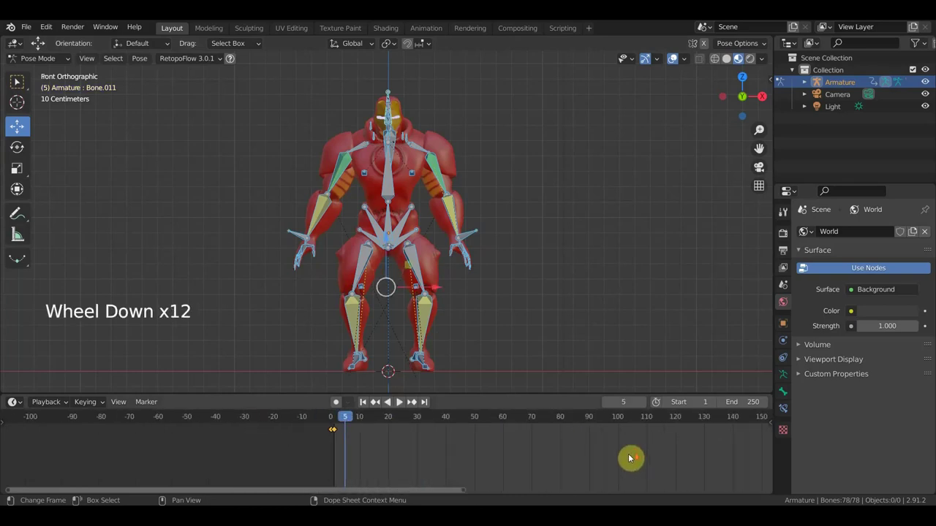
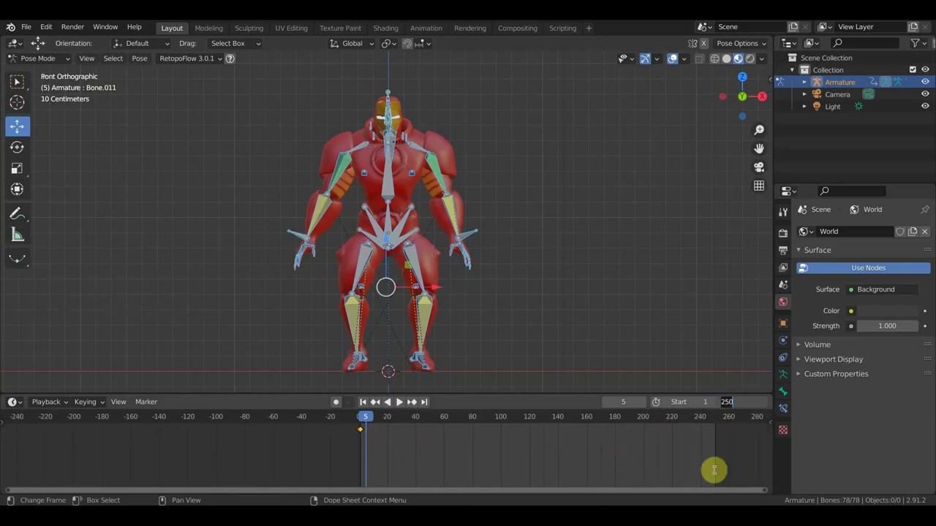
scroll("up", 3)
scroll("up", 3)
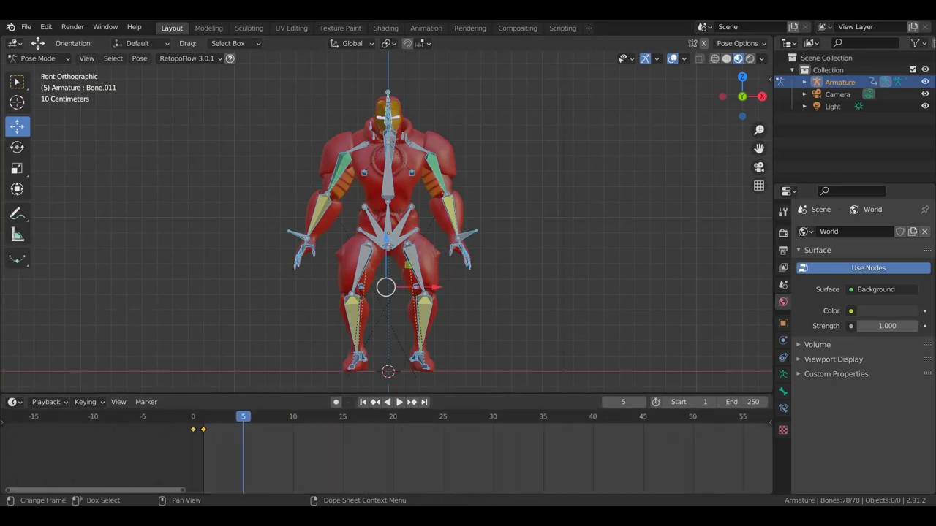
middle_click(416, 152)
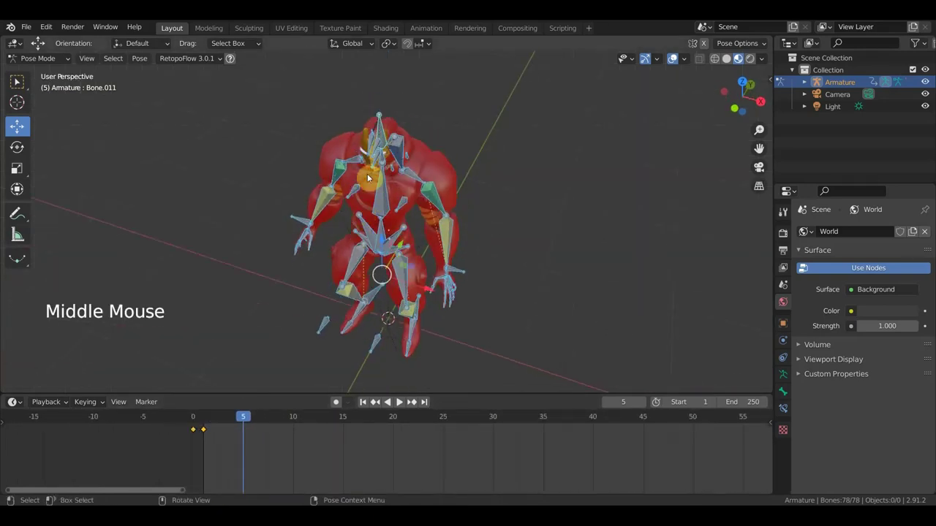
left_click(383, 134)
left_click(206, 425)
middle_click(498, 270)
- Check the rig from directly above, then set the current frame to 10 for the next pose
key("KP_7")
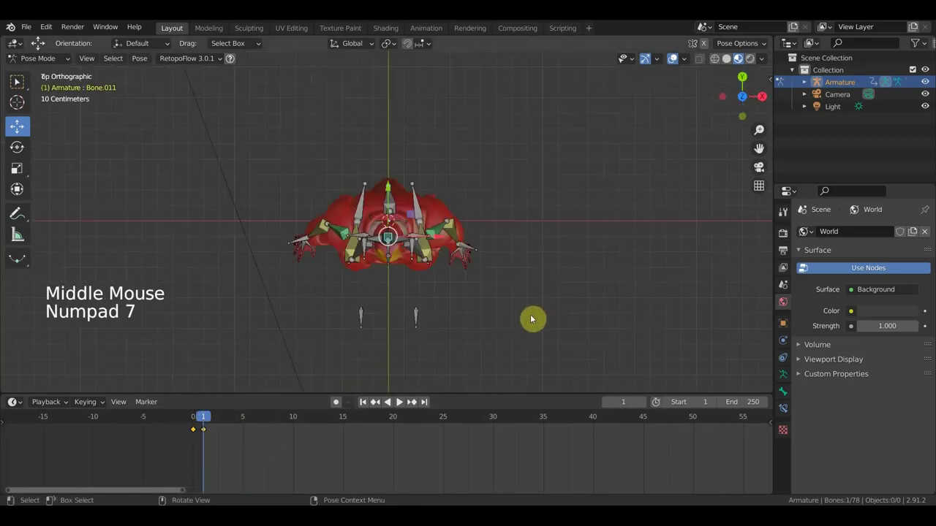
key("r")
middle_click(548, 314)
key("a")
key("i")
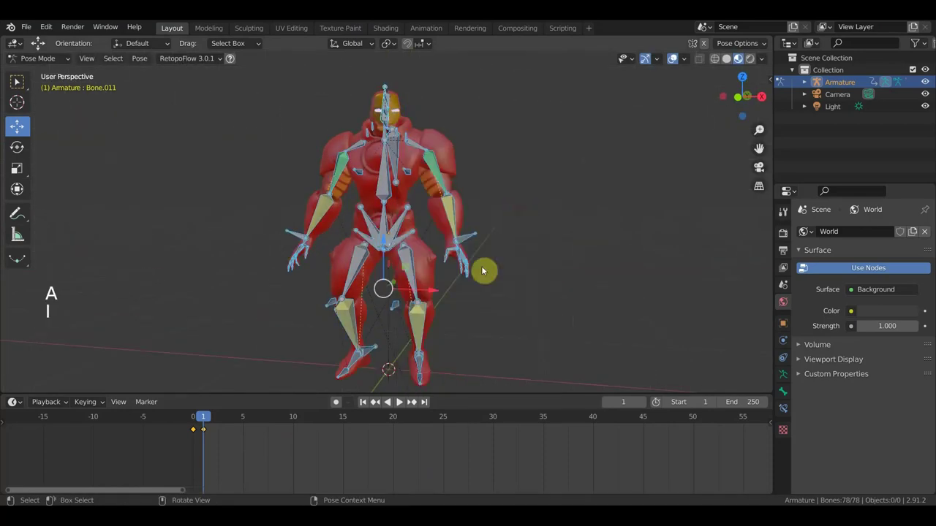
left_click(297, 424)
- Twist an upper-body bone with R from the top view at frame 10
middle_click(494, 305)
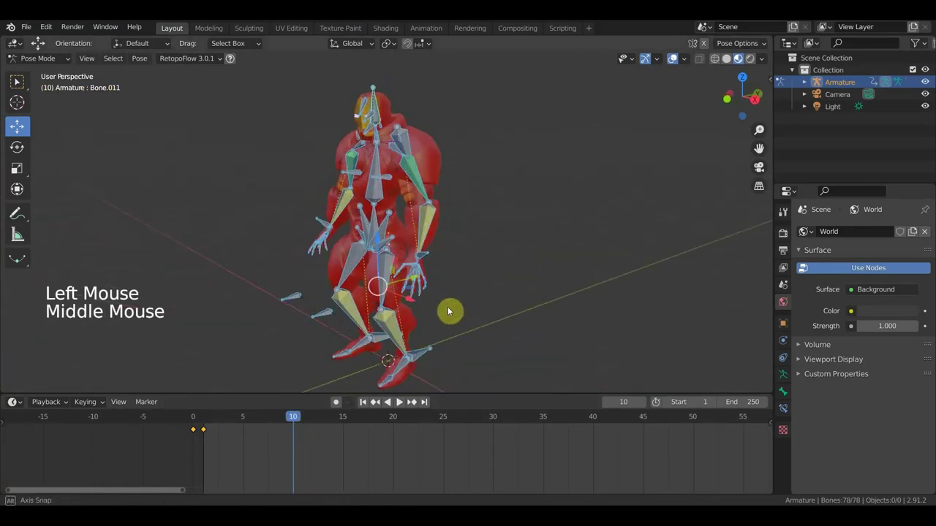
left_click(375, 102)
key("KP_7")
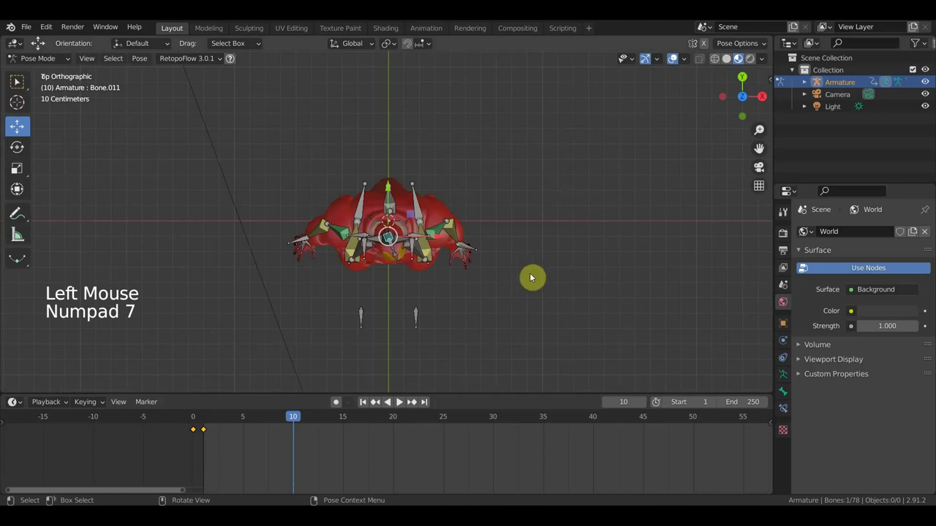
key("r")
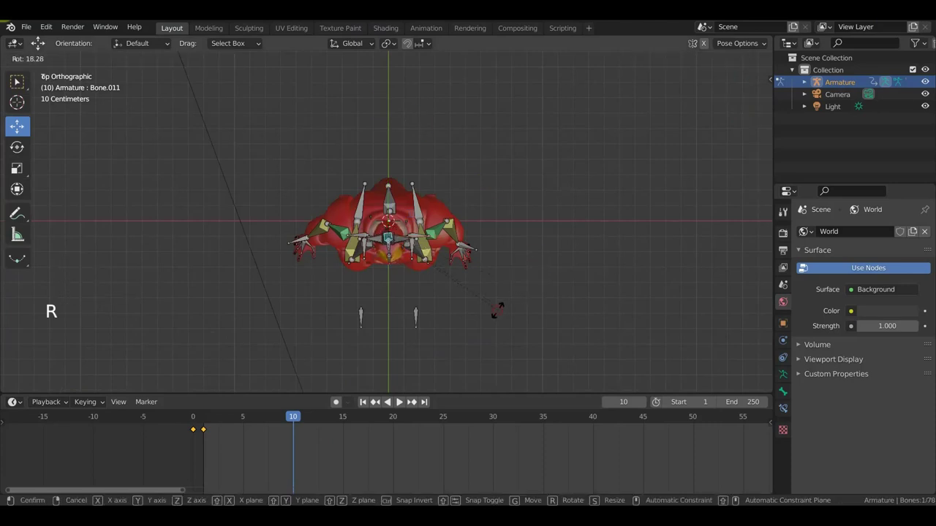
middle_click(495, 313)
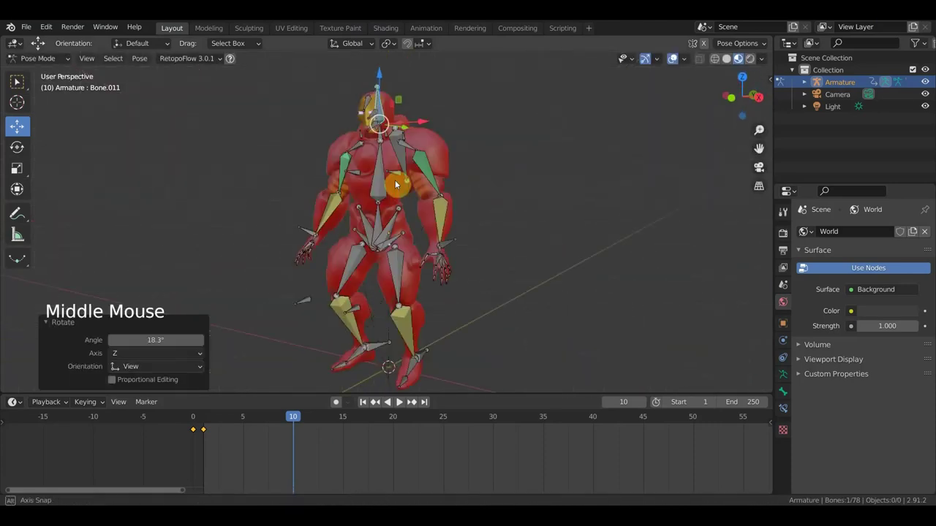
- Rotate and move a second bone into the twisted pose, checking from the side
left_click(312, 232)
middle_click(525, 280)
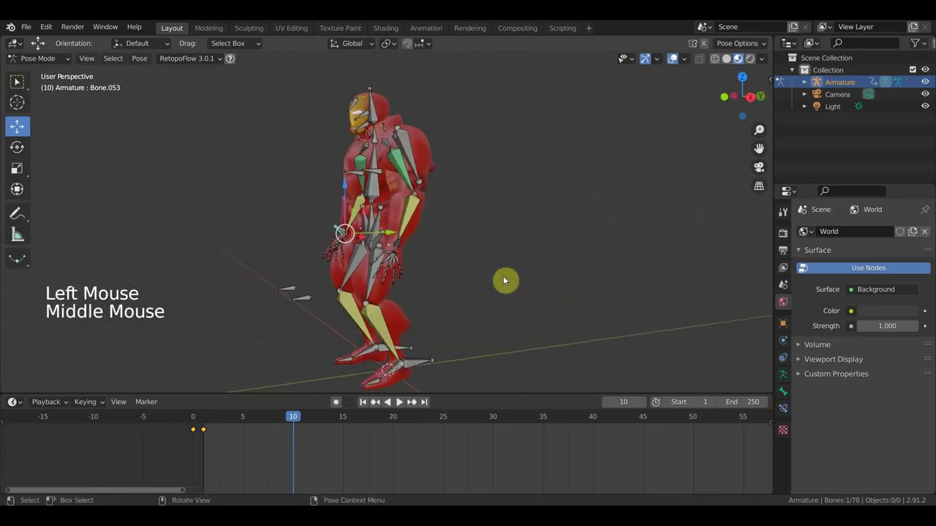
key("r")
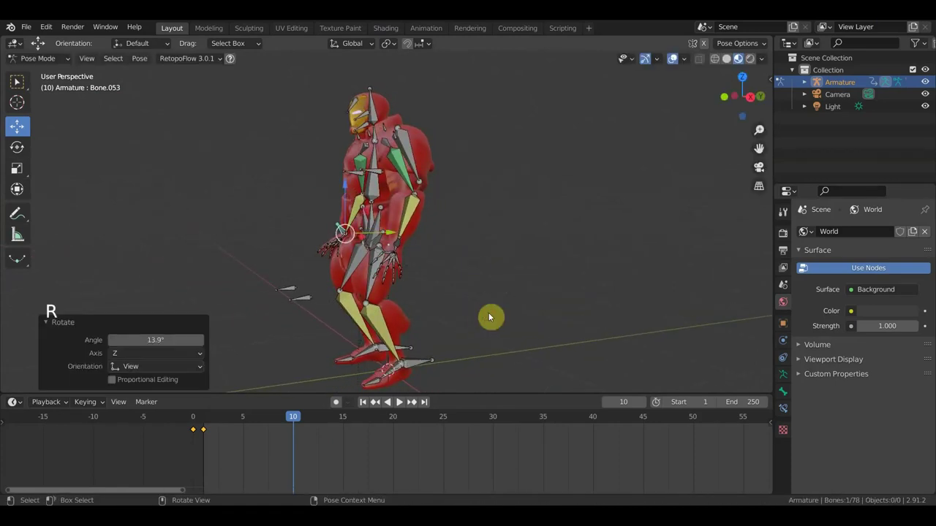
key("g")
middle_click(523, 278)
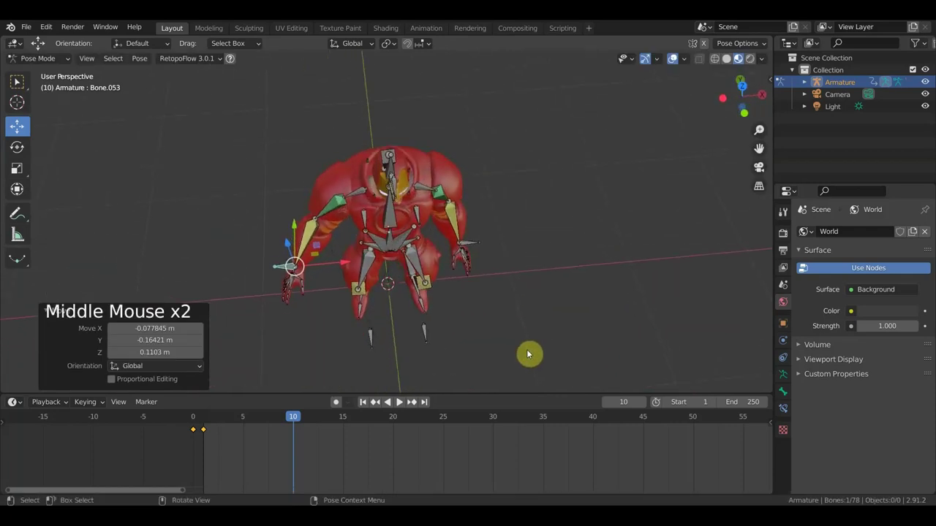
key("g")
scroll("up", 3)
middle_click(542, 321)
- Bend the arm by repeatedly moving and rotating the hand bone from several angles
left_click(495, 246)
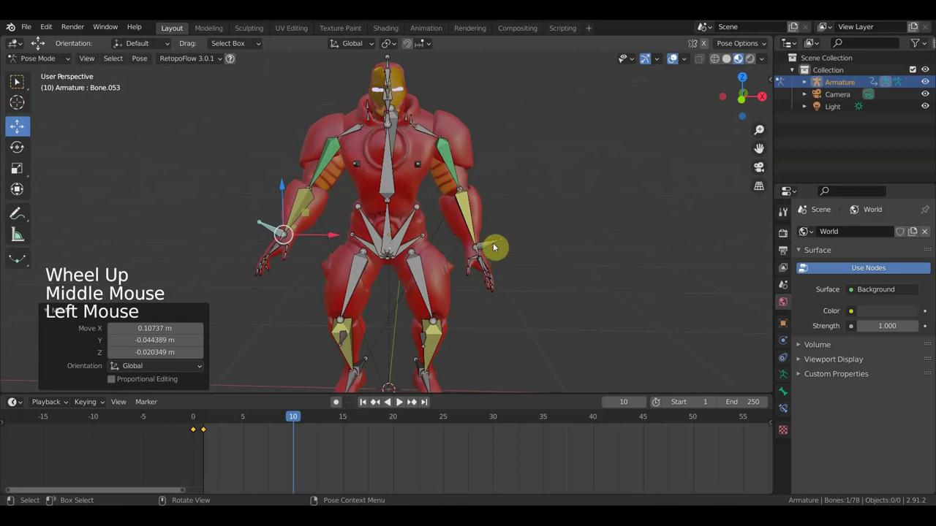
key("g")
middle_click(522, 238)
key("r")
middle_click(542, 268)
key("r")
middle_click(494, 323)
key("g")
key("r")
middle_click(457, 299)
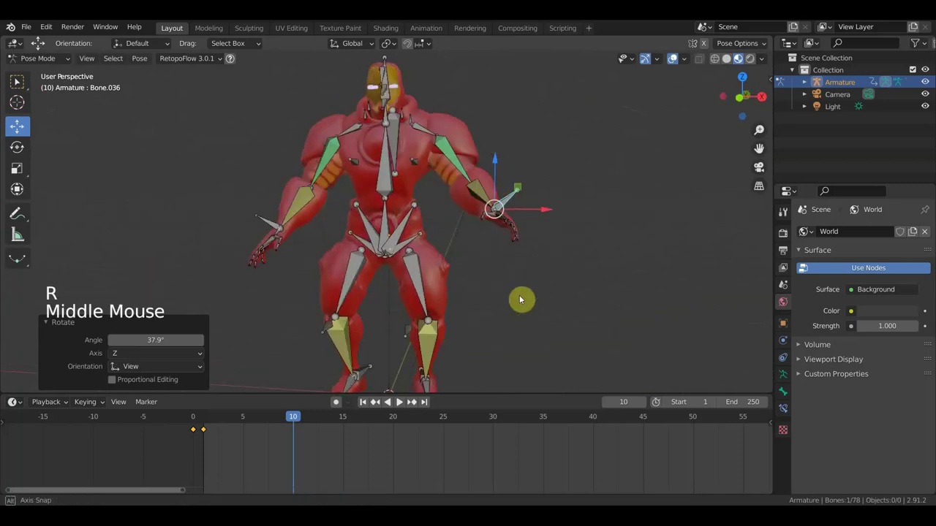
key("r")
middle_click(573, 251)
scroll("up", 3)
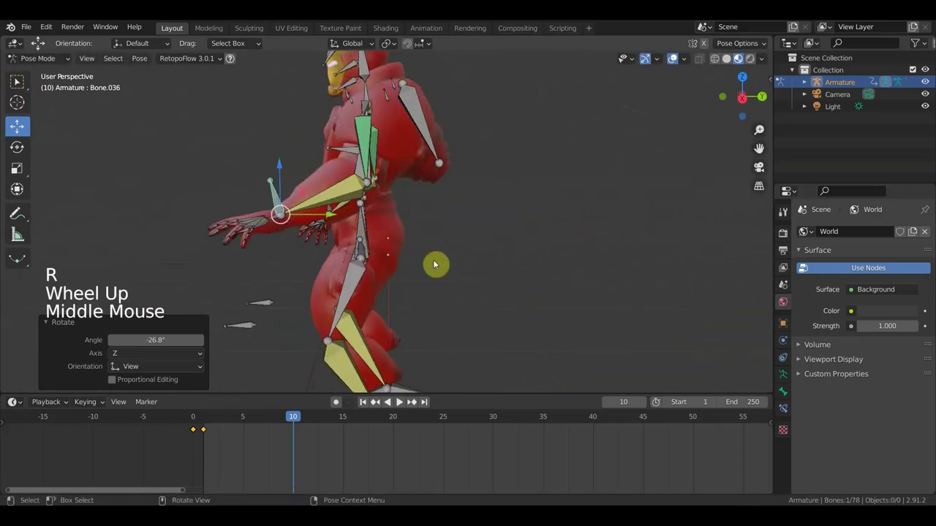
key("g")
middle_click(521, 275)
scroll("down", 3)
scroll("down", 3)
- Shift and twist the pelvis bone from the top view and nudge a neighbouring bone
left_click(388, 224)
key("g")
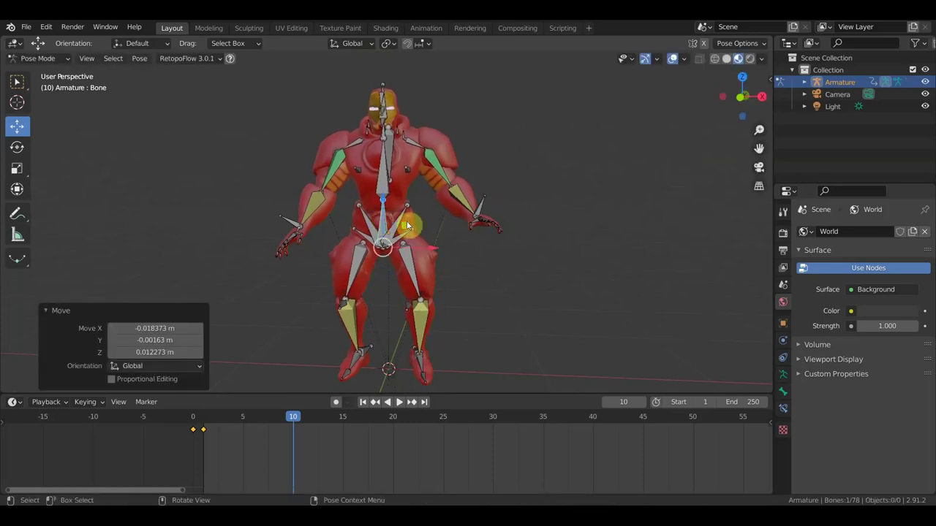
key("KP_7")
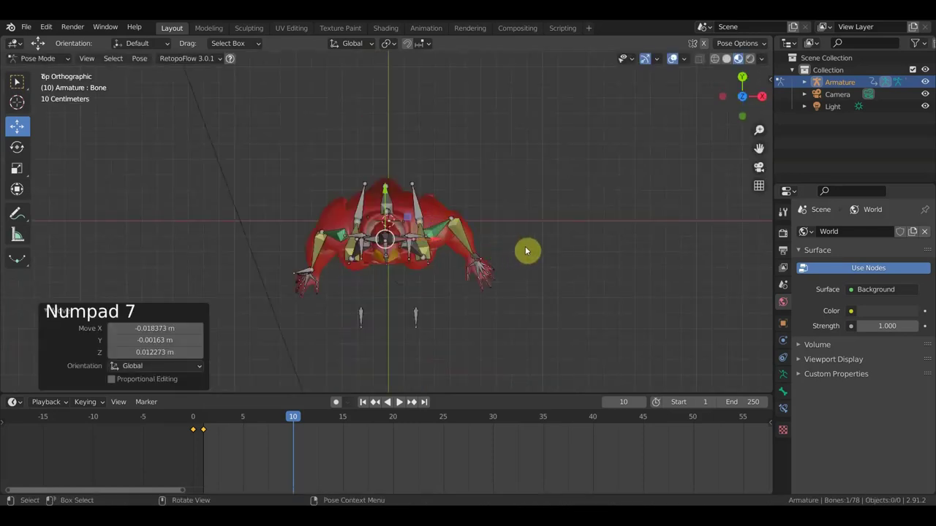
key("r")
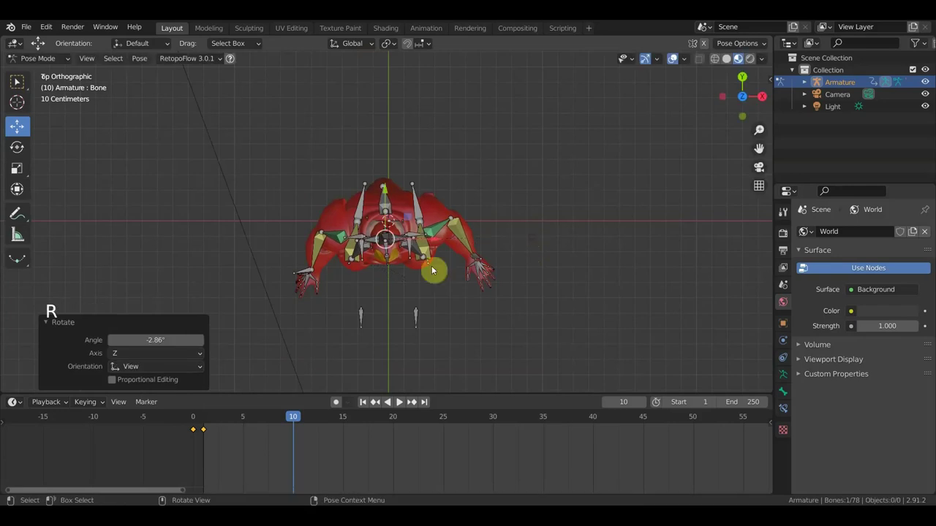
left_click(307, 274)
key("g")
middle_click(460, 284)
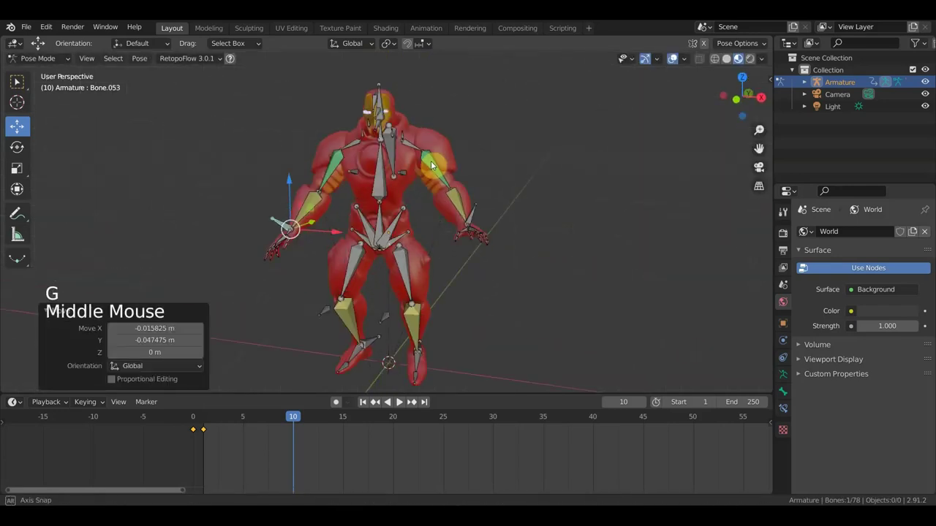
- Key Location & Rotation for all bones at frame 10, then scrub to frame 20
key("a")
key("i")
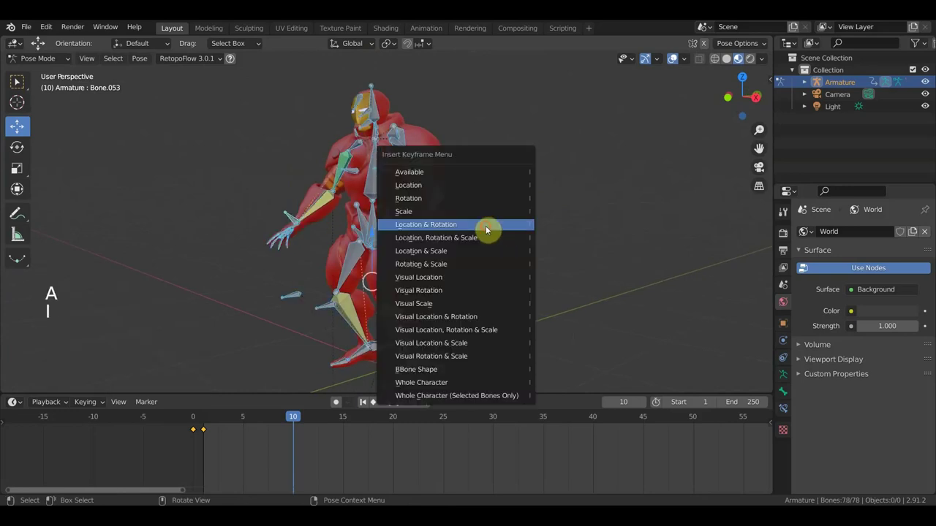
left_click(679, 63)
left_click(292, 421)
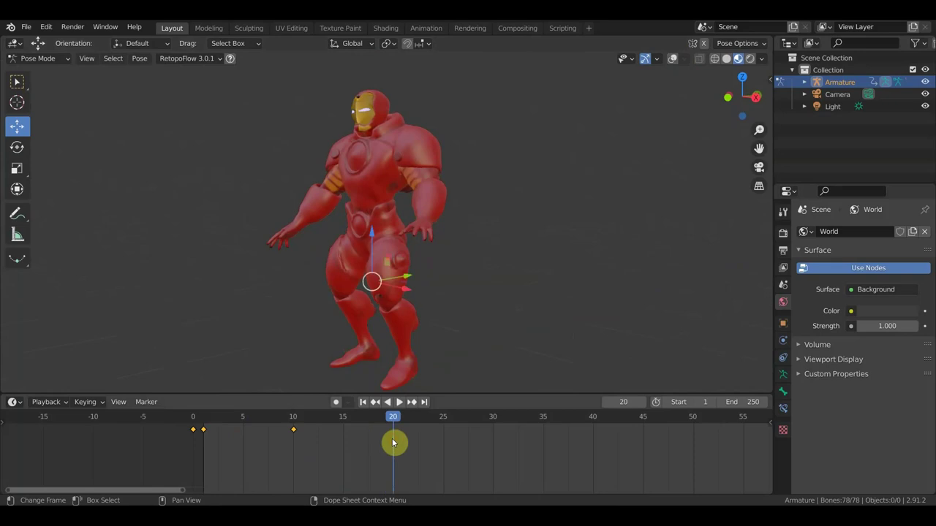
- Rotate the spine bones and shift the pelvis into a bent-knee stance from top and front views
middle_click(455, 314)
left_click(647, 107)
left_click(426, 342)
key("KP_7")
key("r")
middle_click(540, 294)
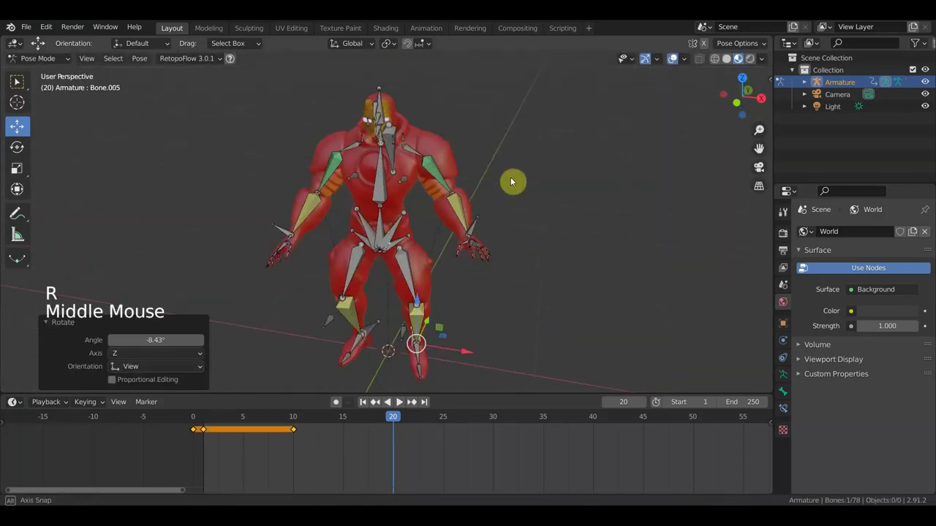
key("KP_1")
left_click(387, 227)
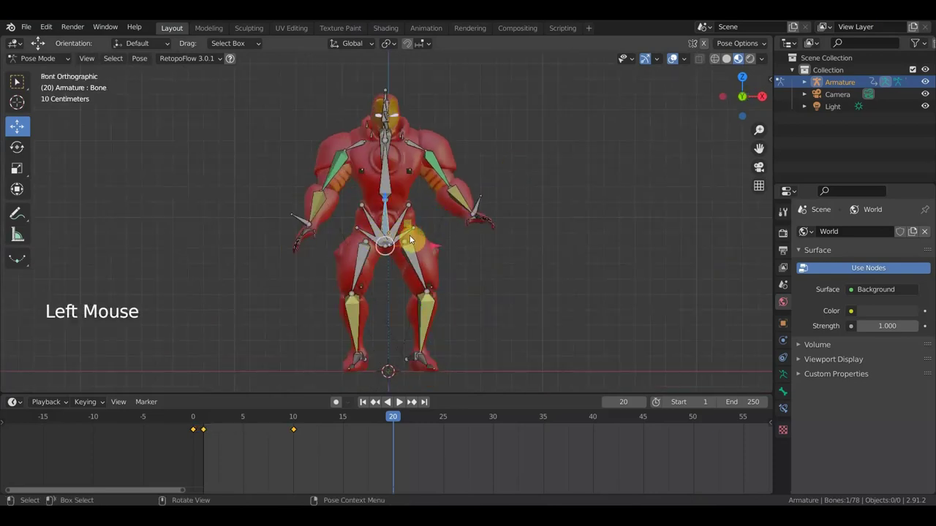
key("g")
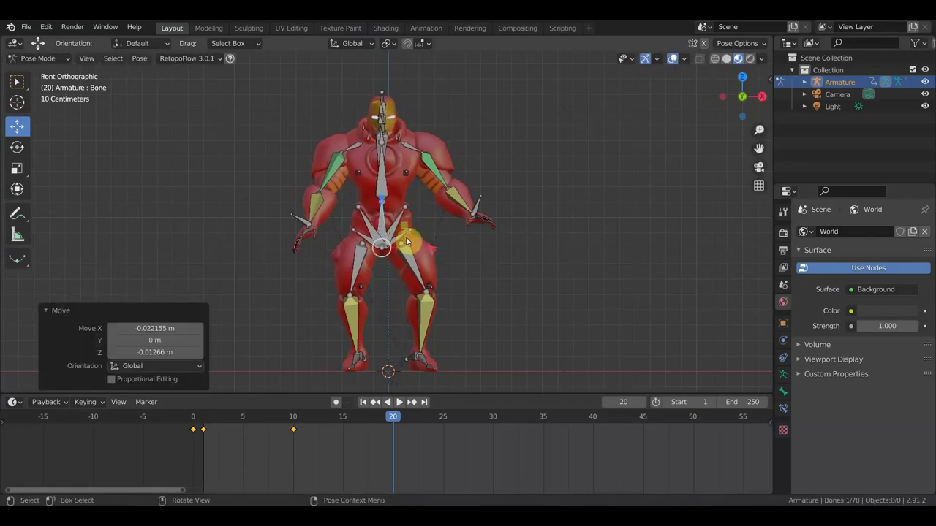
- Move and rotate the arm bone into its walking swing, checking it from side and front
middle_click(323, 229)
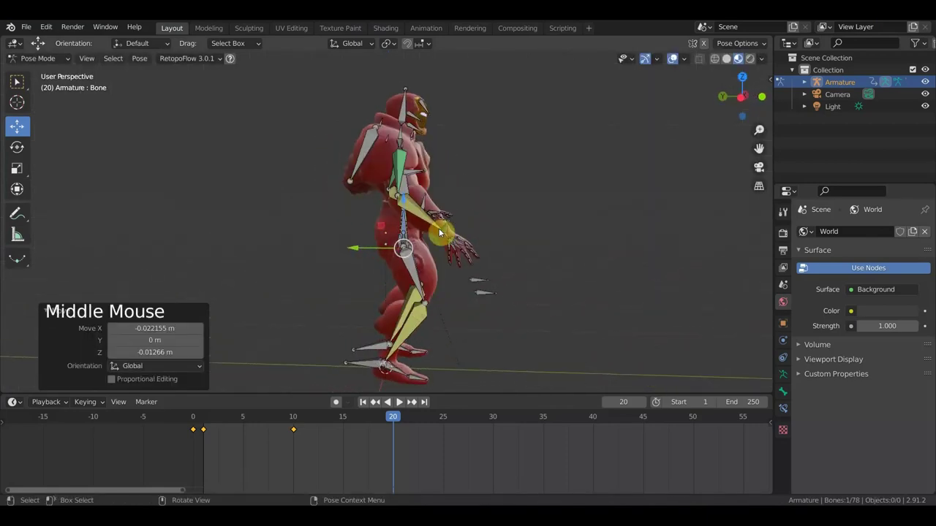
left_click(448, 230)
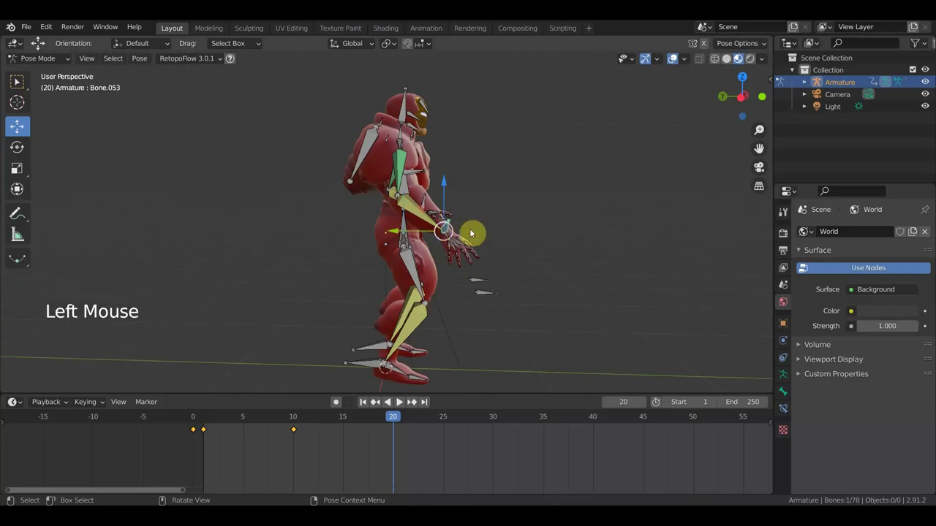
key("g")
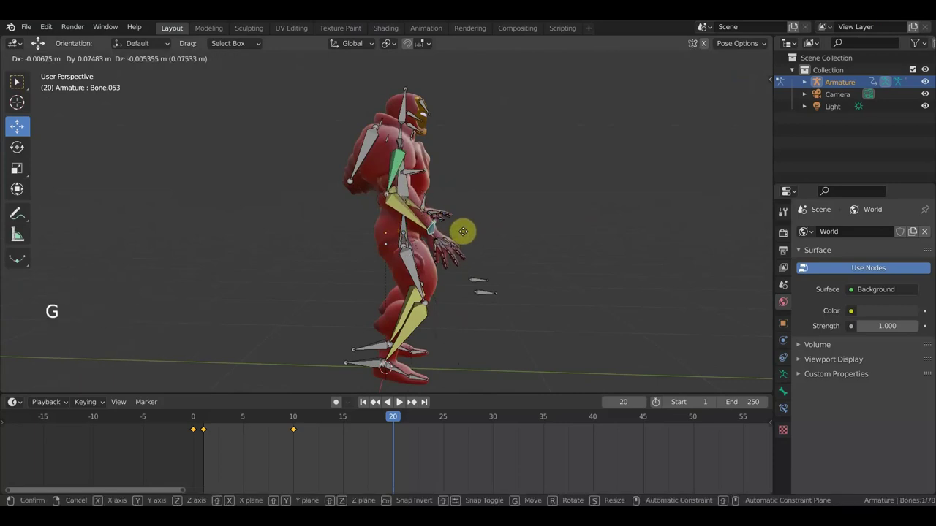
middle_click(401, 236)
scroll("up", 3)
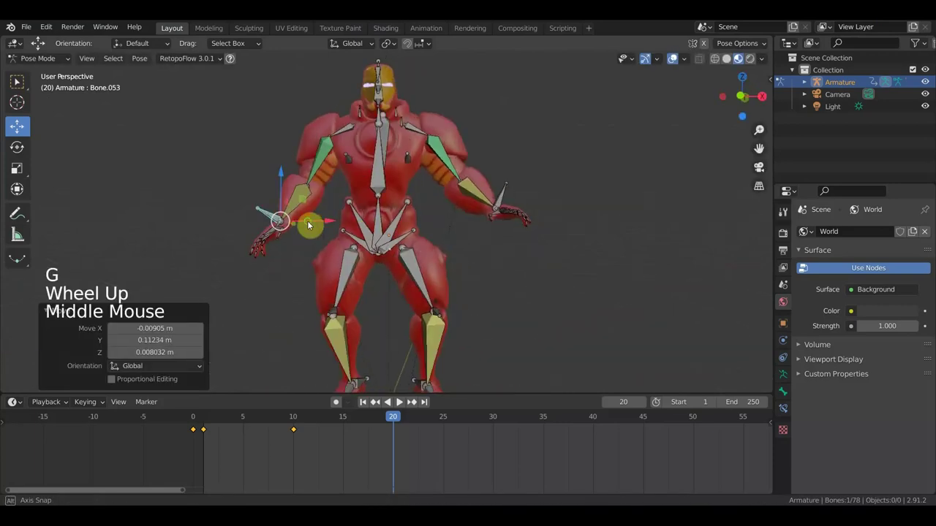
key("r")
middle_click(362, 259)
key("r")
middle_click(450, 327)
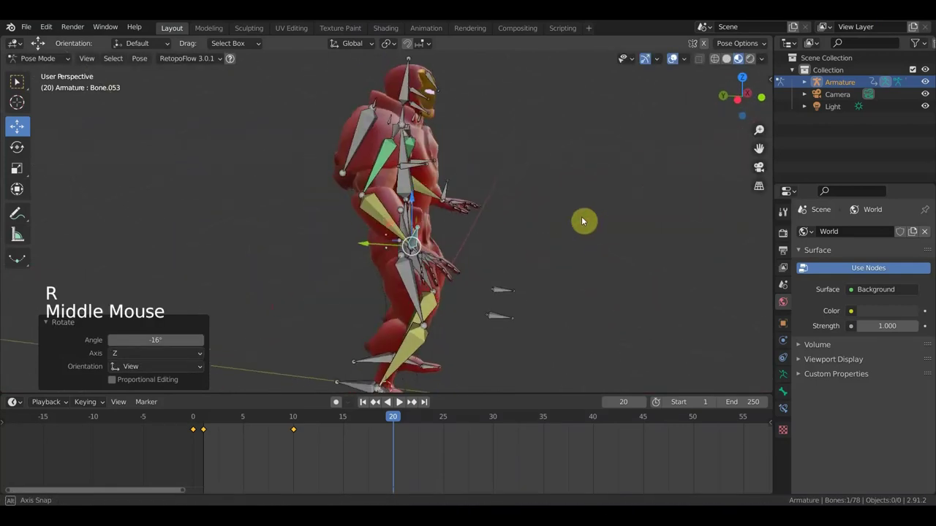
key("g")
scroll("up", 3)
middle_click(452, 240)
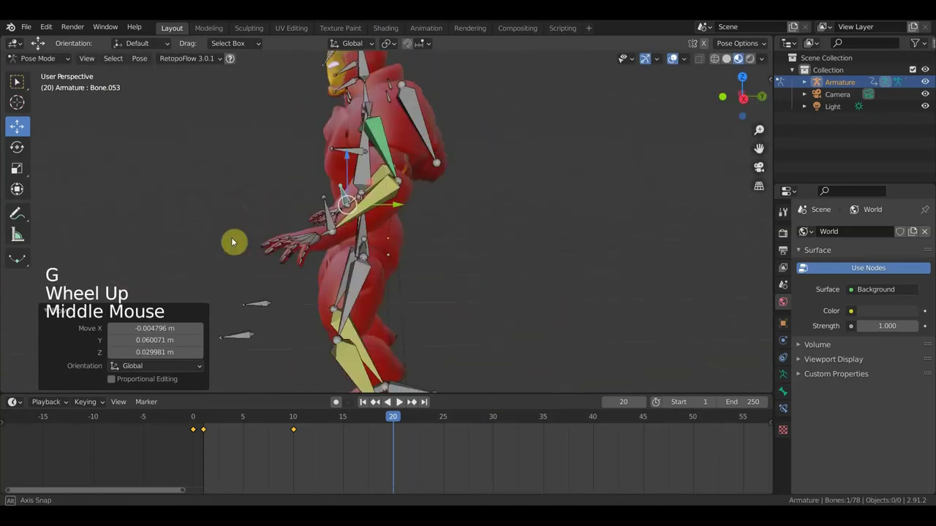
- Reposition the forearm and rotate the head and upper bone to complete the pose
left_click(328, 222)
key("g")
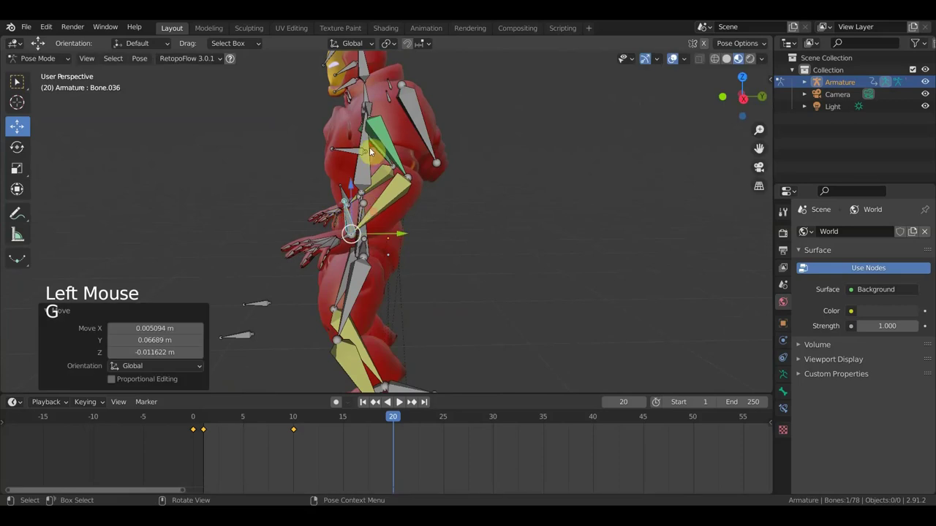
left_click(367, 170)
key("r")
scroll("down", 3)
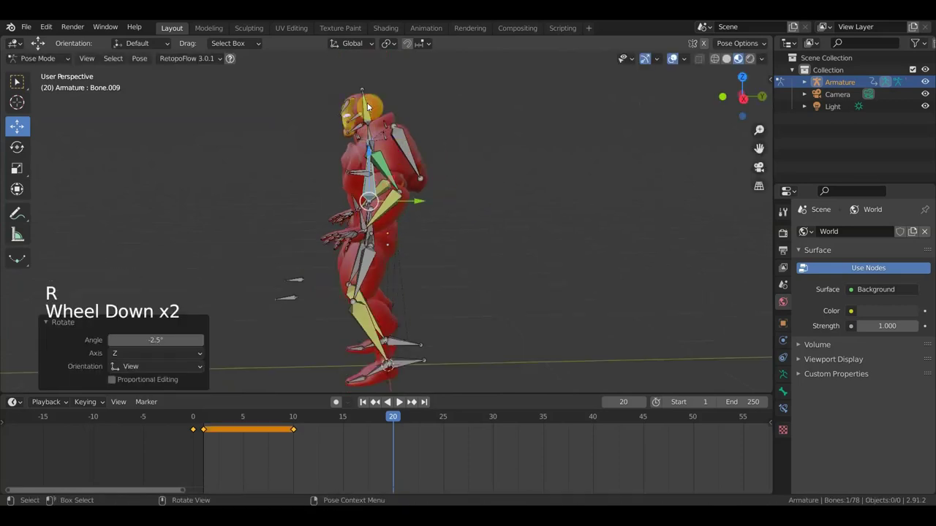
left_click(370, 108)
key("r")
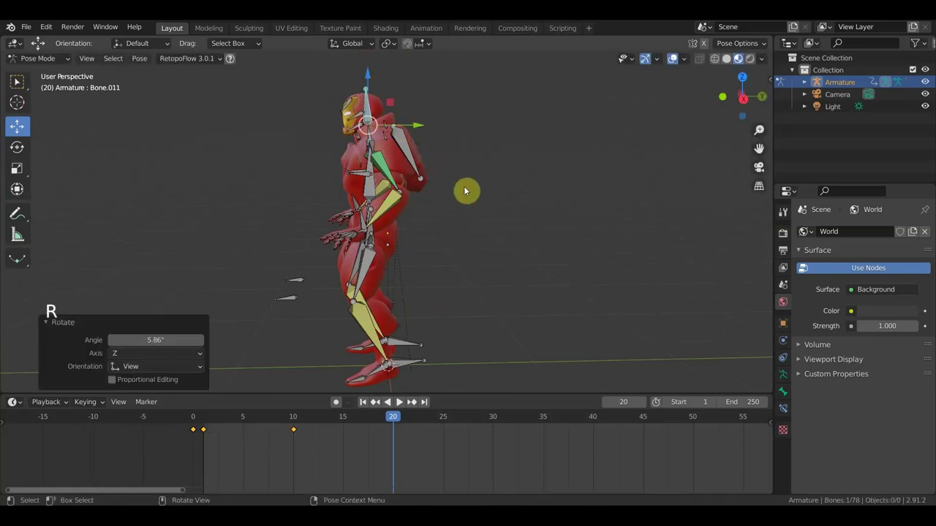
- Keyframe every bone of the rig at frame 20 and hide the bones to view the armor
key("a")
key("i")
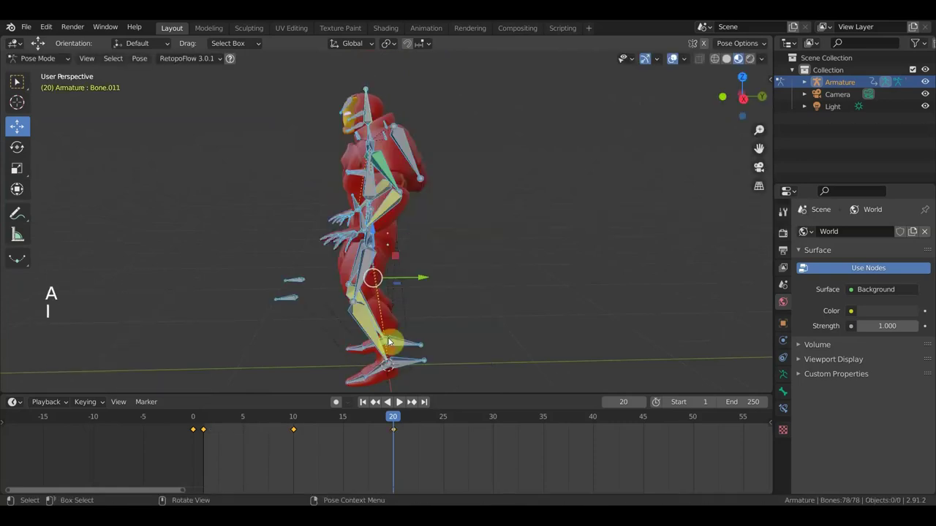
left_click(675, 61)
middle_click(556, 247)
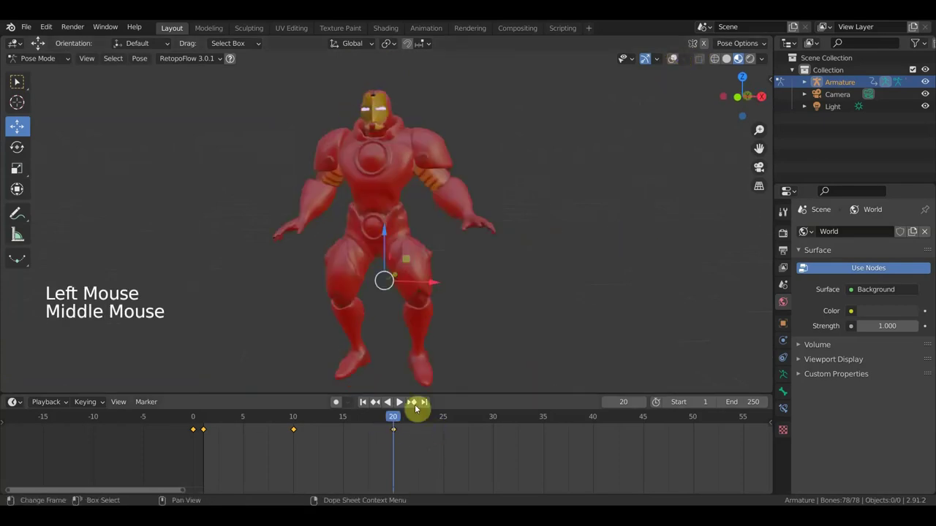
- Play back the animation, stop it and return to frame 20 with bones shown
left_click(381, 422)
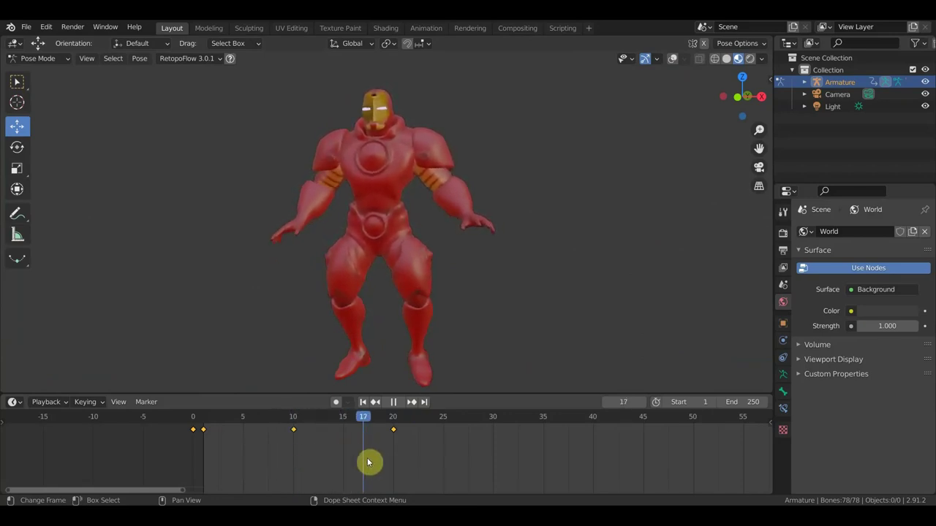
middle_click(549, 311)
left_click(674, 64)
left_click(404, 234)
- Rotate the leg bone, then key Location & Rotation for all bones at frame 20
key("g")
key("r")
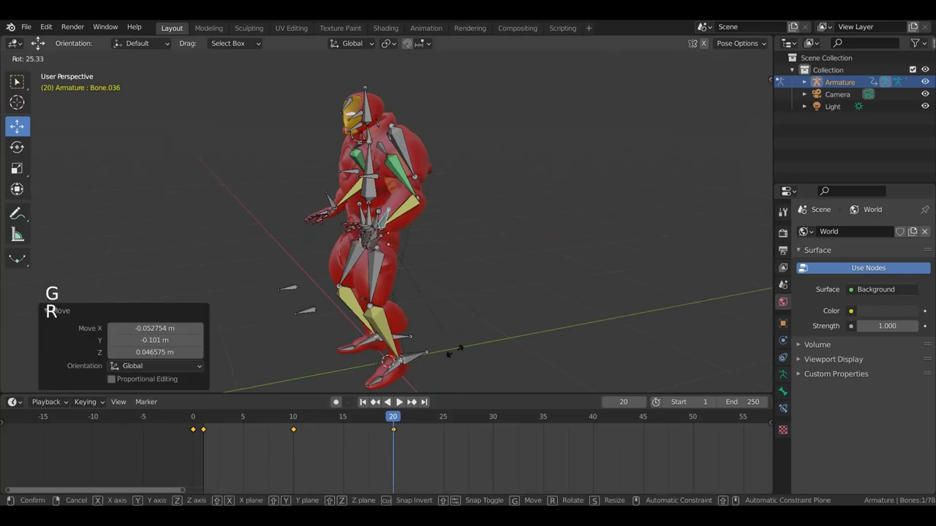
key("g")
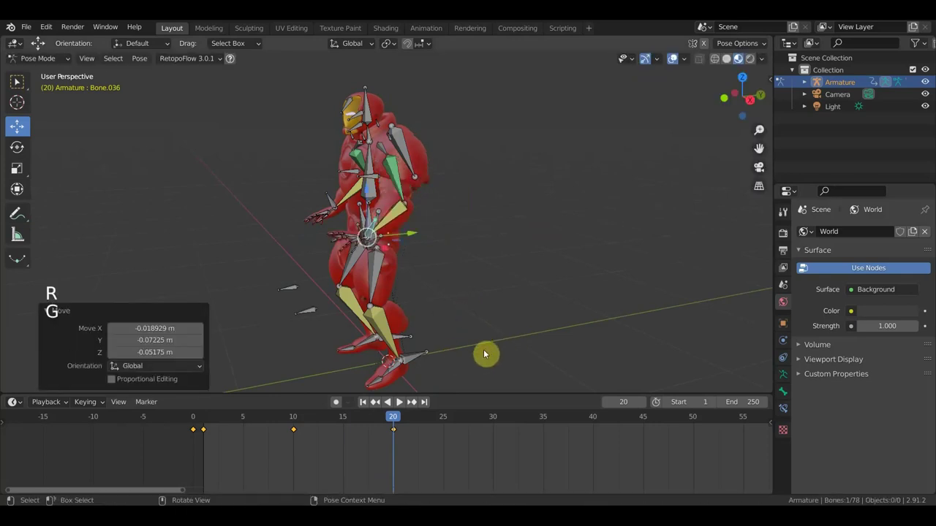
key("a")
key("i")
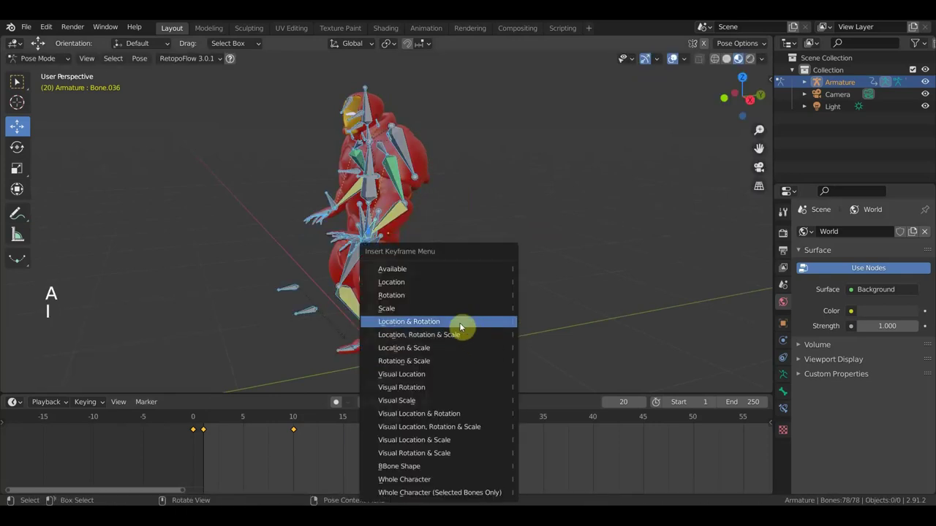
left_click(675, 67)
middle_click(512, 276)
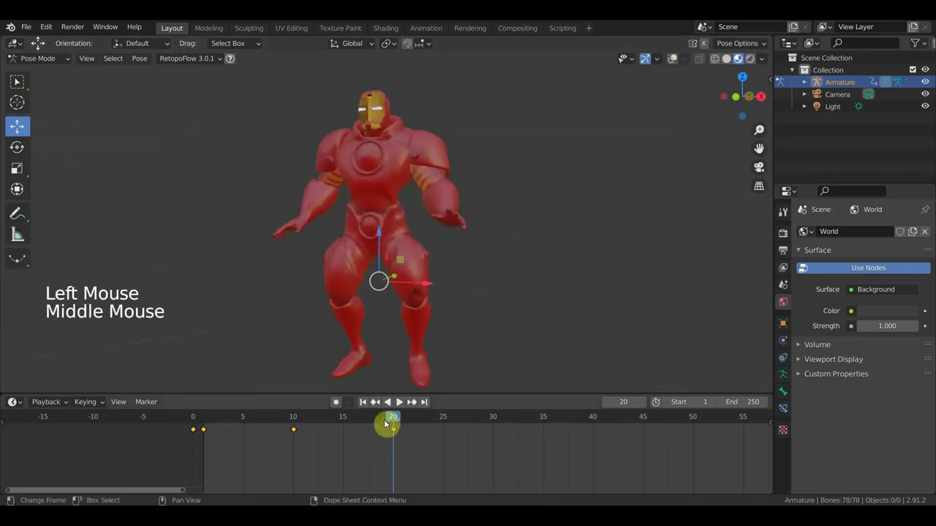
- Jump to frame 30, show the bones and rotate the foot bone along one axis
left_click(366, 420)
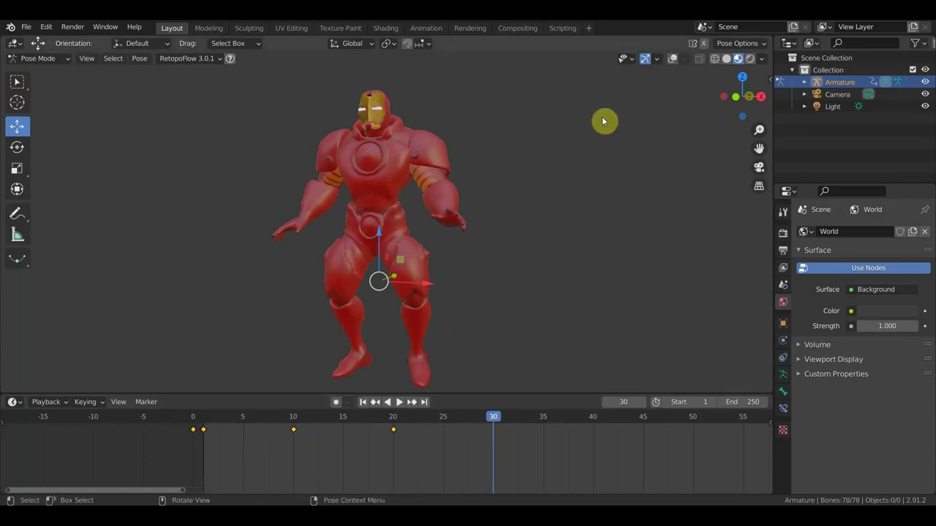
left_click(669, 72)
middle_click(408, 358)
left_click(423, 354)
key("KP_7")
key("r")
middle_click(533, 381)
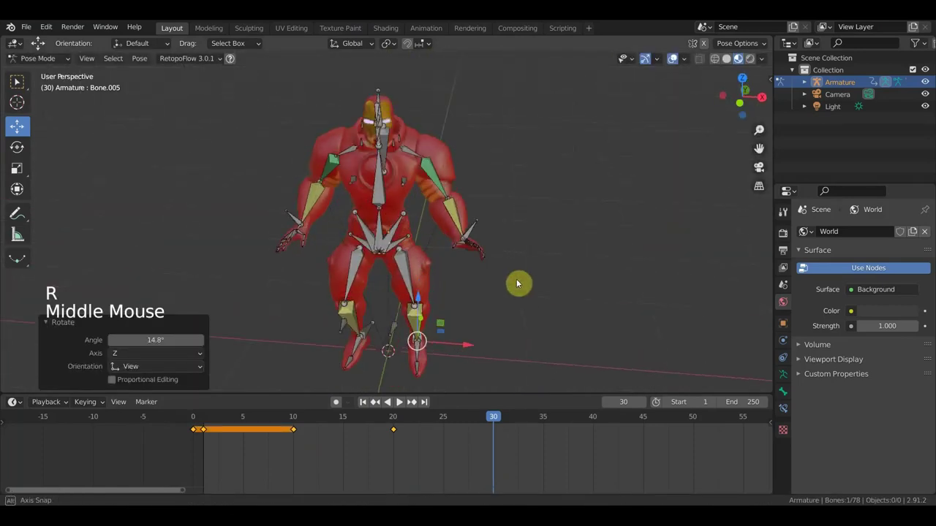
- Shift the hip bone sideways in front view to set the weight for frame 30
left_click(384, 225)
key("KP_3")
key("KP_1")
key("g")
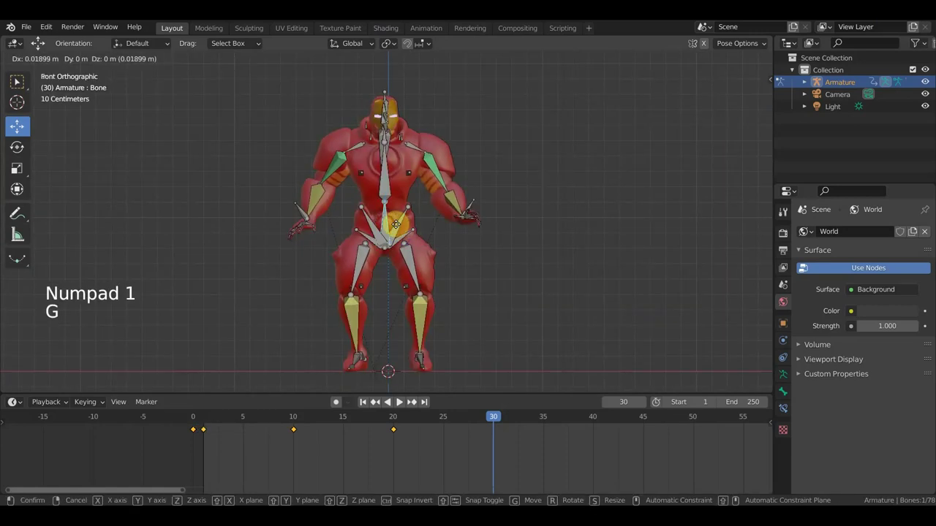
middle_click(335, 220)
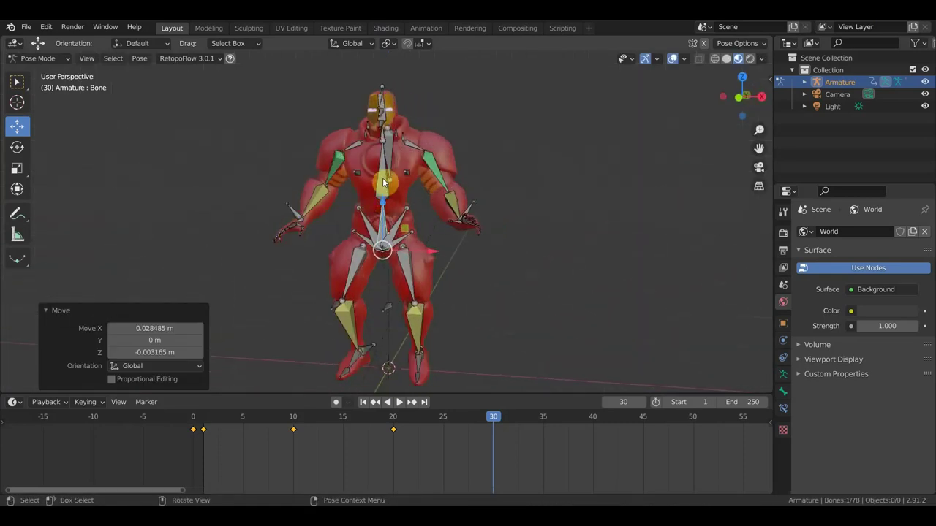
left_click(387, 171)
- Rotate both shoulder bones and swing the right arm into position
left_click(358, 147)
key("KP_1")
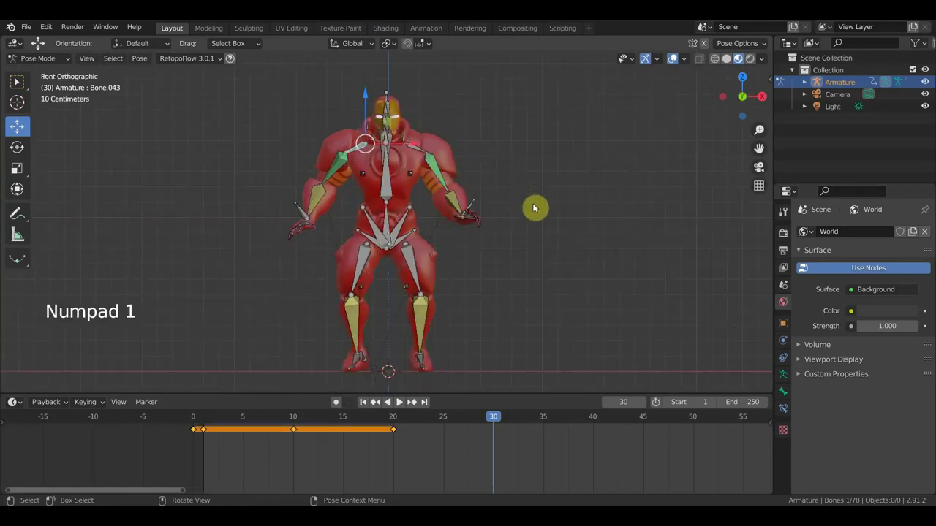
key("r")
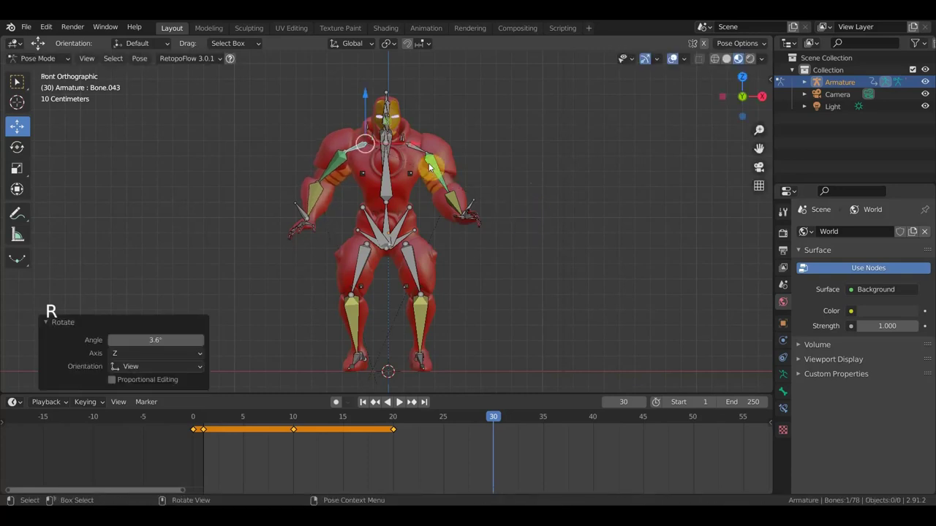
left_click(425, 155)
key("r")
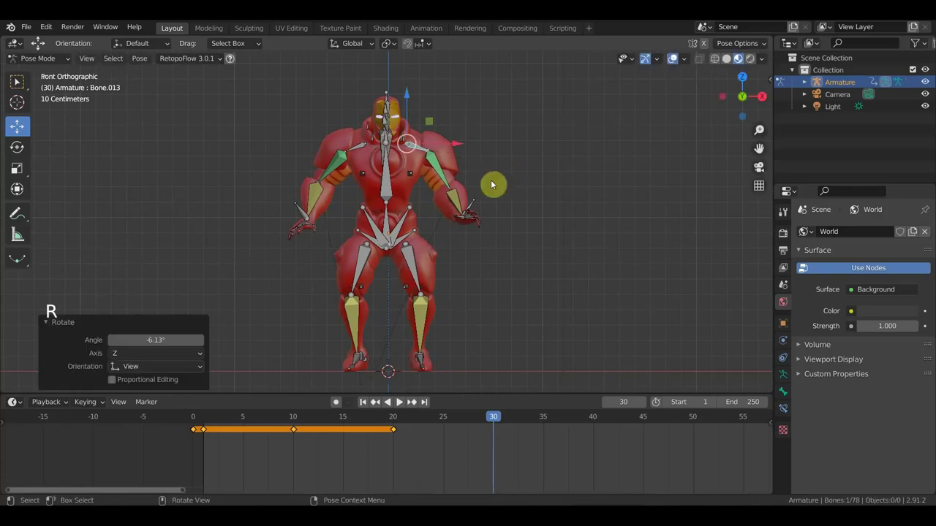
left_click(391, 188)
key("g")
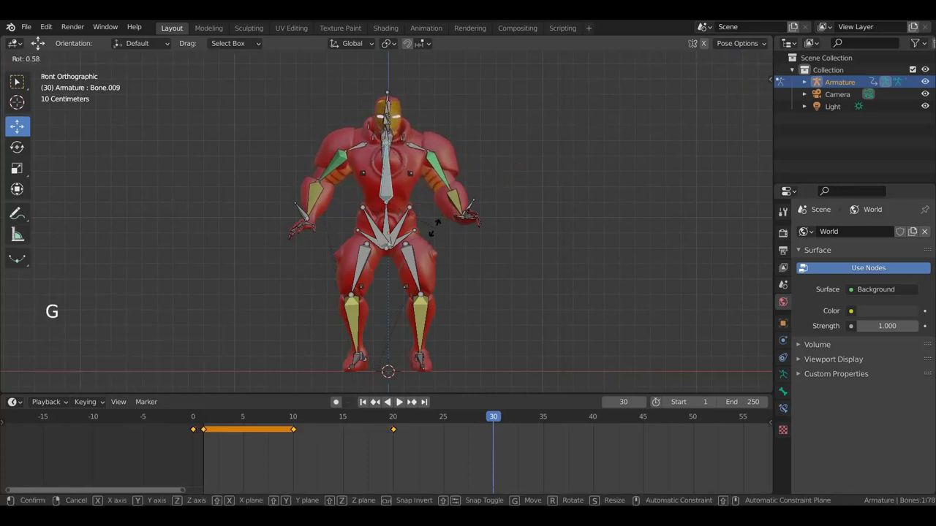
left_click(388, 227)
key("g")
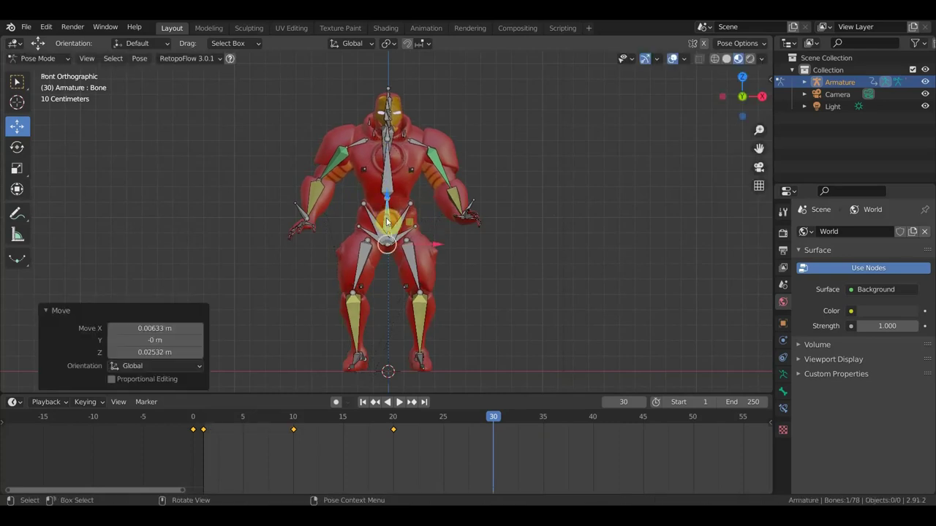
- Move and rotate the leg bone into its stride from the side view
middle_click(375, 222)
left_click(401, 218)
key("g")
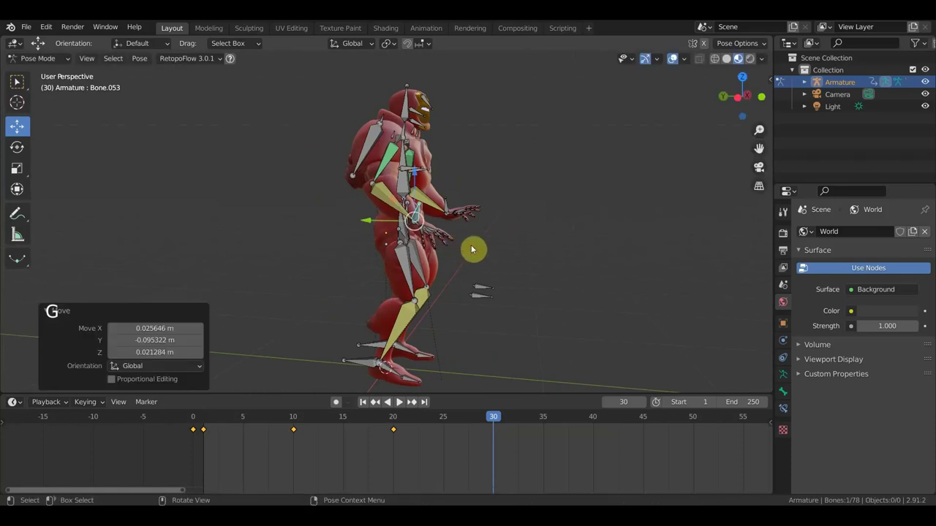
key("r")
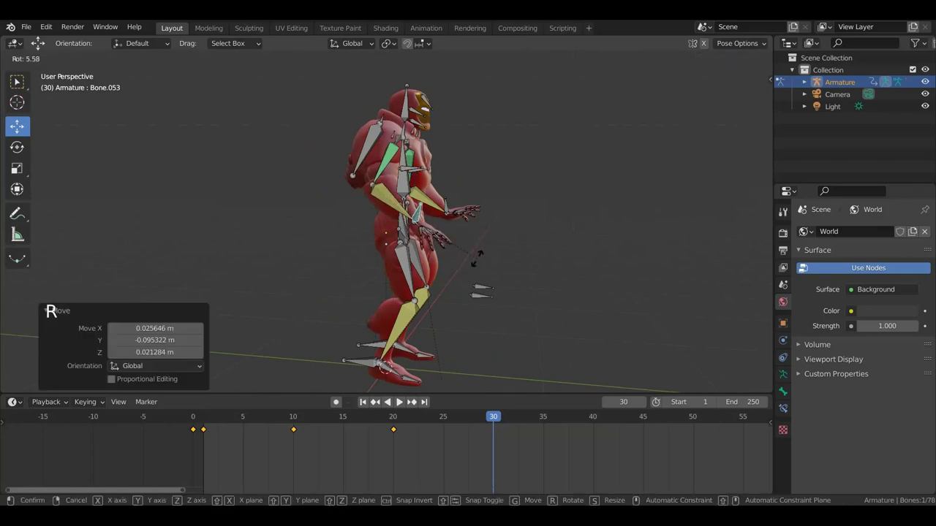
left_click(451, 207)
key("r")
key("g")
- Keyframe every bone of the rig at frame 30
key("a")
key("i")
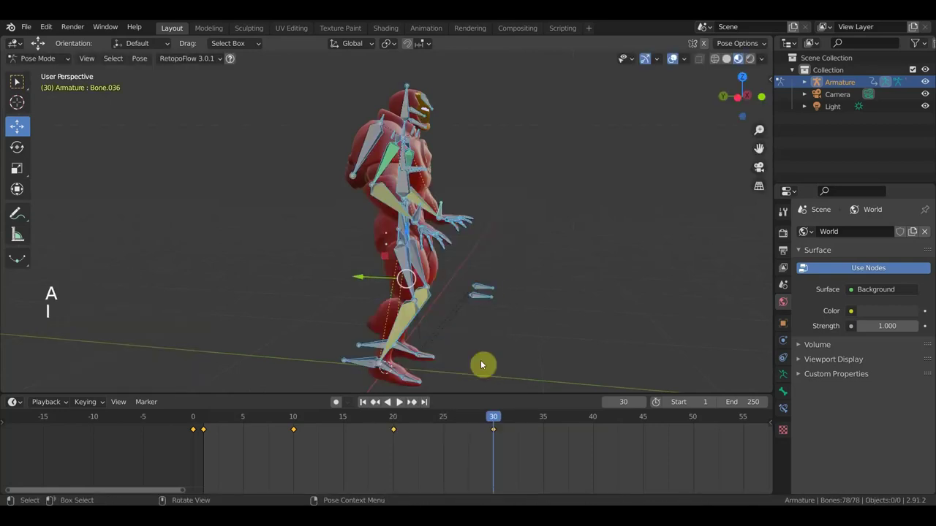
- Check the pose without bones from the front, jump to frame 5 and show the bones again
middle_click(537, 267)
key("KP_1")
left_click(679, 62)
left_click(489, 424)
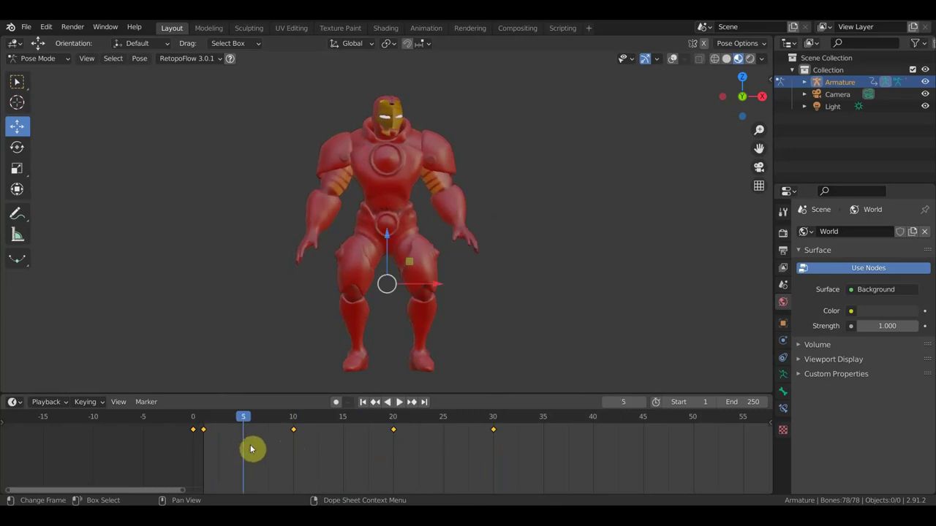
left_click(673, 62)
- Zoom to the character's head from the side and switch the viewport to solid shading
scroll("up", 3)
middle_click(550, 232)
middle_click(486, 332)
middle_click(492, 196)
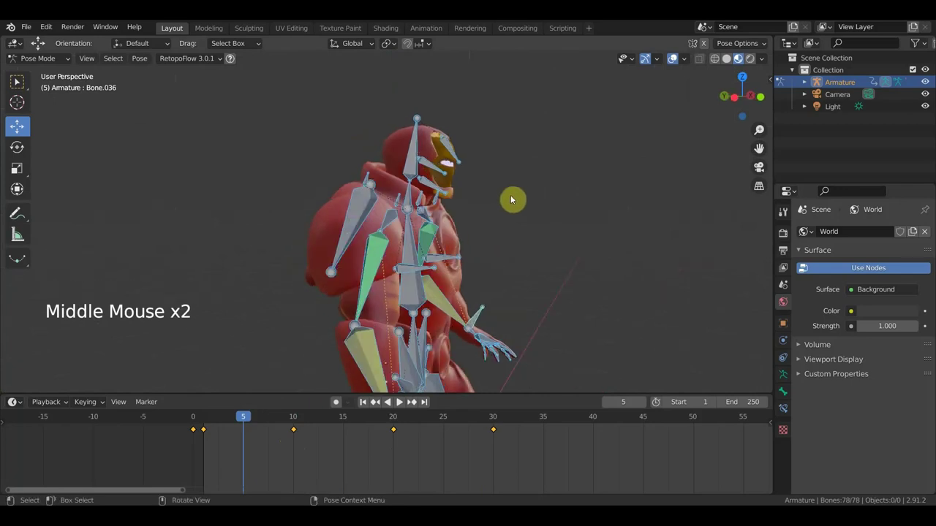
left_click(728, 67)
scroll("up", 3)
middle_click(538, 211)
- Rotate the head bone from the right side and keyframe the whole rig at frame 5
scroll("up", 3)
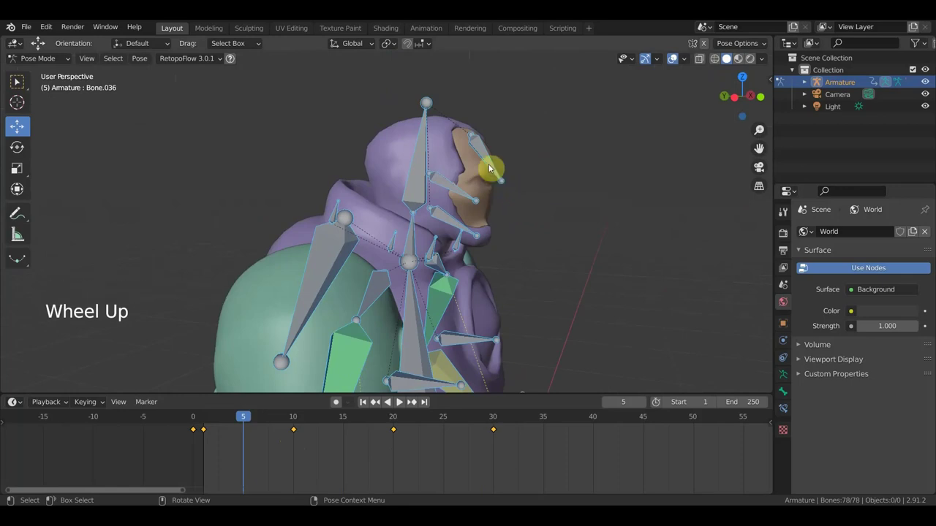
left_click(490, 170)
middle_click(529, 216)
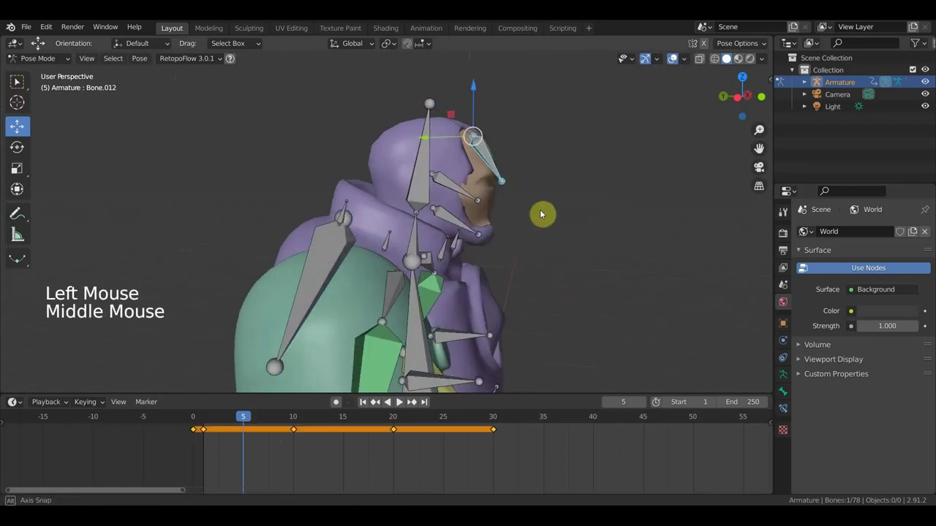
key("KP_3")
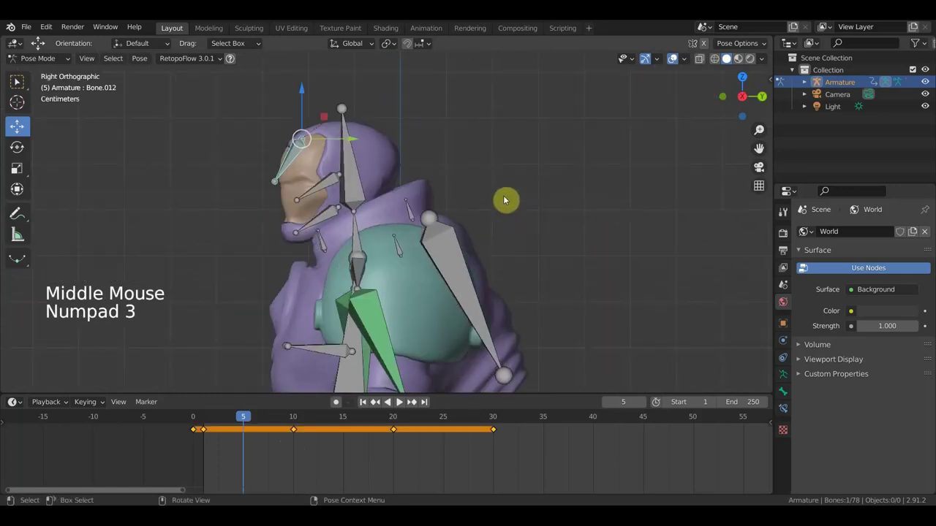
middle_click(497, 204)
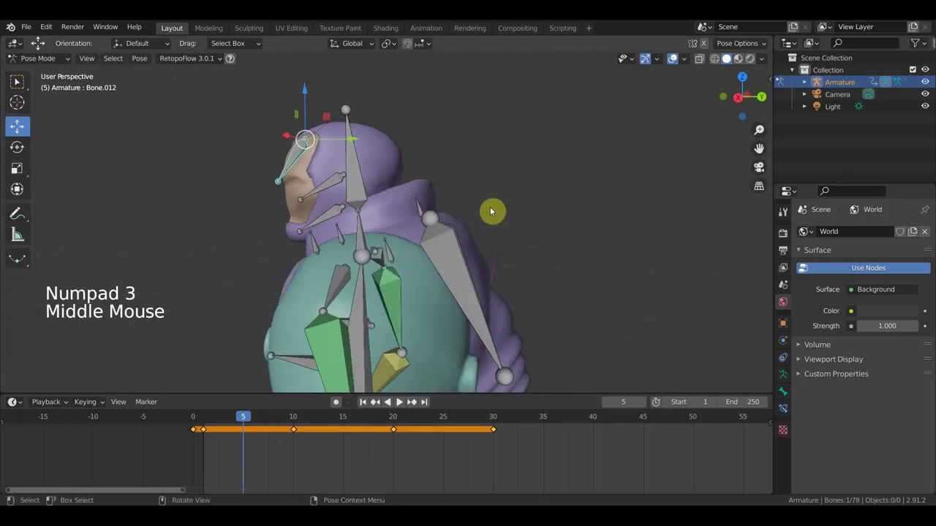
key("r")
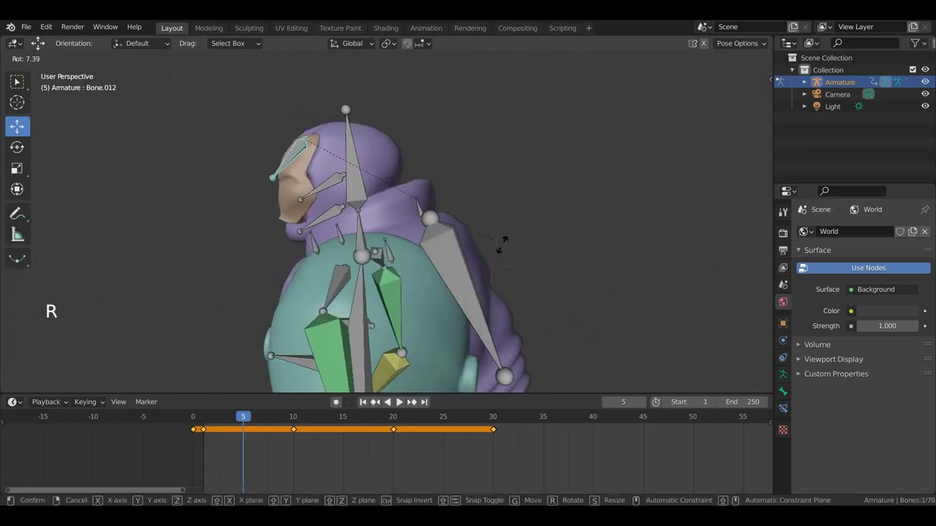
key("g")
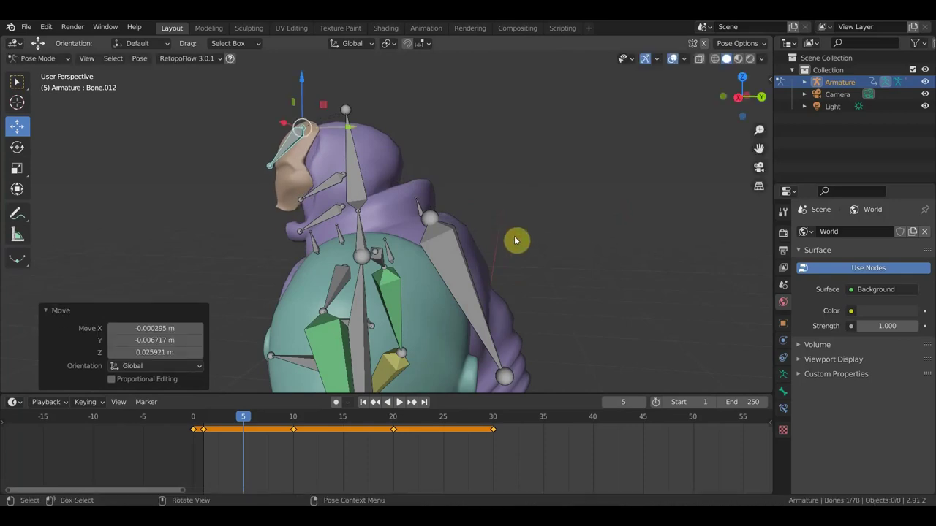
key("a")
key("i")
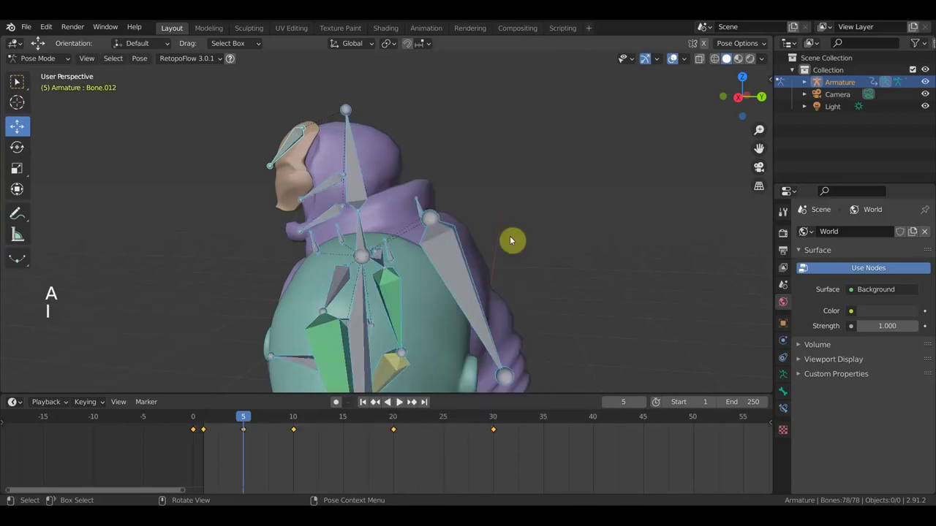
- Move to frame 7 and rotate and reposition the head bone along one axis
left_click(269, 423)
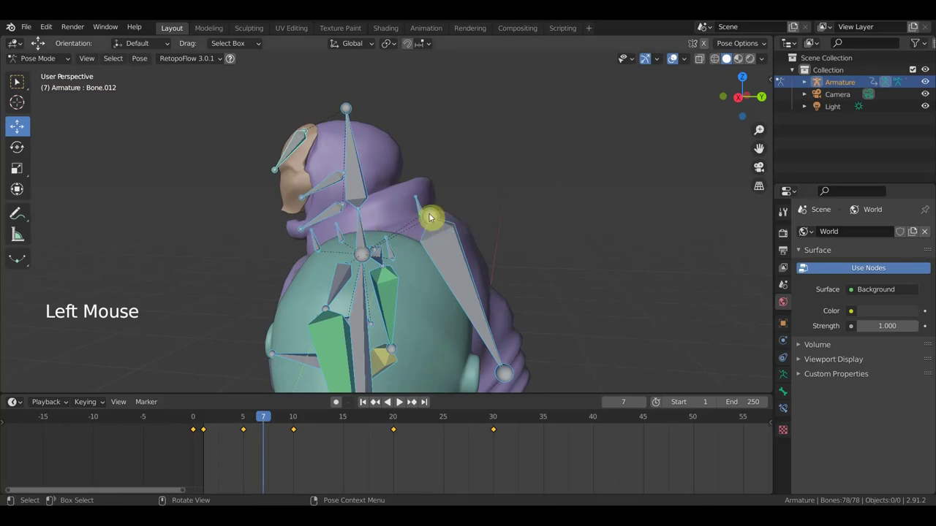
left_click(292, 150)
left_click(496, 208)
key("r")
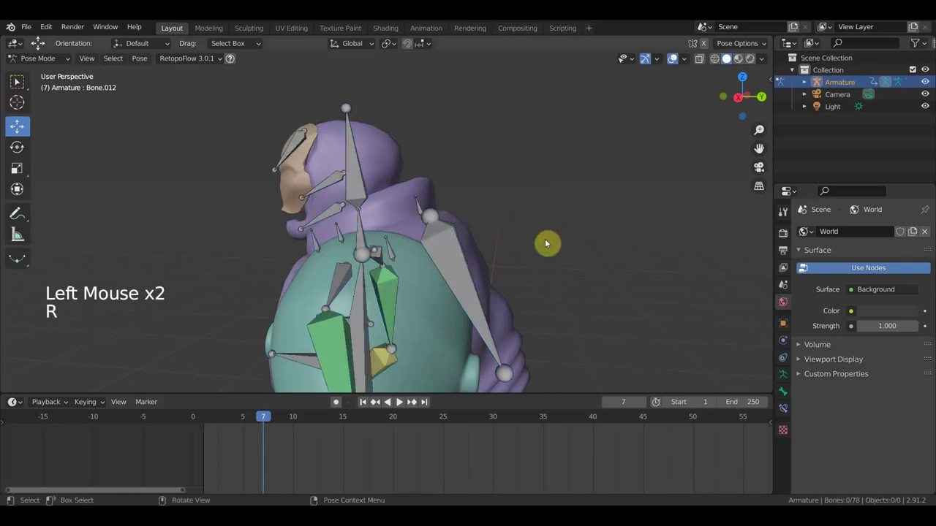
left_click(295, 155)
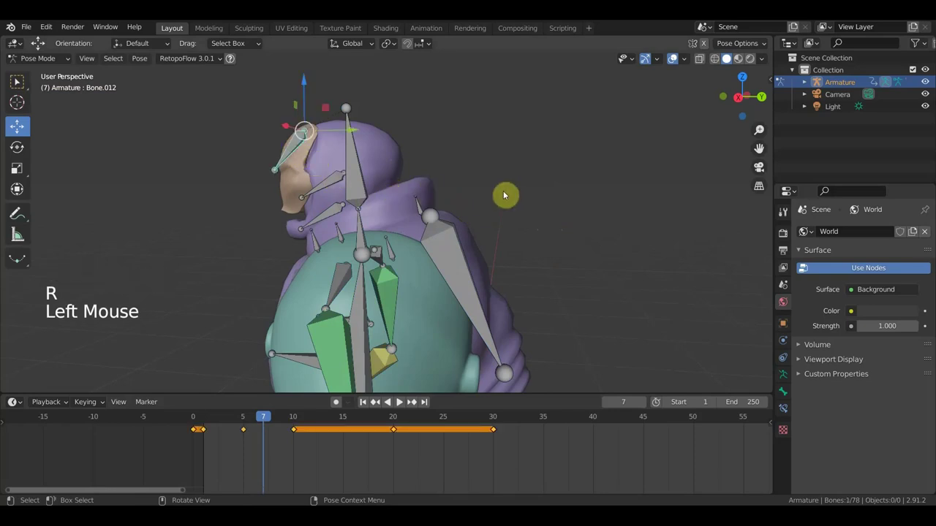
key("r")
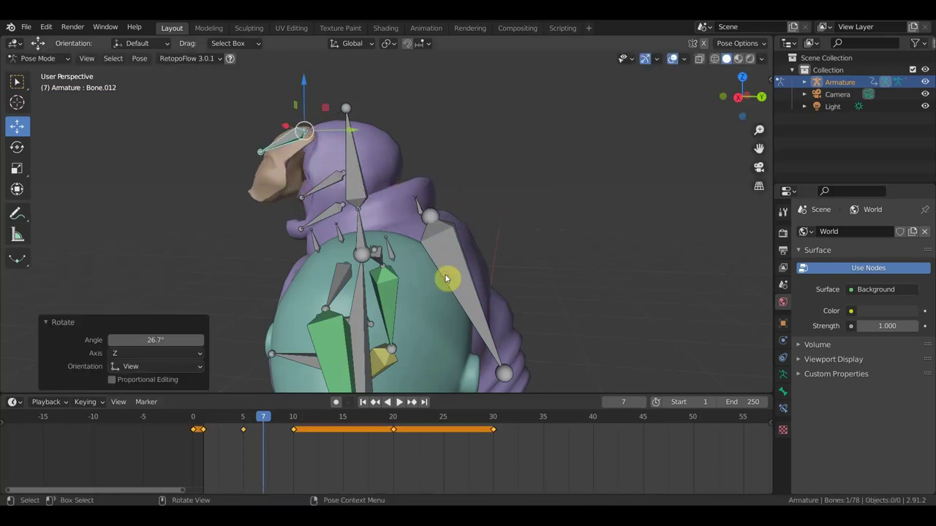
key("g")
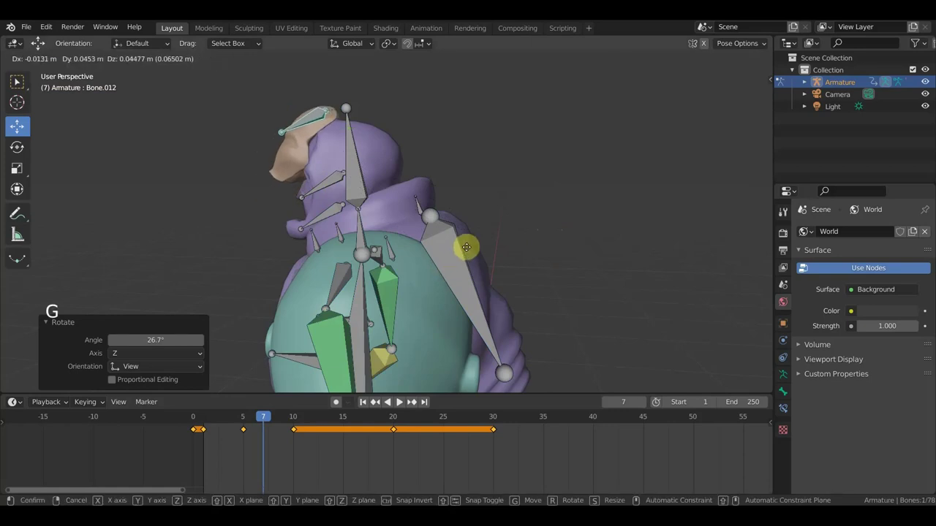
middle_click(498, 259)
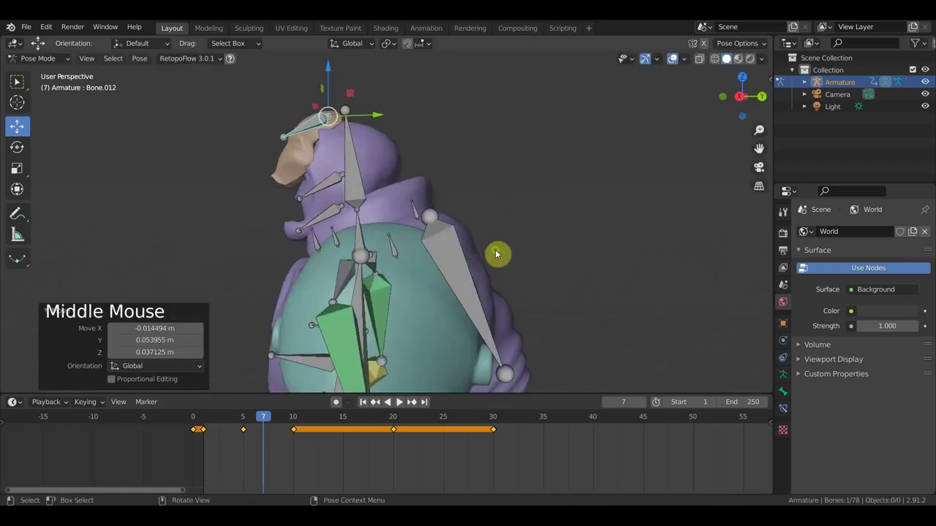
- Refine the head position from front and side, then keyframe the whole rig at frame 7
key("r")
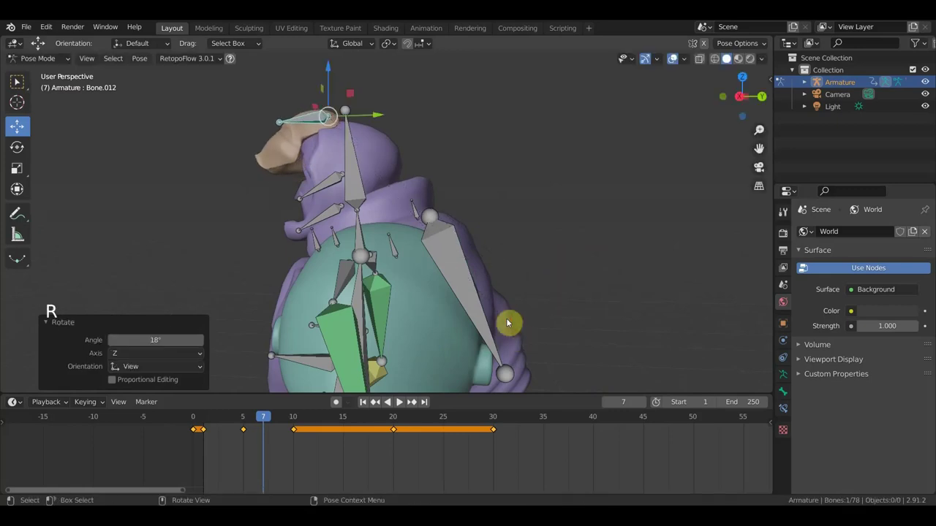
key("g")
scroll("up", 3)
middle_click(532, 285)
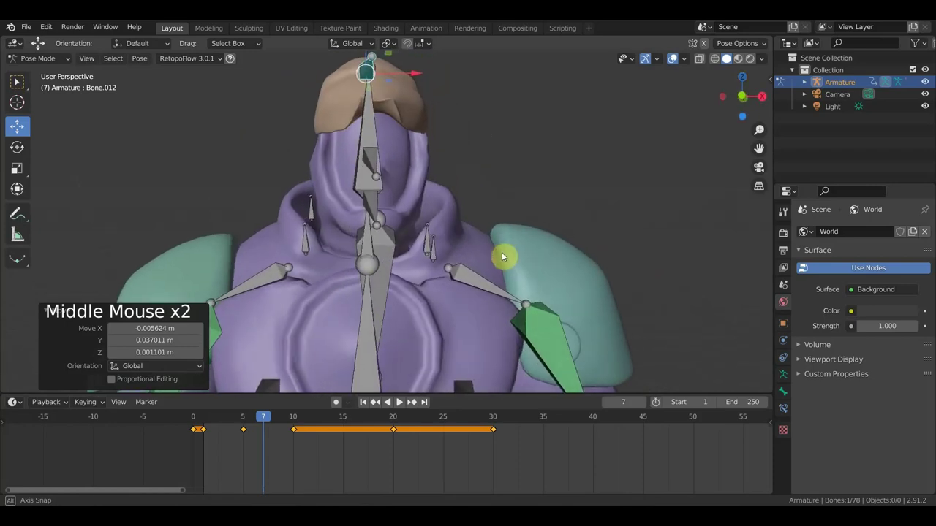
key("g")
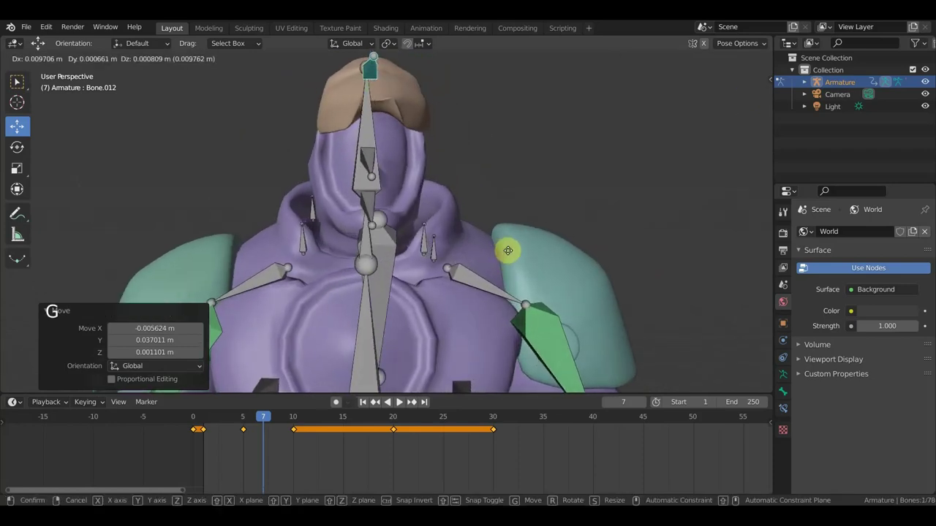
middle_click(424, 272)
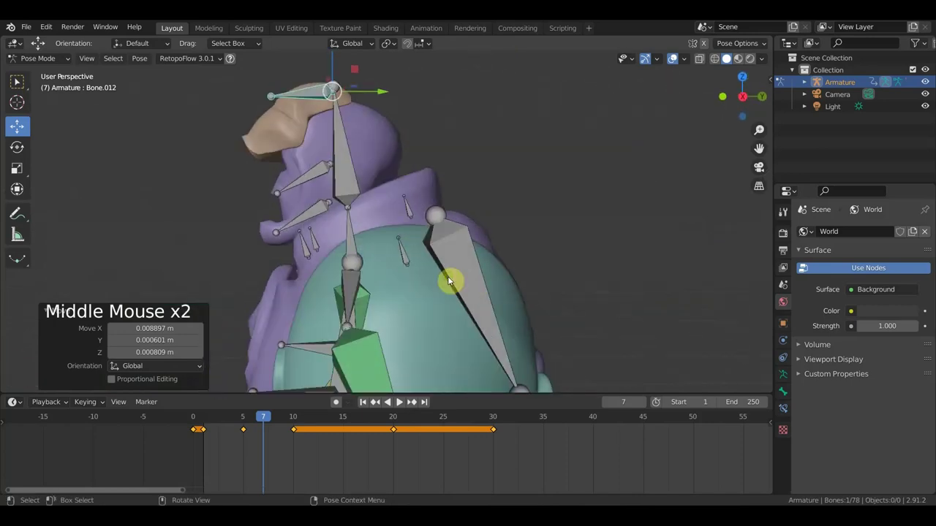
key("a")
key("i")
- Stop playback at frame 7 and select the head's frame-7 keyframe in the Dope Sheet
left_click(263, 419)
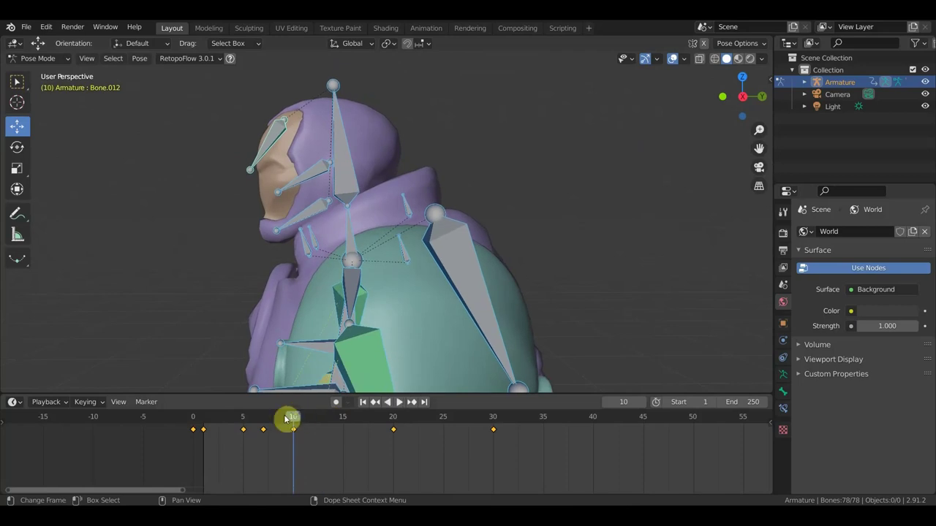
left_click(277, 142)
left_click(267, 423)
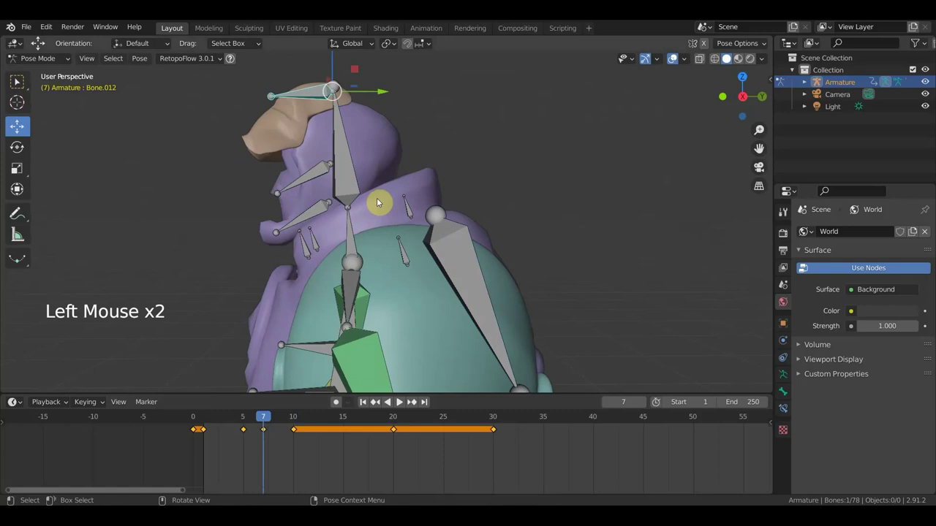
left_click(300, 98)
left_click(286, 461)
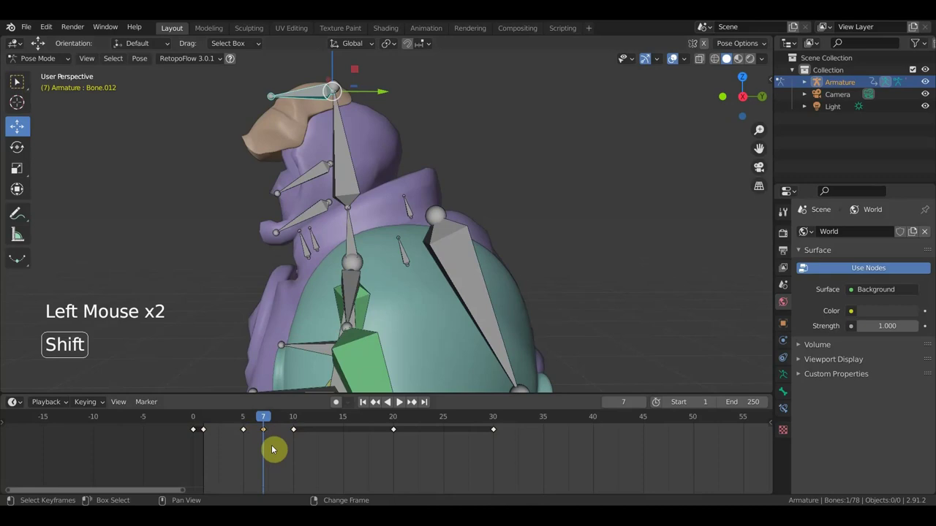
key("shift+d")
key("shift+d")
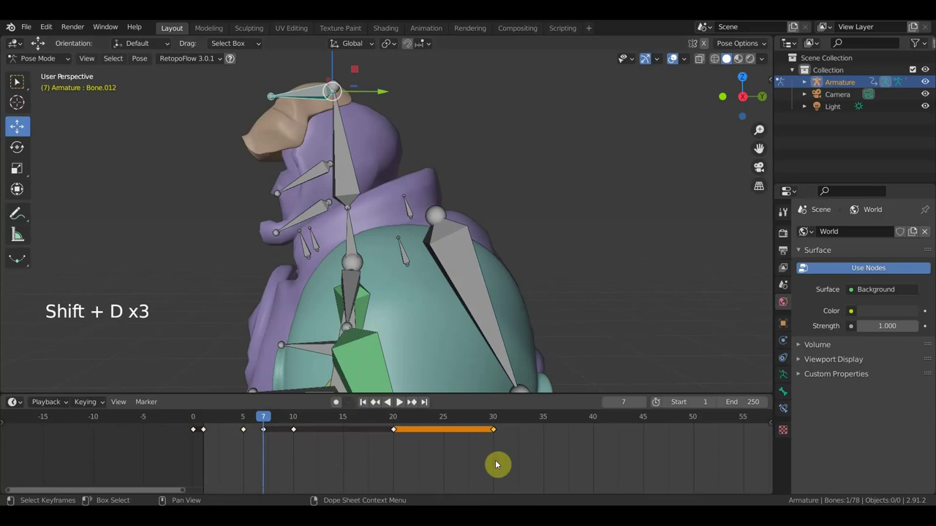
- Scrub ahead to frame 25 and zoom out to see the whole character from the front
left_click(269, 417)
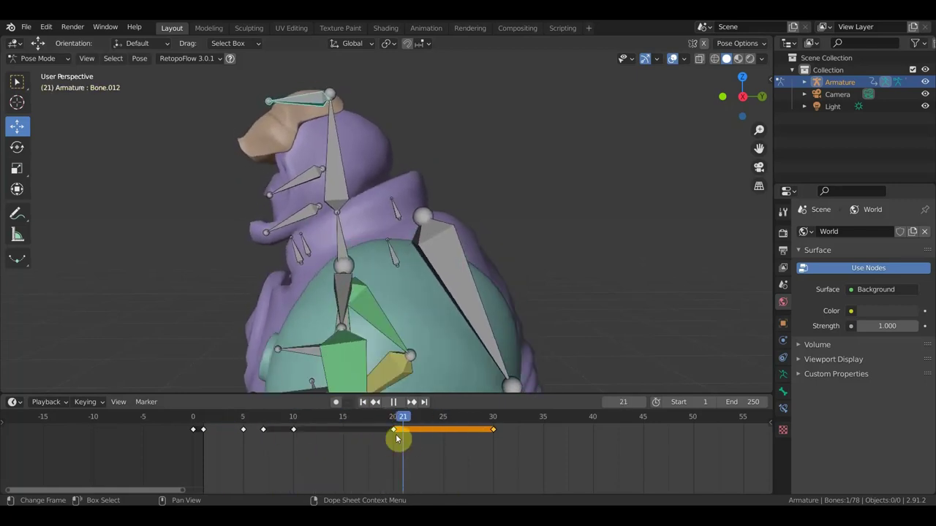
middle_click(532, 284)
scroll("down", 3)
middle_click(498, 331)
scroll("down", 3)
scroll("down", 3)
middle_click(463, 265)
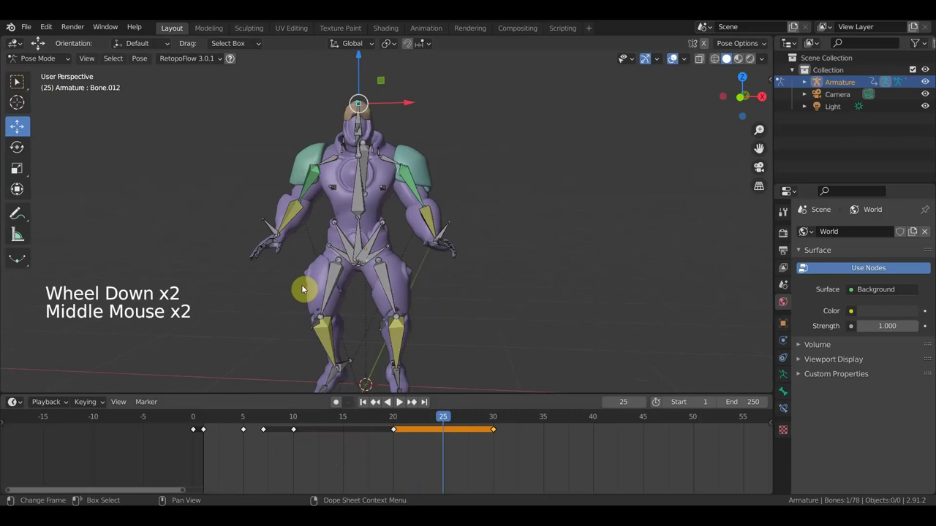
- Pan the timeline to later frames, go to frame 90 and orbit to a side view
left_click(450, 422)
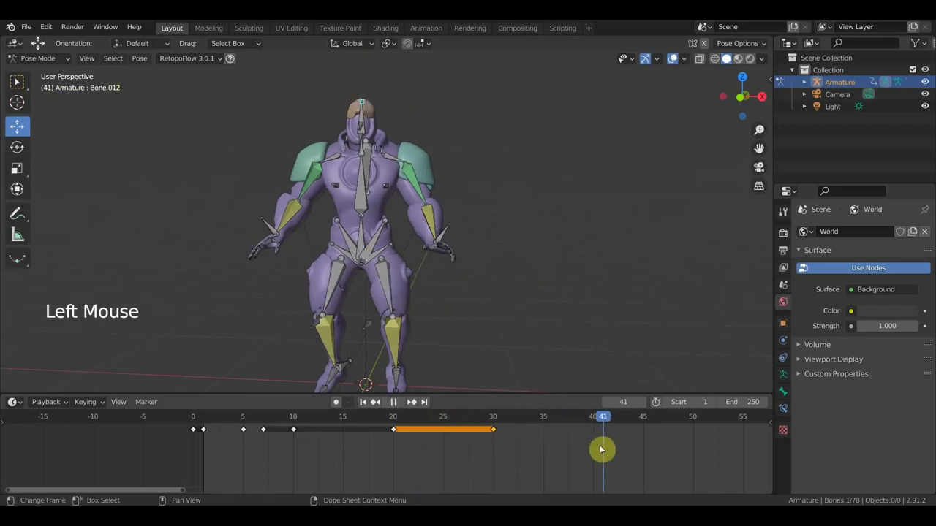
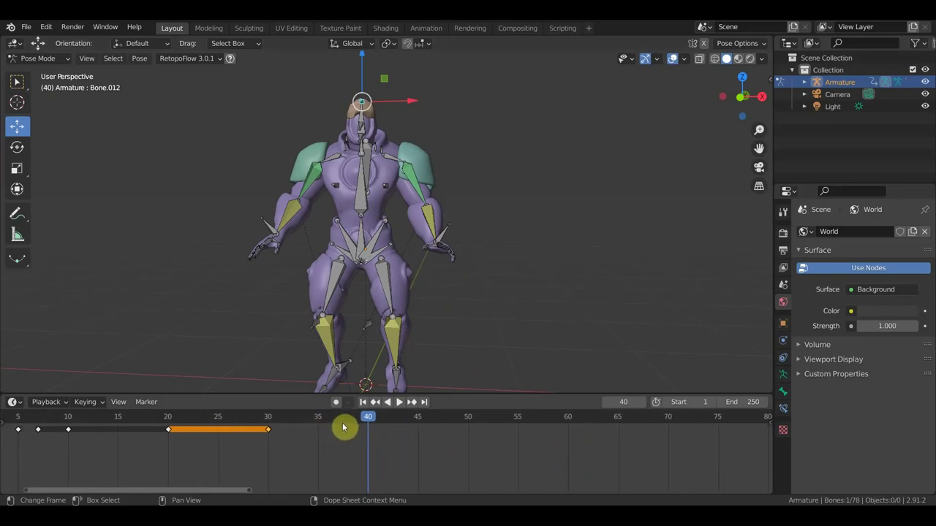
middle_click(498, 442)
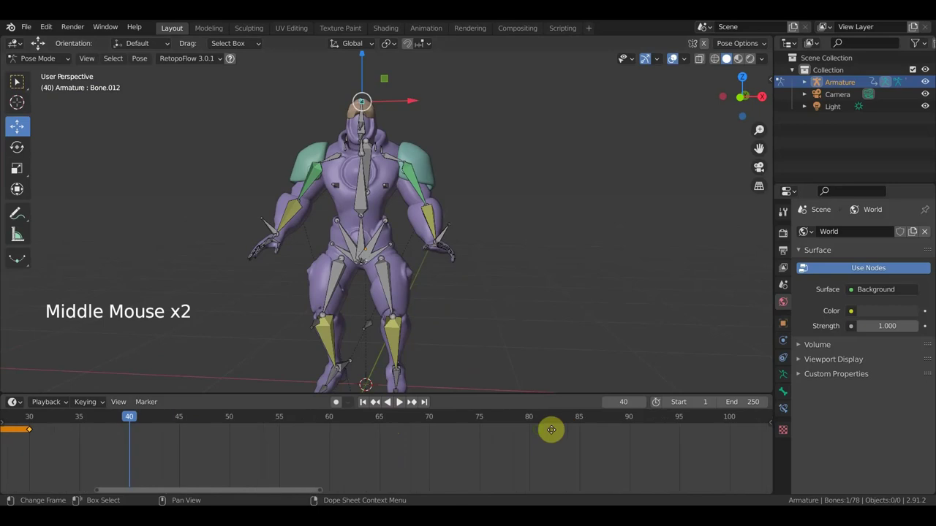
left_click(122, 421)
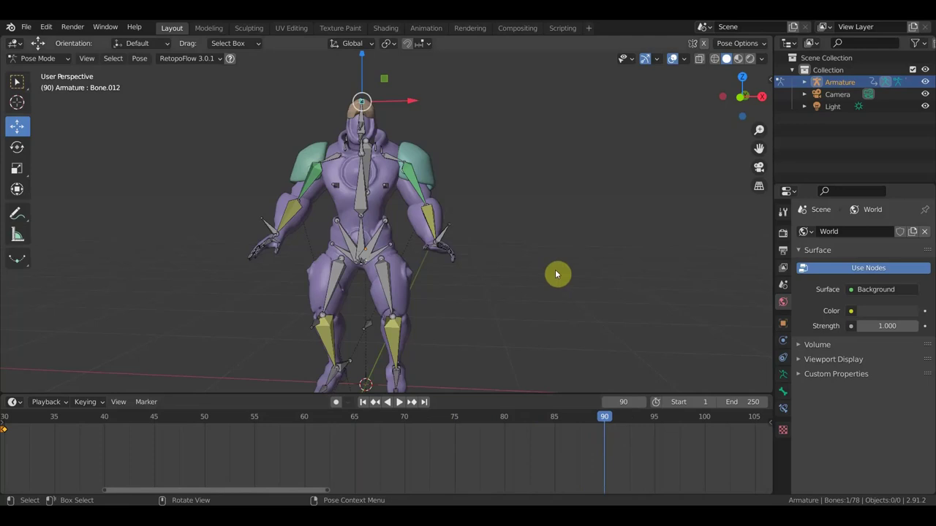
middle_click(467, 273)
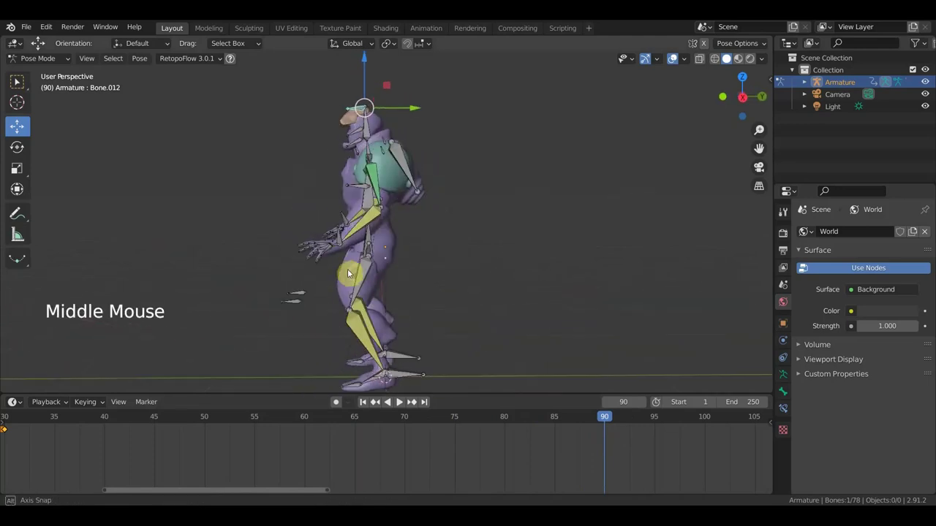
- Select the root bone at the hips and lower the body along the vertical axis
left_click(372, 238)
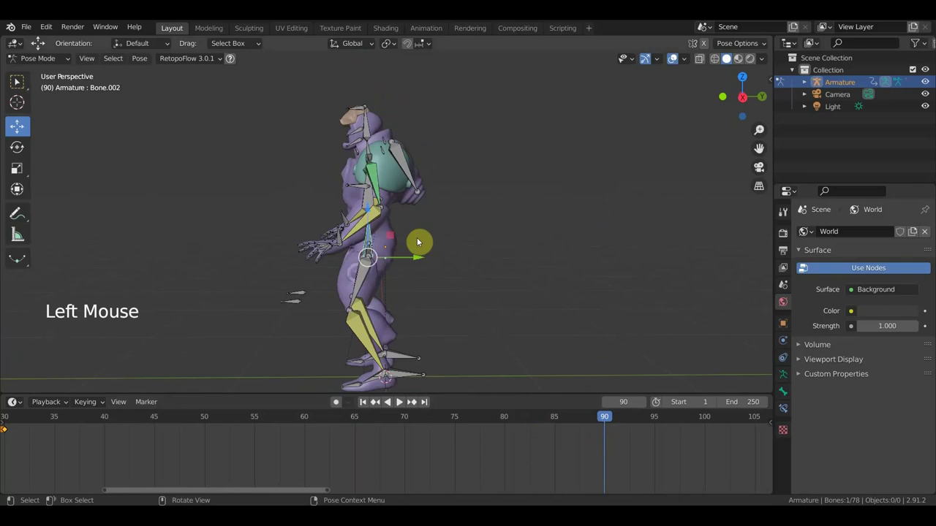
key("g")
scroll("up", 3)
middle_click(467, 252)
left_click(357, 241)
middle_click(509, 270)
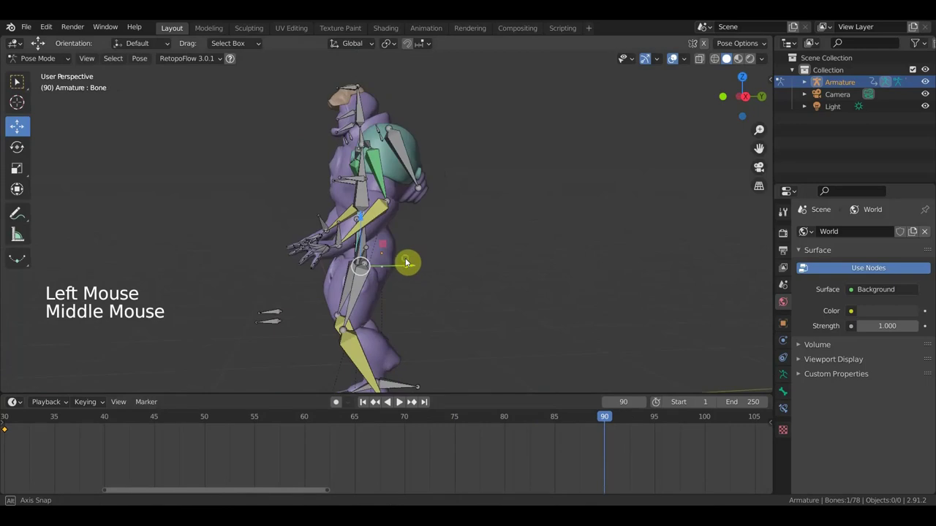
key("g")
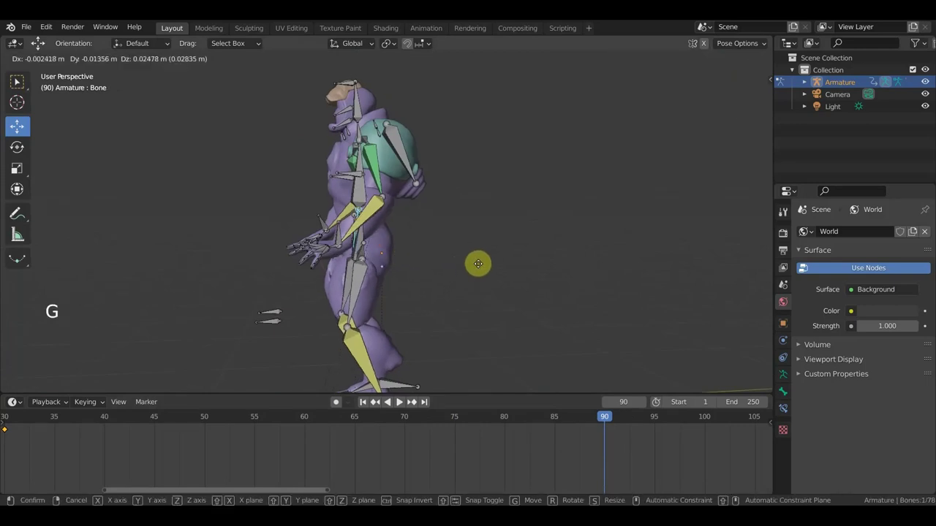
key("g")
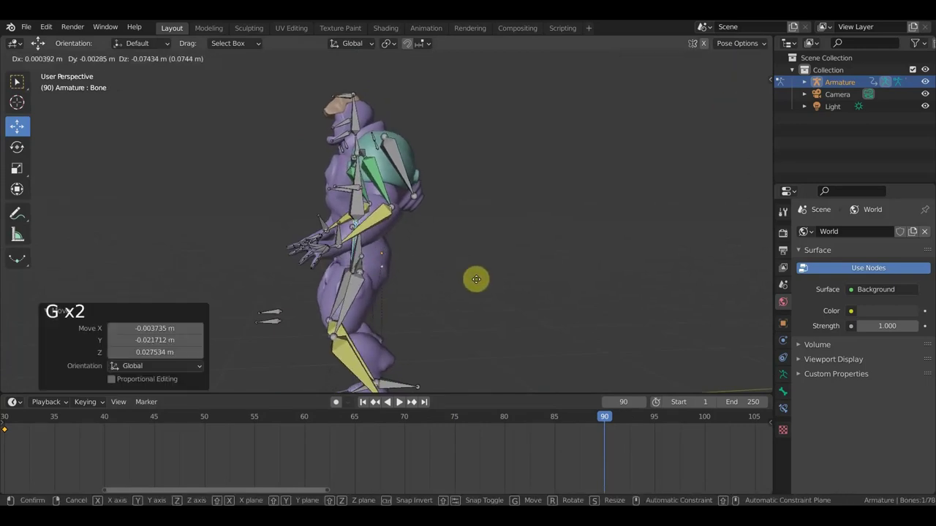
middle_click(383, 277)
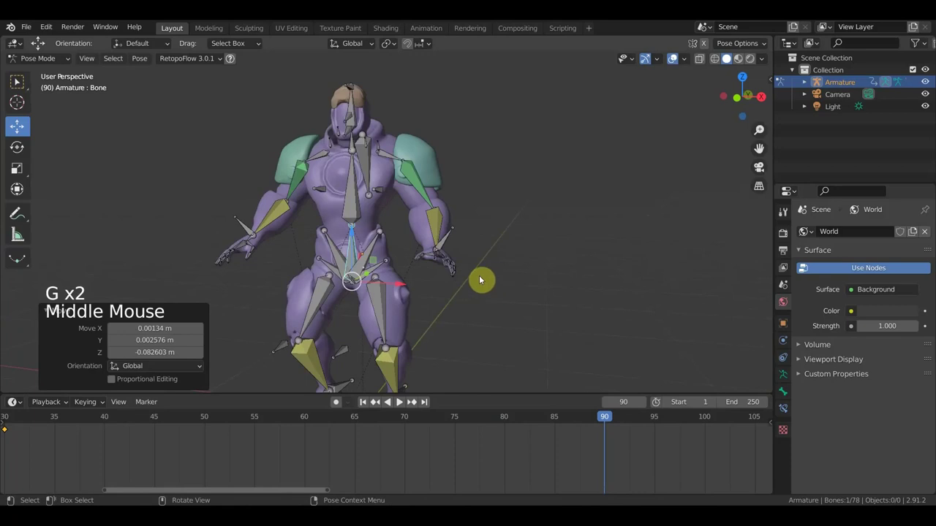
- Rotate and nudge a torso bone while checking it from several angles
left_click(447, 243)
middle_click(489, 269)
key("r")
middle_click(479, 232)
key("g")
scroll("up", 3)
middle_click(455, 300)
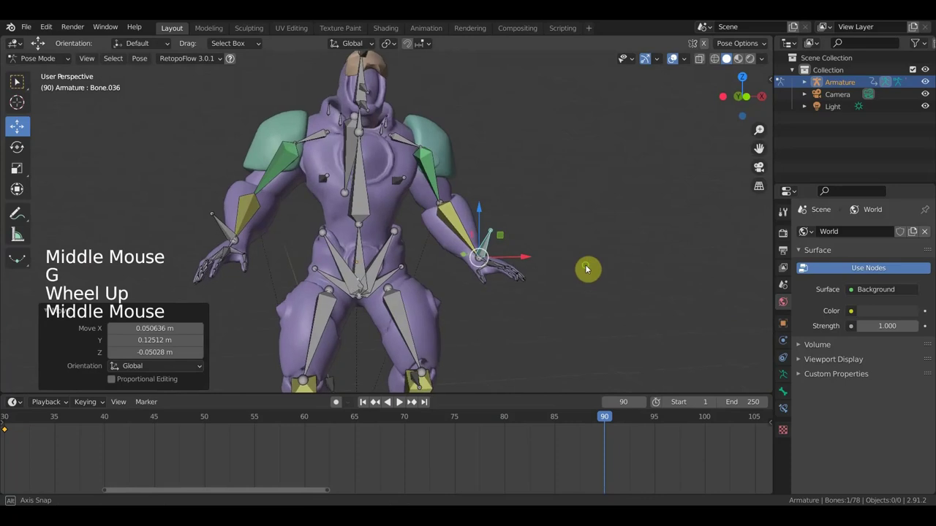
- Rotate and reposition the right hand bone viewed from the side
left_click(226, 232)
middle_click(401, 320)
key("g")
middle_click(455, 321)
key("r")
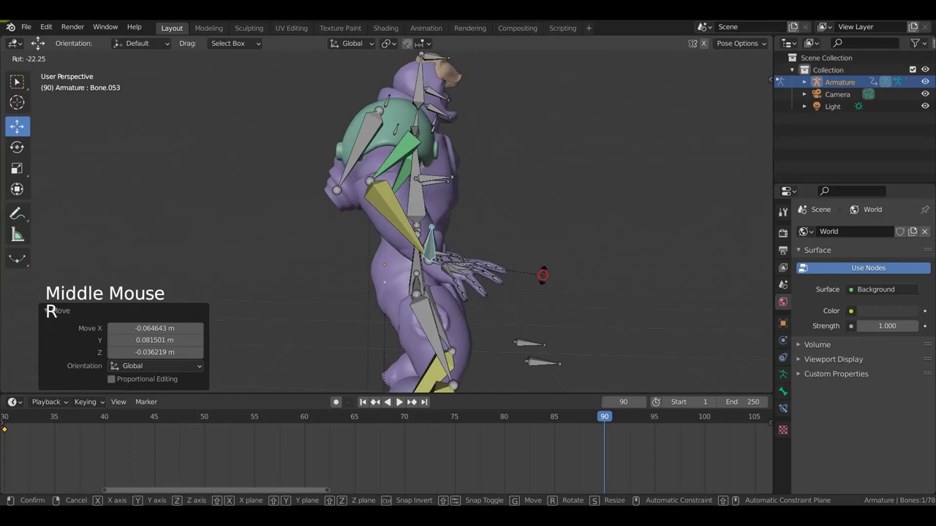
middle_click(514, 287)
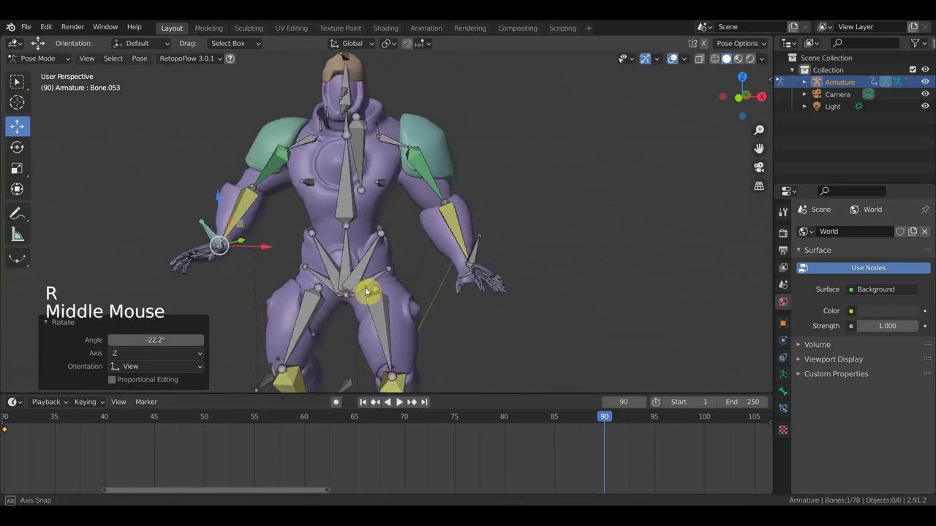
key("g")
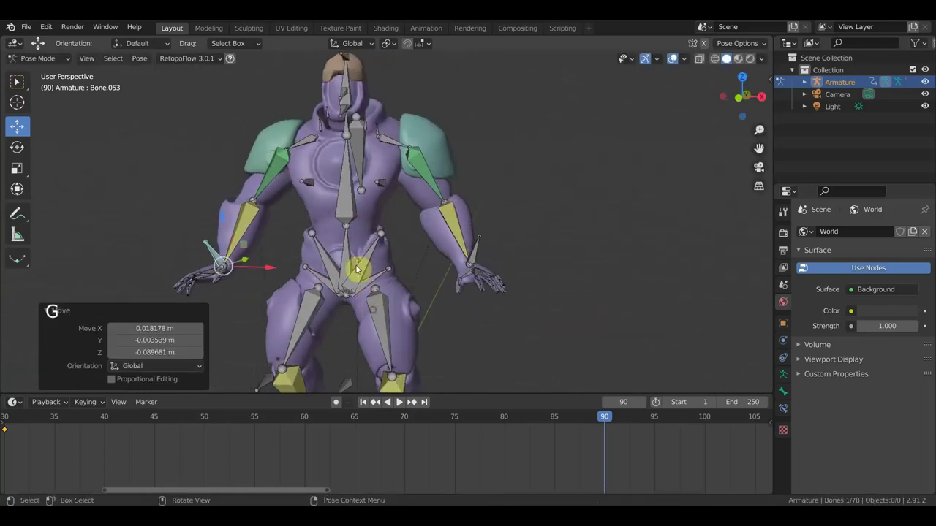
- Rotate the root bone from the top view to turn the whole body
left_click(352, 248)
key("KP_7")
key("r")
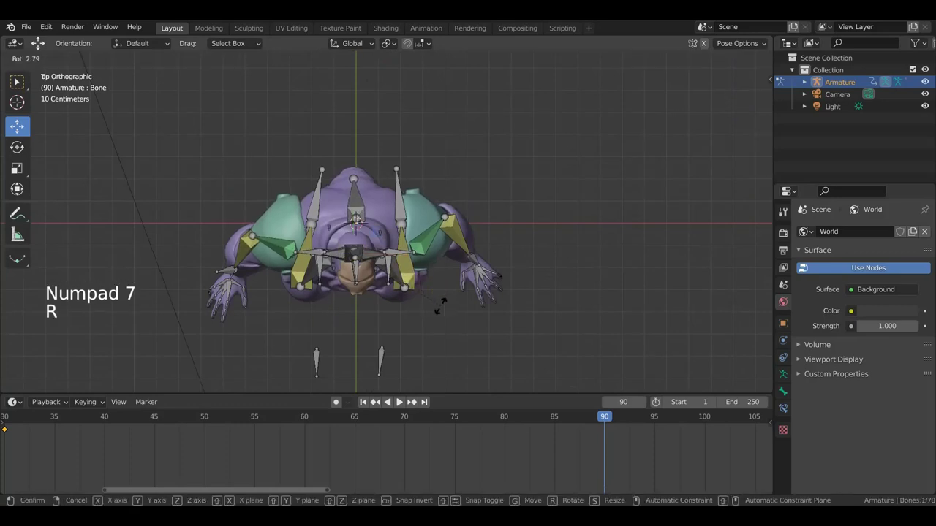
middle_click(441, 311)
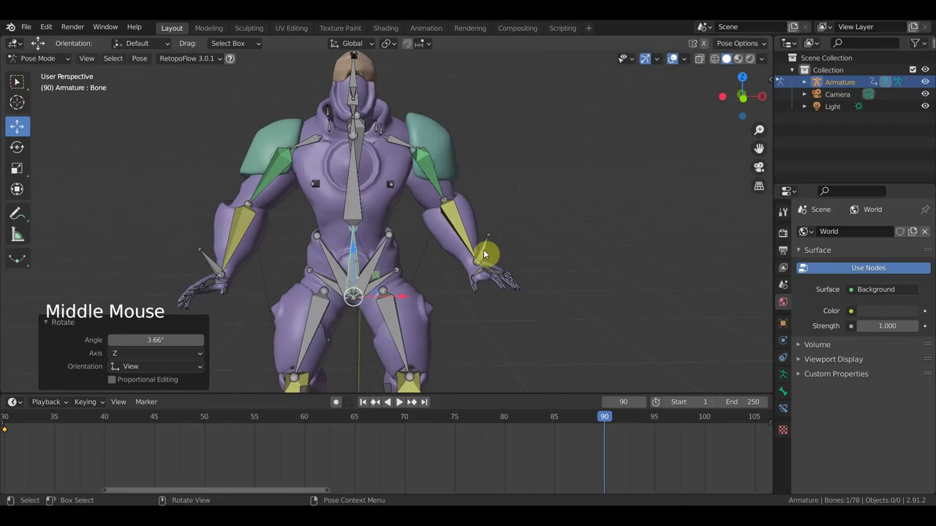
scroll("down", 3)
- Key every bone at frame 90, then slide that keyframe to frame 80 and go there
key("a")
key("i")
left_click(626, 461)
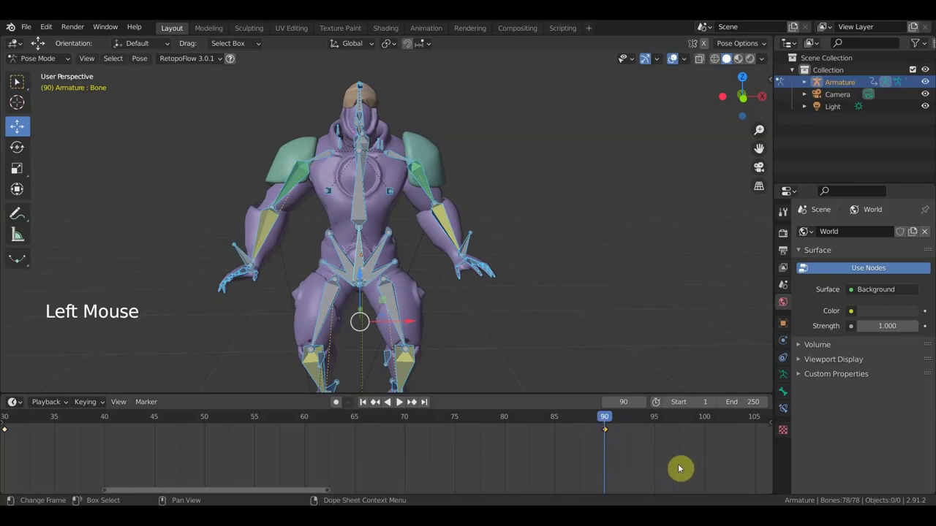
key("g")
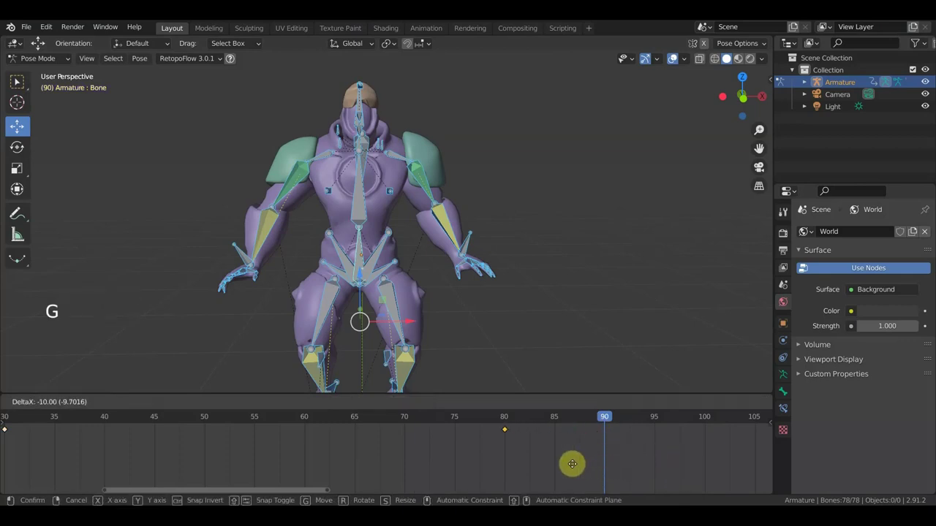
left_click(556, 424)
left_click(507, 421)
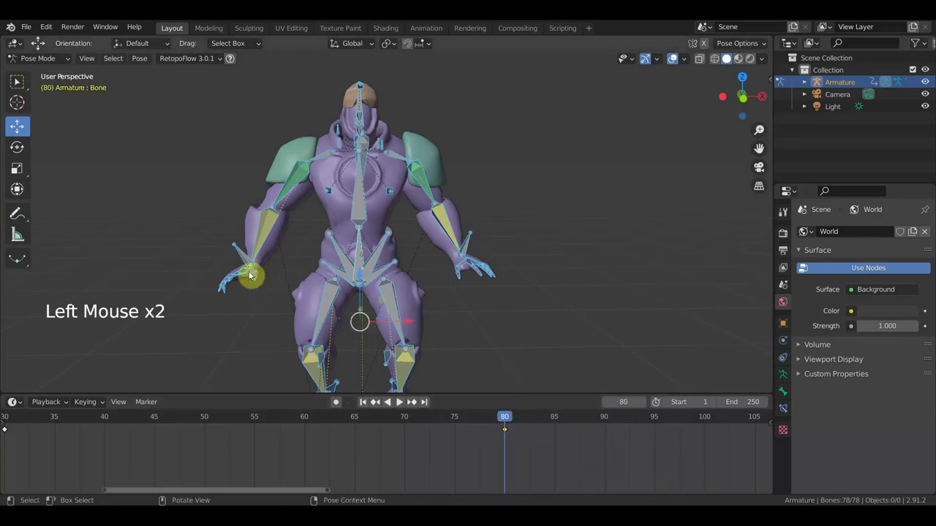
- Reposition and rotate the currently selected bone at frame 80
key("g")
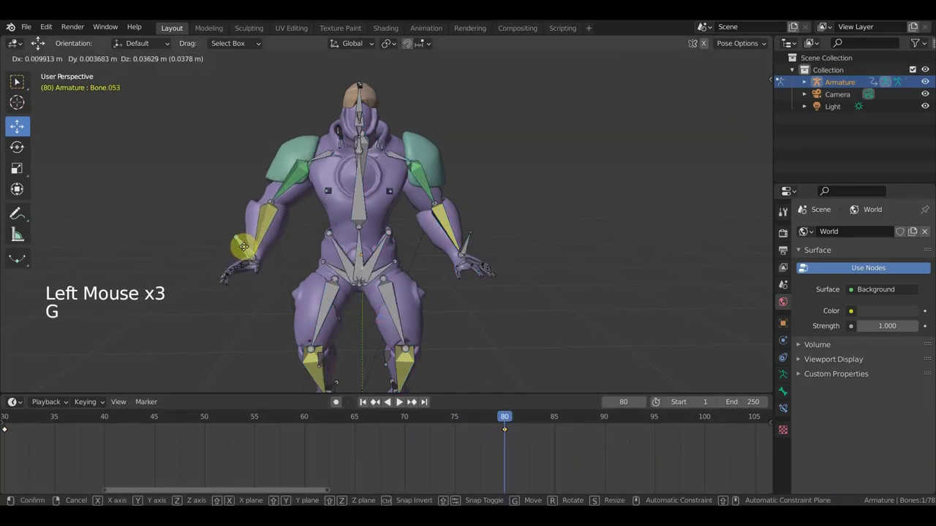
left_click(468, 242)
key("g")
middle_click(479, 257)
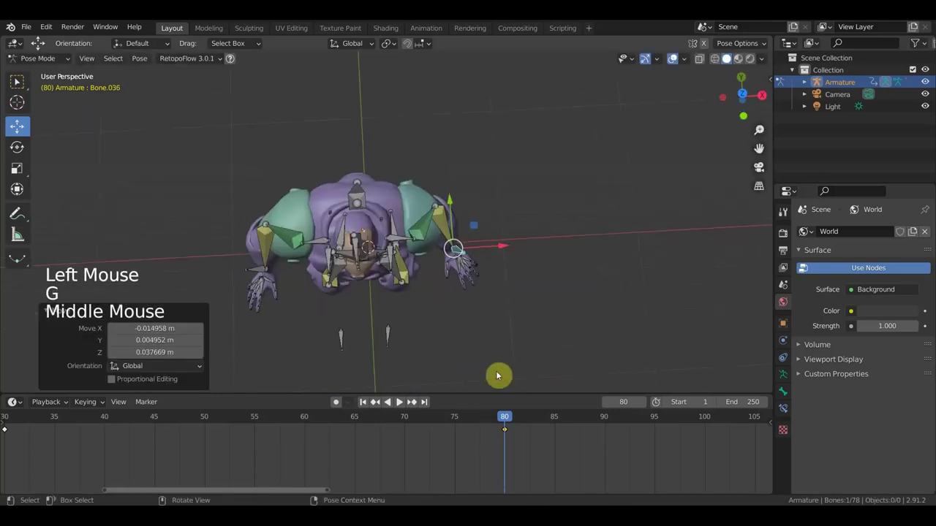
key("r")
- Rotate the wrist bone slightly and shift it, checking from the side
left_click(255, 270)
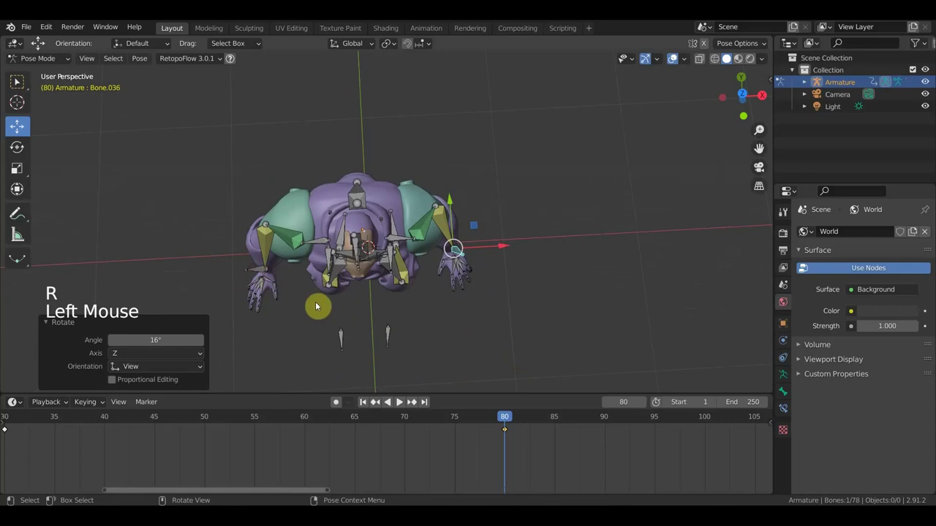
key("r")
middle_click(334, 294)
key("r")
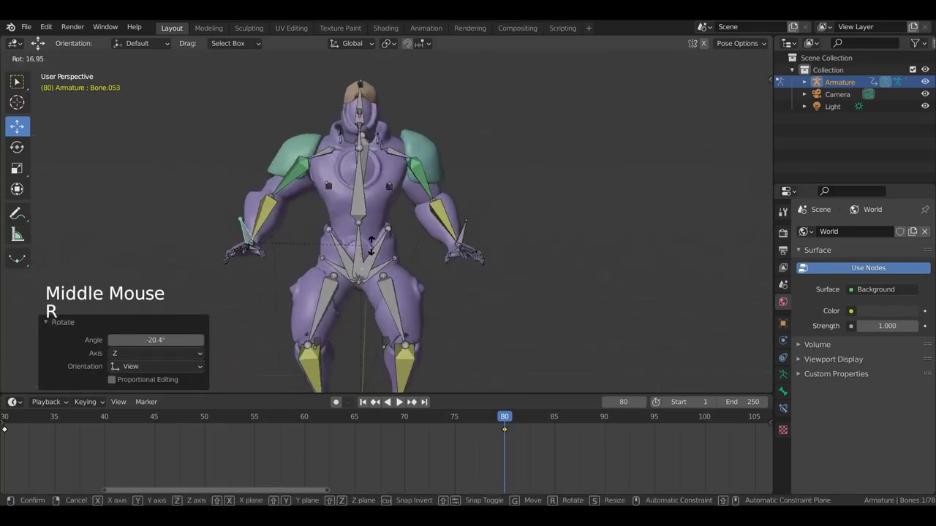
left_click(464, 237)
key("r")
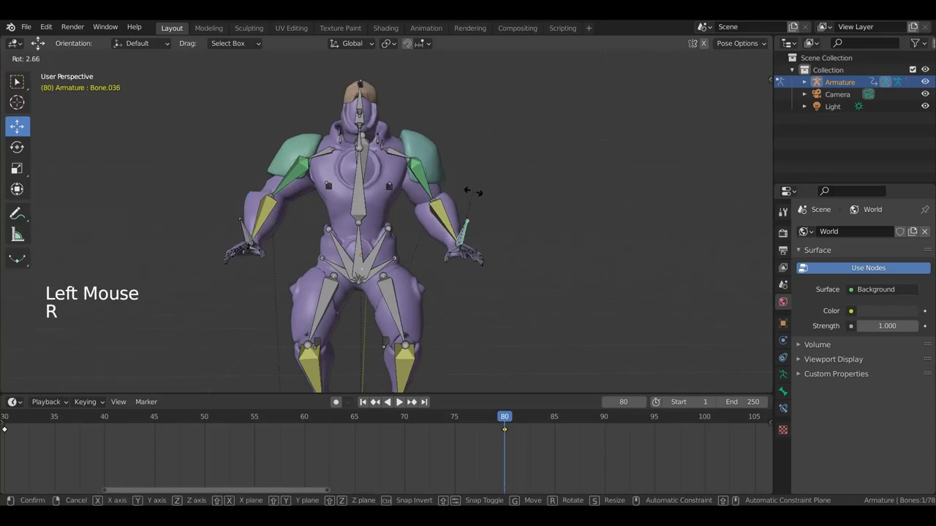
key("g")
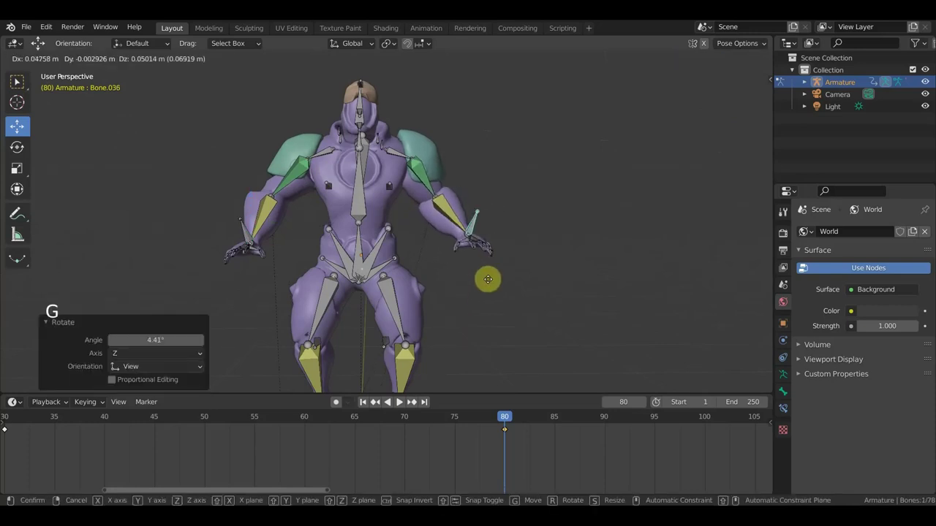
middle_click(436, 295)
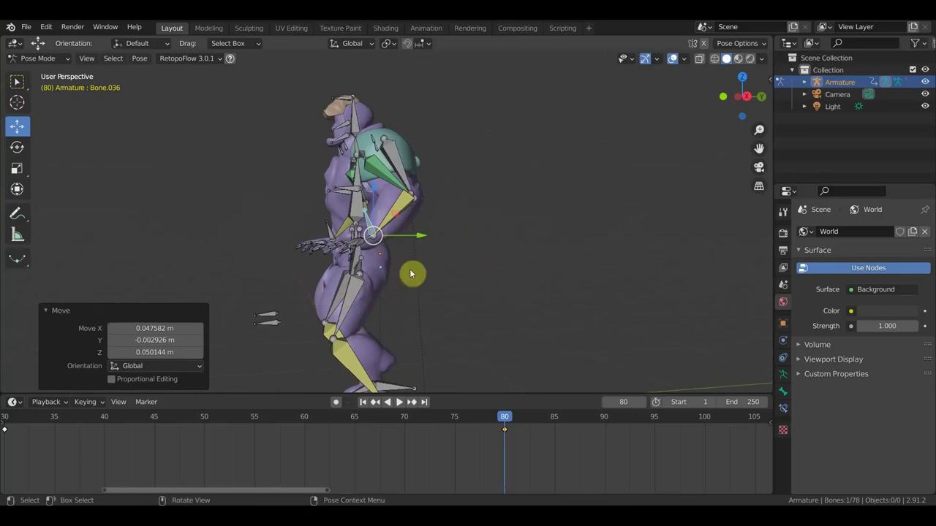
- Keyframe the whole rig at frame 80 and jump to frame 85
key("a")
key("i")
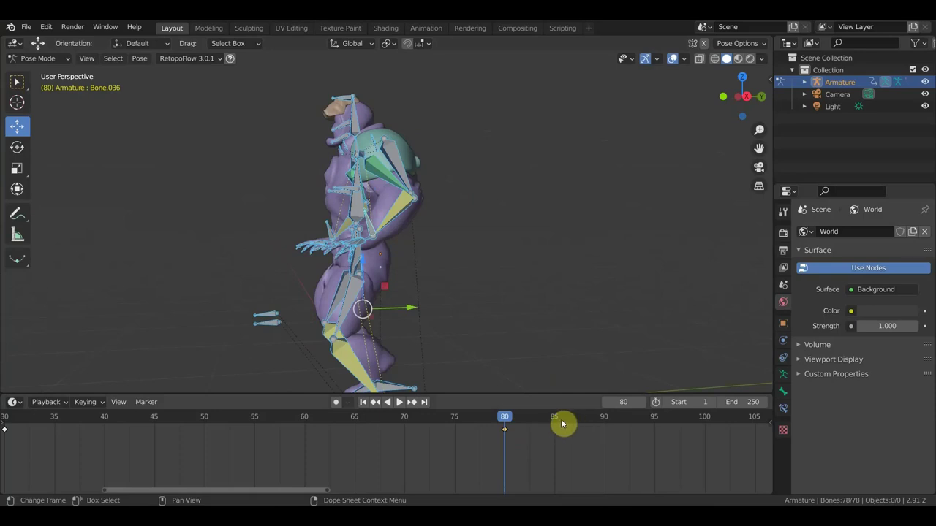
left_click(557, 423)
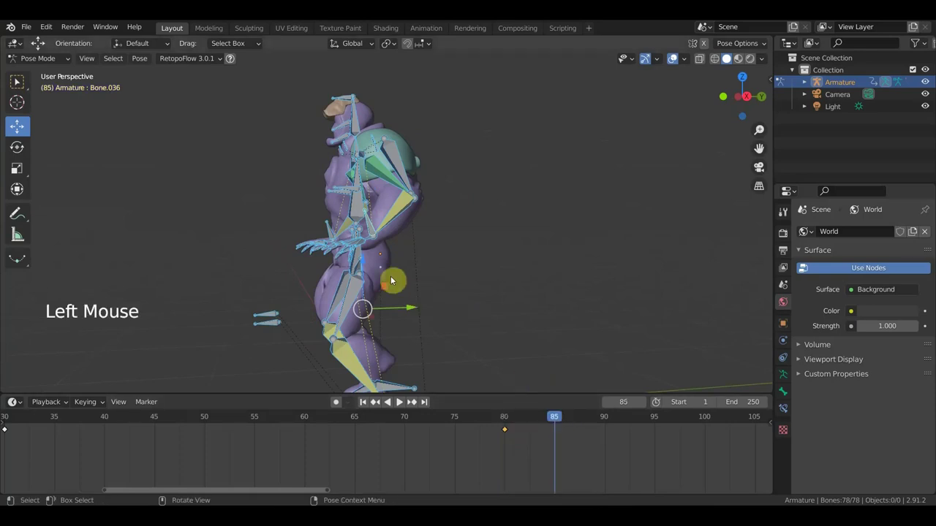
- Adjust the torso and hip bones and keyframe every bone at frame 85
left_click(331, 235)
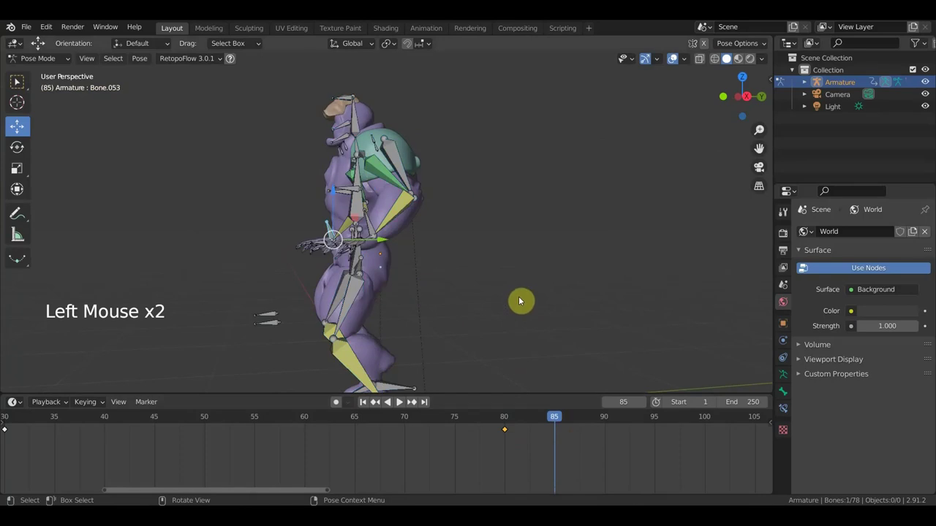
middle_click(487, 337)
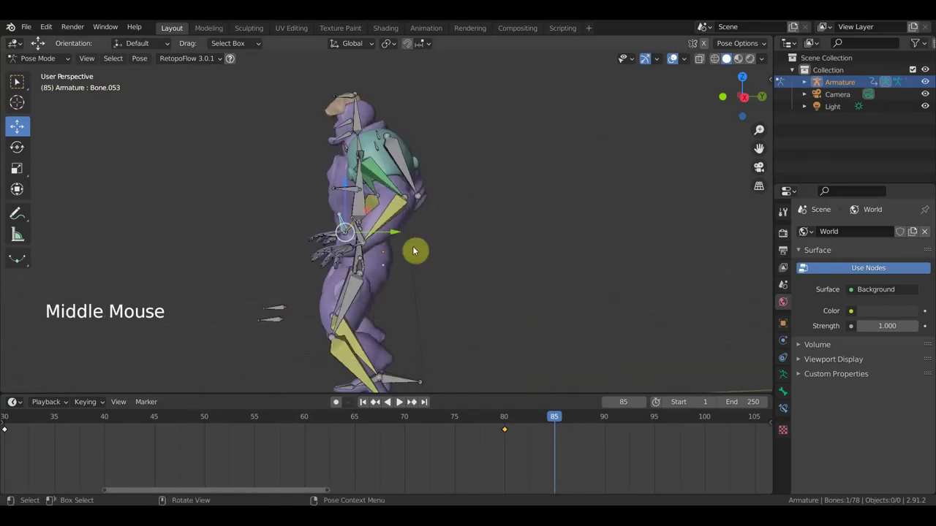
left_click(362, 243)
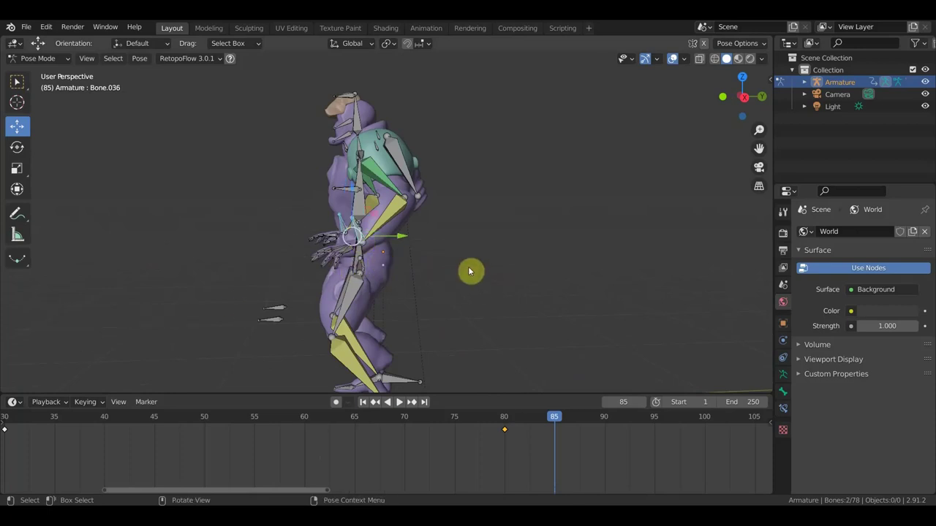
key("g")
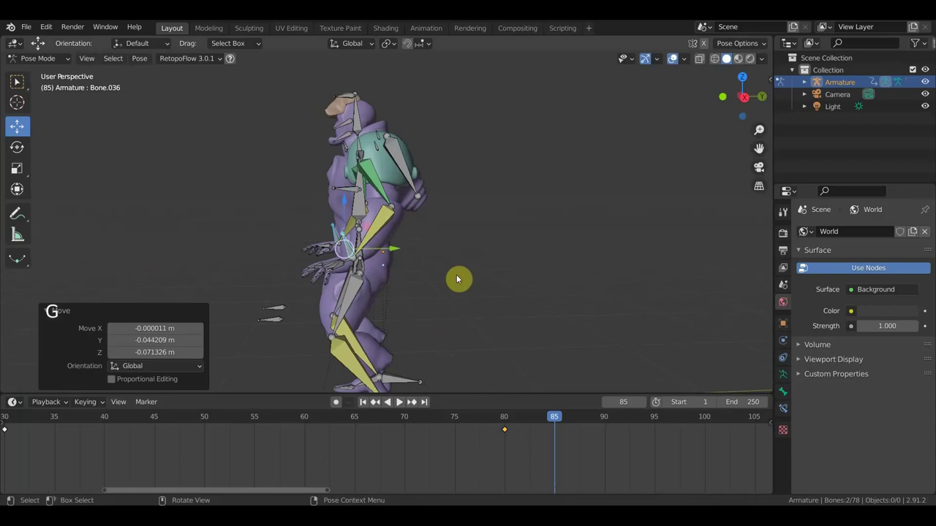
middle_click(488, 261)
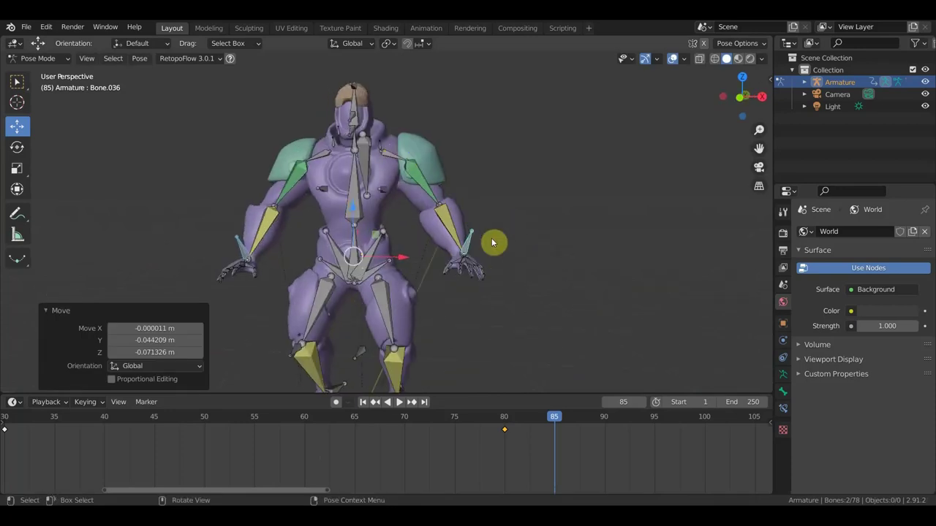
key("a")
key("i")
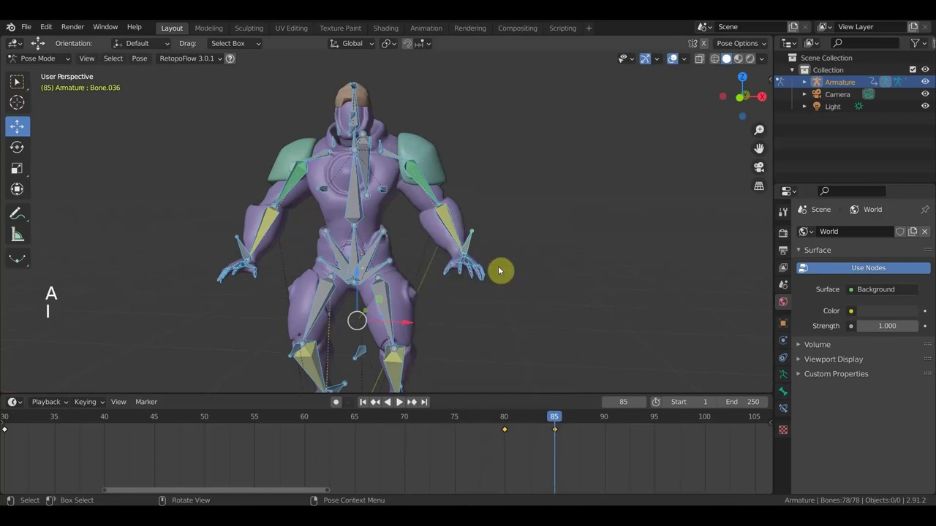
- Move the arm and forearm bones into a new position
left_click(359, 244)
key("g")
left_click(245, 251)
left_click(471, 243)
key("g")
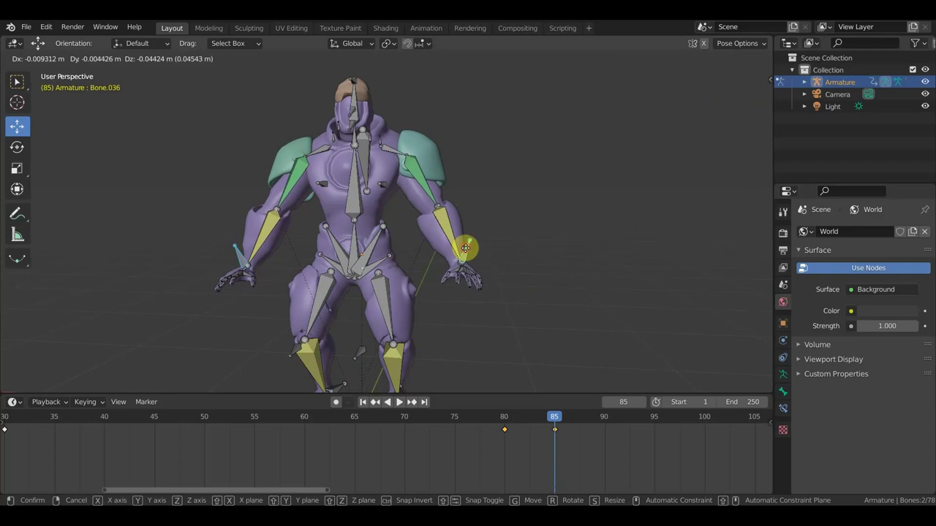
left_click(398, 151)
- Rotate the shoulder bone from the front view and key the whole rig again at frame 85
middle_click(533, 213)
key("KP_1")
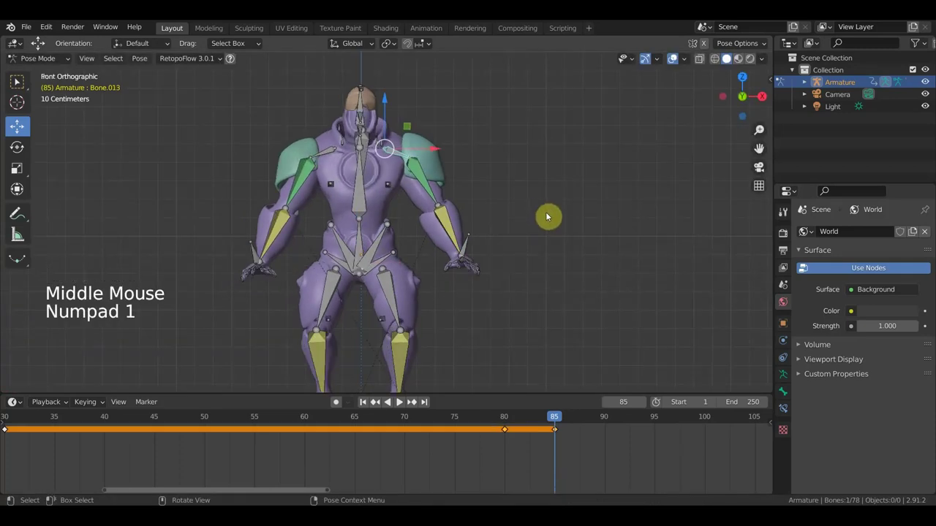
key("r")
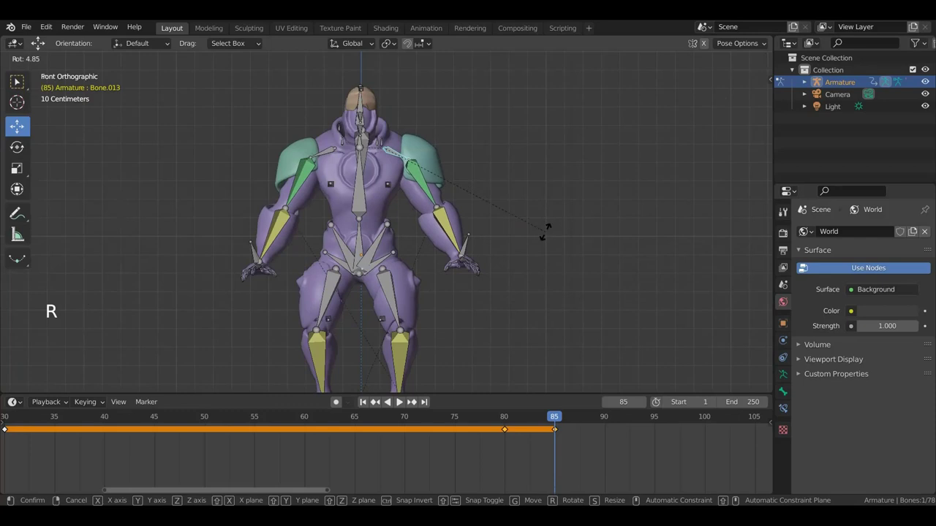
left_click(327, 157)
key("r")
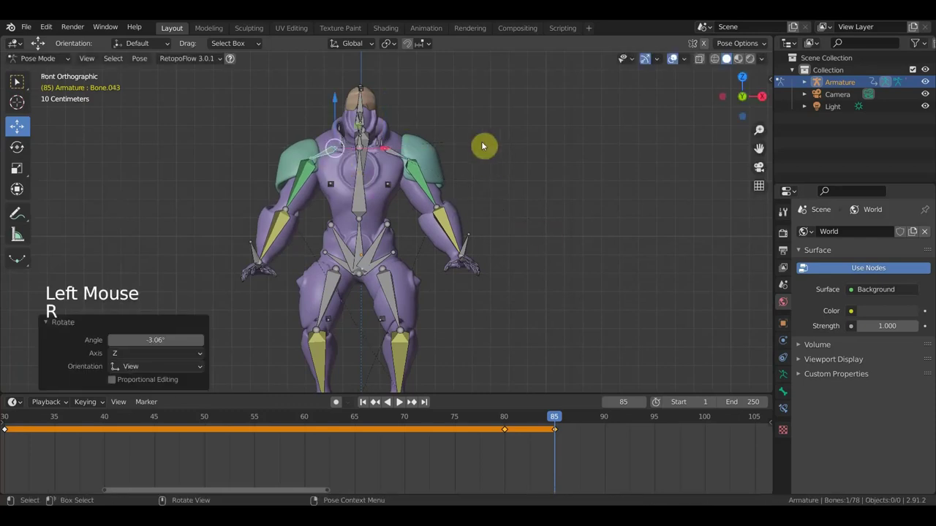
middle_click(452, 174)
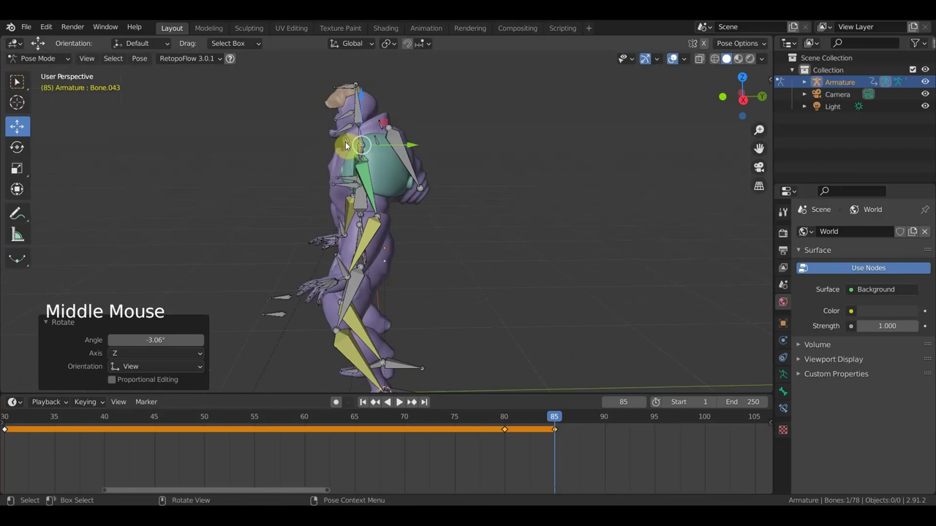
scroll("down", 3)
key("a")
key("i")
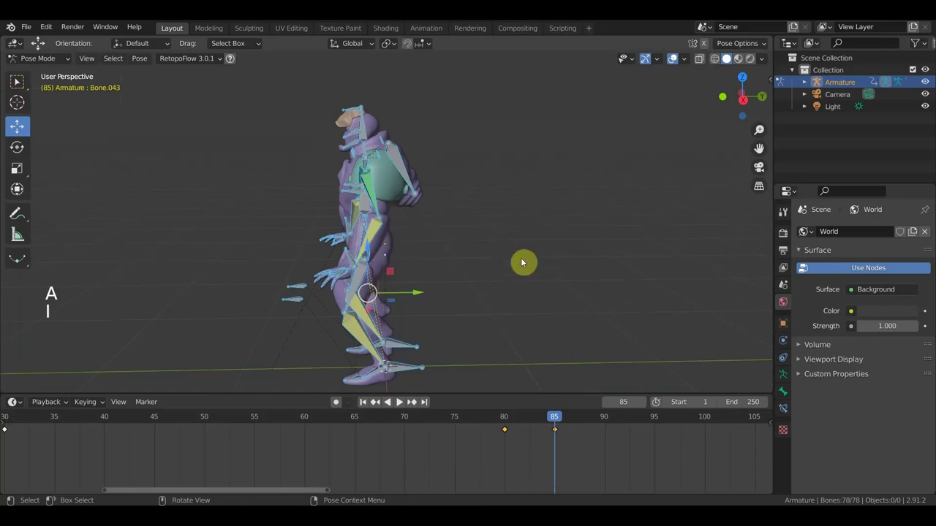
- Step to the next frame and rotate the two hip bones from the right-side view
left_click(542, 425)
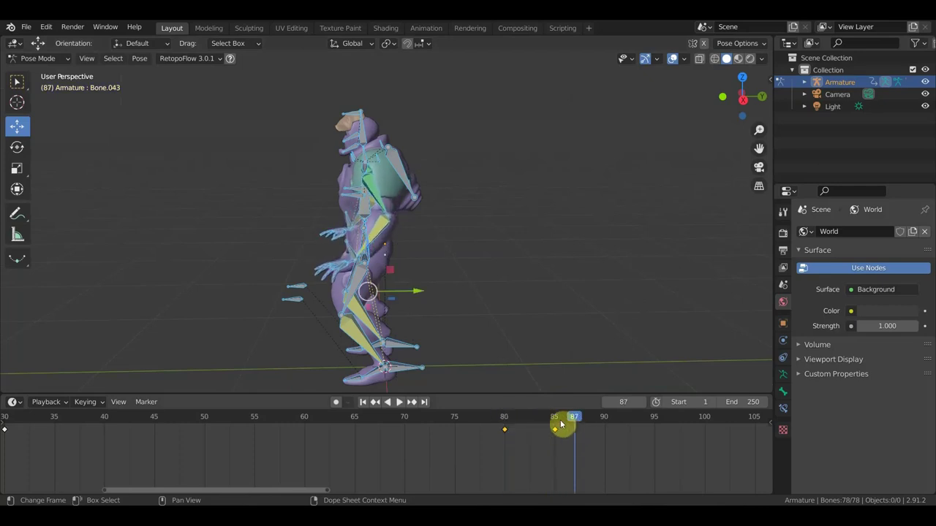
key("KP_3")
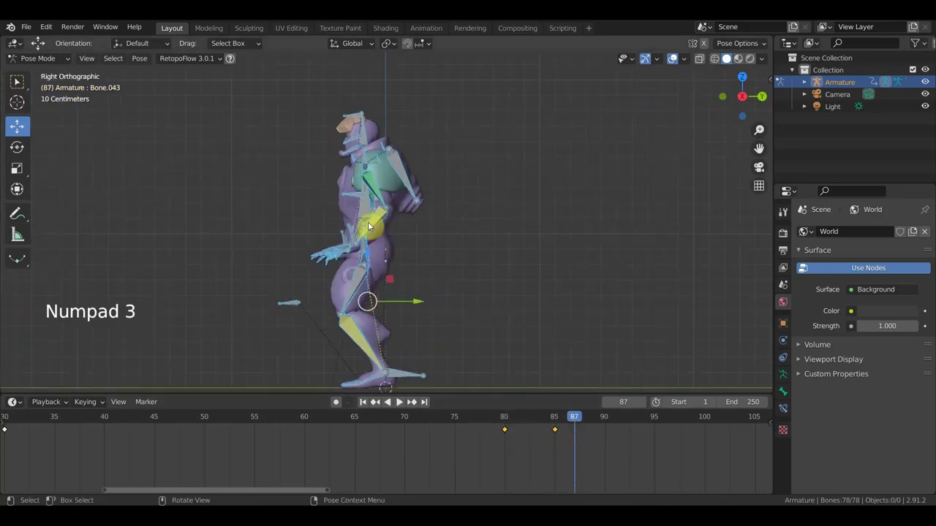
left_click(344, 239)
left_click(352, 230)
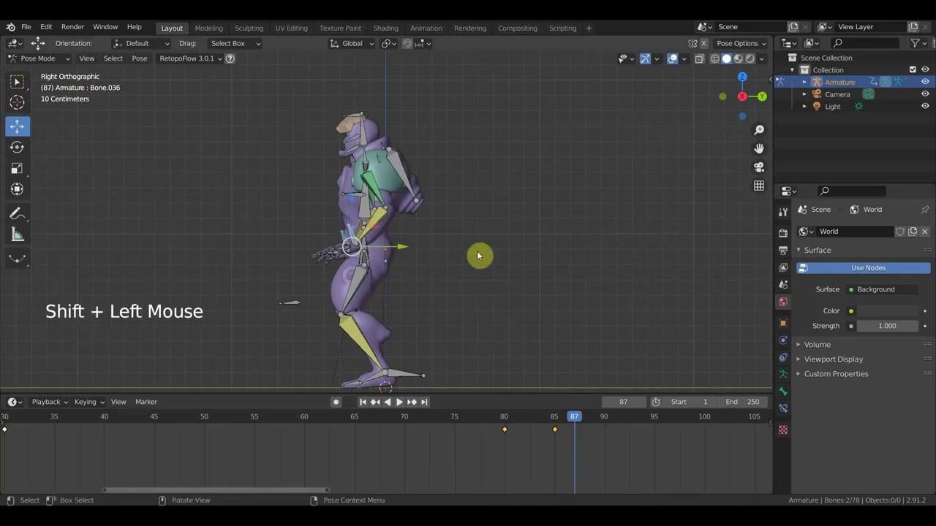
key("g")
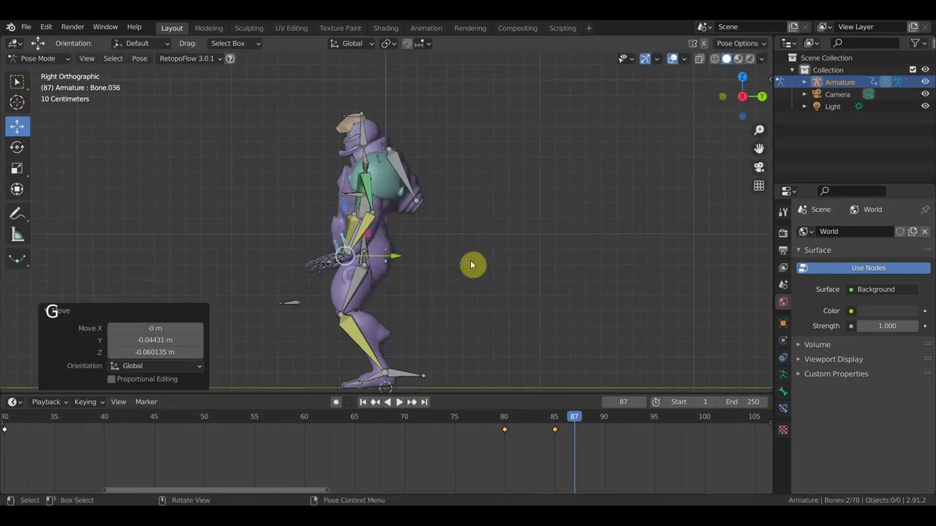
key("r")
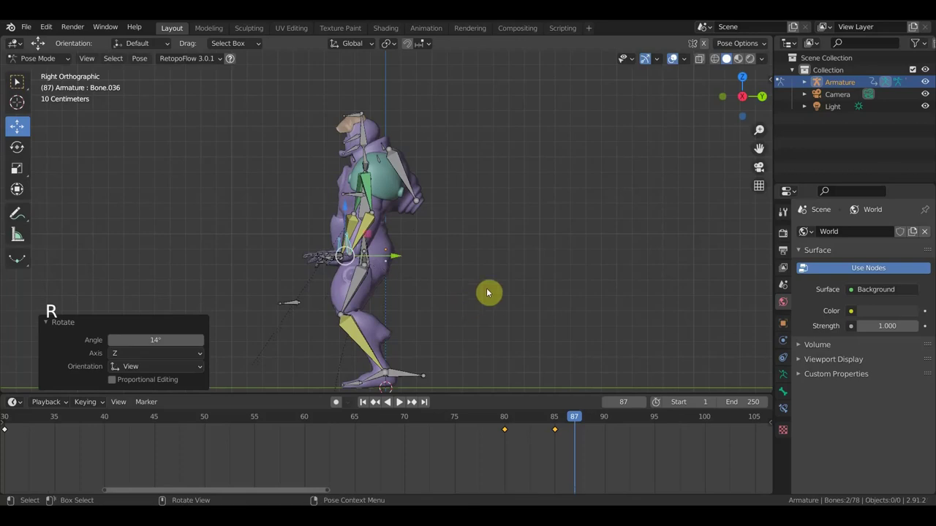
key("g")
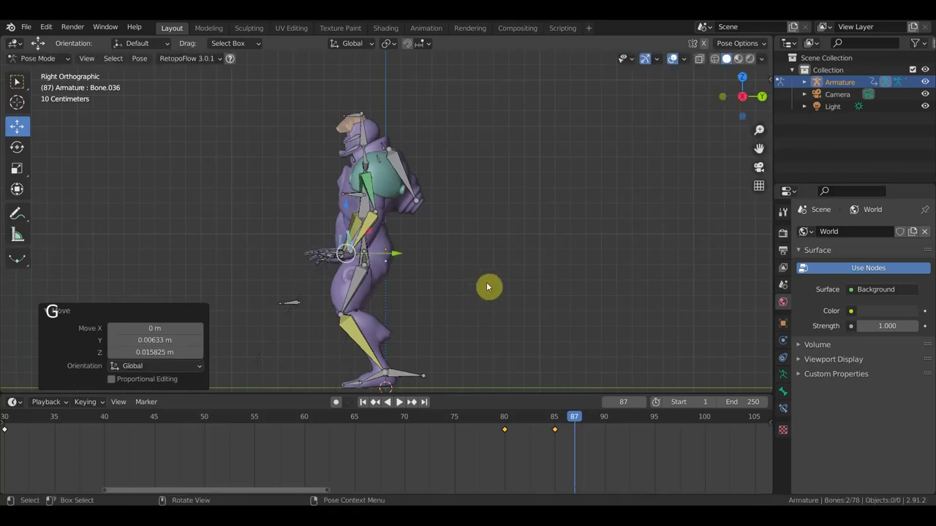
- Rotate both shoulder bones viewed straight from the front
middle_click(434, 207)
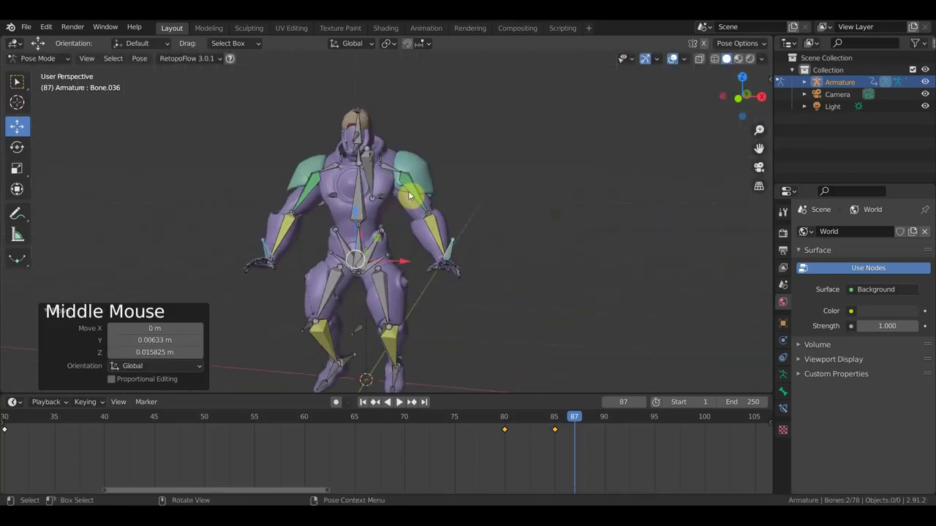
left_click(394, 172)
middle_click(512, 192)
key("KP_3")
key("KP_1")
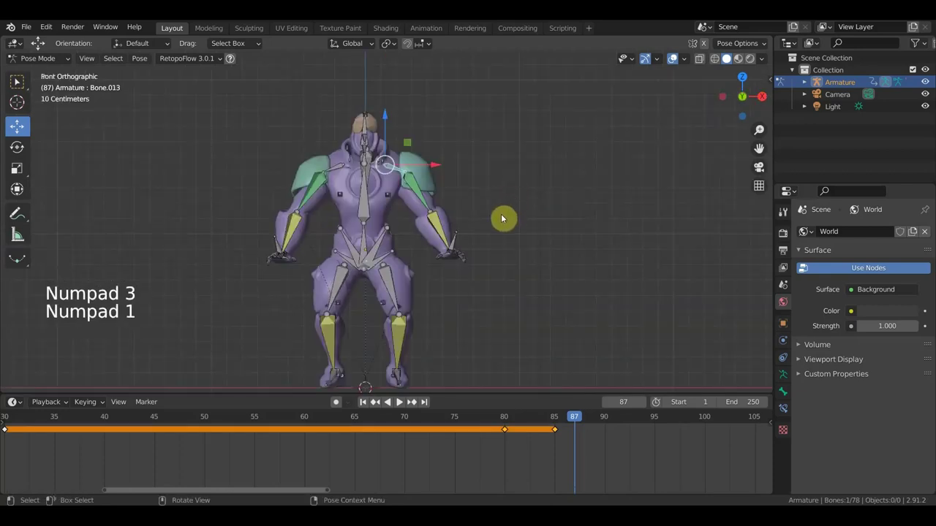
key("r")
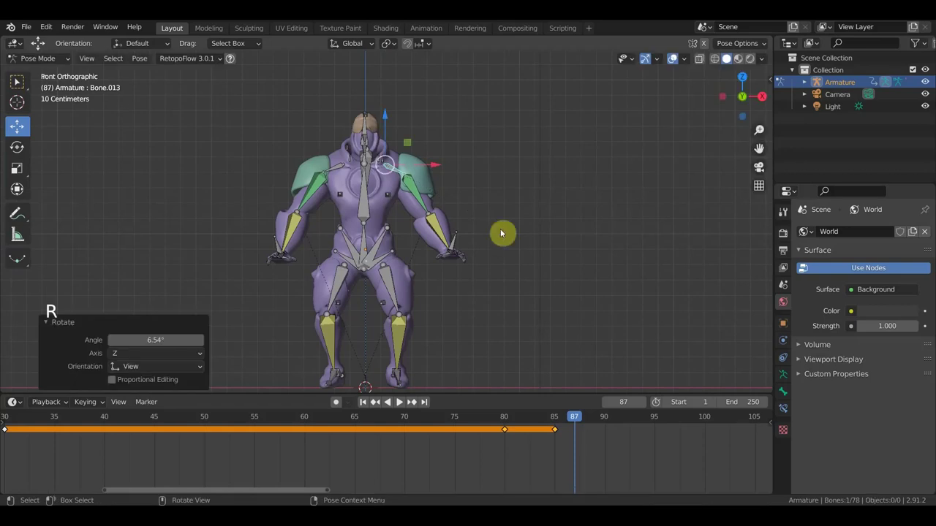
left_click(338, 168)
key("r")
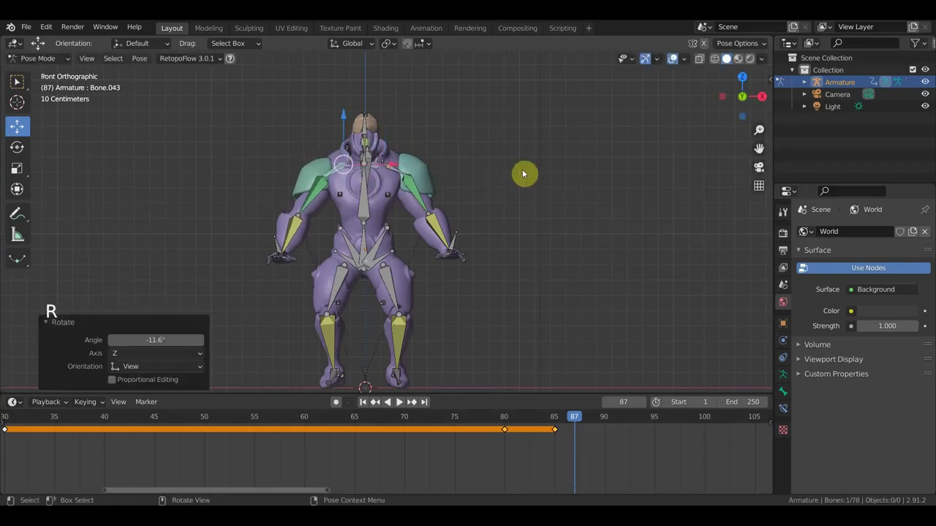
- Key every bone's location and rotation at frame 87 and step back to frame 86
key("a")
key("i")
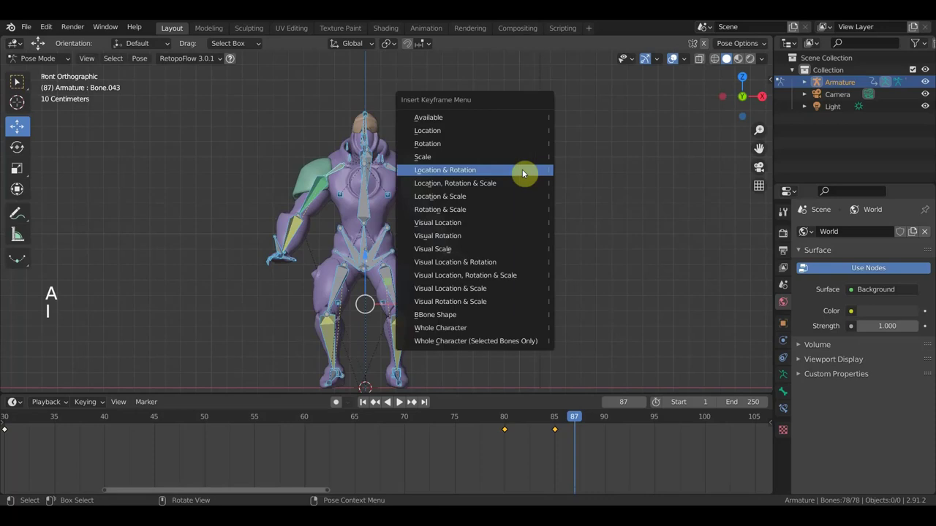
left_click(559, 420)
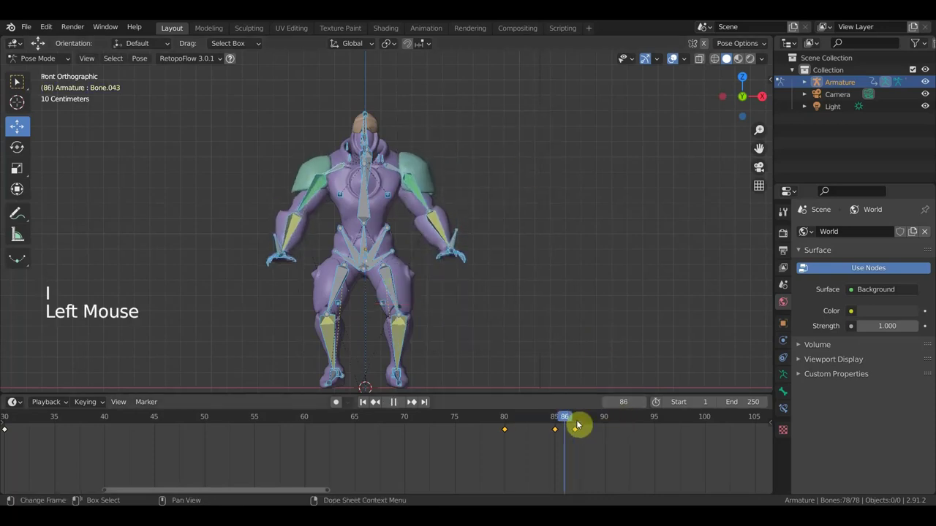
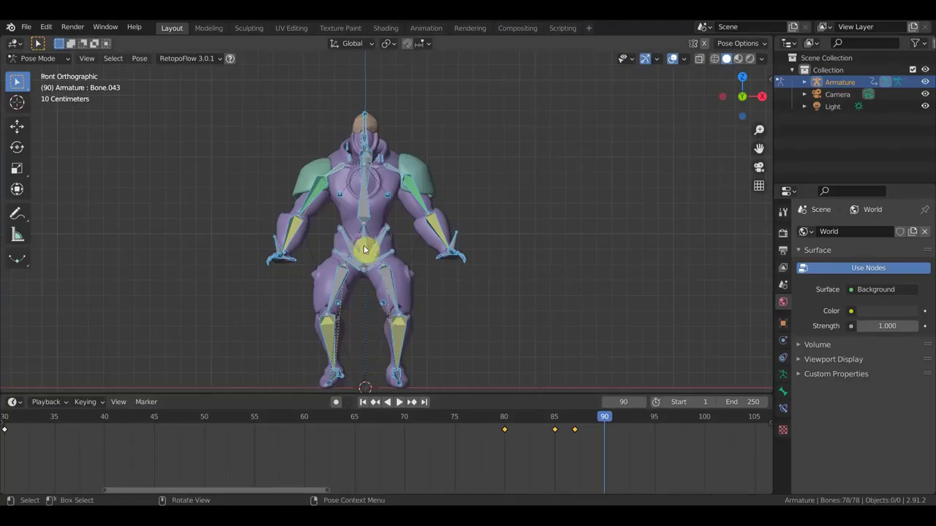
- Shift and rotate the hip bones from a side view of the character
left_click(368, 242)
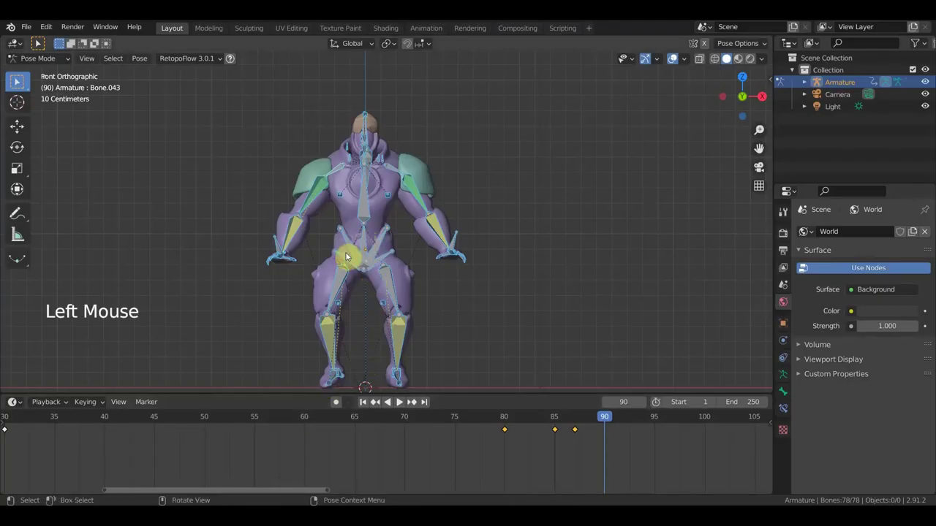
left_click(281, 246)
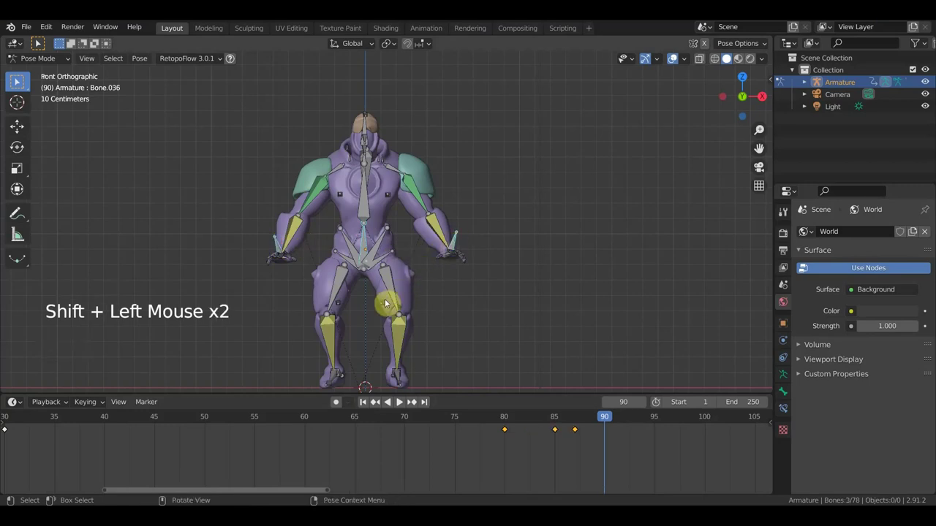
key("g")
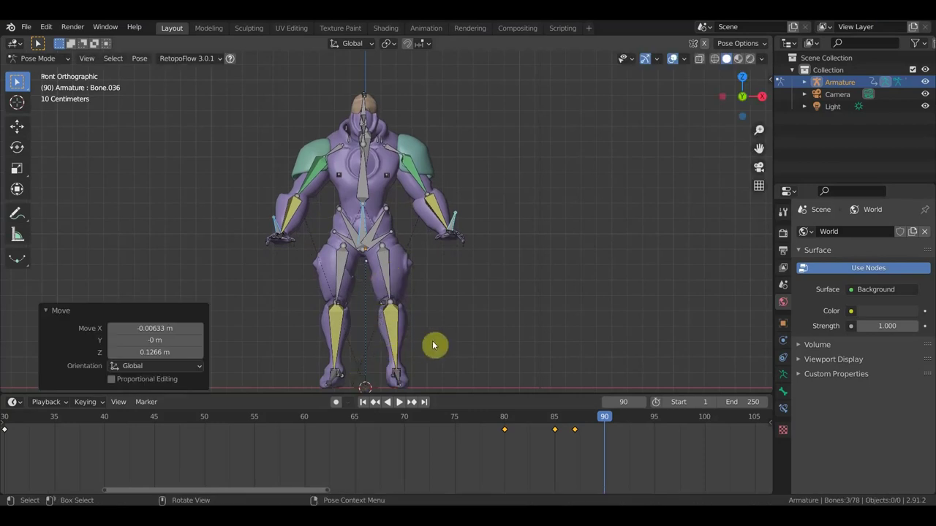
key("a")
scroll("down", 3)
middle_click(453, 335)
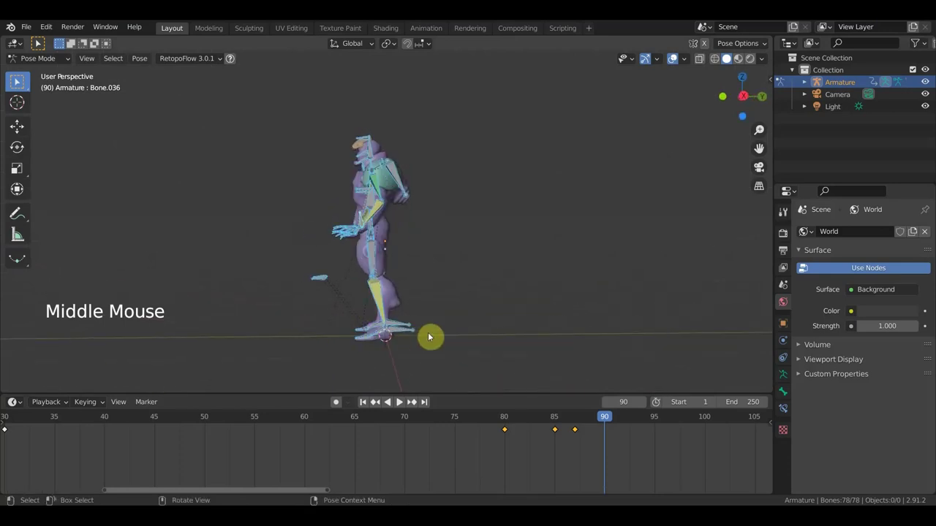
key("g")
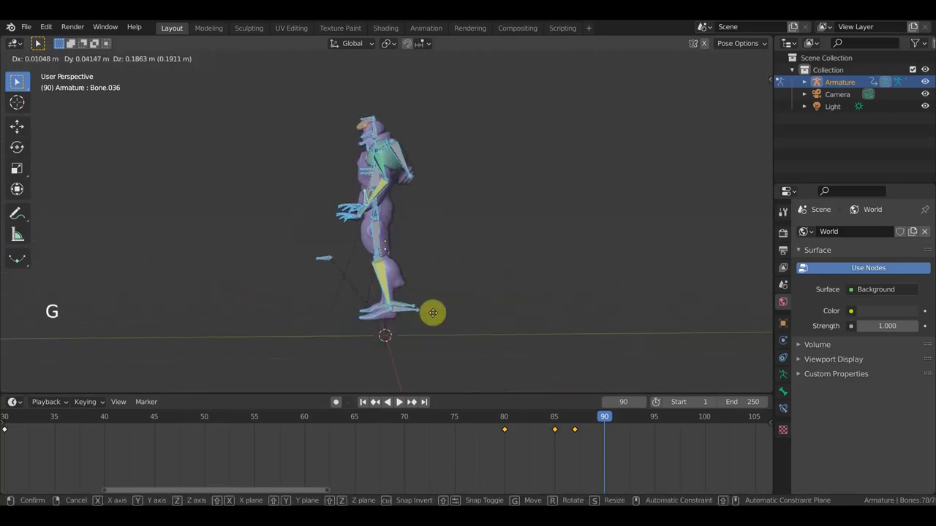
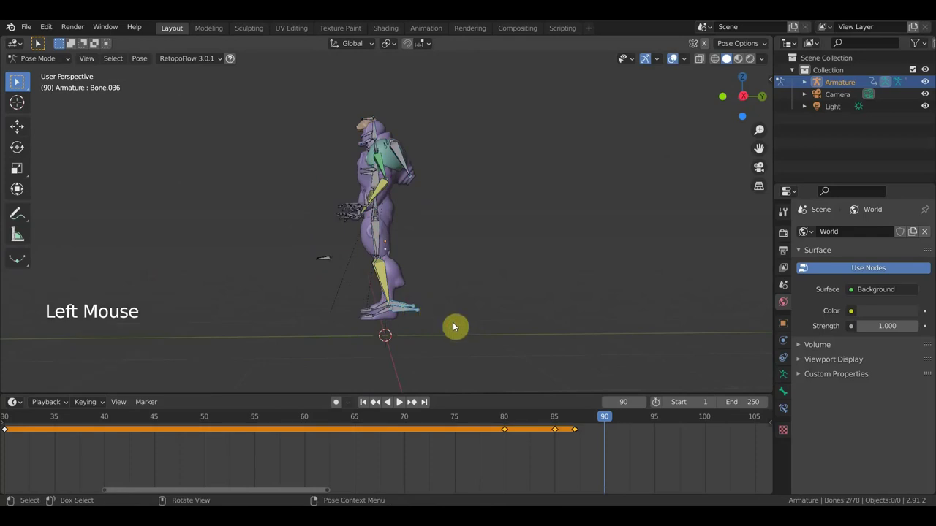
key("r")
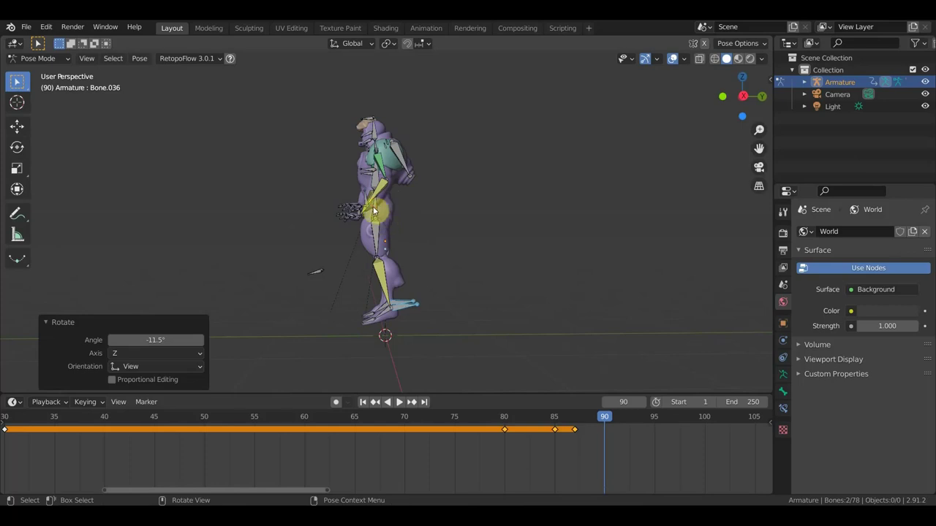
- Adjust two leg bones' positions in the right orthographic view
left_click(378, 207)
key("g")
middle_click(403, 227)
left_click(369, 200)
middle_click(440, 244)
key("KP_3")
key("g")
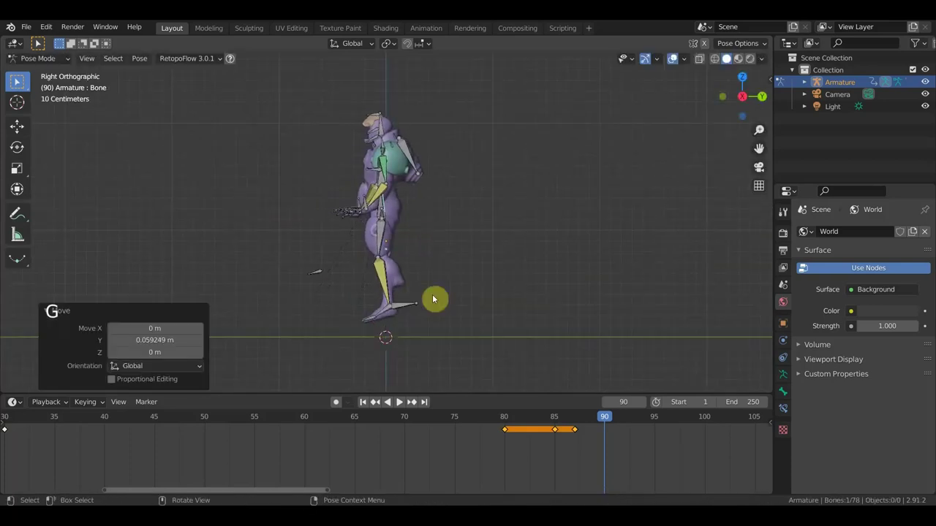
- Select the root bone, then key the whole rig's pose at frame 90
left_click(388, 295)
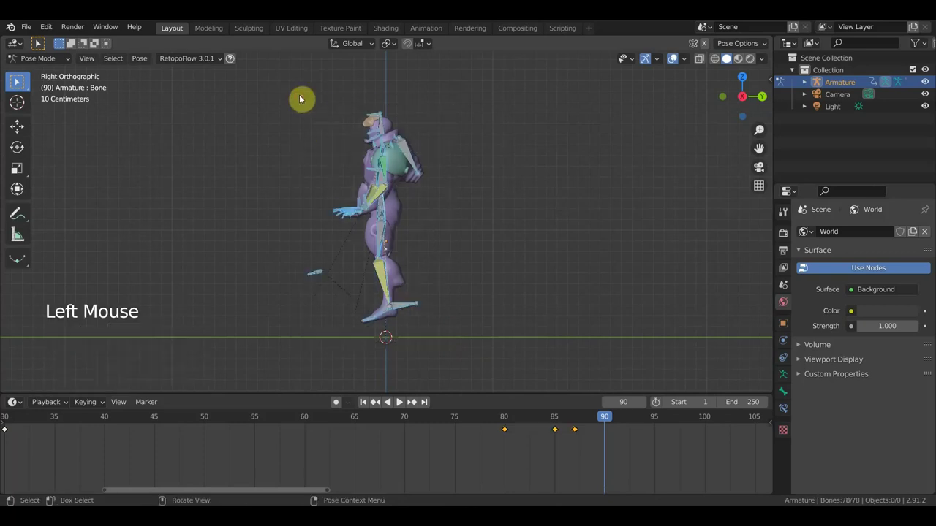
left_click(22, 129)
left_click(426, 258)
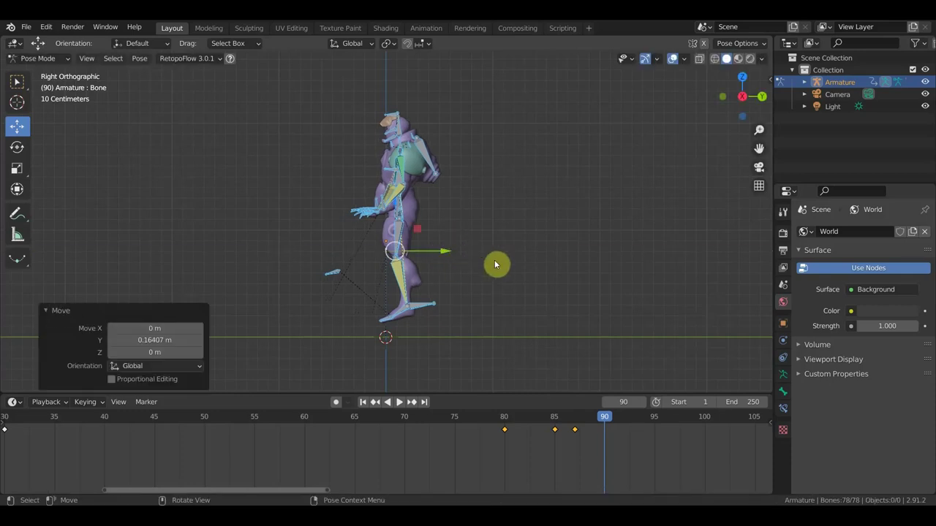
key("a")
key("i")
- At frame 89 rotate the forward foot flat and lift the root bone slightly
left_click(592, 423)
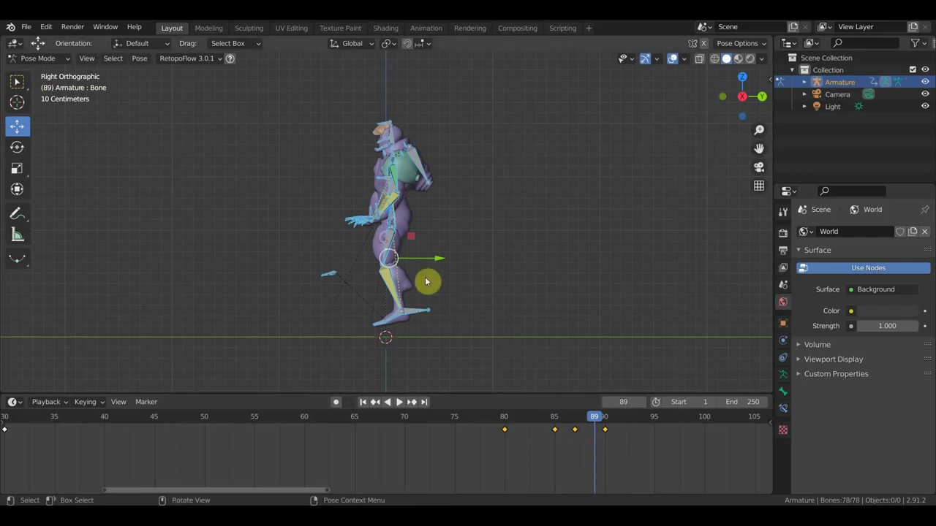
left_click(424, 318)
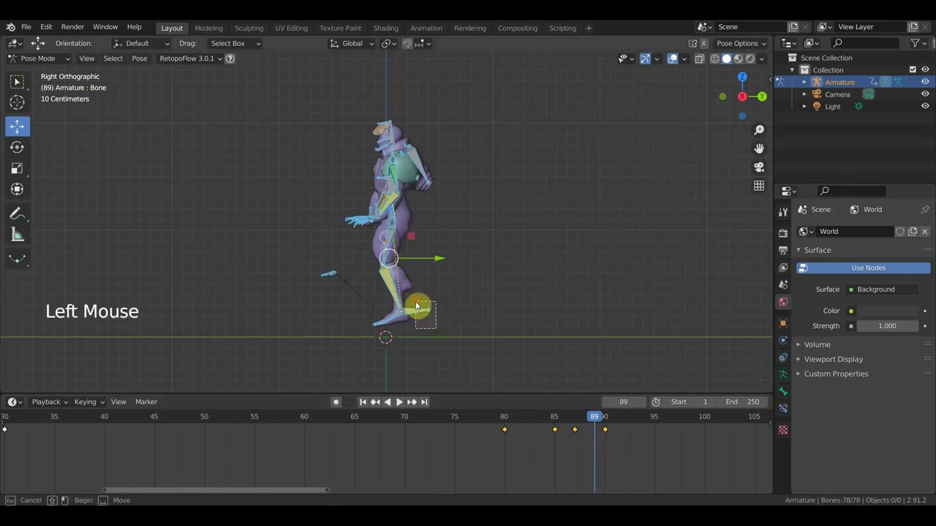
key("r")
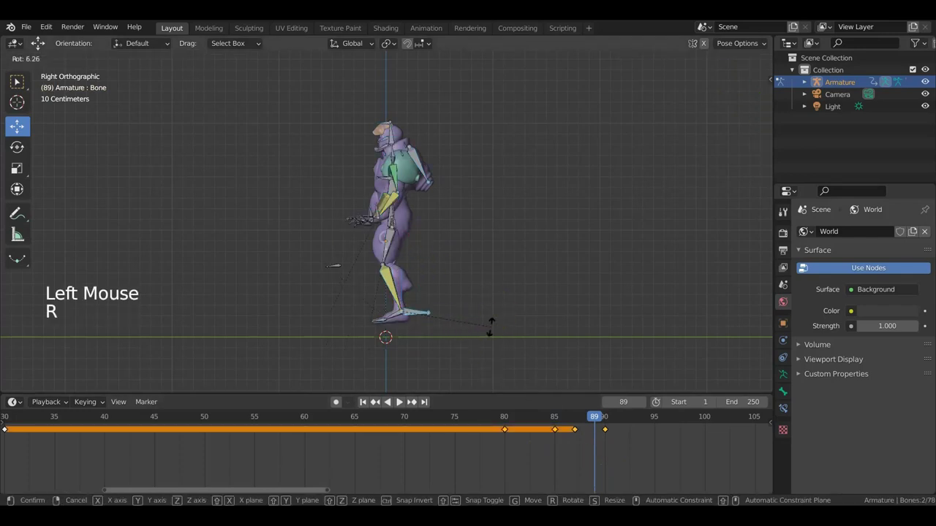
key("g")
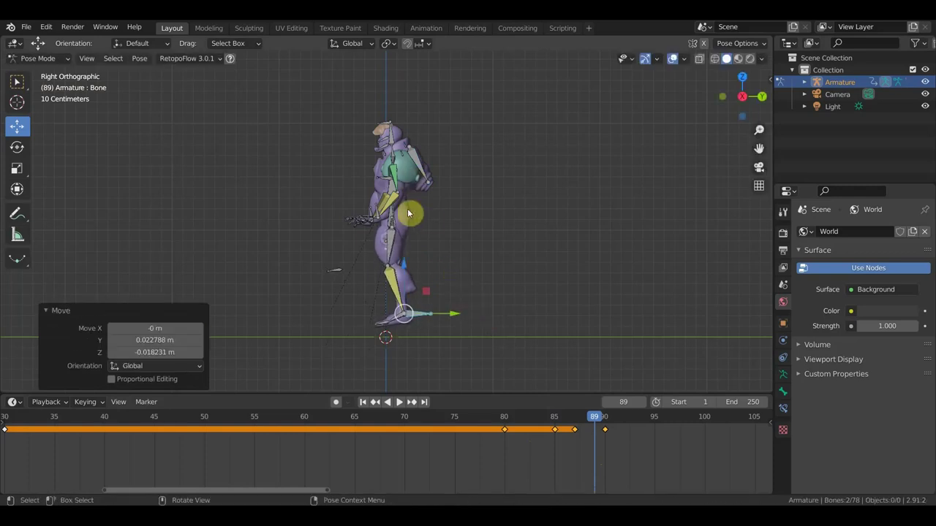
left_click(486, 343)
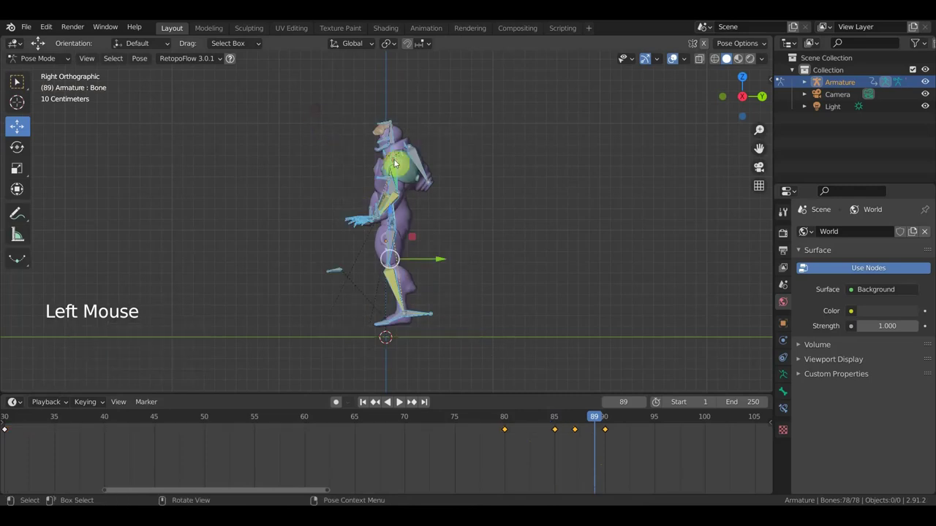
key("g")
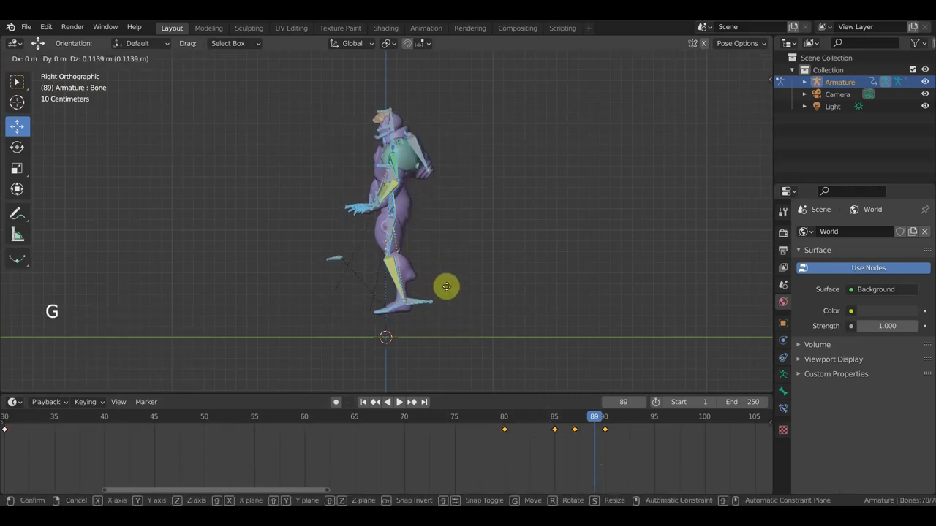
middle_click(451, 299)
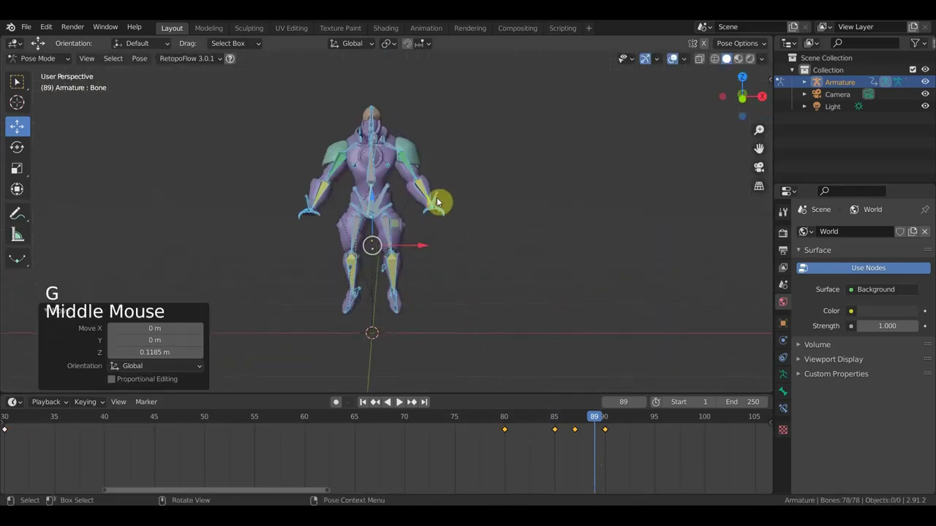
- Reposition the left and right foot bones, undoing a misplaced move
left_click(439, 201)
scroll("up", 3)
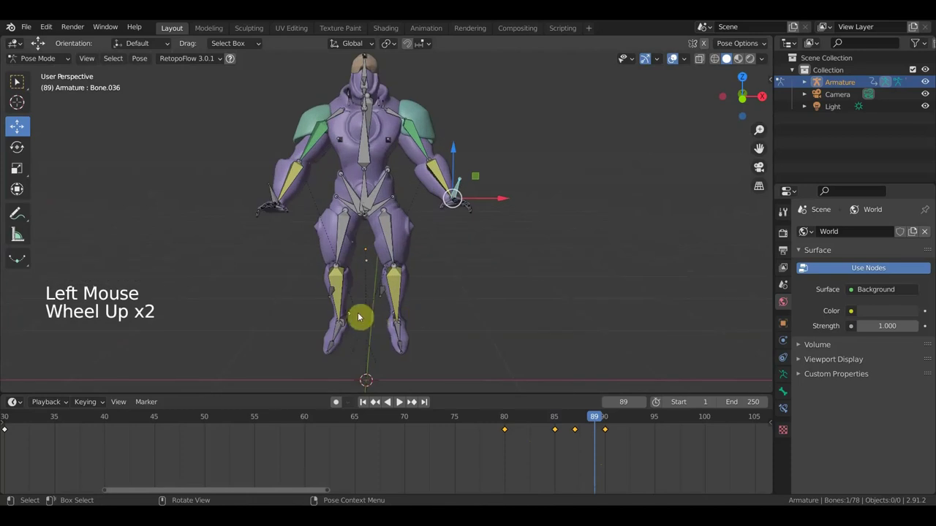
left_click(353, 318)
key("g")
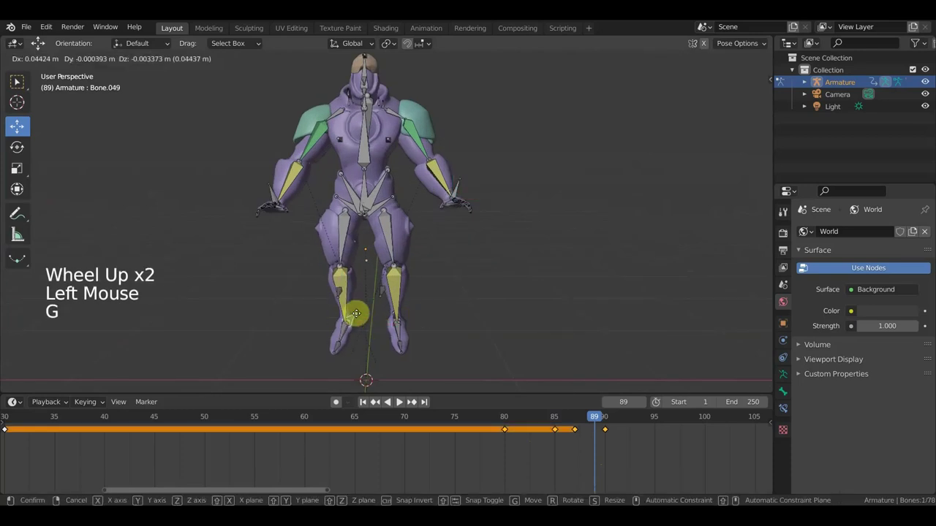
middle_click(381, 328)
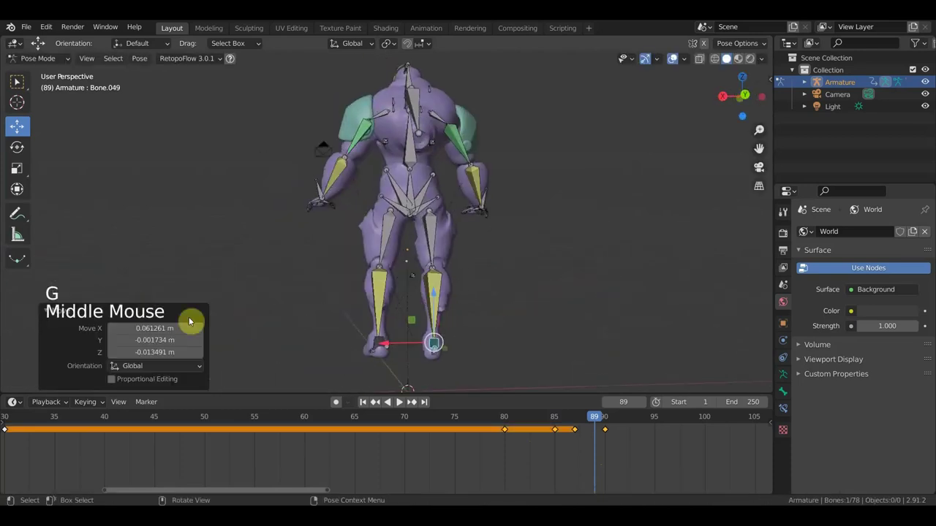
left_click(379, 349)
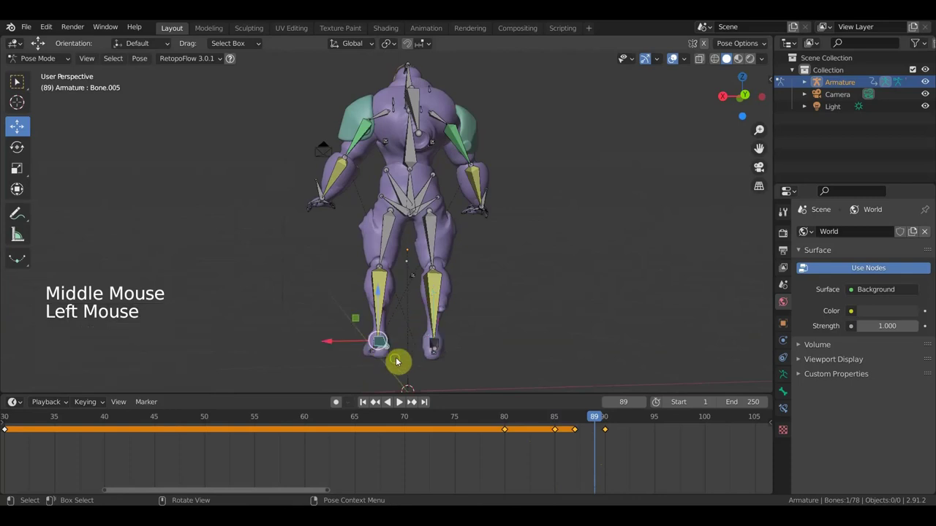
key("ctrl+z")
key("ctrl+z")
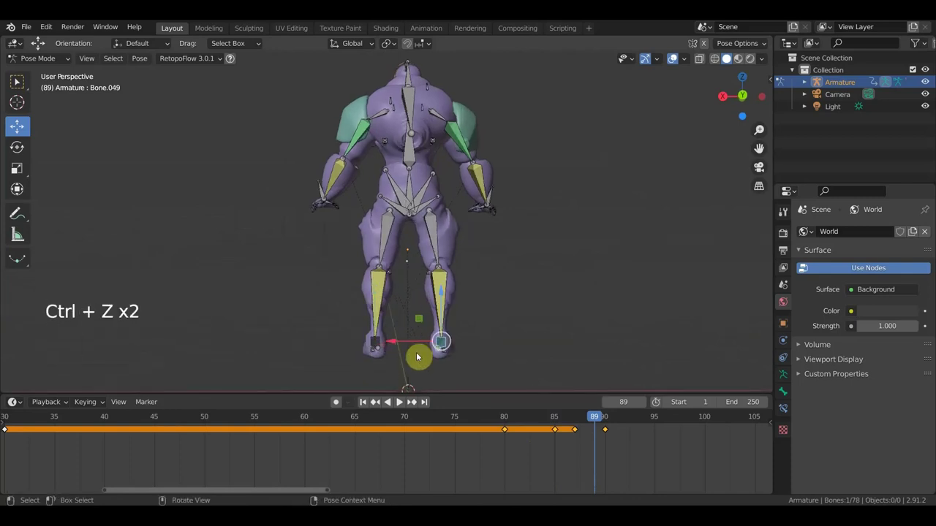
left_click(493, 198)
key("g")
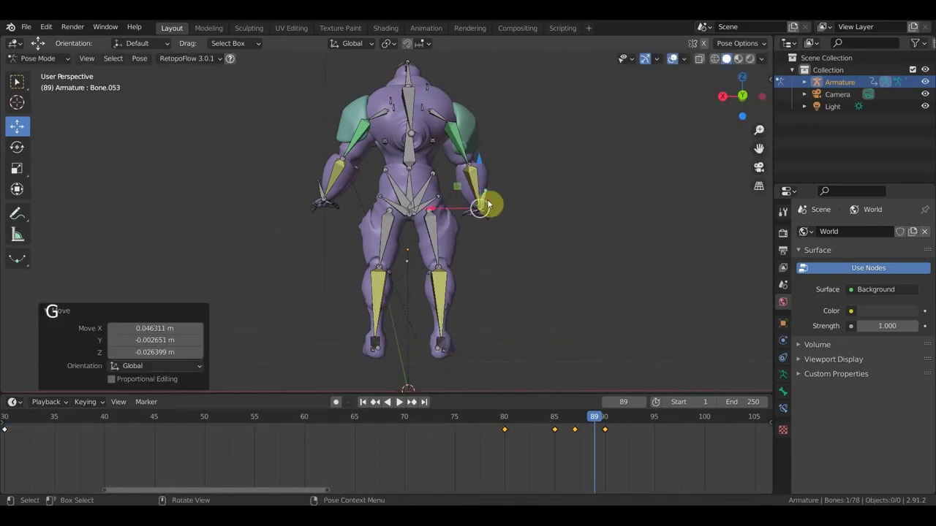
- Adjust the hand bone and keyframe the full pose at frame 89
left_click(324, 191)
key("g")
key("a")
key("i")
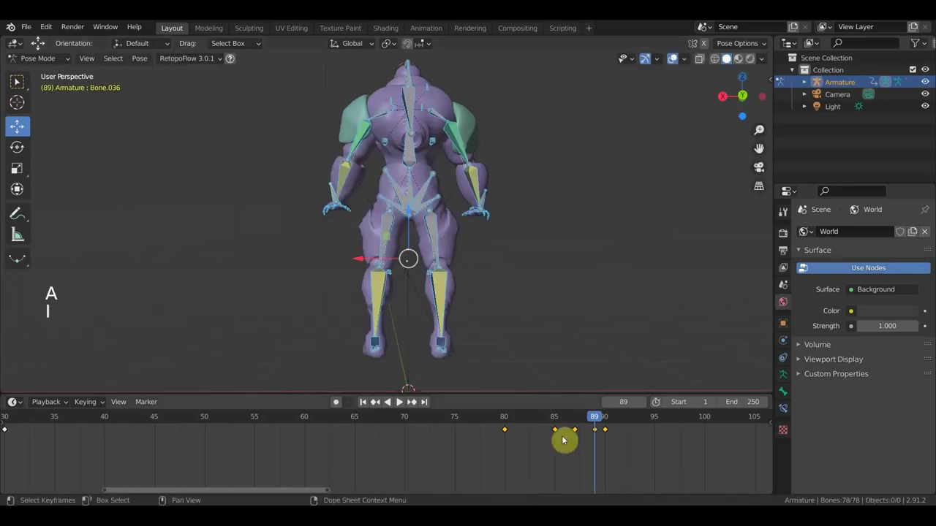
- Scrub the timeline across frames 87 to 89 to review the keyed step
left_click(596, 421)
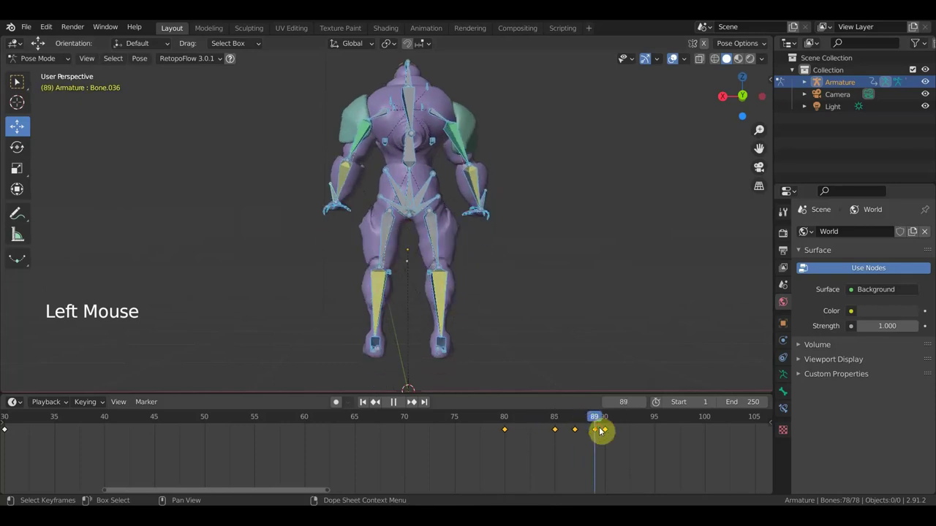
key("KP_3")
scroll("down", 3)
key("KP_1")
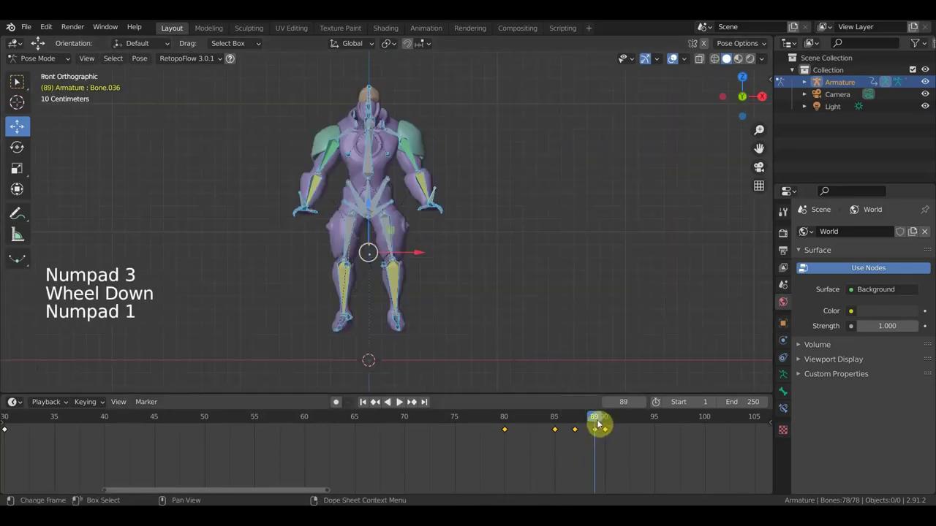
left_click(590, 422)
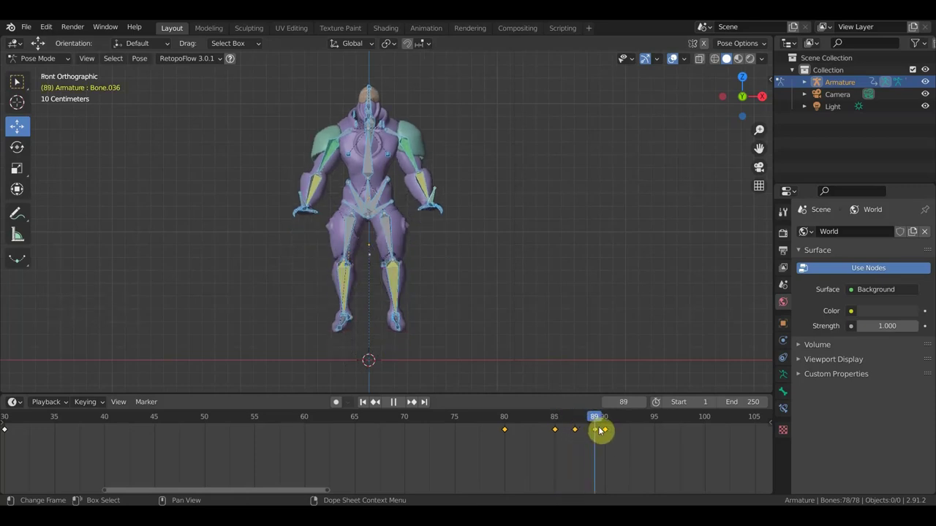
- Reposition both foot bones for the frame-90 pose
middle_click(520, 328)
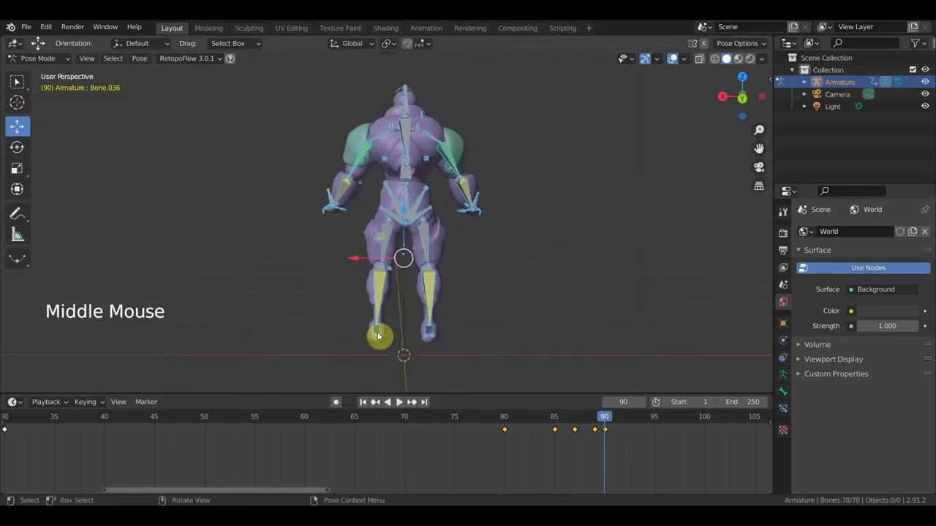
left_click(379, 334)
key("g")
left_click(434, 335)
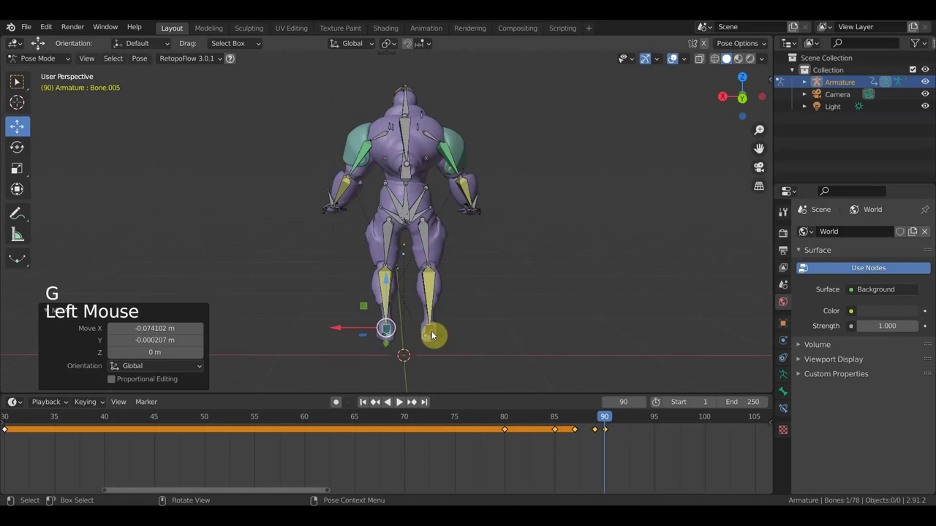
key("g")
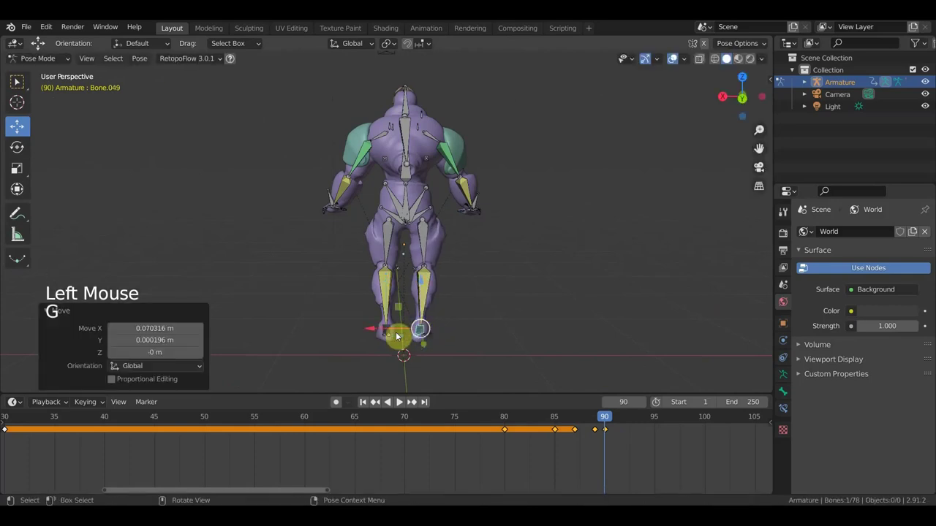
left_click(392, 333)
key("g")
- Rotate the arm bones and a torso bone to refine the upper-body pose
middle_click(418, 125)
left_click(405, 112)
key("r")
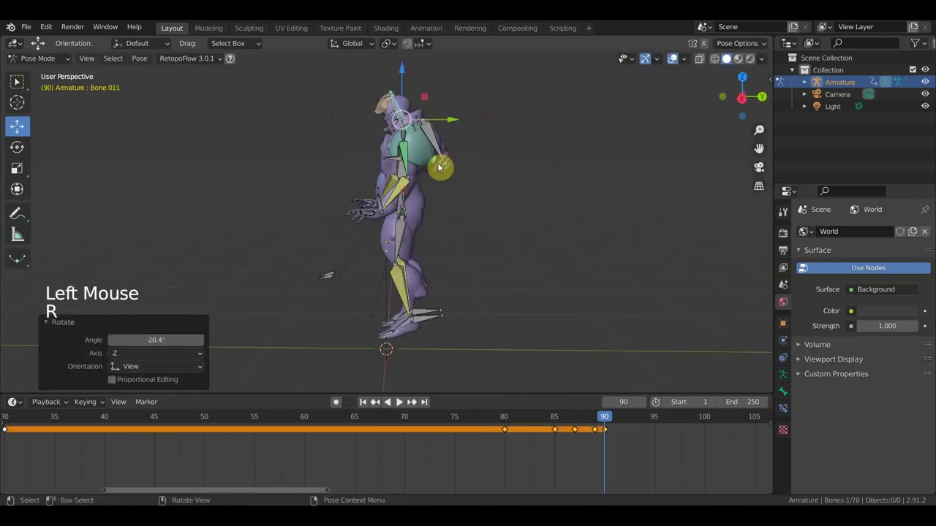
left_click(405, 170)
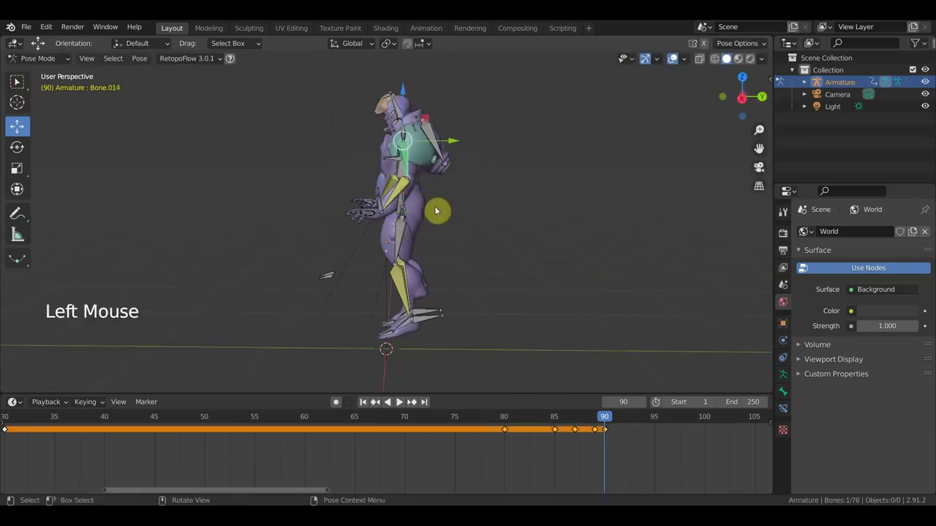
middle_click(519, 239)
scroll("up", 3)
middle_click(383, 167)
left_click(368, 154)
middle_click(433, 213)
key("r")
- Nudge the hip-area bones, then select every bone and key the whole frame-90 pose
middle_click(522, 241)
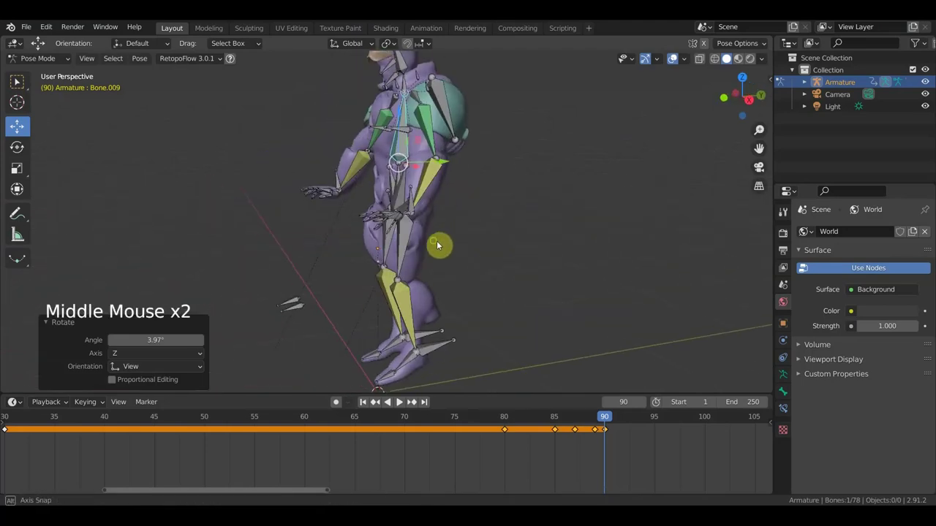
left_click(408, 205)
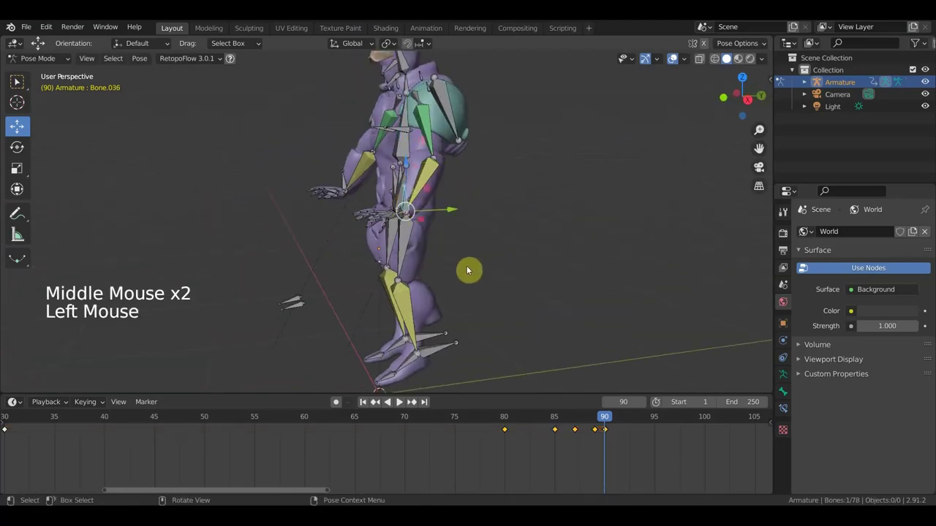
key("g")
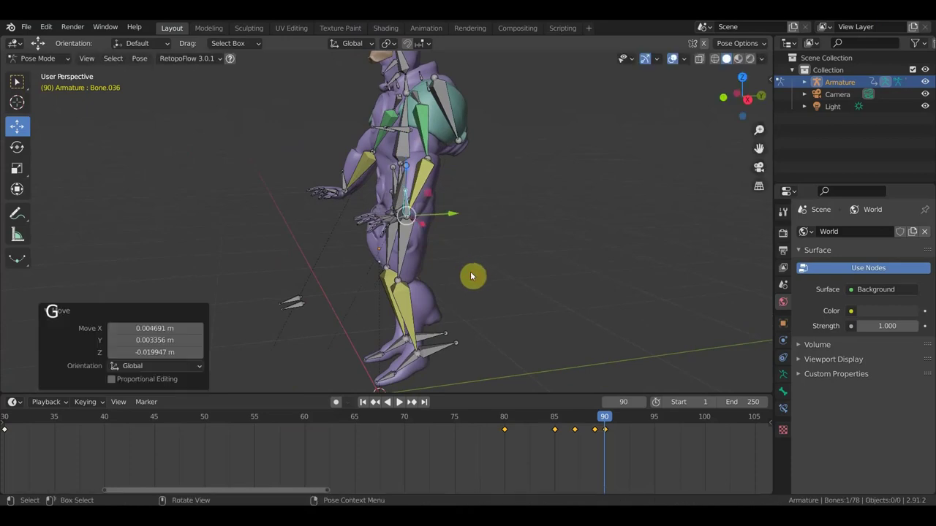
left_click(346, 182)
key("g")
key("a")
key("i")
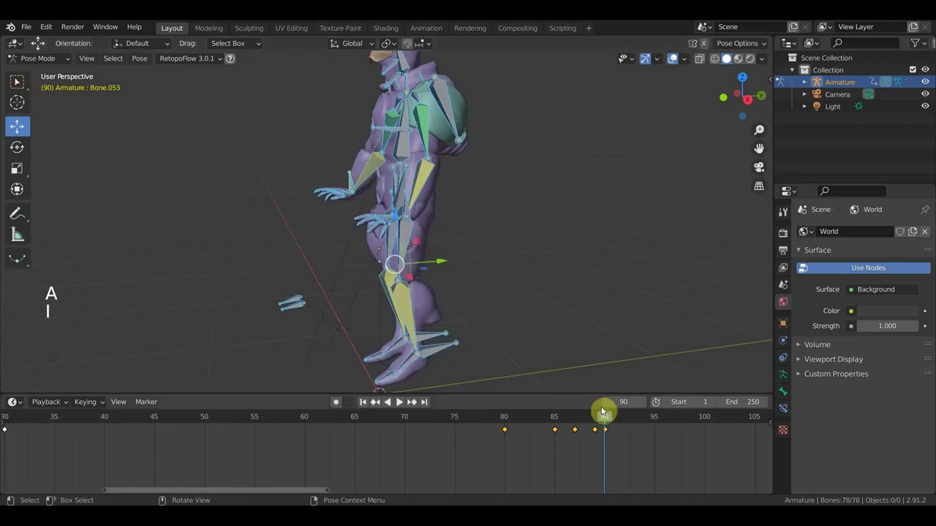
- Play back the walk animation from the timeline to check it, then stop it
left_click(601, 421)
key("KP_1")
scroll("down", 3)
left_click(675, 63)
scroll("down", 3)
scroll("down", 3)
left_click(410, 421)
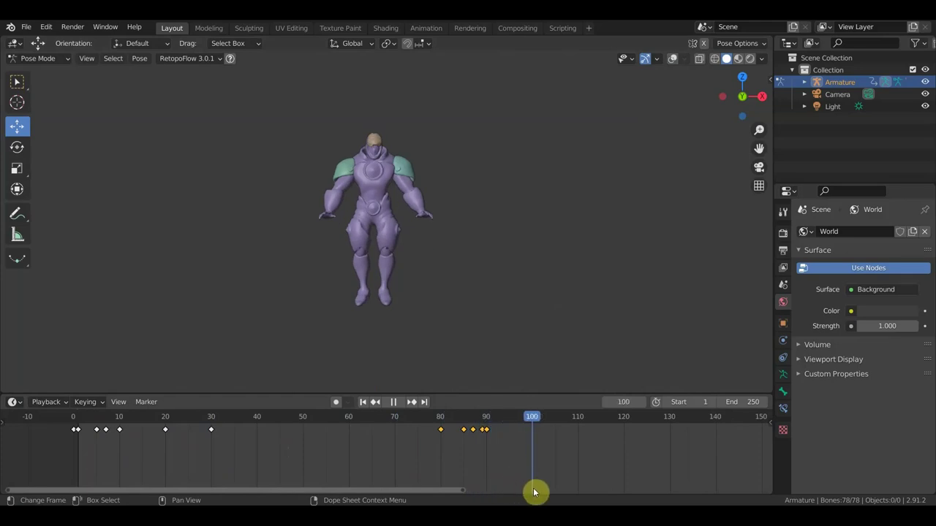
scroll("up", 3)
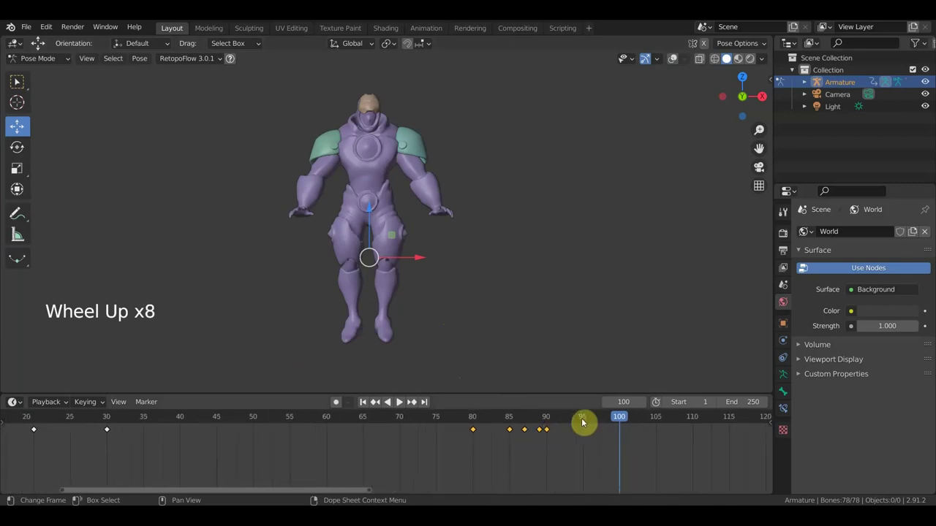
- Jump to frame 95, switch to a side view and select the foot bone for the next pose
left_click(584, 422)
scroll("up", 3)
left_click(676, 62)
middle_click(352, 306)
key("KP_3")
left_click(458, 330)
middle_click(455, 340)
- Spread the two foot bones apart and move a hand out to the side at frame 95
left_click(403, 336)
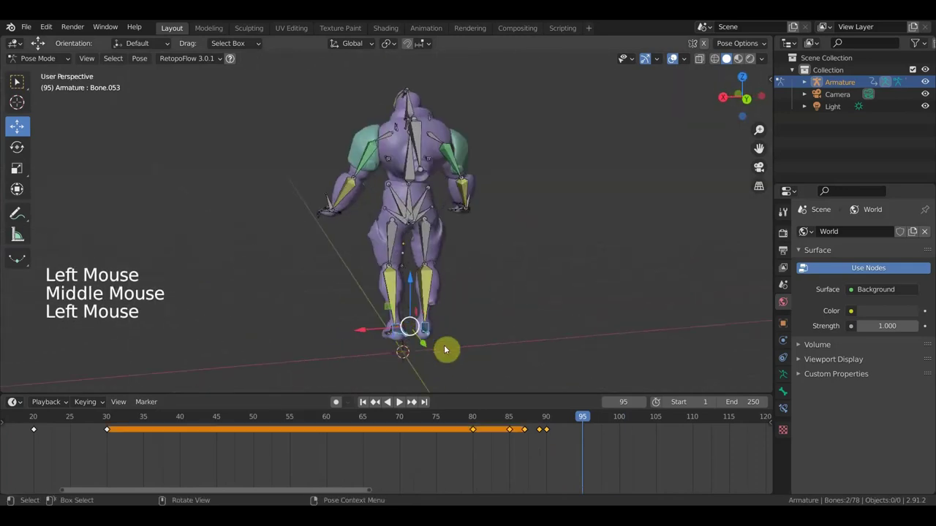
middle_click(495, 344)
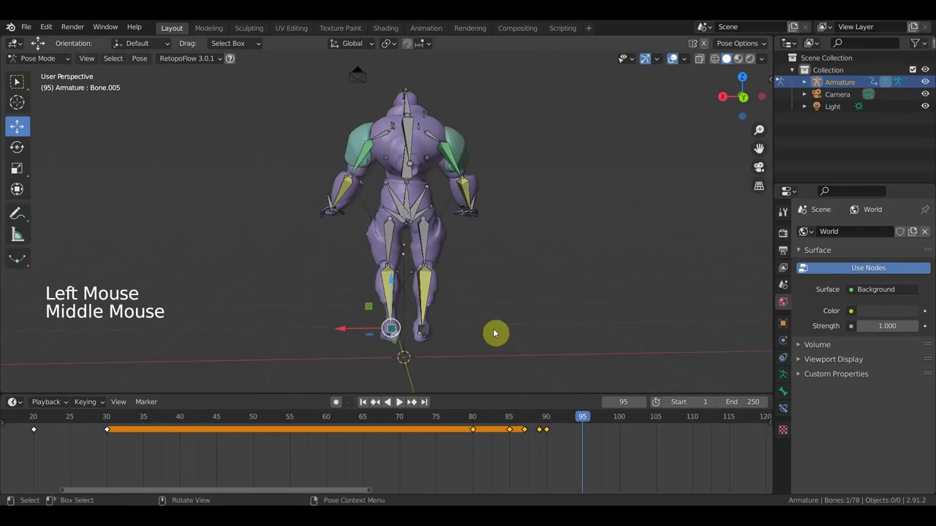
key("g")
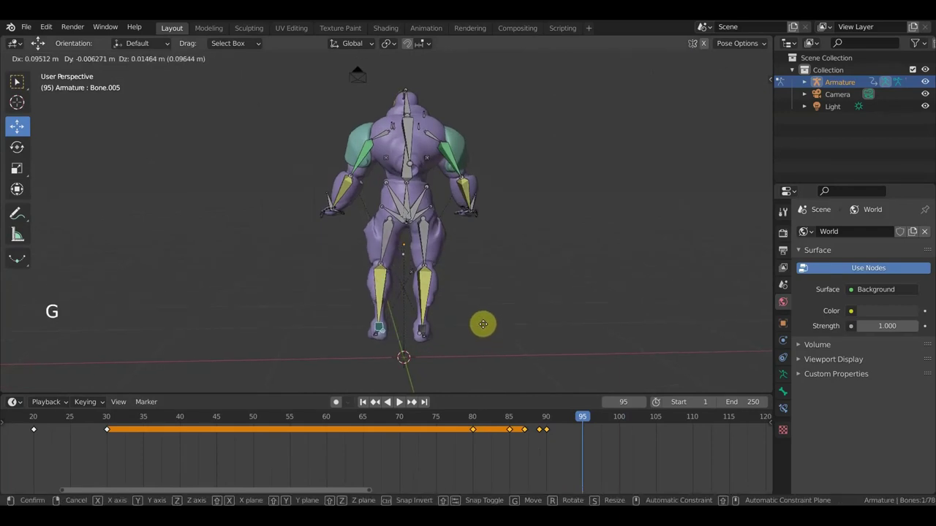
left_click(428, 334)
key("g")
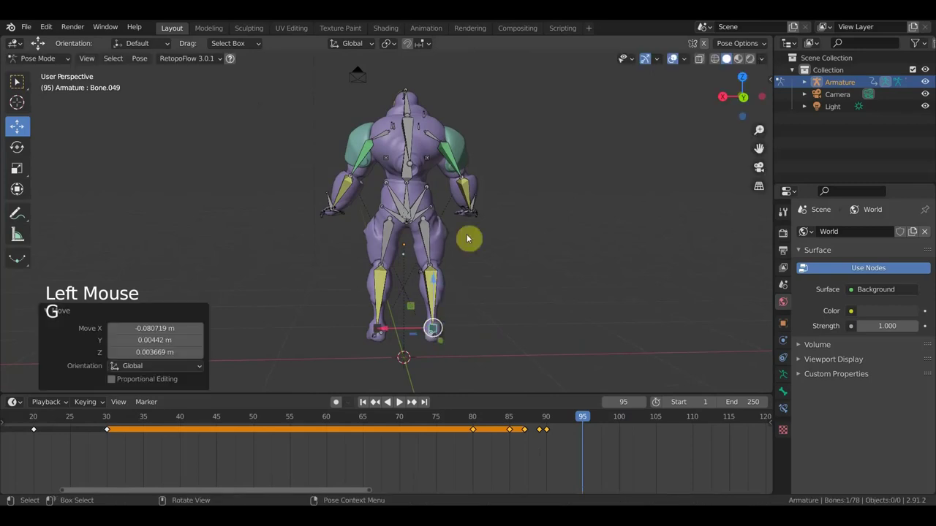
left_click(480, 206)
key("g")
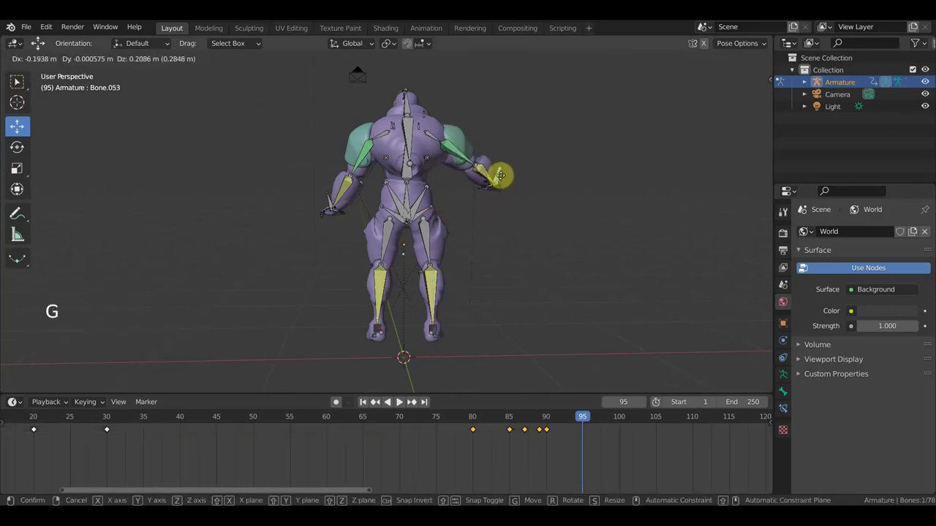
left_click(330, 201)
key("g")
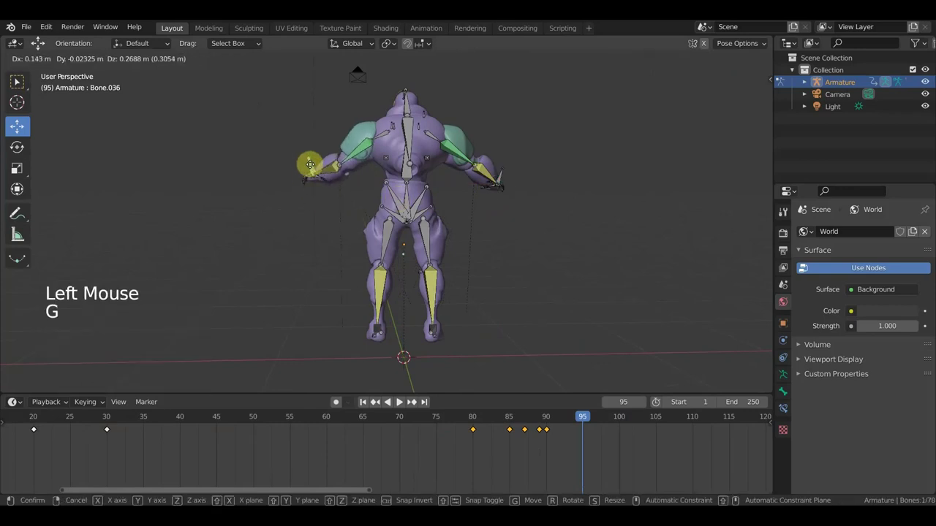
- Rotate and move both hand bones outward and forward, viewed from above
middle_click(356, 201)
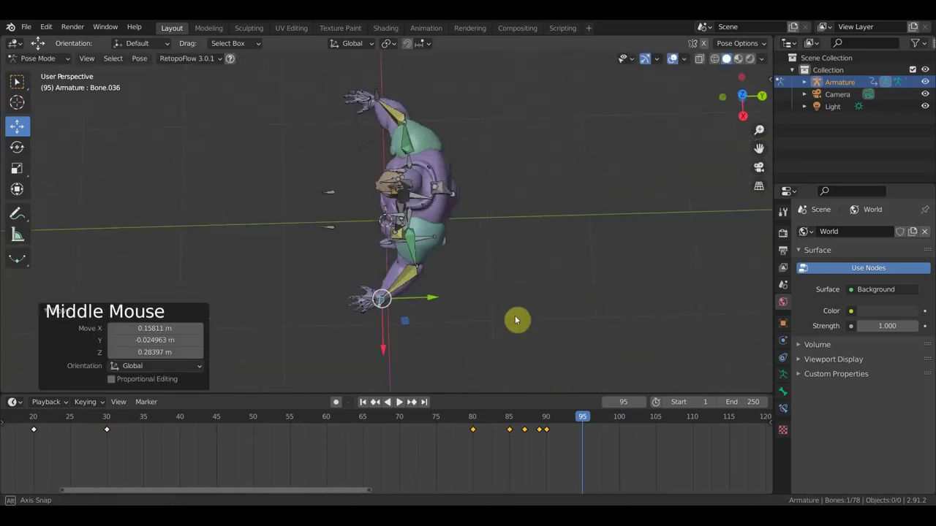
key("r")
key("g")
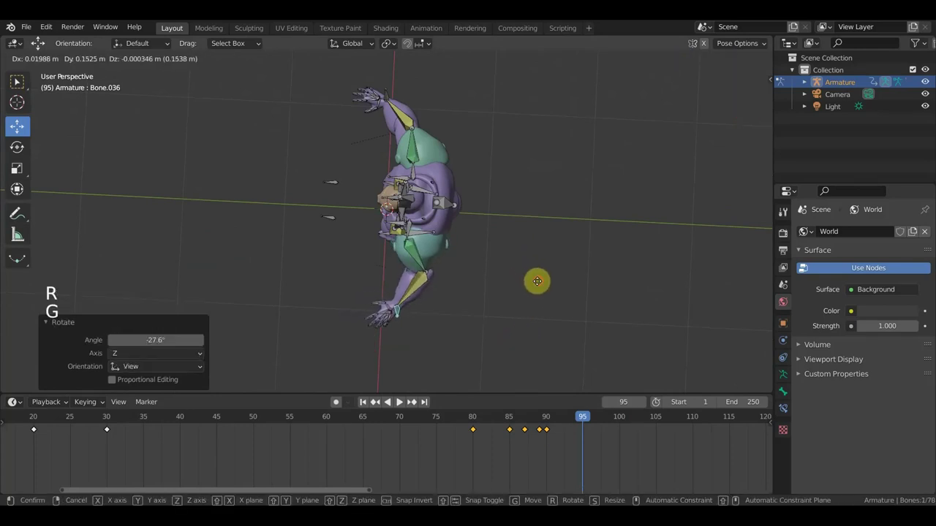
left_click(388, 93)
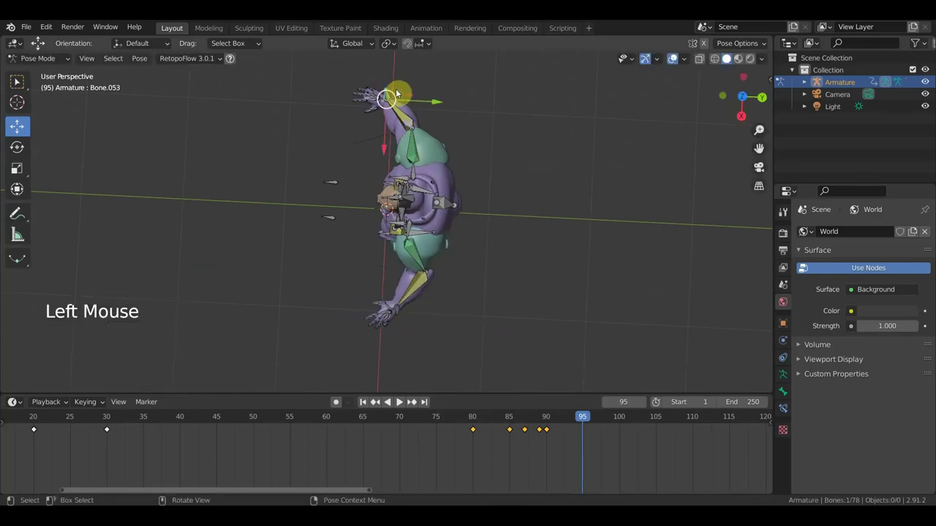
key("g")
middle_click(434, 113)
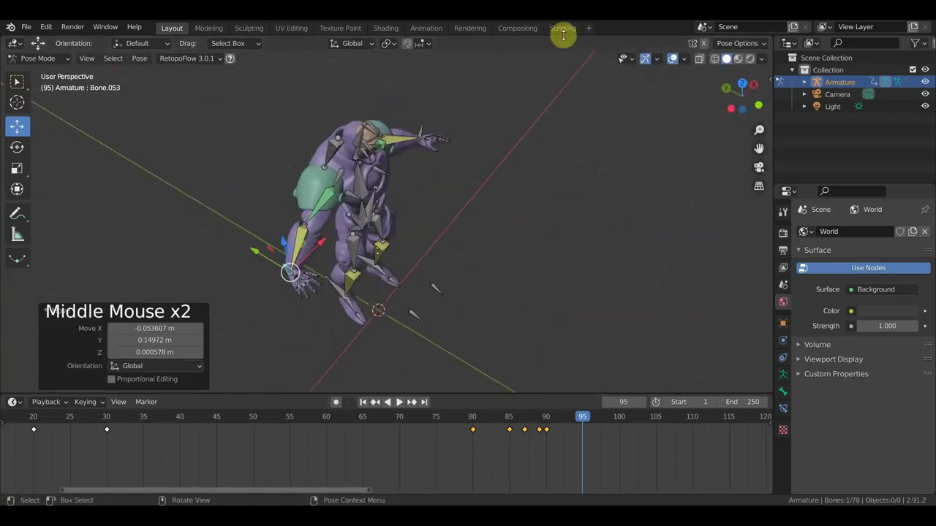
key("r")
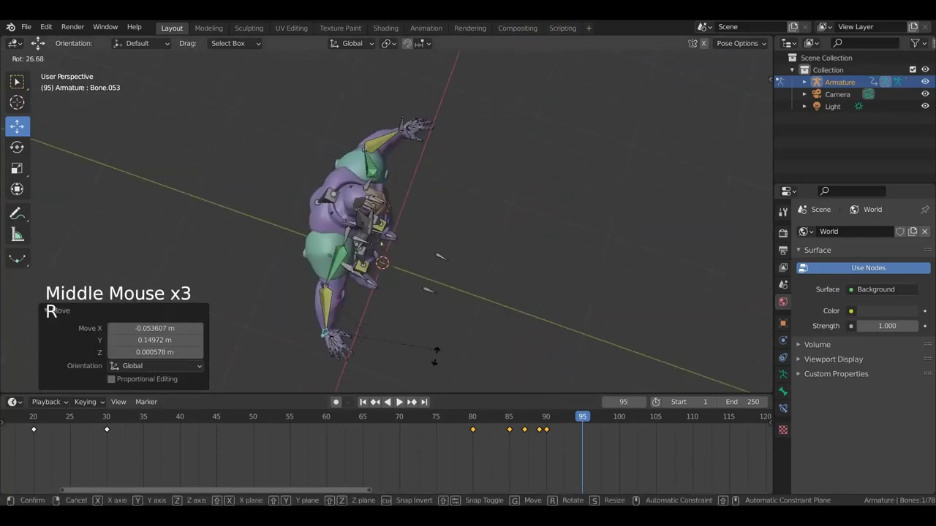
key("g")
middle_click(389, 287)
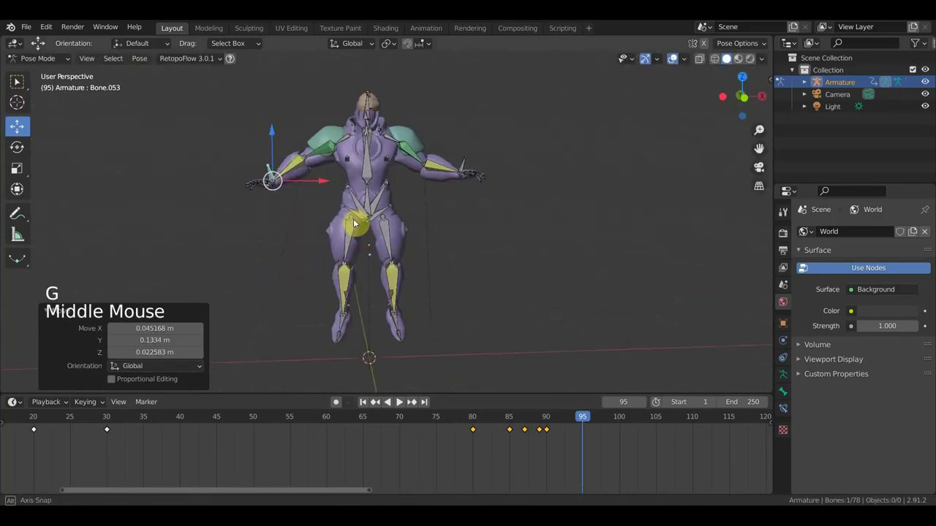
- Rotate a hand bone to fine-tune the arm from a side view
left_click(469, 166)
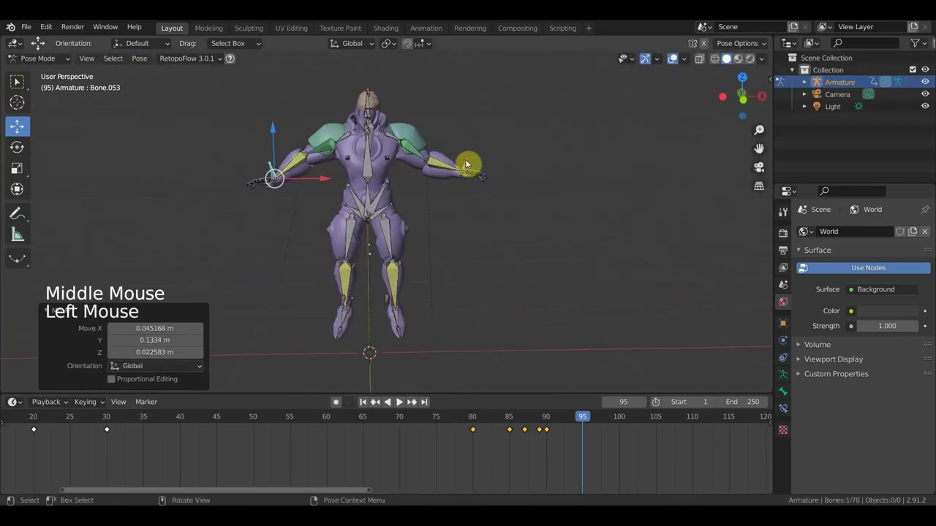
middle_click(440, 228)
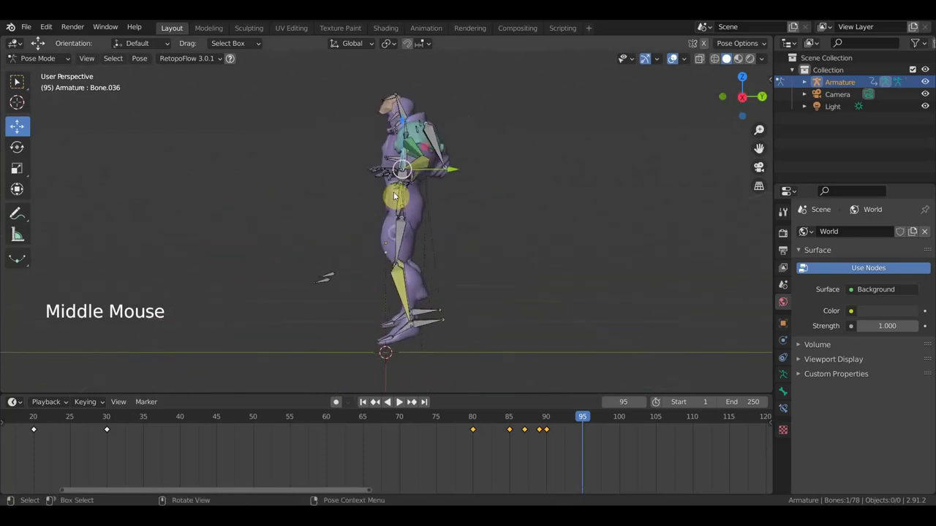
middle_click(435, 195)
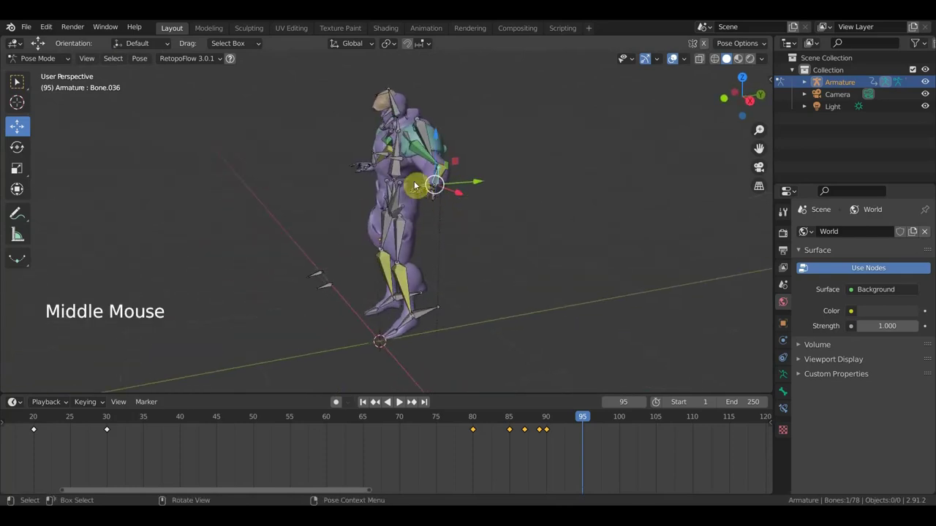
left_click(400, 173)
middle_click(570, 208)
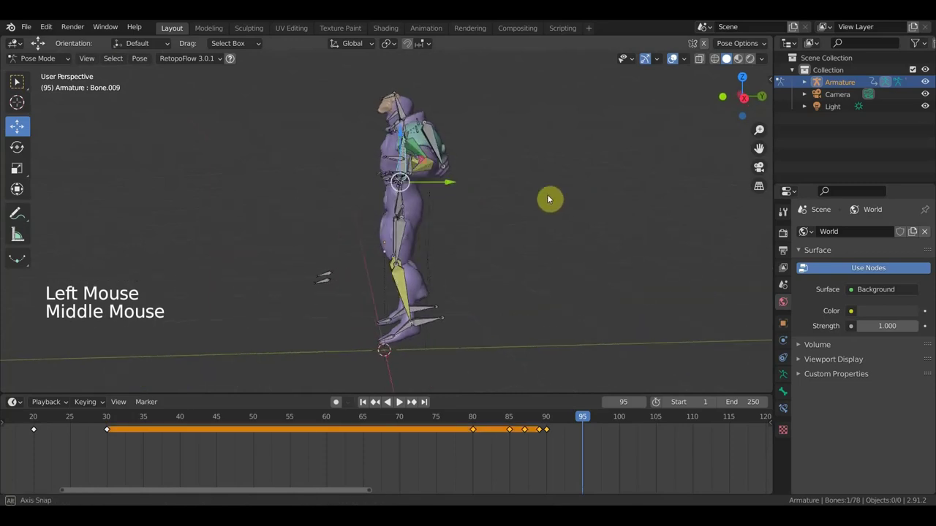
key("r")
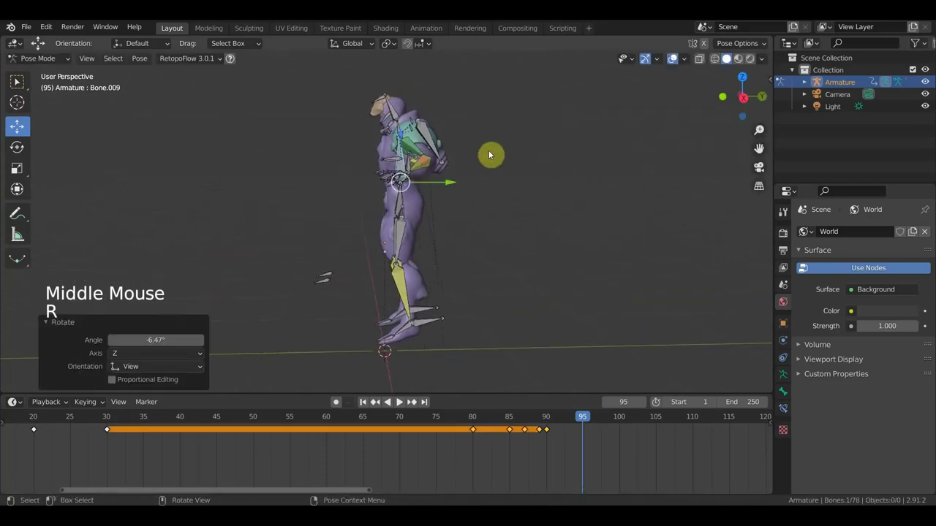
- Tilt the foot bone in side view, check the pose from the front, then select every bone
left_click(454, 339)
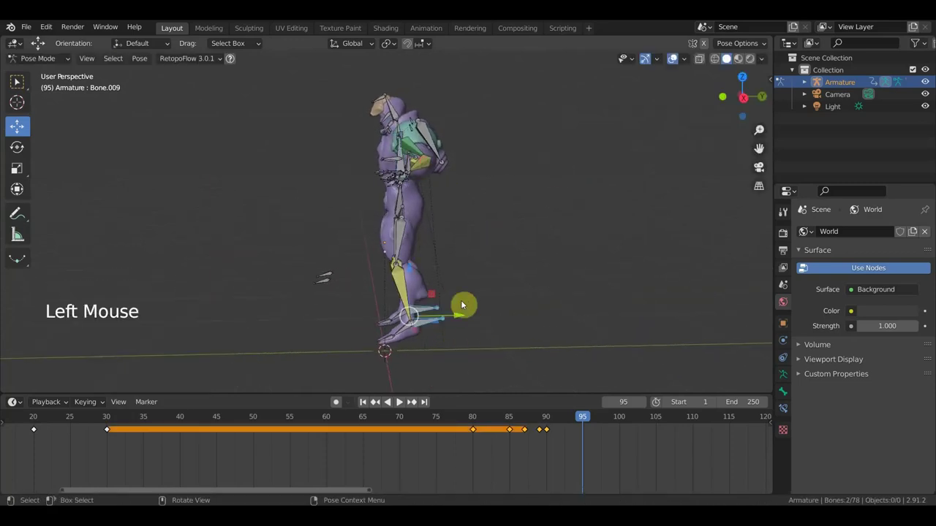
key("KP_3")
key("r")
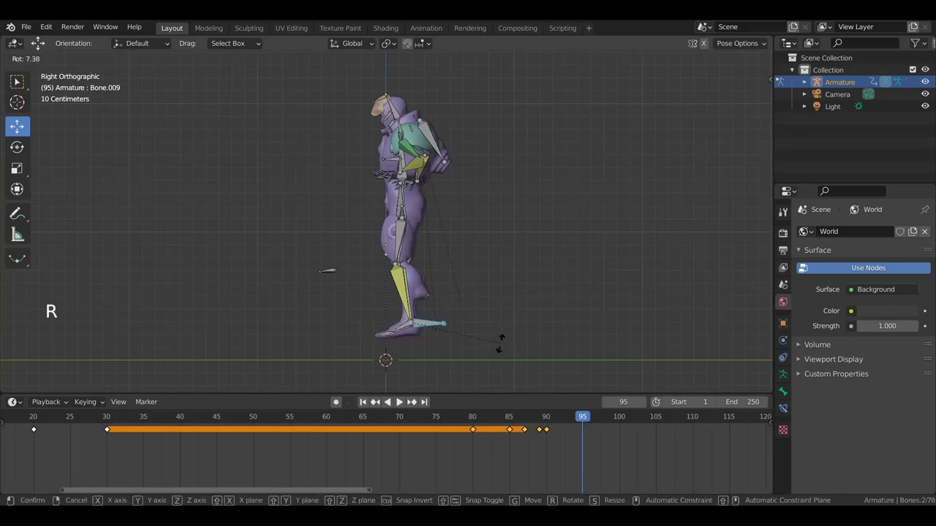
middle_click(517, 343)
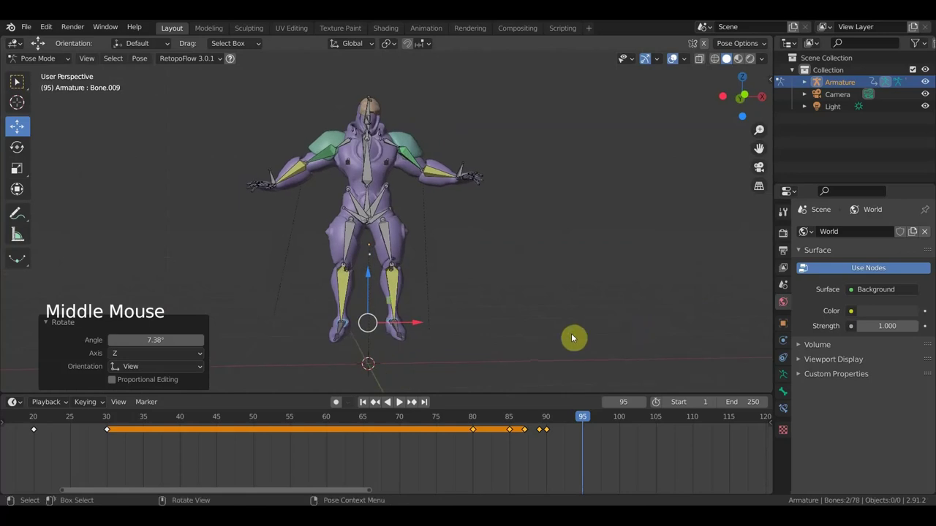
key("KP_1")
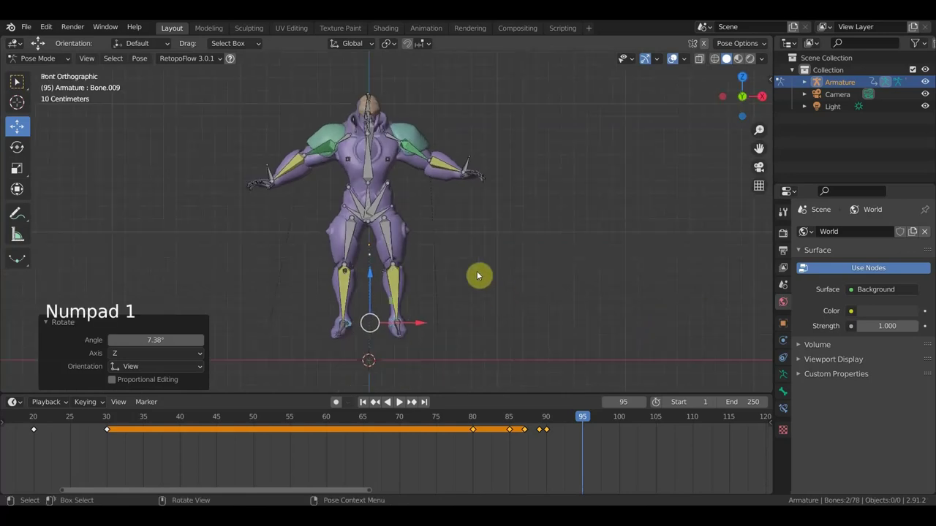
middle_click(554, 301)
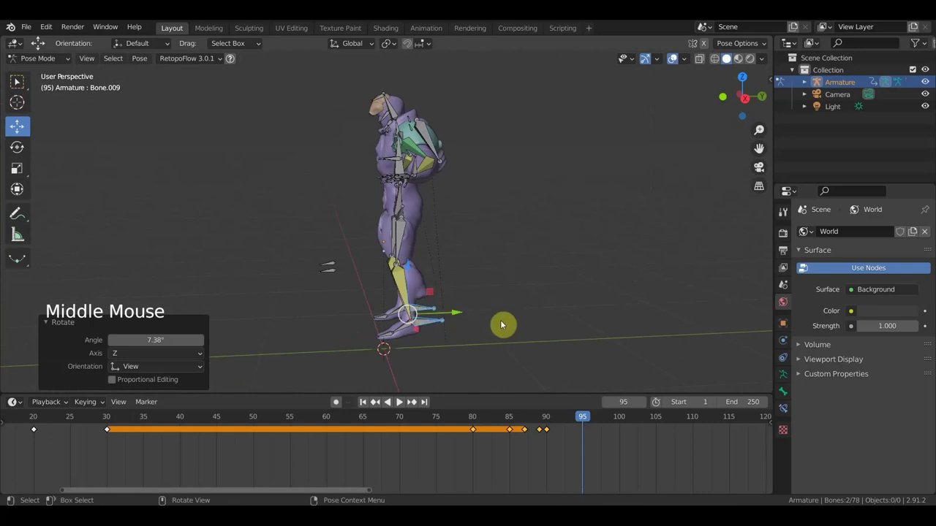
key("a")
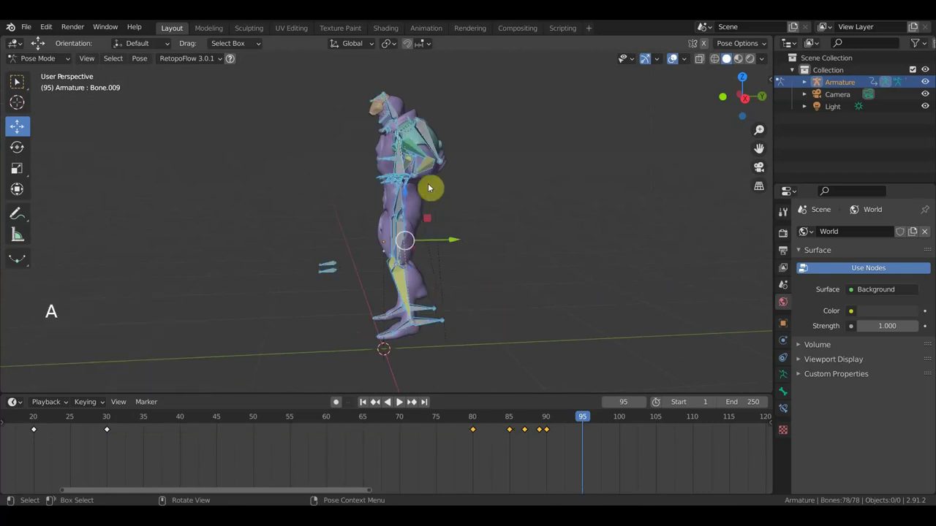
key("g")
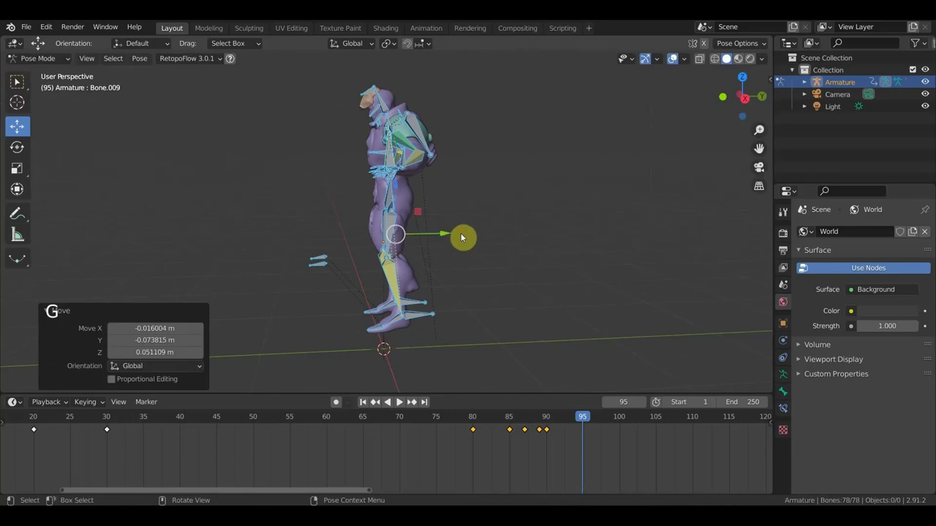
- Select all bones and insert a keyframe for the current pose
middle_click(496, 294)
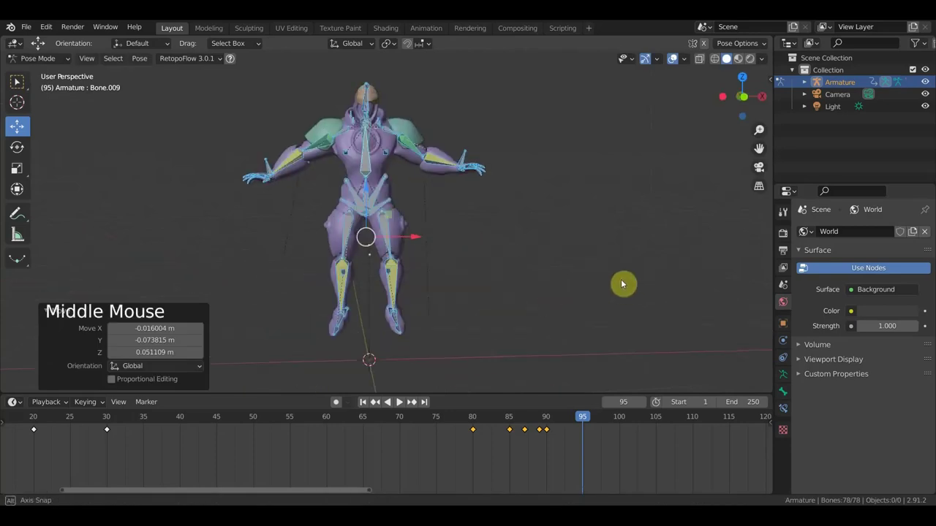
key("a")
key("i")
left_click(568, 422)
- Rotate the hip bone and a leg bone to rework the frame-95 pose
left_click(371, 194)
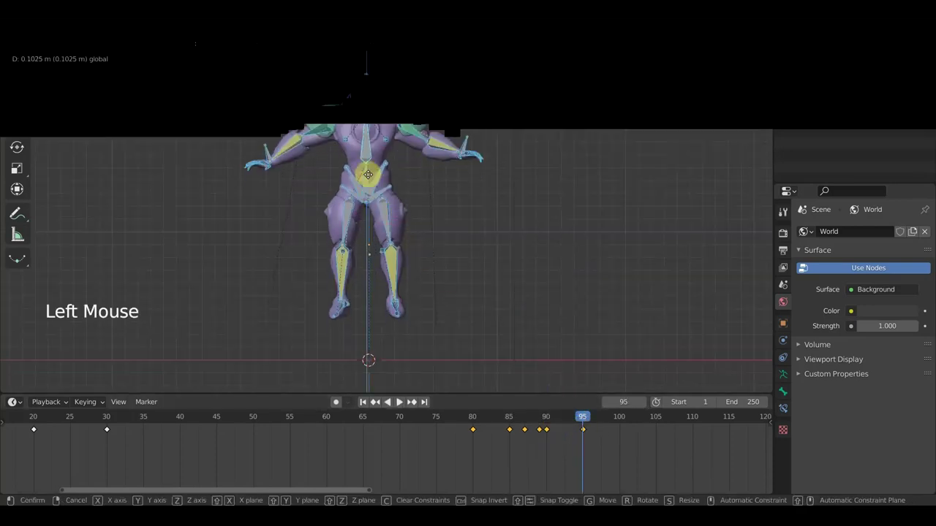
middle_click(449, 224)
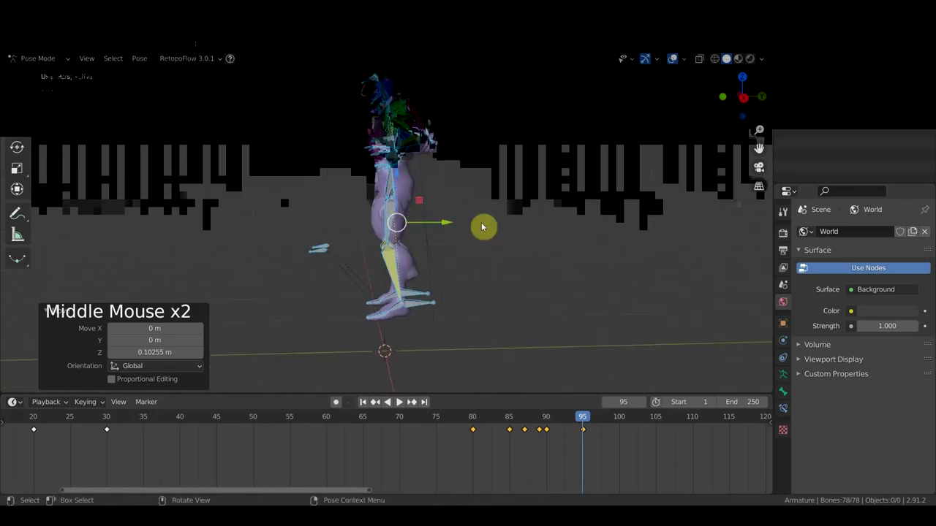
key("r")
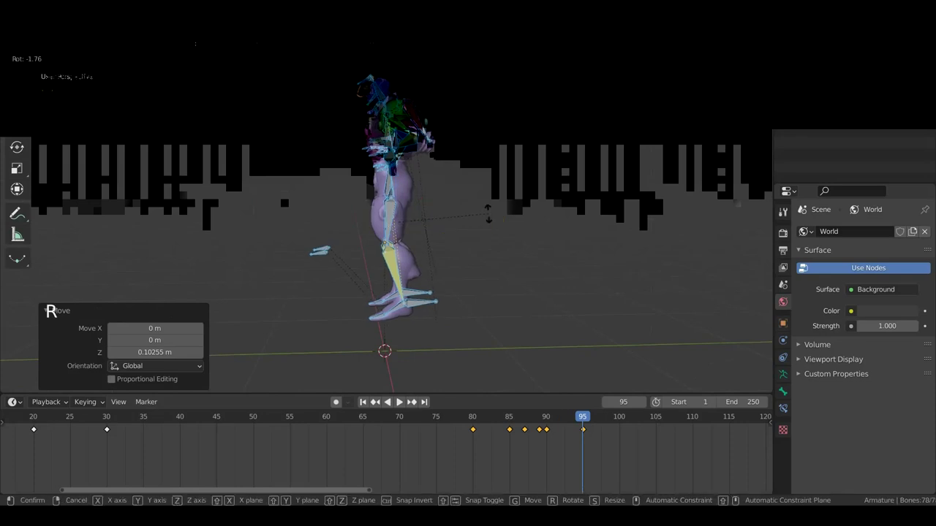
left_click(450, 315)
key("r")
middle_click(453, 261)
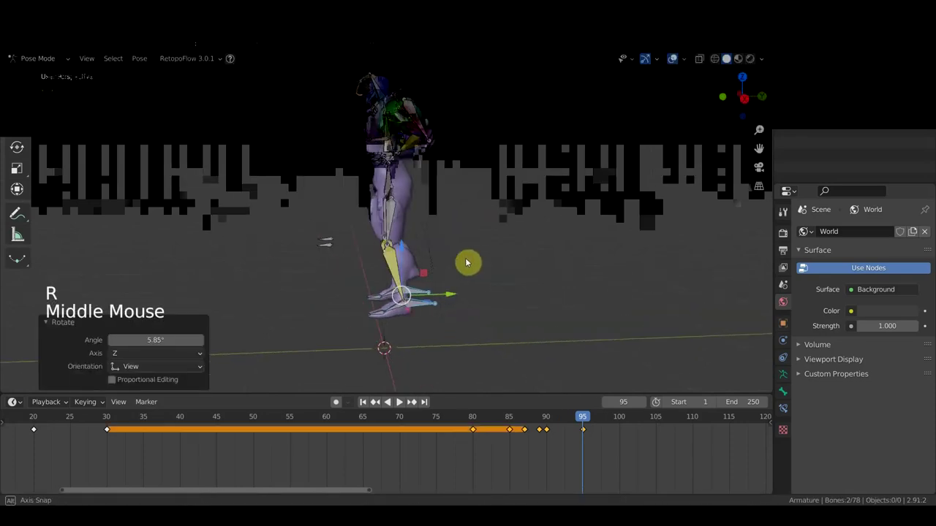
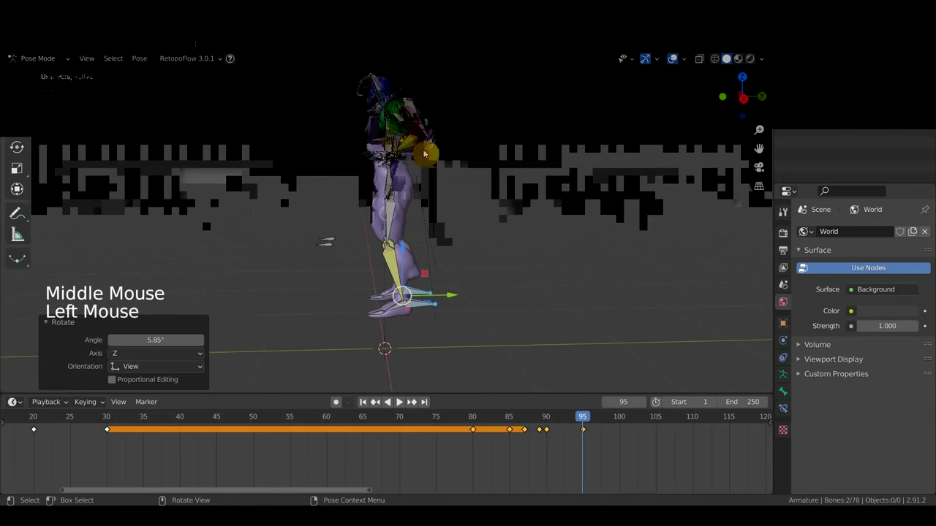
middle_click(501, 208)
key("r")
middle_click(550, 232)
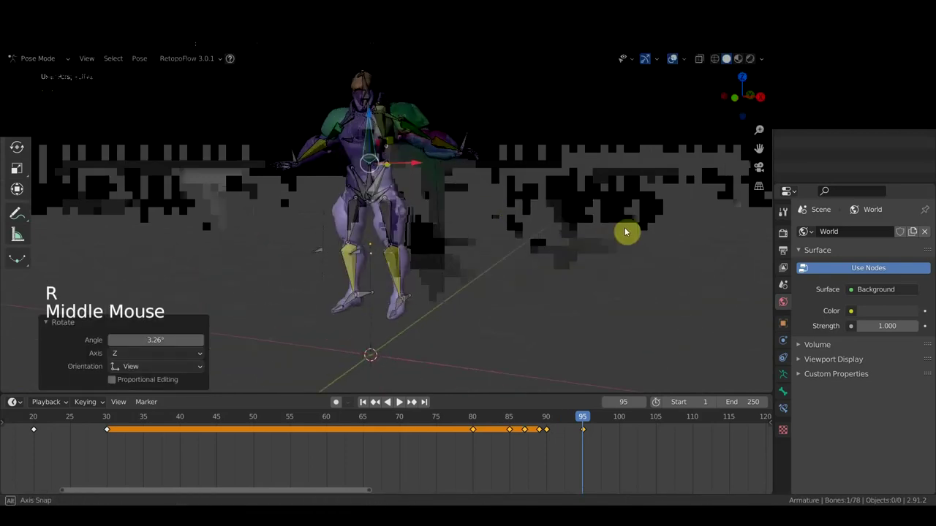
- Key location and rotation for every bone at frame 95 and move on to frame 100
key("a")
key("i")
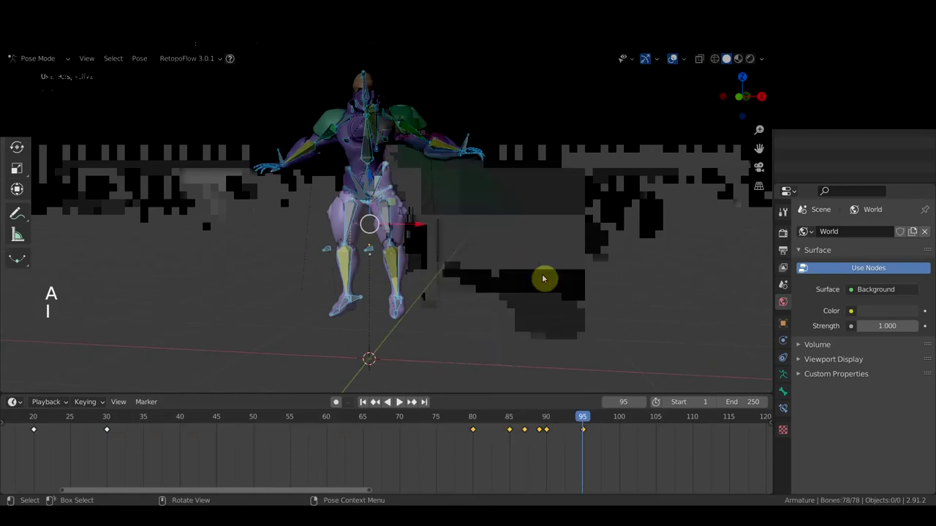
left_click(577, 416)
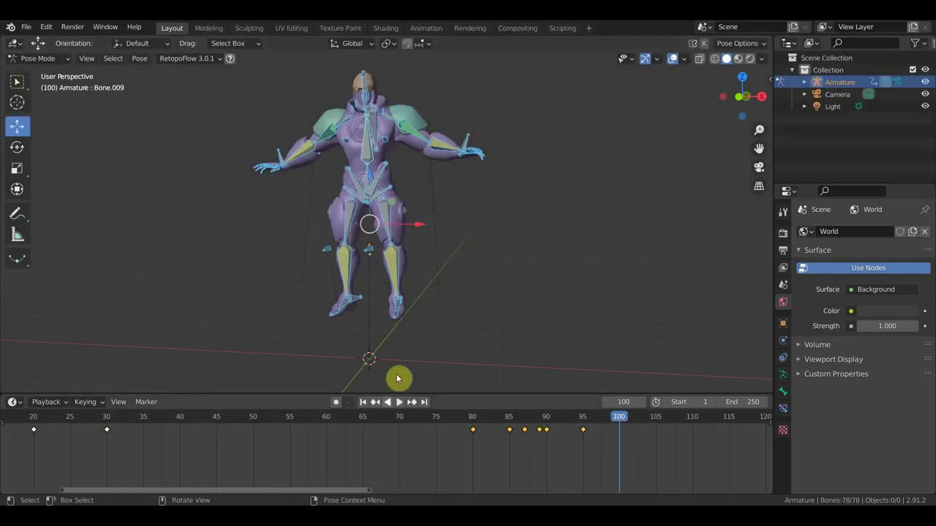
- Rotate and move the shin and foot bones to repose the legs at frame 100
middle_click(457, 329)
left_click(386, 283)
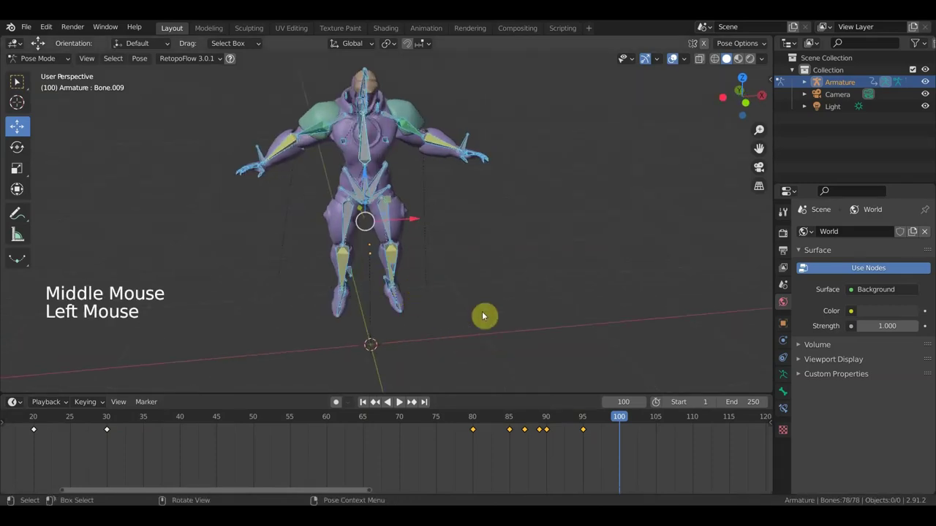
middle_click(497, 319)
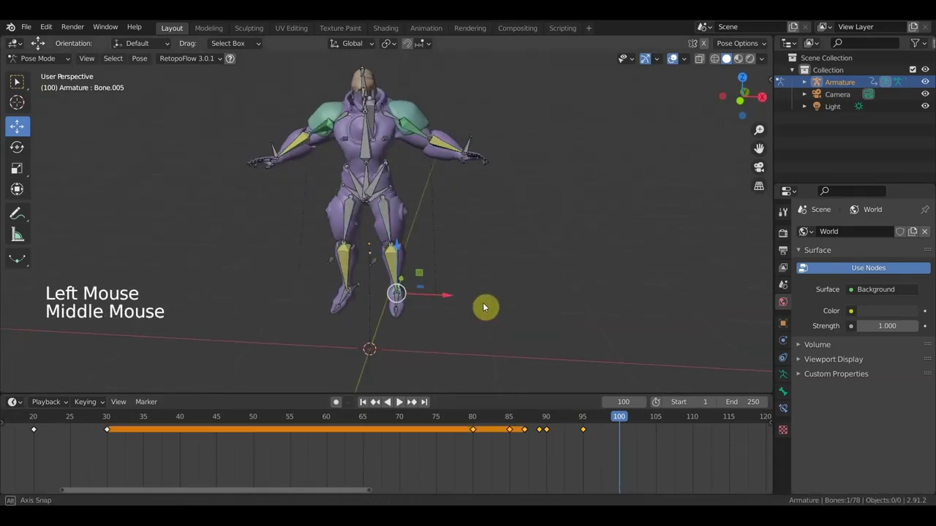
key("r")
key("g")
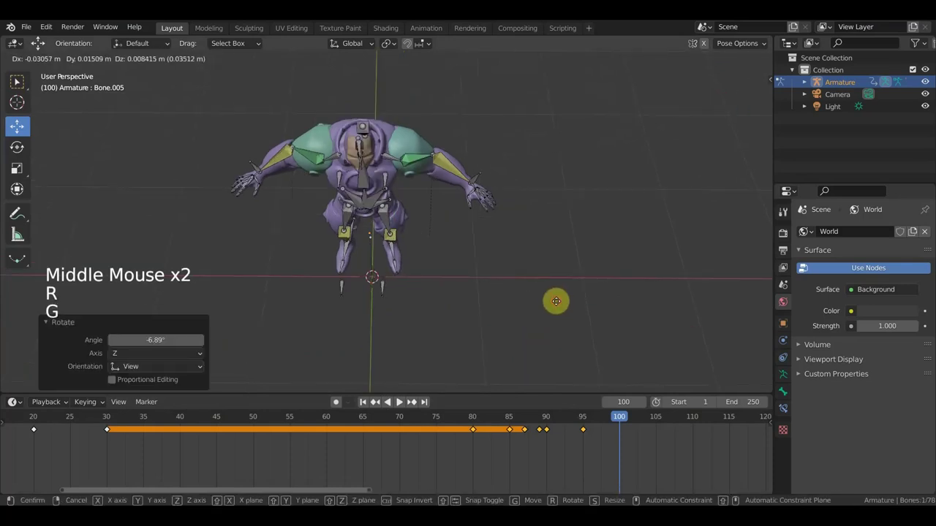
middle_click(363, 272)
left_click(366, 259)
middle_click(512, 344)
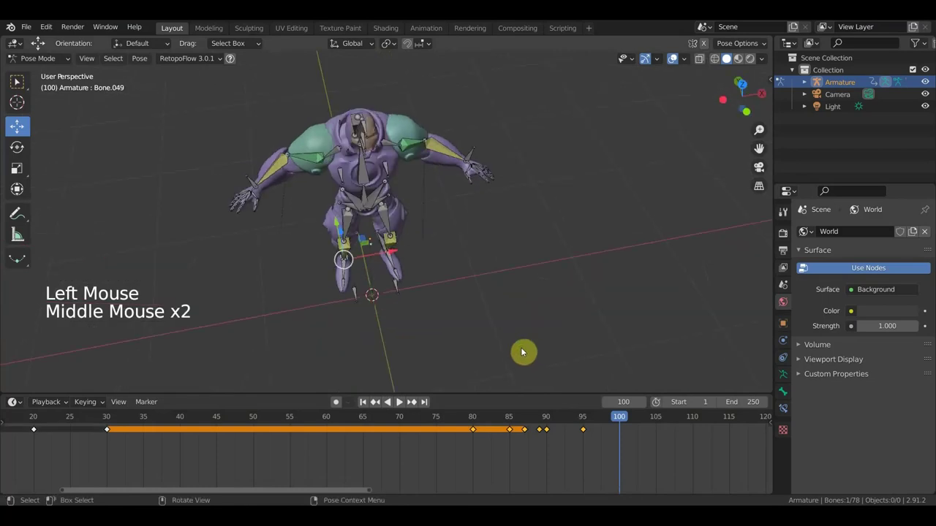
key("r")
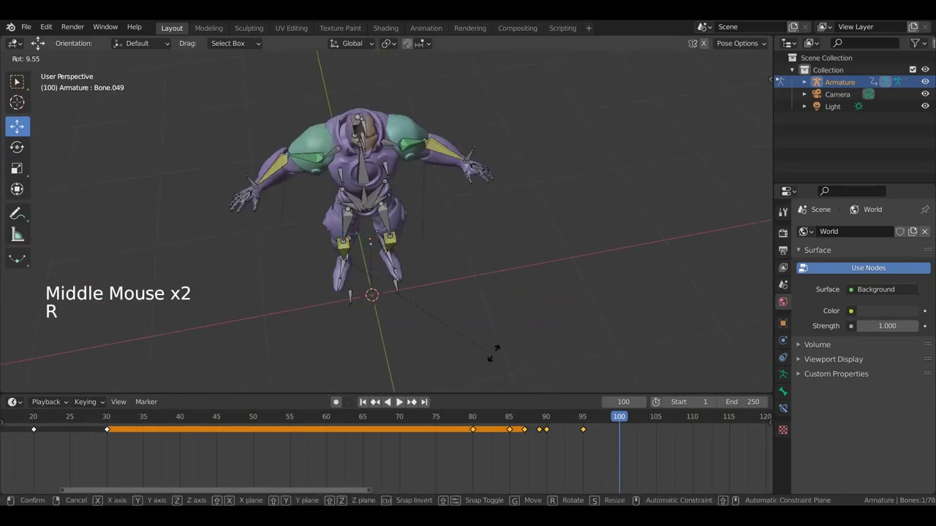
key("g")
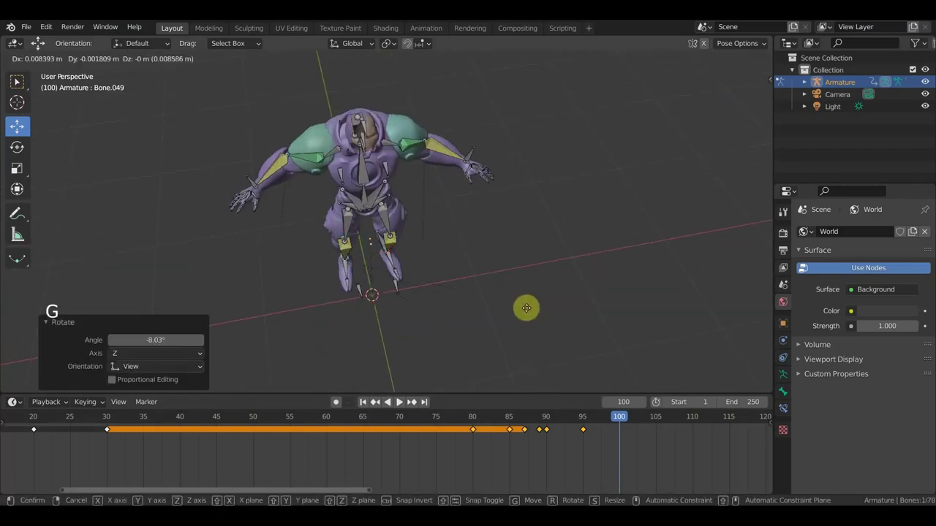
middle_click(547, 312)
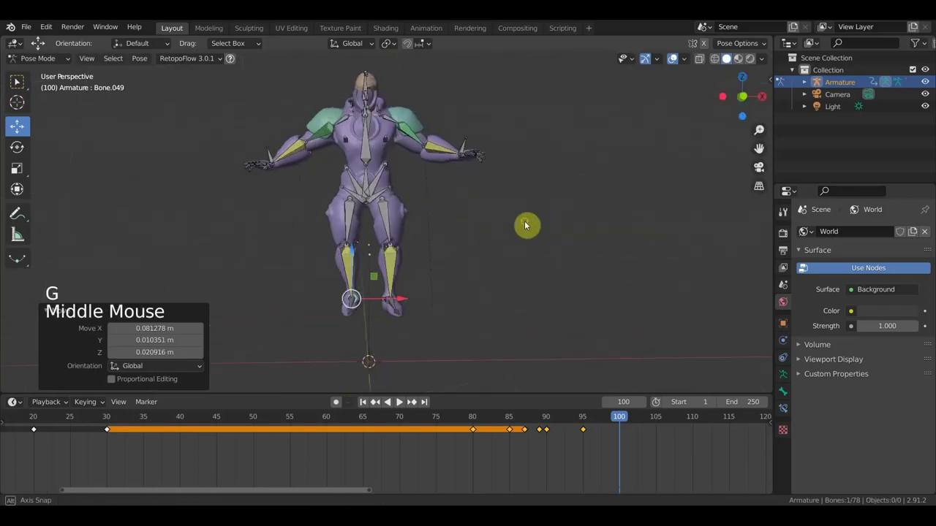
key("g")
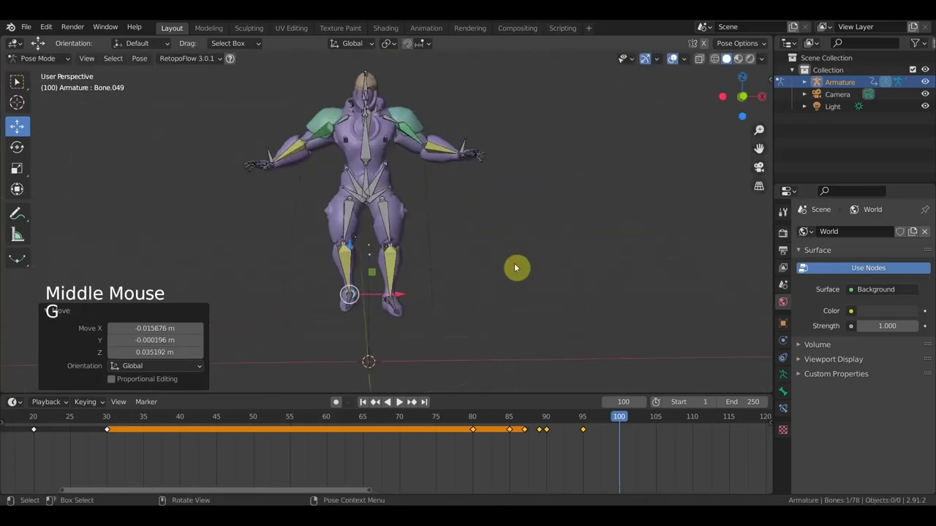
- Rotate the upper-body bones and the head bone from an overhead view
left_click(370, 177)
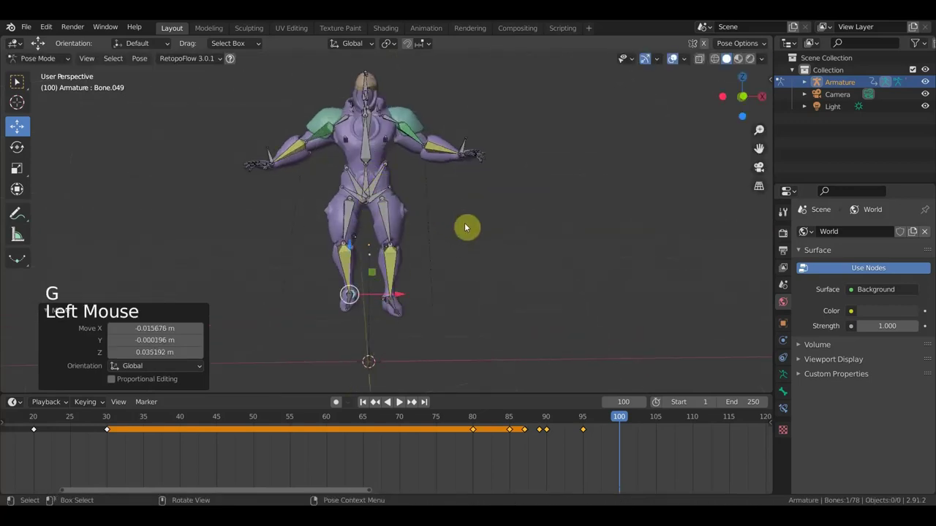
key("r")
middle_click(440, 226)
left_click(391, 135)
key("r")
middle_click(468, 202)
left_click(368, 97)
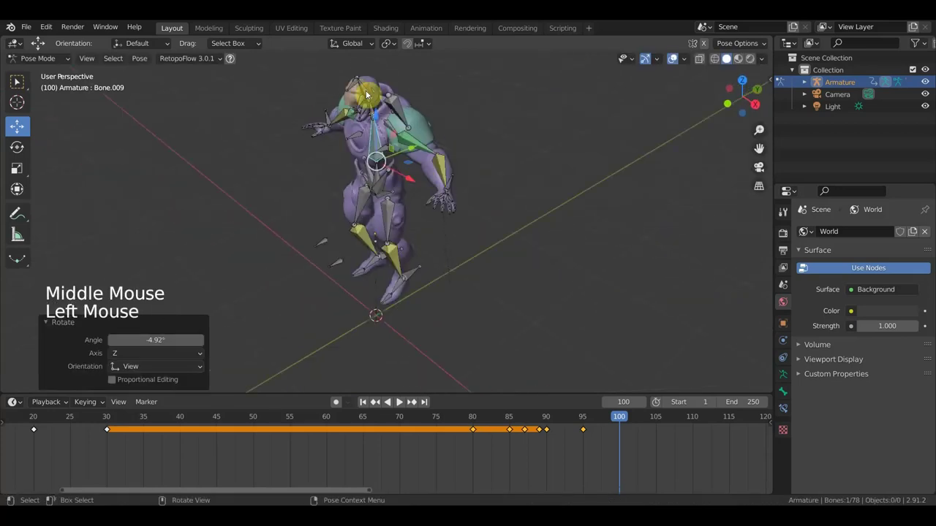
key("KP_7")
key("r")
middle_click(426, 300)
scroll("up", 3)
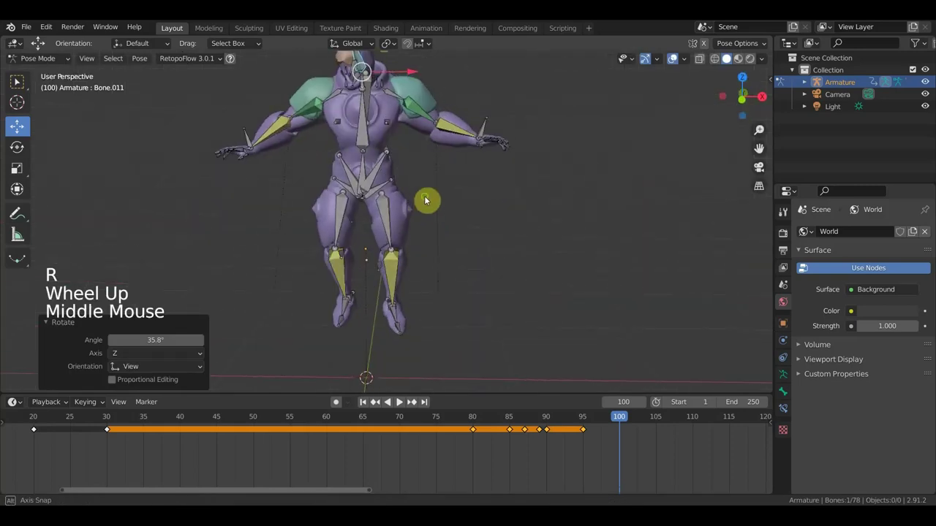
scroll("down", 3)
- Move the forearm and hand bones into place from a front orthographic view
middle_click(481, 197)
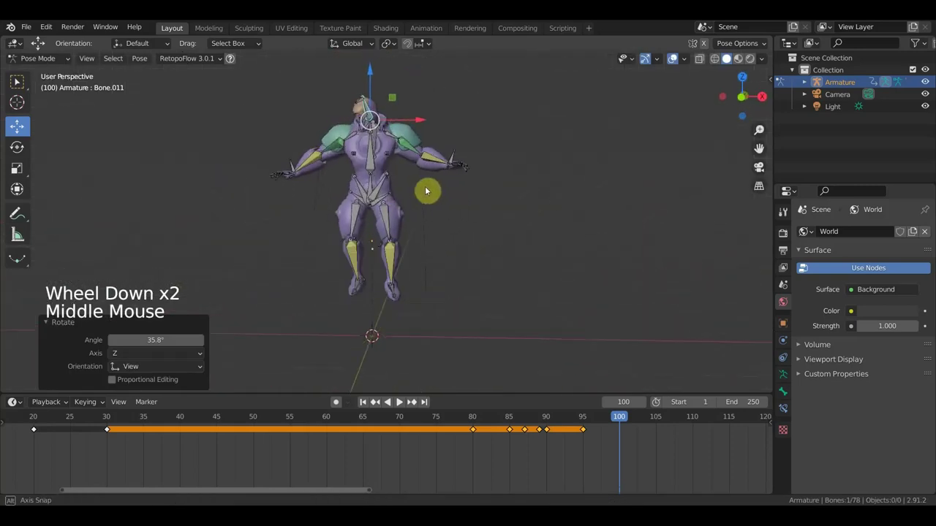
left_click(406, 236)
middle_click(406, 237)
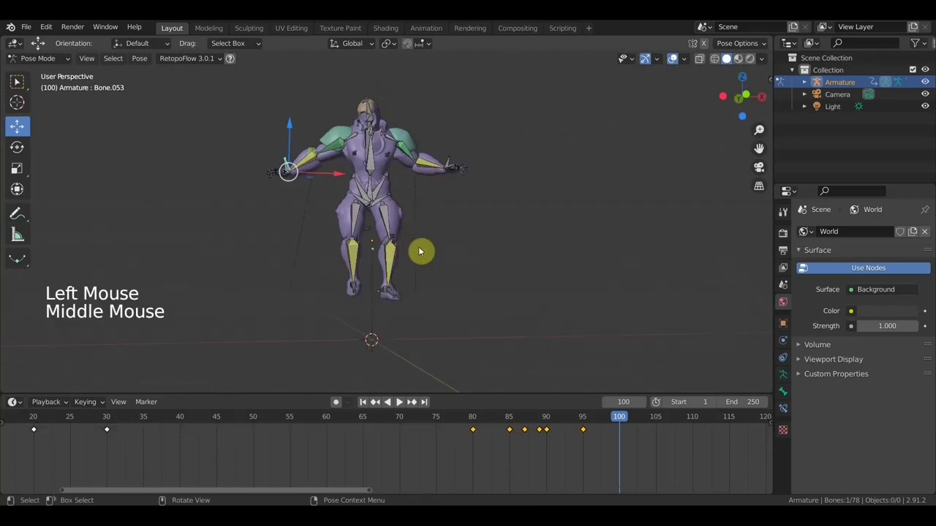
key("KP_1")
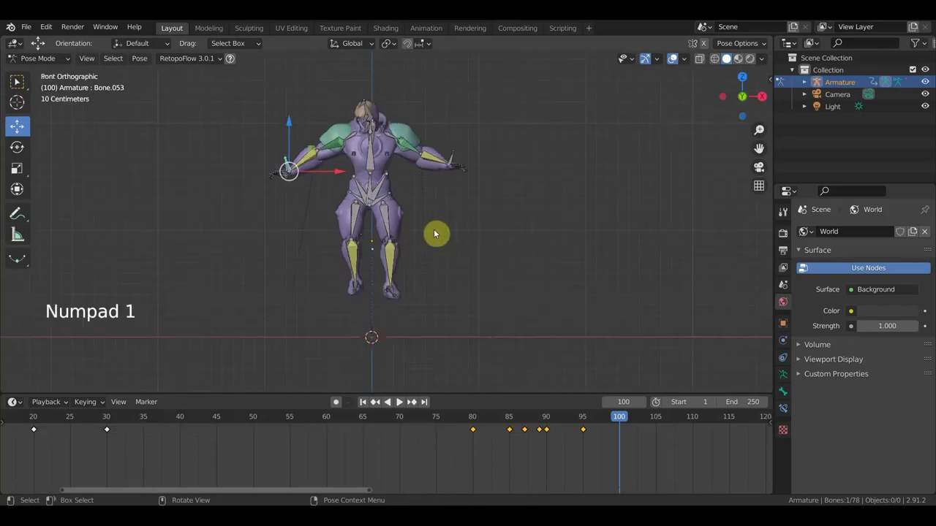
key("g")
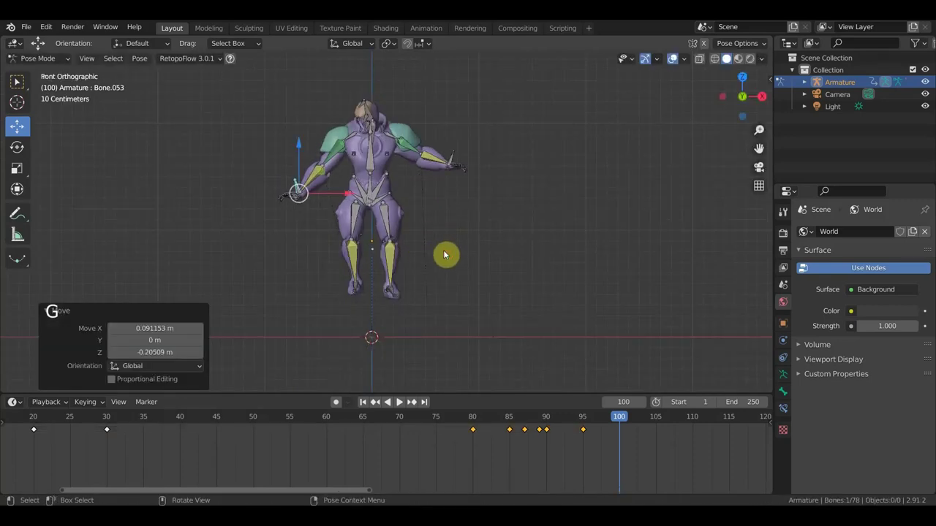
left_click(455, 155)
key("g")
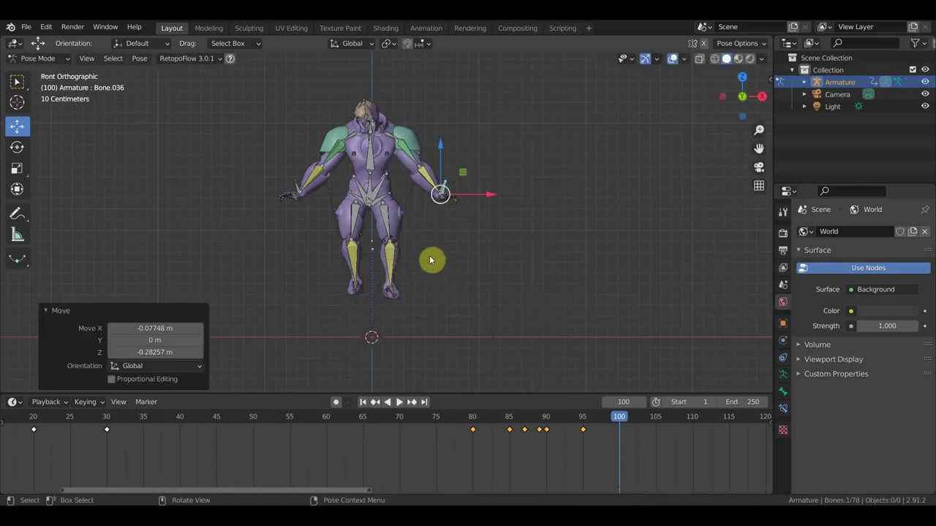
left_click(503, 309)
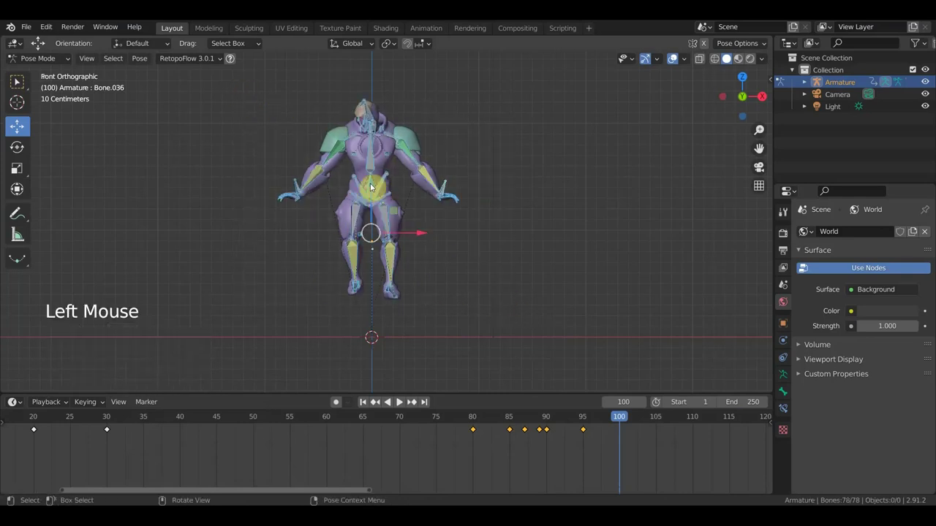
- Rotate the hips, select every bone and bring up the Location & Rotation keying choices
left_click(375, 187)
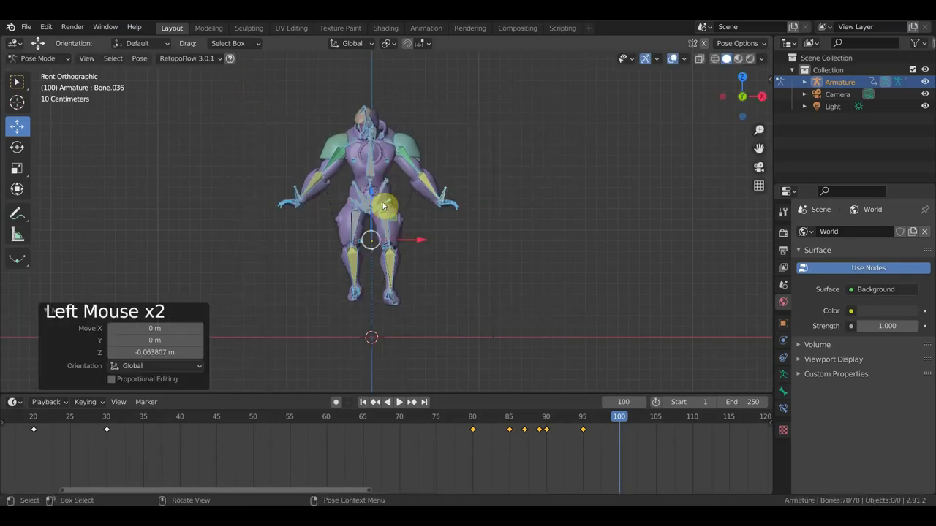
key("r")
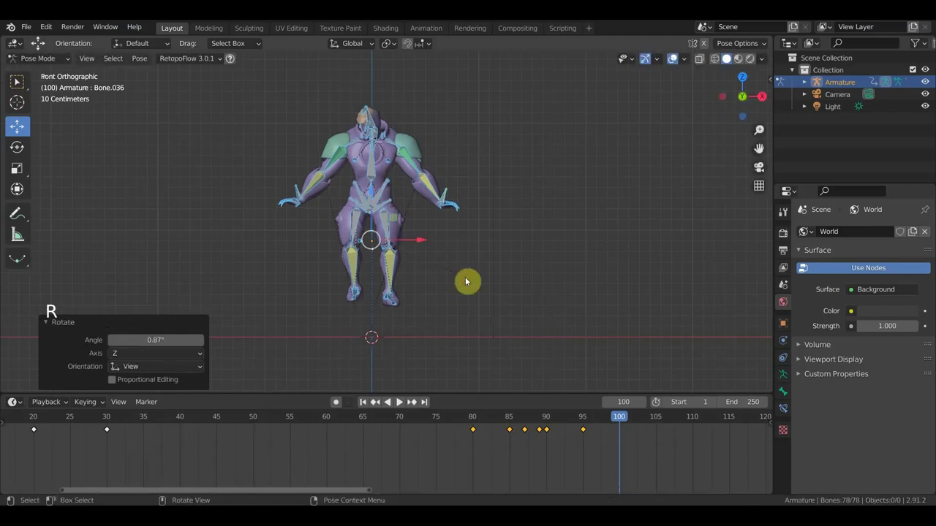
key("a")
key("i")
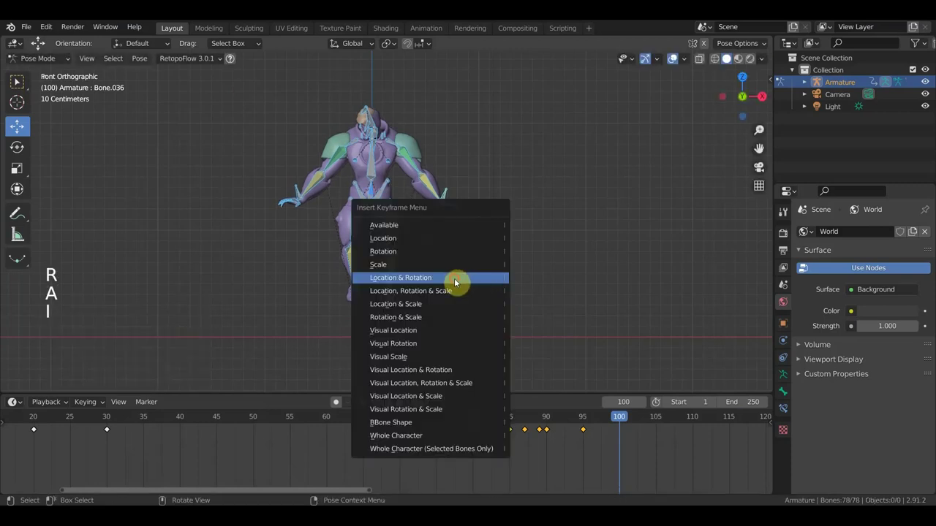
- Move the playhead to frame 110 and shift the timeline to show later frames
left_click(590, 424)
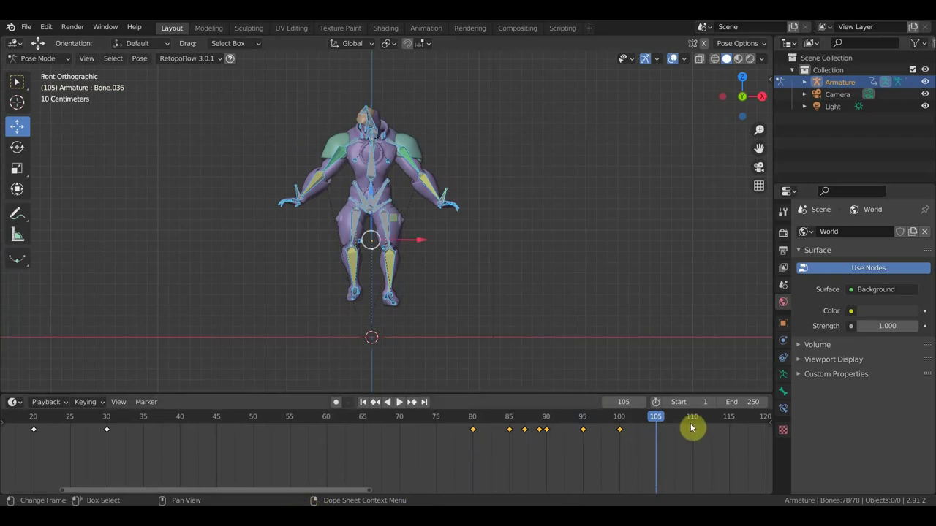
left_click(697, 423)
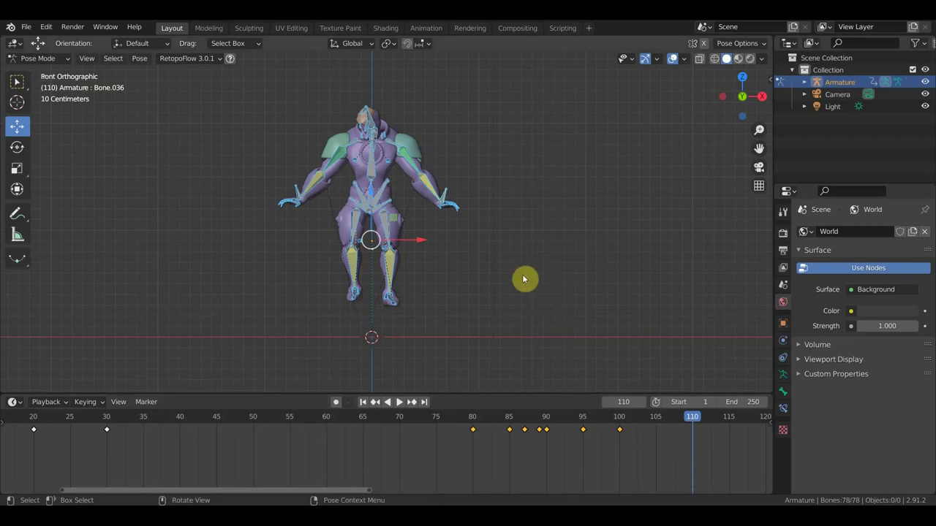
scroll("up", 3)
middle_click(609, 461)
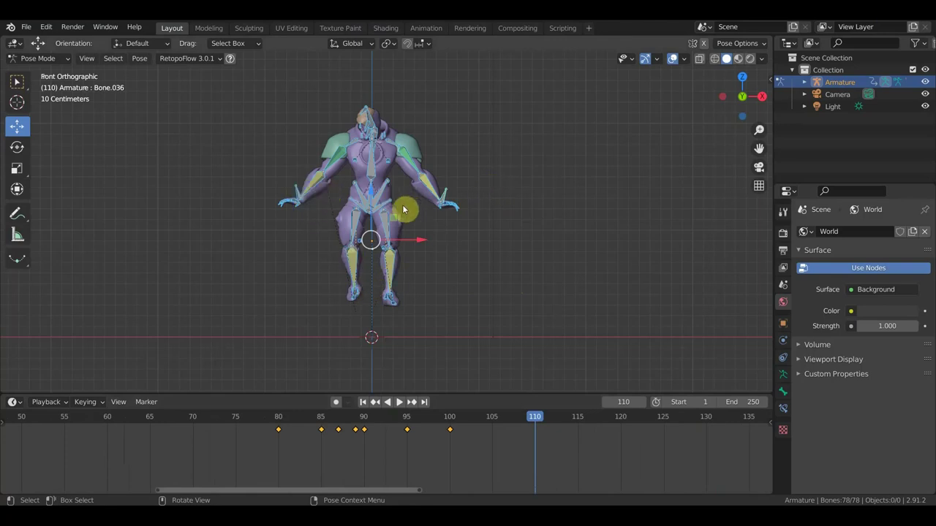
- Rotate the selected body bone from a top-down view to turn the character
middle_click(429, 234)
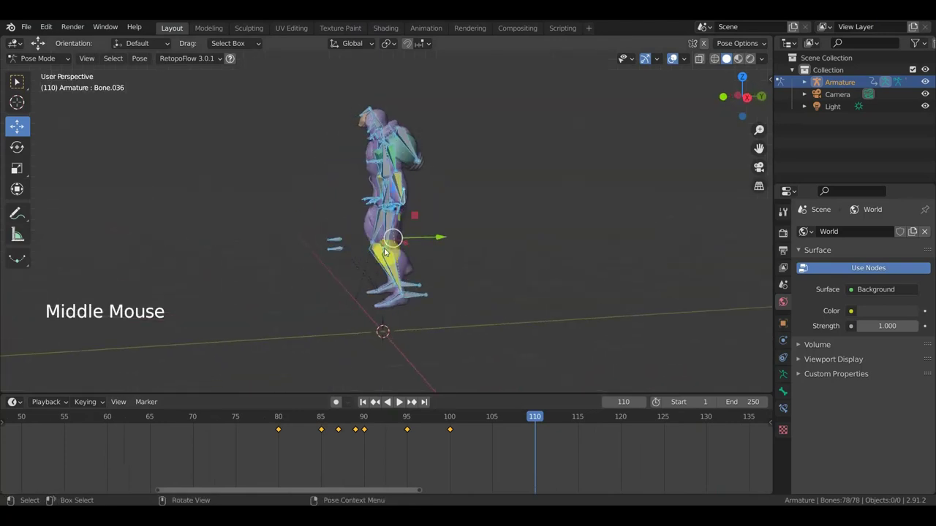
left_click(376, 194)
middle_click(507, 245)
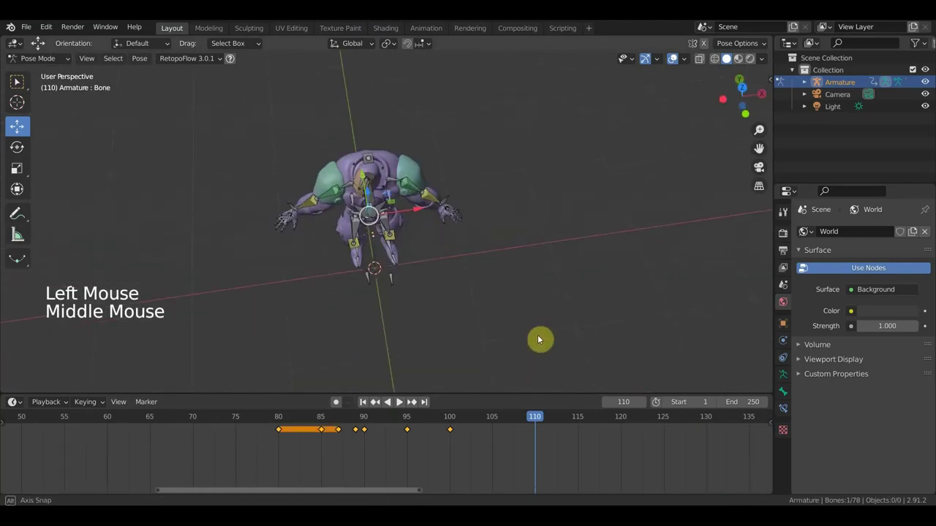
key("KP_7")
key("r")
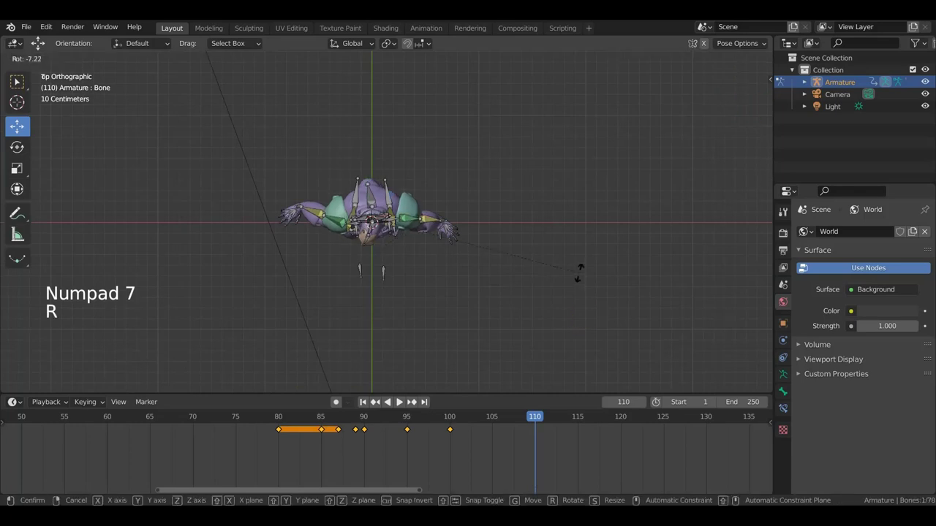
middle_click(468, 285)
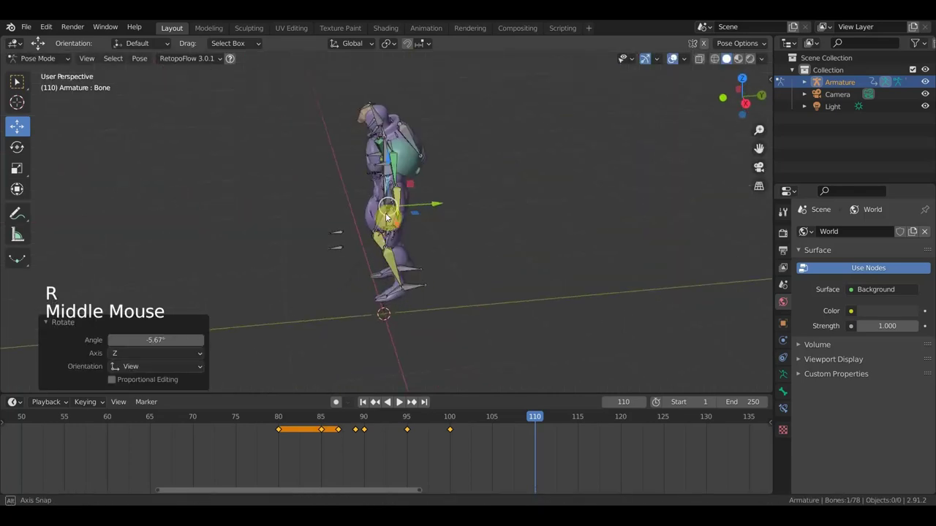
key("r")
- Reposition the first foot bone with a grab move
left_click(418, 297)
key("g")
key("r")
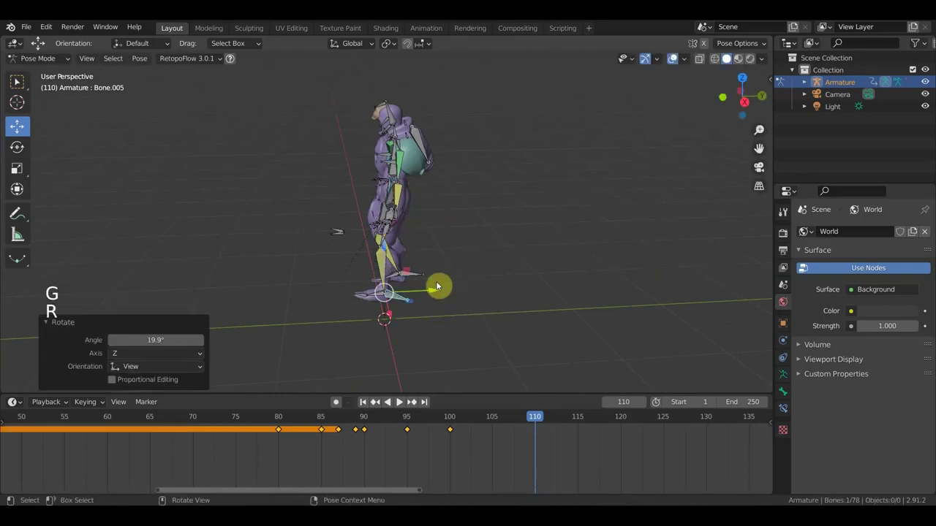
middle_click(461, 289)
- Reposition the other foot bone facing the character, then start moving the hand bone
left_click(432, 284)
key("r")
scroll("up", 3)
middle_click(578, 285)
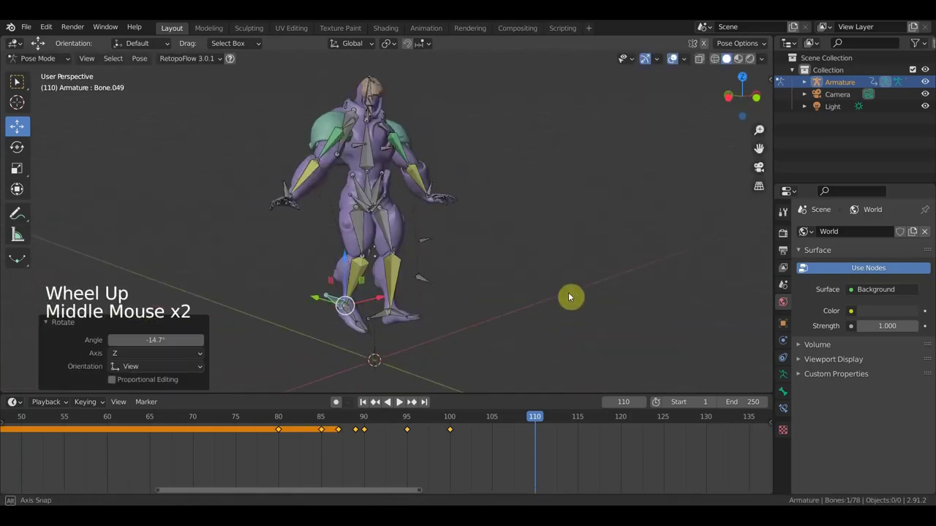
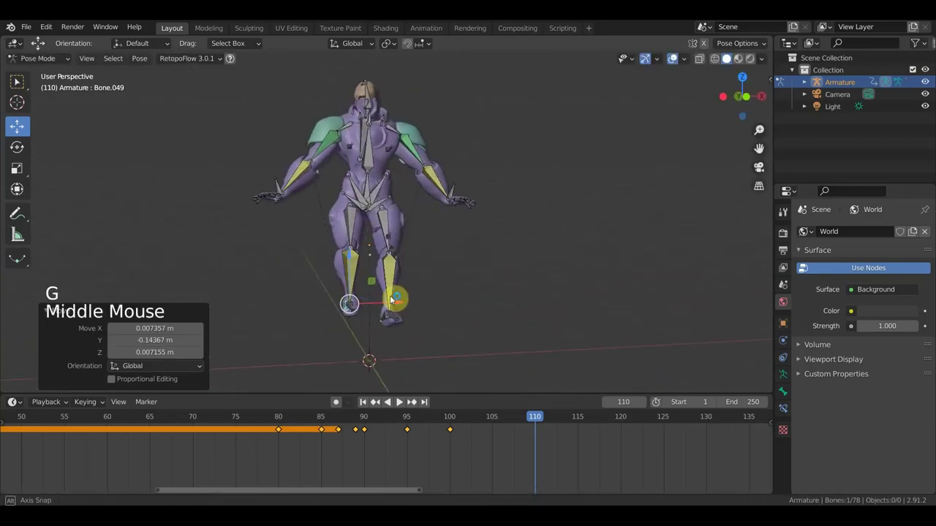
key("g")
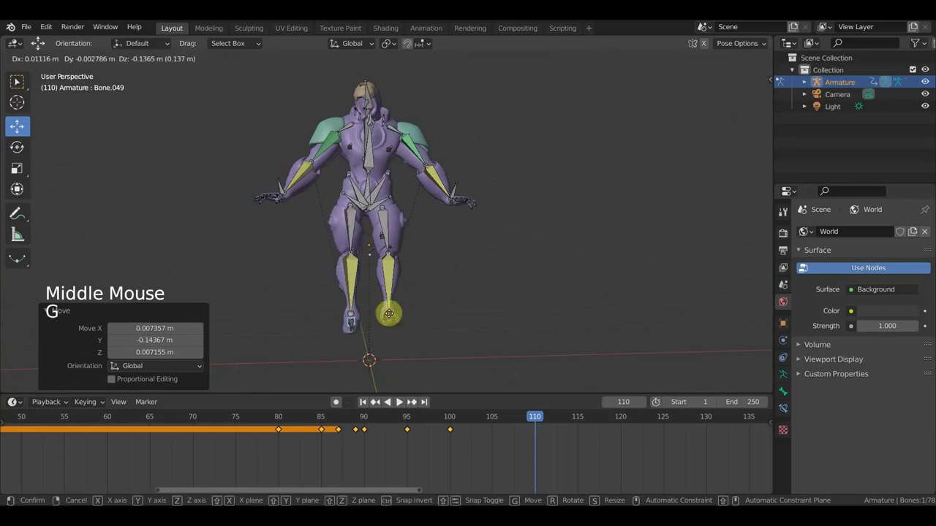
left_click(372, 188)
key("r")
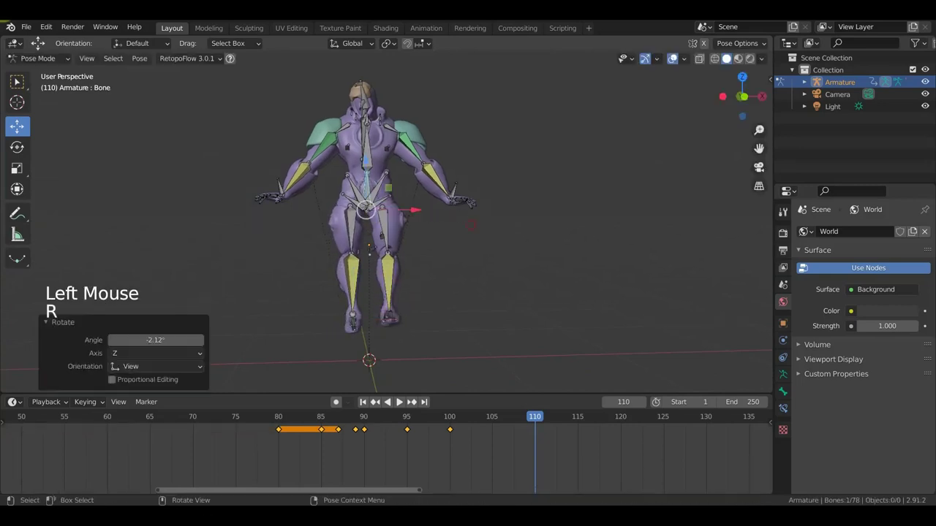
left_click(459, 195)
key("g")
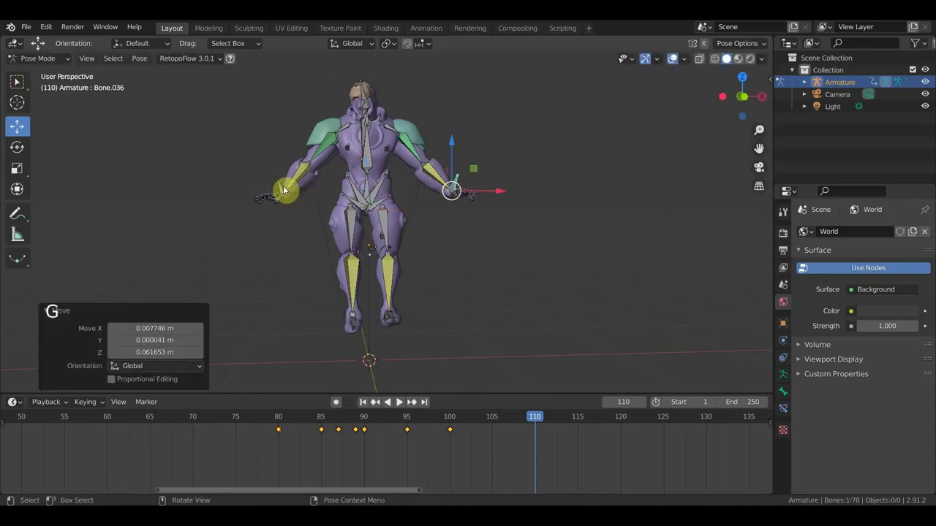
- Select all bones and rotate and shift the whole rig slightly from top and side views
middle_click(482, 300)
key("KP_7")
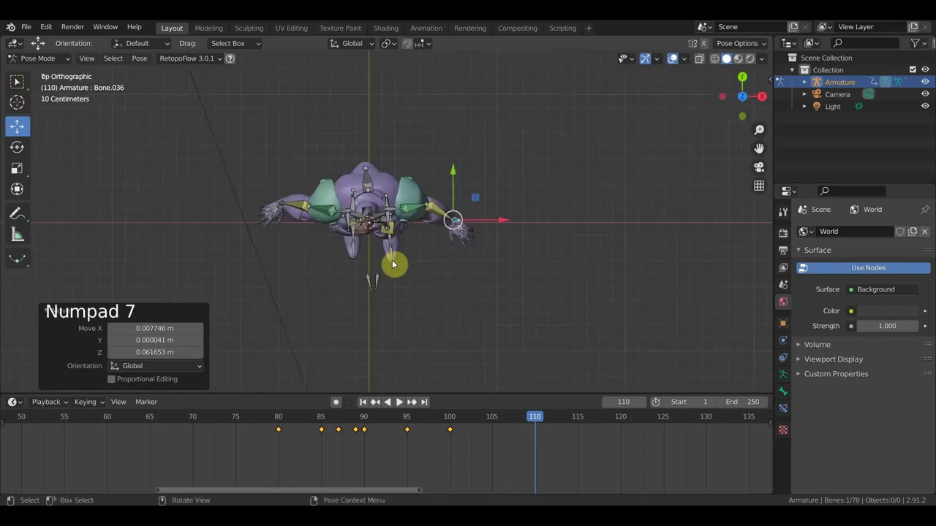
key("a")
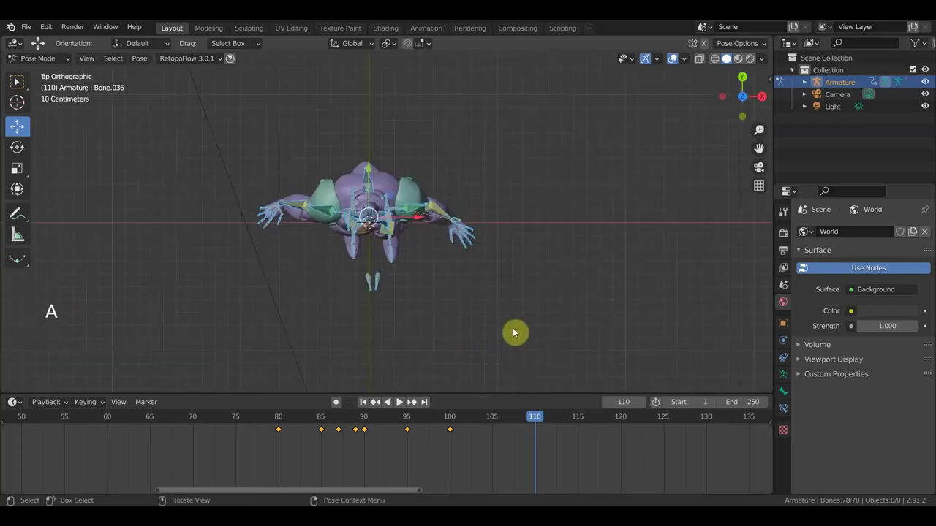
key("r")
middle_click(536, 313)
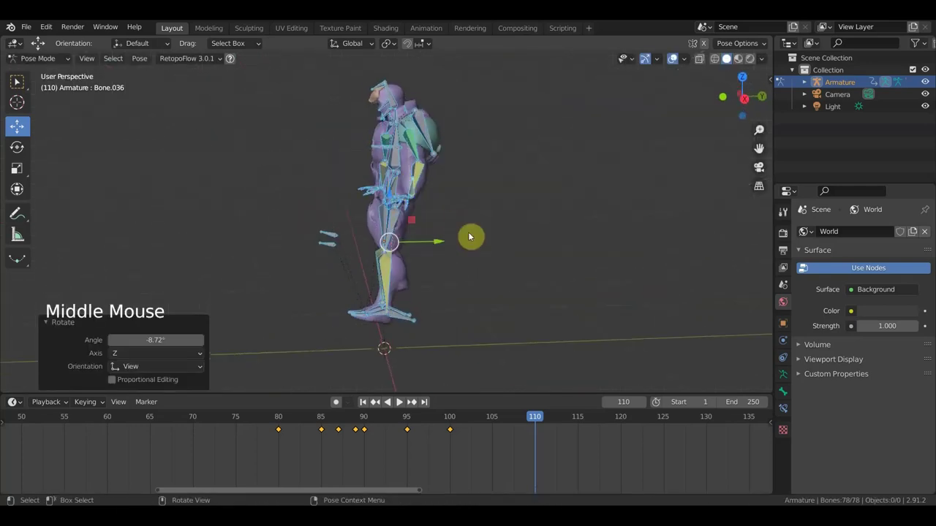
key("g")
middle_click(547, 253)
key("g")
middle_click(542, 262)
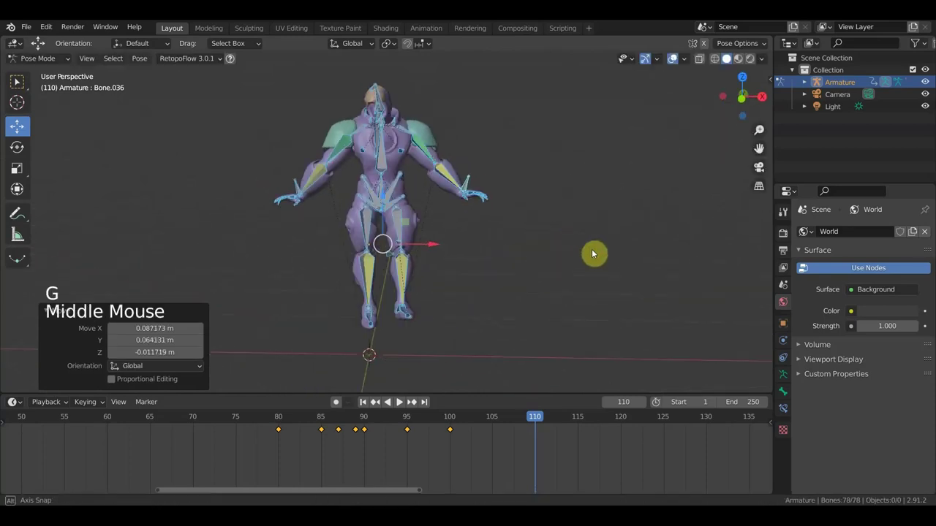
- Nudge one foot into its final spot and keyframe the whole rig at frame 110
left_click(392, 320)
middle_click(430, 340)
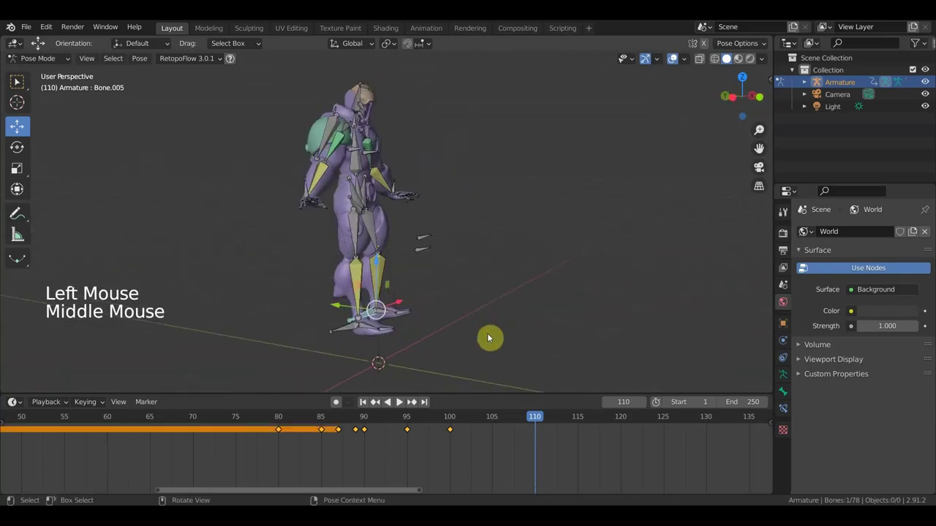
key("g")
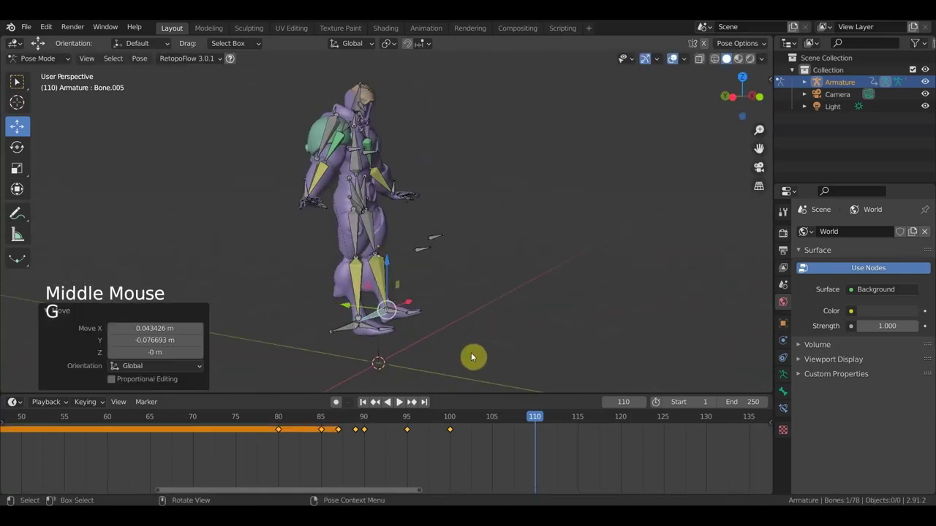
key("g")
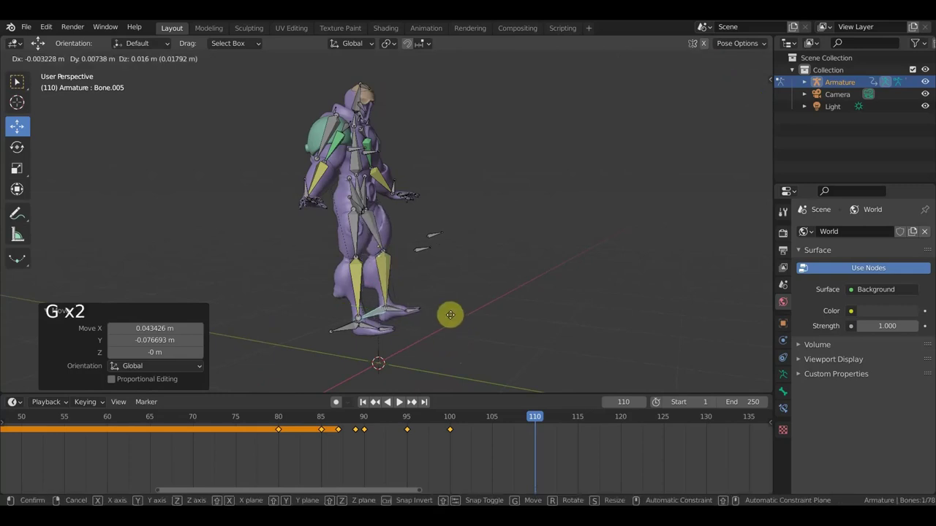
middle_click(437, 328)
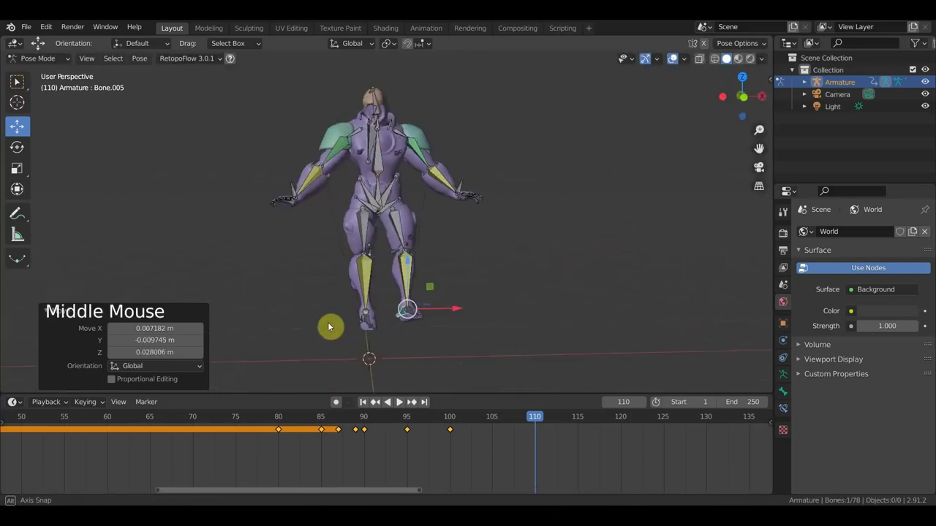
key("a")
key("i")
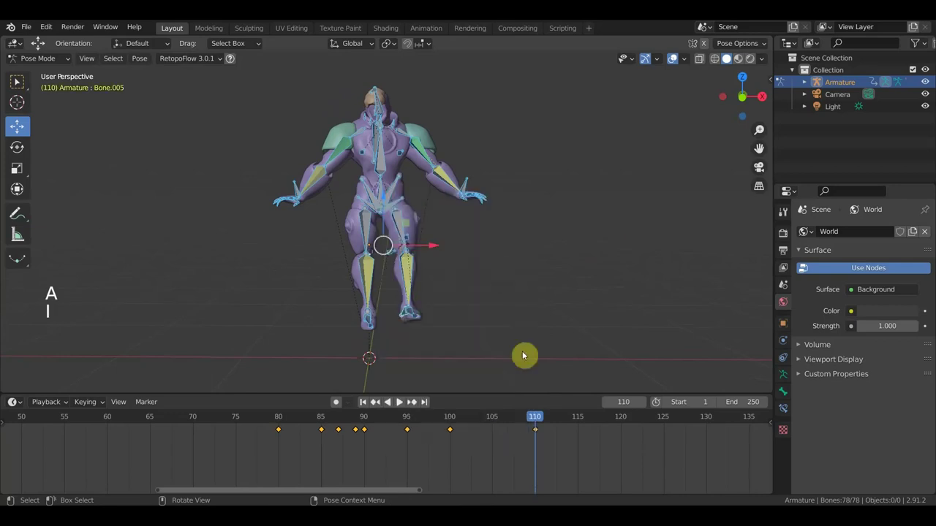
- Scrub back before frame 110 and hide the bone overlays so only the armored mesh plays back
left_click(532, 422)
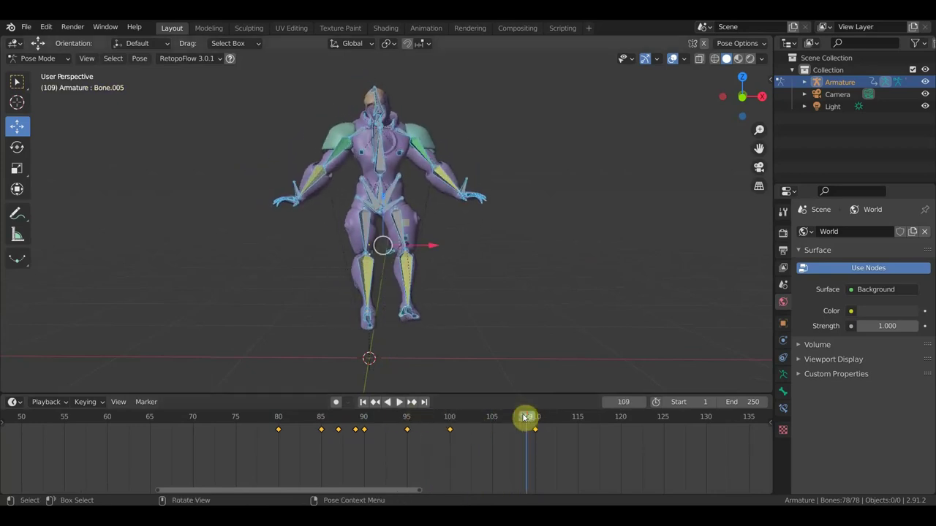
left_click(672, 63)
- Stop on frame 100, shift the hip bone about 0.1 m, and key the whole rig there
left_click(523, 424)
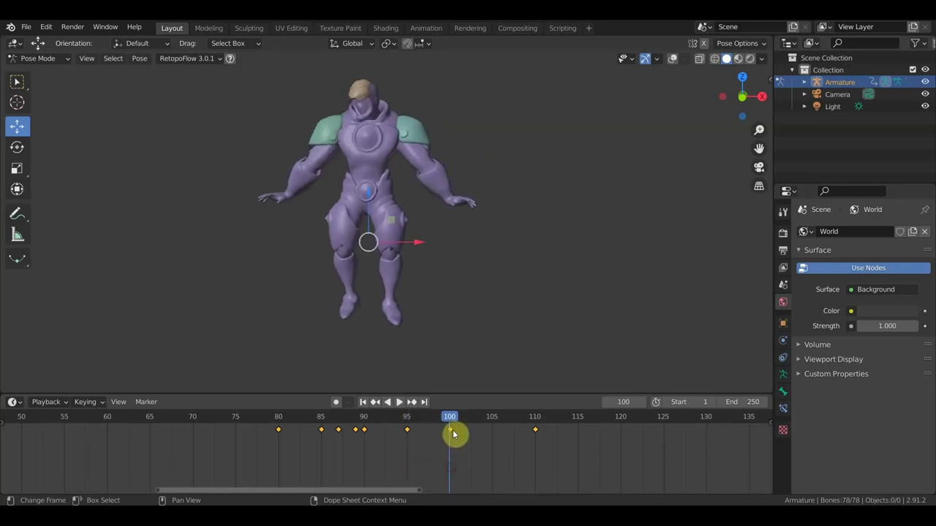
left_click(371, 195)
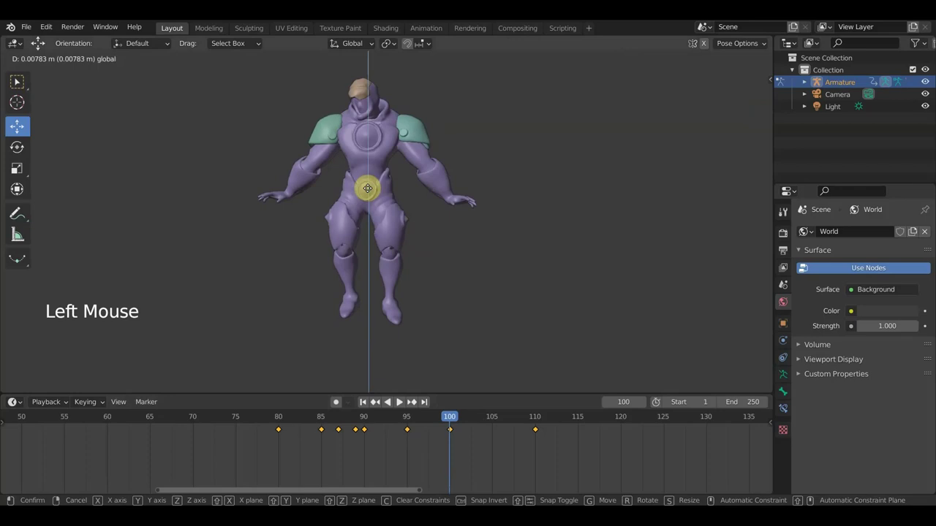
key("a")
left_click(373, 196)
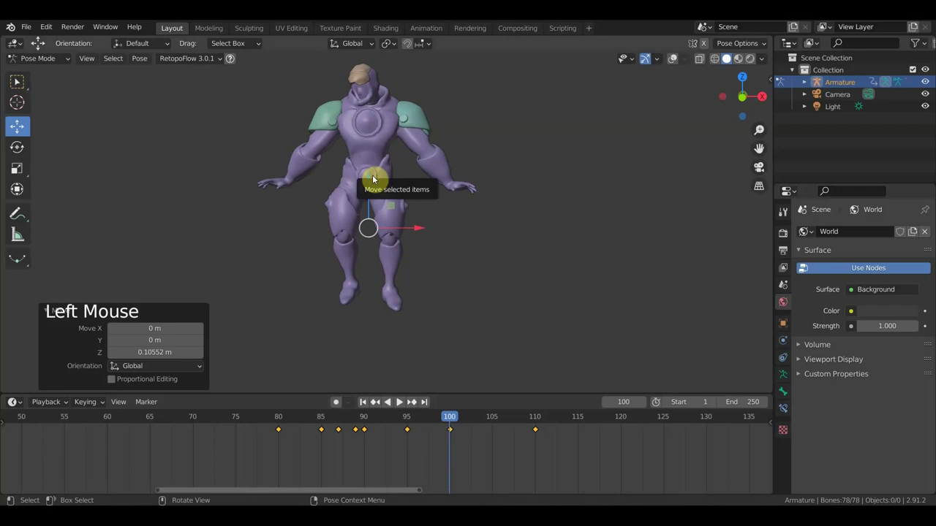
key("a")
key("i")
- Stop on frame 95, show the bones again and nudge the hips about 0.04 m
left_click(455, 423)
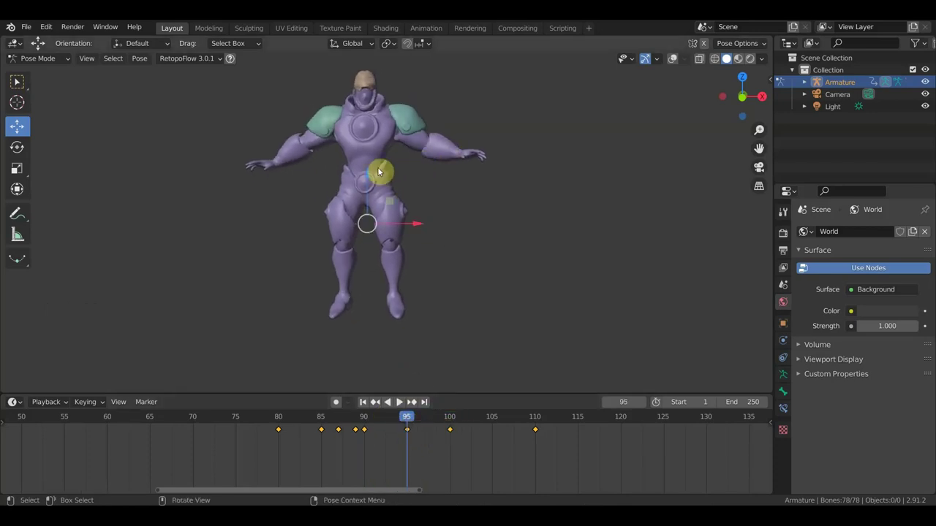
left_click(673, 64)
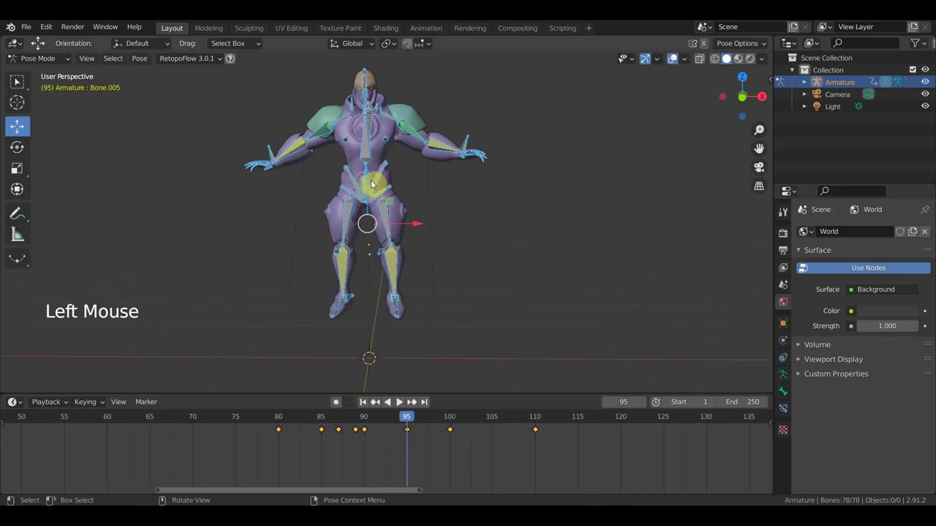
left_click(370, 176)
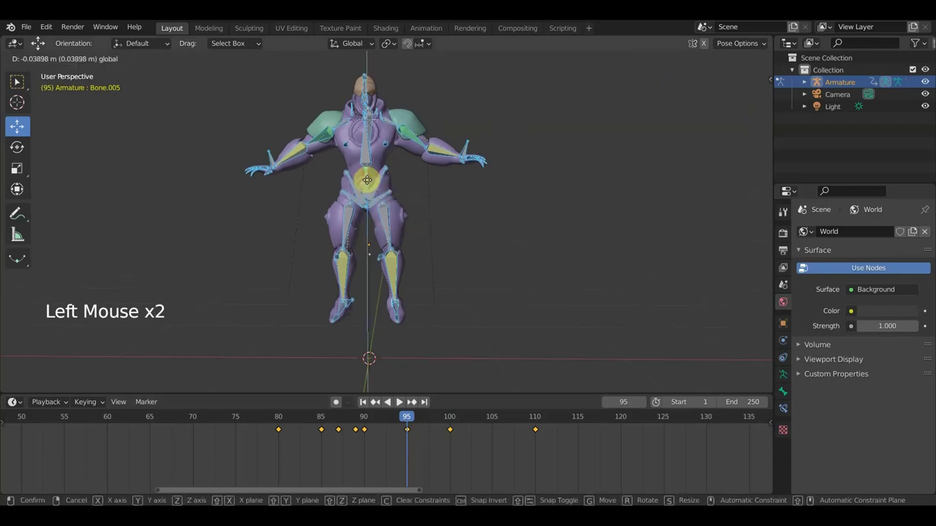
- Shift one foot roughly 0.06 m, checking it from behind and from the front
left_click(356, 308)
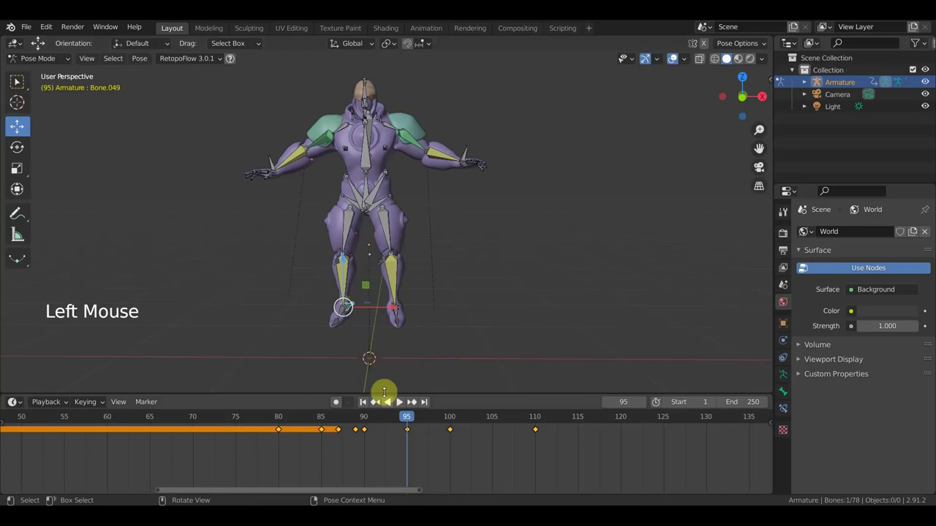
key("g")
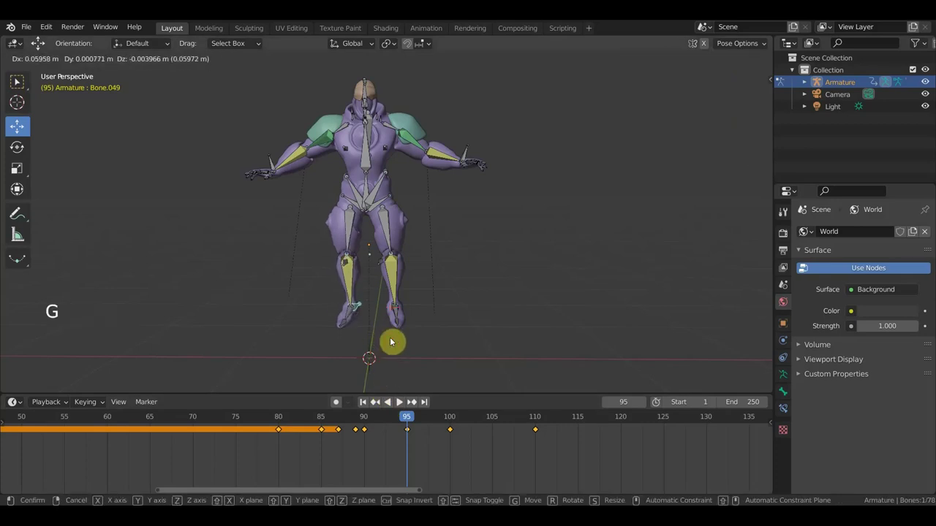
middle_click(443, 313)
left_click(425, 311)
middle_click(454, 343)
key("g")
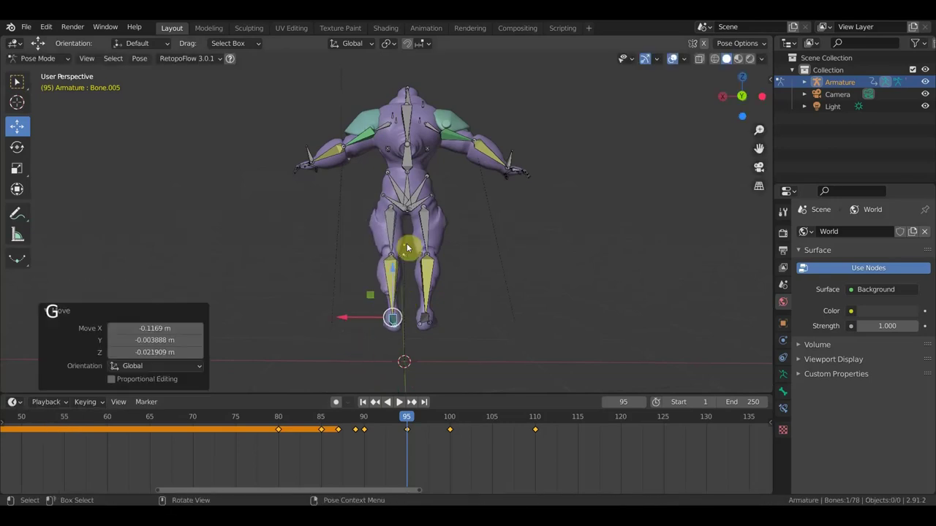
middle_click(545, 248)
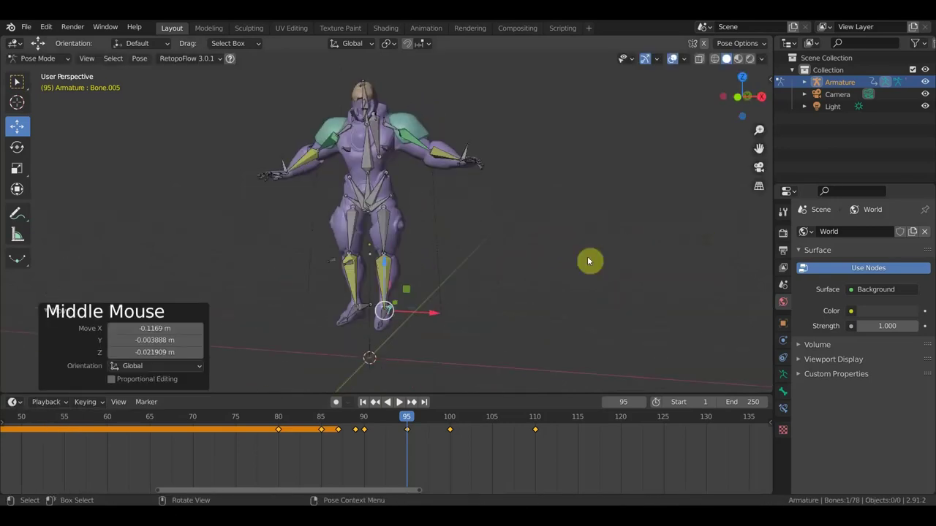
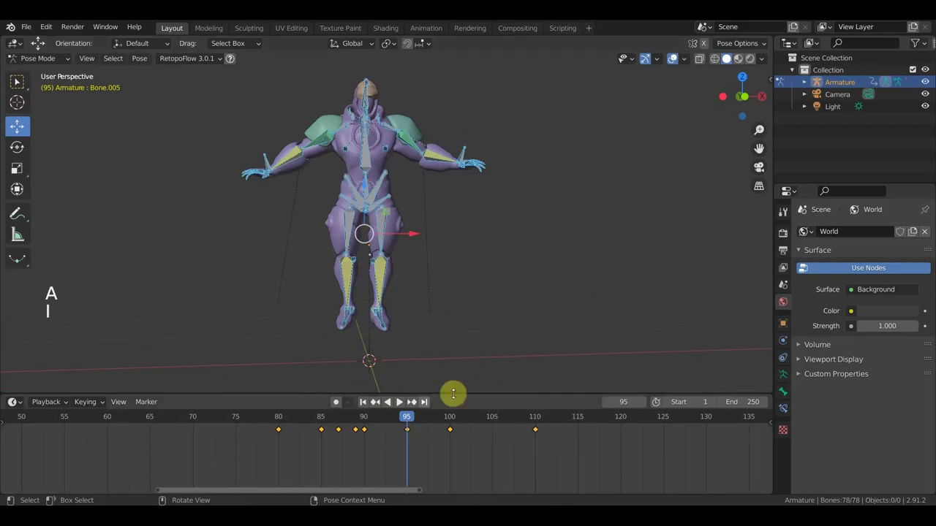
- Scrub back to frame 89, play through, and leave the playhead at frame 120 with bones shown
left_click(428, 422)
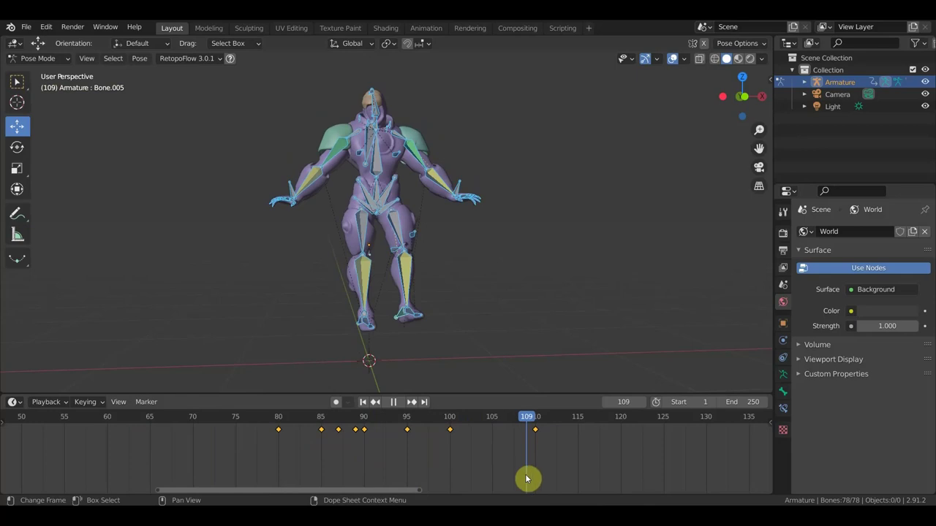
scroll("down", 3)
middle_click(593, 460)
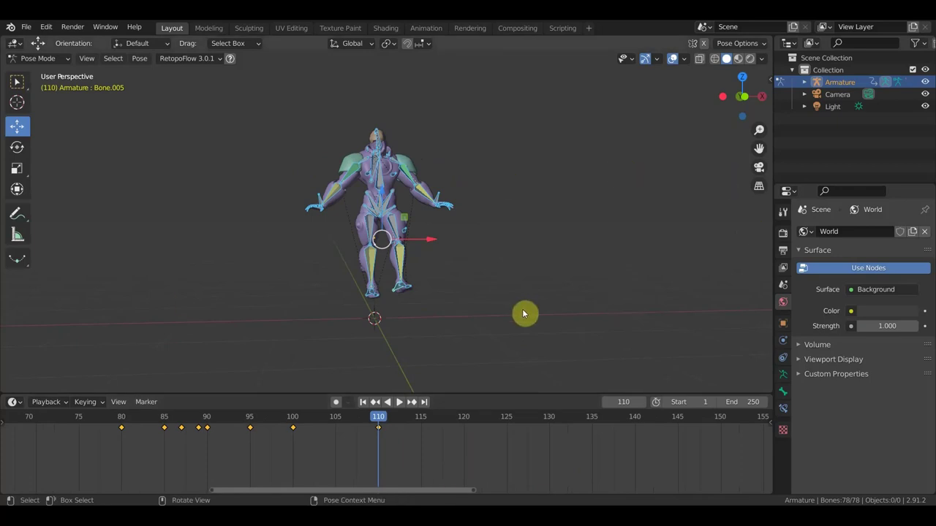
left_click(389, 419)
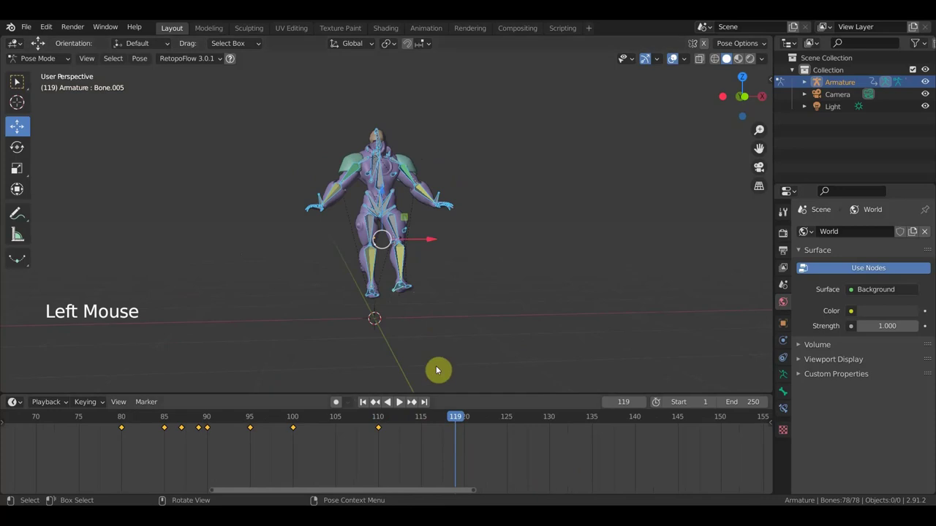
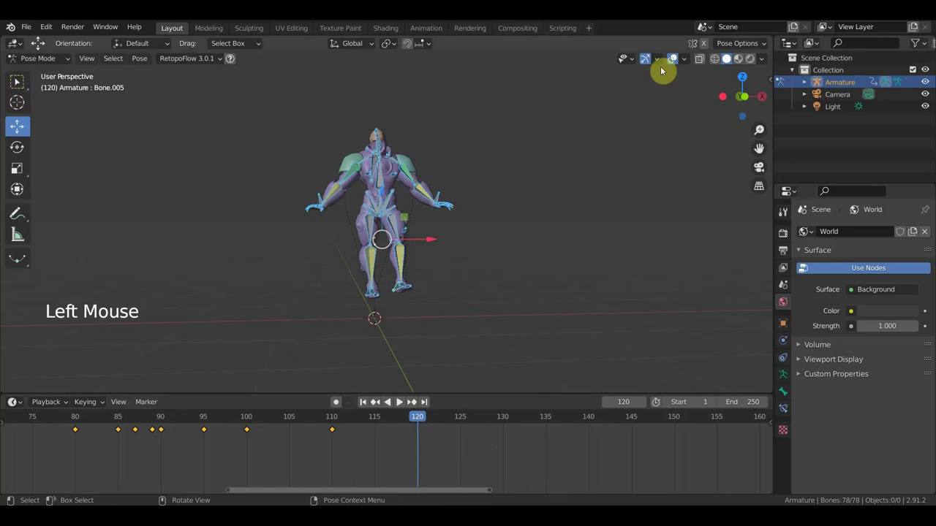
left_click(677, 59)
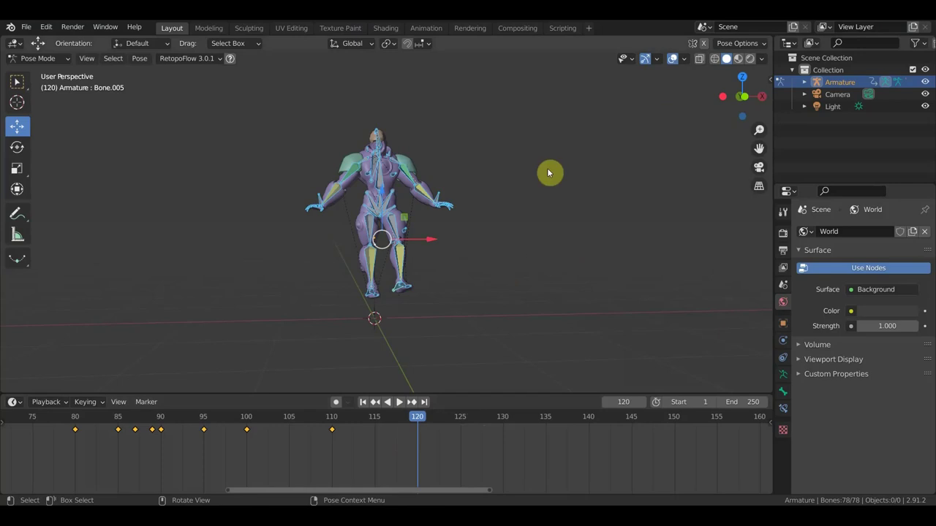
- Reposition a foot bone at frame 120 from the side view
middle_click(573, 185)
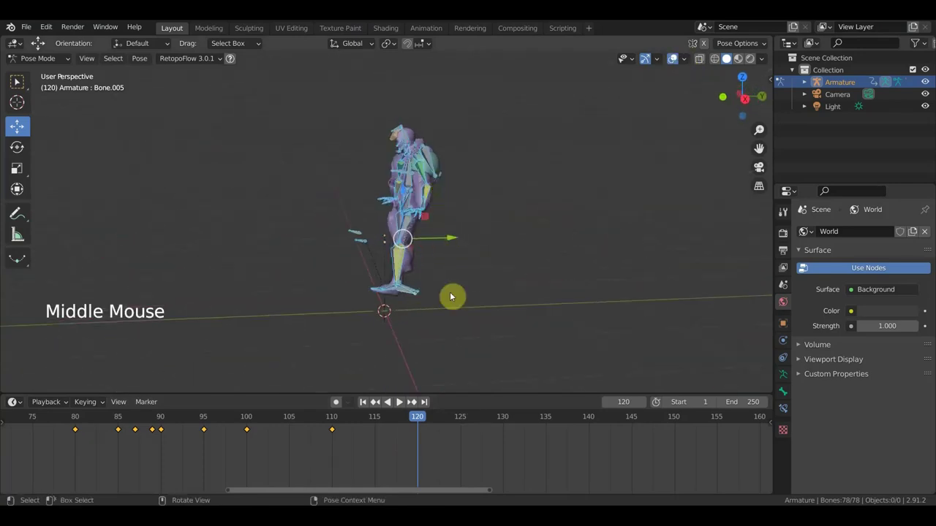
left_click(446, 317)
key("g")
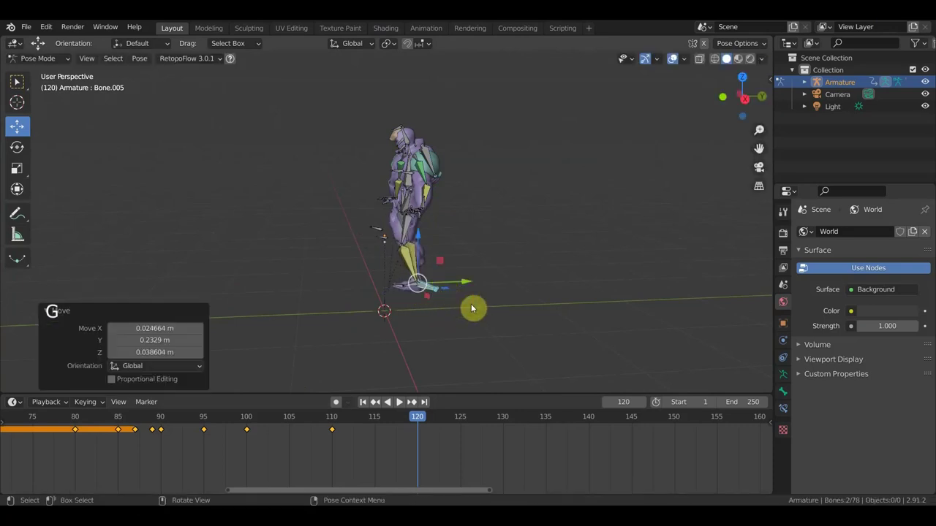
key("r")
middle_click(469, 277)
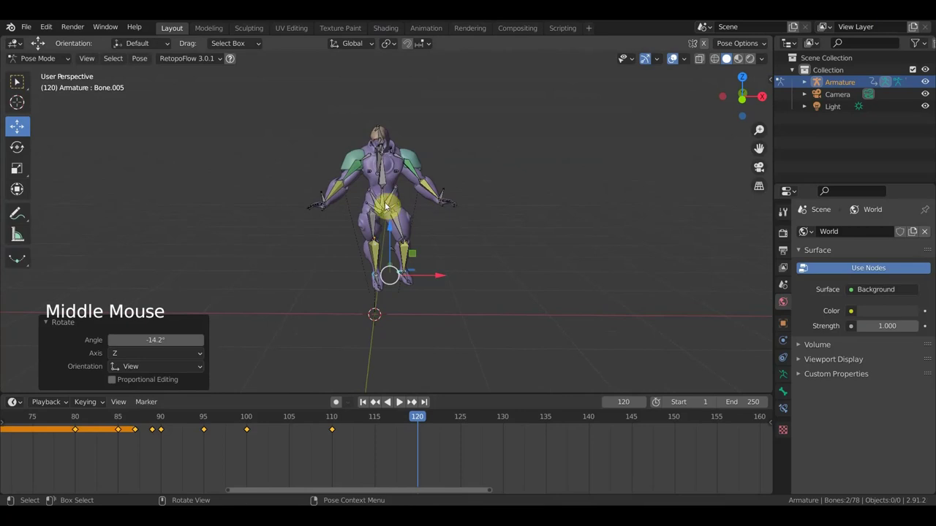
- Adjust the hip bone and move the right hand bone into place
left_click(385, 200)
key("r")
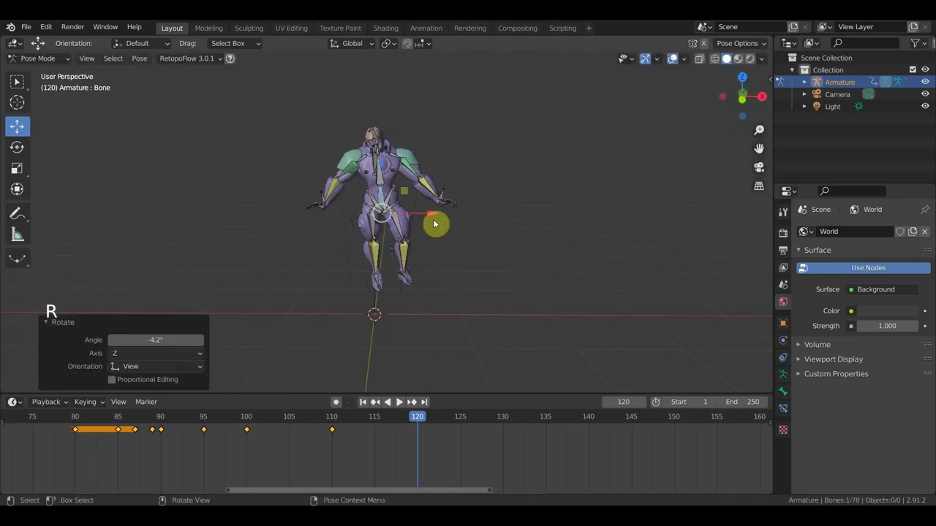
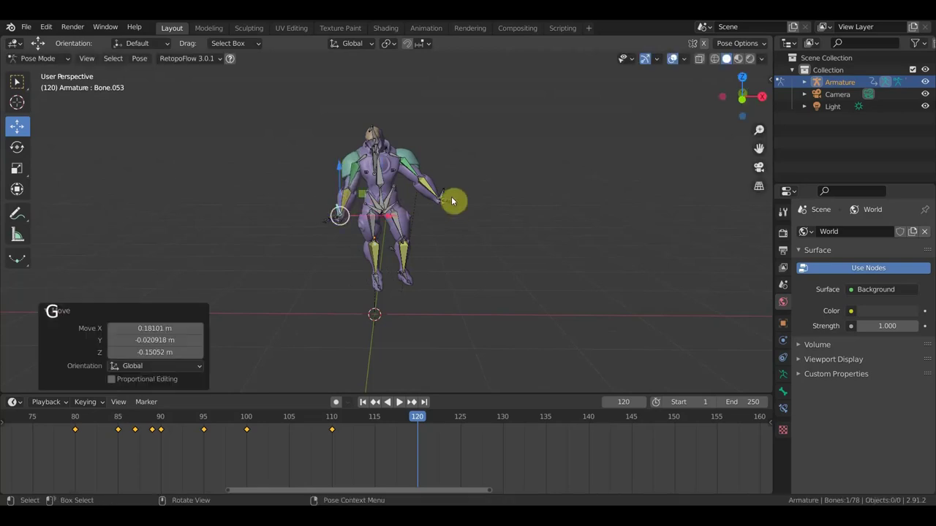
left_click(446, 197)
key("r")
key("g")
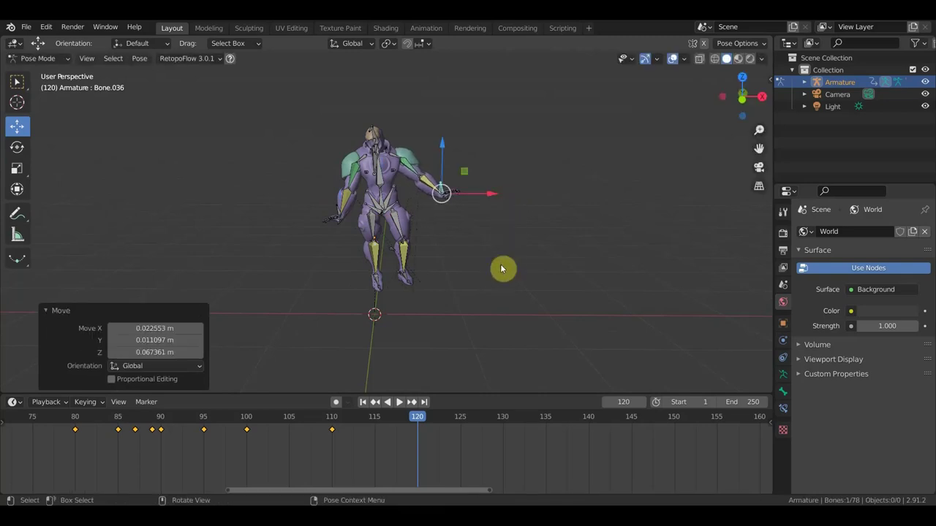
- Select every bone and shift the whole pose slightly
middle_click(497, 258)
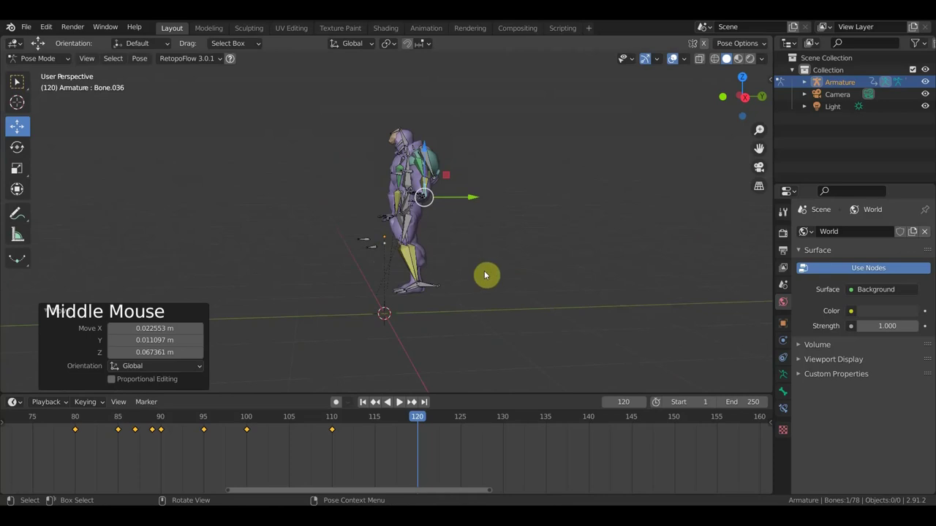
key("a")
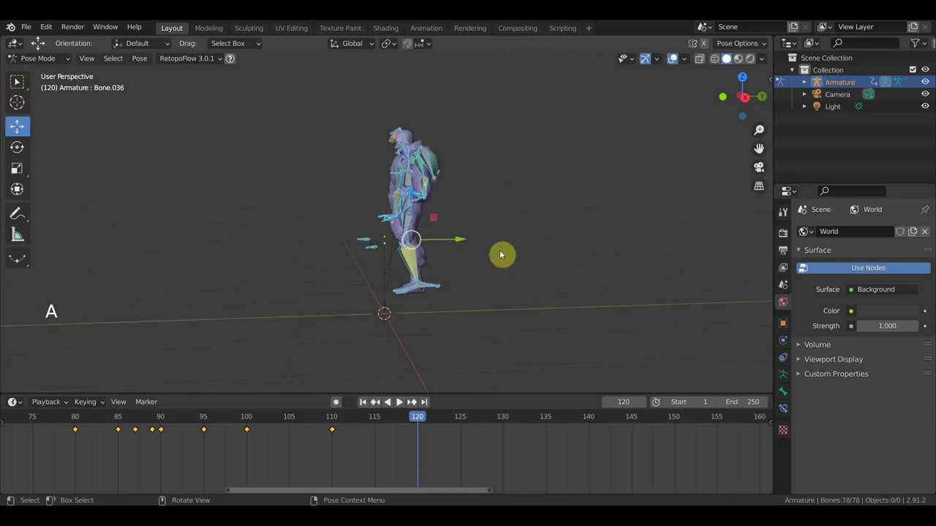
key("g")
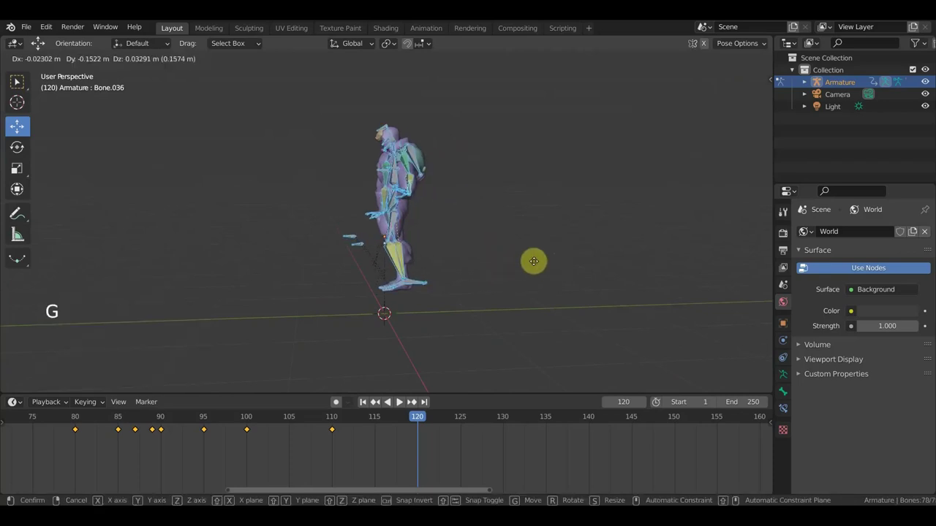
middle_click(566, 288)
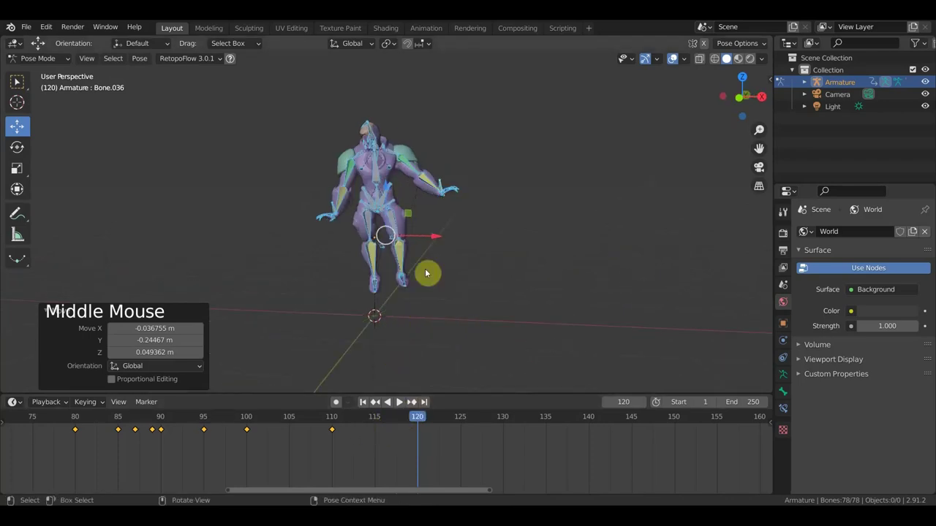
- Keyframe the full pose at frame 120 and scrub back to frame 115
key("a")
key("i")
left_click(417, 421)
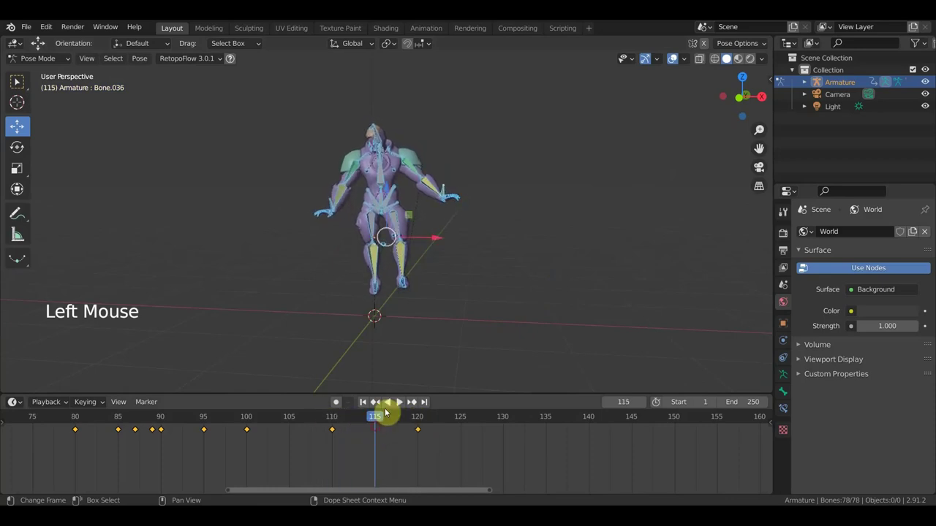
- Move a foot bone into an in-between position viewed from behind
key("r")
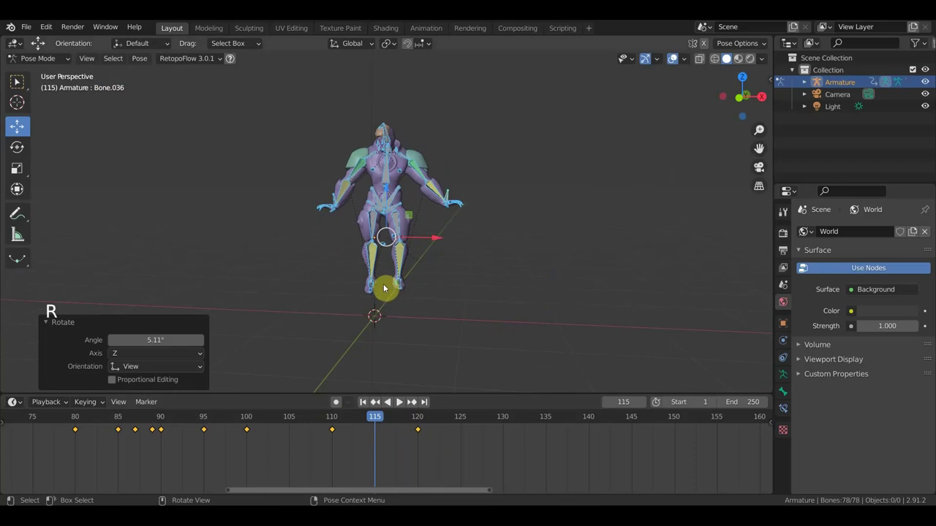
middle_click(439, 302)
middle_click(394, 301)
left_click(395, 300)
key("g")
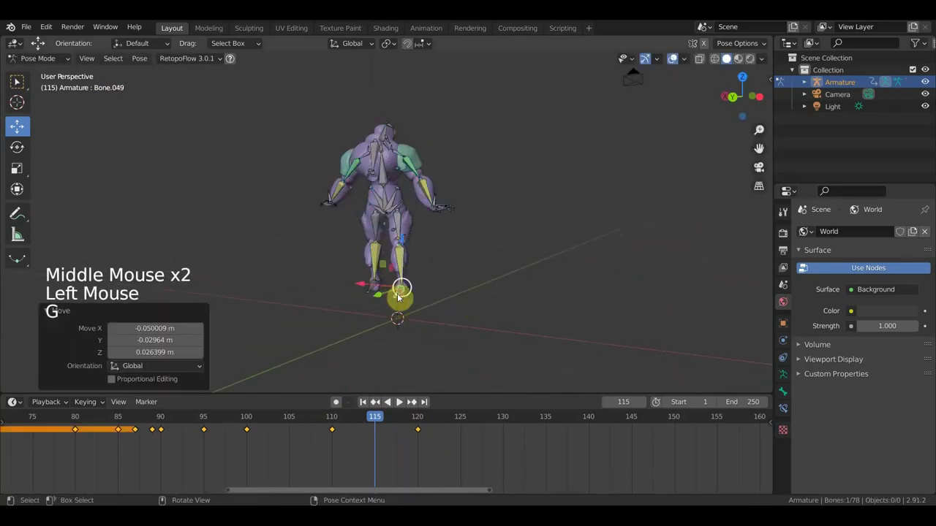
left_click(373, 291)
key("g")
- Reposition both hand bones for the frame-115 pose
left_click(437, 203)
key("g")
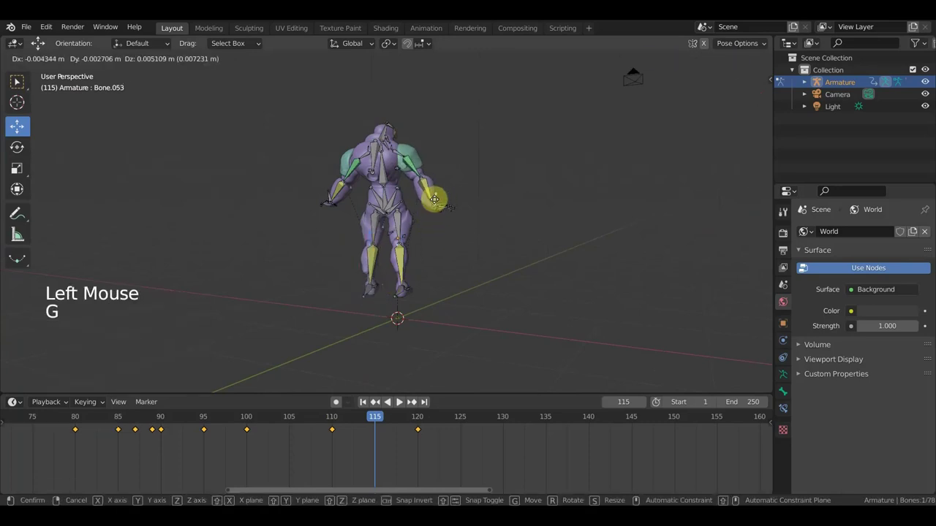
left_click(330, 196)
key("g")
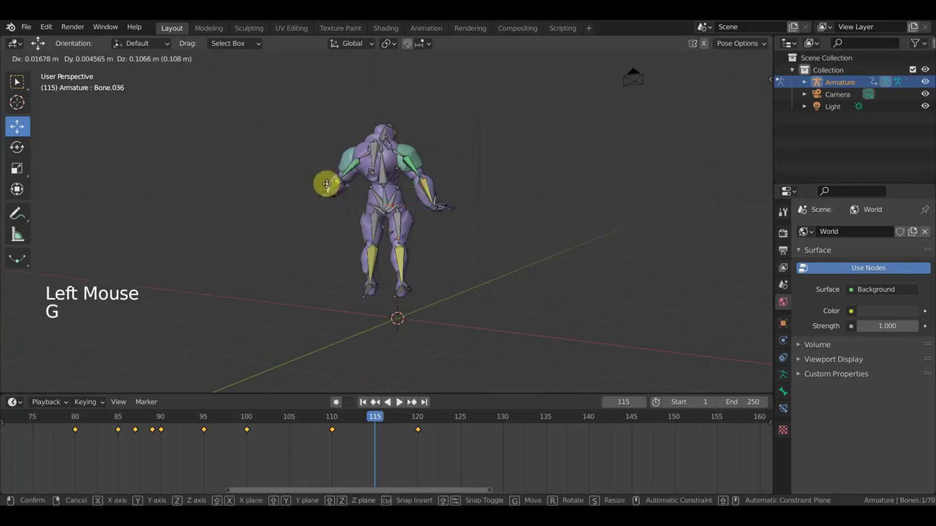
middle_click(429, 194)
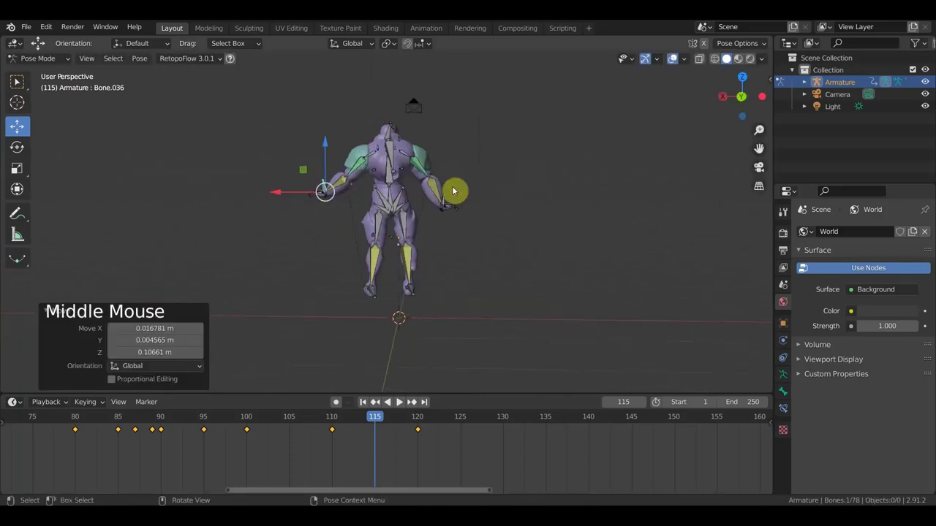
left_click(392, 183)
- Bend the torso bone with a rotation from the side view
middle_click(489, 253)
key("r")
left_click(385, 140)
key("r")
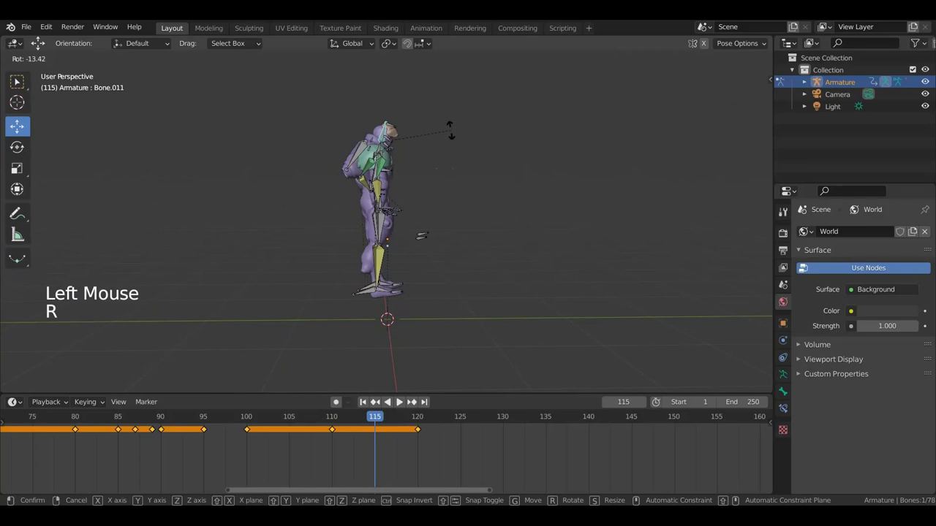
left_click(365, 313)
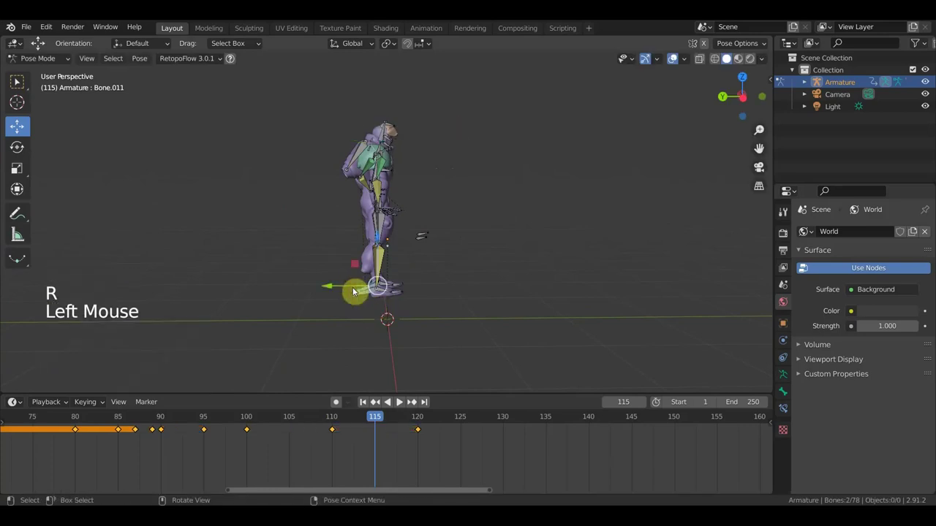
key("g")
- Select every bone and keyframe the whole rig at frame 115
middle_click(415, 287)
scroll("up", 3)
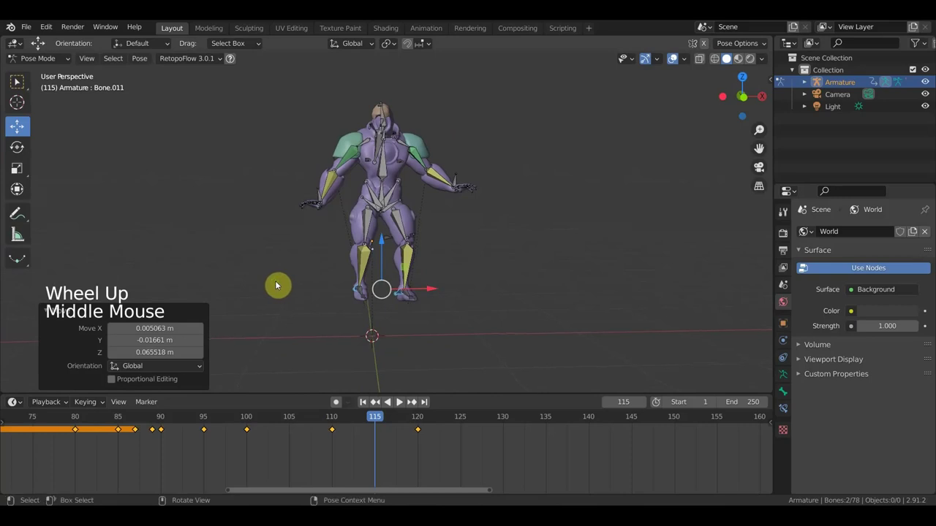
key("a")
key("i")
- Scrub the timeline to review the pose, nudge it and re-key all bones
left_click(374, 420)
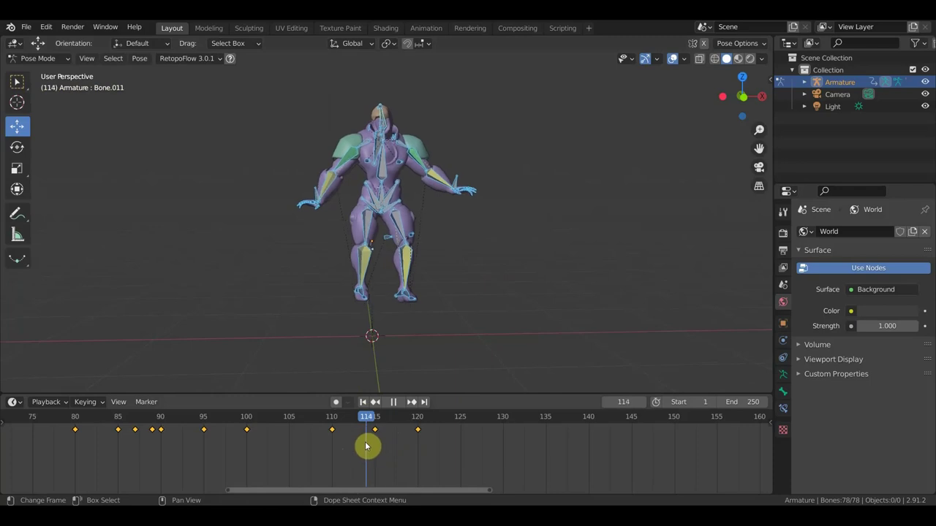
middle_click(457, 313)
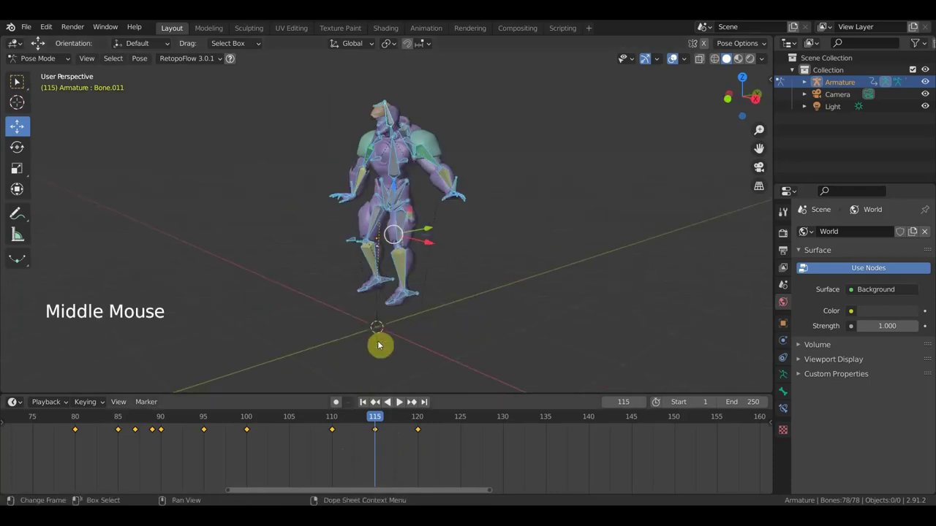
left_click(377, 417)
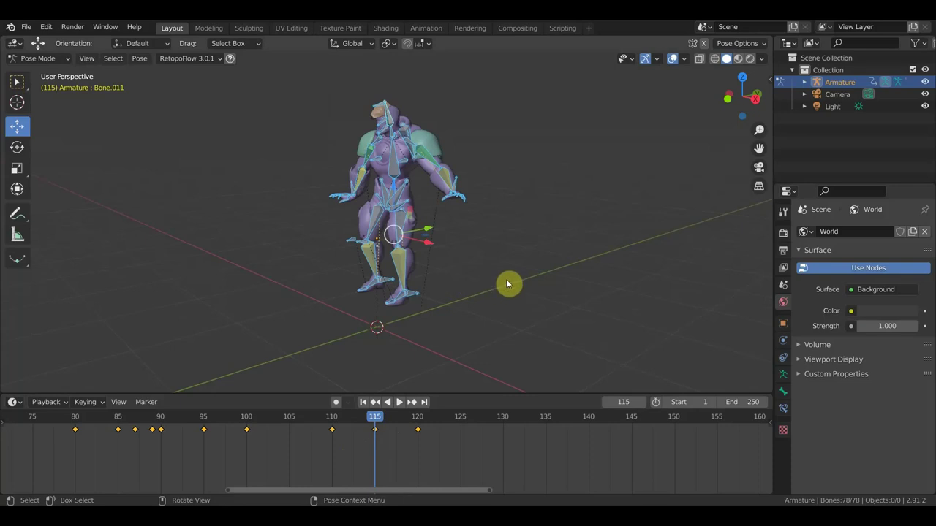
key("g")
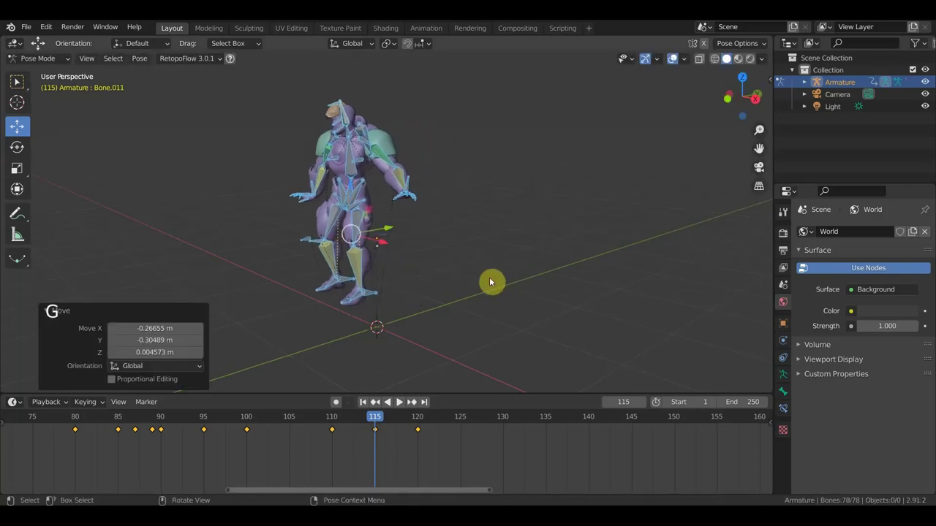
key("a")
key("i")
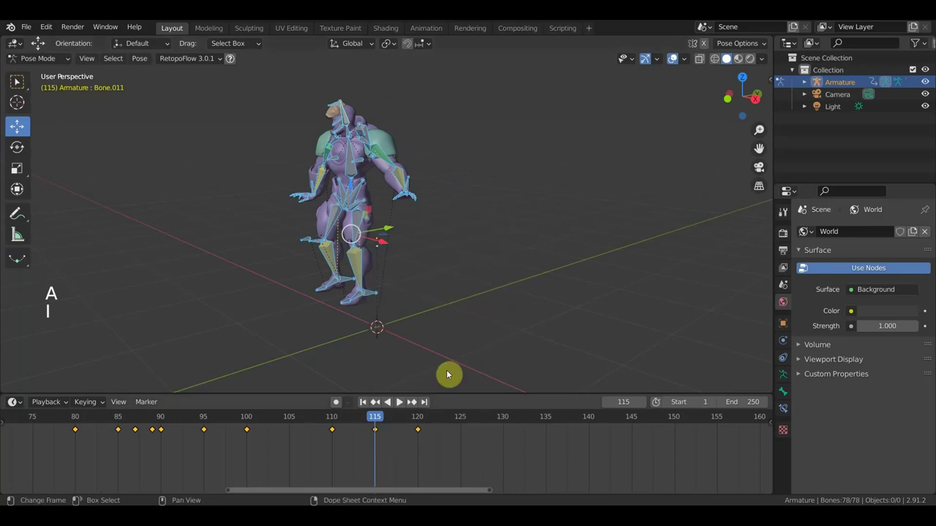
- At frame 120 tweak the pose and key location and rotation for the whole rig, then view from the side
left_click(383, 417)
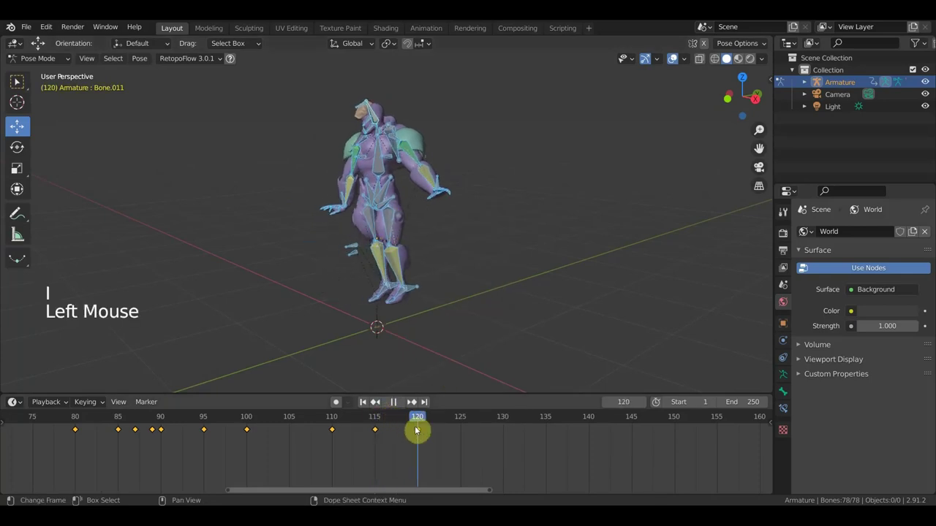
middle_click(478, 323)
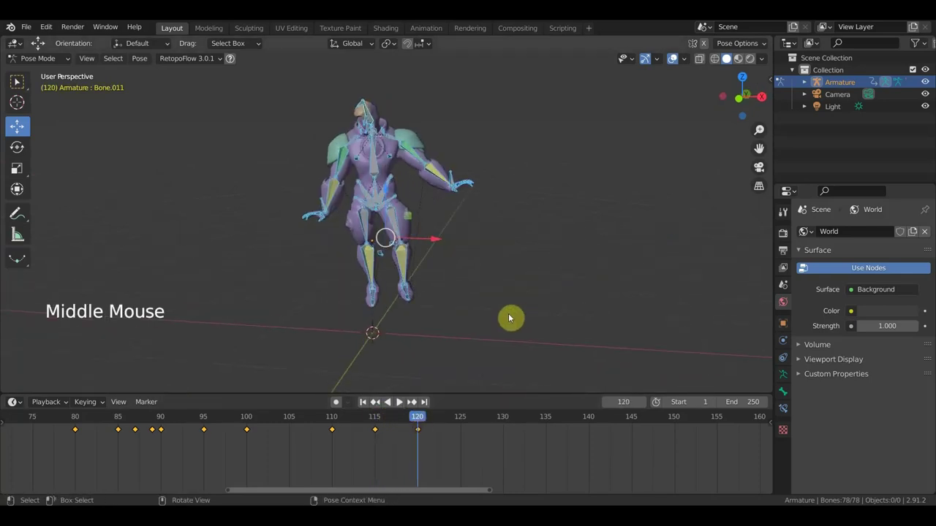
middle_click(563, 309)
key("r")
key("g")
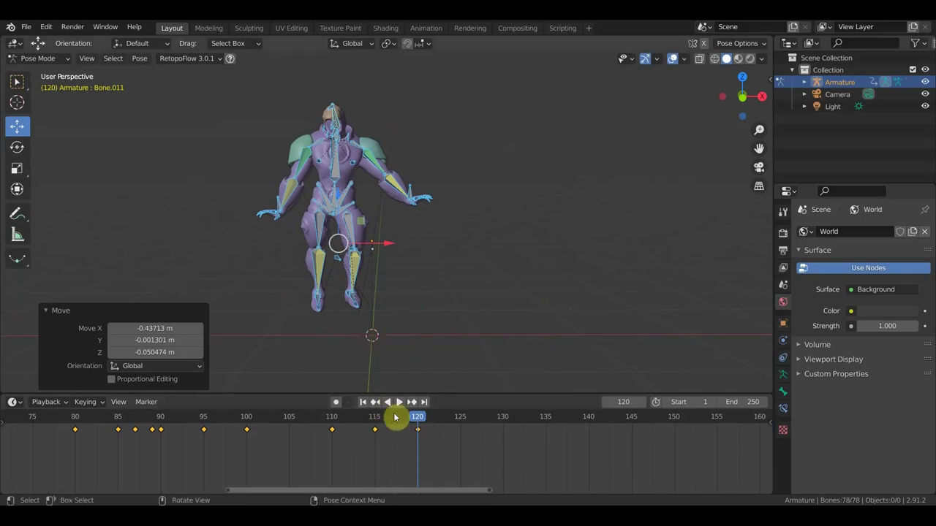
key("a")
key("i")
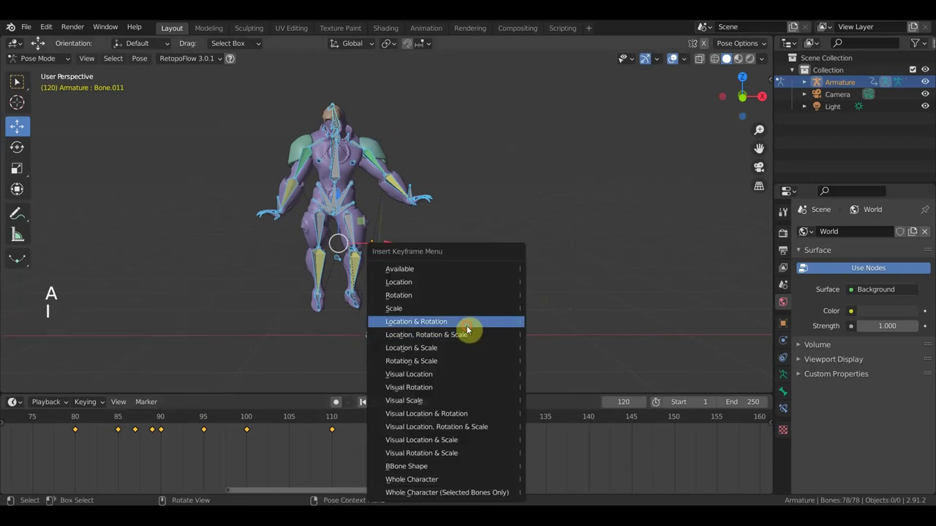
left_click(410, 422)
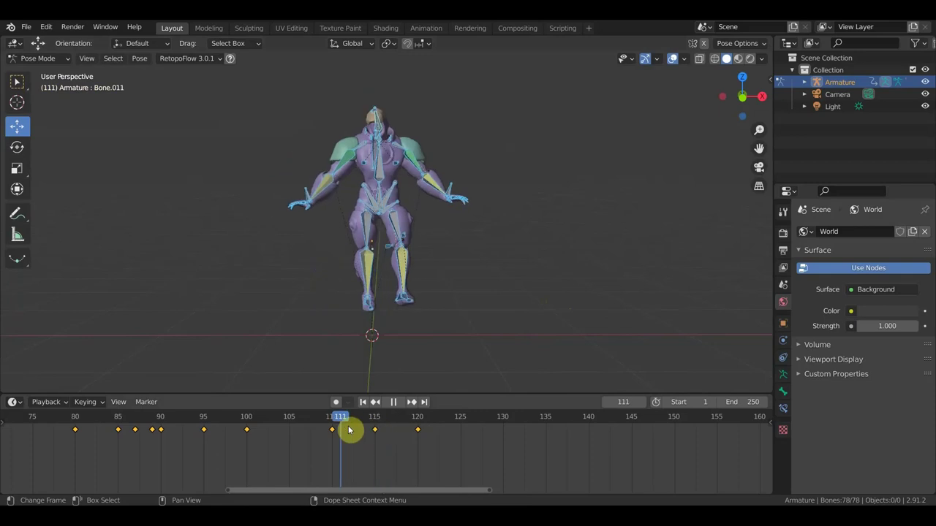
middle_click(426, 324)
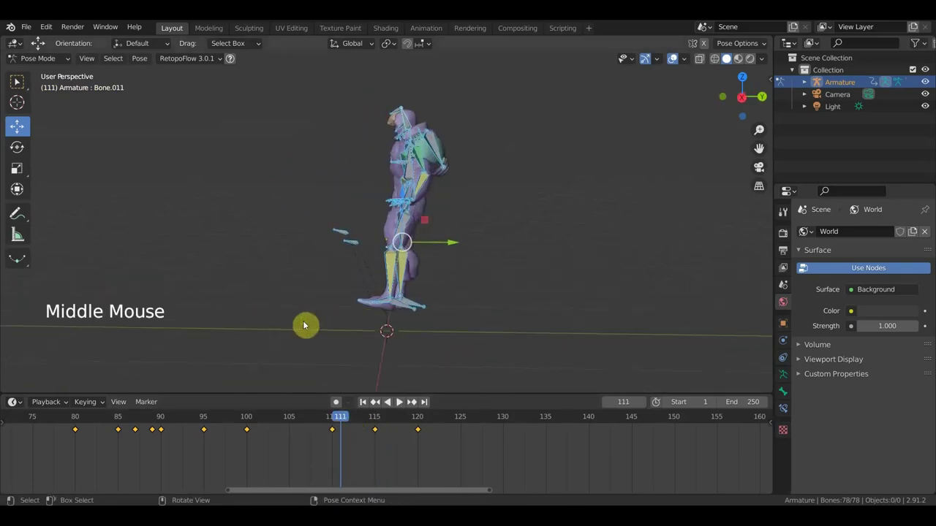
- Return to frame 115 and move and rotate the foot and leg bones
left_click(345, 413)
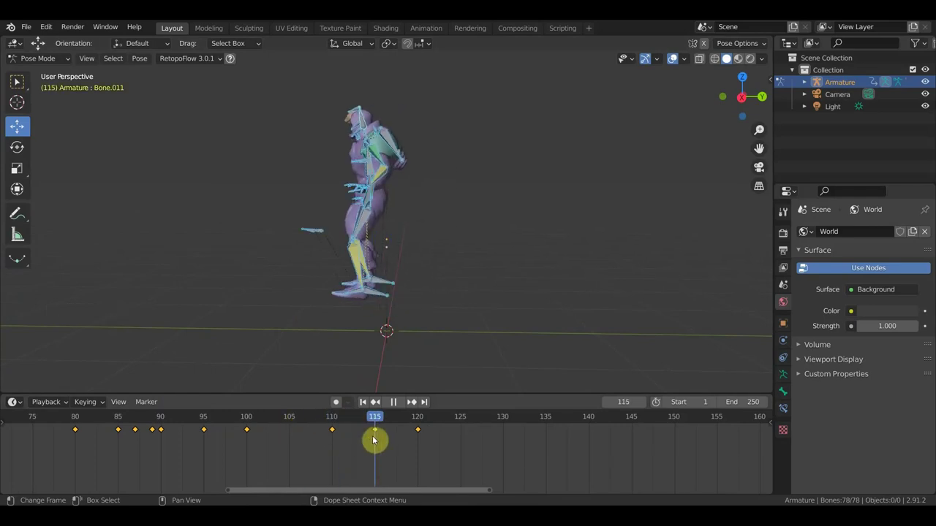
left_click(383, 297)
key("r")
key("g")
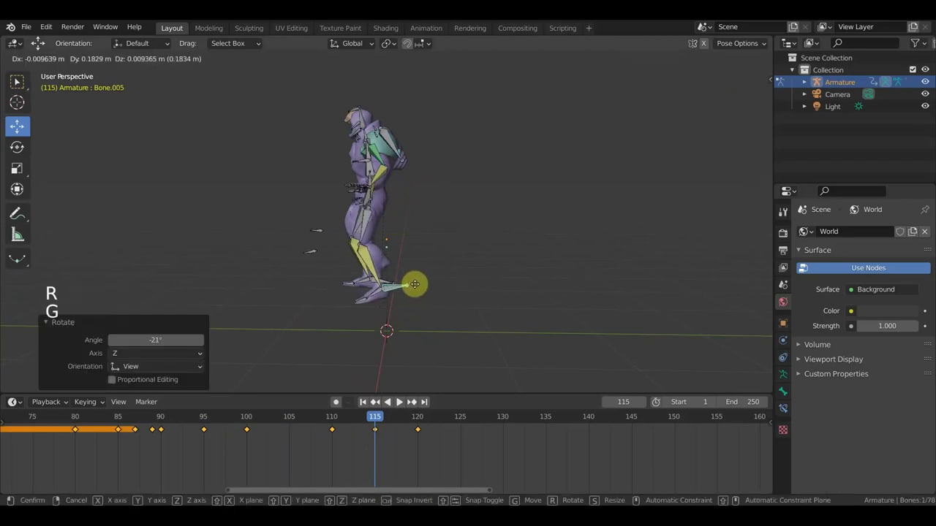
left_click(377, 281)
key("r")
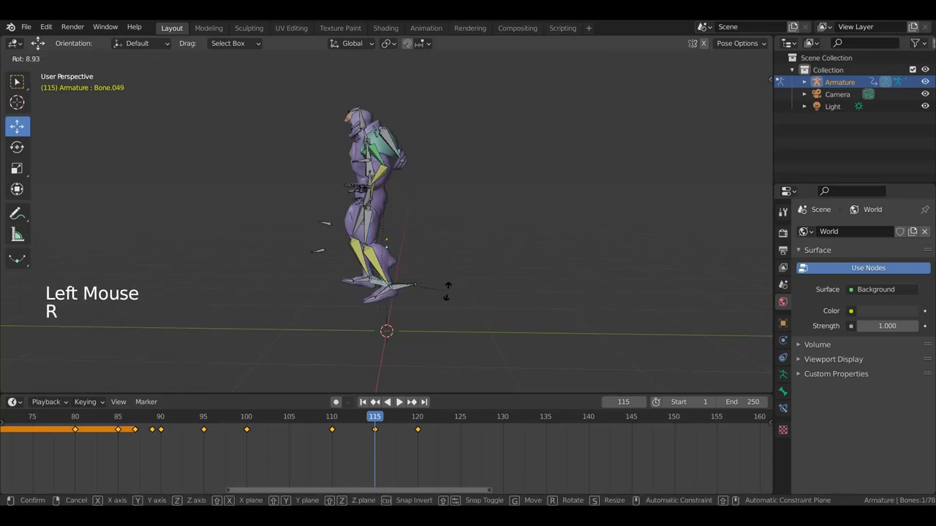
key("g")
key("r")
- Adjust the hand bone, keyframe the whole rig and start playback
middle_click(383, 205)
left_click(384, 196)
key("g")
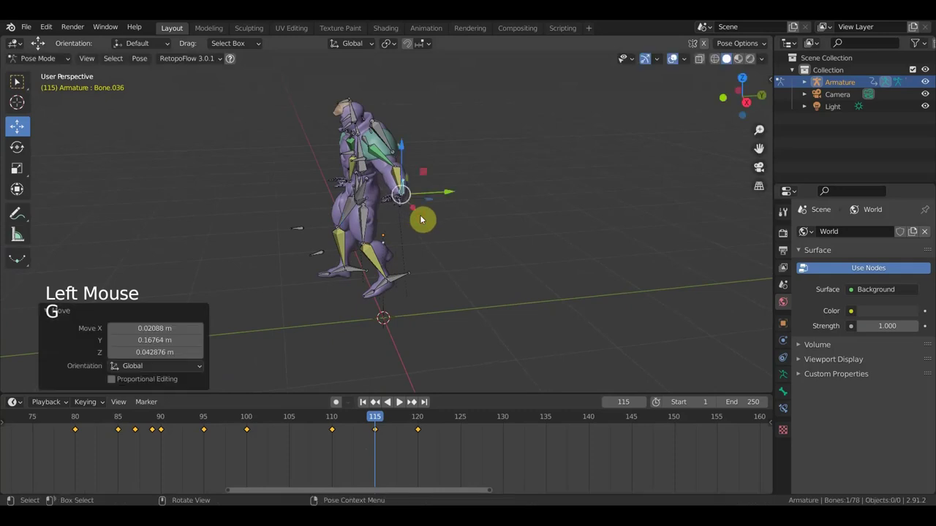
key("a")
key("i")
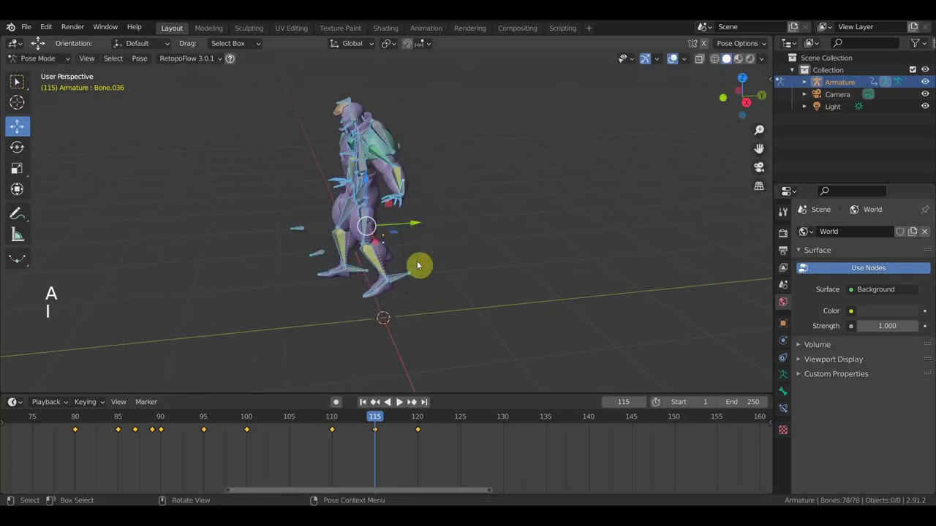
key("space")
key("space")
- Scrub to frame 112, play the animation facing the character and stop at frame 125
left_click(301, 418)
left_click(303, 417)
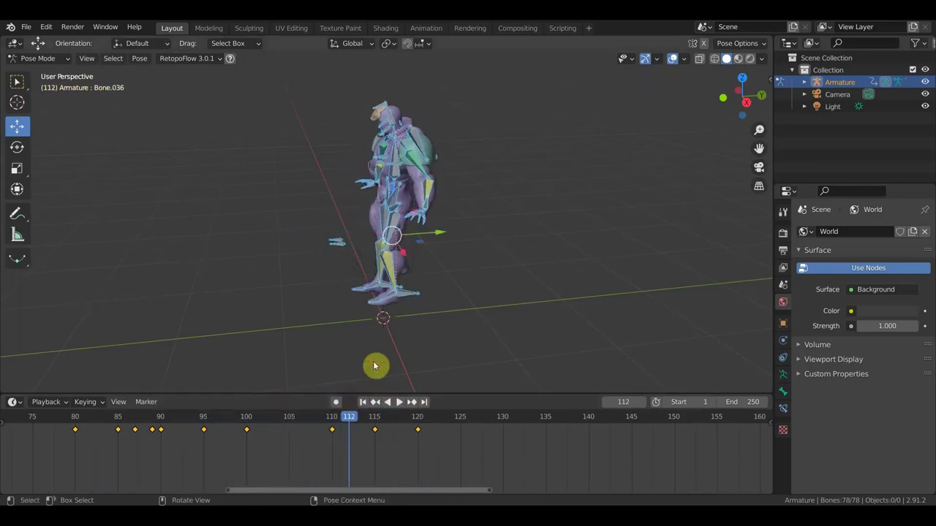
left_click(674, 67)
middle_click(519, 231)
left_click(344, 425)
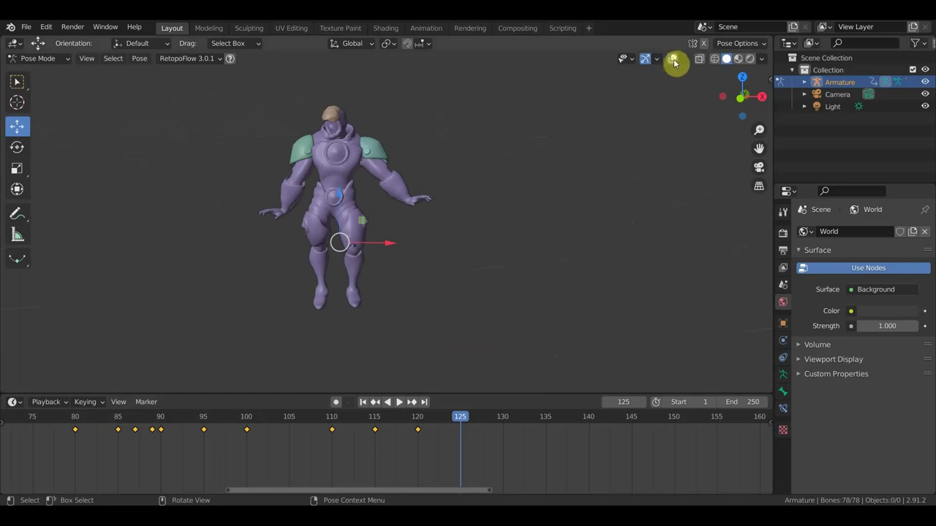
- Show bone overlays again and rotate the upper arm and forearm bones into the frame-125 pose
left_click(547, 137)
scroll("up", 3)
middle_click(393, 191)
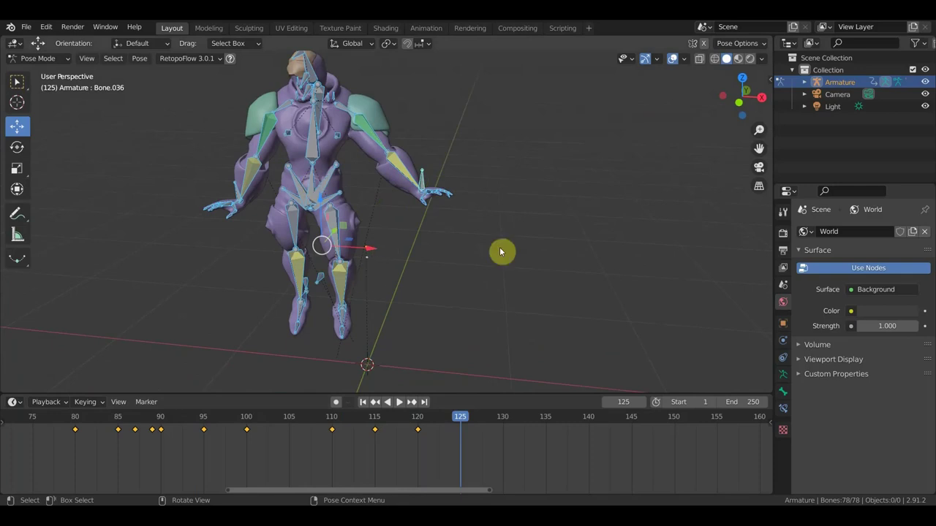
key("KP_7")
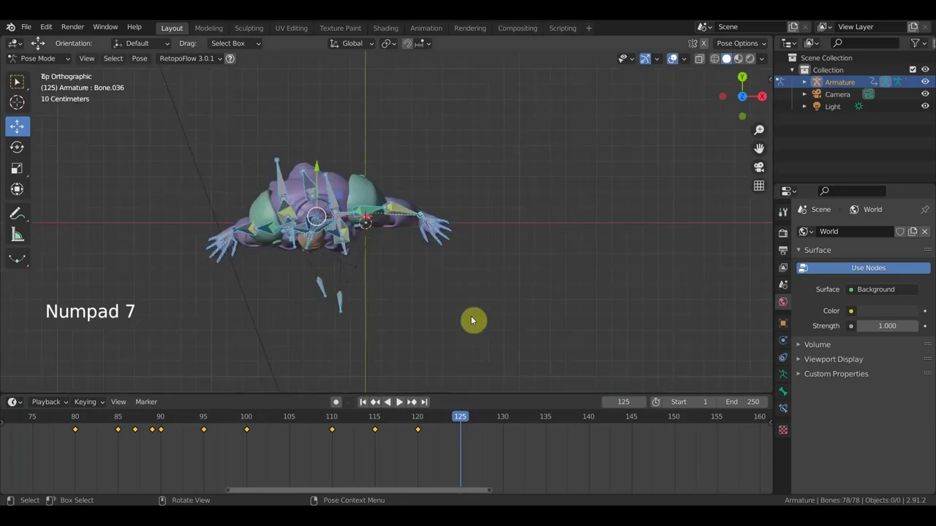
key("r")
middle_click(479, 265)
left_click(311, 71)
key("KP_7")
key("r")
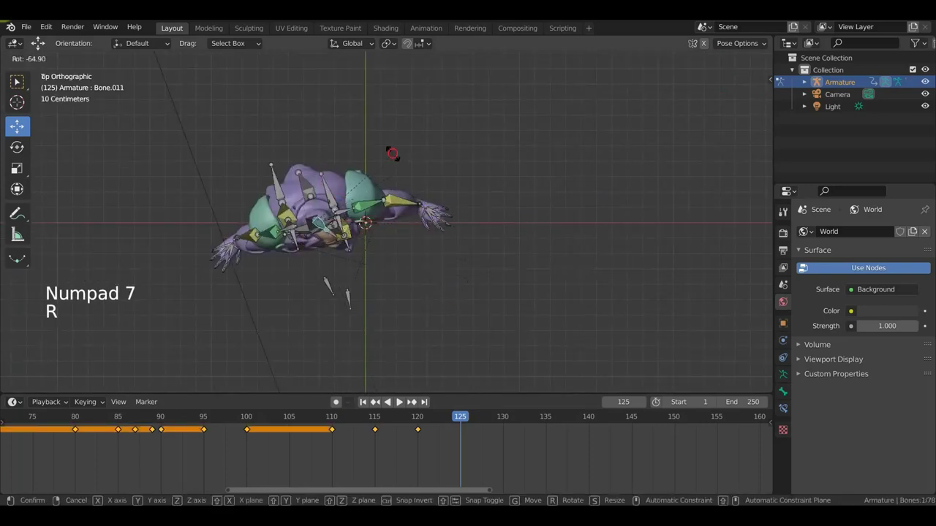
middle_click(458, 248)
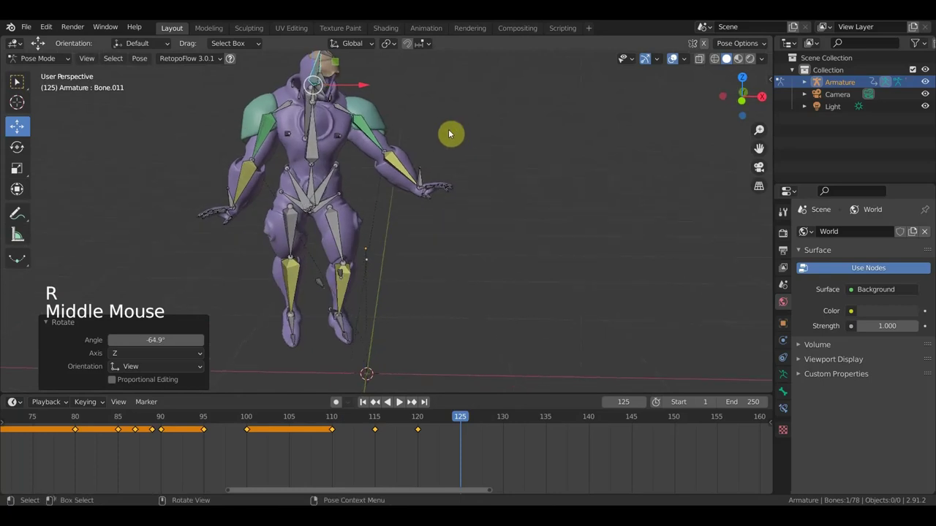
left_click(316, 160)
key("r")
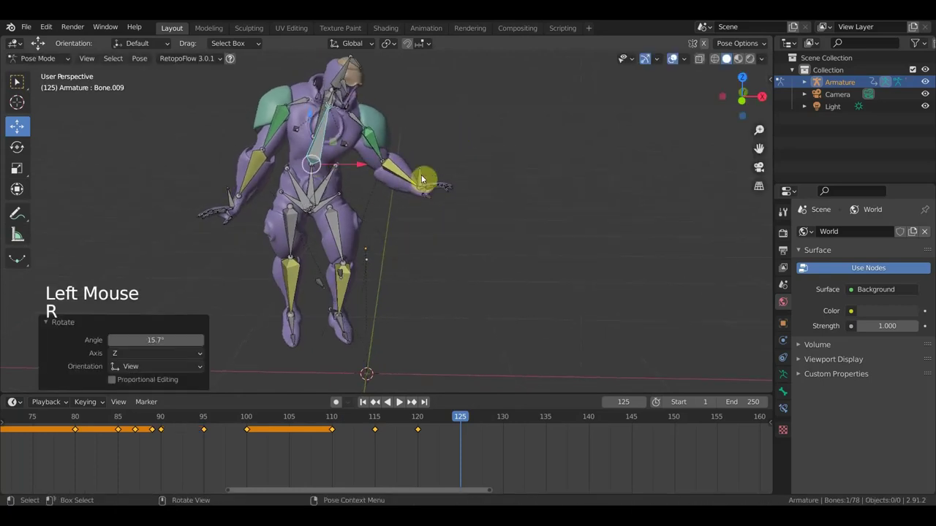
left_click(335, 313)
- Rotate and move the lower leg and foot bones into position for the pose
key("g")
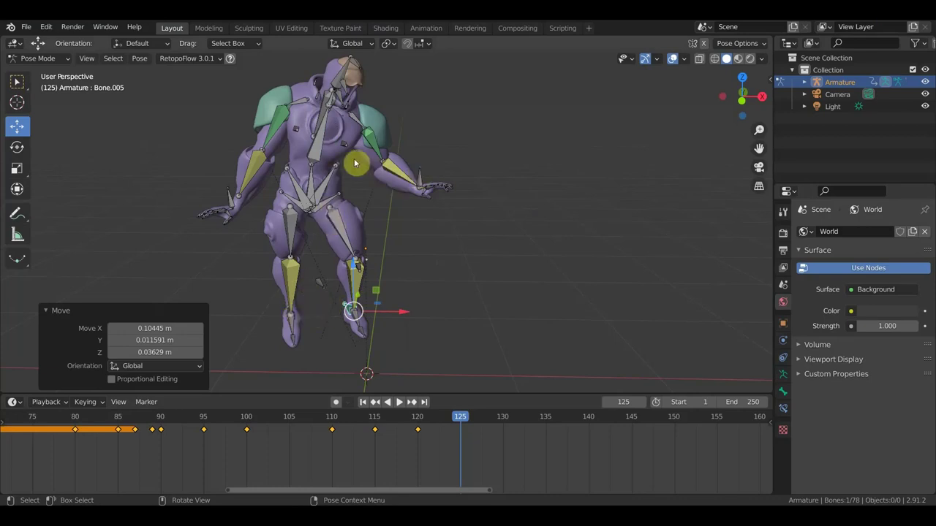
left_click(230, 199)
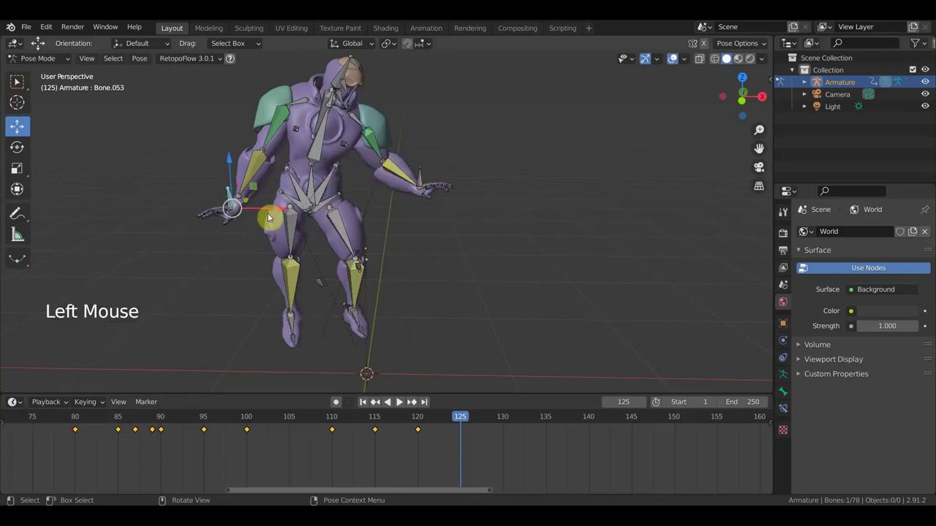
key("r")
key("g")
middle_click(366, 206)
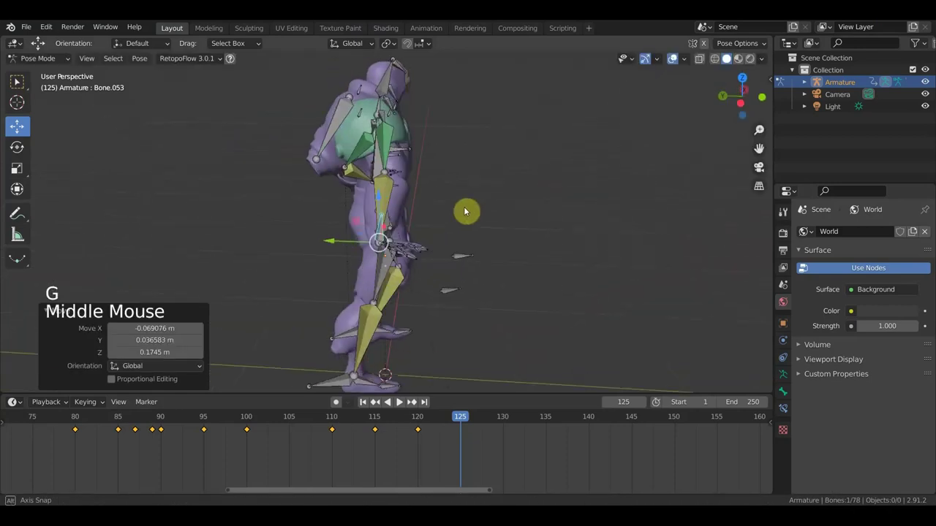
key("g")
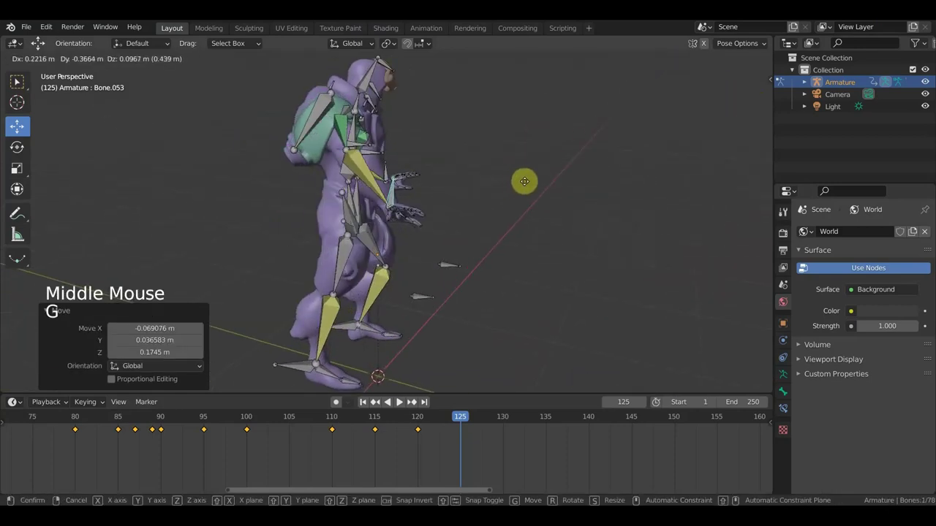
middle_click(473, 229)
scroll("up", 3)
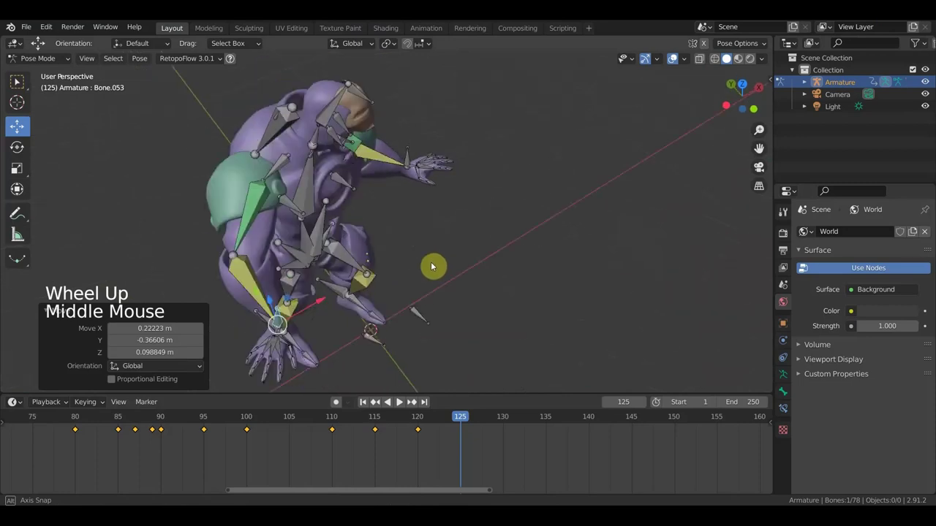
key("r")
middle_click(356, 260)
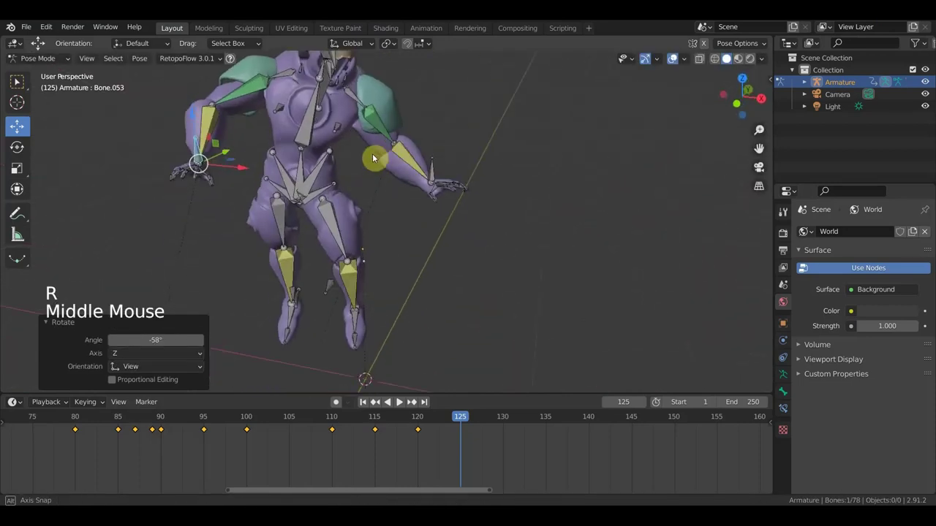
scroll("down", 3)
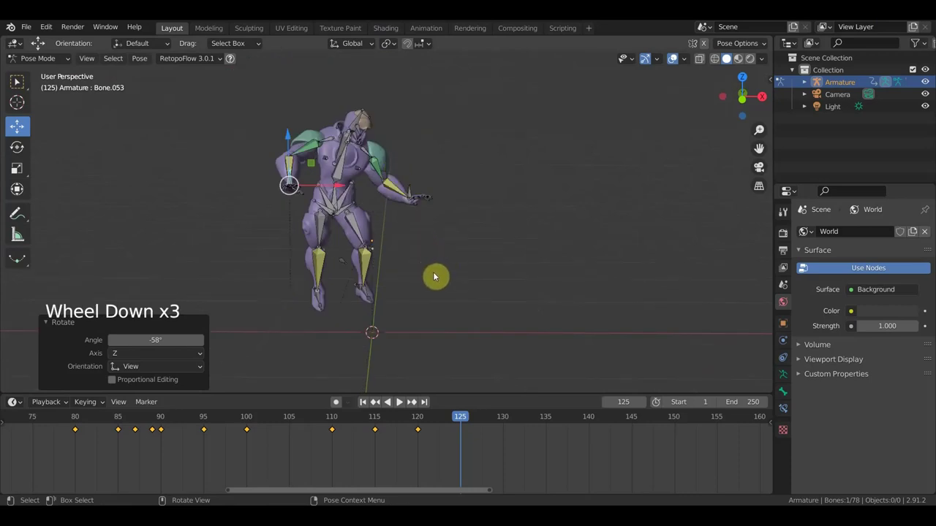
middle_click(374, 298)
left_click(304, 303)
middle_click(364, 307)
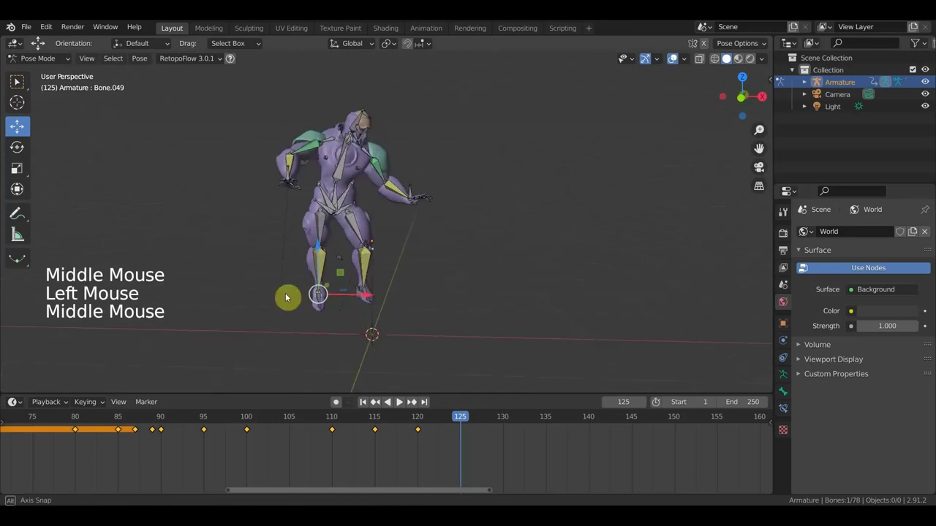
key("g")
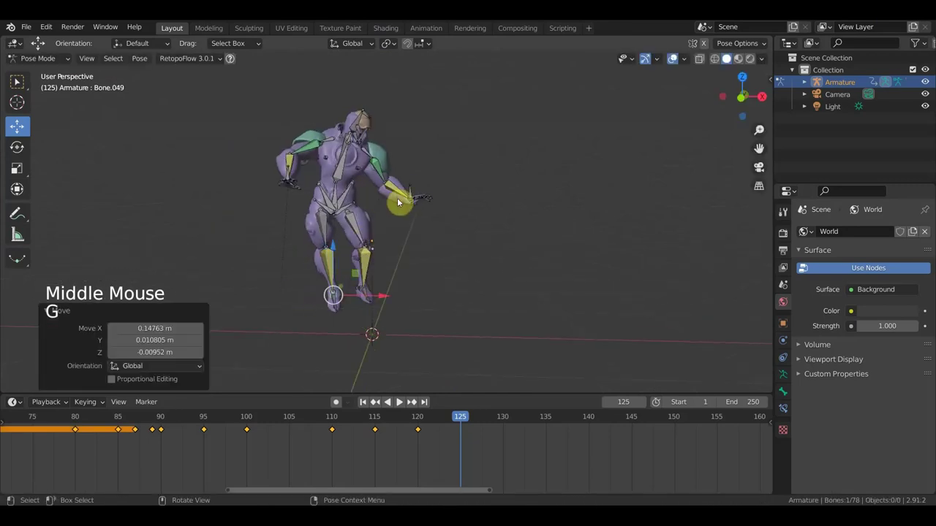
- Reposition the hand bone, then key the whole rig at frame 125
left_click(411, 193)
key("g")
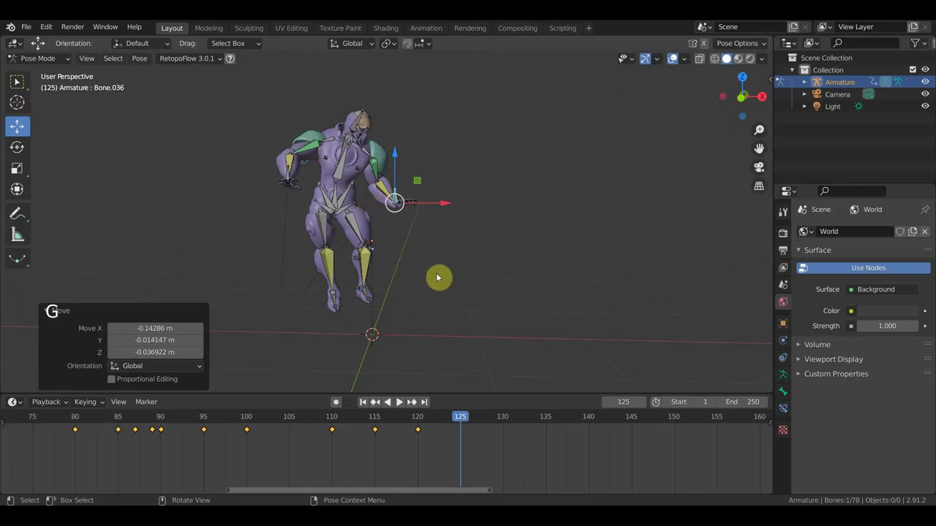
key("a")
left_click(399, 242)
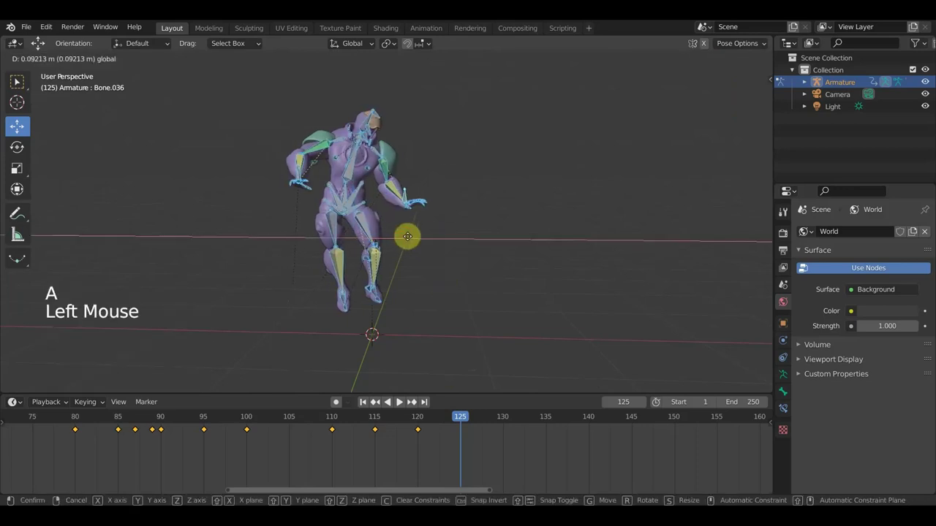
key("r")
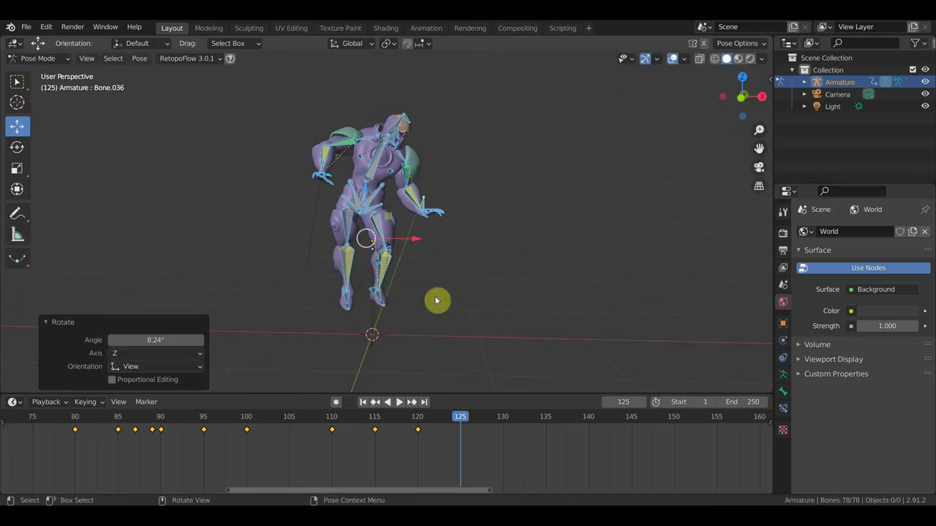
key("a")
key("i")
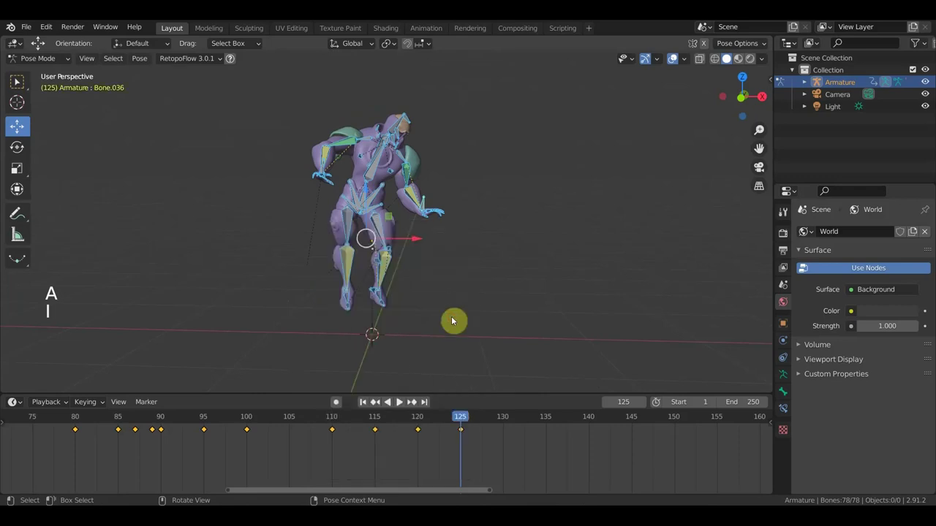
- Play back to check the pose, then move the lower leg and rotate the root bone at frame 130
left_click(450, 422)
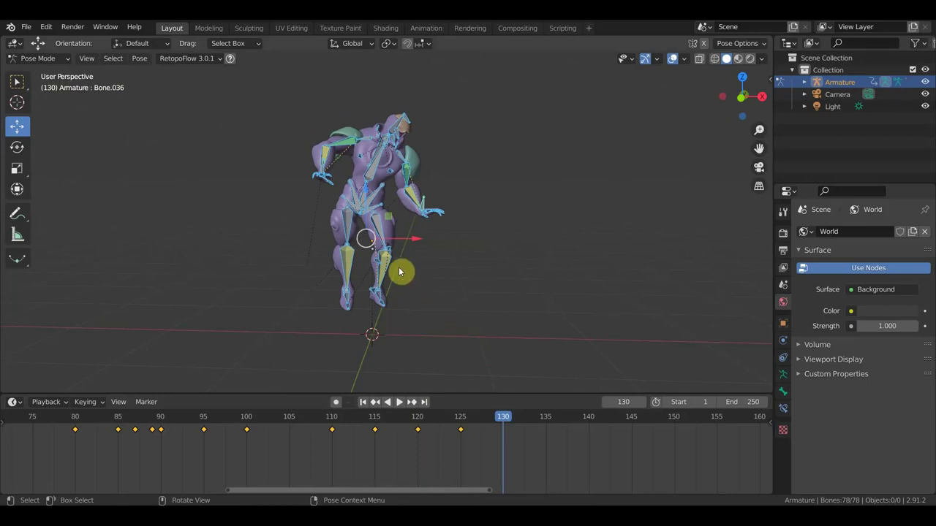
left_click(371, 293)
key("g")
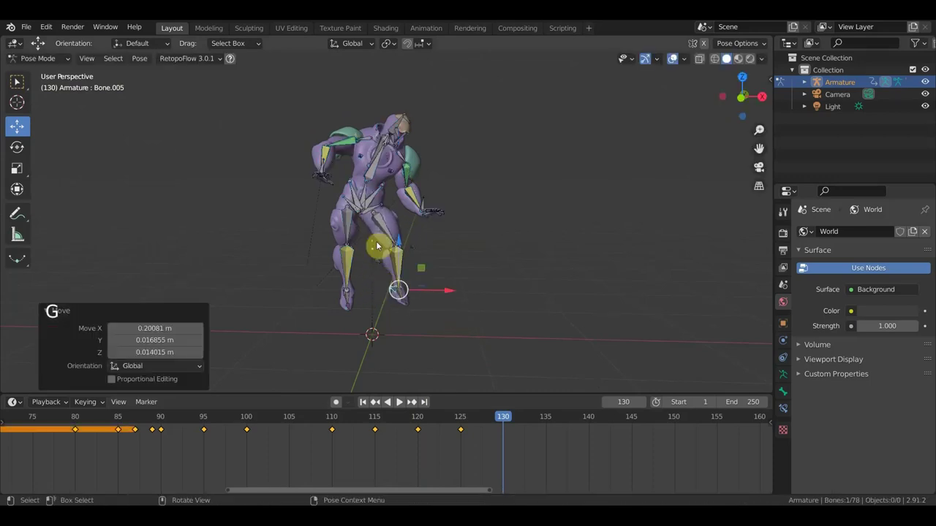
left_click(368, 198)
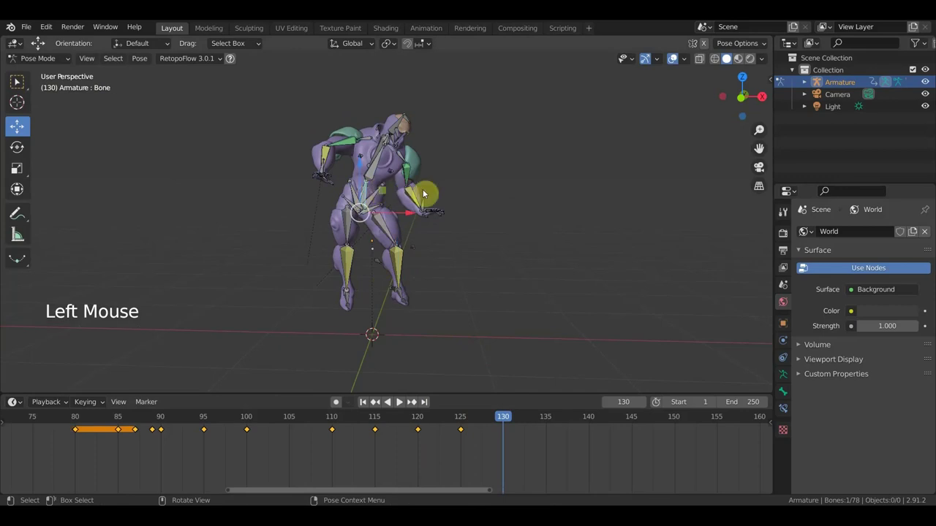
key("r")
middle_click(458, 193)
key("r")
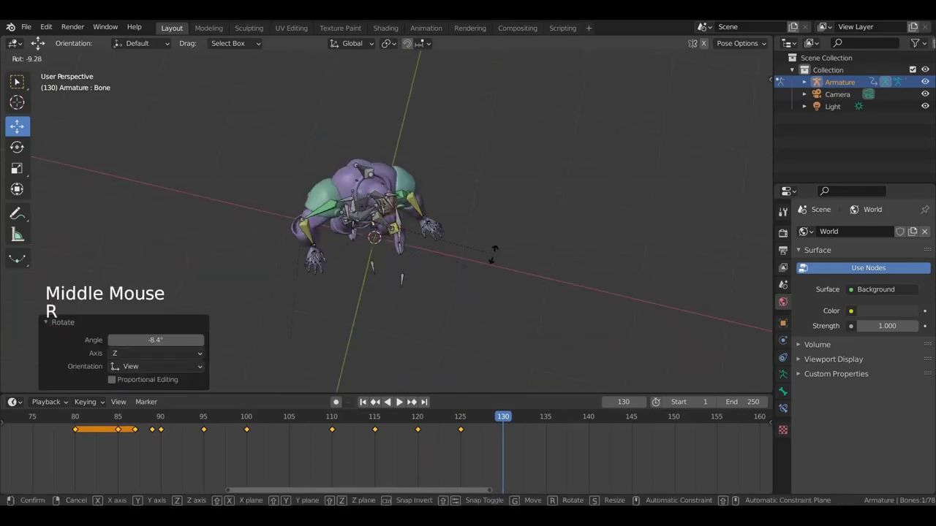
middle_click(470, 292)
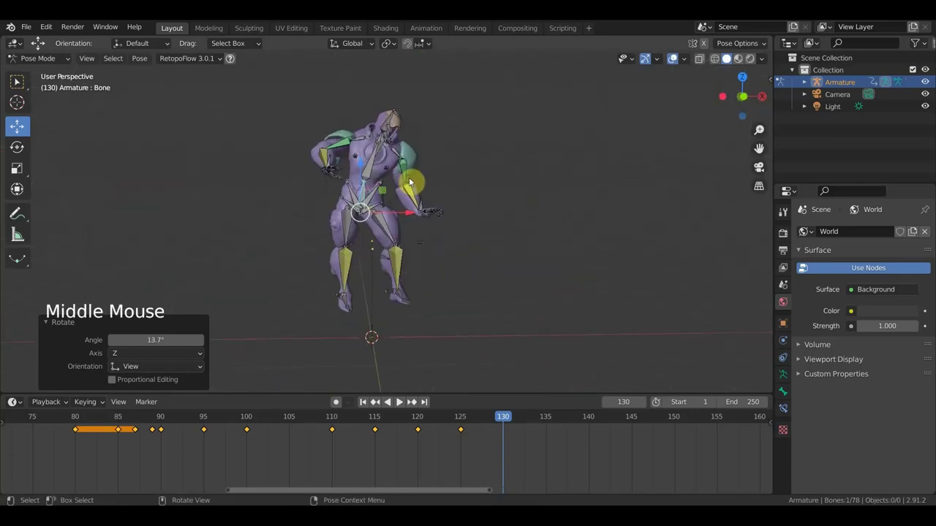
- Rotate the upper body bones from a top view to turn the character
left_click(370, 172)
key("r")
key("r")
left_click(378, 117)
key("KP_7")
key("r")
middle_click(416, 303)
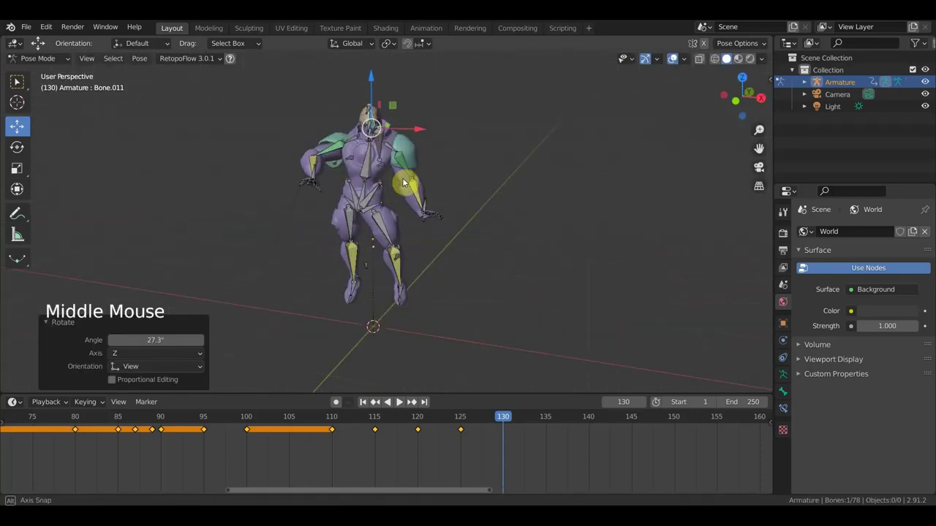
left_click(369, 193)
middle_click(424, 247)
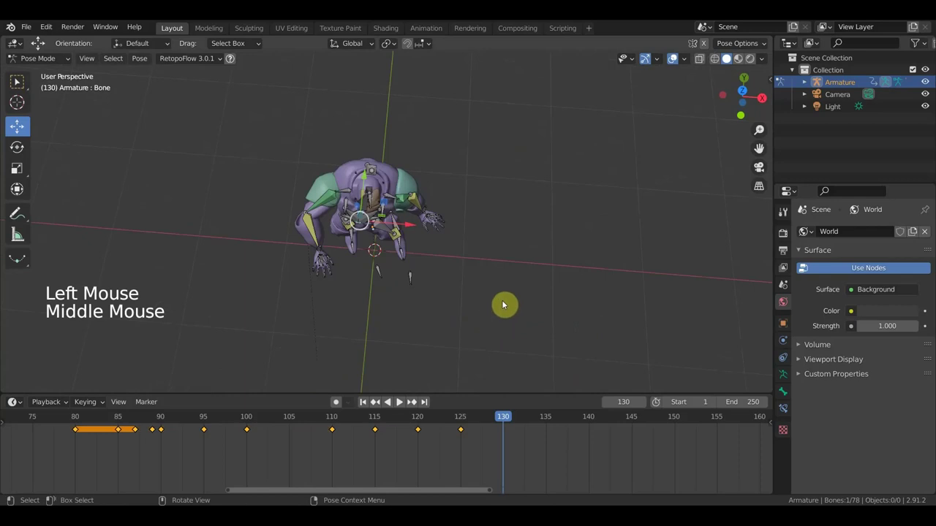
key("r")
middle_click(466, 227)
- Move both foot bones roughly 0.15 m into their new frame-130 positions
left_click(416, 298)
key("g")
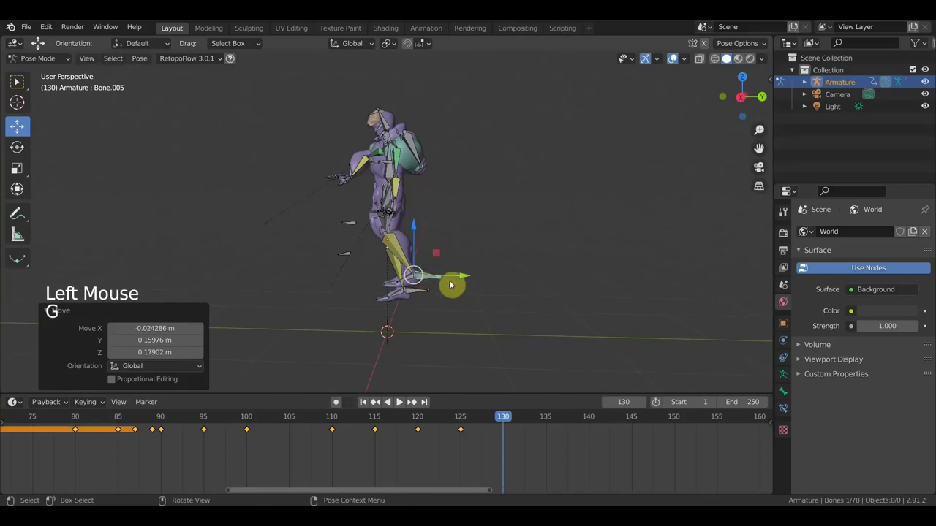
key("r")
left_click(424, 296)
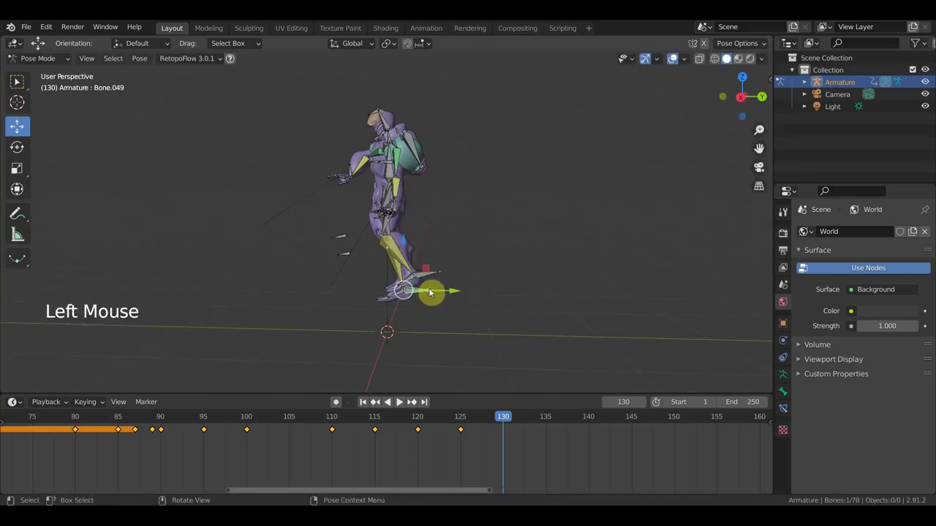
key("g")
middle_click(434, 283)
scroll("up", 3)
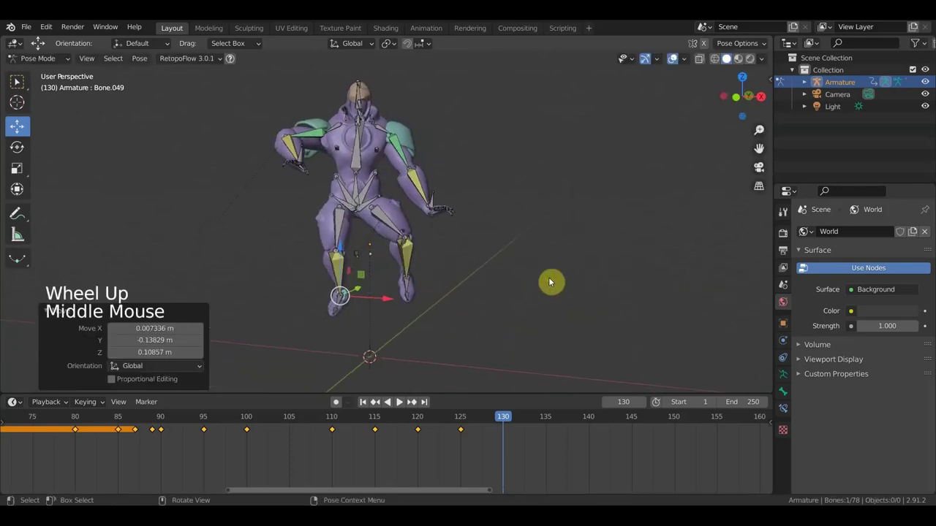
middle_click(478, 298)
left_click(380, 280)
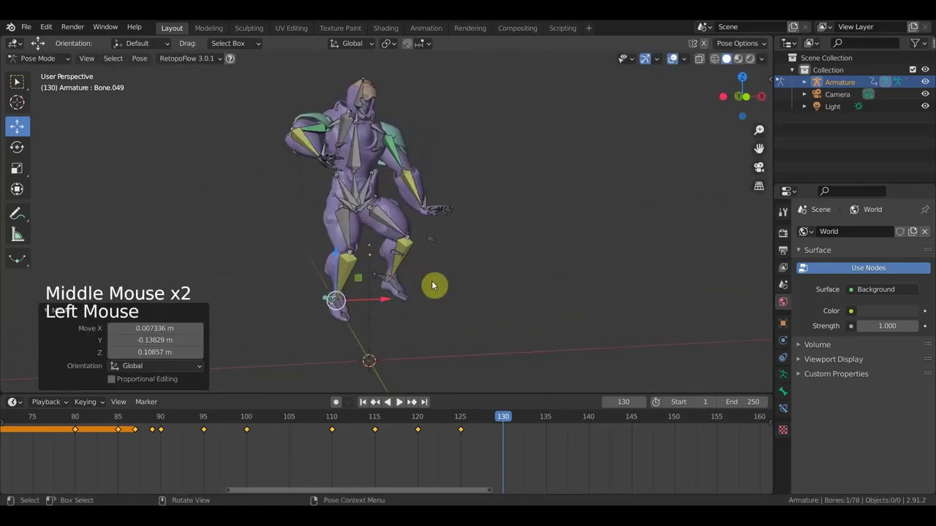
middle_click(451, 281)
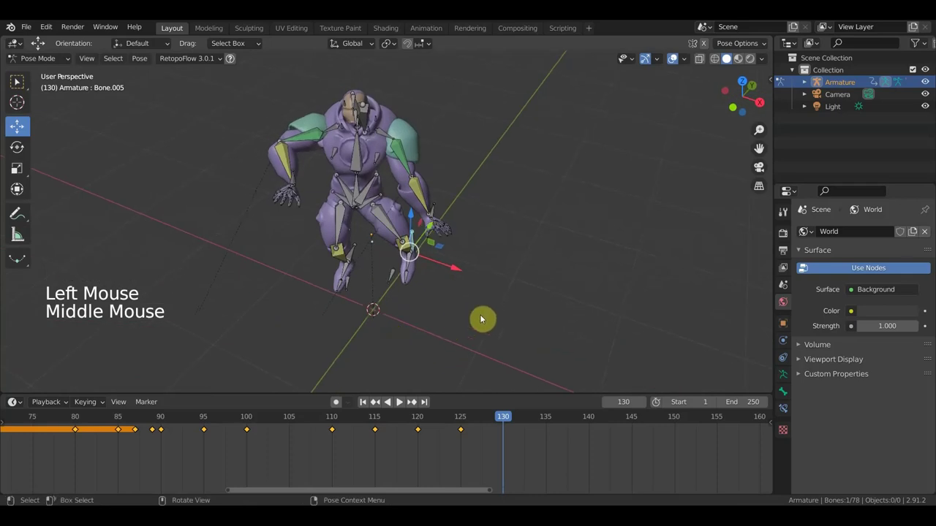
key("r")
key("g")
middle_click(492, 269)
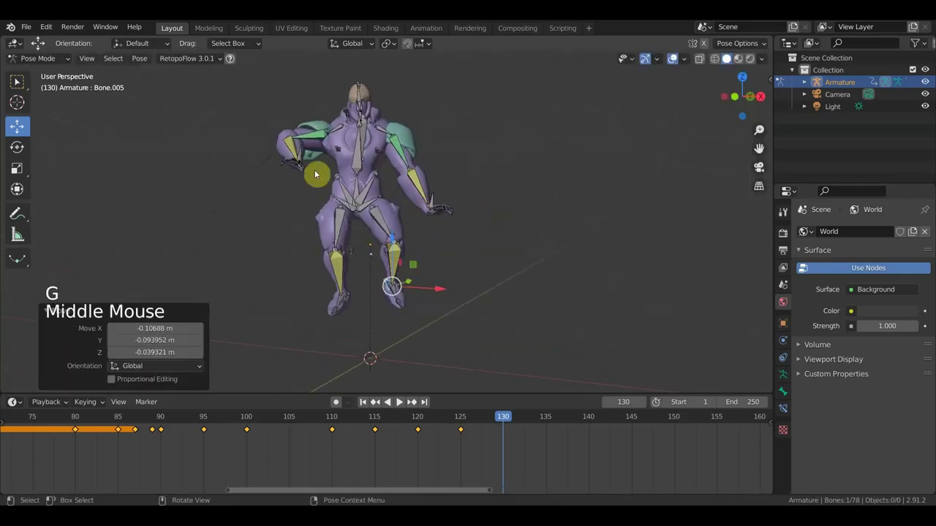
middle_click(318, 180)
scroll("up", 3)
- Rotate and move an arm bone into place, viewed from behind the character
left_click(285, 145)
middle_click(333, 191)
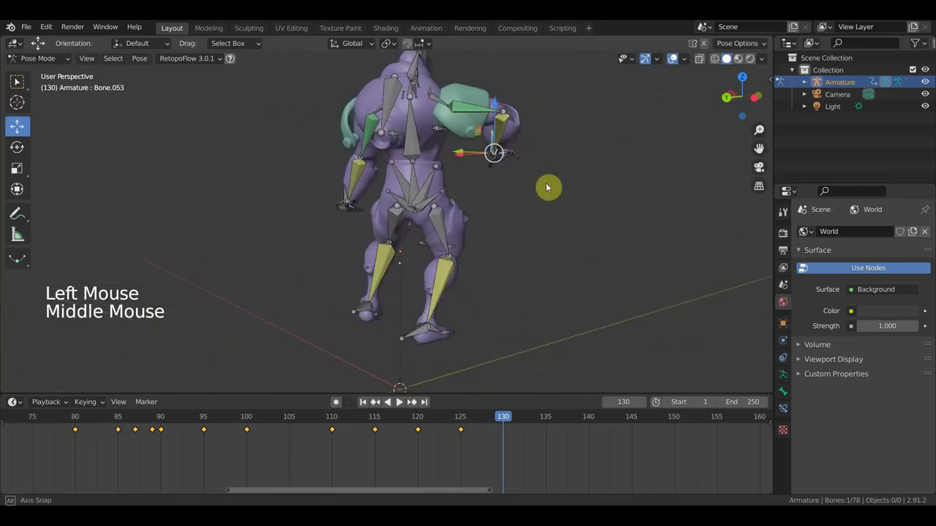
key("r")
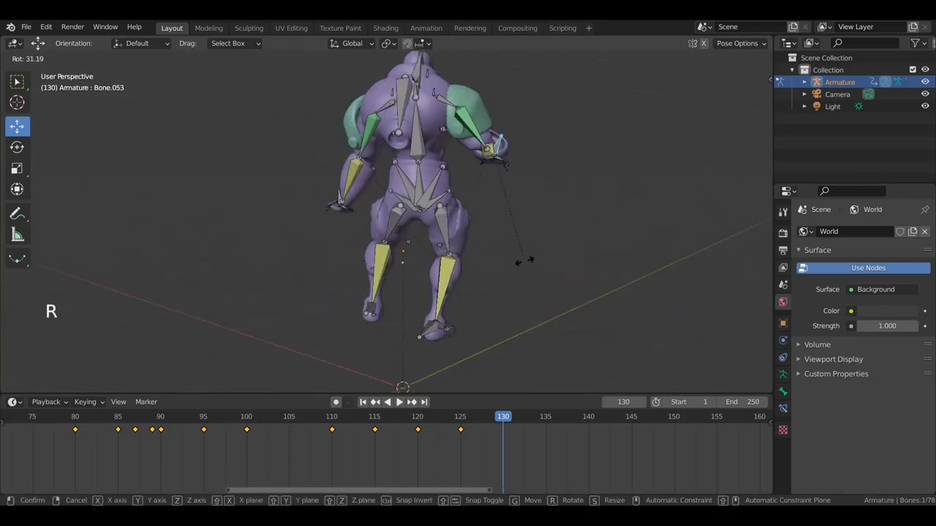
key("g")
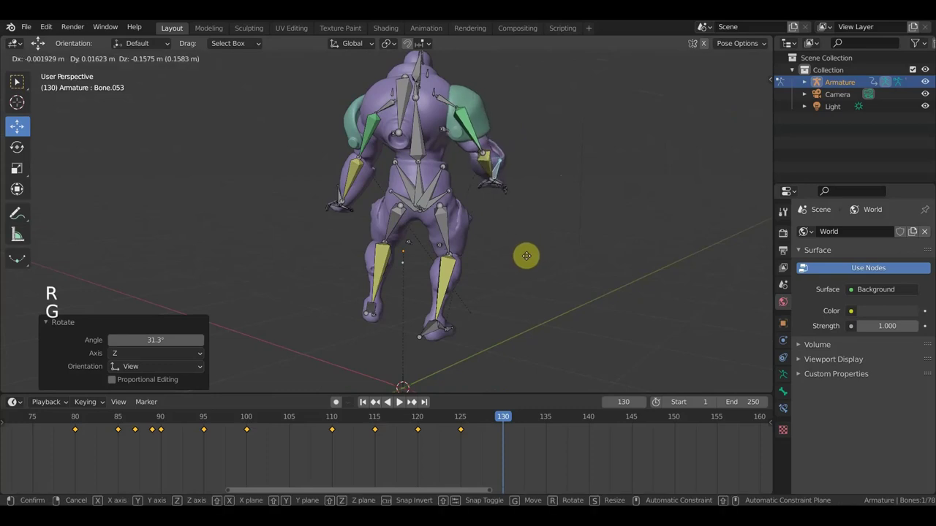
middle_click(544, 247)
key("g")
middle_click(402, 240)
left_click(441, 193)
key("g")
middle_click(418, 226)
middle_click(326, 309)
- Adjust the foot, hand and arm bones, checking them from a front view
left_click(352, 313)
key("g")
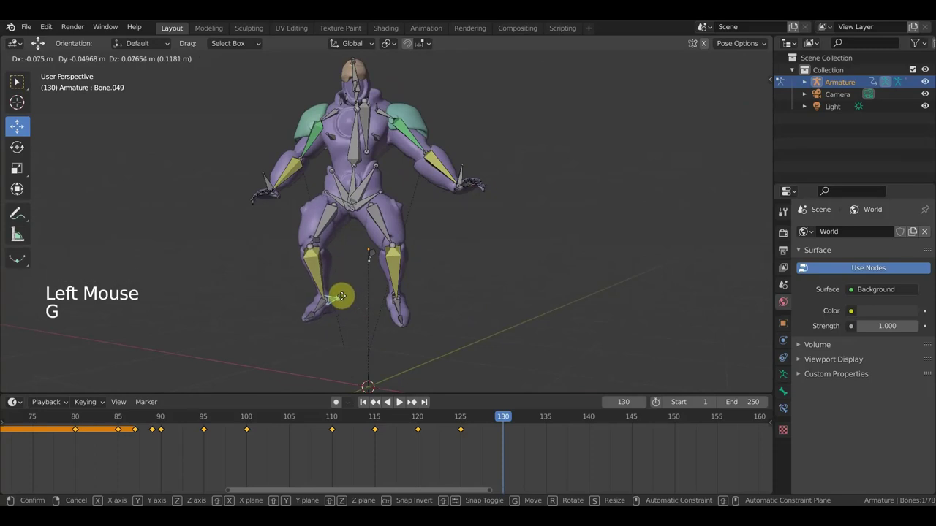
middle_click(376, 220)
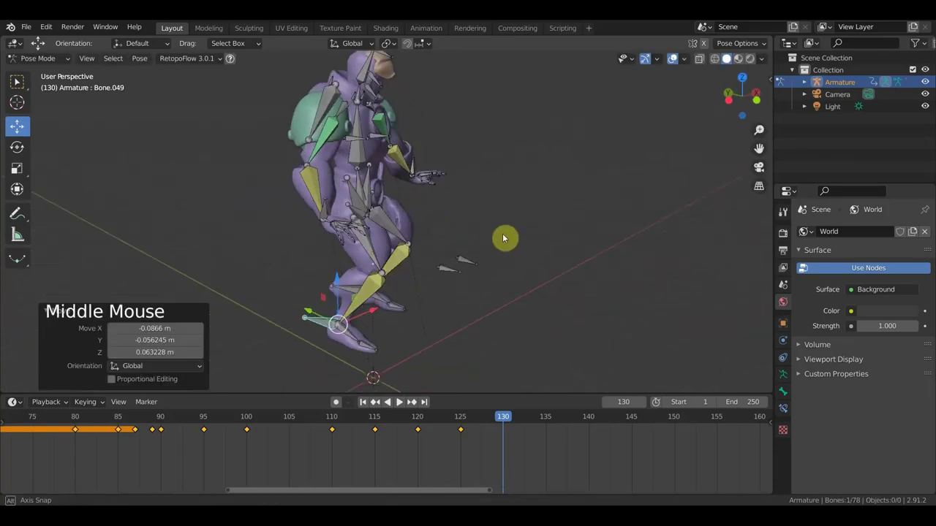
left_click(366, 162)
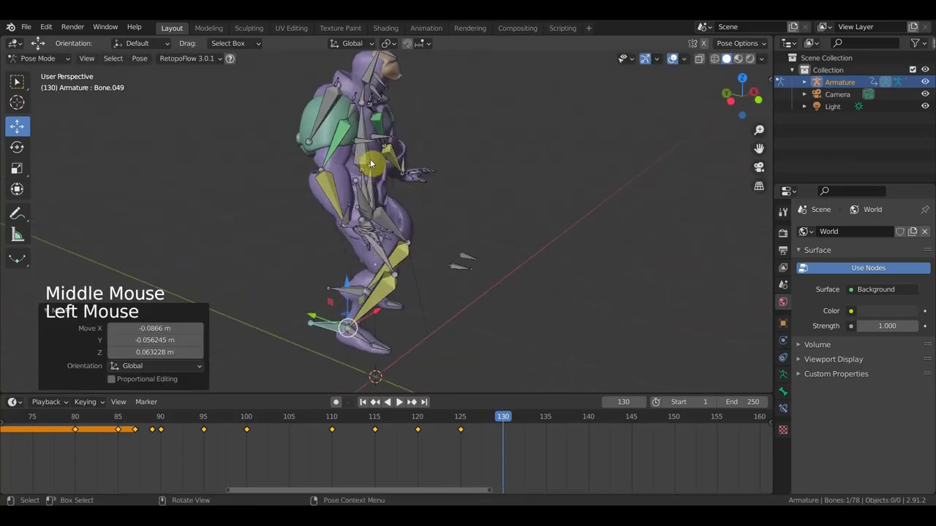
key("r")
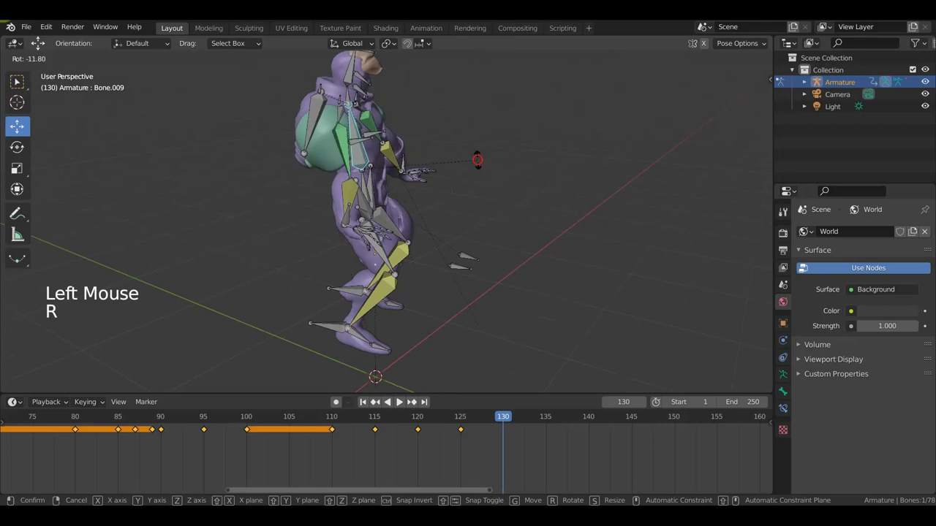
middle_click(307, 248)
left_click(308, 233)
key("g")
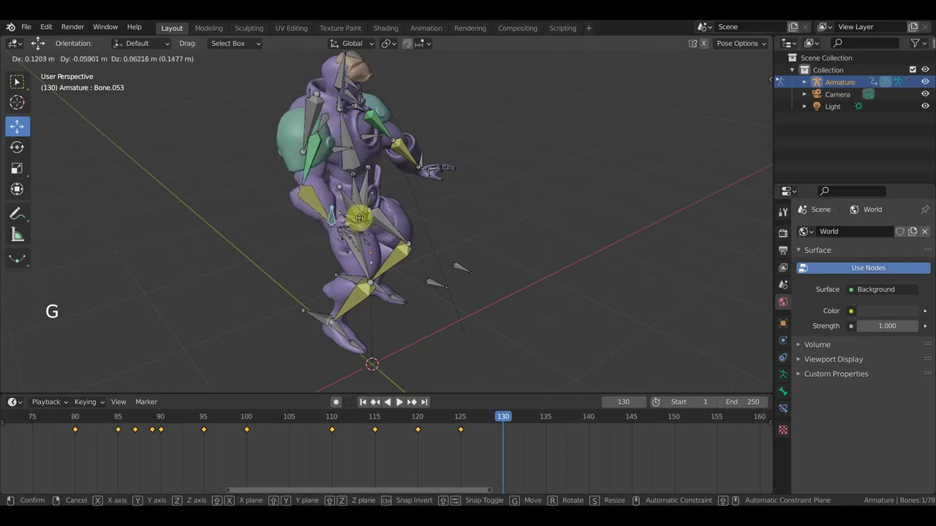
middle_click(382, 210)
key("r")
middle_click(378, 243)
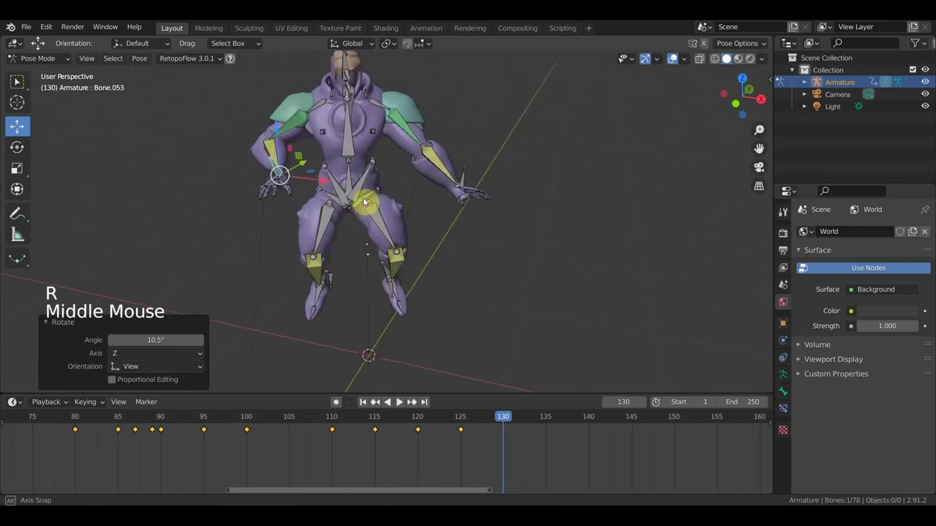
key("g")
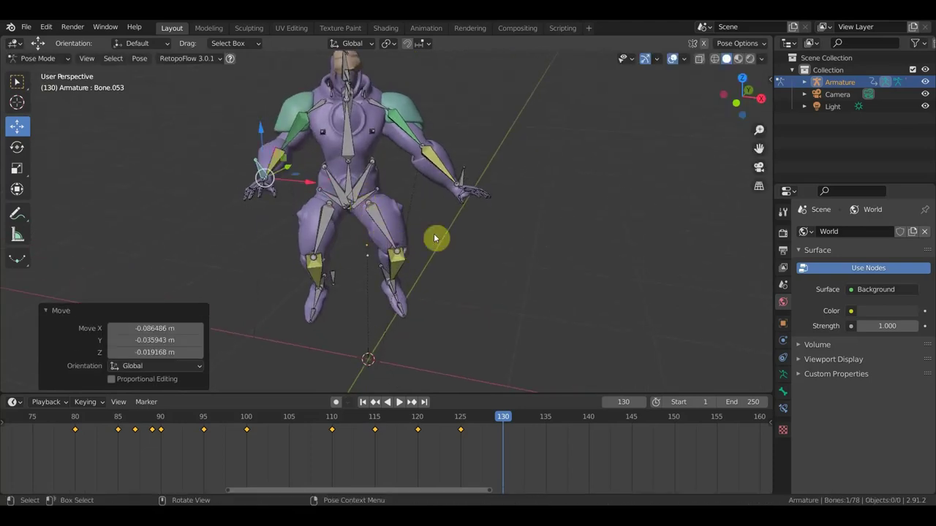
middle_click(469, 255)
scroll("down", 3)
key("KP_1")
scroll("down", 3)
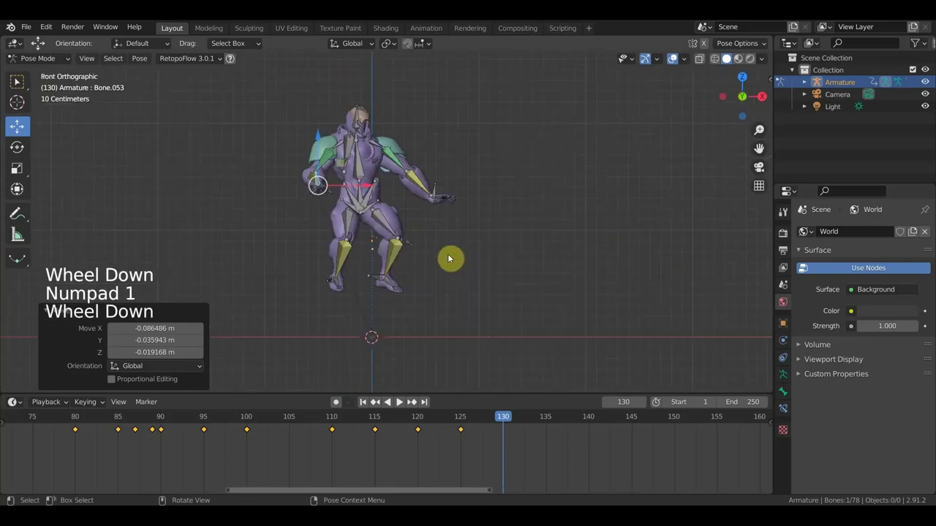
- Nudge the whole rig and the foot bone, then key every bone at frame 130
key("a")
key("g")
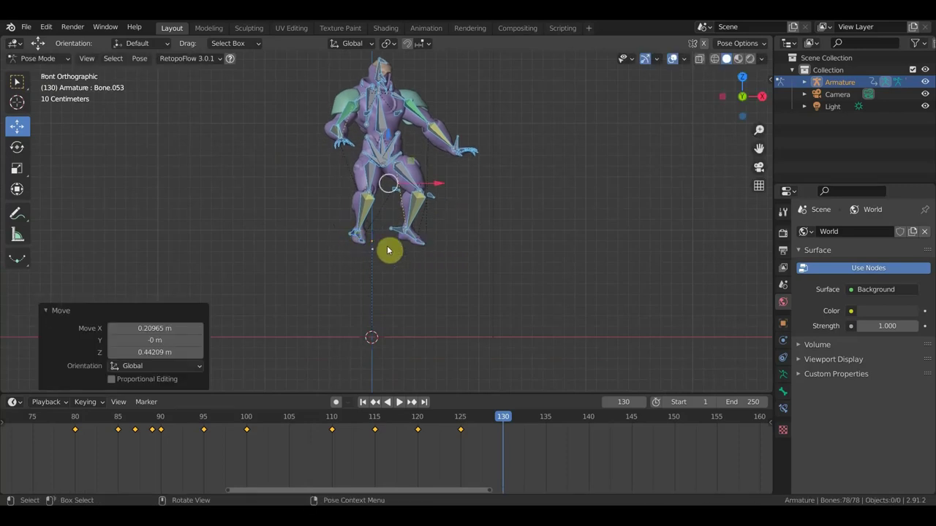
middle_click(448, 234)
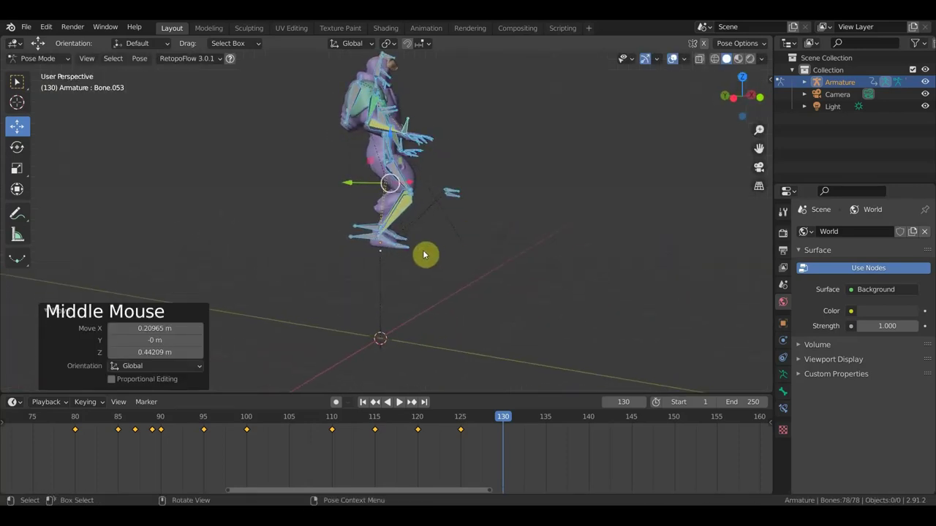
left_click(363, 241)
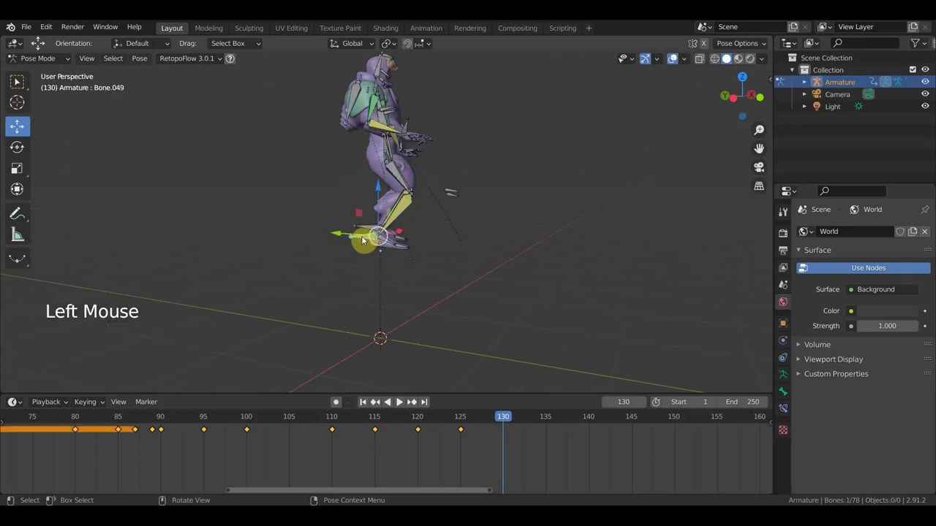
key("g")
middle_click(394, 245)
key("g")
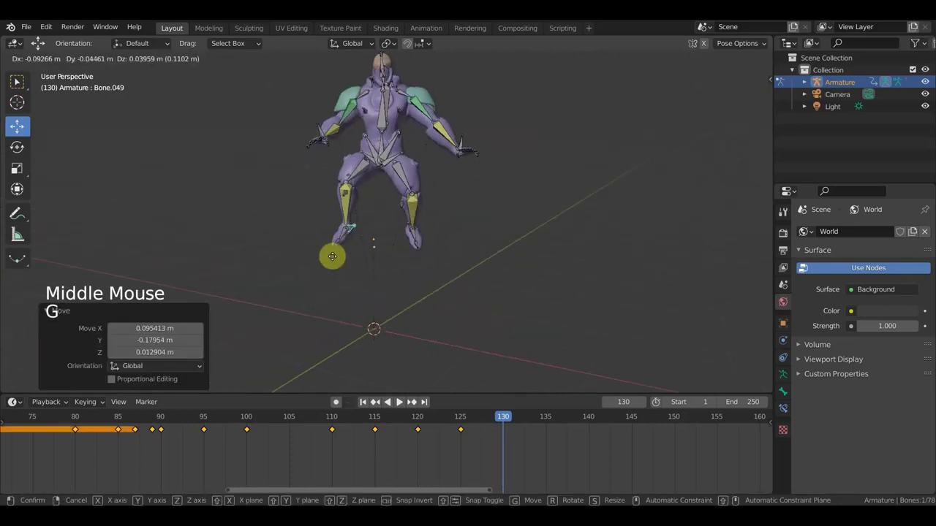
middle_click(442, 245)
left_click(404, 231)
key("g")
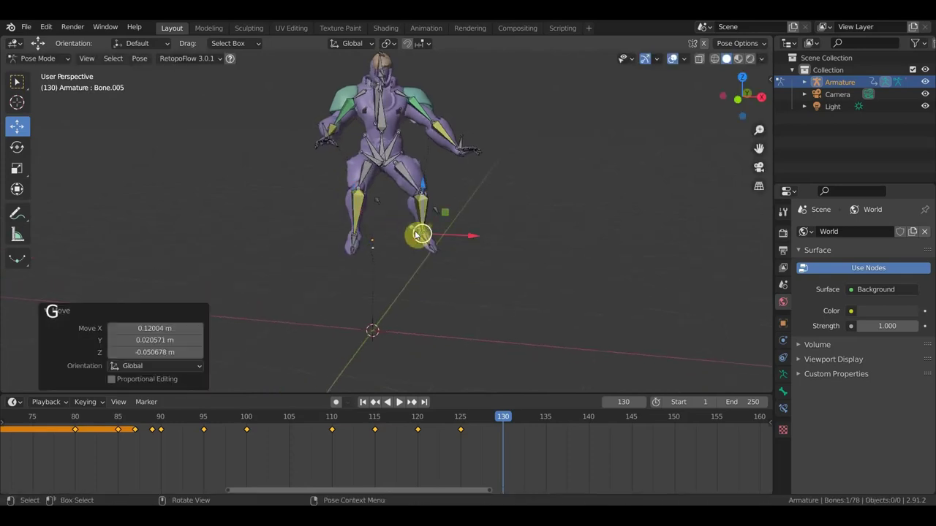
key("a")
key("i")
- Go to frame 135 and reposition a leg bone and the hand bone
left_click(492, 421)
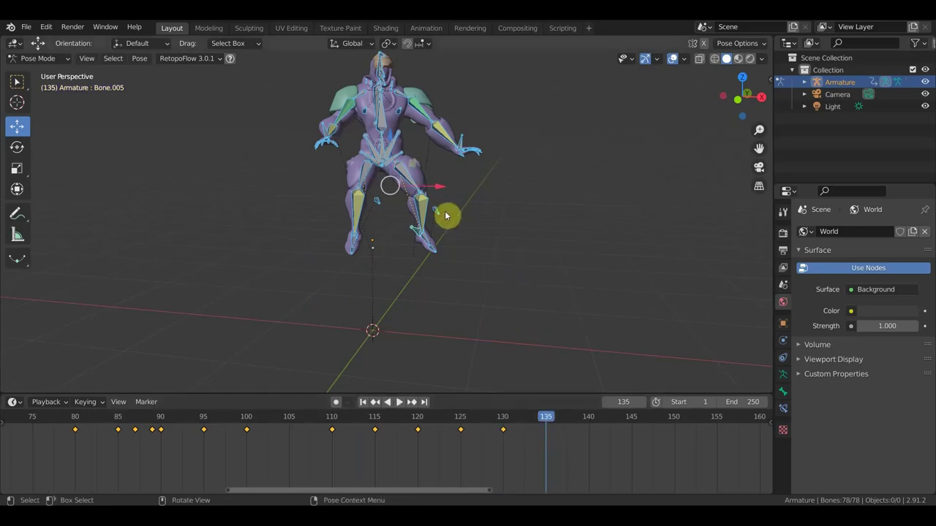
left_click(419, 229)
key("g")
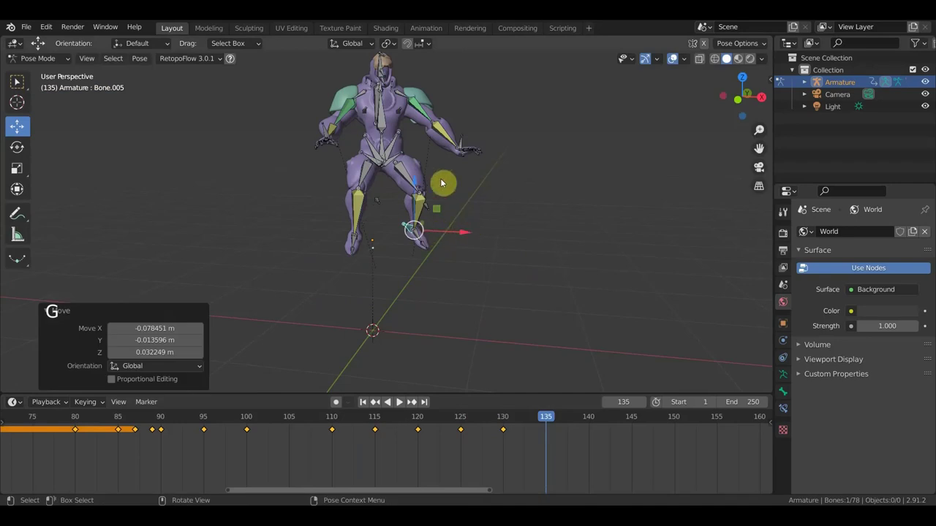
left_click(466, 144)
key("g")
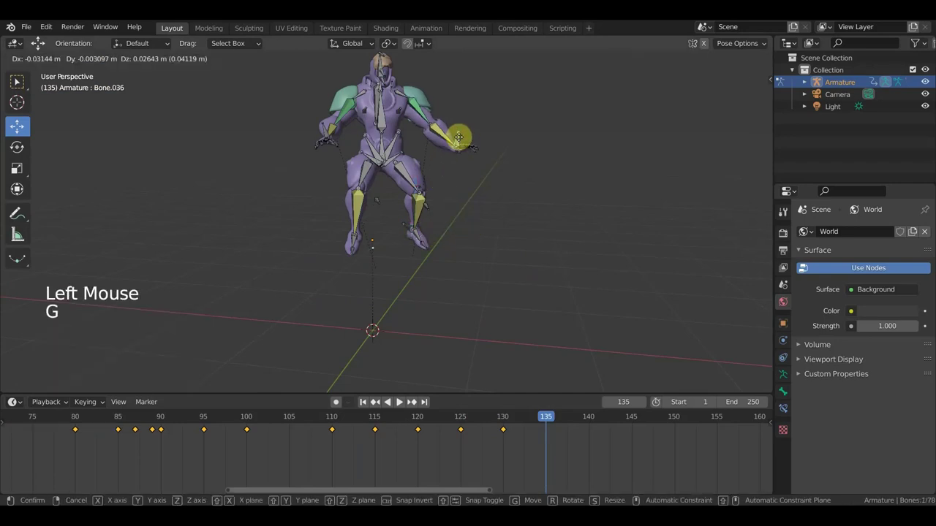
left_click(327, 130)
- Move and rotate the arm bone into its new position, checking from above and the front
key("g")
middle_click(410, 203)
key("g")
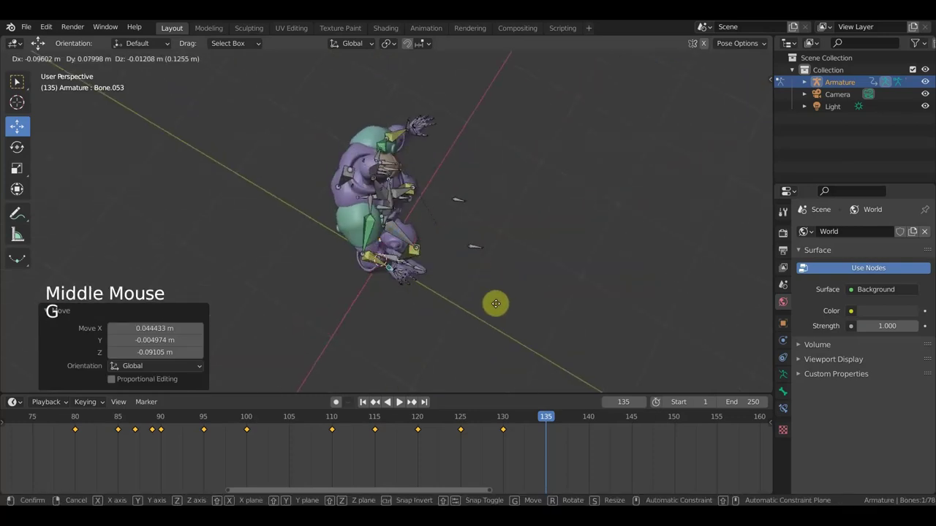
key("r")
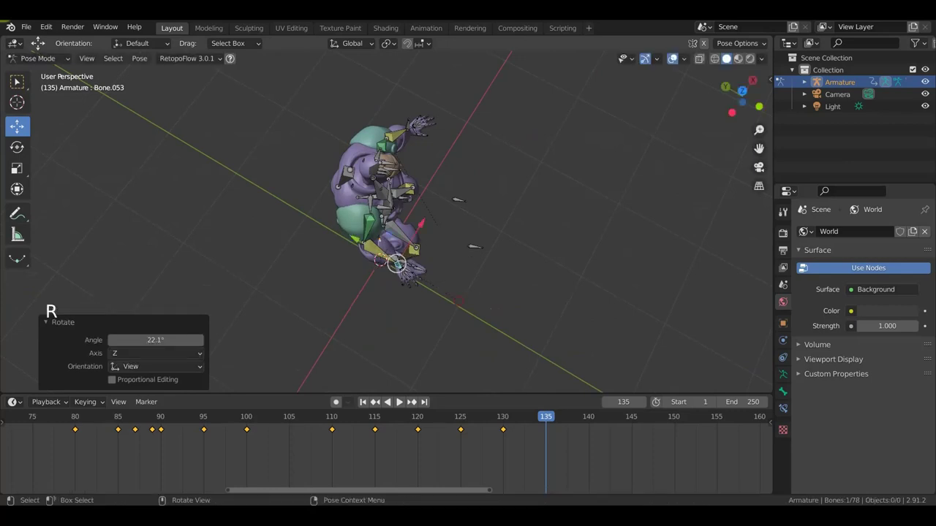
middle_click(467, 297)
key("g")
middle_click(424, 215)
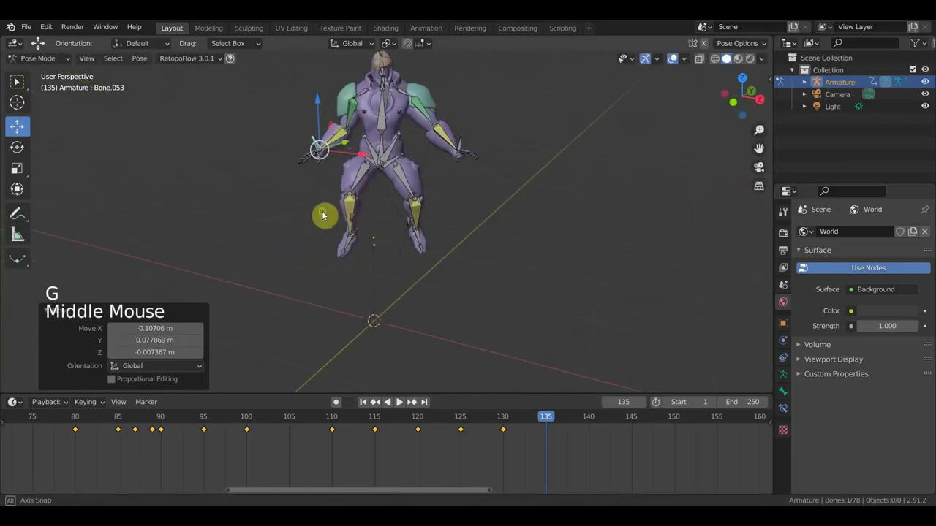
key("g")
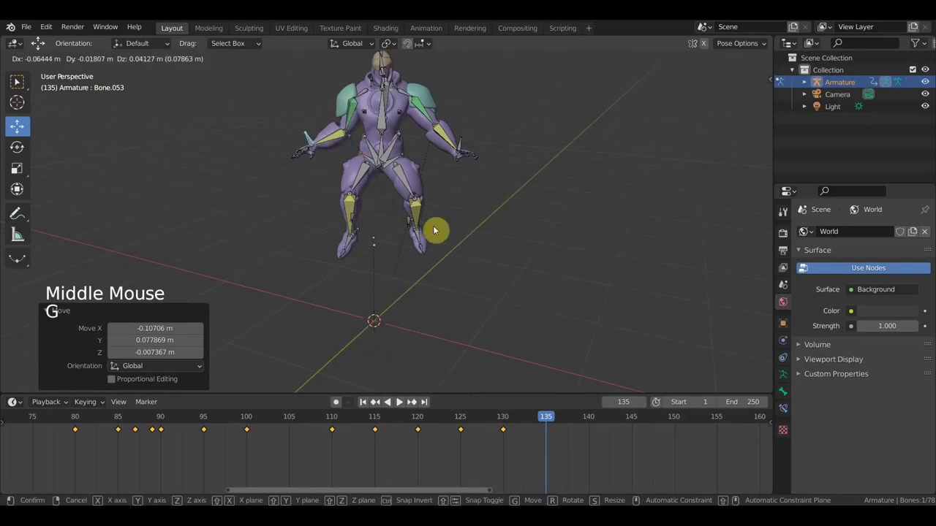
left_click(461, 148)
- Rotate and shift a further bone, checking the pose from the side
key("r")
middle_click(455, 179)
key("g")
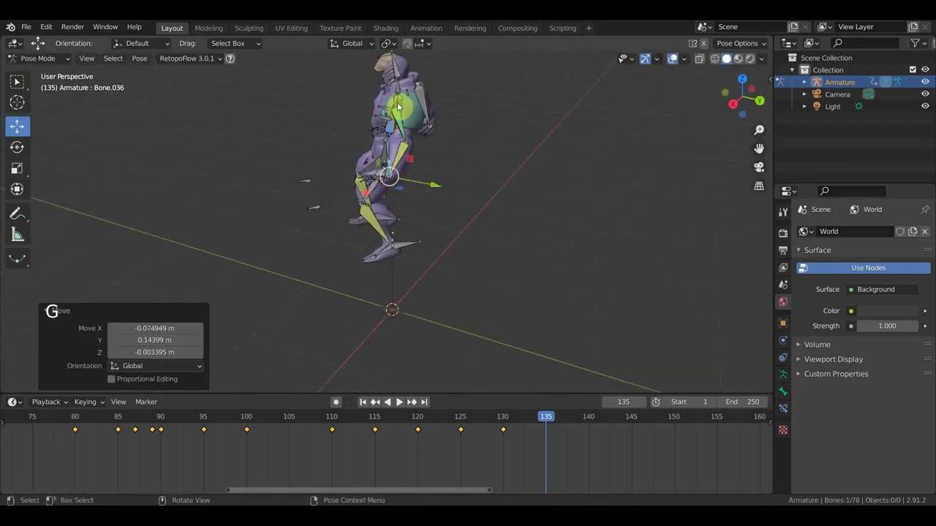
middle_click(383, 158)
left_click(393, 128)
middle_click(539, 194)
key("r")
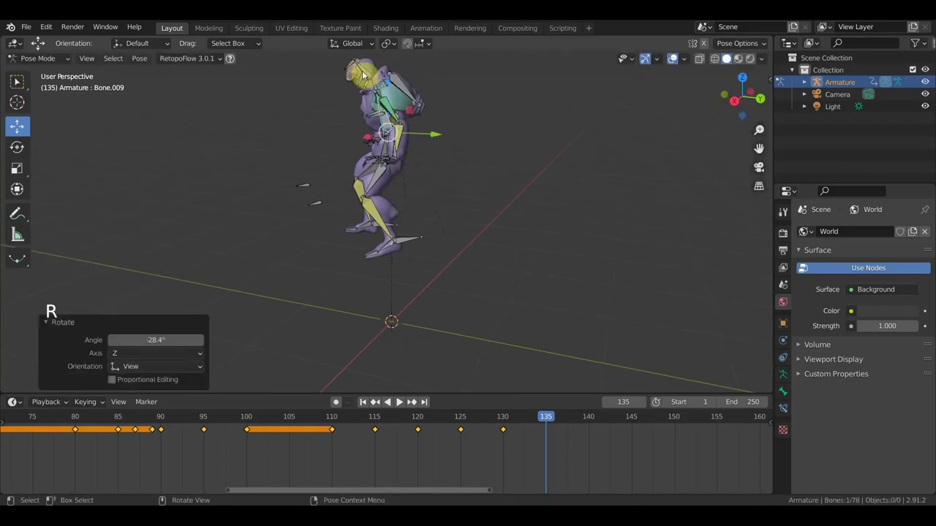
middle_click(442, 189)
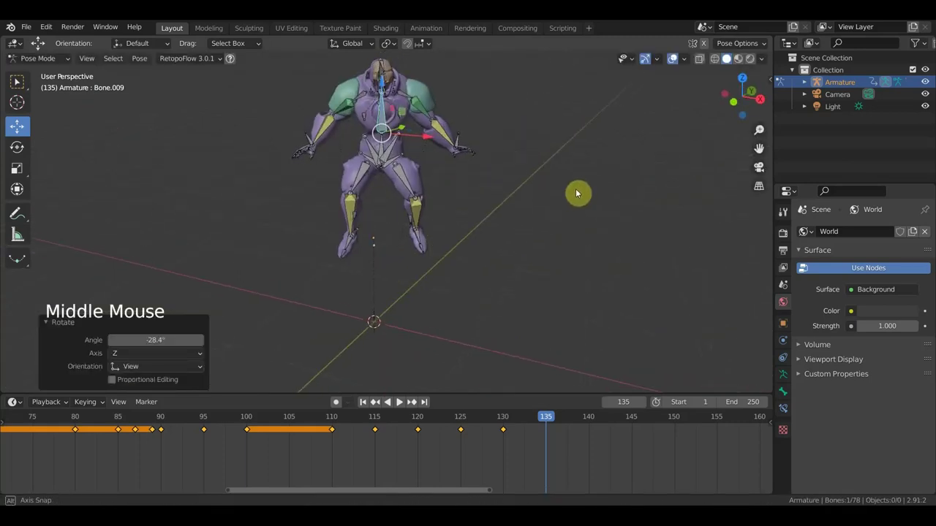
- From a top-down view, select all bones and rotate and move the rig as a whole
key("KP_7")
key("a")
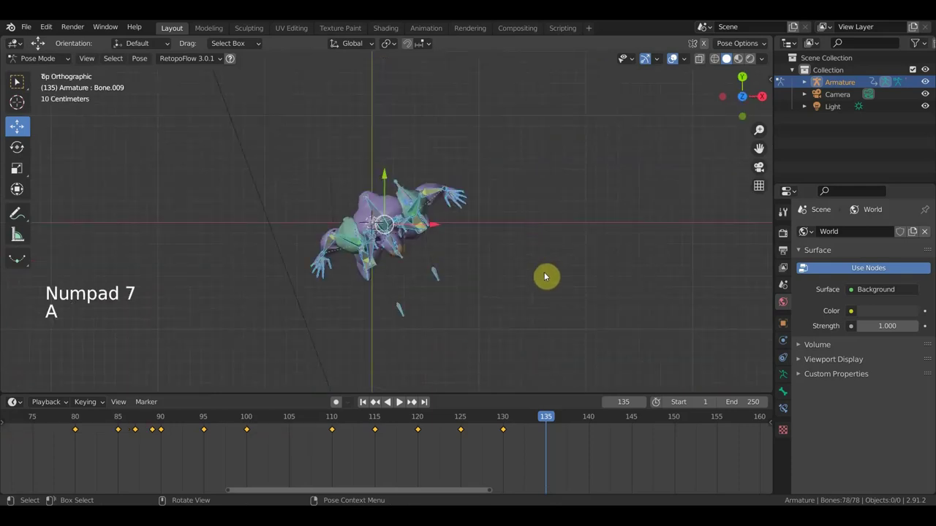
key("r")
key("g")
scroll("up", 3)
middle_click(555, 308)
scroll("down", 3)
key("g")
key("r")
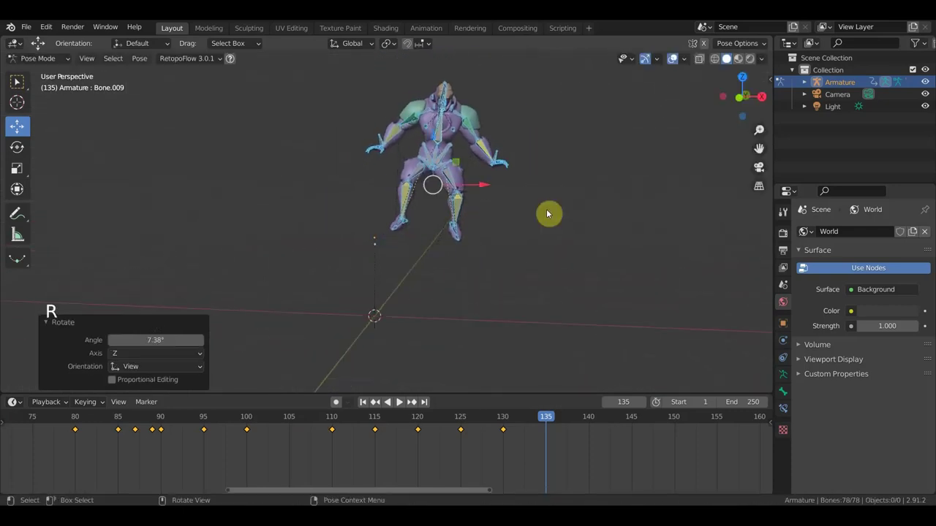
- Shift the two lower-leg bones by about 0.08 and 0.11 m and keyframe the whole pose at frame 135
left_click(412, 223)
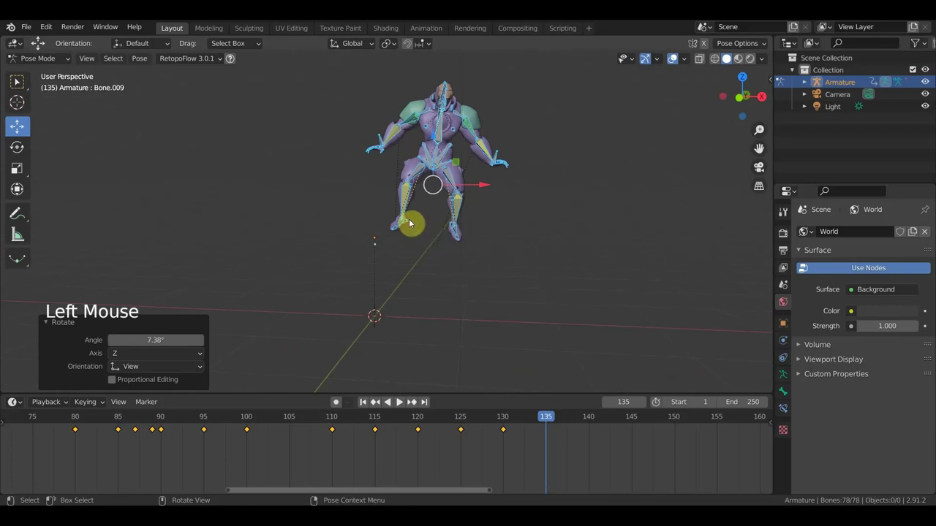
key("g")
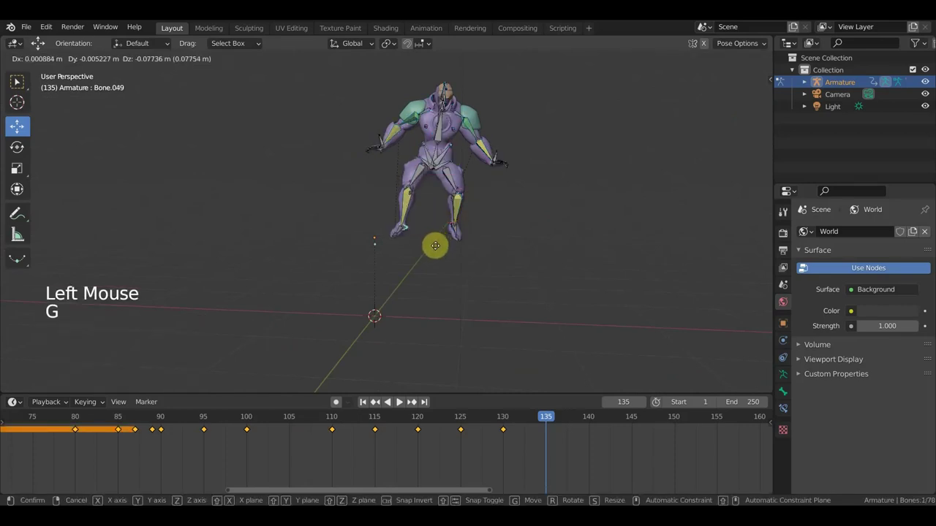
middle_click(451, 240)
left_click(422, 222)
key("g")
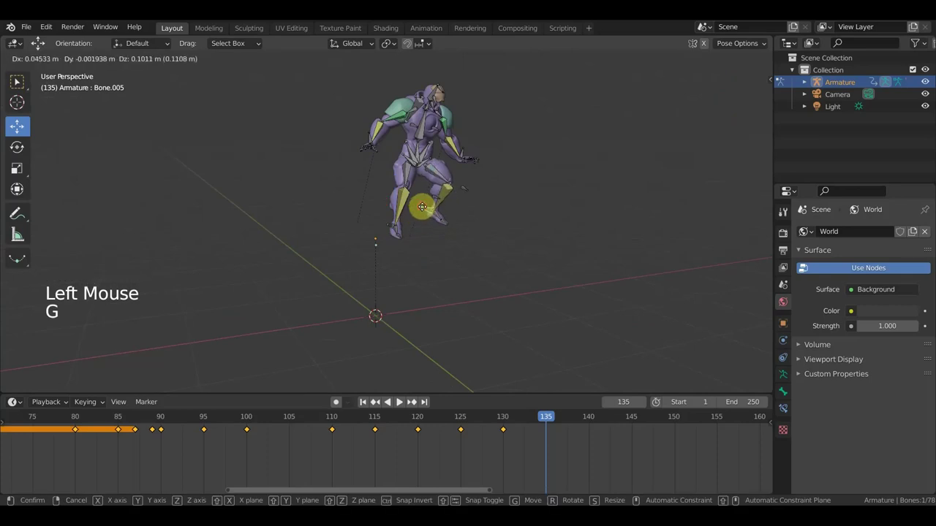
middle_click(434, 221)
key("a")
key("i")
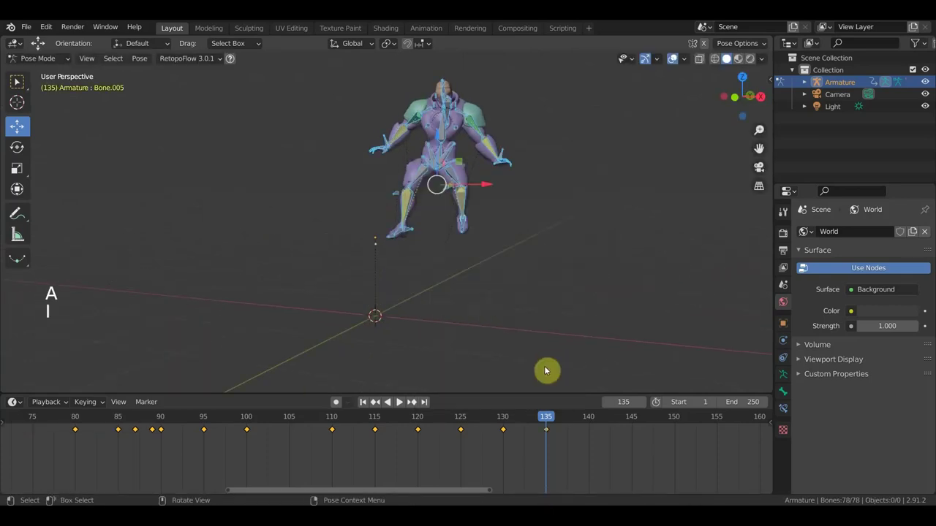
- Go to frame 140 and move the foot bone and the other leg bone
left_click(548, 420)
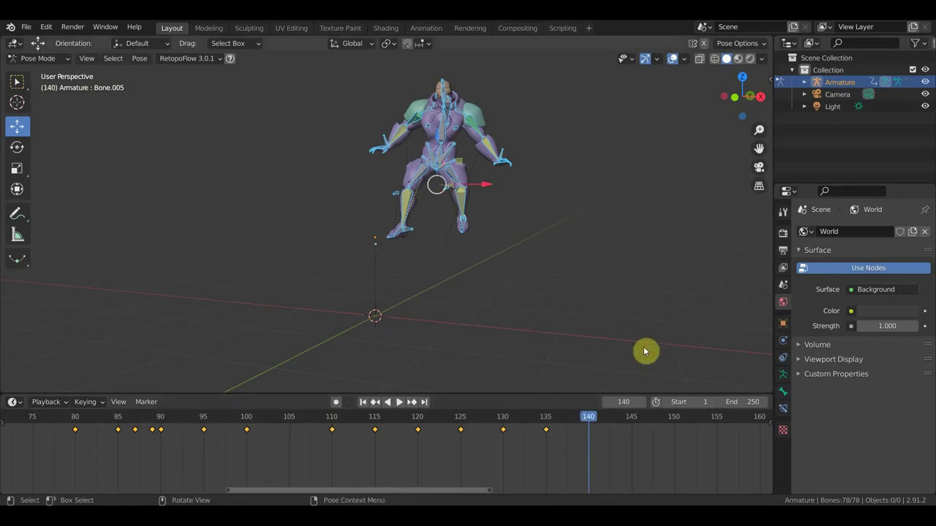
left_click(417, 230)
key("g")
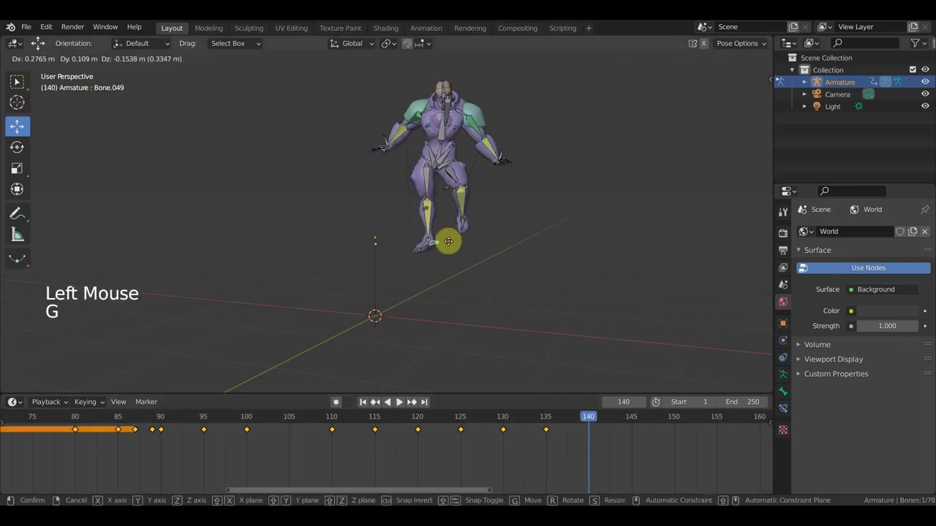
middle_click(470, 234)
left_click(454, 231)
key("g")
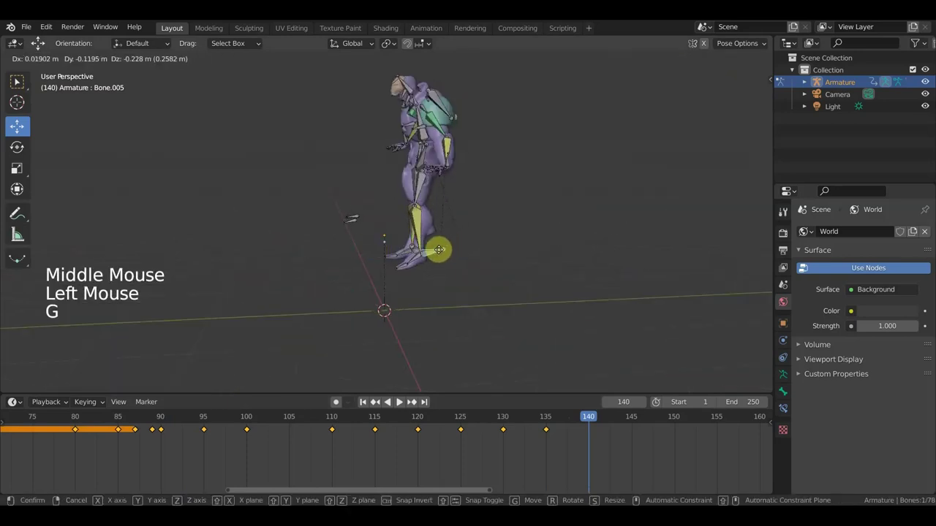
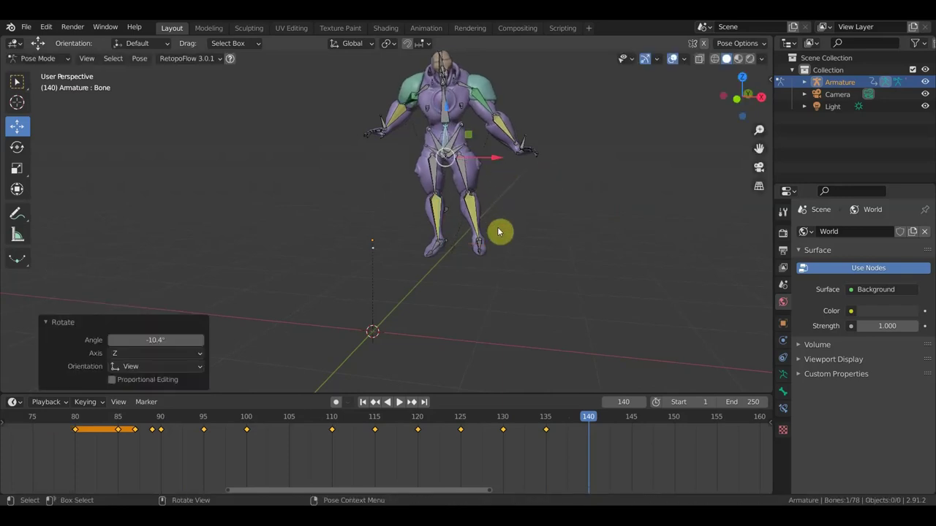
- Reposition another bone and the hand bone, checking from behind
middle_click(451, 239)
left_click(330, 271)
middle_click(361, 286)
key("g")
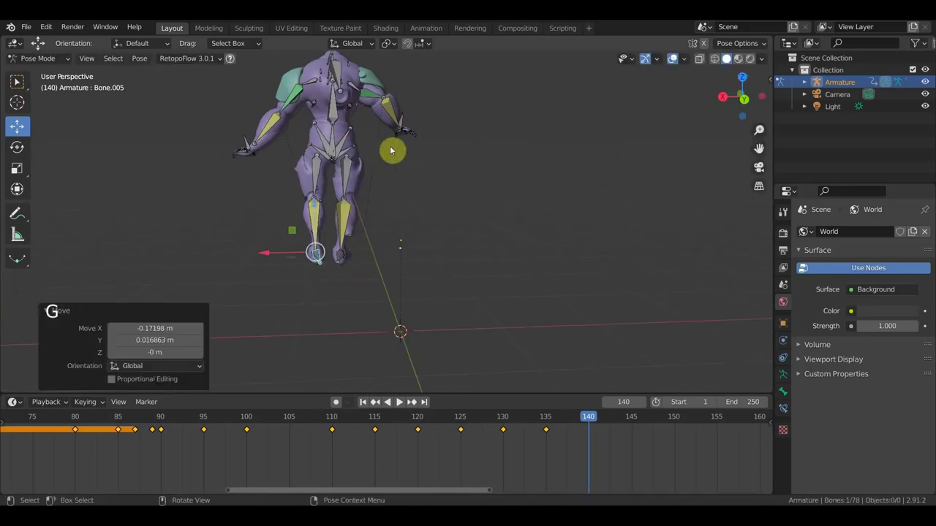
left_click(407, 124)
key("g")
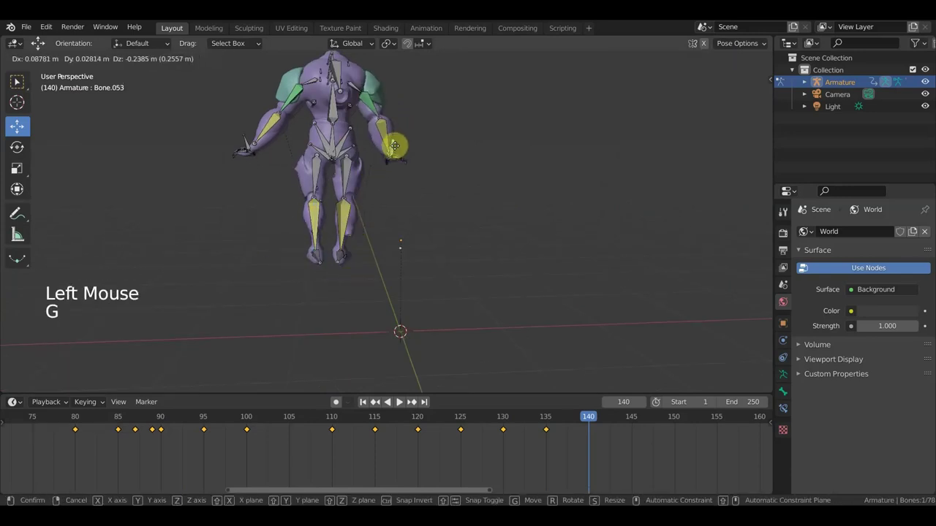
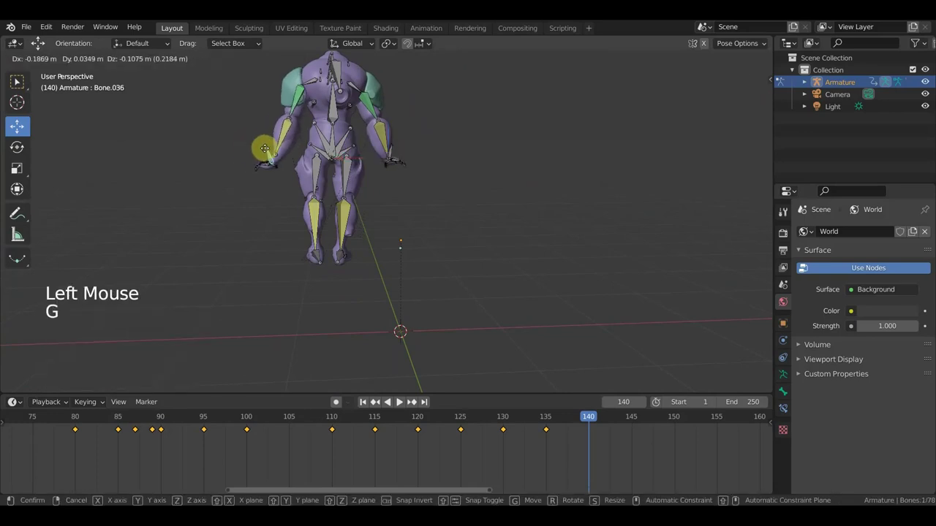
middle_click(363, 206)
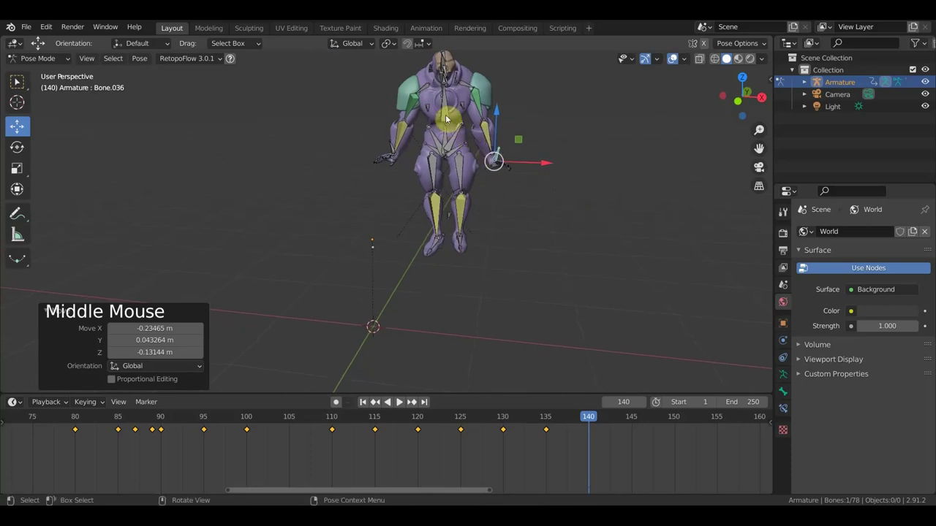
- Rotate an upper-body bone from a top-down view
left_click(448, 143)
key("KP_7")
key("r")
middle_click(537, 195)
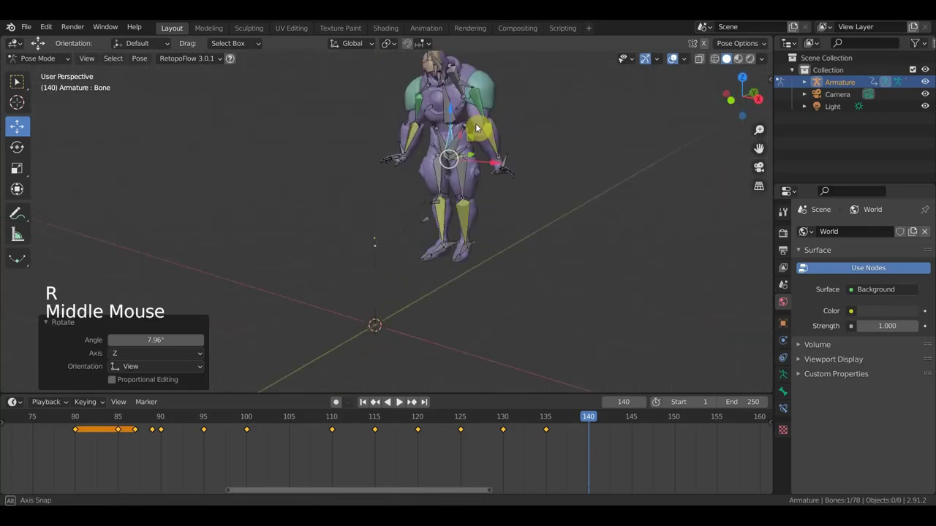
left_click(446, 128)
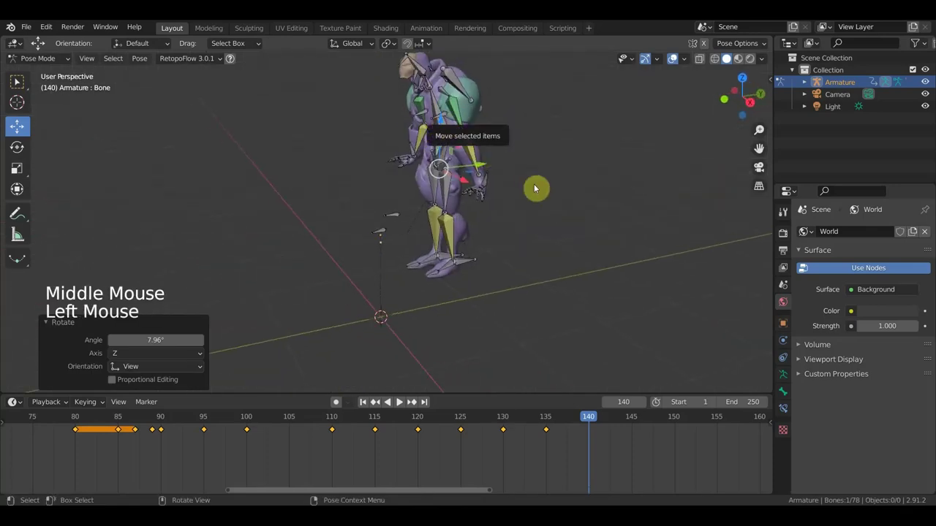
- Rotate the torso bone about 16° from a side view
middle_click(557, 201)
scroll("down", 3)
key("r")
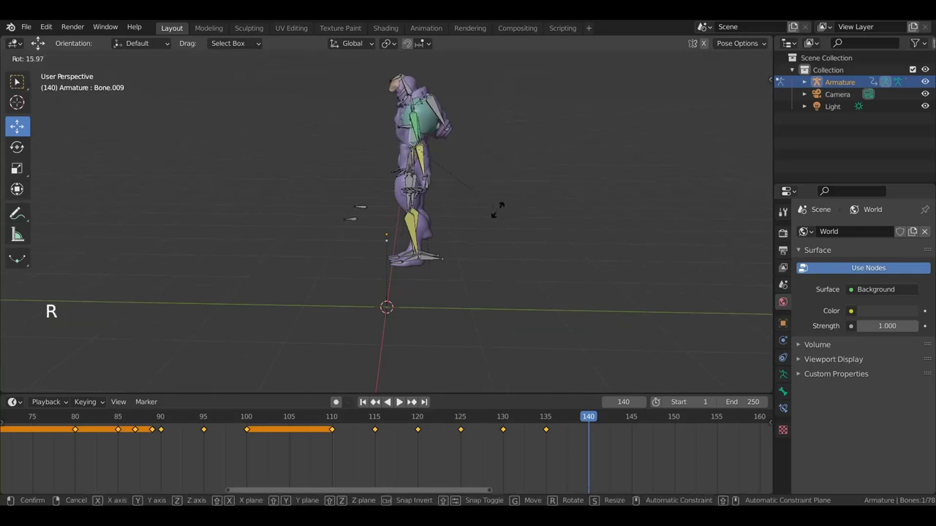
middle_click(465, 139)
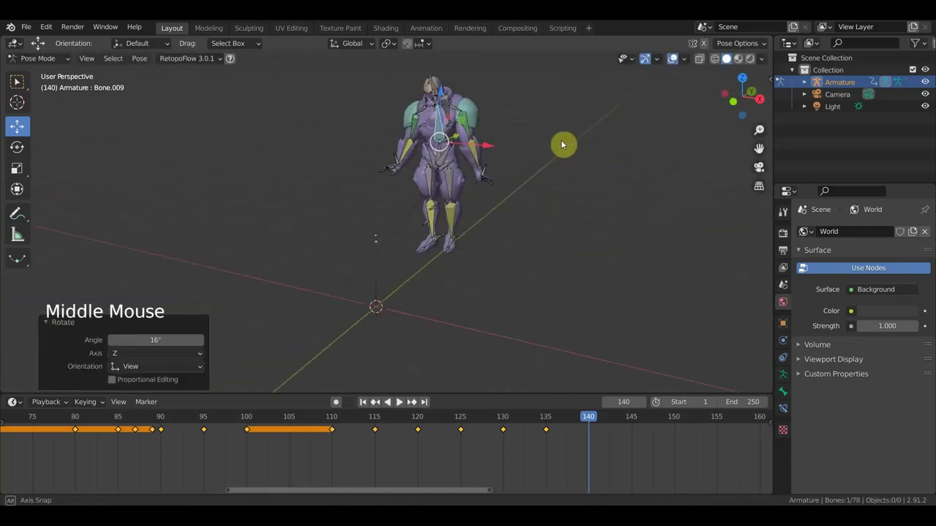
scroll("up", 3)
middle_click(475, 191)
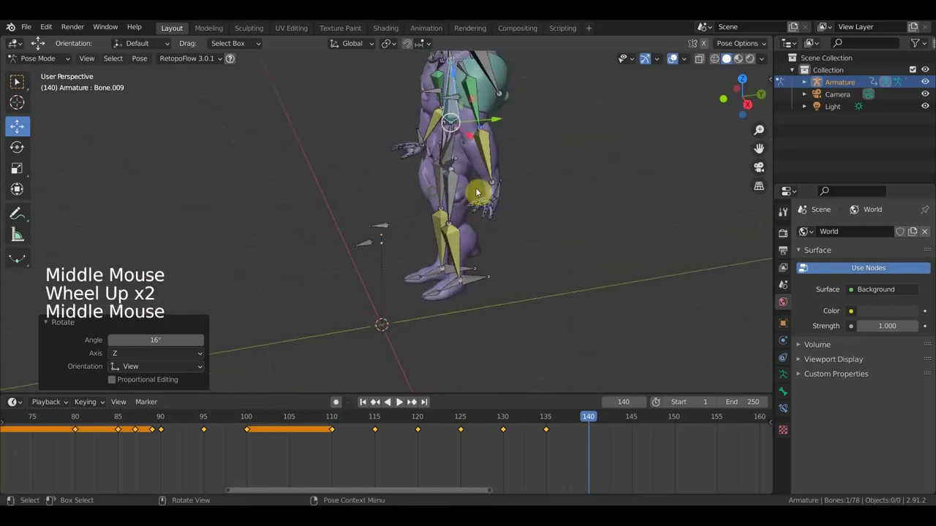
- Rotate and move a selected bone, checking it from several angles
left_click(501, 195)
middle_click(476, 279)
key("r")
key("g")
middle_click(519, 264)
key("g")
scroll("down", 3)
middle_click(506, 120)
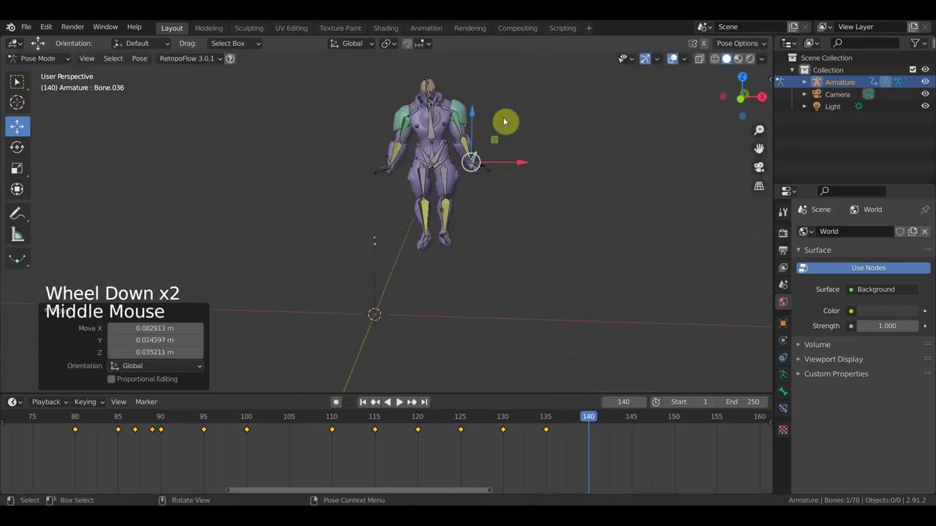
- From a front view, rotate the hand and torso bones and nudge the pose
key("KP_1")
scroll("up", 3)
middle_click(540, 182)
key("a")
key("r")
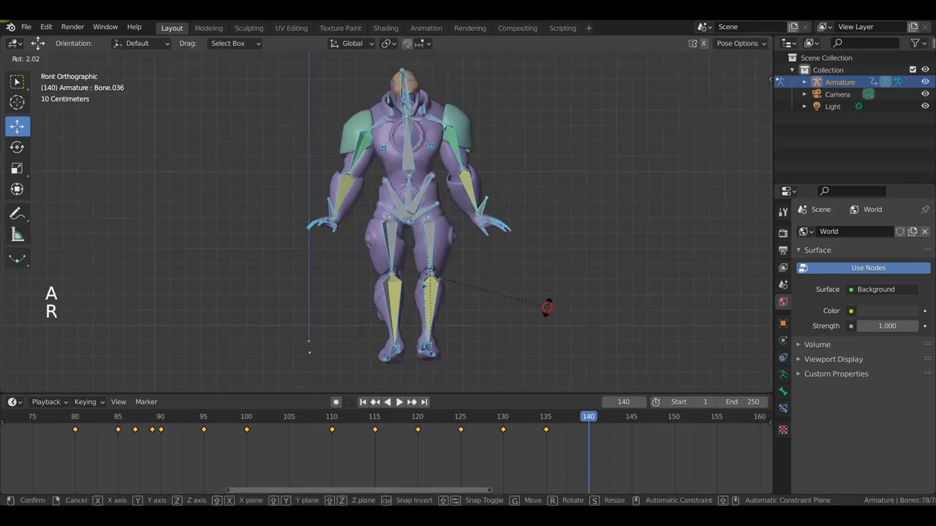
left_click(410, 167)
key("r")
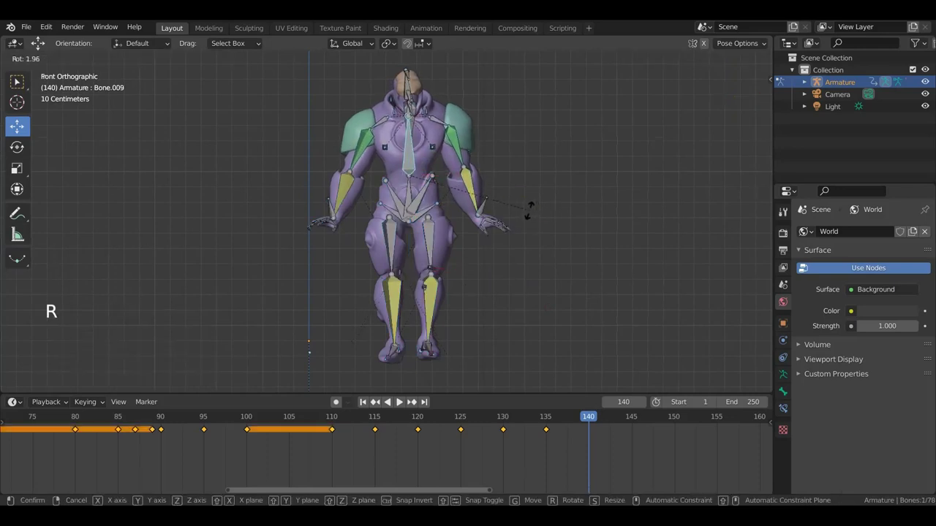
left_click(419, 208)
key("g")
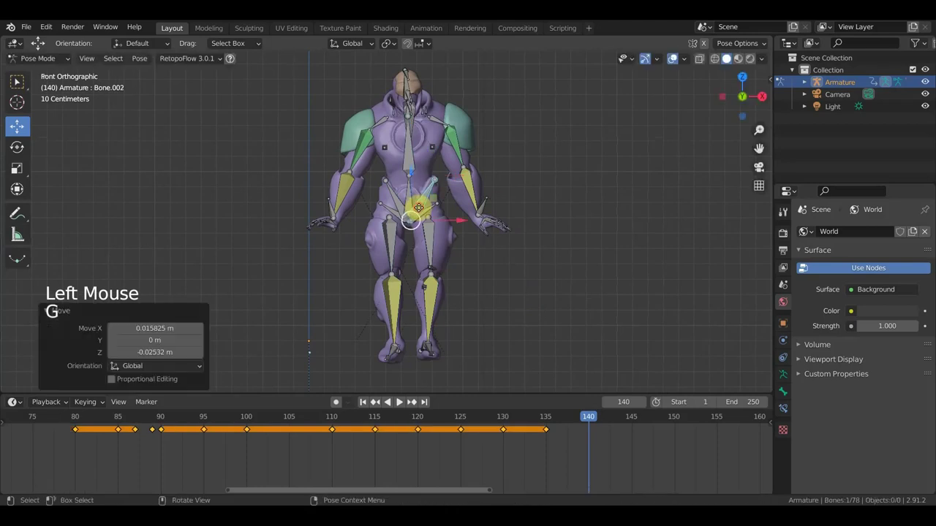
- From behind, rotate a spine bone and both shoulder bones
middle_click(486, 223)
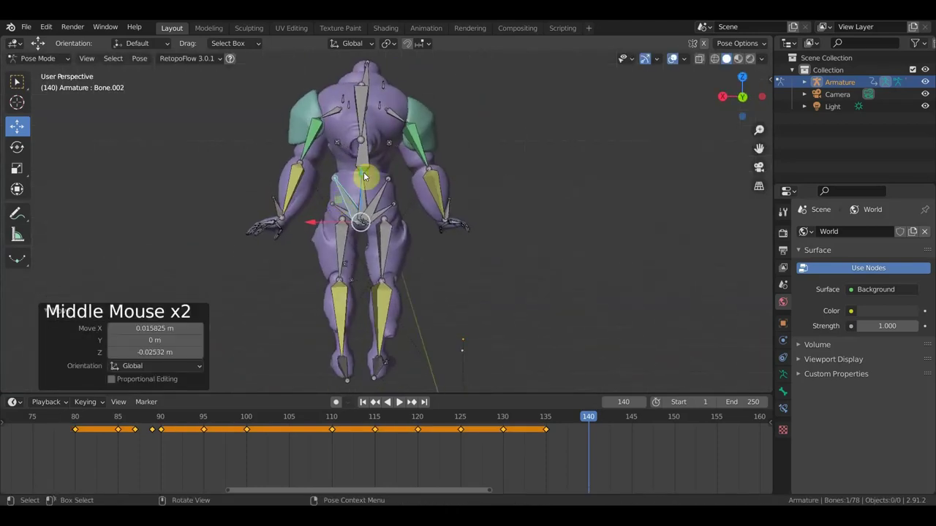
middle_click(369, 169)
left_click(369, 169)
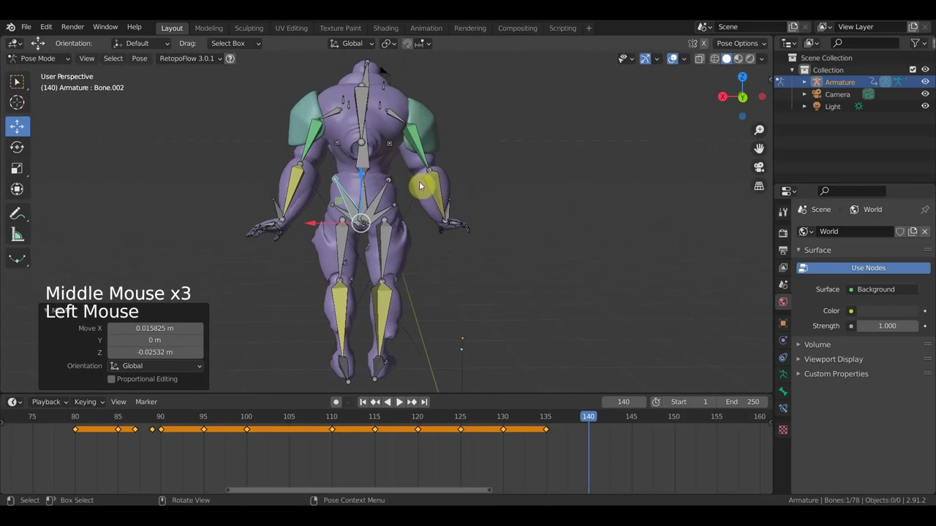
key("r")
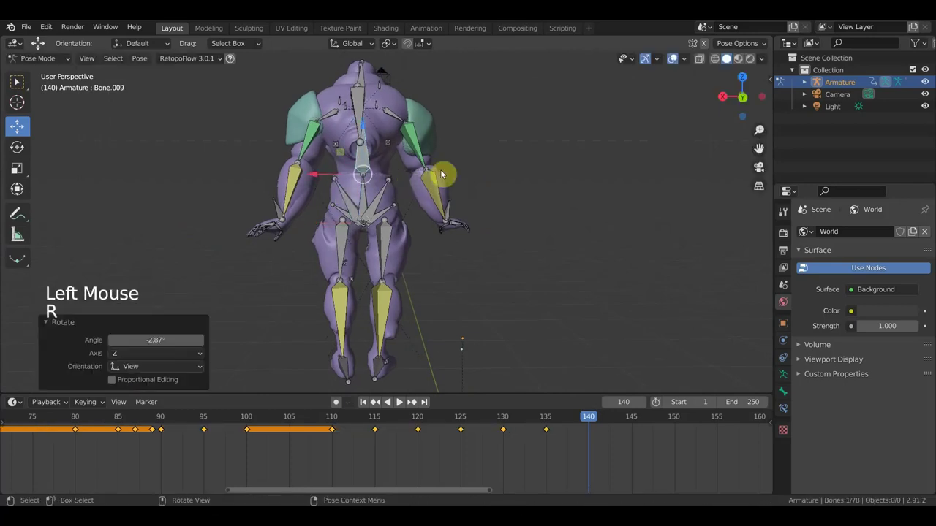
left_click(404, 124)
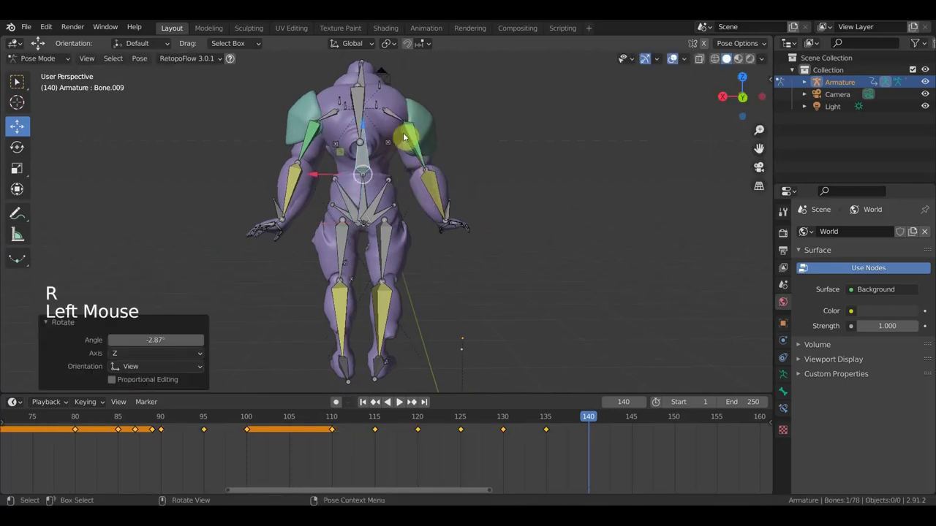
key("r")
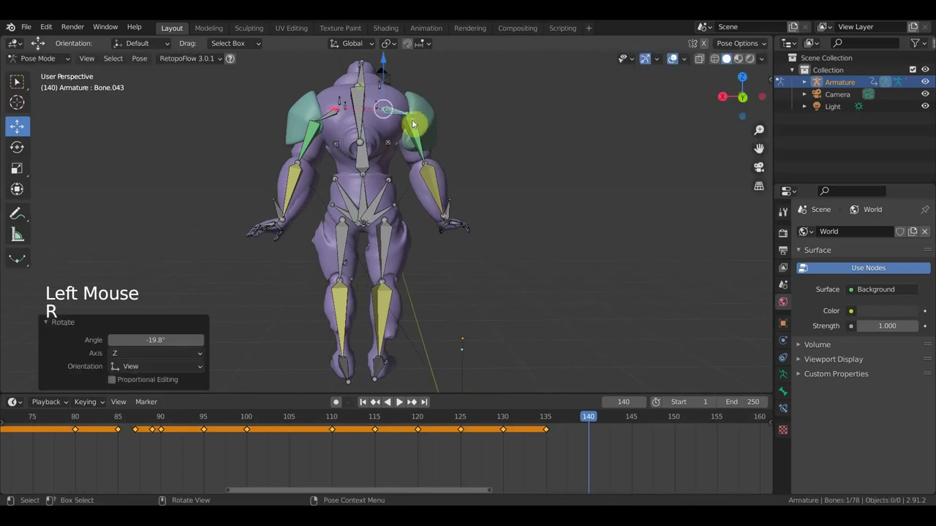
left_click(337, 114)
key("r")
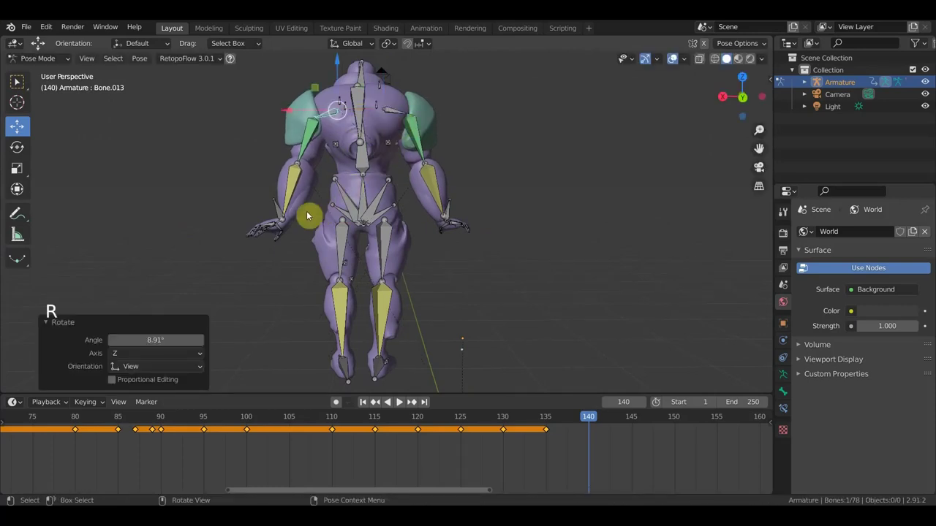
- Rotate the selected shoulder further from the front and top-down views
middle_click(401, 231)
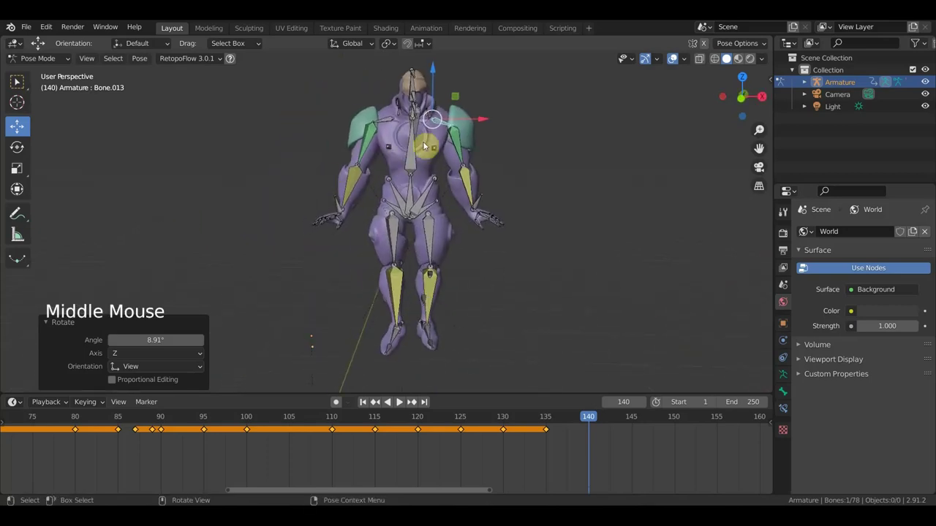
key("KP_1")
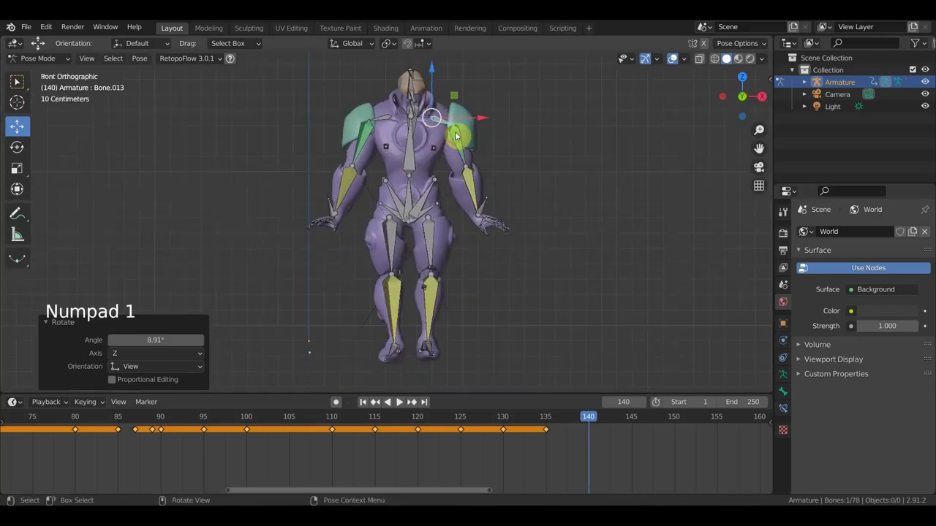
key("r")
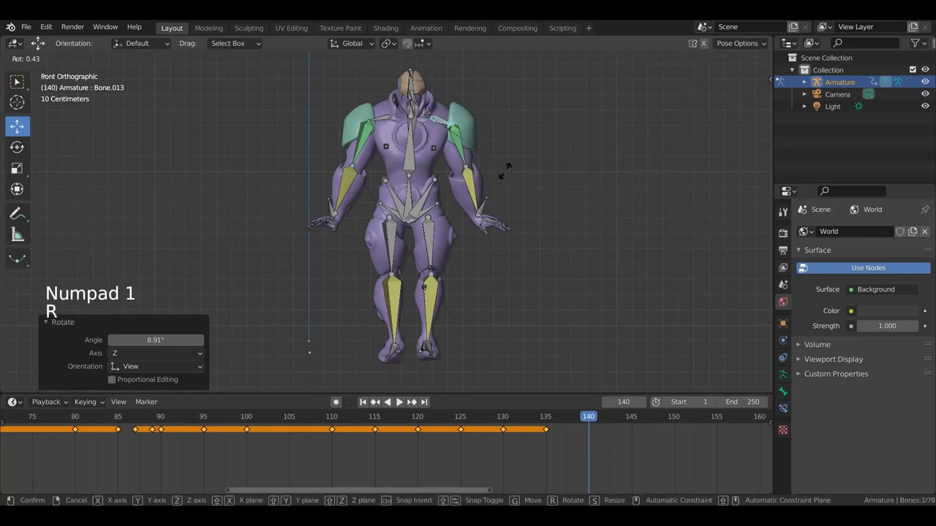
left_click(412, 165)
key("r")
middle_click(468, 193)
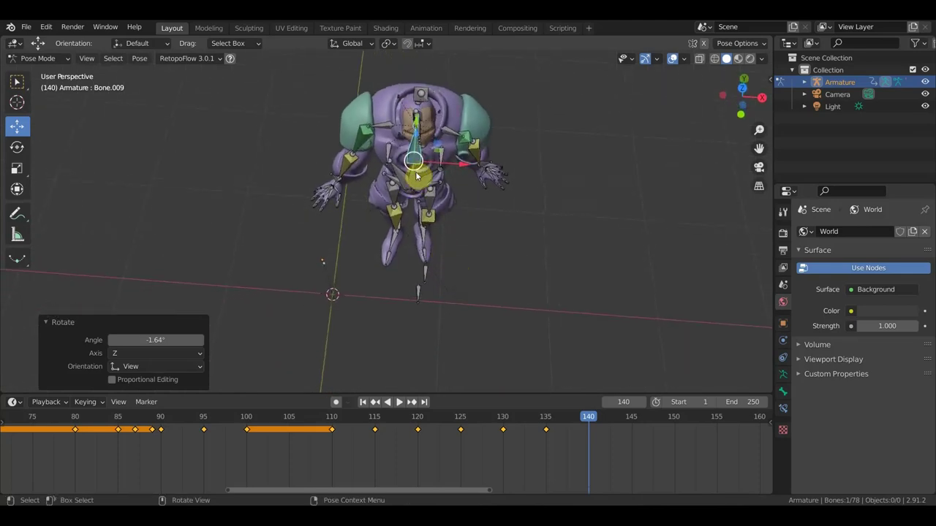
key("KP_7")
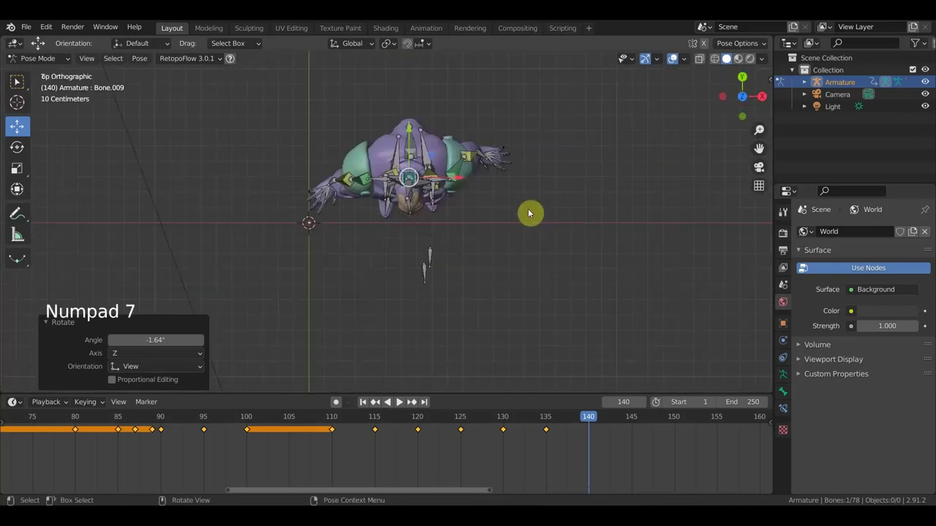
key("r")
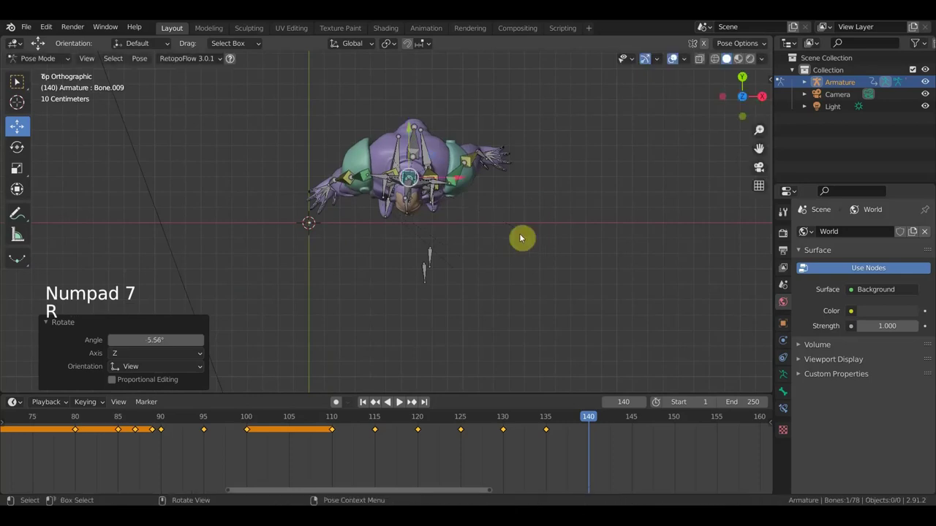
- Shift the hand bone and rotate Bone.011 to bend the body, ending in front view
middle_click(335, 193)
left_click(331, 187)
middle_click(407, 218)
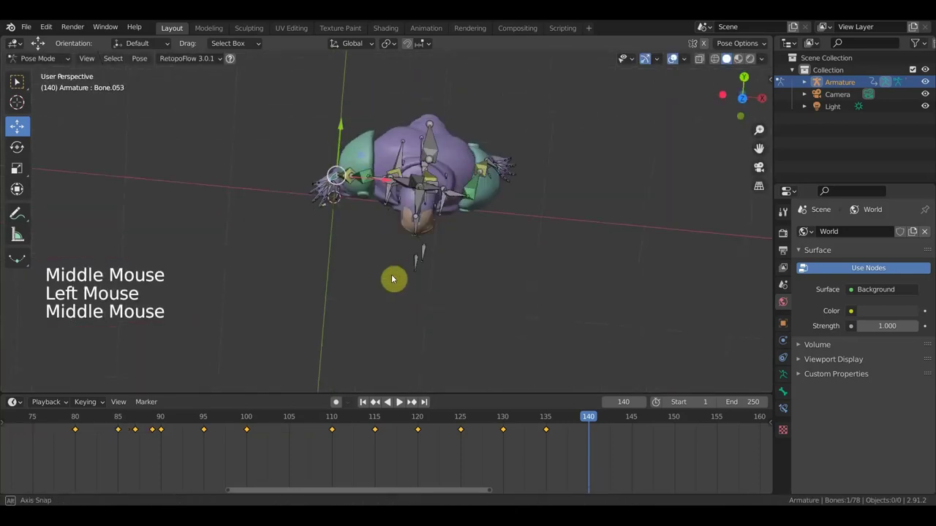
key("g")
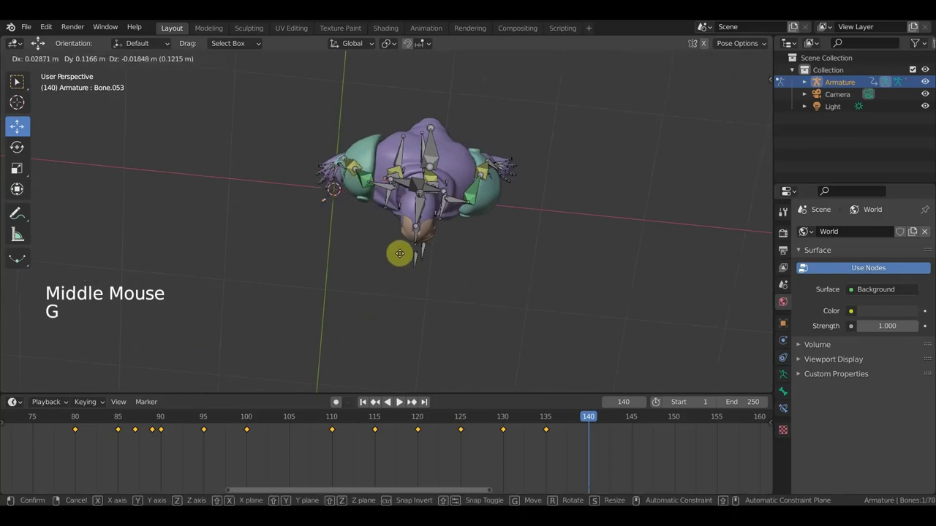
middle_click(434, 158)
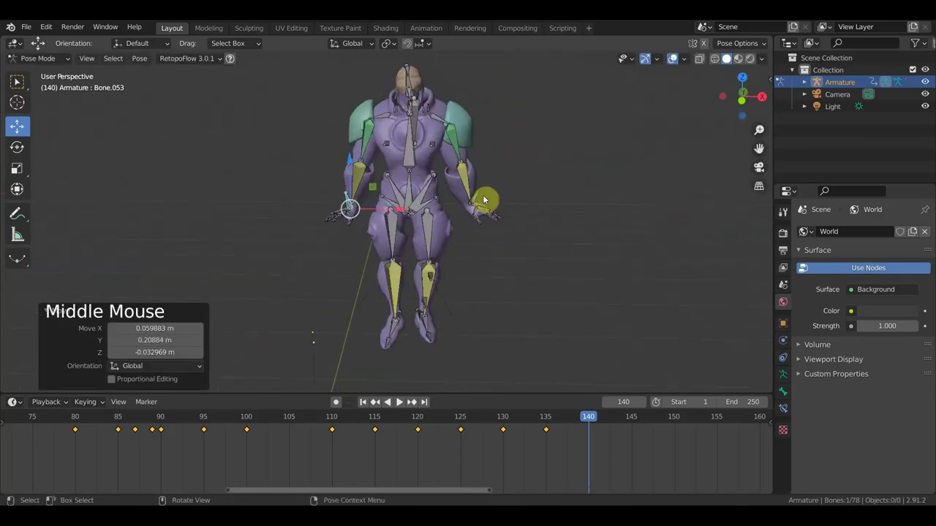
key("g")
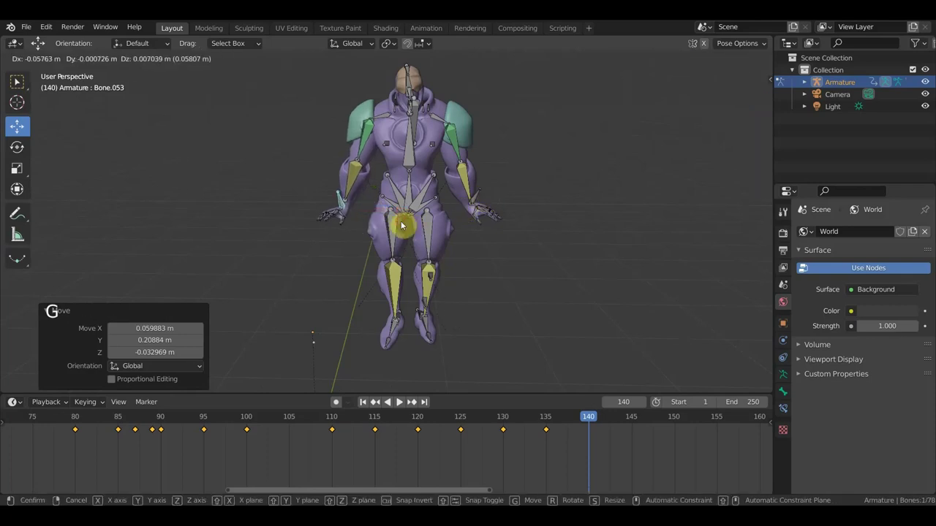
middle_click(497, 210)
left_click(429, 94)
key("r")
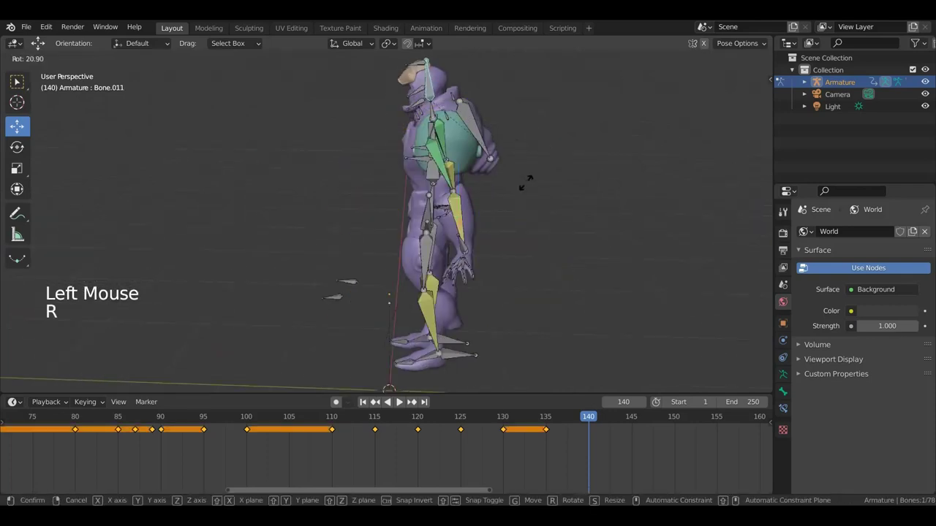
key("KP_1")
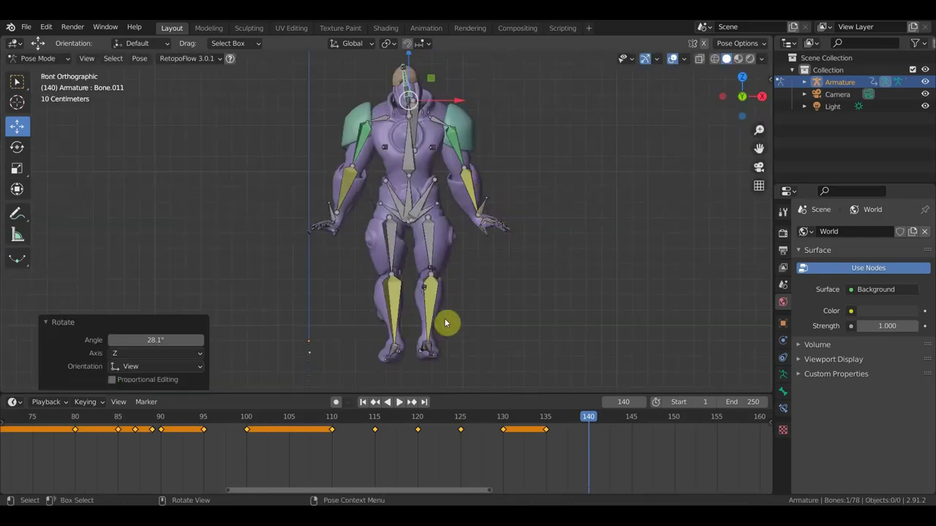
- Toggle the rig overlay to check the bare armored mesh from several angles
key("r")
left_click(676, 64)
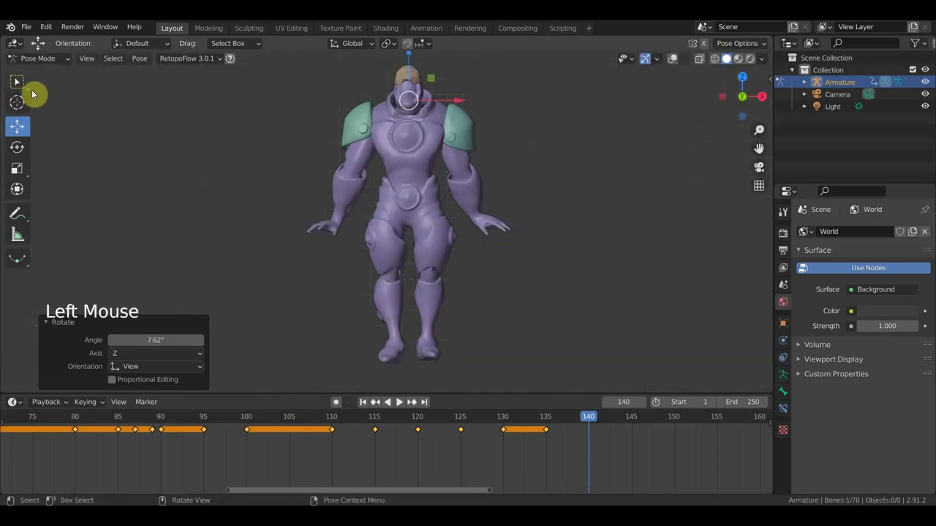
left_click(39, 42)
middle_click(39, 42)
left_click(39, 43)
middle_click(38, 42)
- Rotate a hand bone about 28° and nudge it, then keyframe the whole pose at frame 140
left_click(39, 43)
key("r")
left_click(39, 42)
key("r")
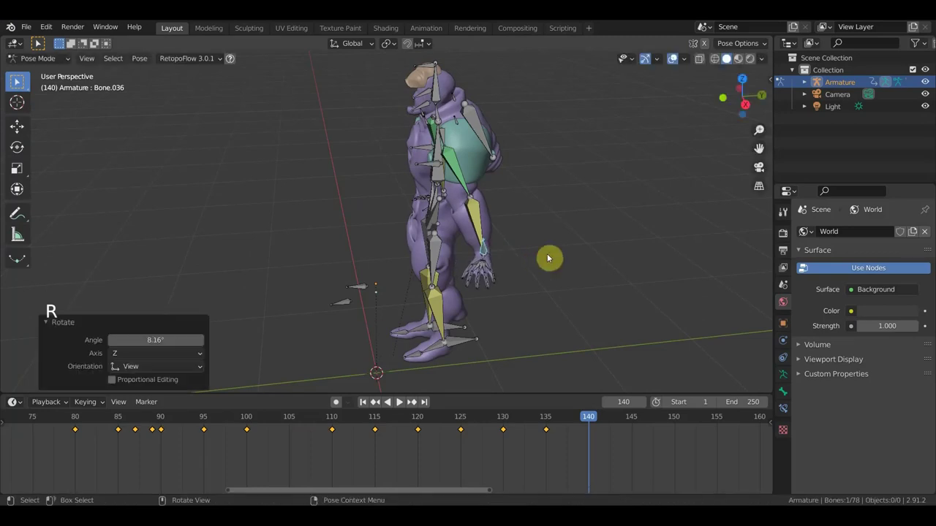
key("g")
middle_click(39, 42)
key("g")
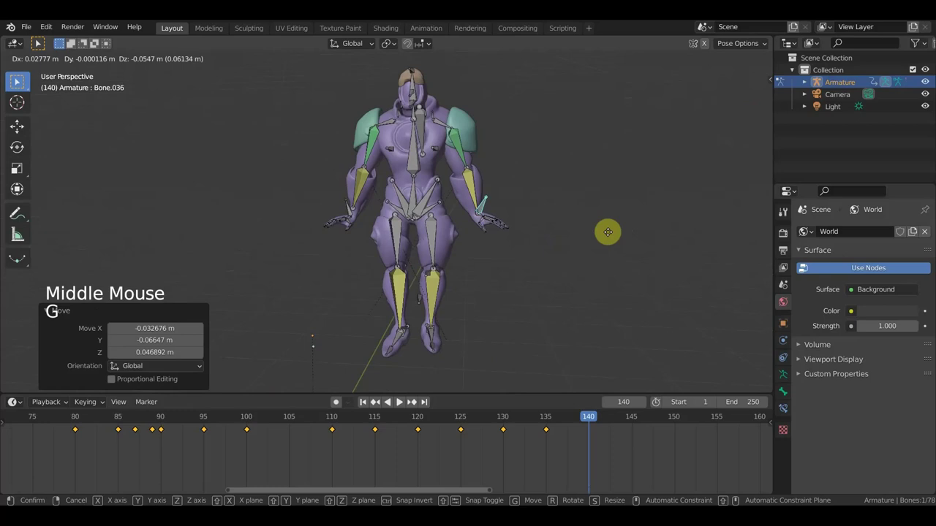
key("a")
key("i")
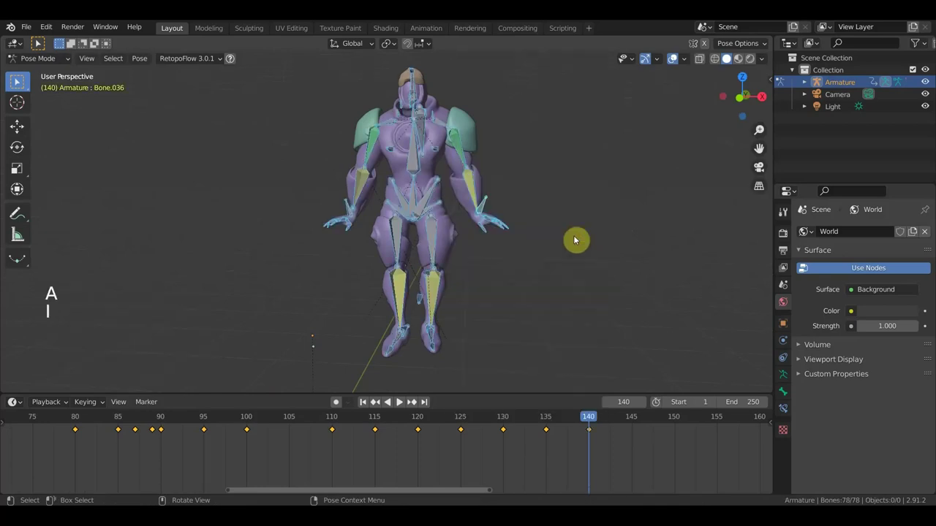
- Scrub back to frame 137 to preview the motion, then return to frame 140
left_click(39, 43)
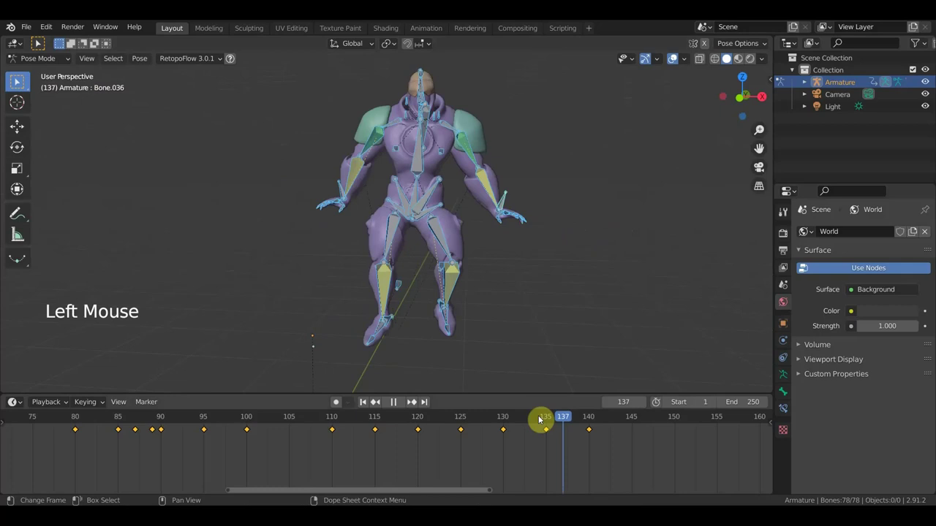
scroll("down", 3)
left_click(22, 128)
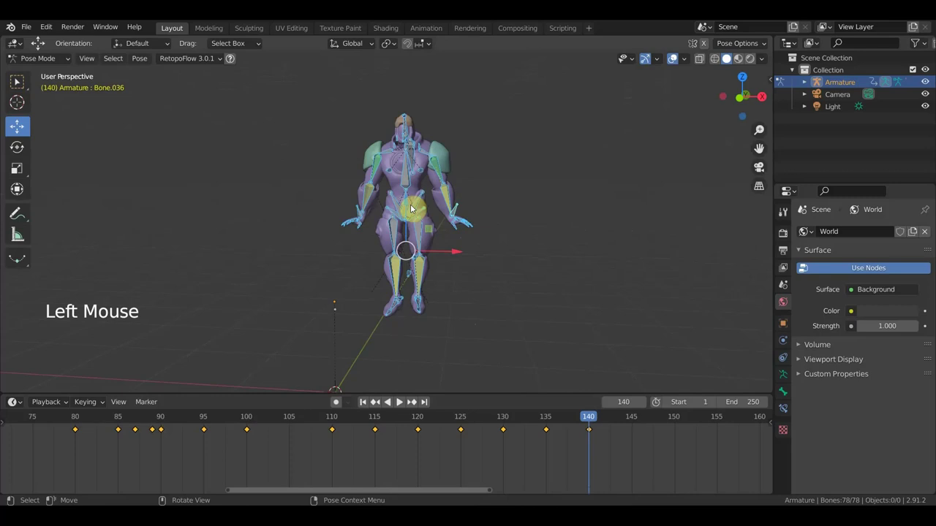
left_click(409, 206)
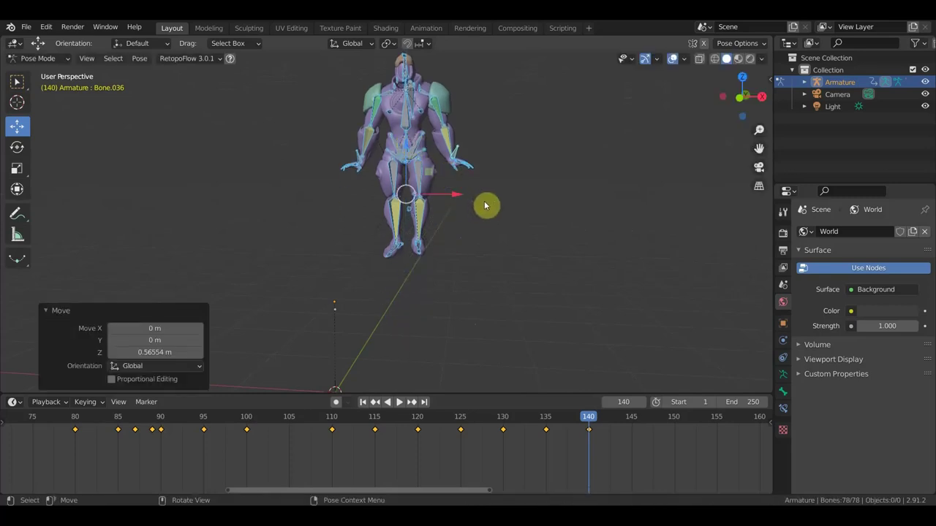
- In front view, shift the whole posed character to the left and keyframe it at frame 140
key("KP_1")
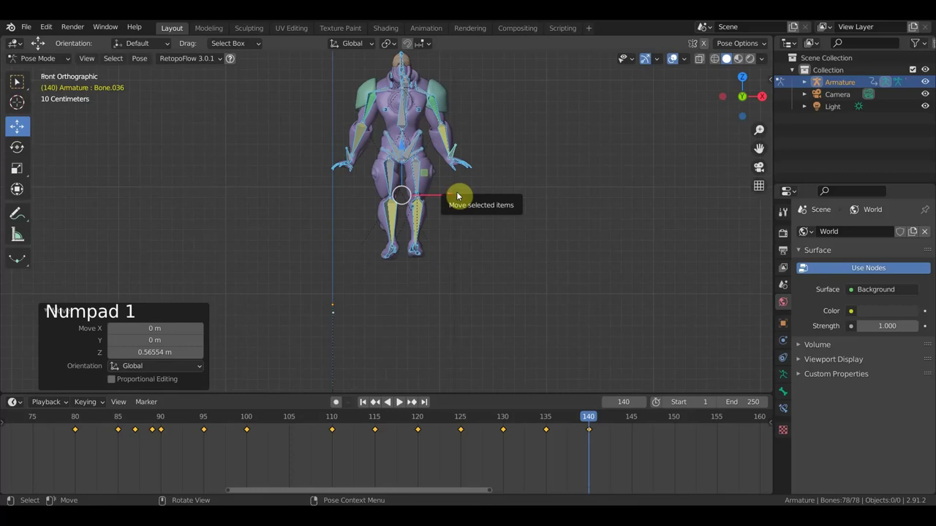
left_click(455, 202)
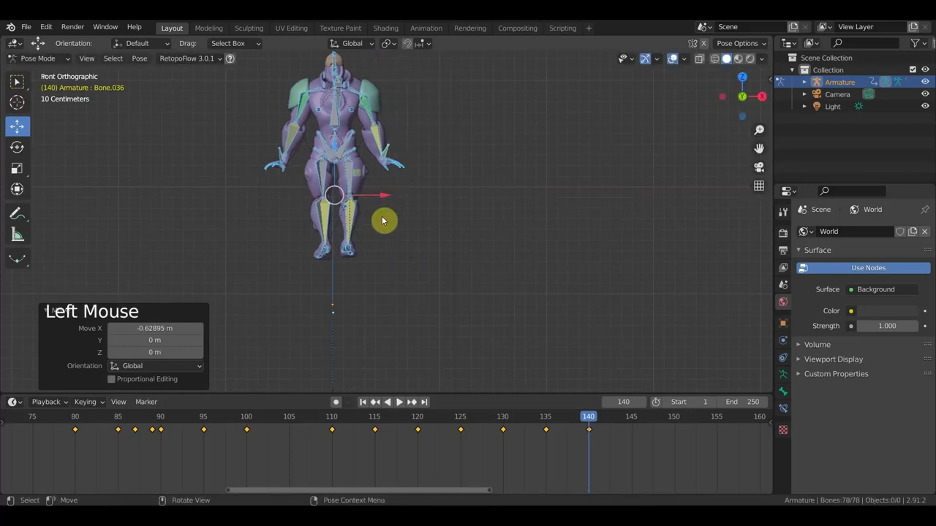
key("a")
key("i")
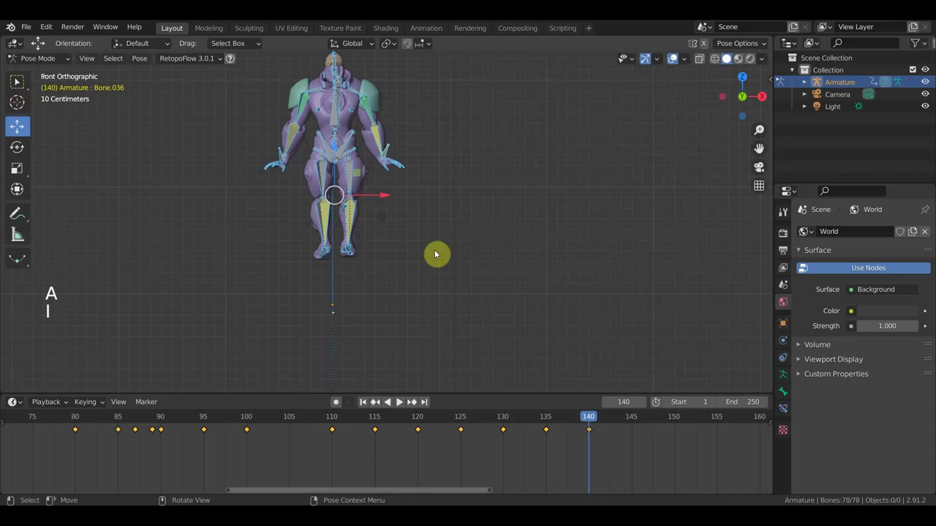
- Scrub from frame 135 toward 139 to compare the sidestep, then select the frame 140 keyframe
left_click(585, 422)
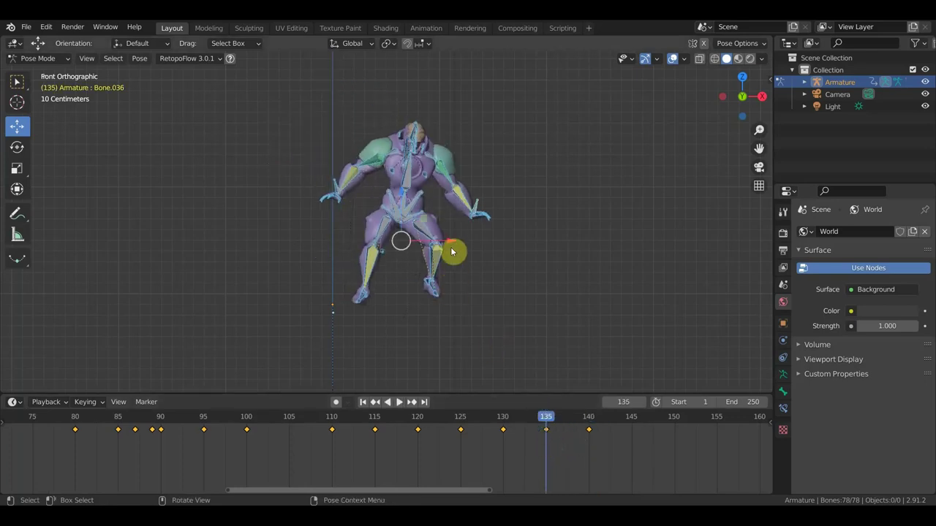
left_click(529, 423)
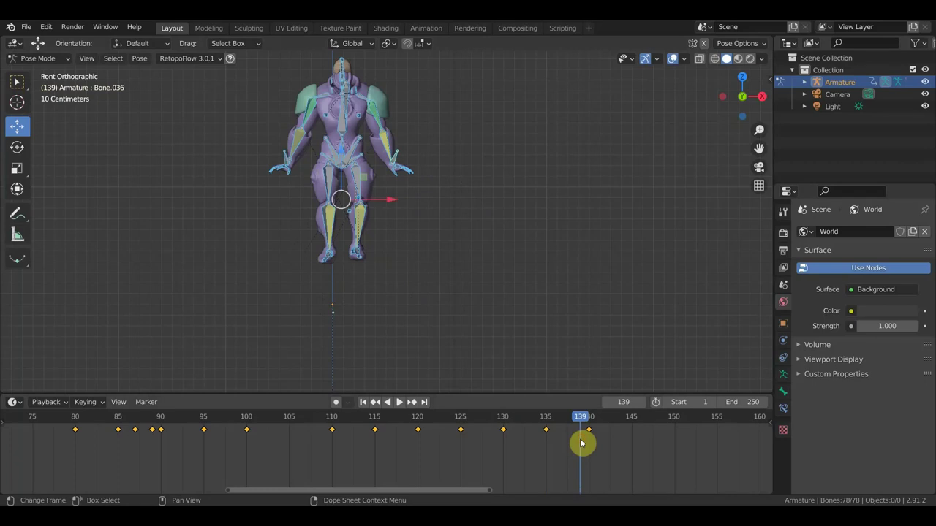
left_click(615, 461)
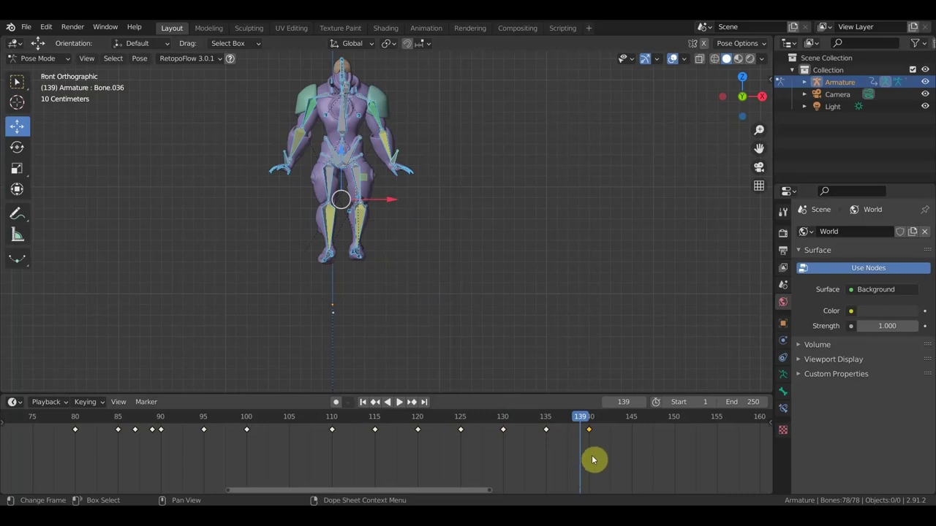
- Slide the frame-140 keyframe to frame 145 and play back the slower sidestep
key("g")
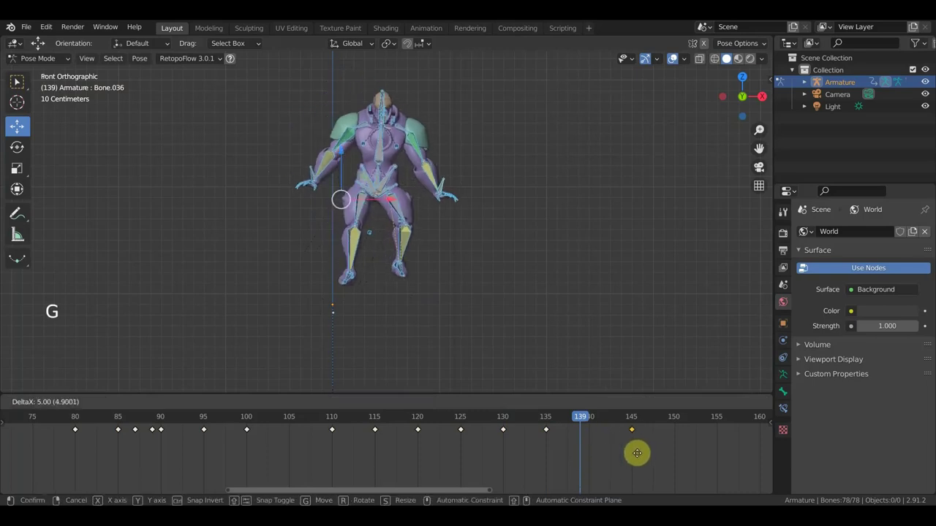
left_click(556, 421)
key("space")
key("space")
left_click(655, 422)
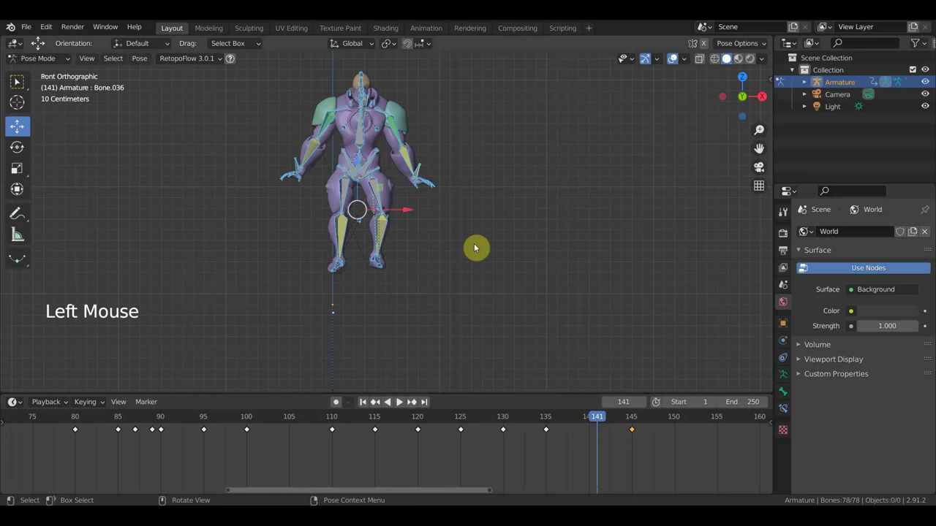
- Review the motion from frame 135 and leave the playhead on frame 139
key("r")
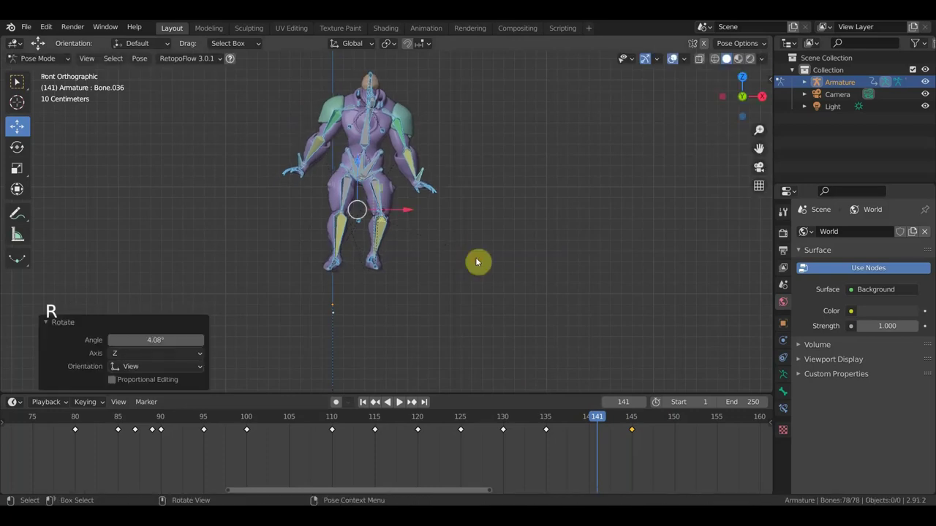
key("r")
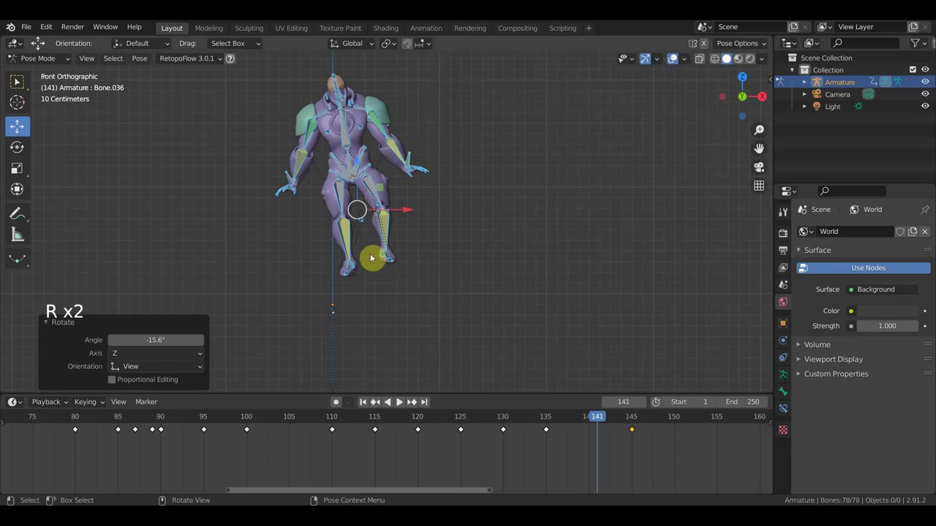
left_click(598, 423)
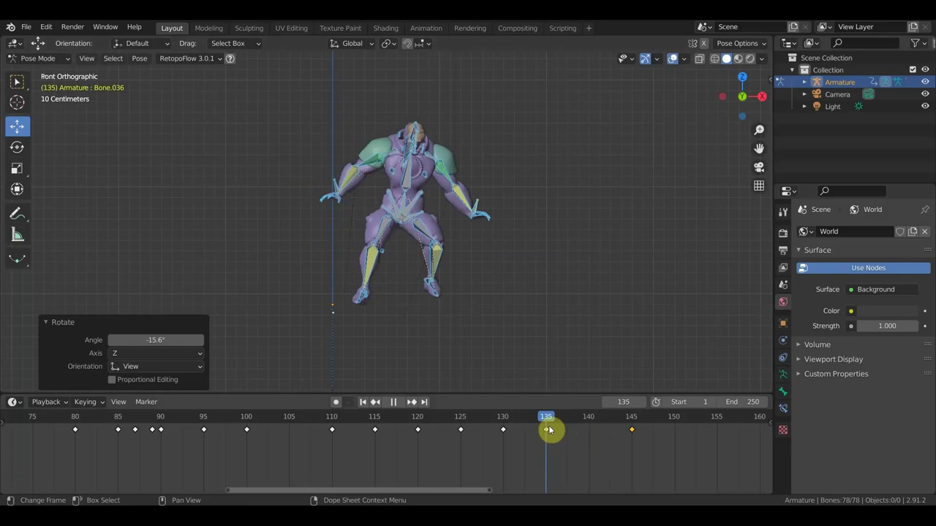
left_click(554, 421)
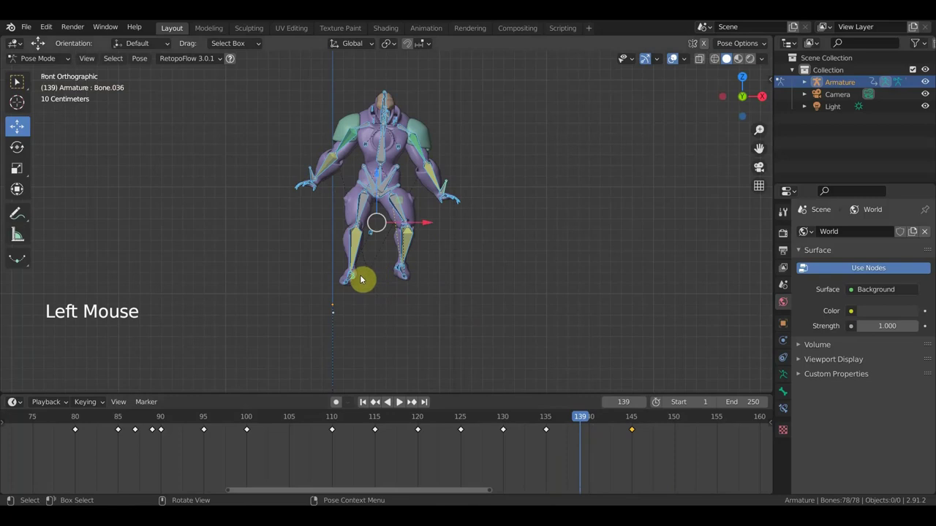
- Adjust the foot and arm bones to refine the pose at frame 139
middle_click(388, 277)
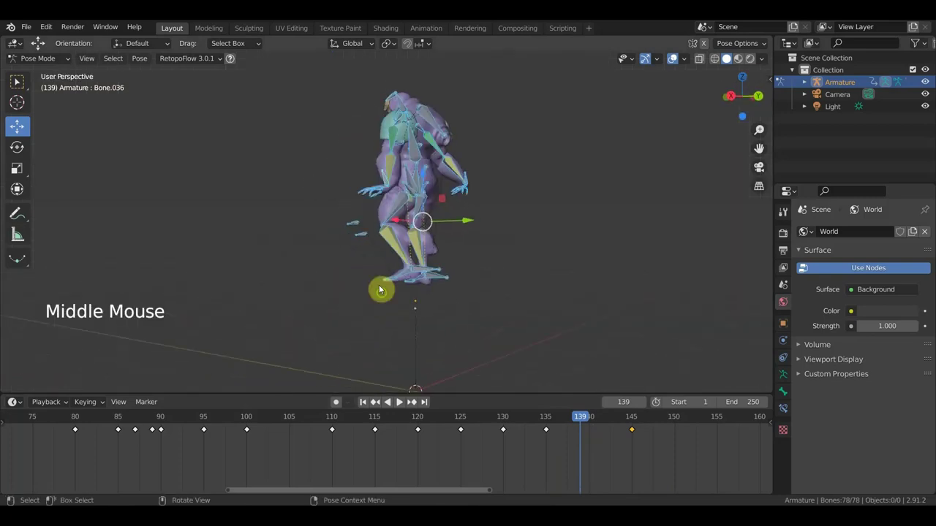
middle_click(380, 282)
left_click(380, 282)
key("g")
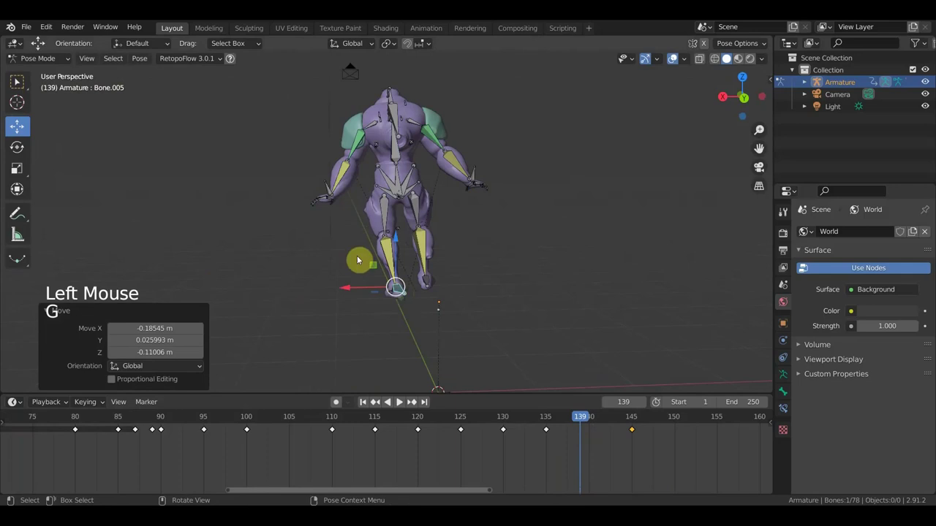
left_click(330, 184)
key("g")
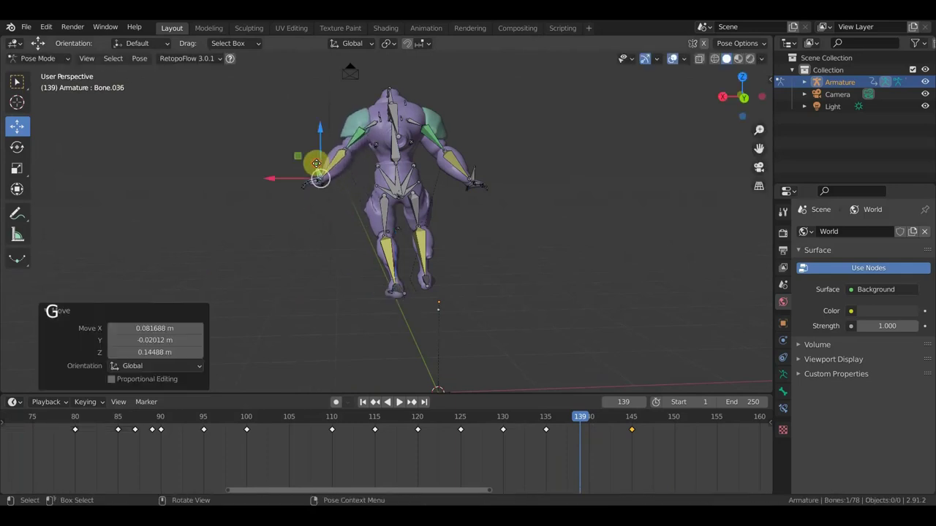
left_click(478, 174)
key("g")
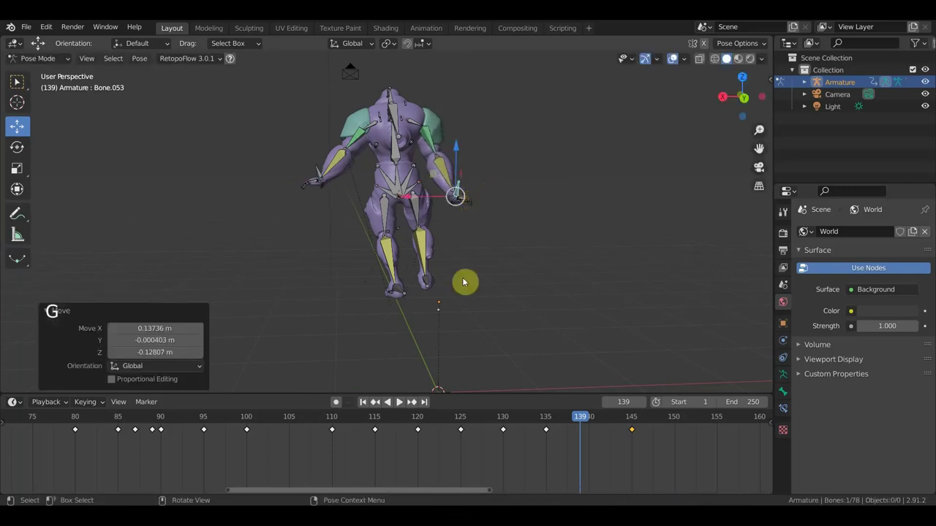
left_click(428, 286)
key("g")
- Key every bone of the rig at frame 139 and start shifting the whole body about 0.16 m
middle_click(466, 311)
scroll("up", 3)
middle_click(450, 228)
middle_click(449, 228)
key("a")
key("i")
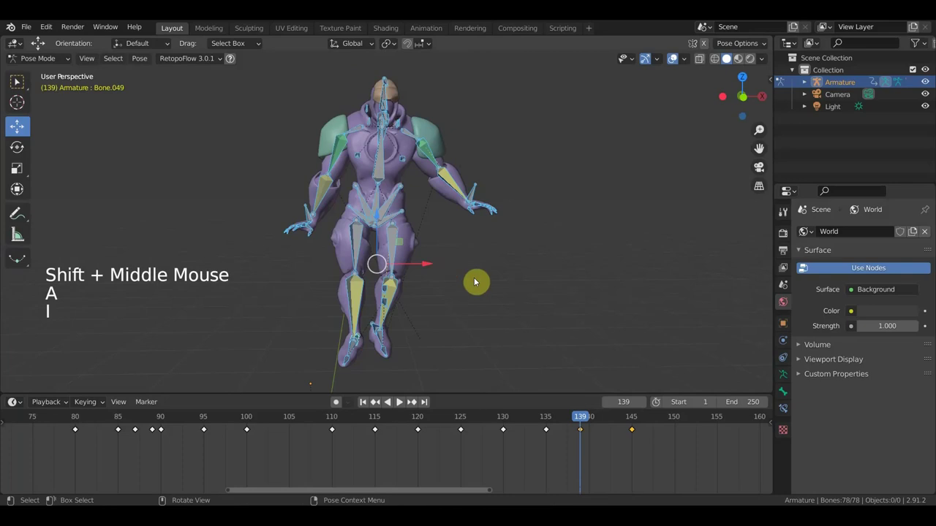
left_click(580, 424)
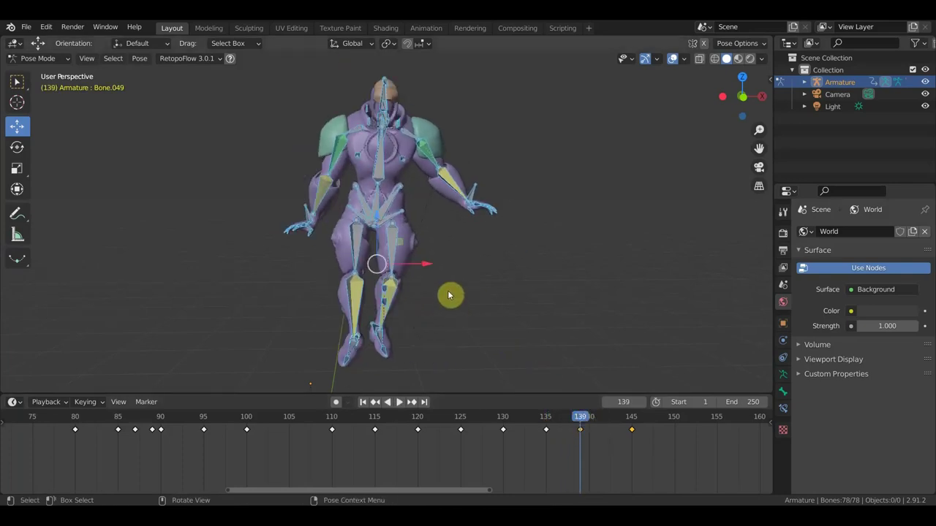
key("g")
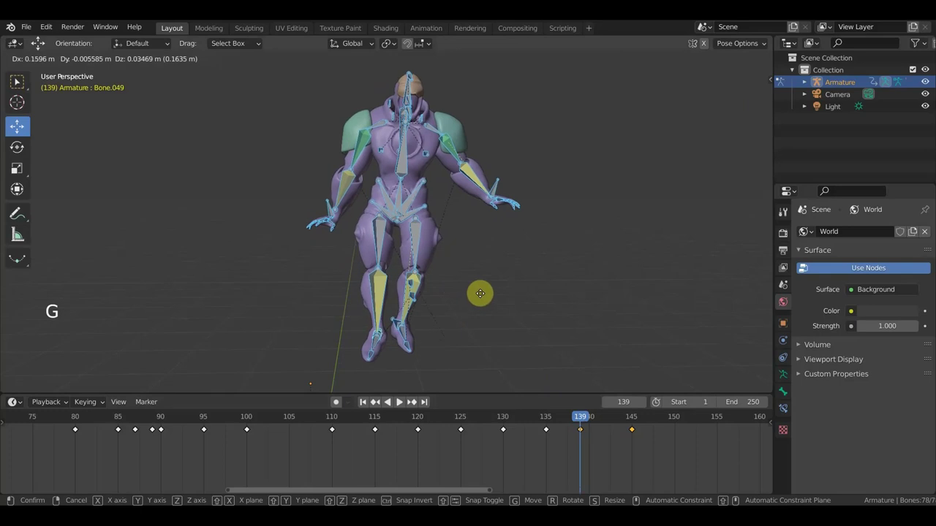
- Confirm the rig's shift, preview the motion, and return to frame 139
key("a")
key("i")
left_click(586, 422)
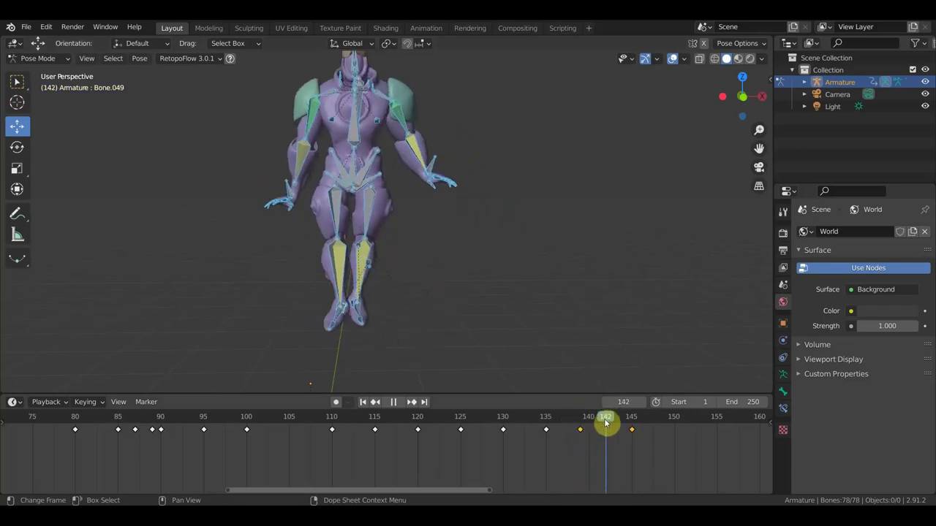
scroll("down", 3)
left_click(603, 421)
scroll("down", 3)
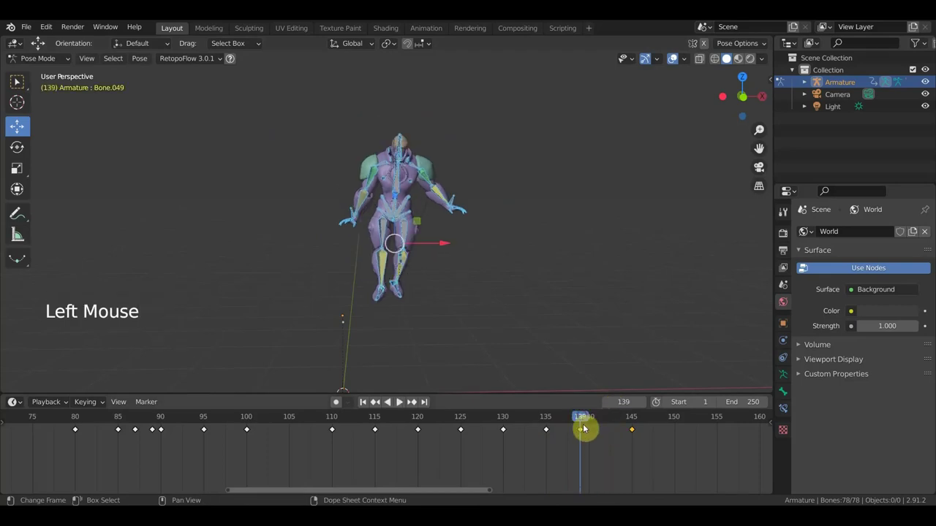
left_click(605, 452)
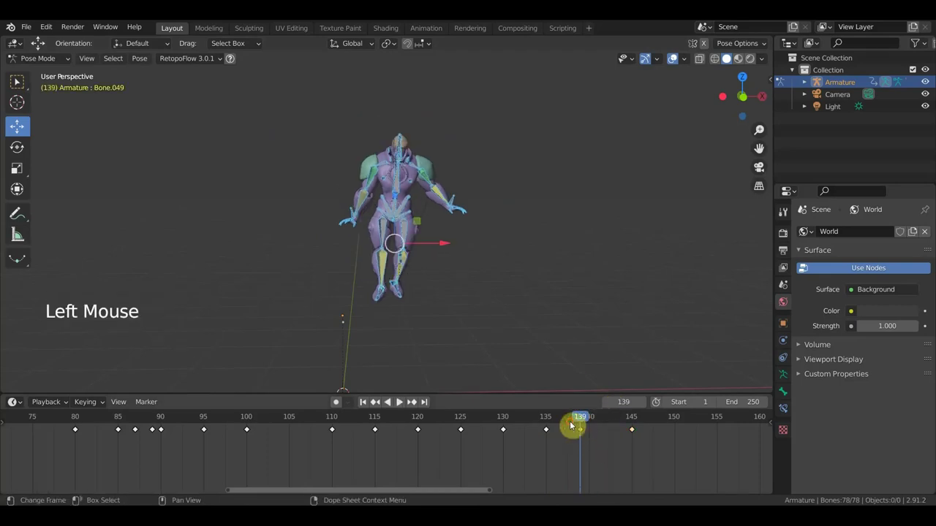
key("g")
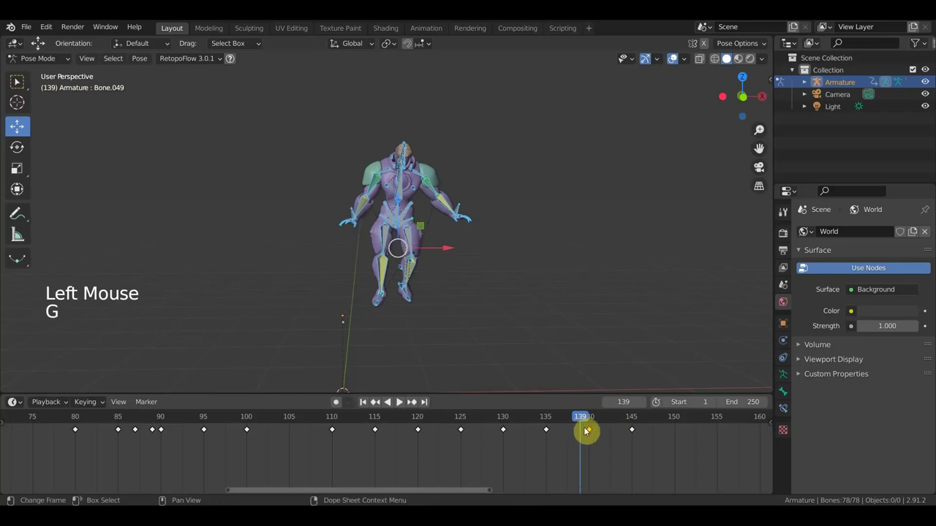
- Key location and rotation of all bones at frame 140
left_click(584, 417)
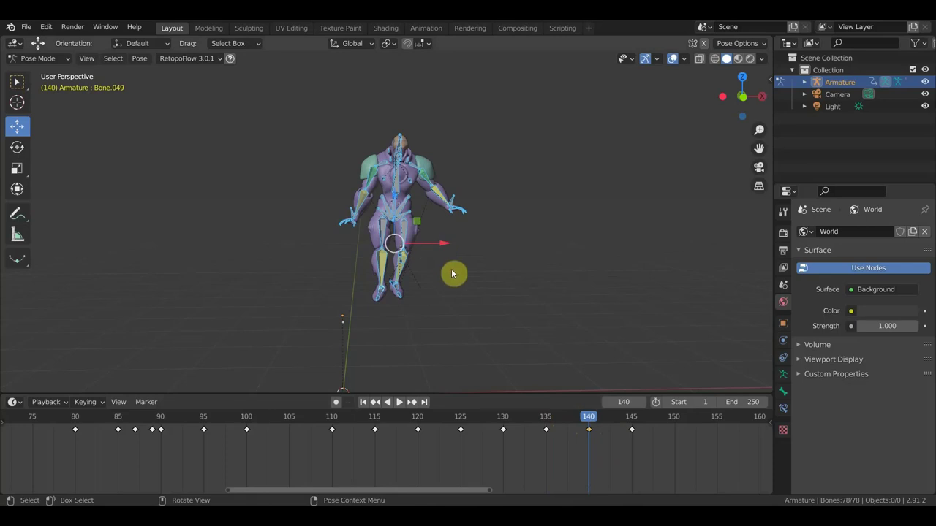
key("g")
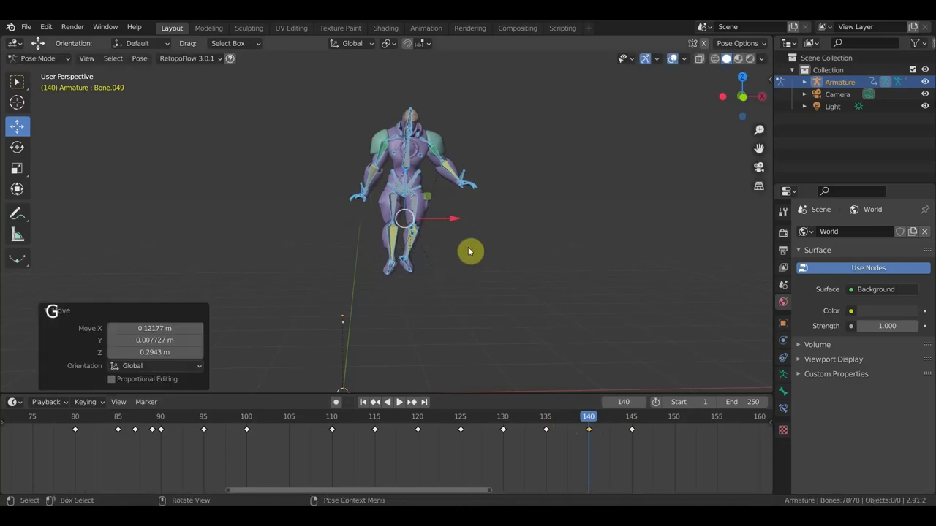
key("a")
key("i")
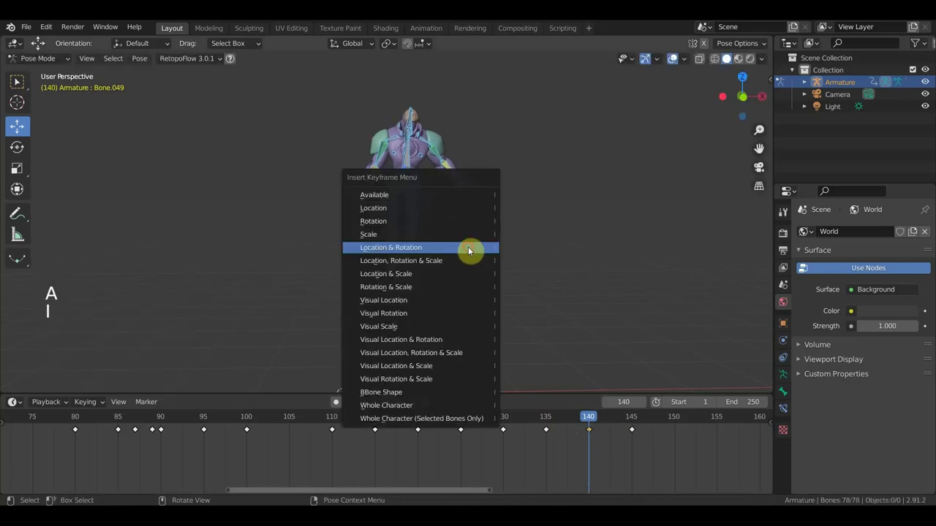
left_click(589, 423)
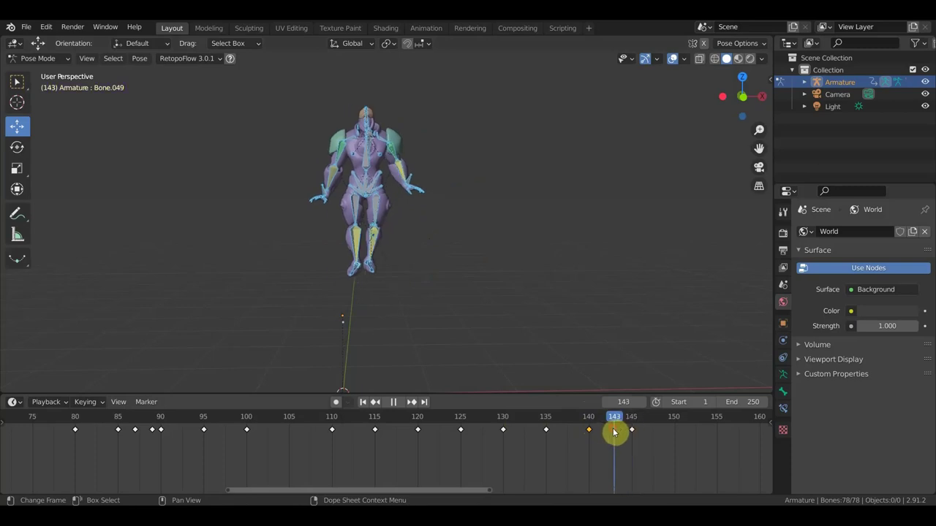
- Rotate the bones at frame 143, key location and rotation there, and move on to frame 146
key("r")
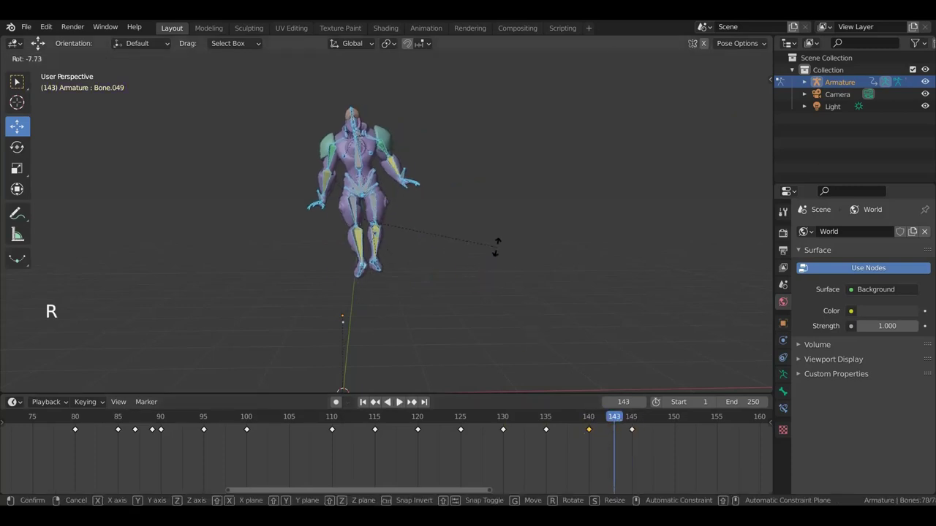
key("a")
key("i")
left_click(623, 417)
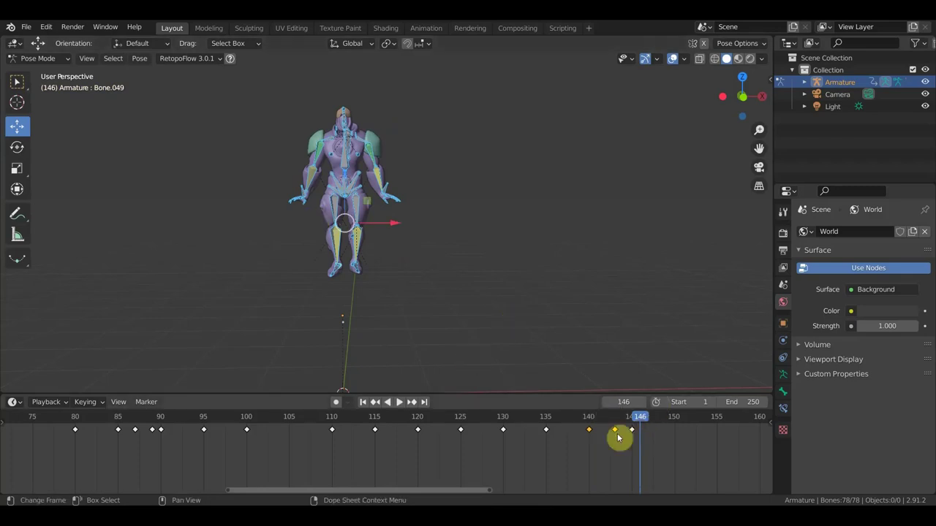
middle_click(577, 463)
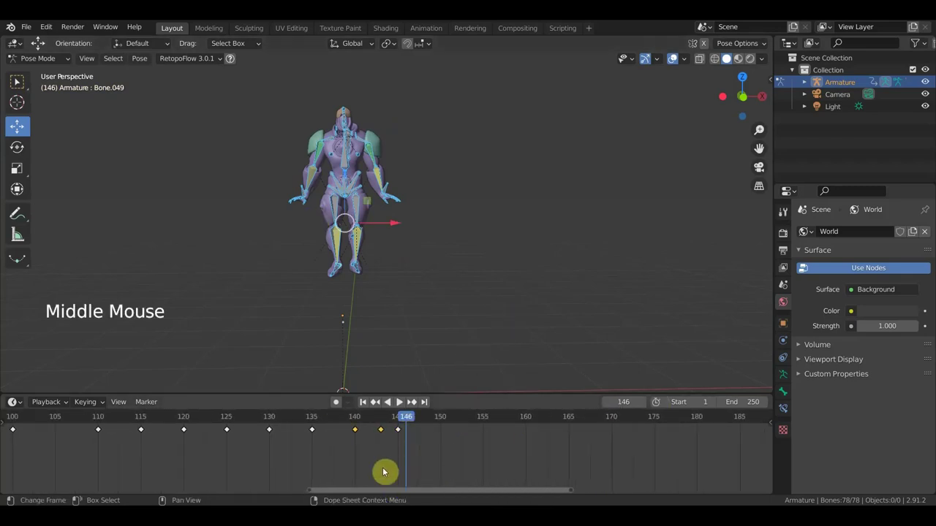
- From the side view, move the whole rig forward at frame 147 and keyframe that position
scroll("up", 3)
middle_click(401, 262)
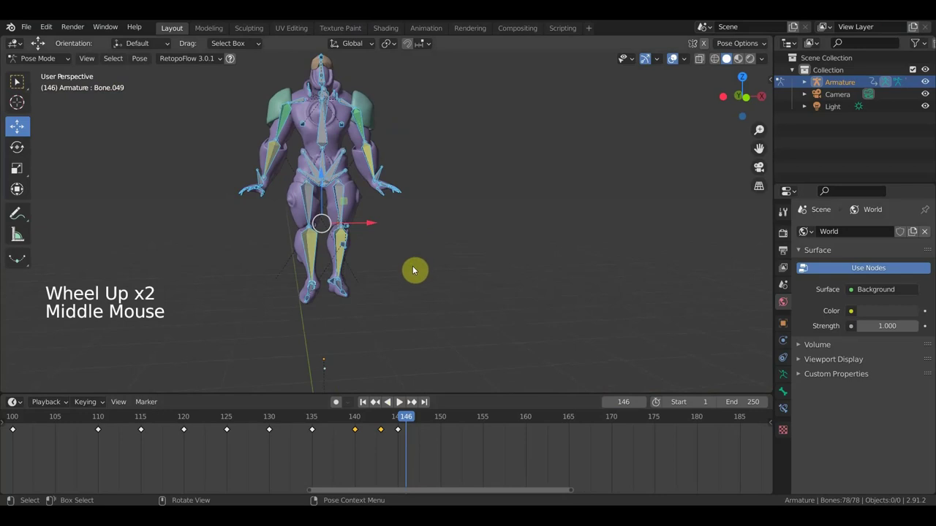
left_click(414, 422)
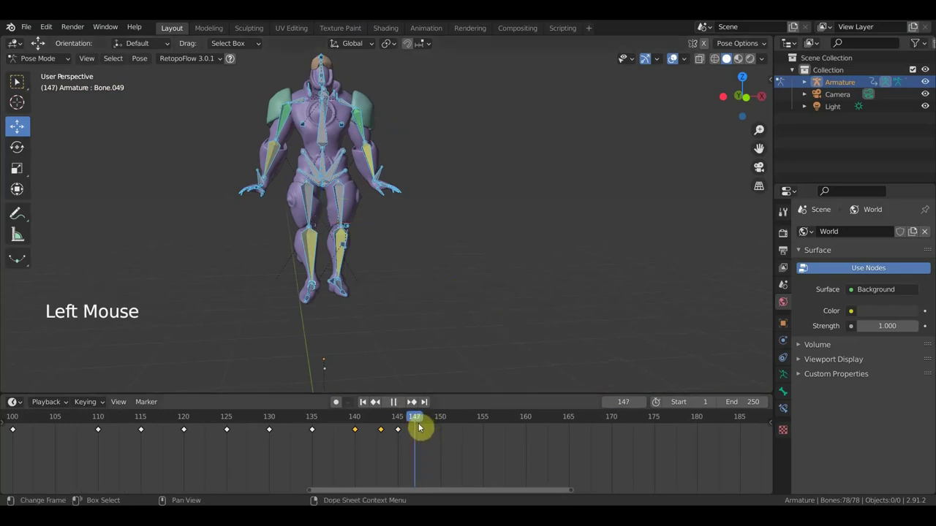
key("KP_3")
scroll("down", 3)
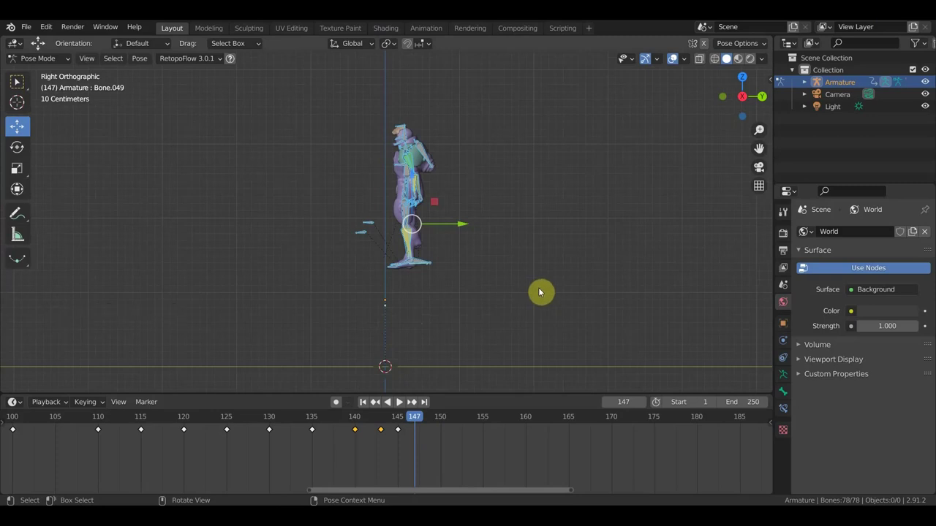
key("g")
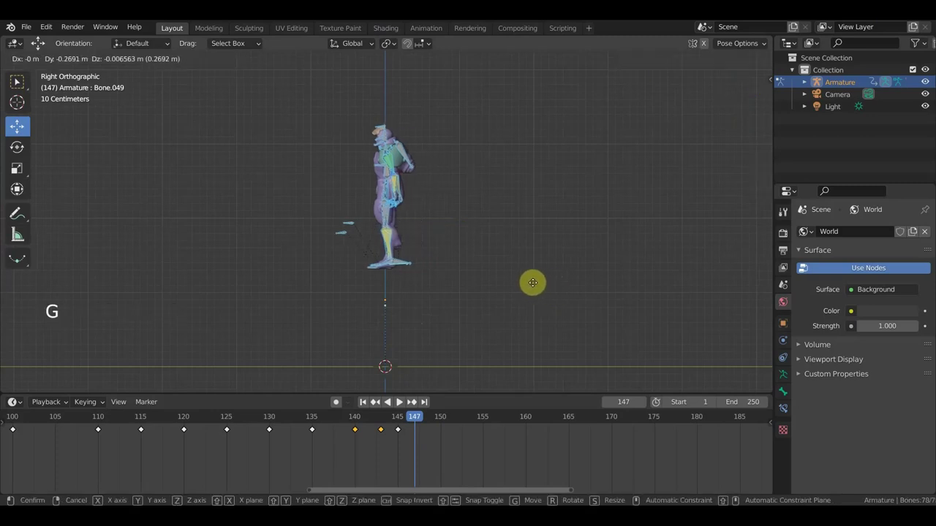
key("g")
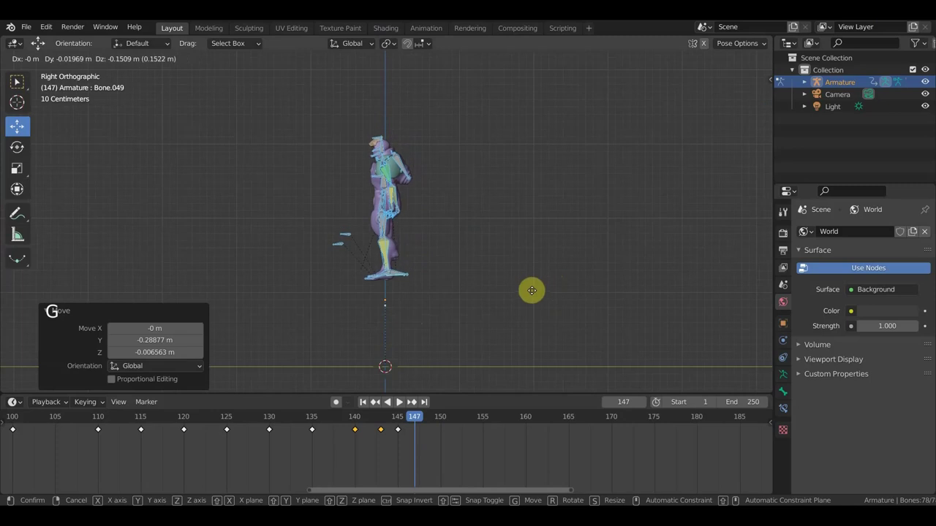
key("a")
key("i")
- Step through frames 150 and 155 to check the forward motion
middle_click(468, 339)
left_click(412, 419)
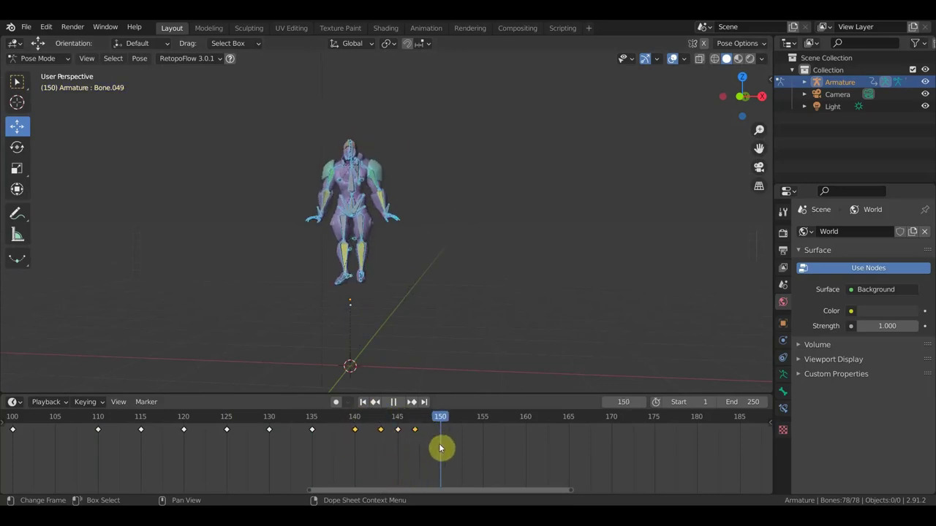
middle_click(428, 290)
key("KP_3")
scroll("up", 3)
left_click(441, 315)
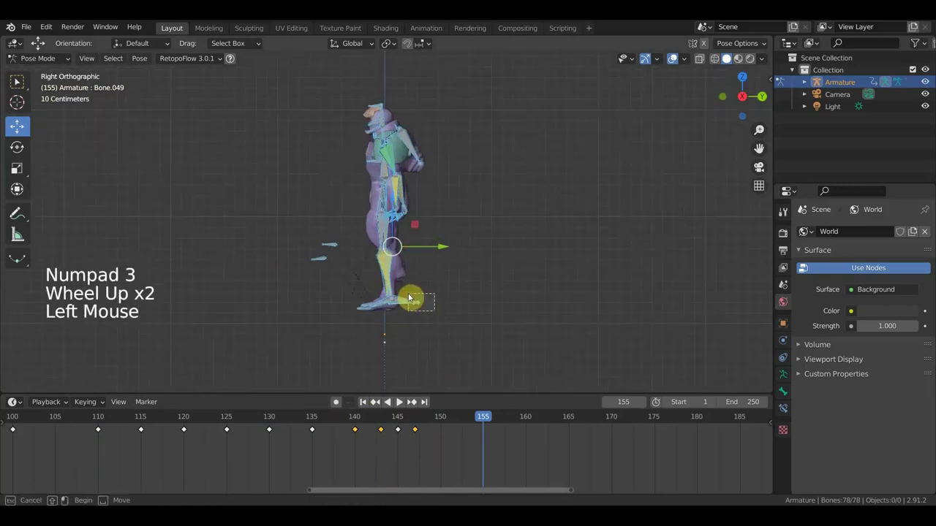
key("g")
key("g")
- Start moving an arm bone about 0.37 m at frame 155
middle_click(417, 243)
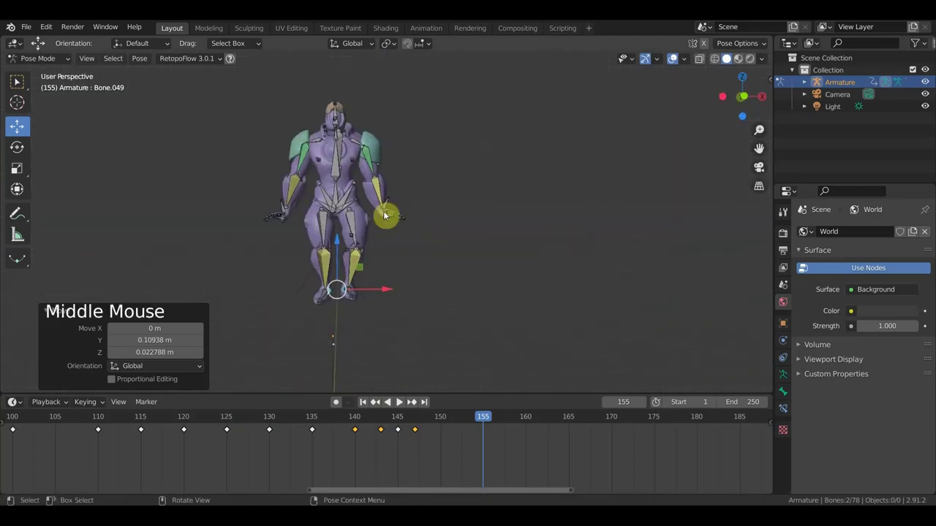
middle_click(338, 199)
left_click(338, 200)
key("g")
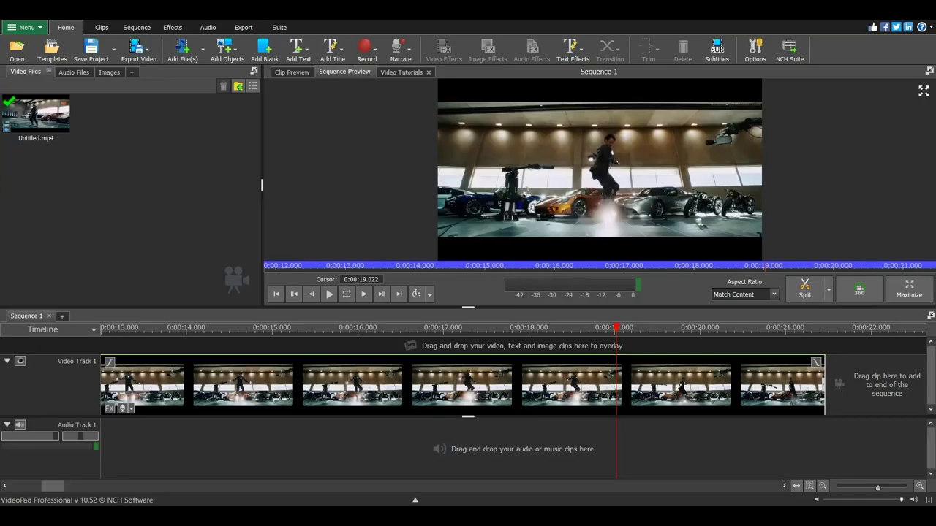
left_click(390, 202)
key("g")
middle_click(431, 198)
- Reposition and rotate several arm and body bones for the frame-155 pose
key("g")
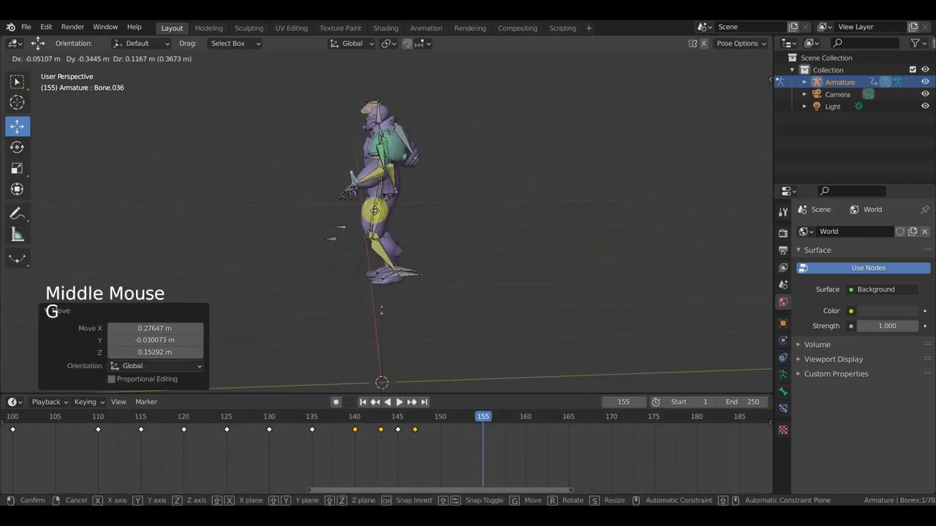
middle_click(413, 223)
scroll("up", 3)
key("g")
middle_click(334, 225)
left_click(257, 204)
key("g")
middle_click(287, 187)
key("g")
middle_click(412, 259)
left_click(386, 99)
key("r")
middle_click(443, 207)
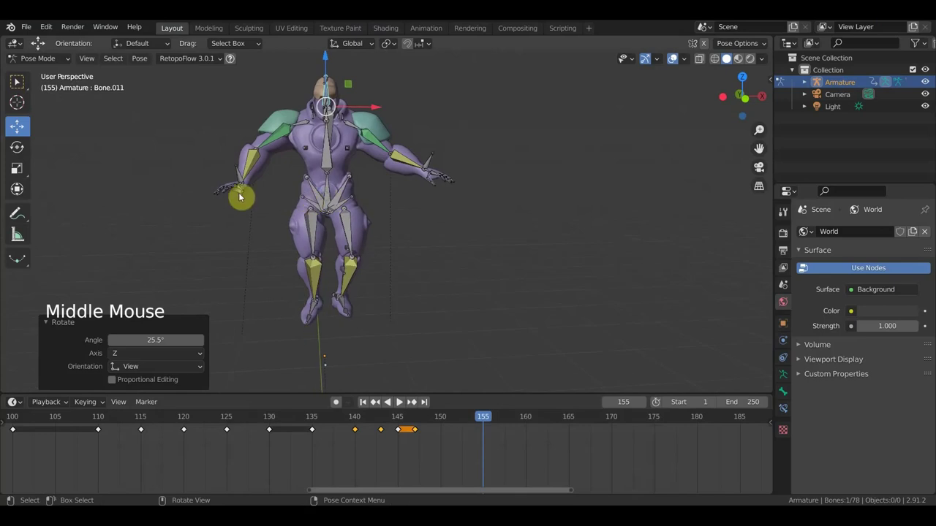
- Adjust the right arm, shoulder and foot bones, shifting a leg bone about 0.06 m
left_click(240, 174)
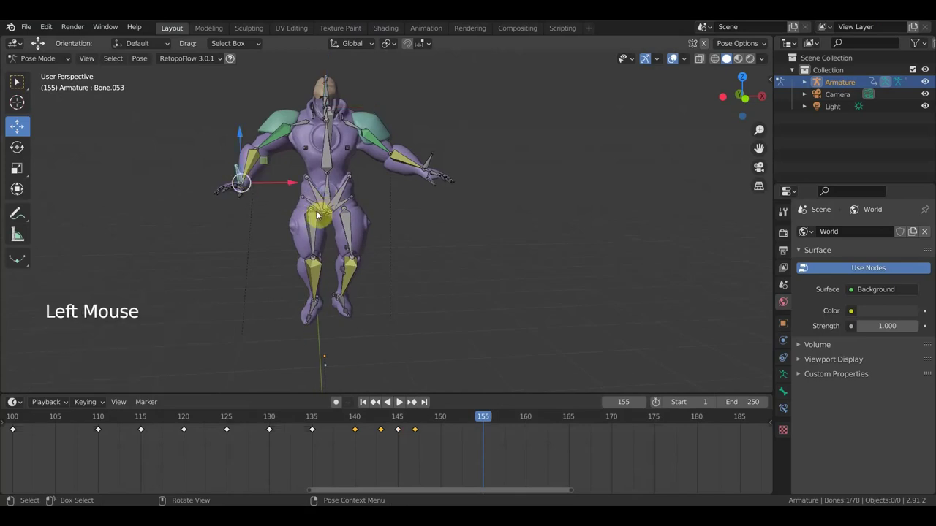
key("g")
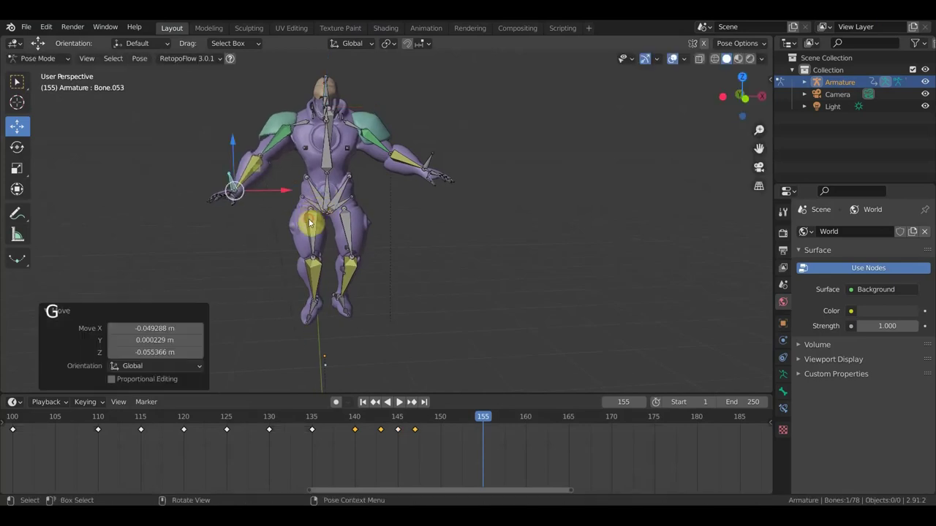
middle_click(366, 196)
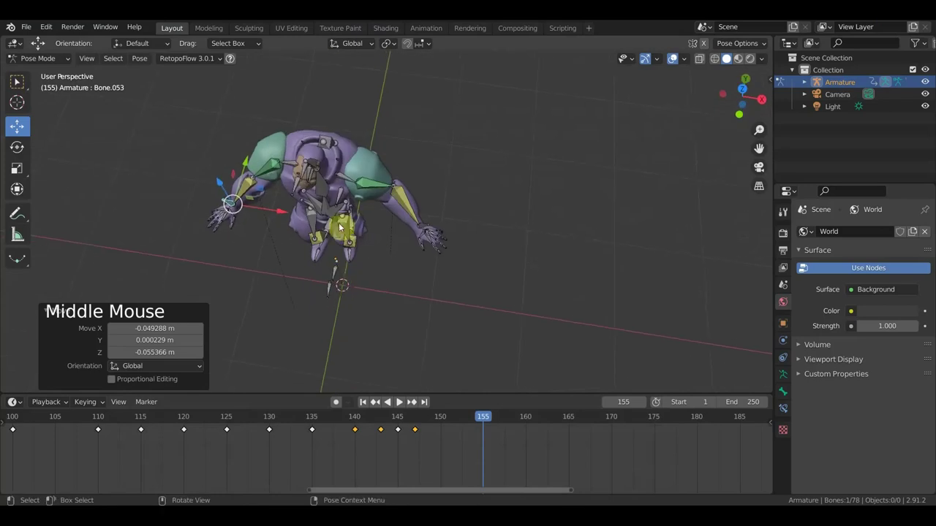
left_click(347, 184)
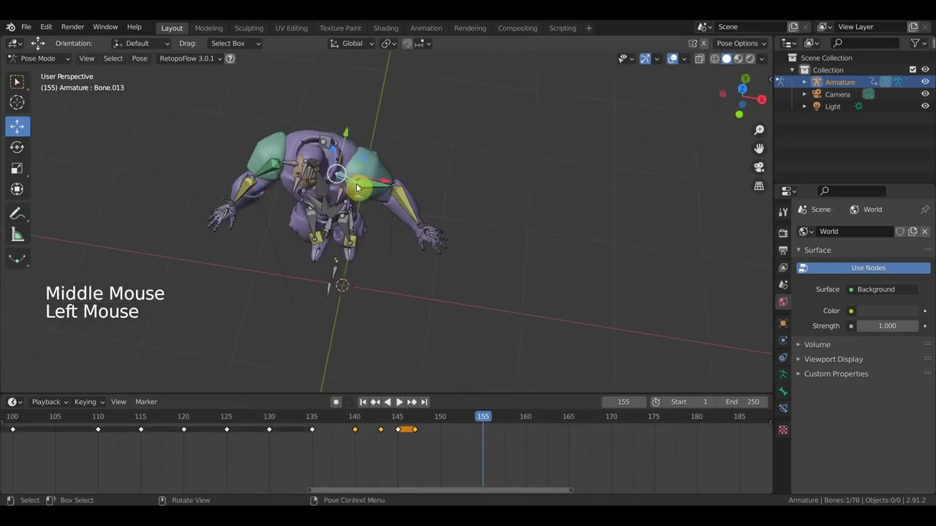
key("r")
scroll("up", 3)
middle_click(386, 191)
key("r")
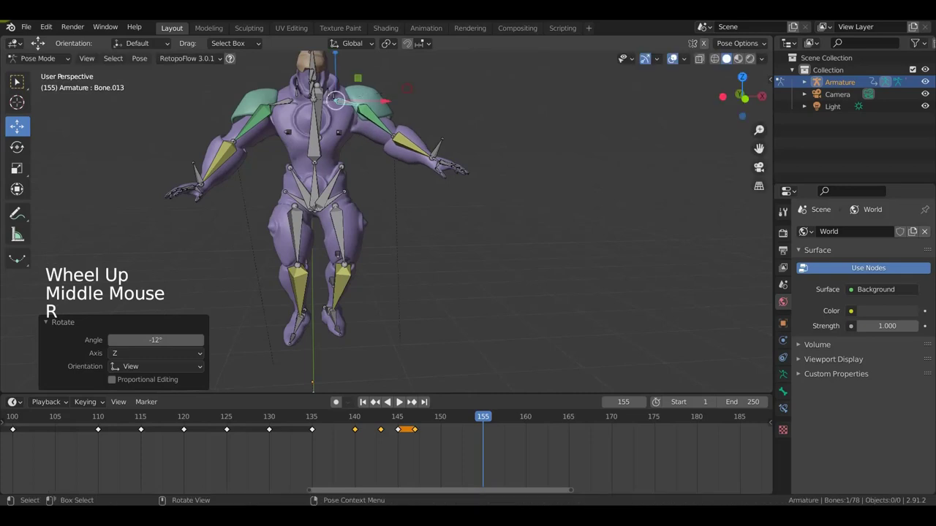
scroll("down", 3)
middle_click(396, 214)
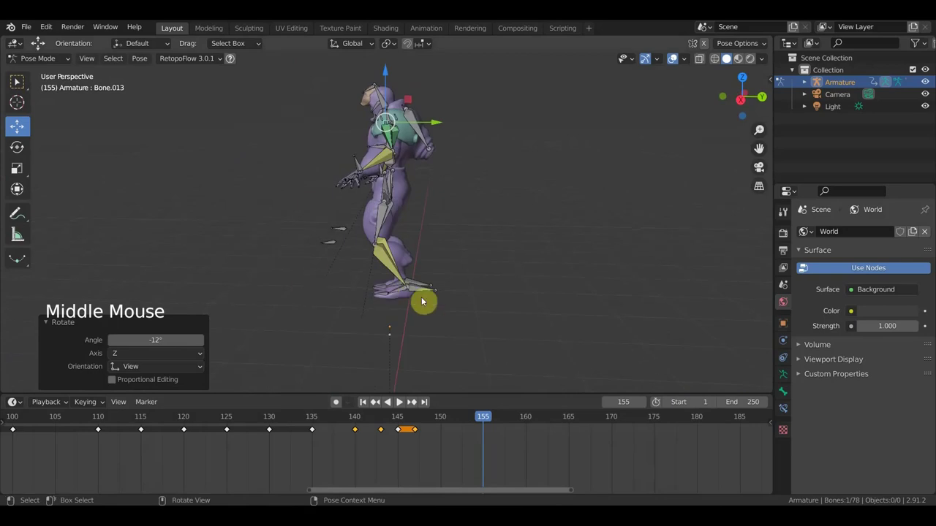
left_click(428, 293)
key("g")
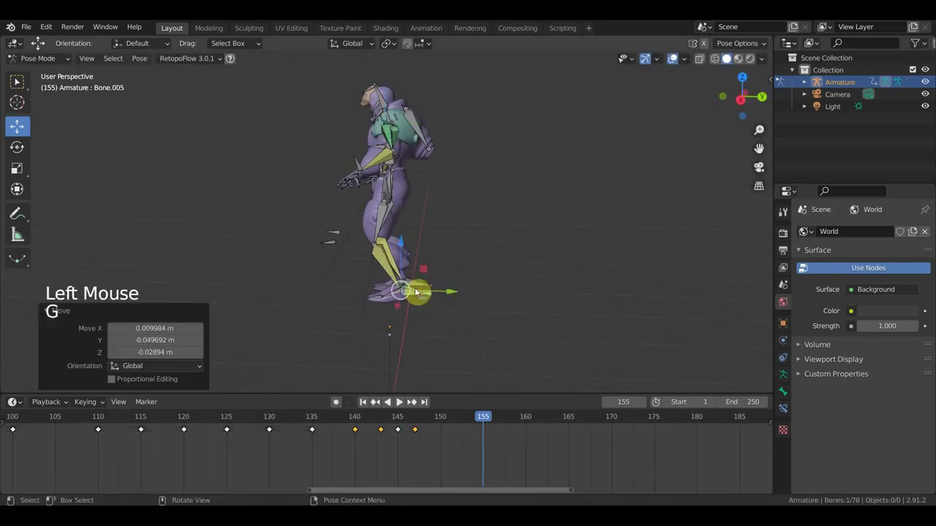
middle_click(474, 305)
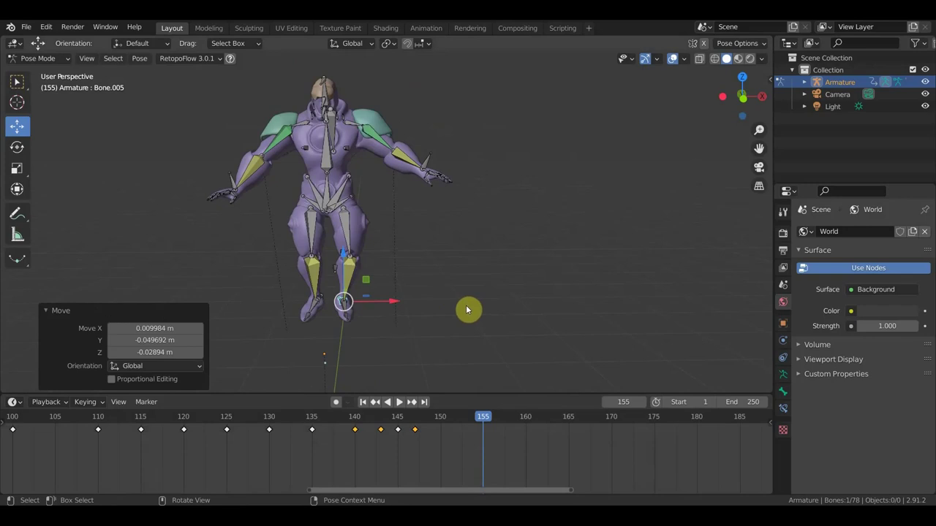
- Settle the foot, then key location and rotation of all bones at frame 155
key("g")
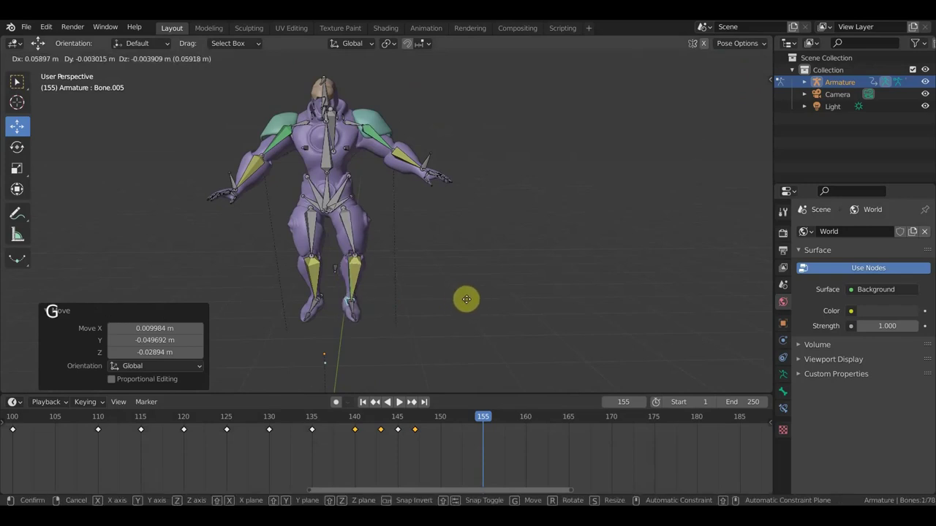
key("a")
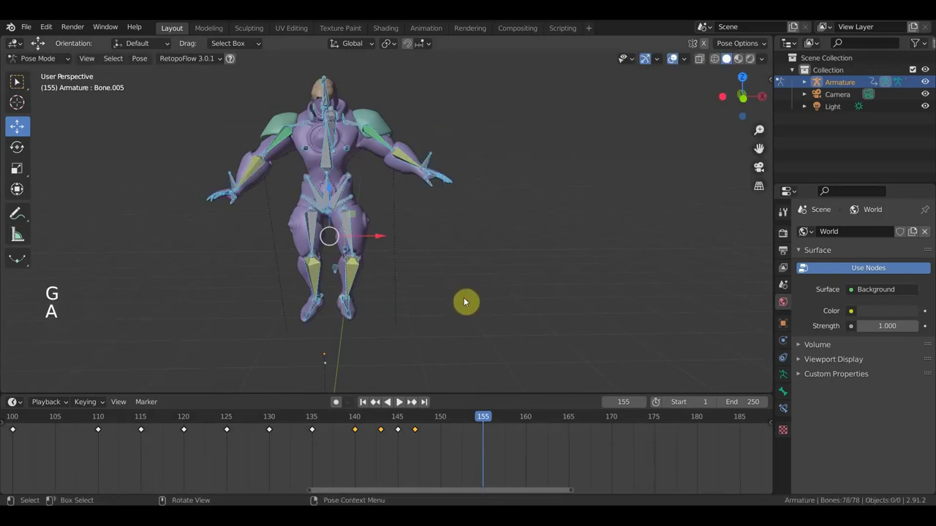
key("g")
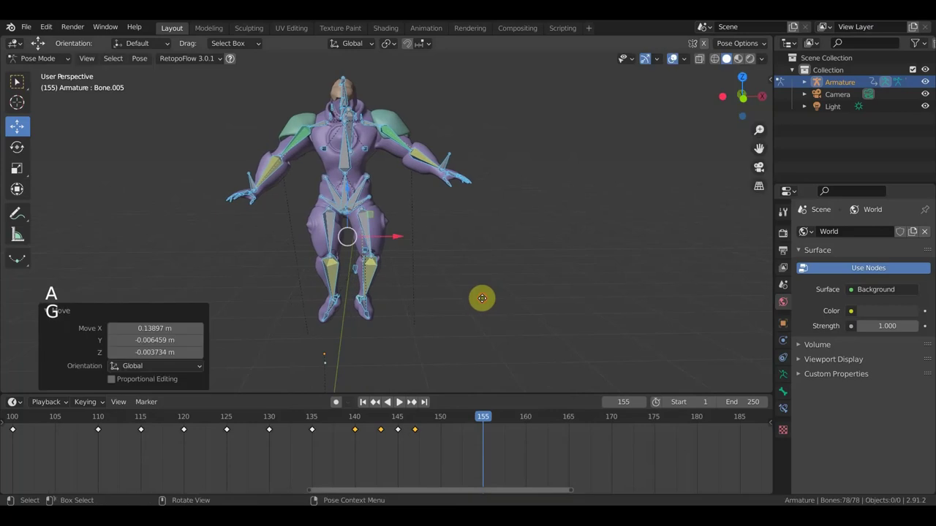
key("a")
key("i")
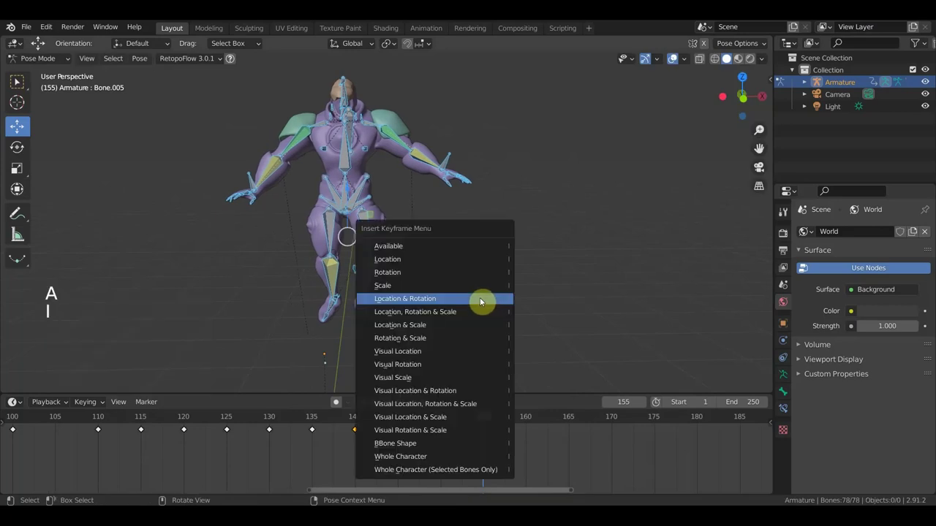
left_click(484, 420)
left_click(503, 447)
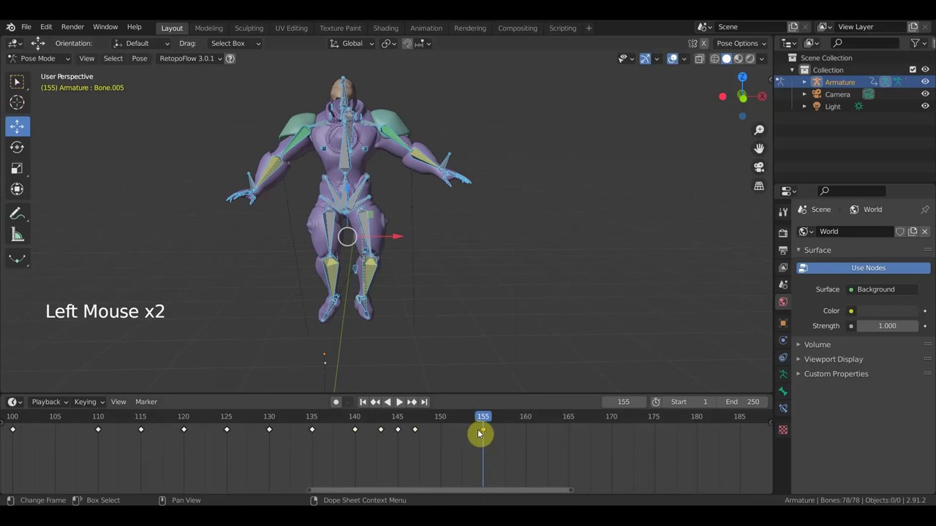
- Duplicate the frame-155 keyframe to frame 152 and re-key the pose there
key("shift+d")
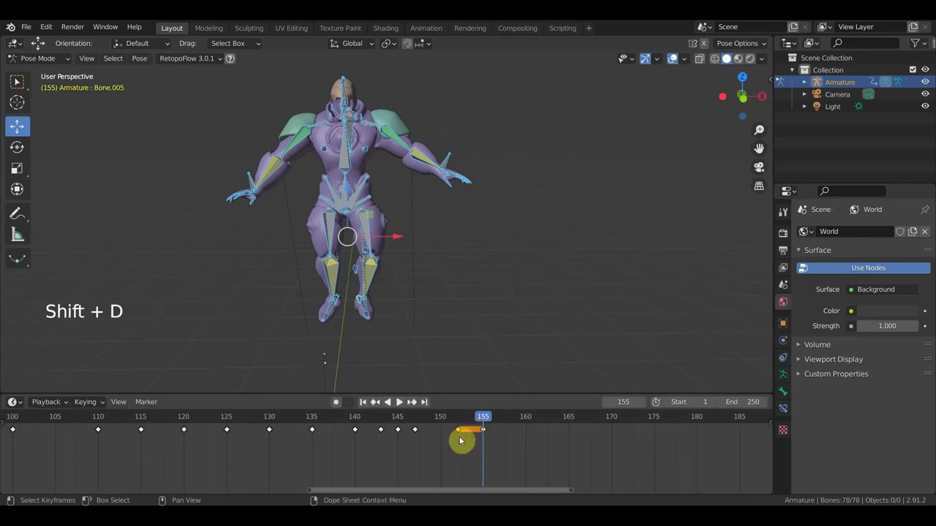
left_click(460, 419)
left_click(450, 417)
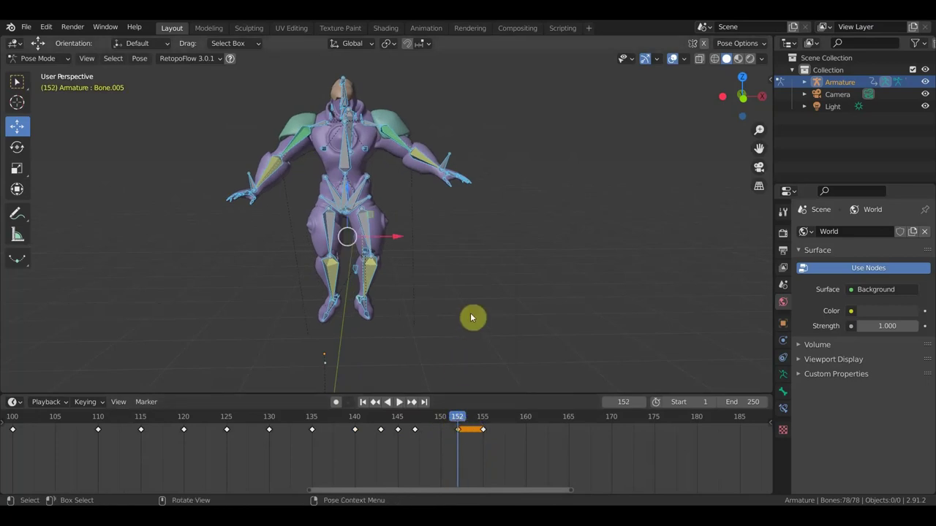
key("g")
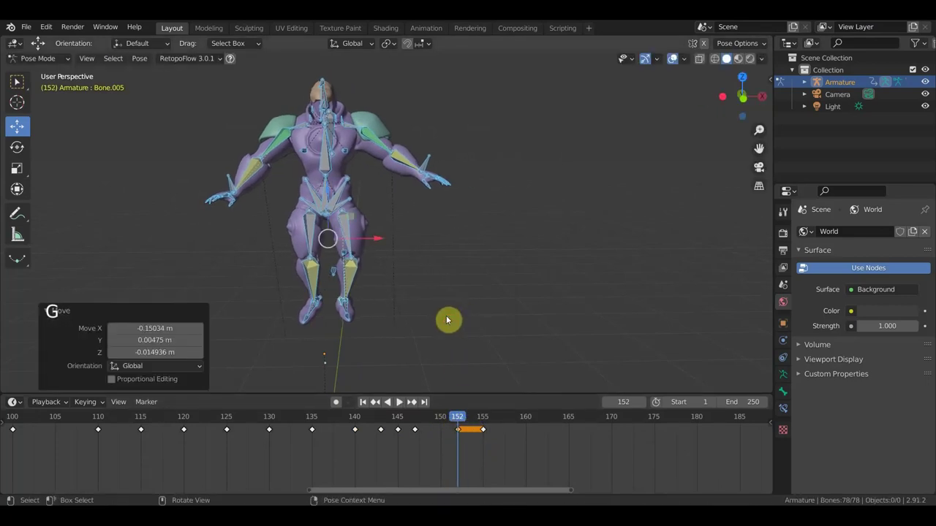
key("a")
key("i")
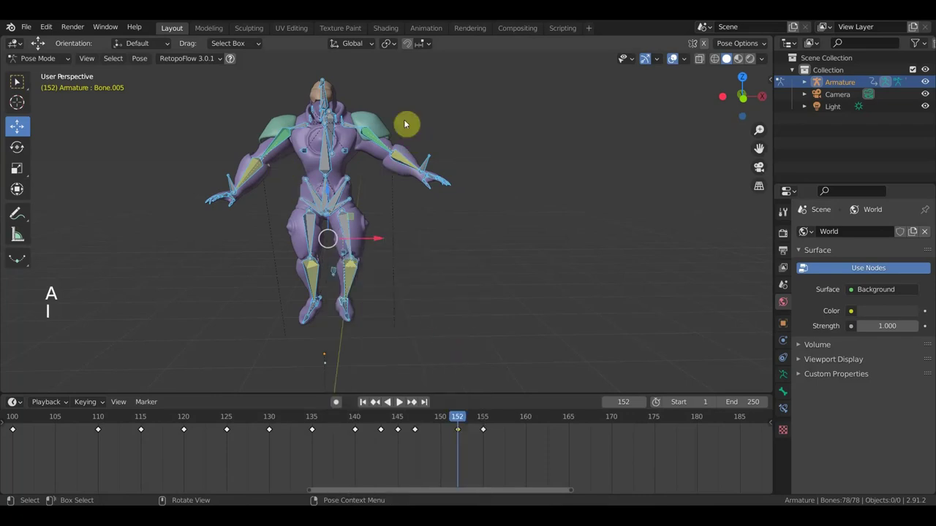
- Move a hand bone about 0.12 m at frame 152, re-key location and rotation, and play back
left_click(331, 166)
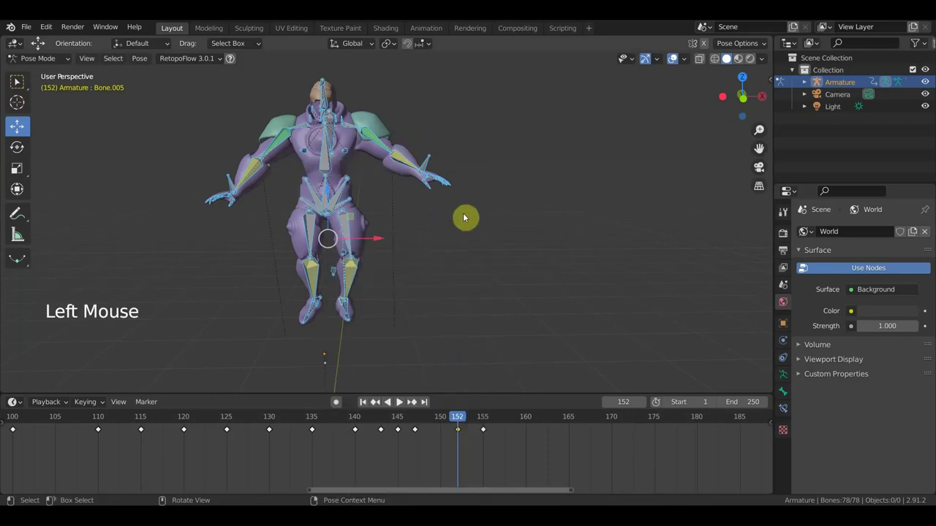
key("r")
left_click(228, 188)
key("g")
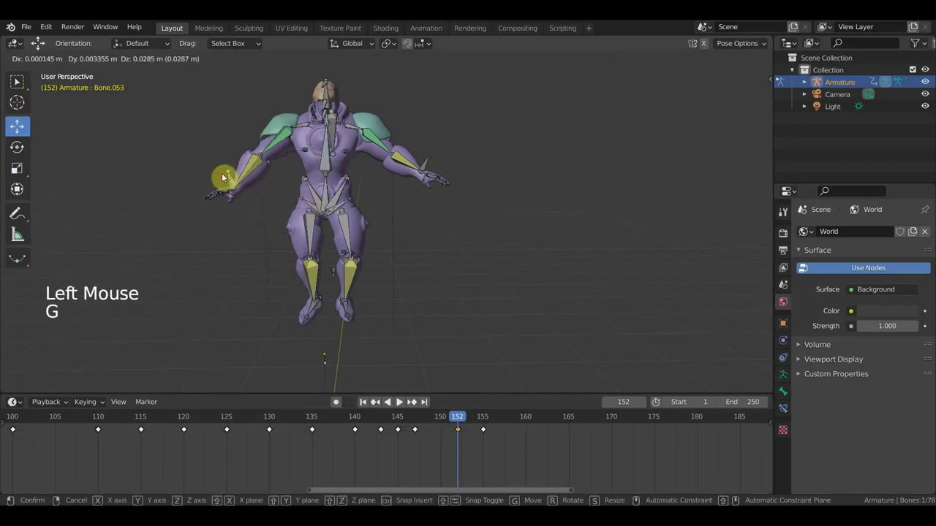
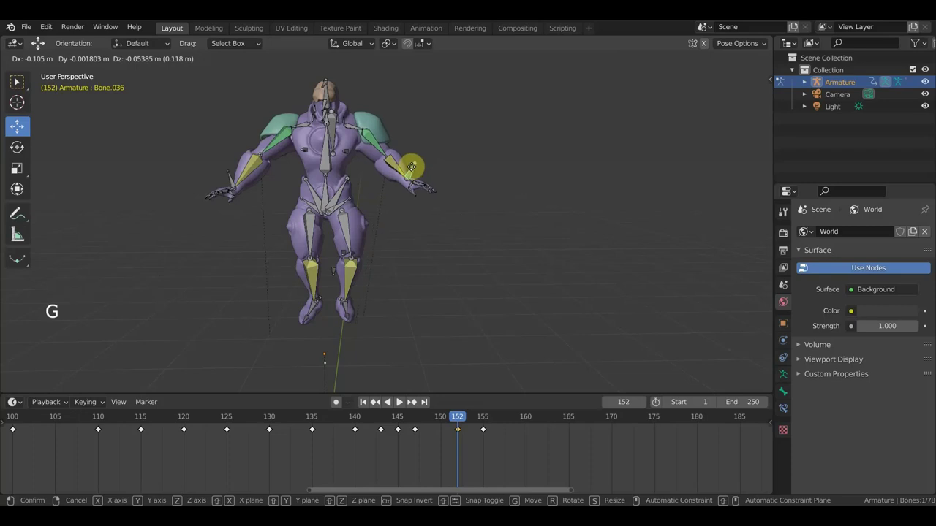
key("a")
key("i")
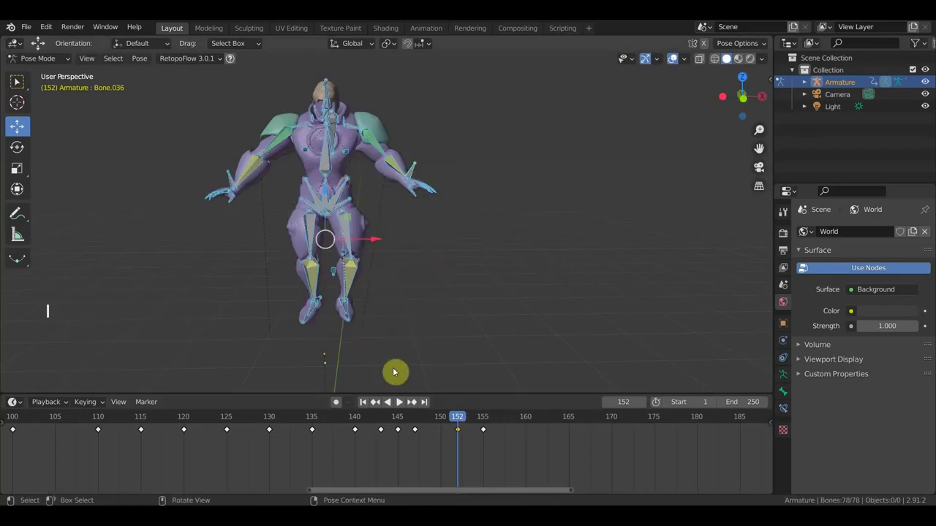
left_click(458, 422)
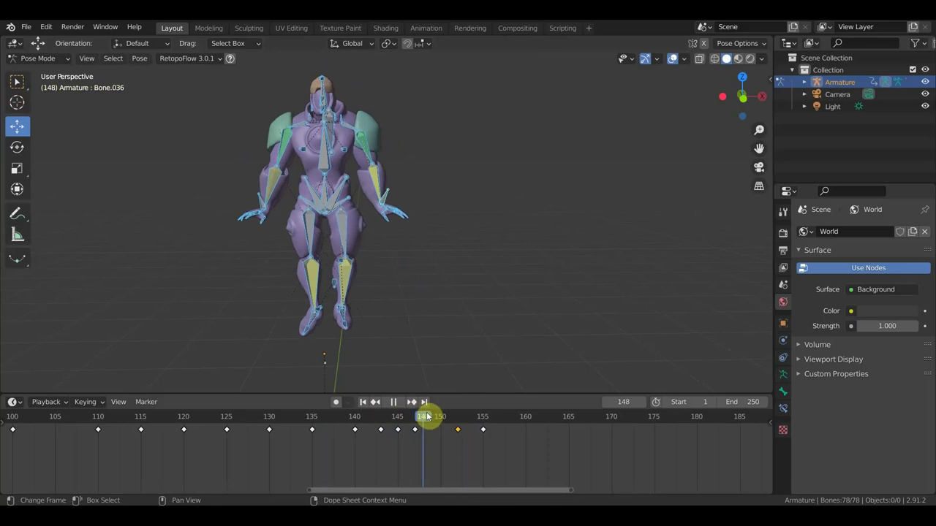
- Stop playback and slide the last two keyframes to frames 160 and 163
left_click(523, 469)
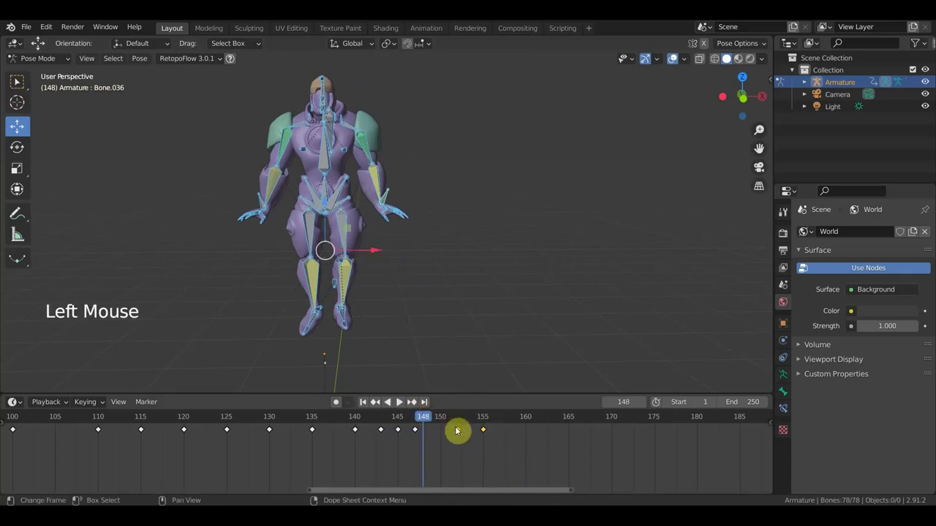
key("g")
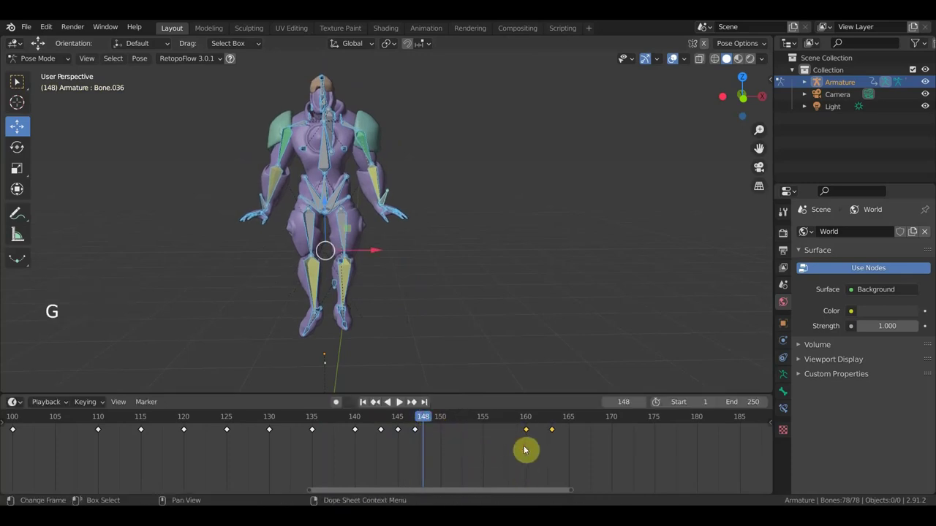
left_click(425, 419)
- Duplicate the frame-147 keyframe to frame 157 and view the character from the front
left_click(429, 452)
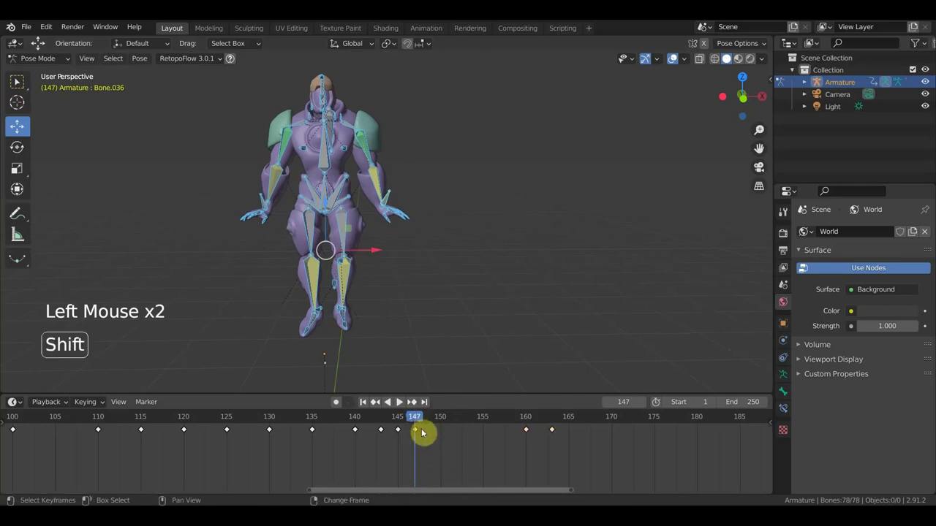
key("shift+d")
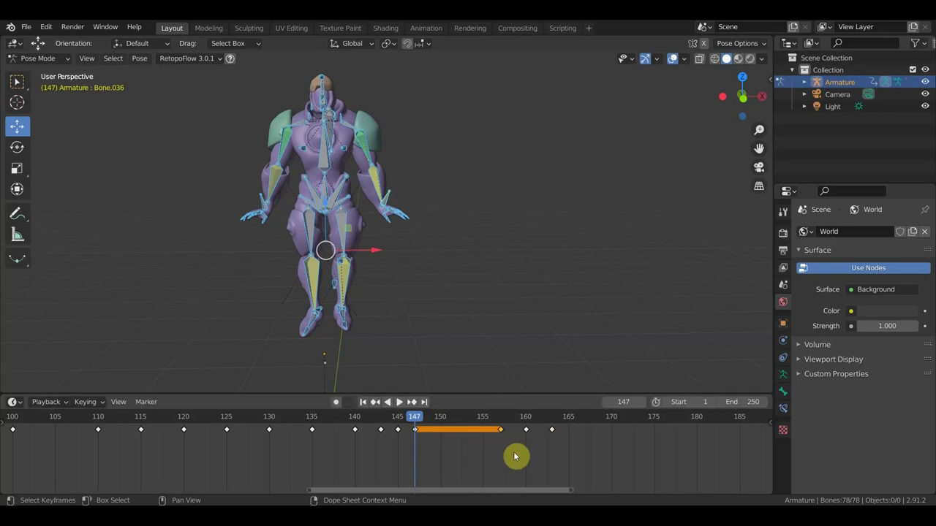
left_click(502, 419)
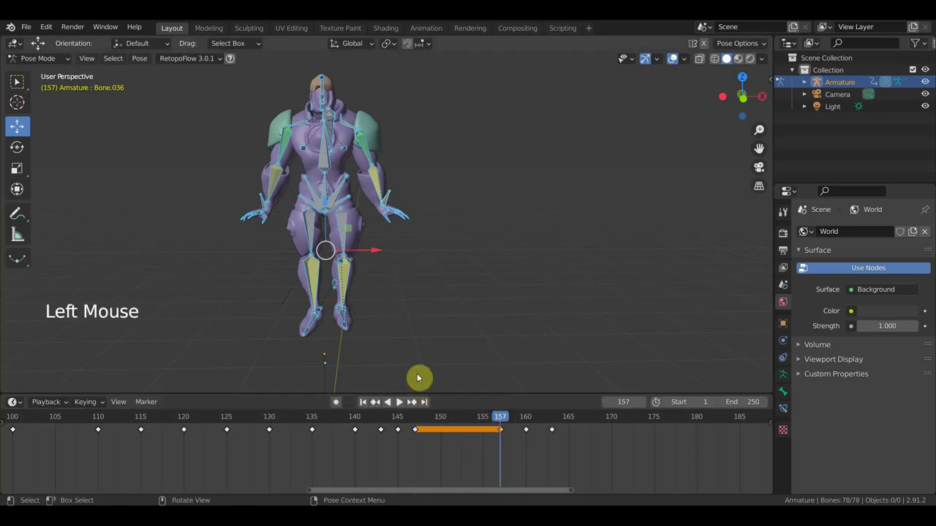
key("KP_1")
- Nudge the selected bones, key all bones, and jump the playhead to frame 151
key("g")
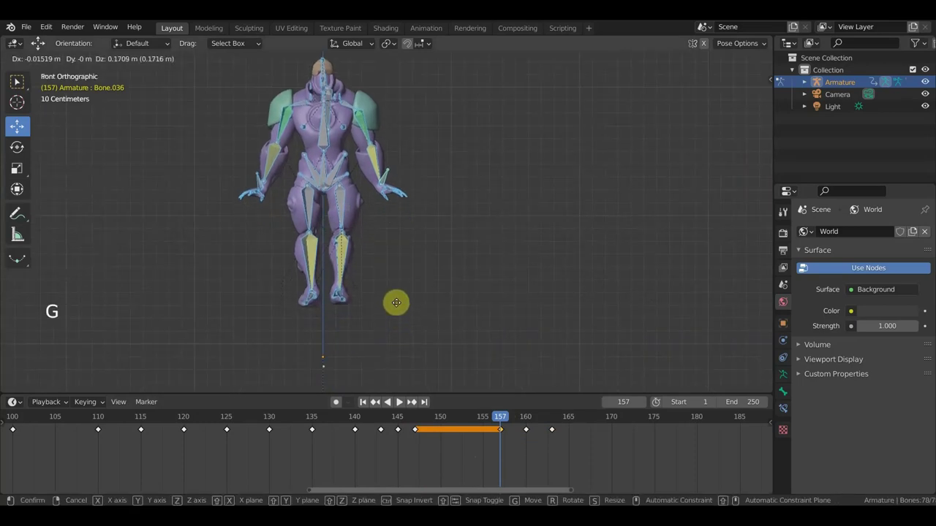
key("a")
key("i")
left_click(486, 424)
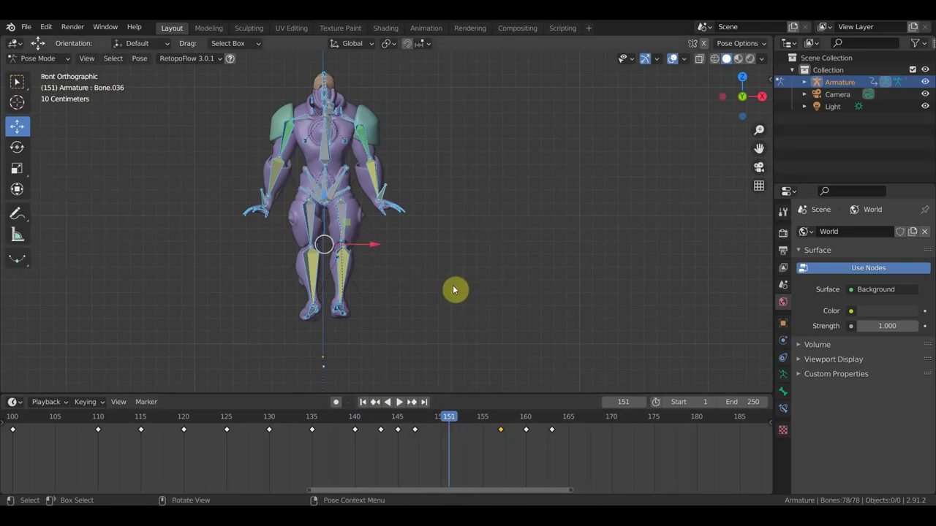
- Rotate the selection, then move the right hand bone into its frame-151 position
key("r")
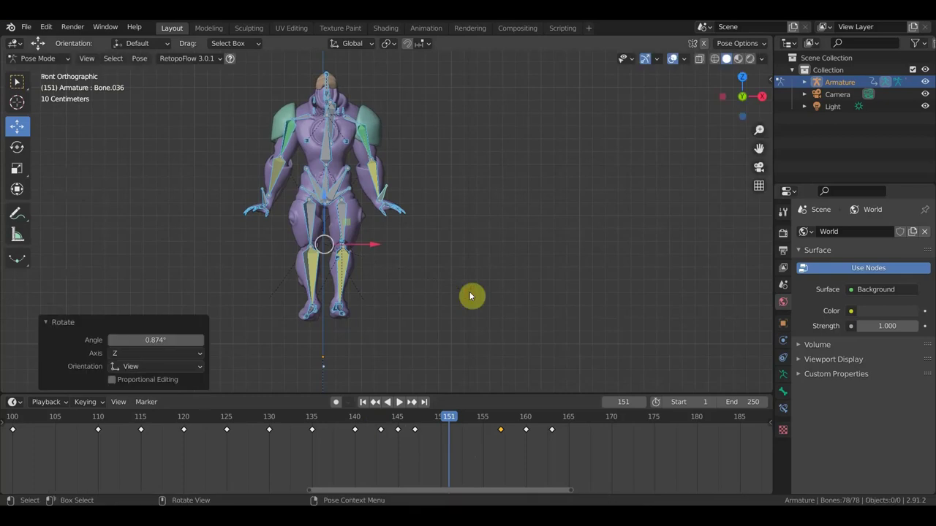
key("a")
key("i")
left_click(387, 198)
key("g")
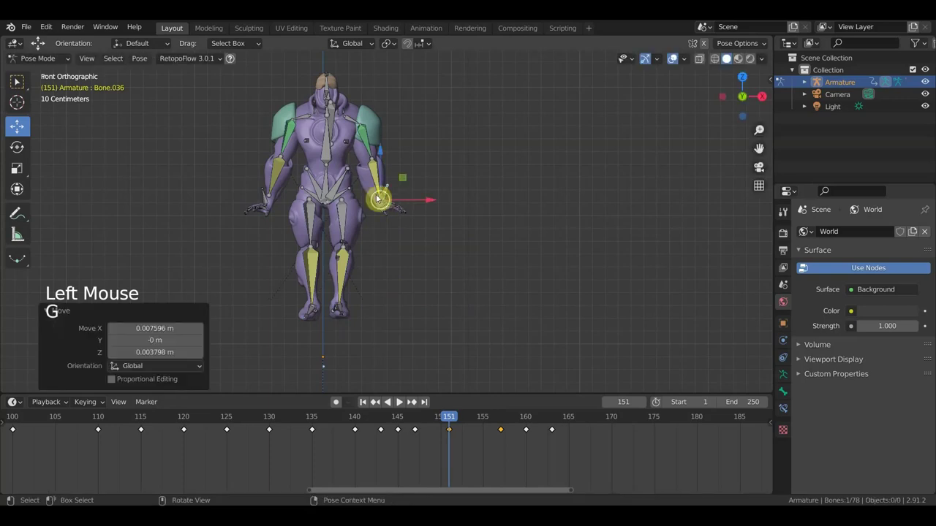
left_click(266, 200)
key("g")
- Move both foot bones into place, checking from the character's side
middle_click(349, 312)
left_click(356, 303)
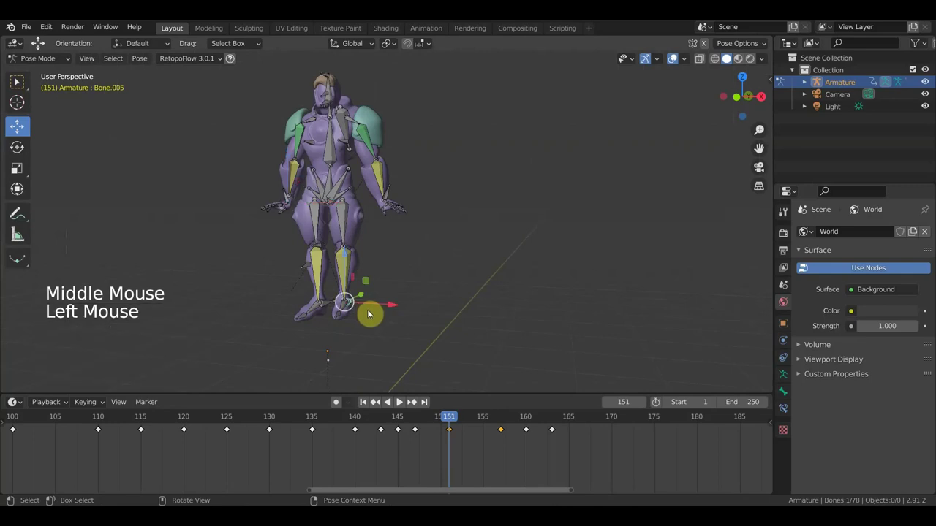
key("g")
middle_click(370, 311)
key("g")
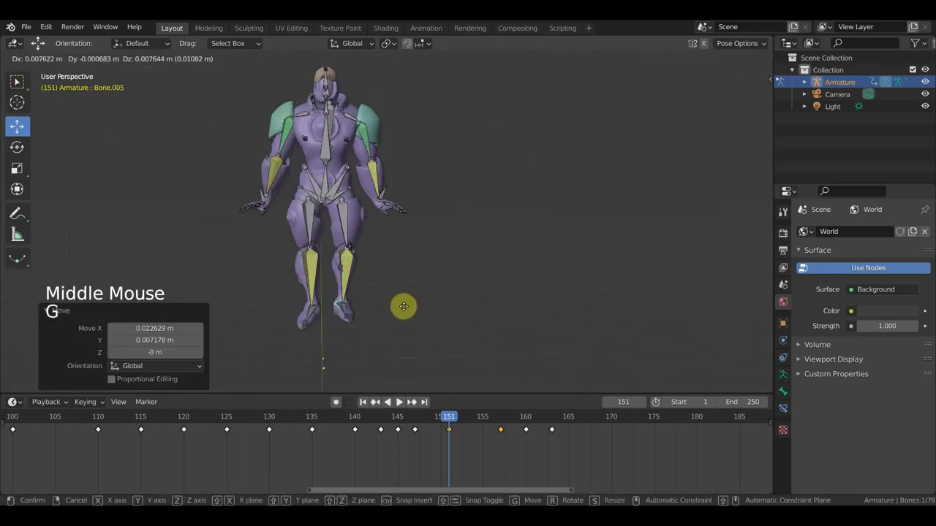
middle_click(300, 317)
left_click(345, 328)
key("g")
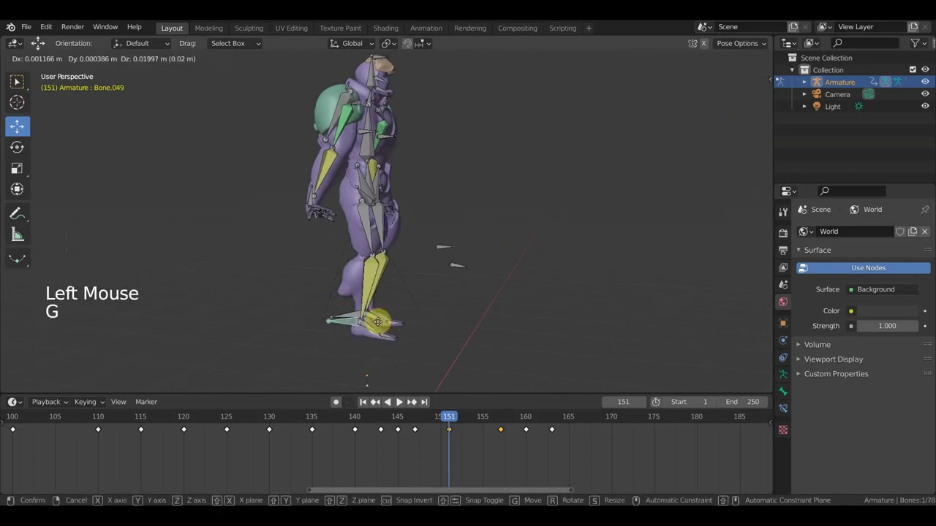
- Select all bones, then move and rotate a hand bone and slide a leg bone along one axis
key("a")
key("i")
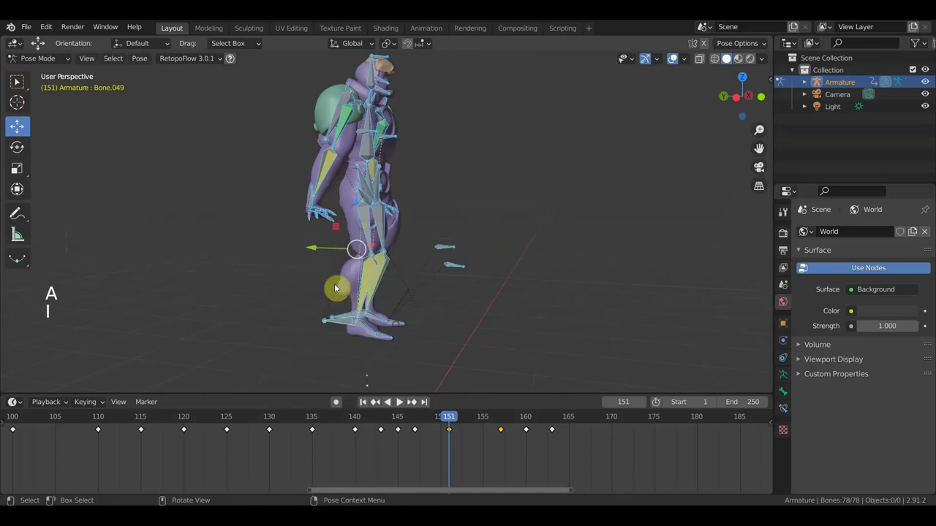
left_click(314, 200)
middle_click(344, 228)
key("g")
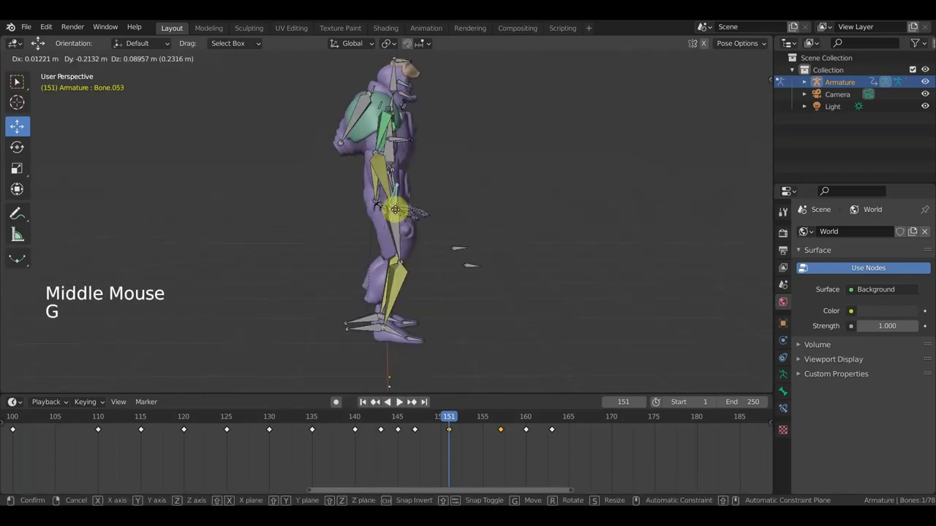
middle_click(423, 267)
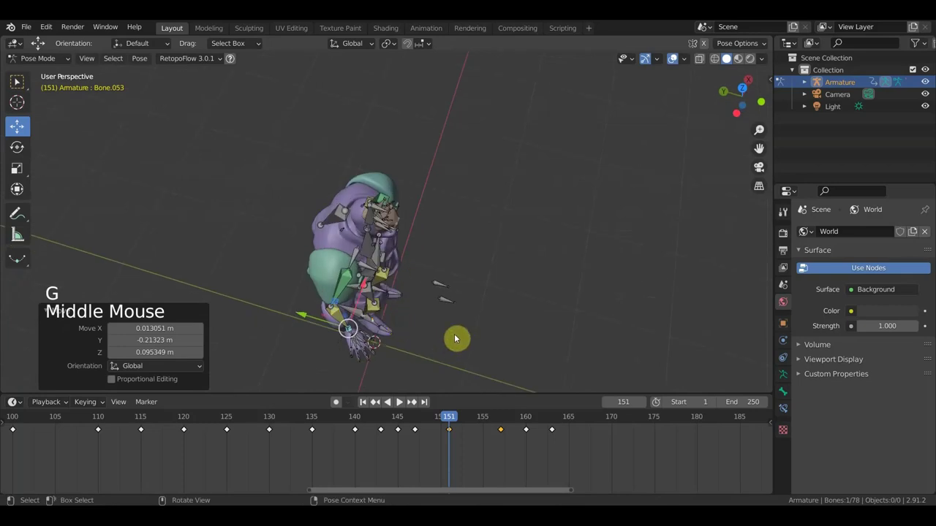
key("r")
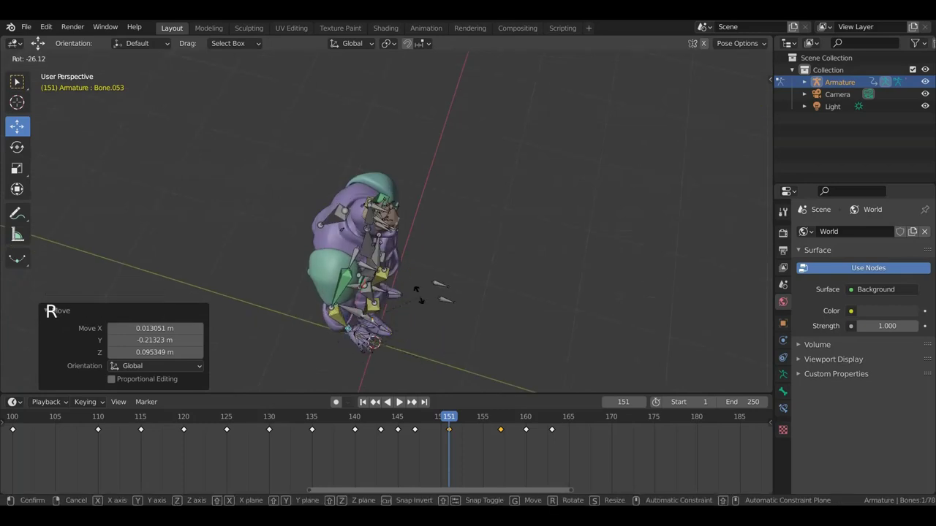
middle_click(390, 326)
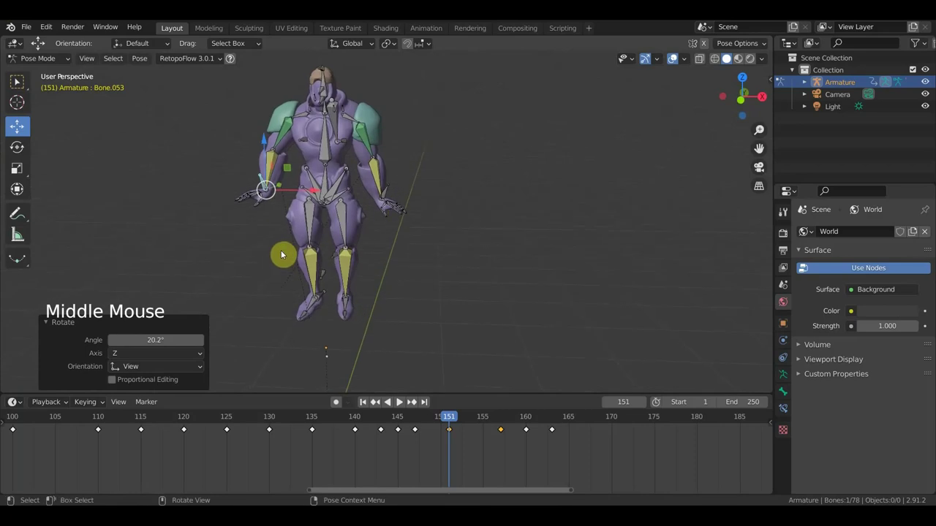
key("g")
middle_click(376, 246)
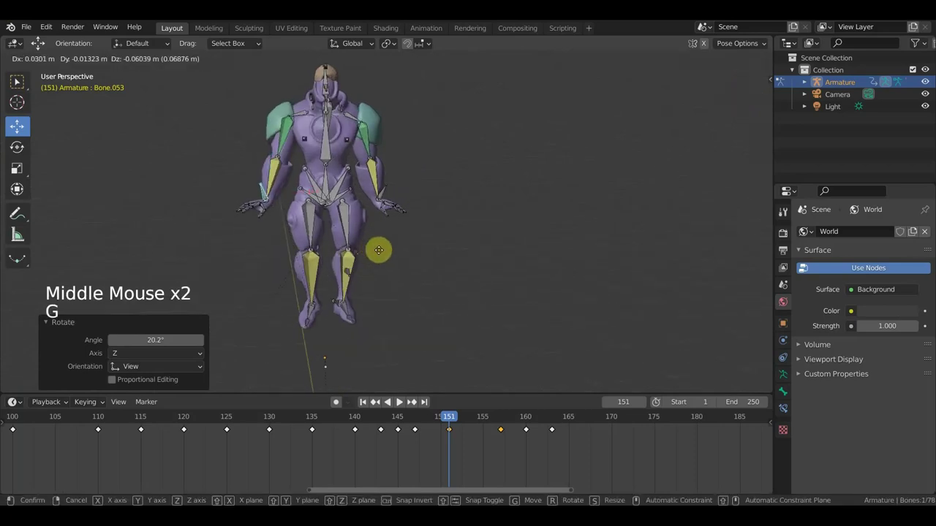
left_click(387, 194)
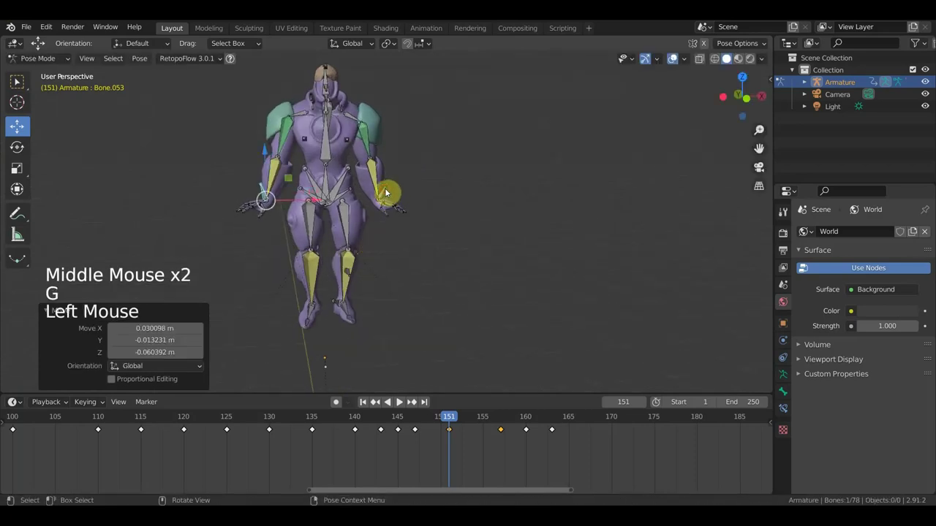
- Keyframe the frame-151 pose for all bones and scrub to around frame 159 to check the motion
key("g")
key("a")
key("i")
left_click(453, 415)
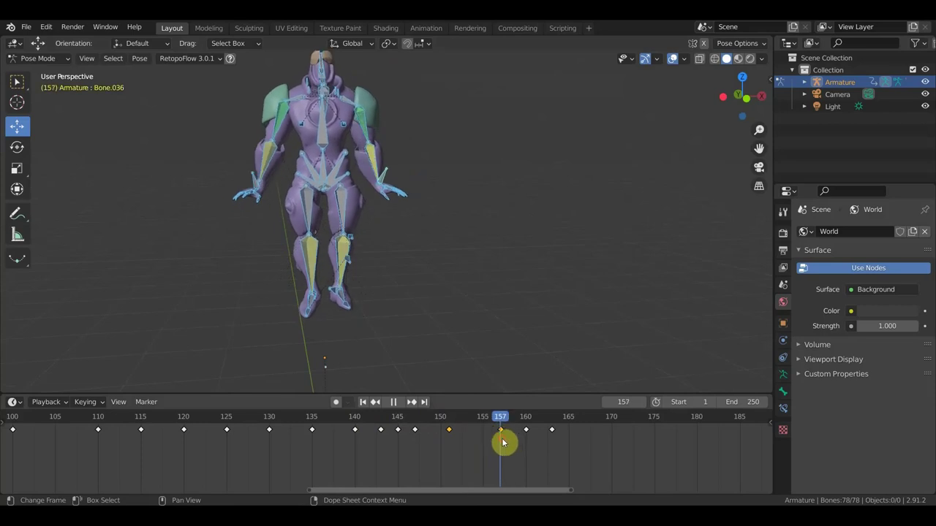
left_click(509, 420)
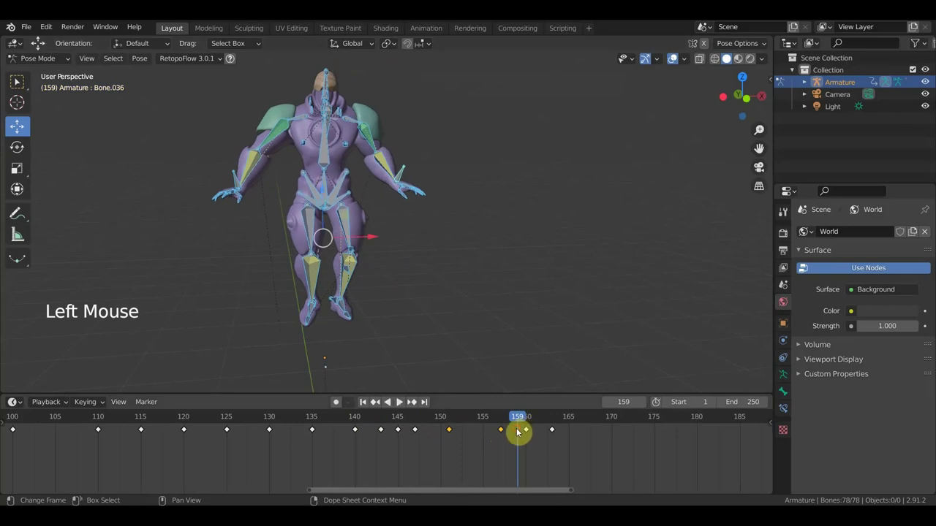
- Select the keyframes near frame 157, adjust them, and move the playhead to frame 170
left_click(516, 423)
left_click(513, 452)
key("shift+d")
left_click(505, 419)
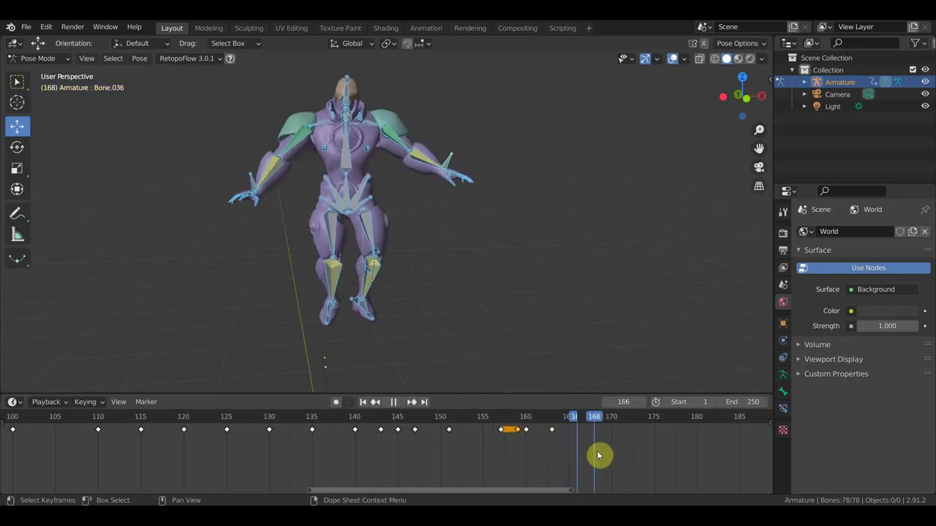
scroll("down", 3)
middle_click(463, 331)
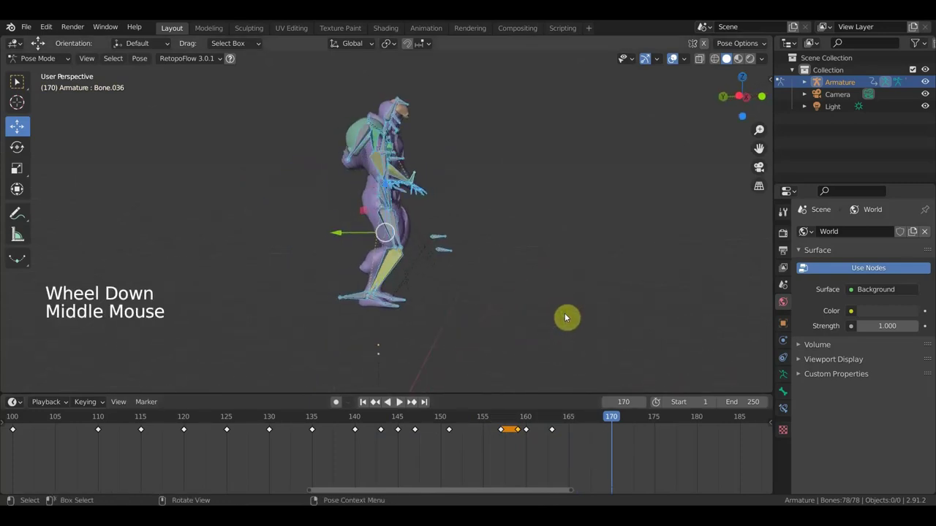
- Review the character from the side view, nudge a bone, and orbit round to the front
key("KP_3")
scroll("down", 3)
middle_click(501, 303)
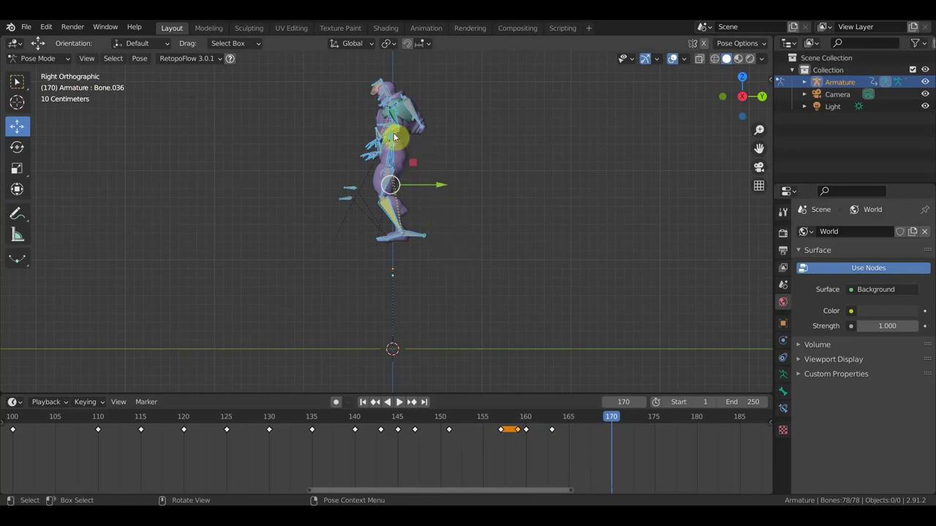
key("g")
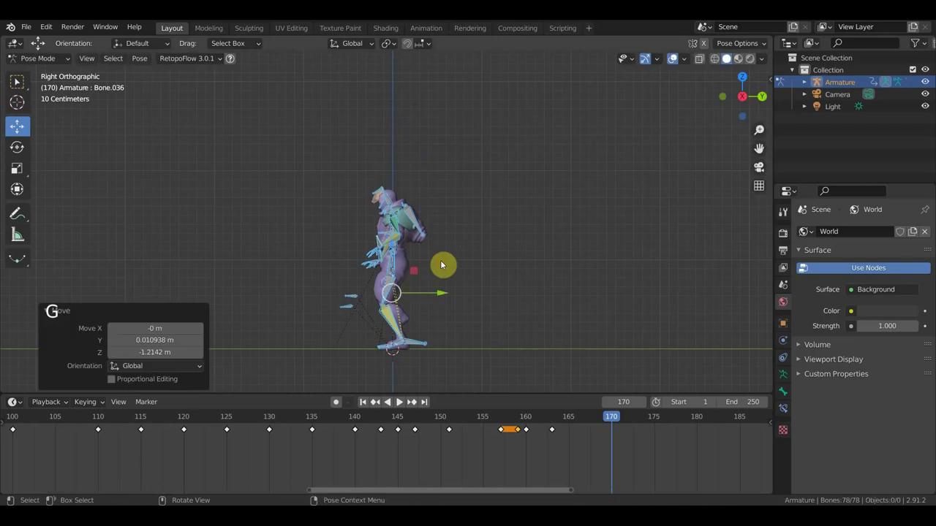
scroll("up", 3)
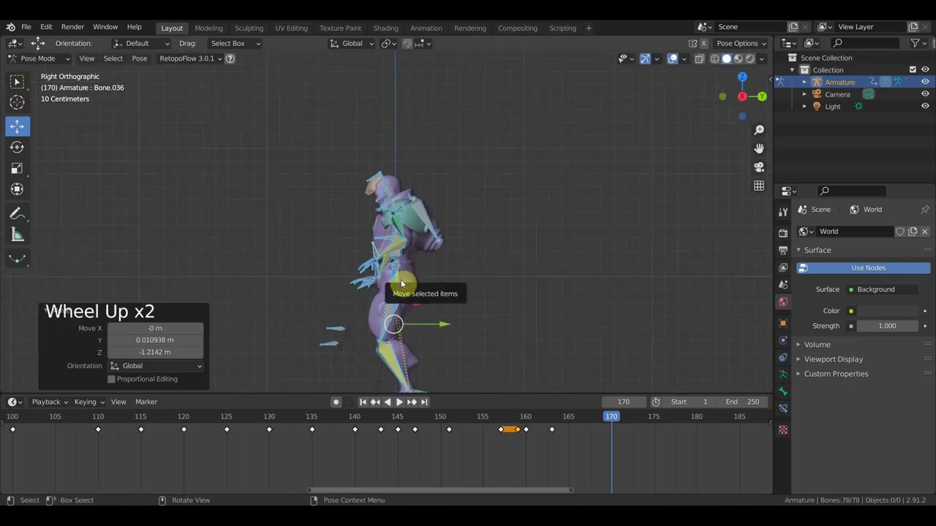
middle_click(410, 277)
scroll("up", 3)
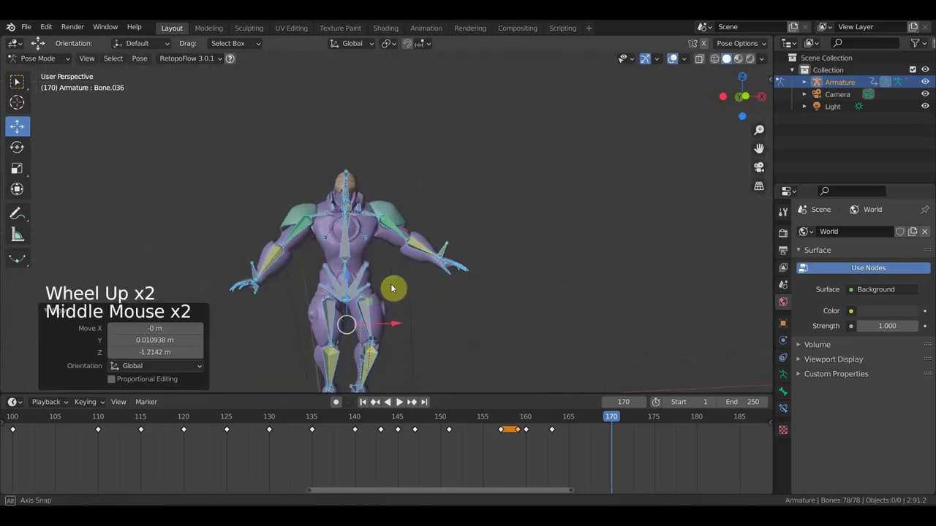
middle_click(364, 309)
scroll("down", 3)
middle_click(347, 387)
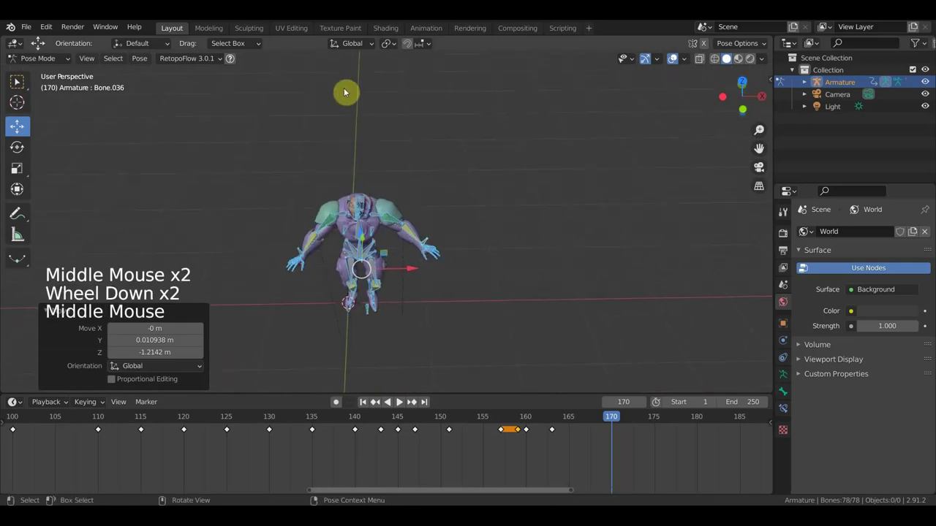
scroll("up", 3)
- Move a lower-body bone, checking the result in side and front orthographic views
left_click(354, 377)
key("g")
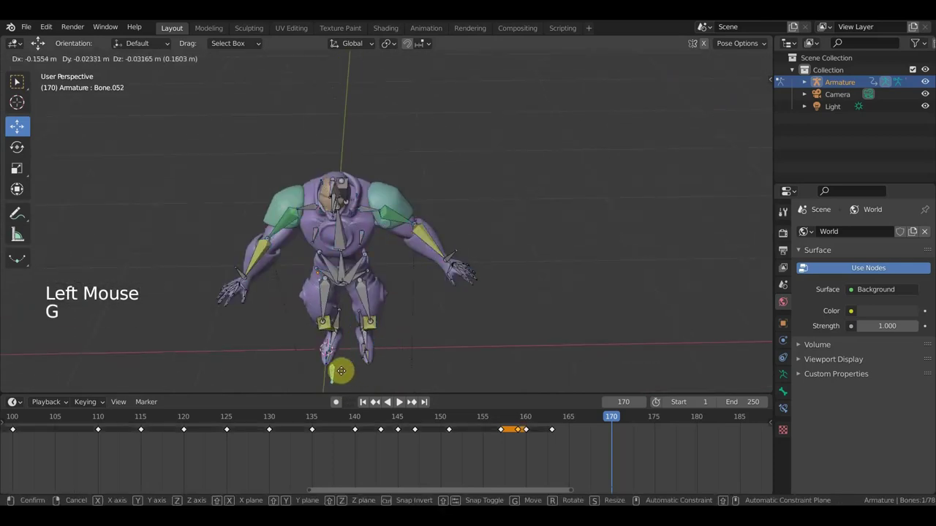
key("g")
middle_click(360, 329)
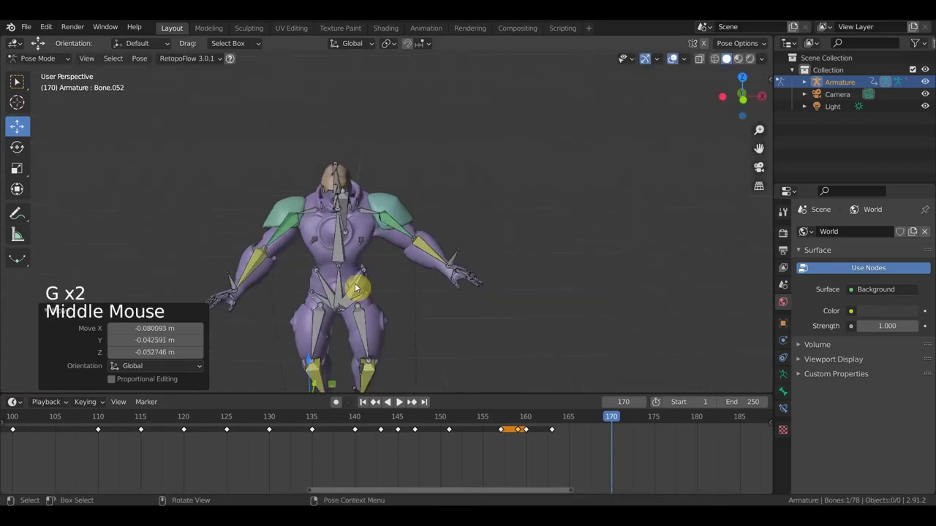
key("KP_3")
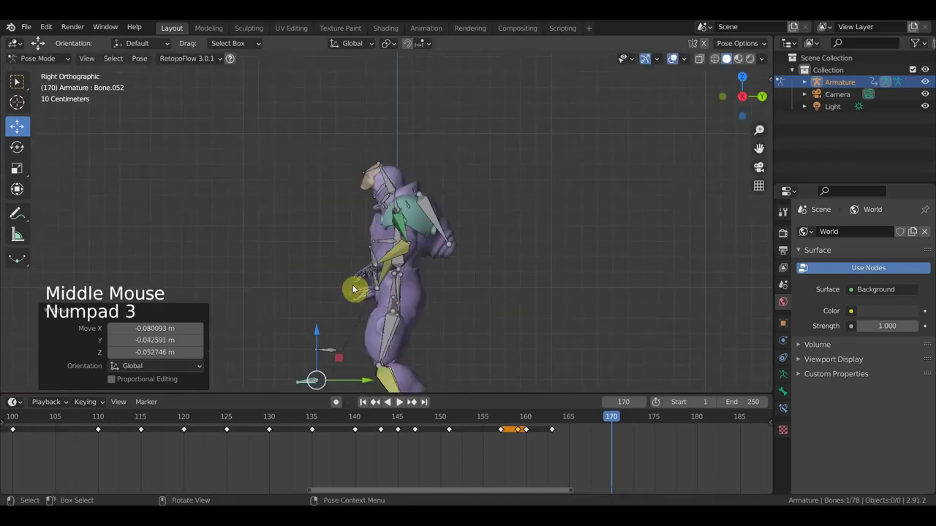
key("KP_1")
scroll("down", 3)
- Move another bone, then rotate the spine bone about 13° from the top view
left_click(348, 279)
key("g")
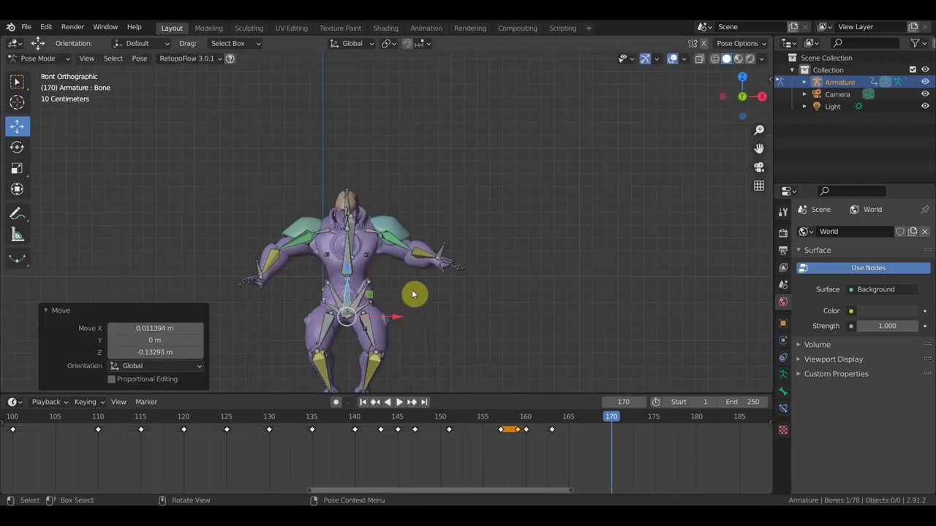
left_click(351, 262)
middle_click(401, 299)
key("KP_7")
key("r")
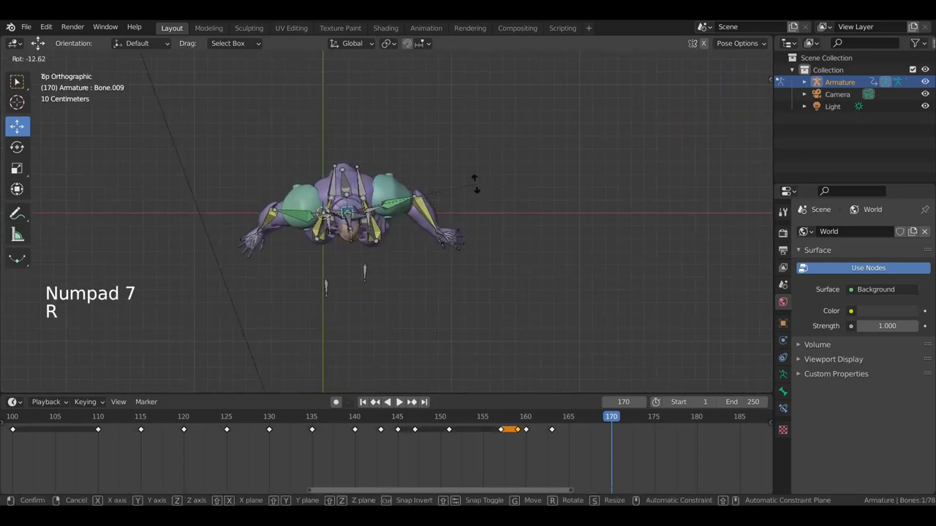
middle_click(492, 216)
middle_click(477, 199)
scroll("up", 3)
key("r")
middle_click(492, 213)
middle_click(469, 212)
scroll("down", 3)
- Move a foot bone into its crouch position, viewed from behind the character
middle_click(437, 283)
scroll("down", 3)
middle_click(372, 355)
middle_click(399, 356)
left_click(425, 375)
middle_click(475, 349)
key("g")
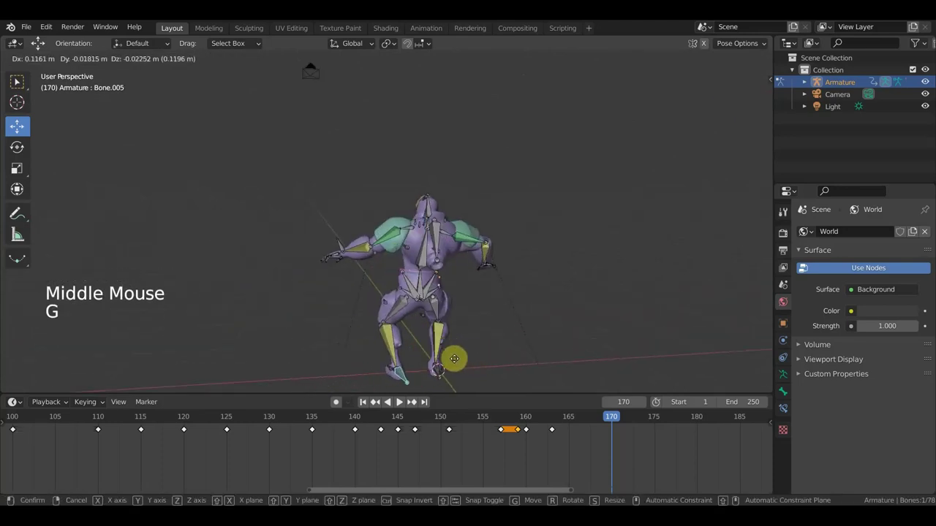
middle_click(393, 330)
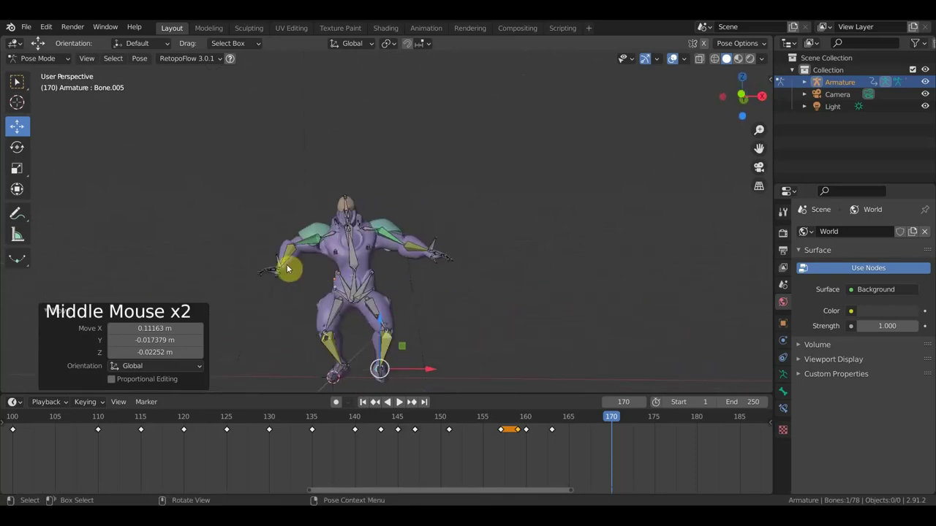
- Move the other leg's bone into place and start adjusting a further bone
left_click(279, 258)
key("g")
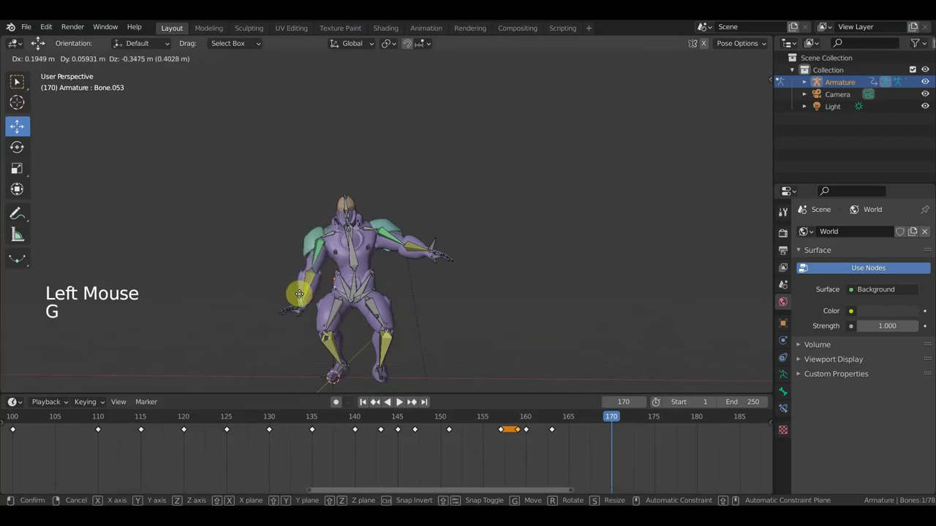
left_click(356, 285)
key("g")
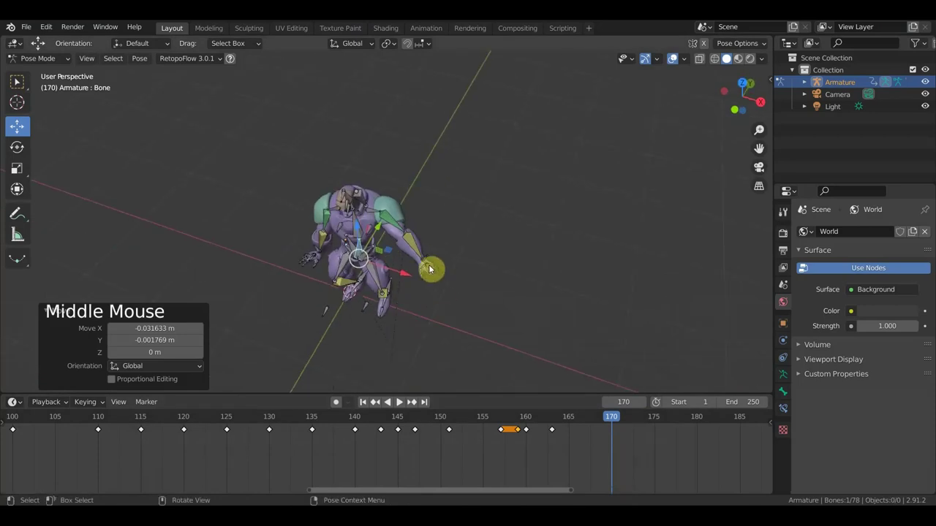
middle_click(427, 258)
left_click(427, 257)
key("r")
key("g")
- Rotate the hip bone about 49° and turn the spine bone so the character leans forward
middle_click(468, 304)
key("r")
middle_click(421, 337)
key("r")
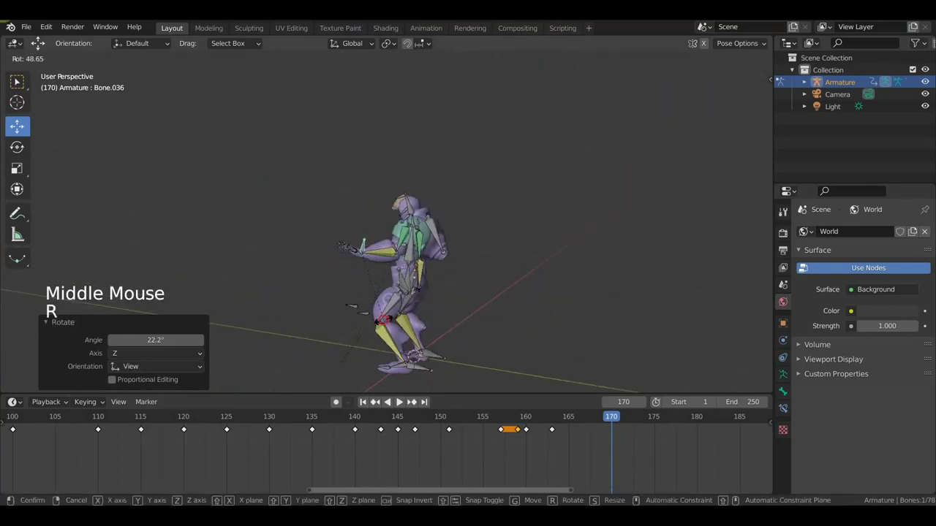
key("g")
middle_click(428, 298)
left_click(400, 261)
key("g")
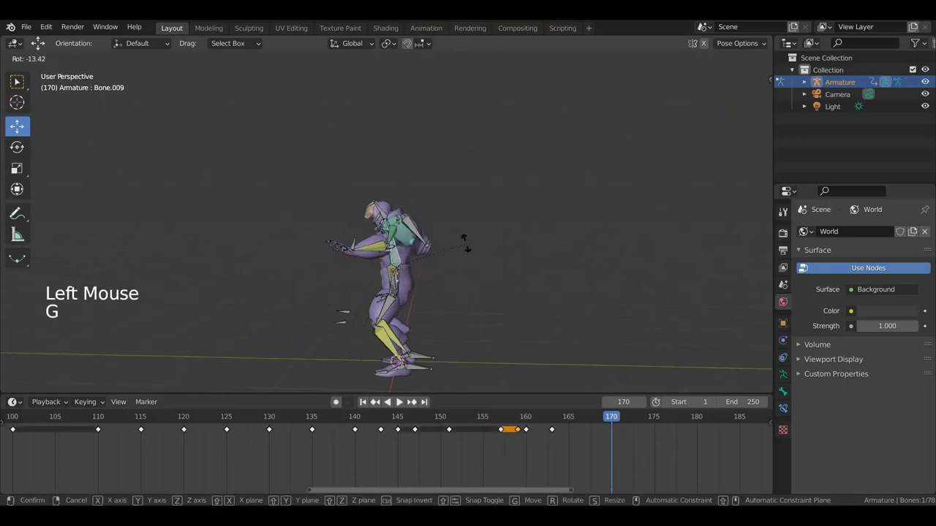
middle_click(446, 267)
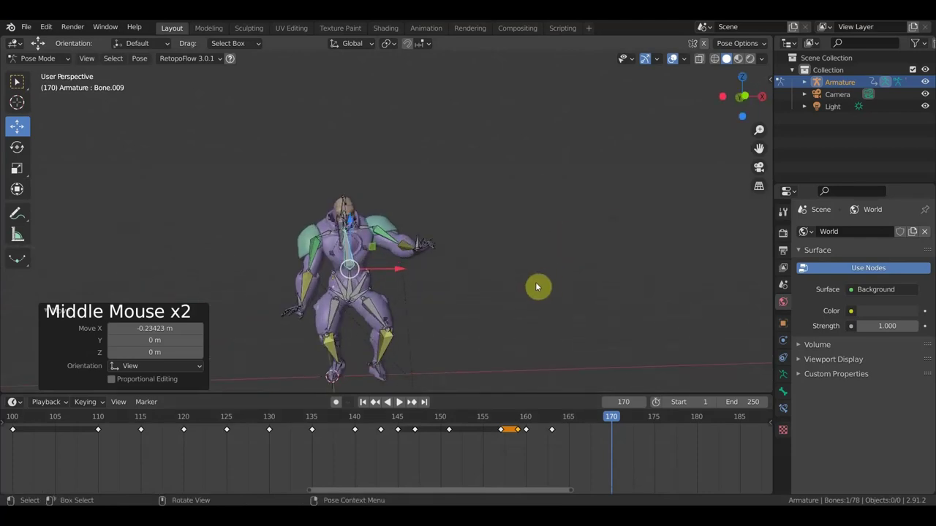
- Keyframe the frame-170 pose for all bones and move the playhead to frame 173
key("a")
key("i")
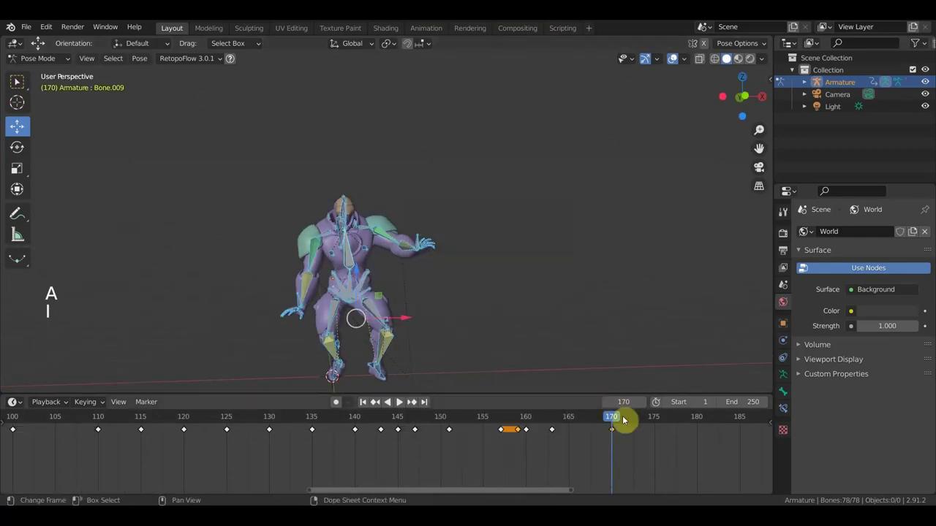
left_click(608, 422)
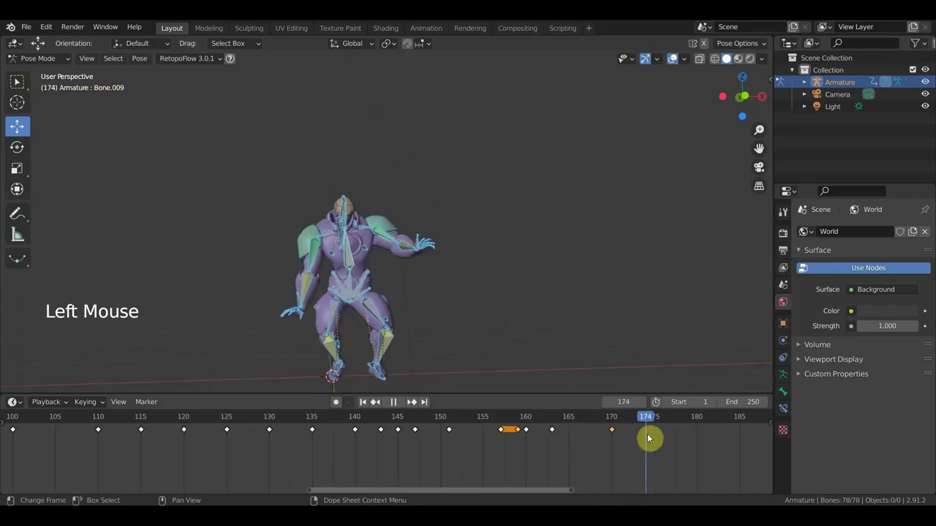
middle_click(527, 330)
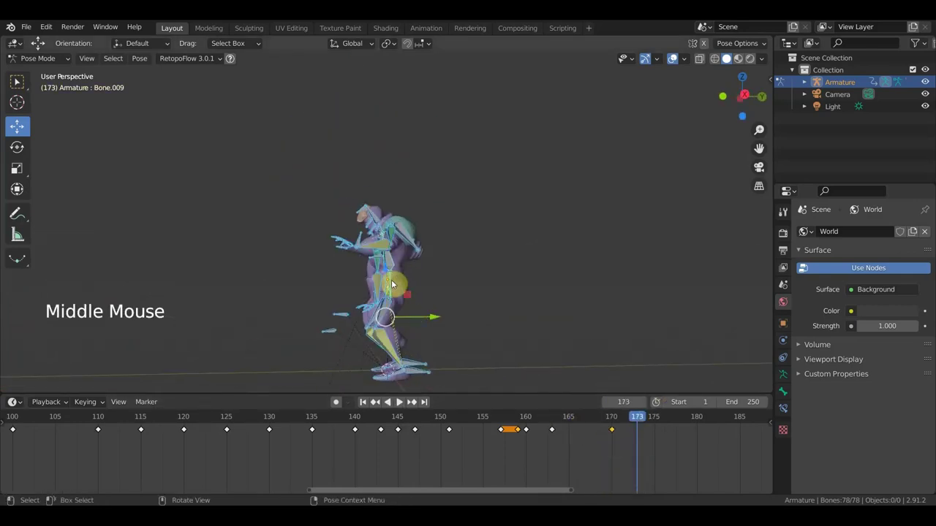
middle_click(355, 283)
- Move a leg bone and neighbouring bones into the frame-173 pose
left_click(355, 283)
middle_click(493, 311)
left_click(524, 305)
key("g")
middle_click(372, 295)
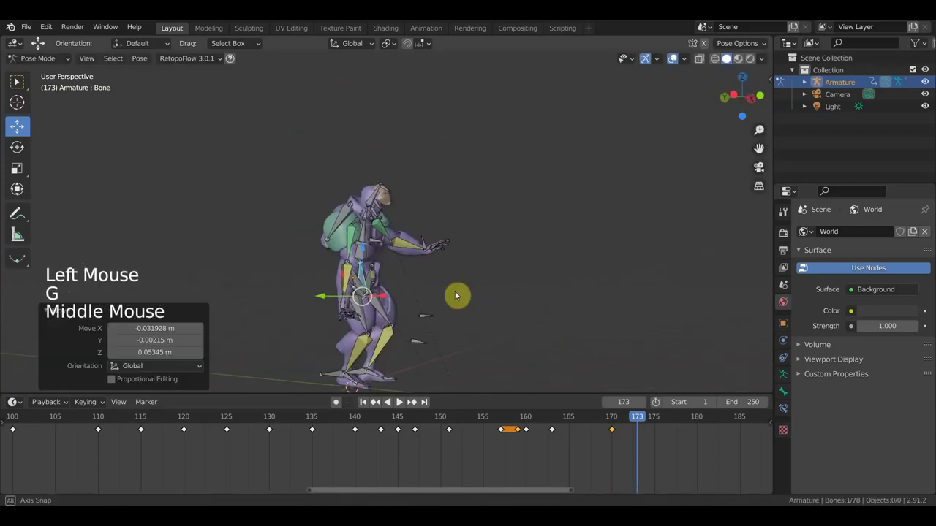
middle_click(303, 308)
left_click(303, 308)
key("g")
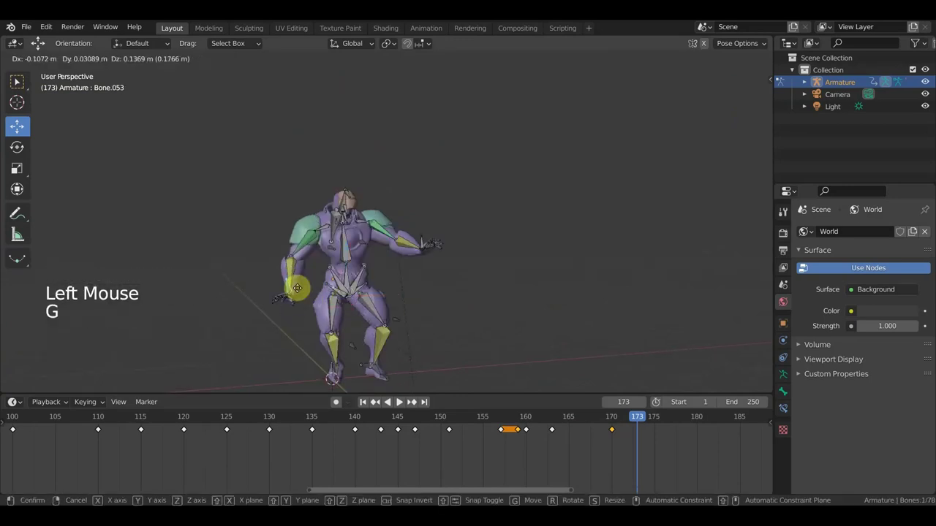
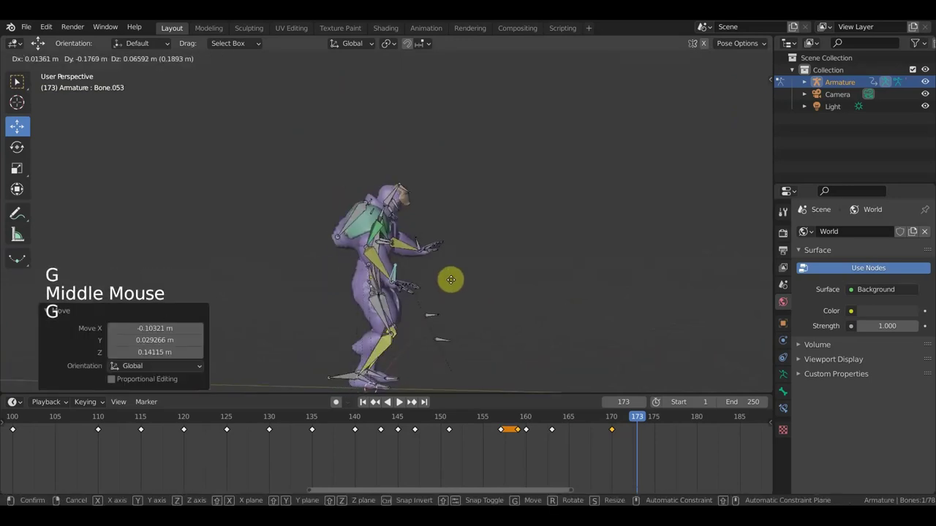
left_click(419, 245)
key("g")
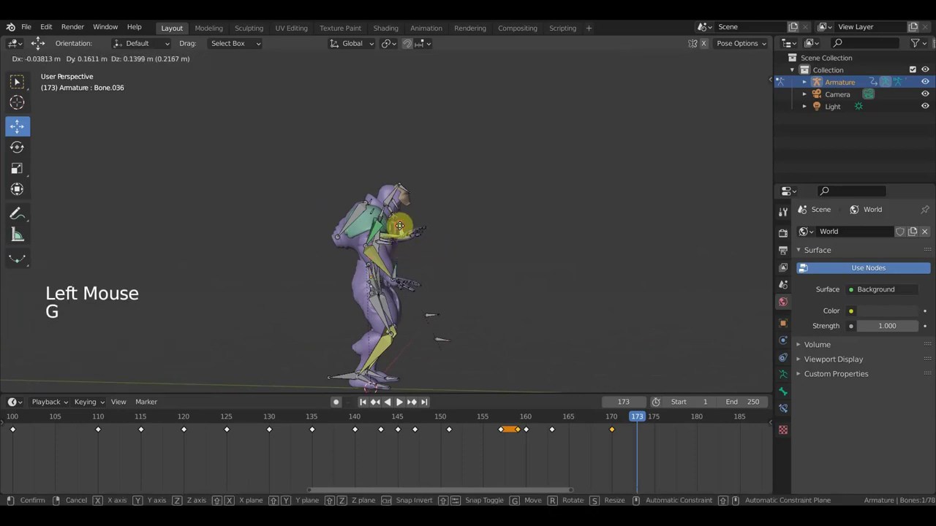
left_click(388, 202)
- Rotate the selected bone, reposition the root bone at the hips, and key the frame-173 pose
key("r")
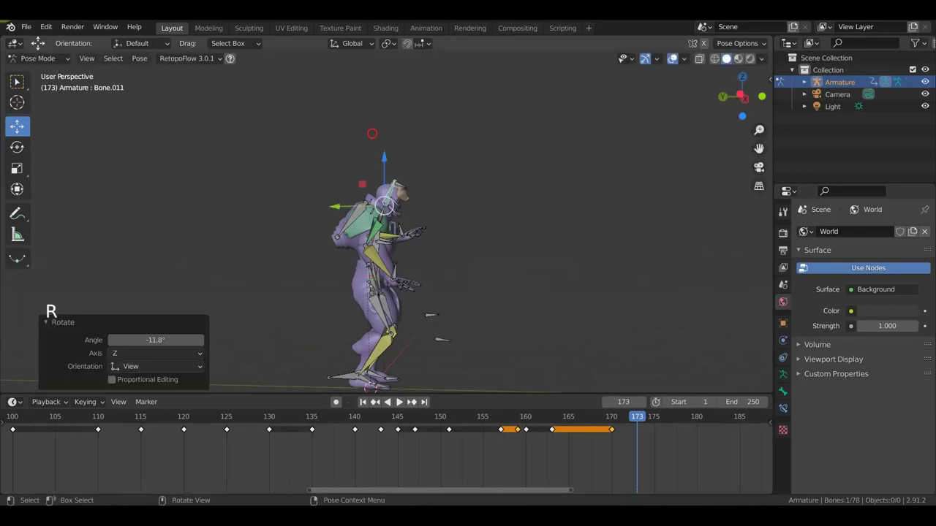
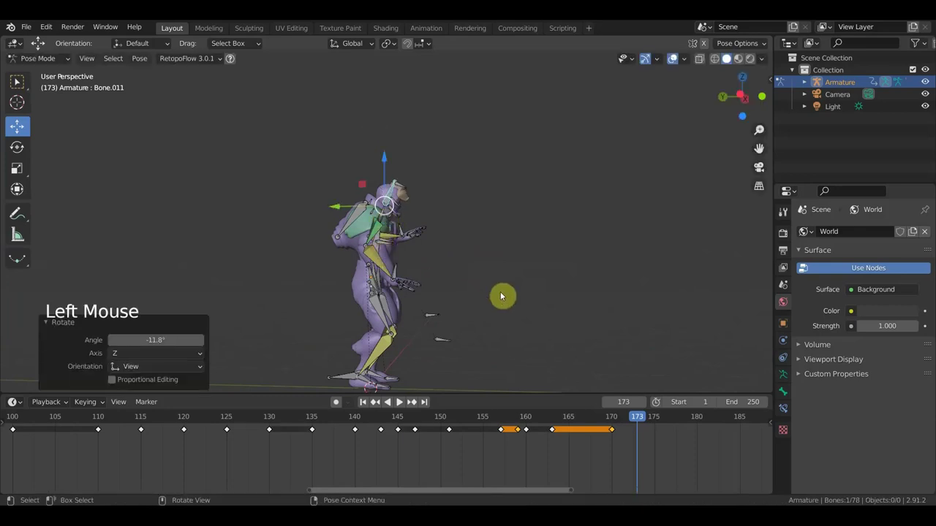
key("g")
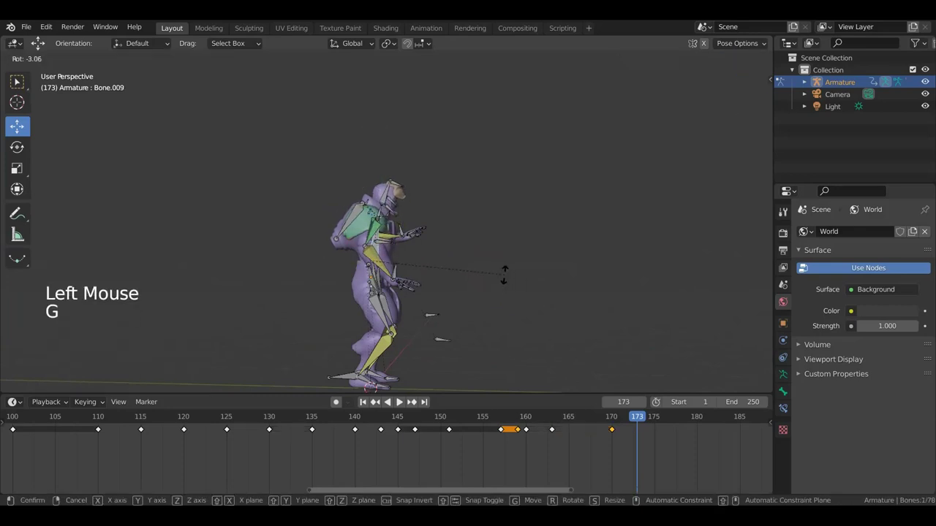
middle_click(444, 323)
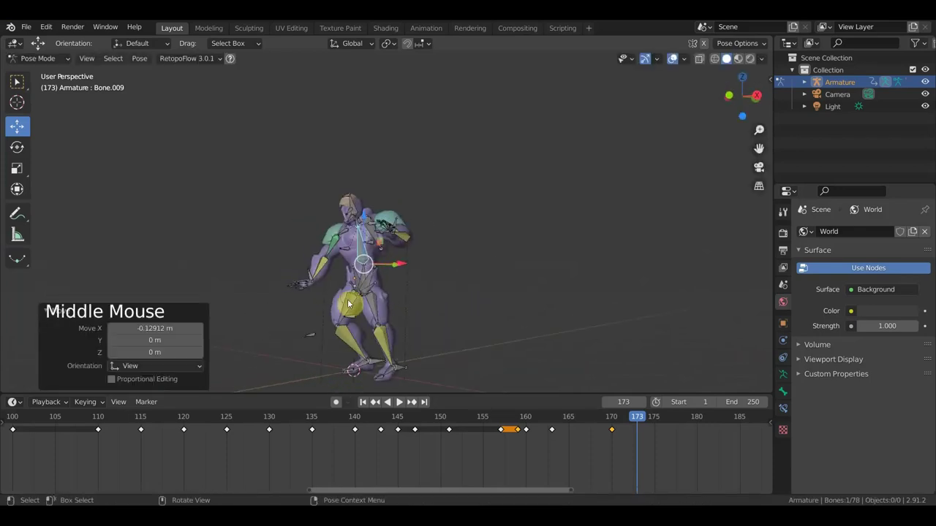
left_click(367, 278)
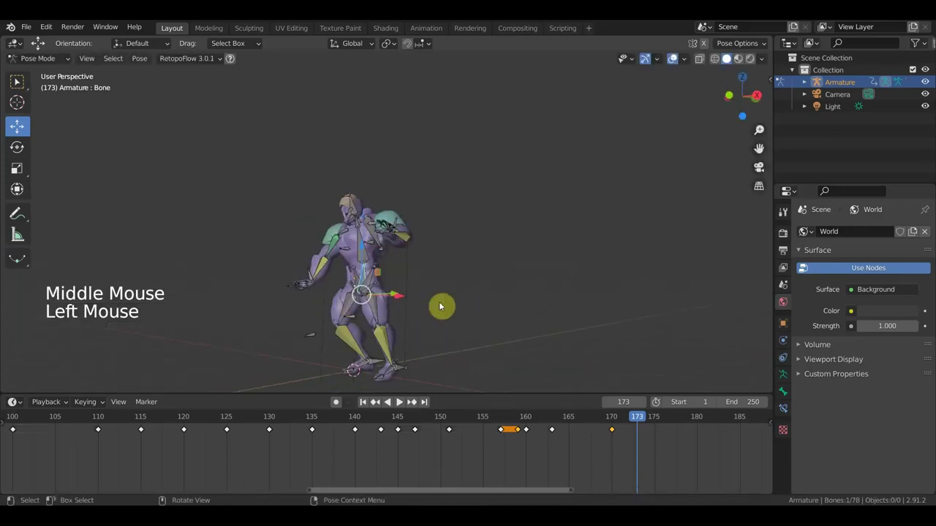
middle_click(389, 317)
key("g")
middle_click(444, 321)
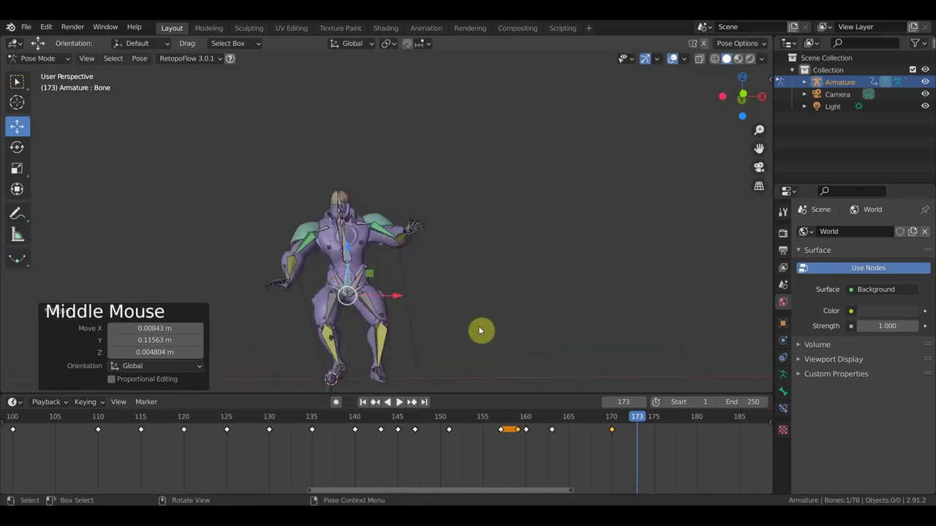
key("g")
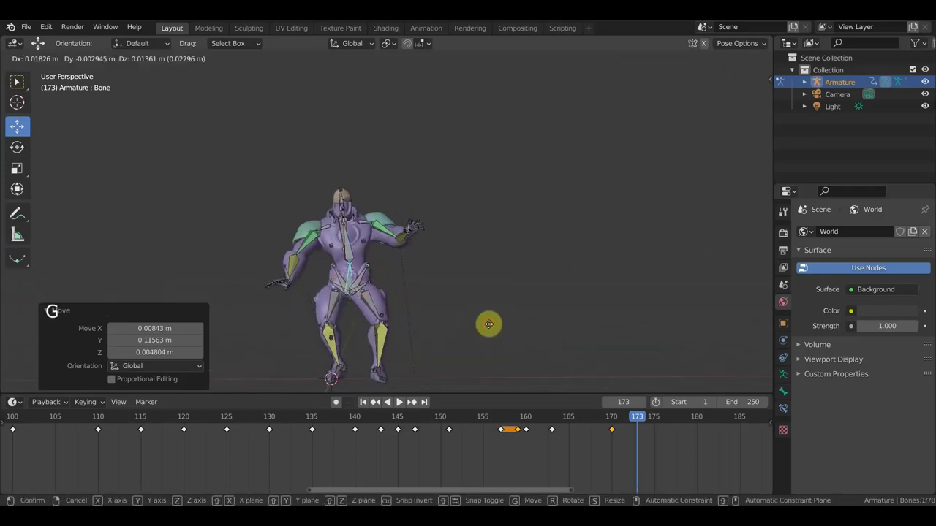
key("a")
- Stop playback and return to frame 167, viewing the character from the side
key("i")
left_click(622, 424)
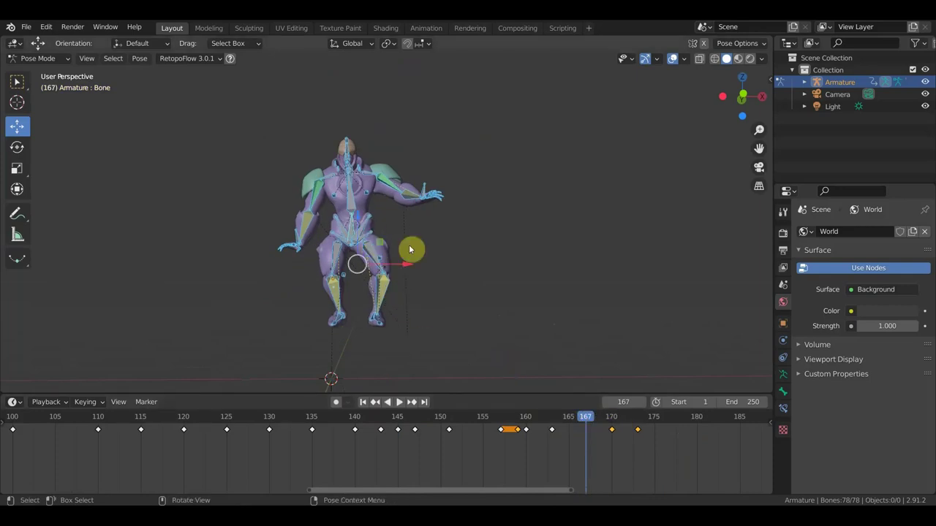
middle_click(369, 319)
- Shift a foot bone about 0.07 m at frame 167, checking from the front view
left_click(344, 317)
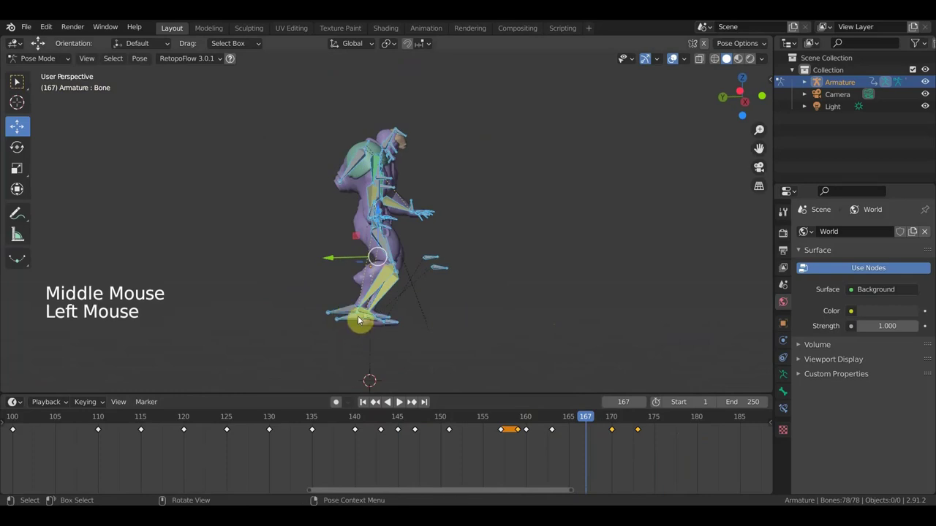
key("g")
middle_click(382, 302)
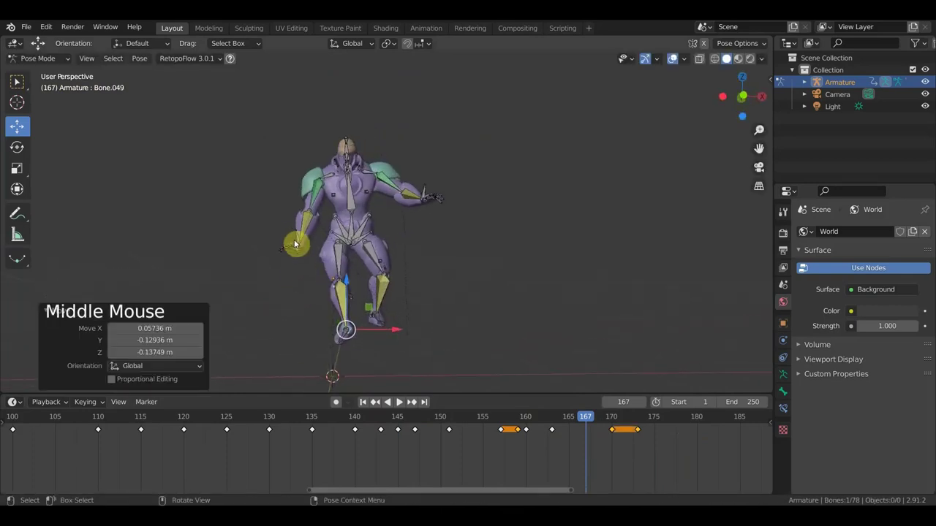
left_click(298, 238)
key("g")
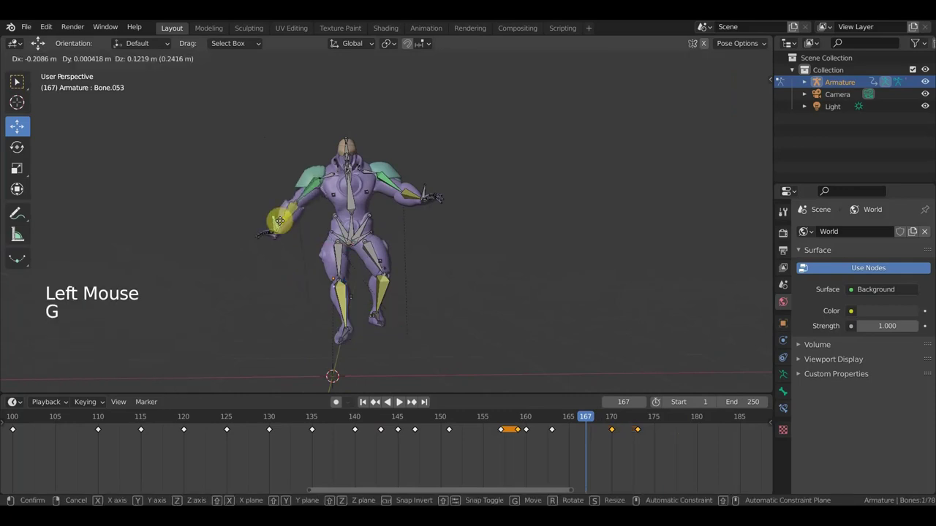
left_click(427, 191)
key("g")
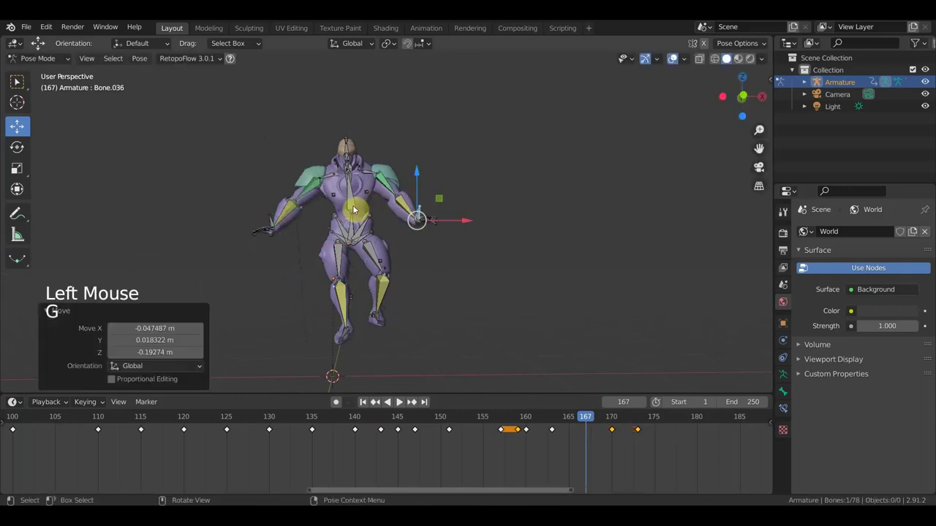
left_click(355, 209)
left_click(354, 229)
- Move the other foot bone roughly 0.17 m into place, verified from side and orbited views
middle_click(386, 254)
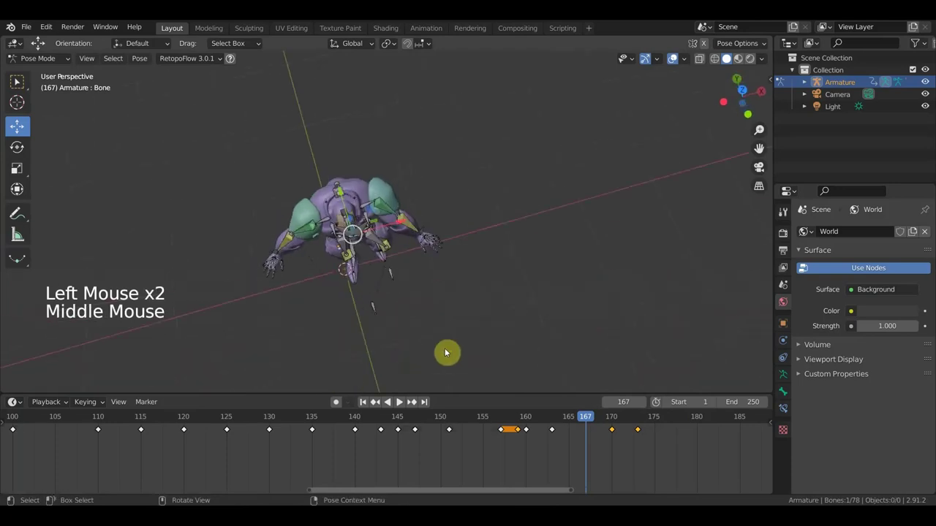
middle_click(490, 324)
key("r")
middle_click(489, 279)
scroll("up", 3)
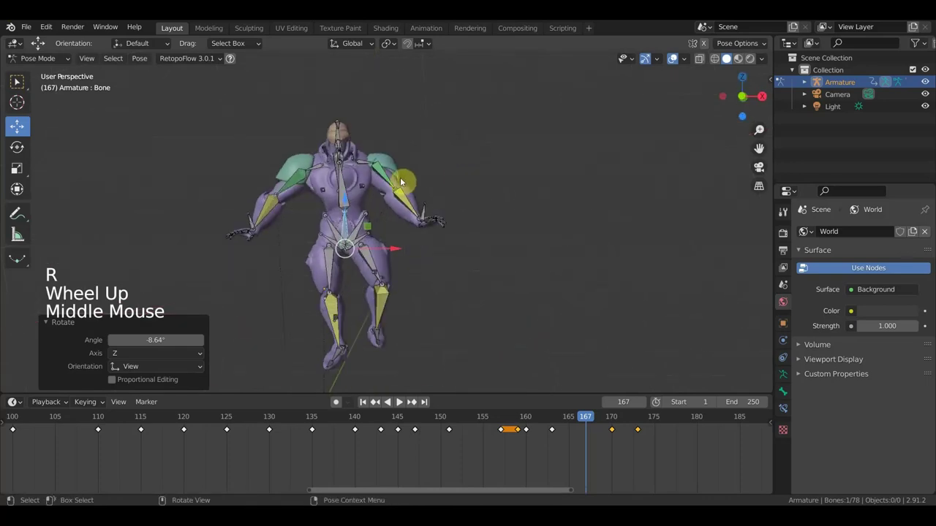
scroll("down", 3)
middle_click(459, 298)
middle_click(469, 317)
left_click(351, 336)
key("g")
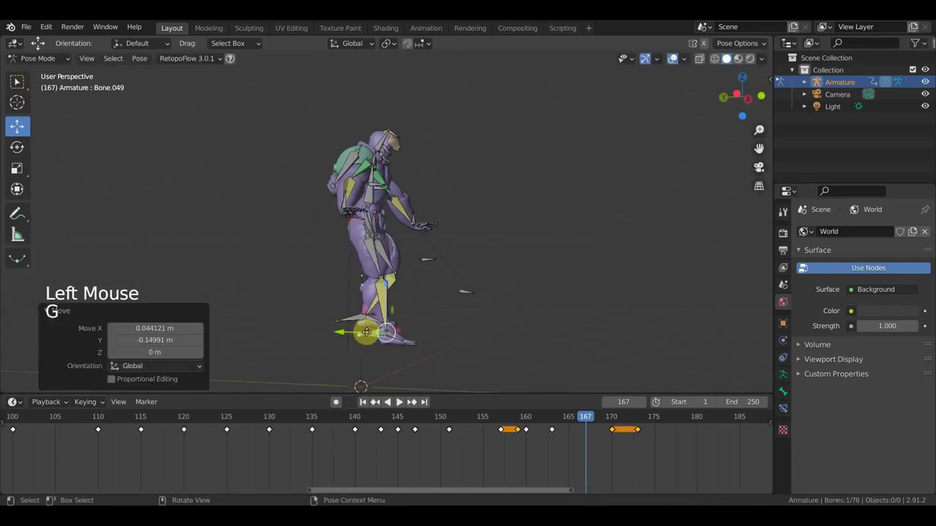
middle_click(445, 299)
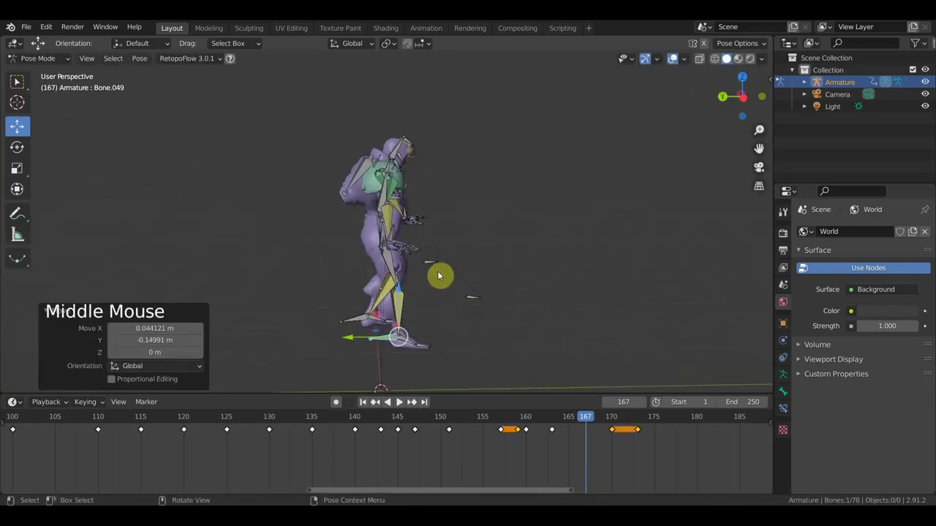
left_click(394, 235)
key("g")
- Adjust the lower leg and leg bones, checking in front orthographic and from behind
middle_click(442, 298)
key("r")
middle_click(474, 378)
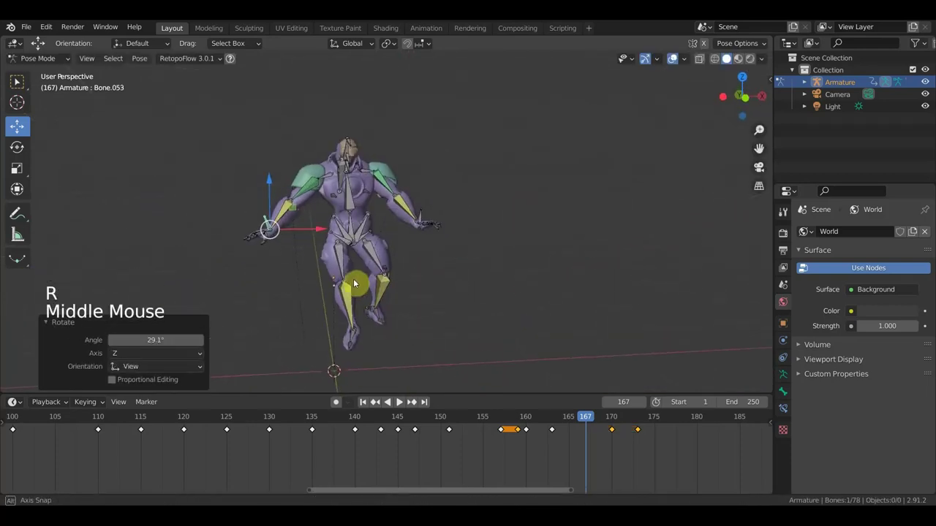
scroll("down", 3)
key("KP_1")
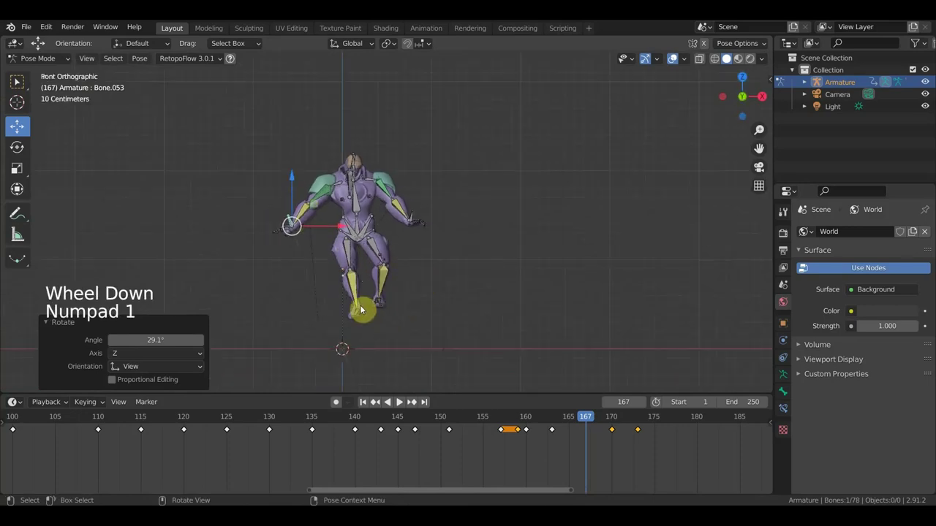
scroll("up", 3)
middle_click(361, 324)
left_click(357, 349)
key("g")
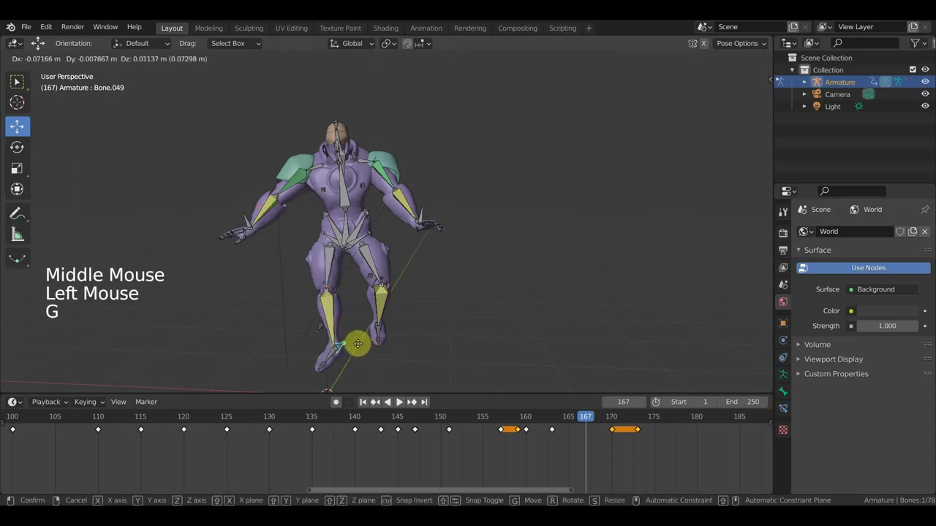
middle_click(436, 333)
middle_click(452, 340)
left_click(399, 356)
key("g")
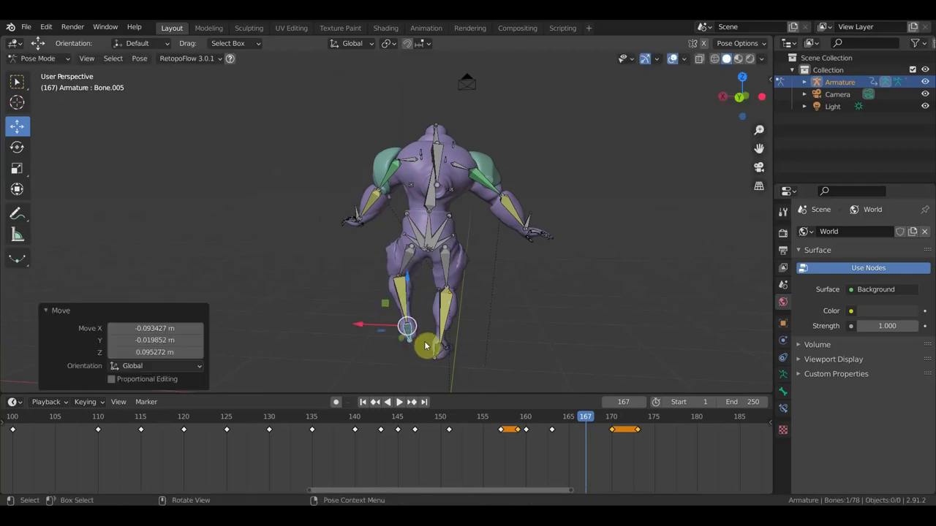
- Keyframe all bones at frame 167 and step to frame 168 and back to compare
key("a")
key("i")
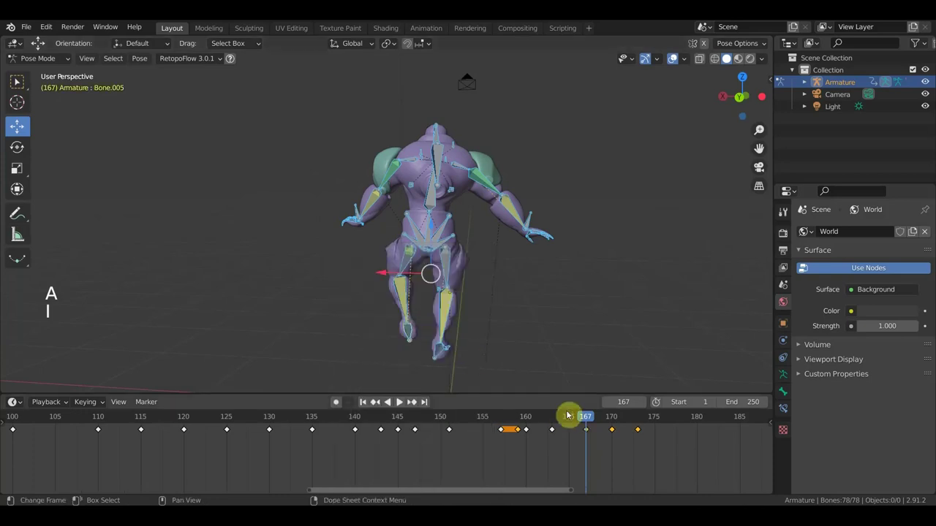
left_click(585, 417)
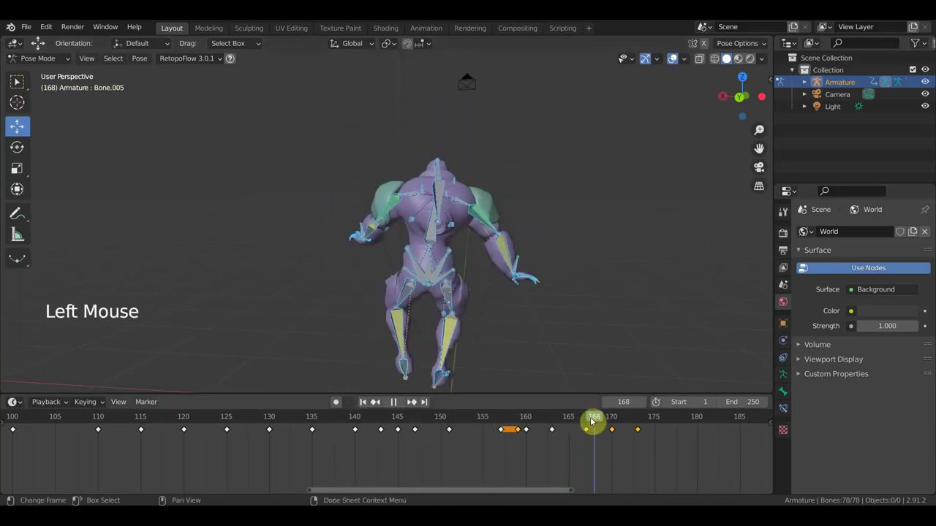
left_click(579, 422)
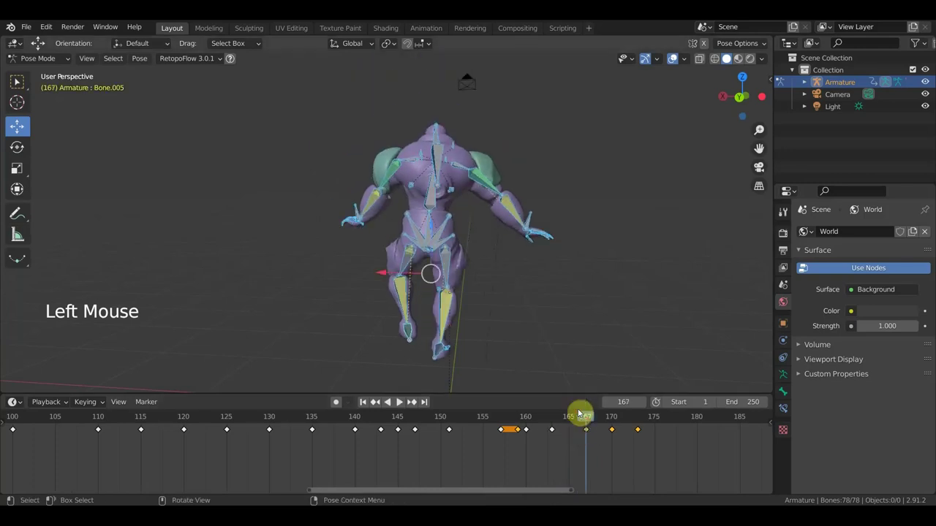
- Nudge a foot bone about 0.03 m in the right orthographic view and key the whole pose again
left_click(432, 229)
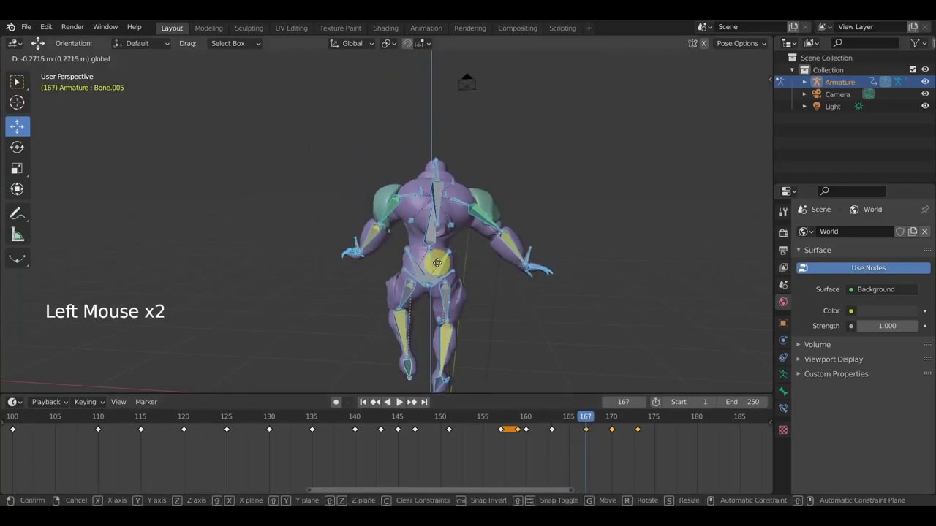
scroll("down", 3)
middle_click(471, 292)
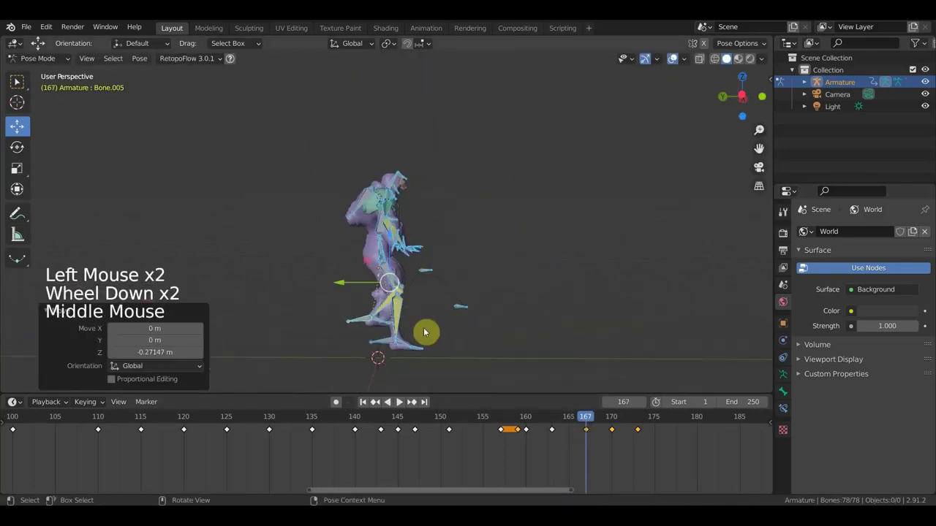
middle_click(418, 332)
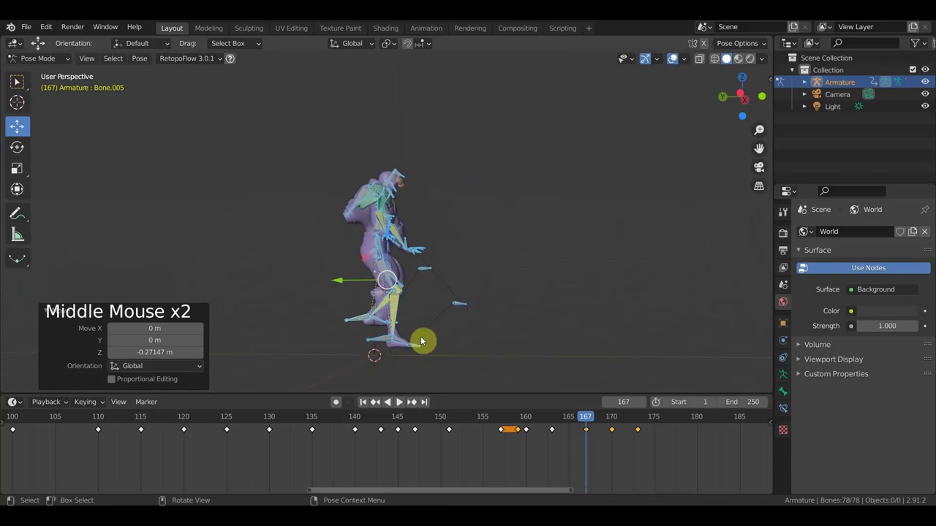
key("KP_3")
left_click(396, 338)
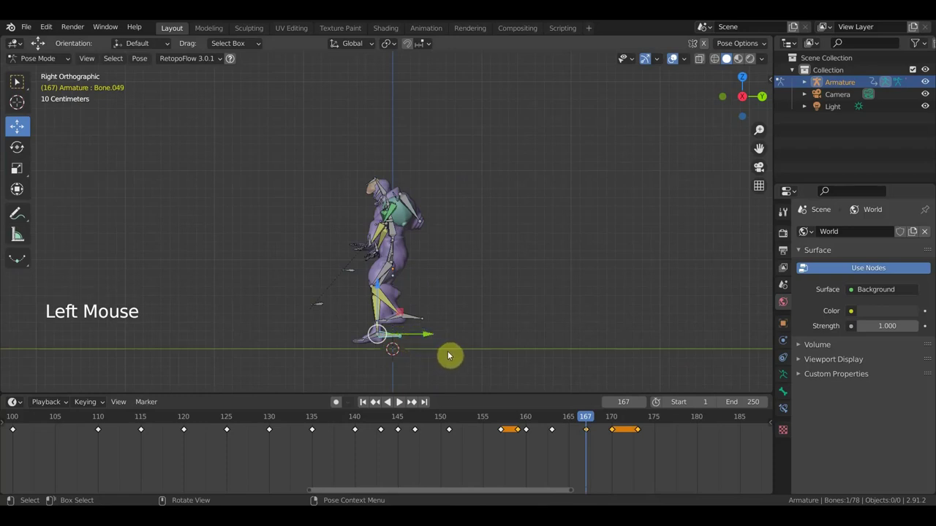
key("r")
key("g")
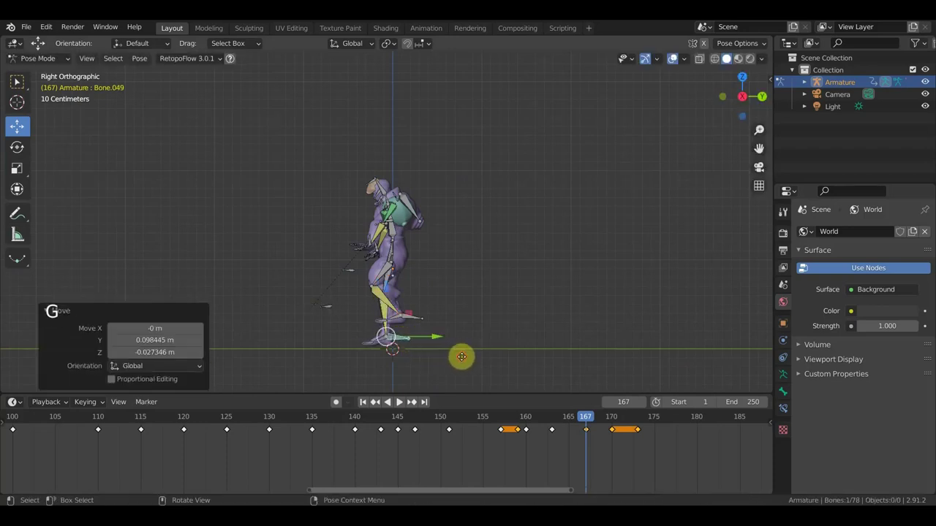
key("a")
key("i")
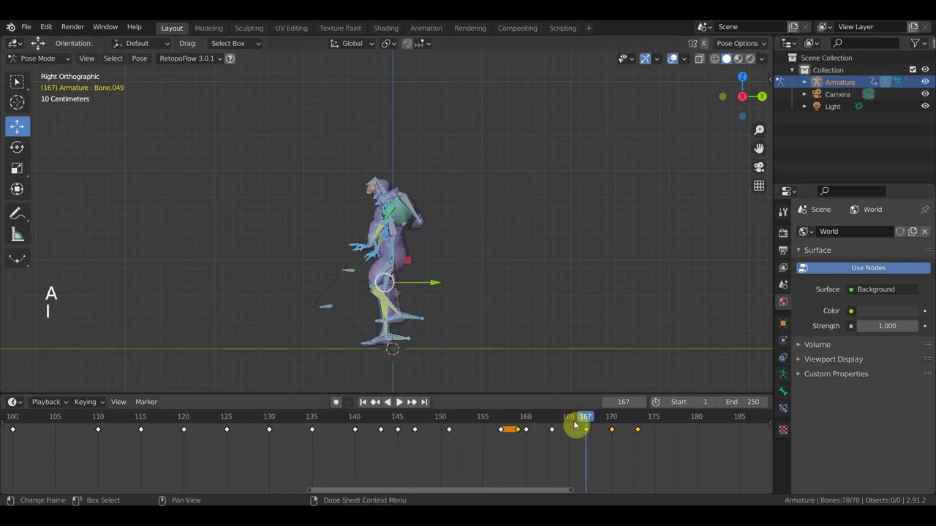
- Play through the frames around 166-167, then set the playhead to frame 177
left_click(585, 422)
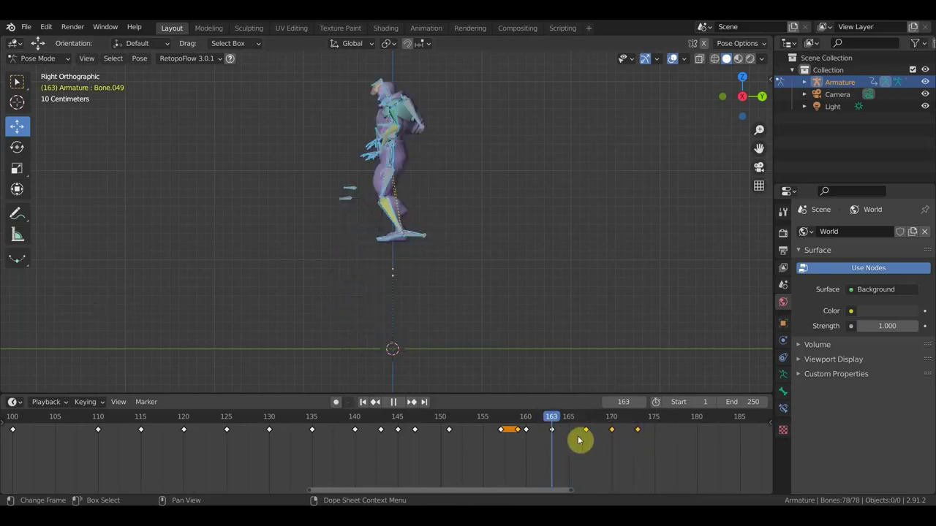
middle_click(512, 329)
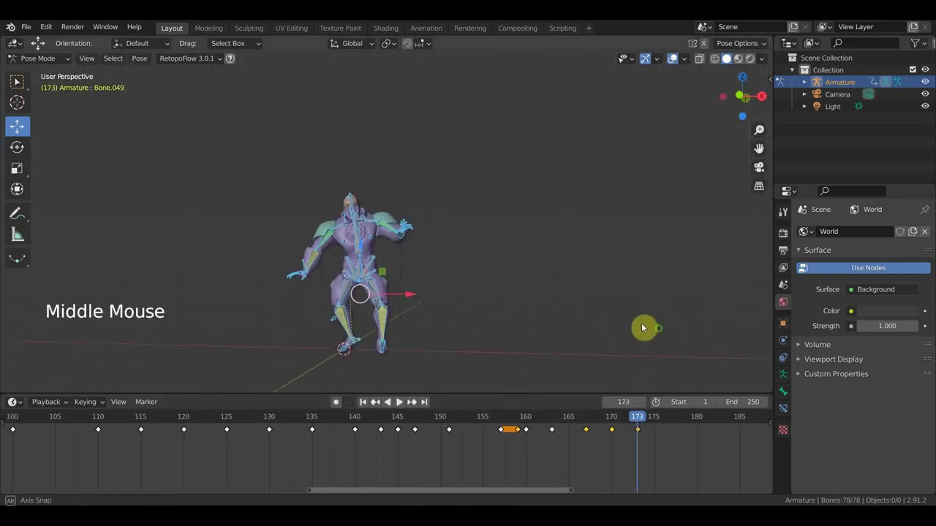
left_click(615, 417)
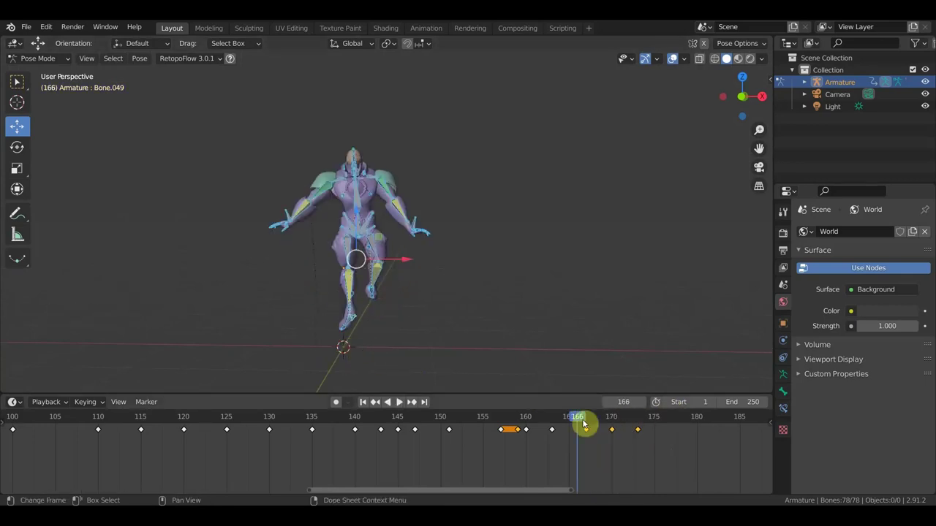
left_click(585, 423)
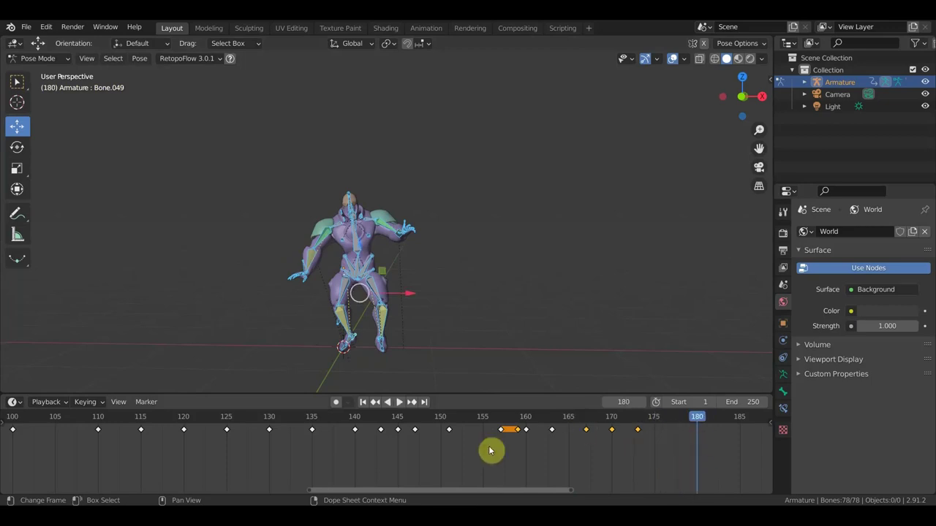
left_click(673, 423)
middle_click(486, 319)
scroll("up", 3)
- Shift the hips bone about 0.42 m at frame 177 and move and rotate Bone.053
left_click(349, 280)
key("g")
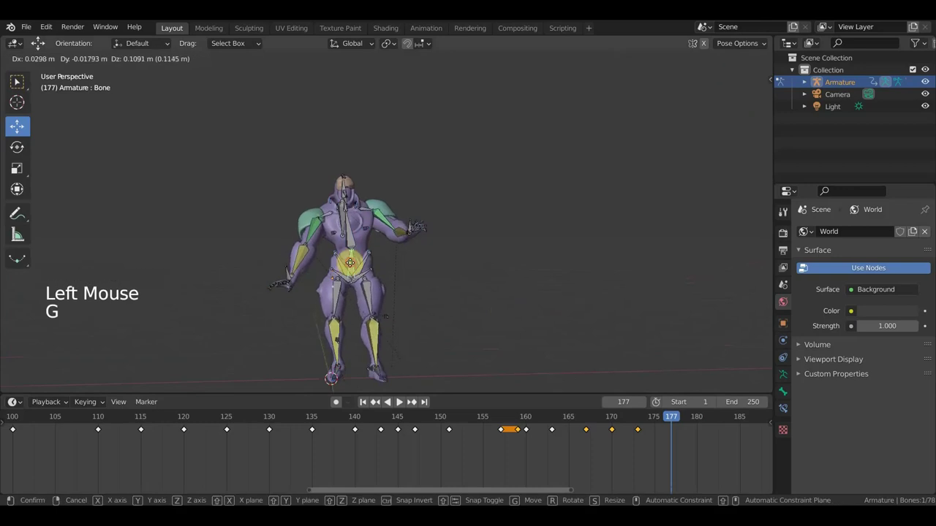
middle_click(380, 276)
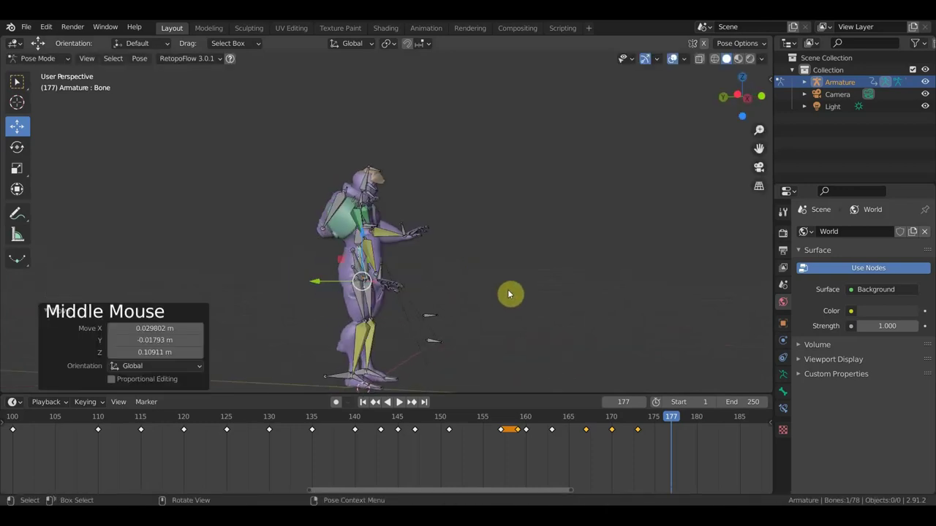
key("r")
key("g")
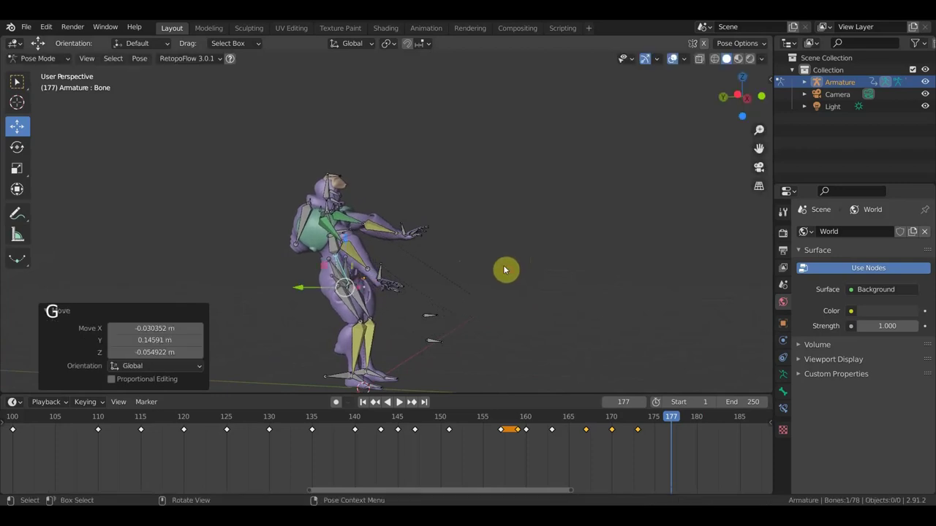
left_click(381, 276)
key("g")
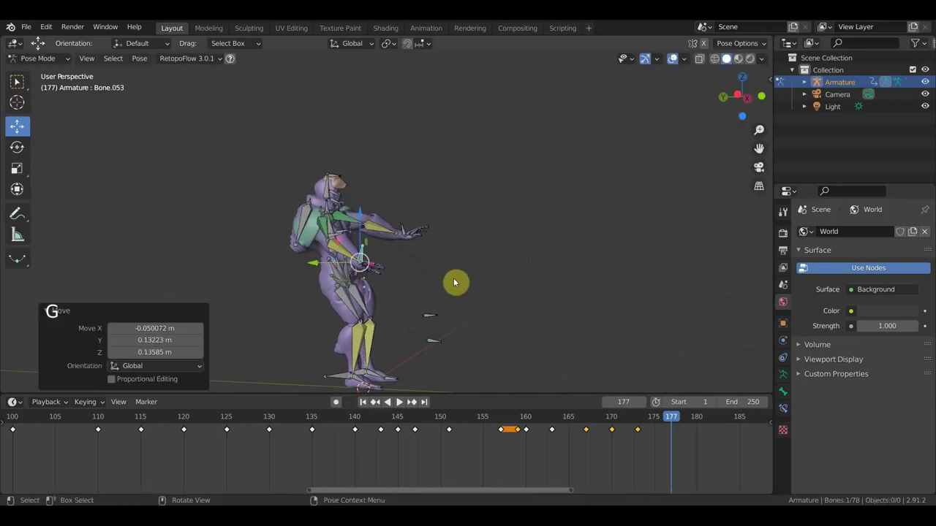
key("r")
middle_click(455, 255)
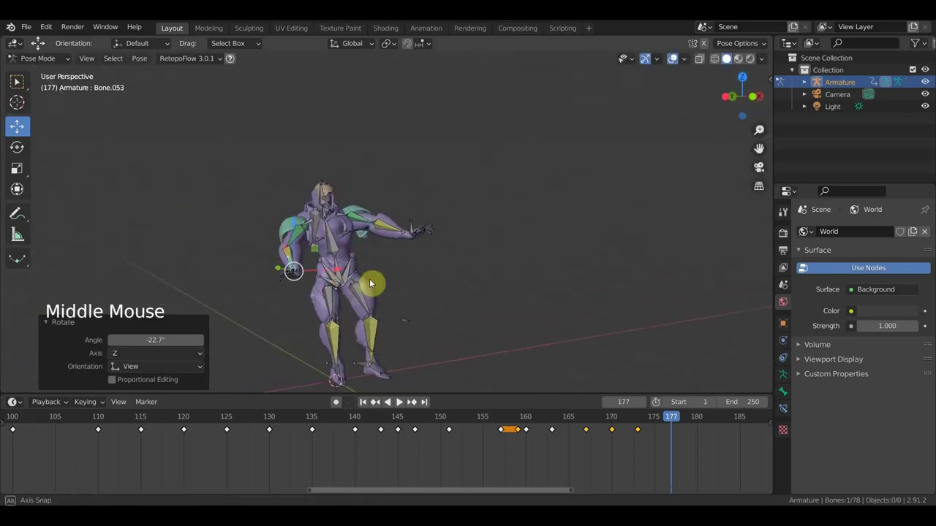
- Rotate Bone.009 and move Bone.036, orbiting to check the pose from several sides
left_click(349, 248)
key("r")
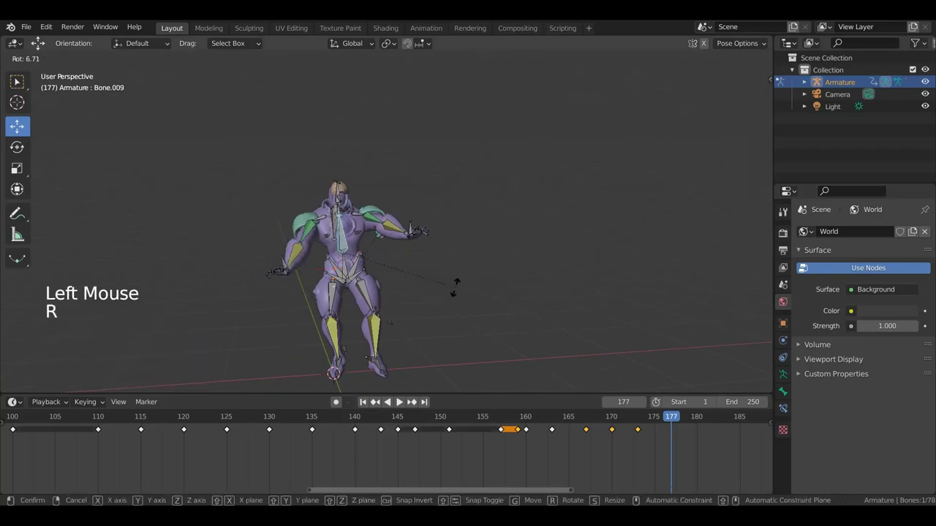
middle_click(470, 301)
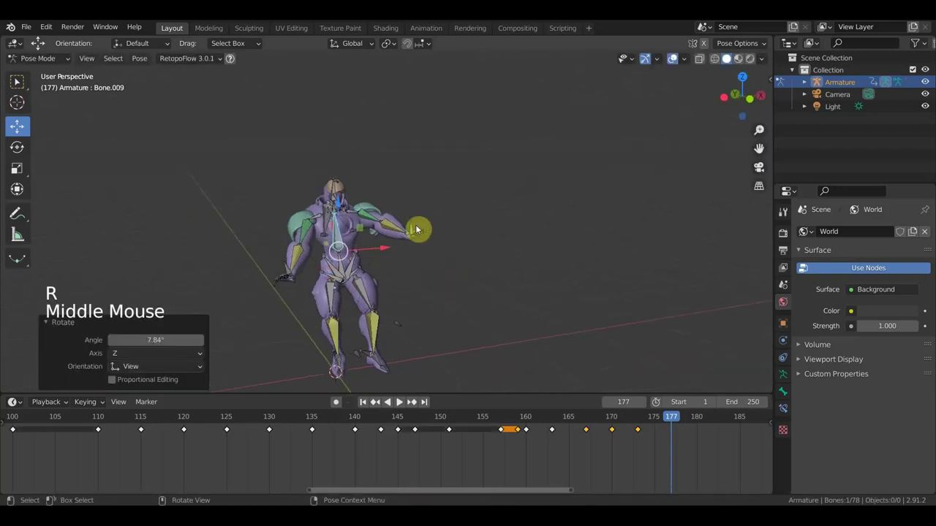
left_click(414, 226)
middle_click(441, 272)
key("g")
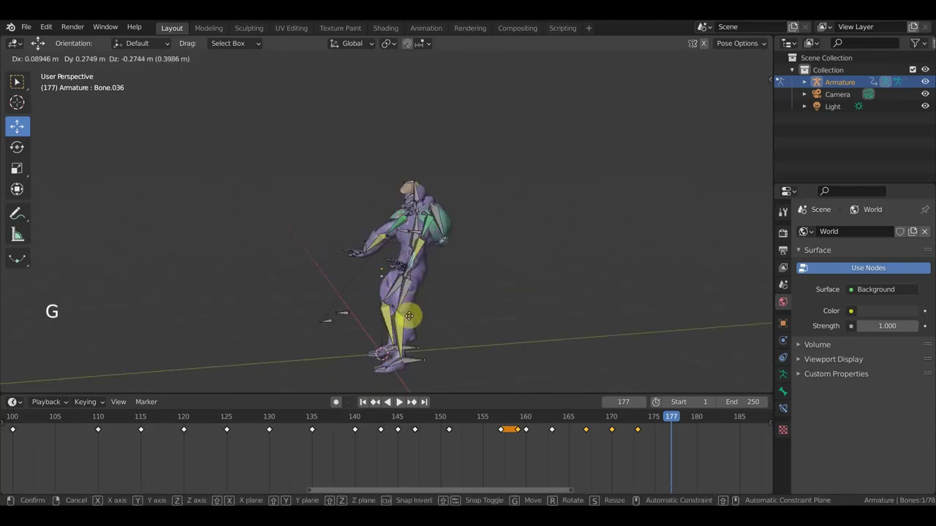
middle_click(430, 278)
middle_click(337, 274)
left_click(337, 274)
middle_click(422, 341)
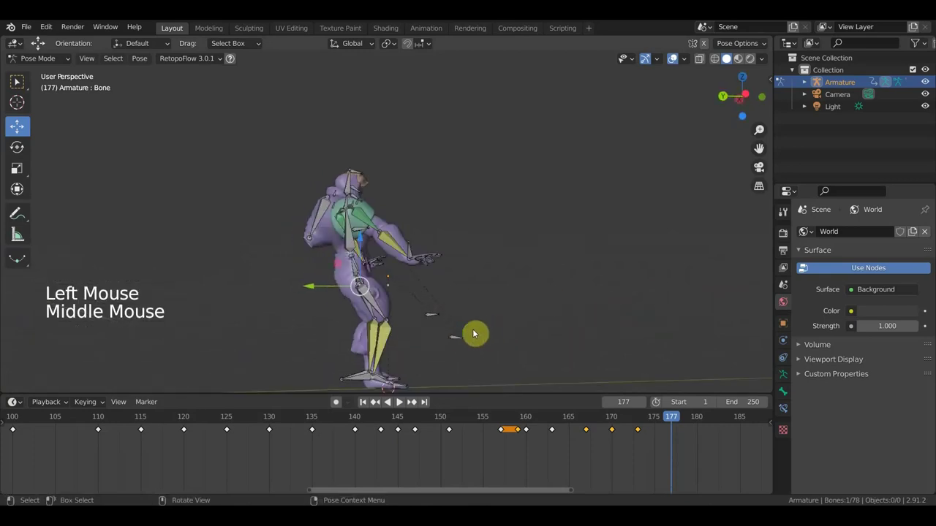
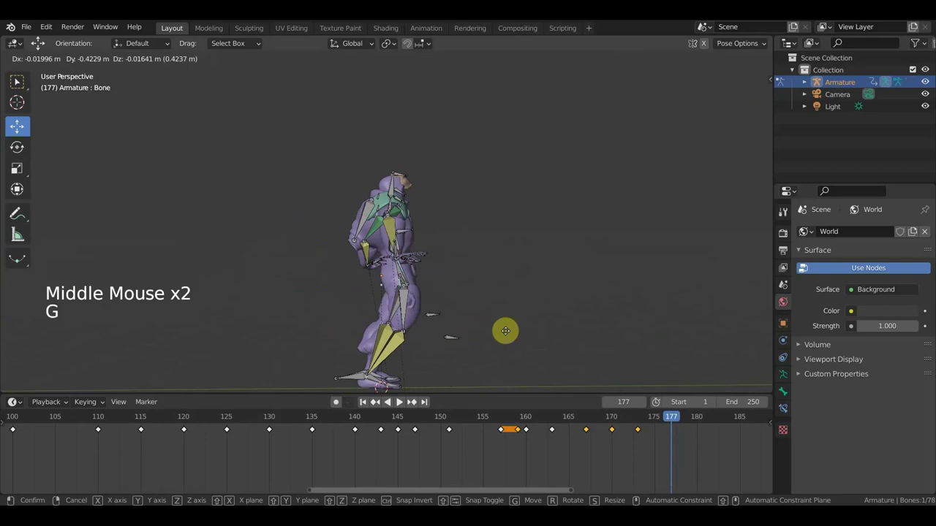
middle_click(475, 327)
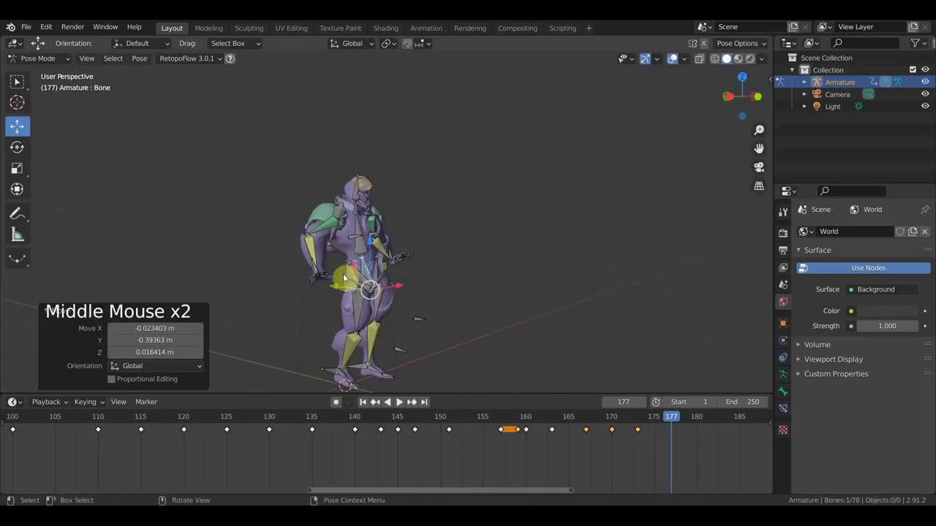
middle_click(359, 251)
- Rotate Bone.009 and Bone.011 at frame 177 and shift the hips bone
left_click(359, 250)
middle_click(409, 267)
key("r")
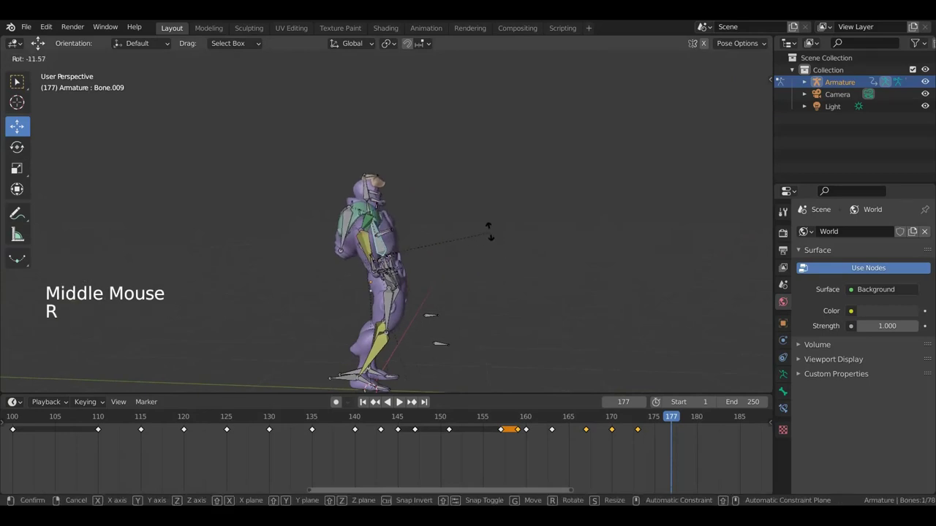
left_click(359, 198)
key("r")
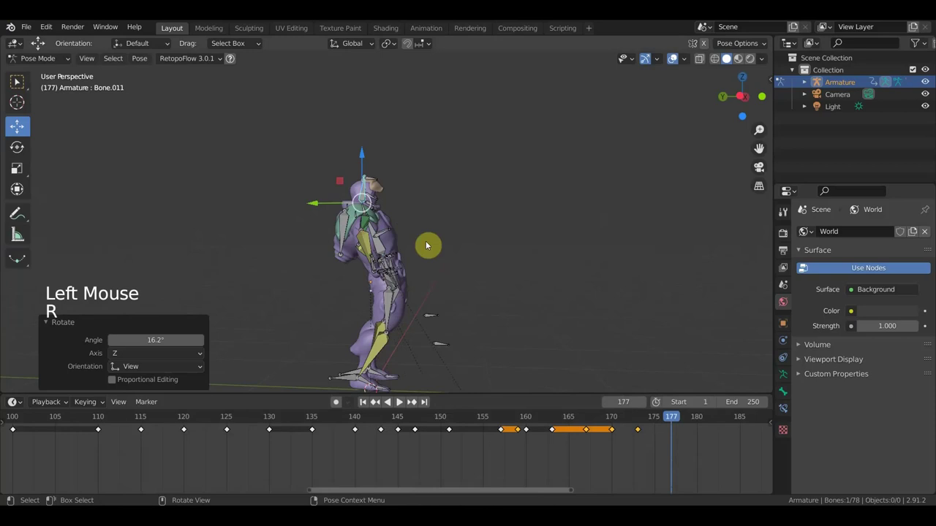
middle_click(412, 259)
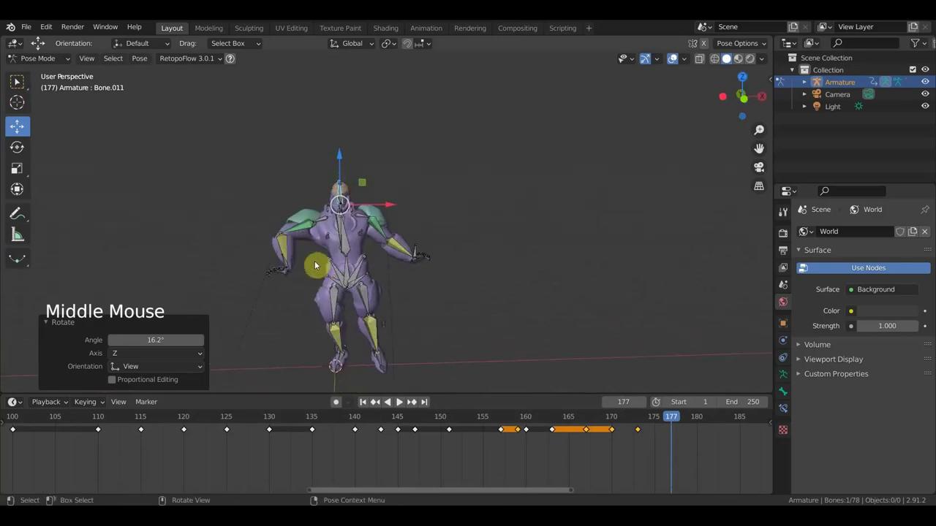
middle_click(351, 251)
left_click(352, 250)
key("r")
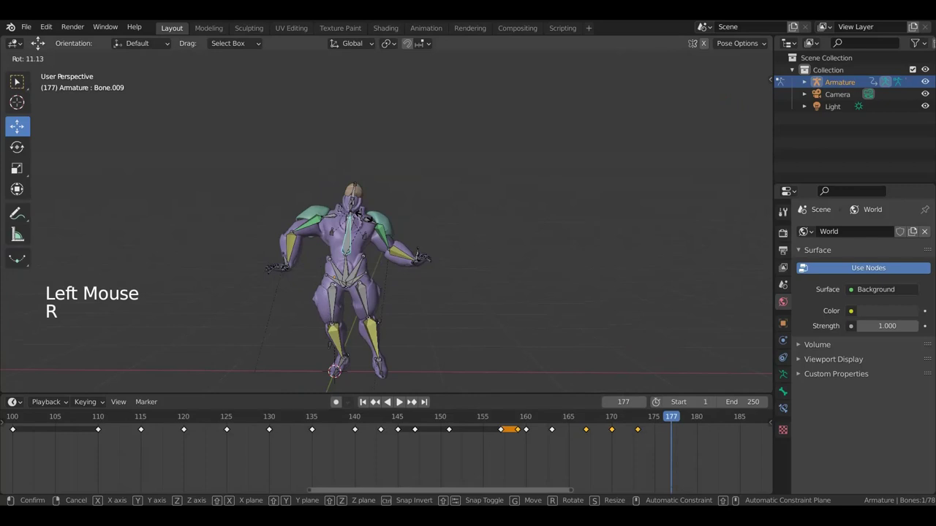
left_click(348, 279)
key("g")
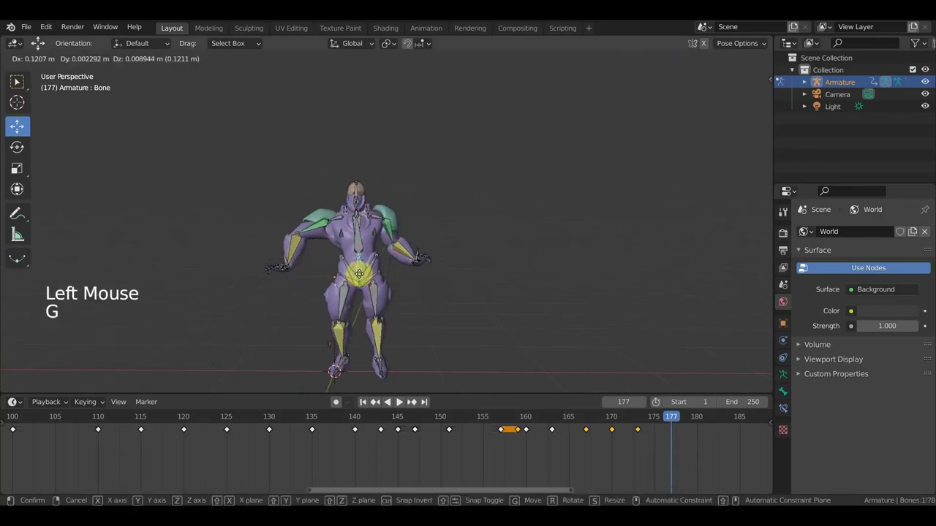
- Move Bone.053 along global X, then undo the change twice and reselect
middle_click(395, 299)
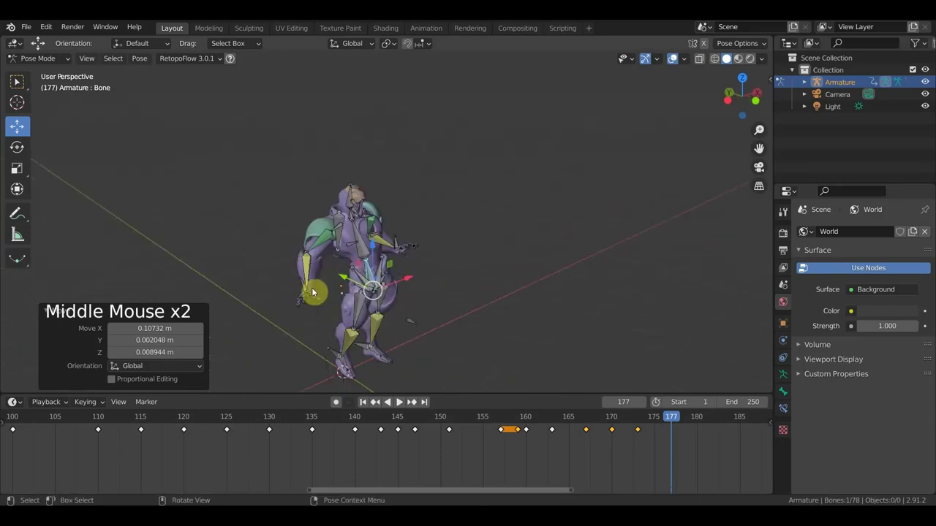
middle_click(304, 291)
left_click(305, 290)
middle_click(351, 311)
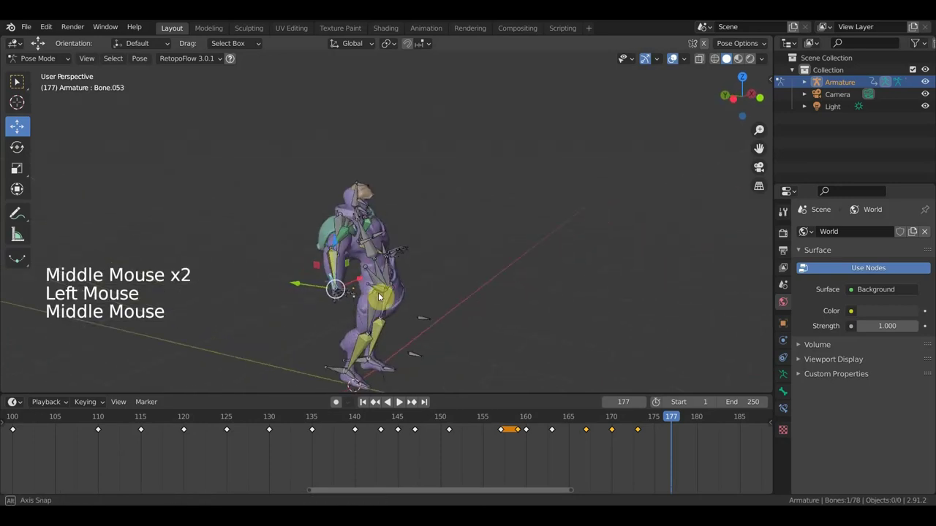
key("g")
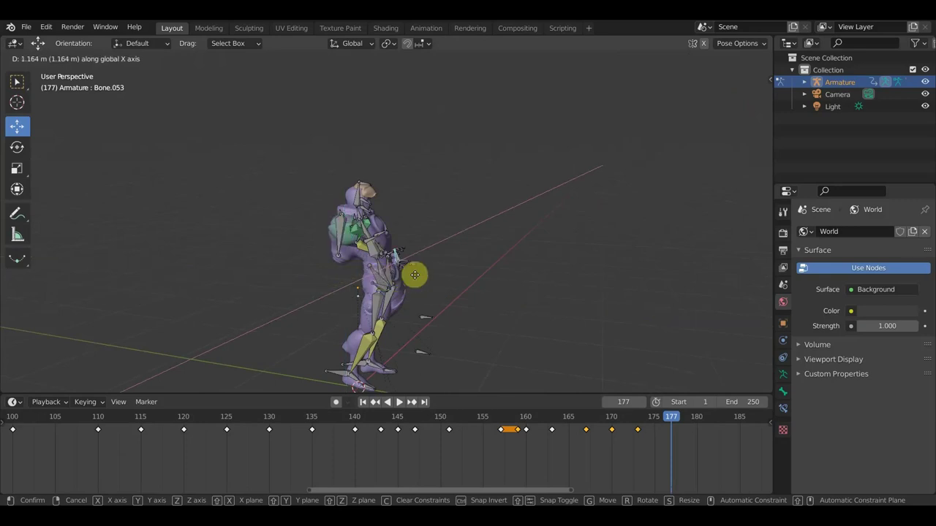
left_click(498, 297)
middle_click(505, 306)
key("ctrl+z")
key("ctrl+z")
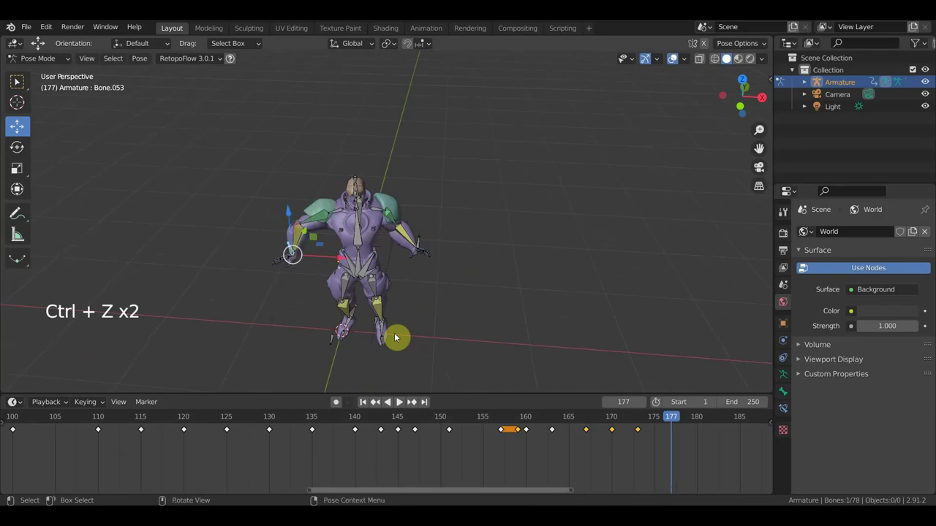
left_click(293, 252)
middle_click(342, 319)
scroll("up", 3)
- Rotate and move Bone.045, then move Bone.053 into a better position
left_click(229, 260)
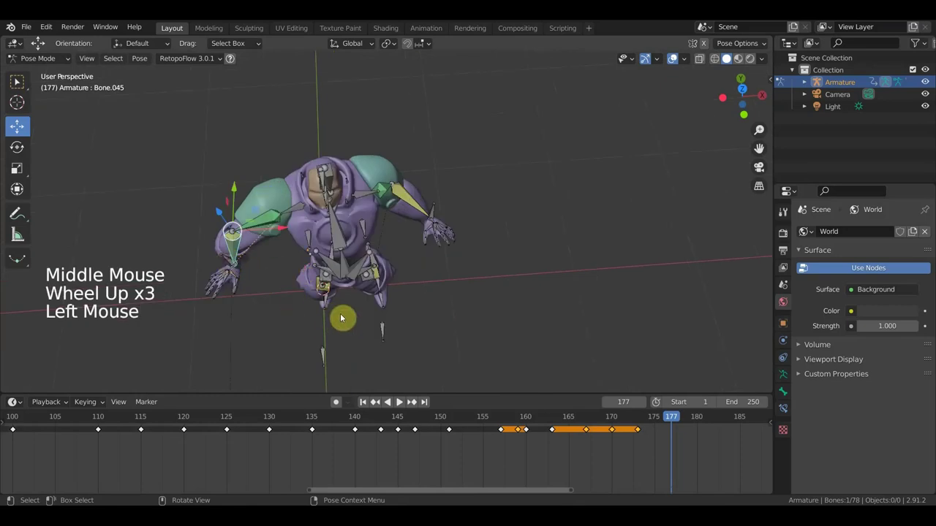
key("r")
middle_click(386, 247)
key("r")
key("g")
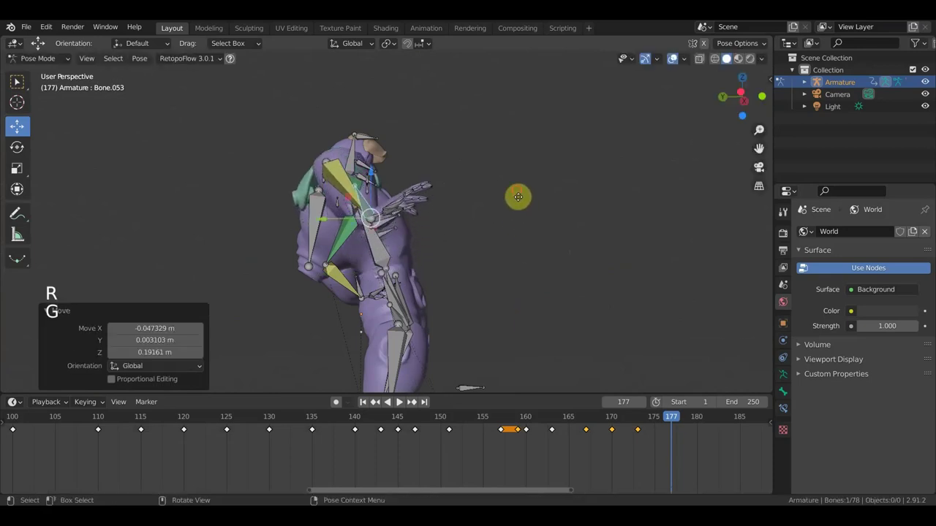
middle_click(516, 210)
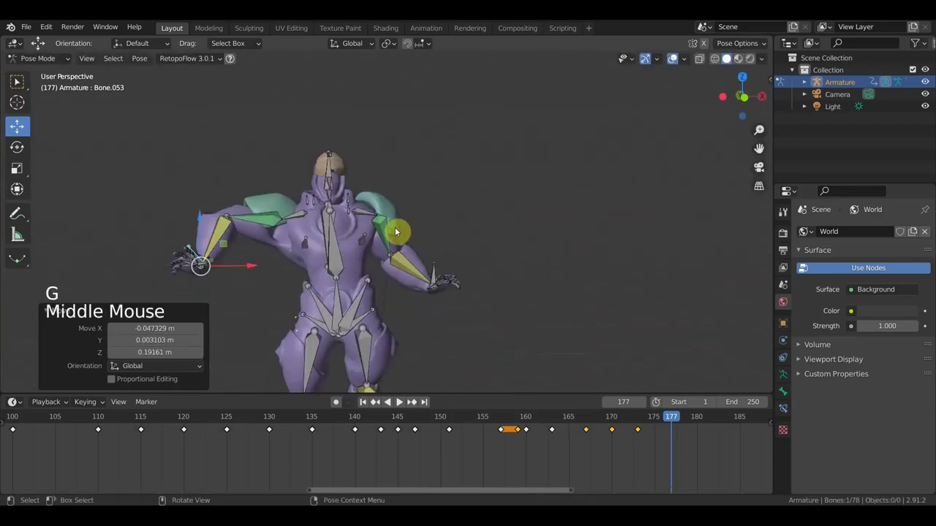
key("g")
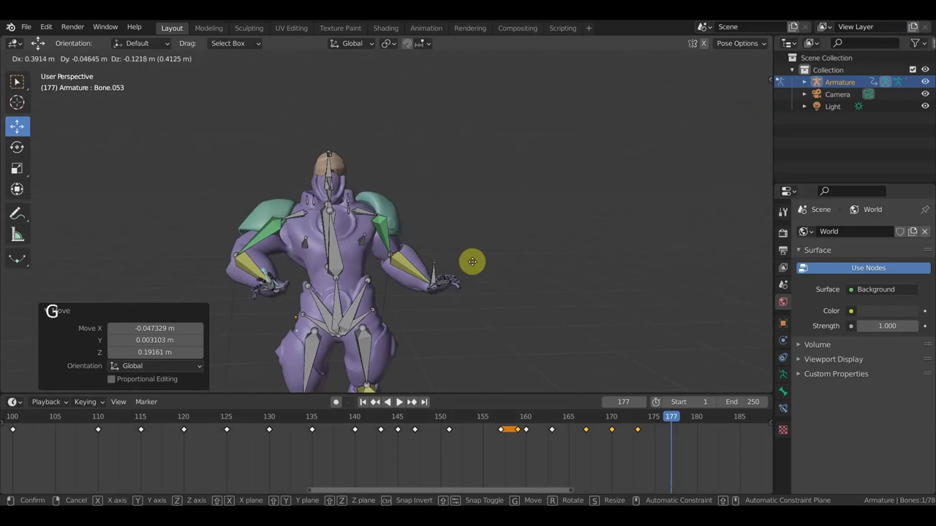
left_click(442, 277)
middle_click(477, 297)
scroll("up", 3)
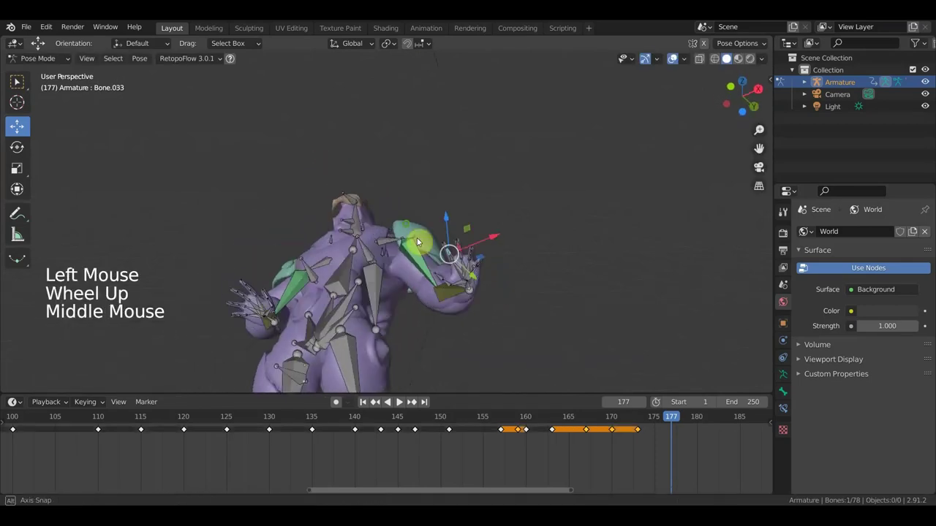
middle_click(526, 359)
- Move the Bone.036 hand bone, adjust Bone.043, and turn a shoulder bone roughly 3.6°
left_click(494, 204)
left_click(454, 273)
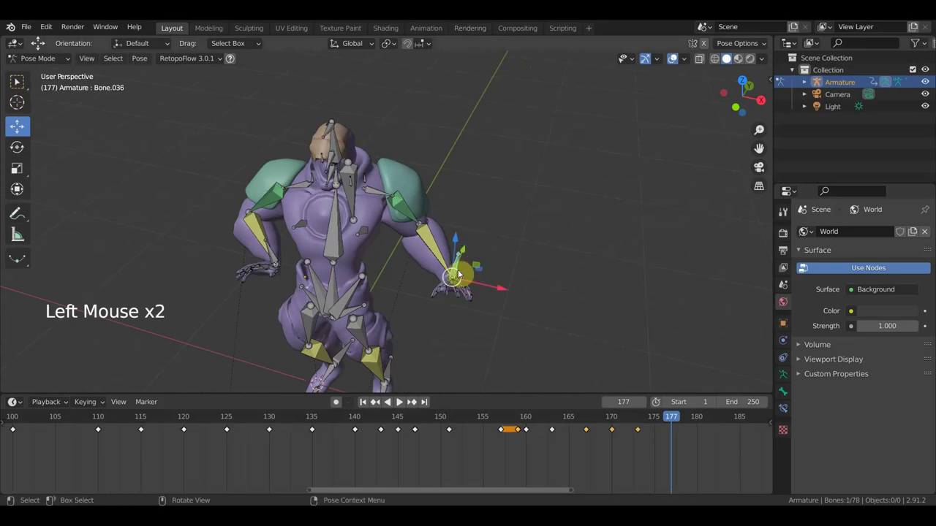
middle_click(503, 283)
key("g")
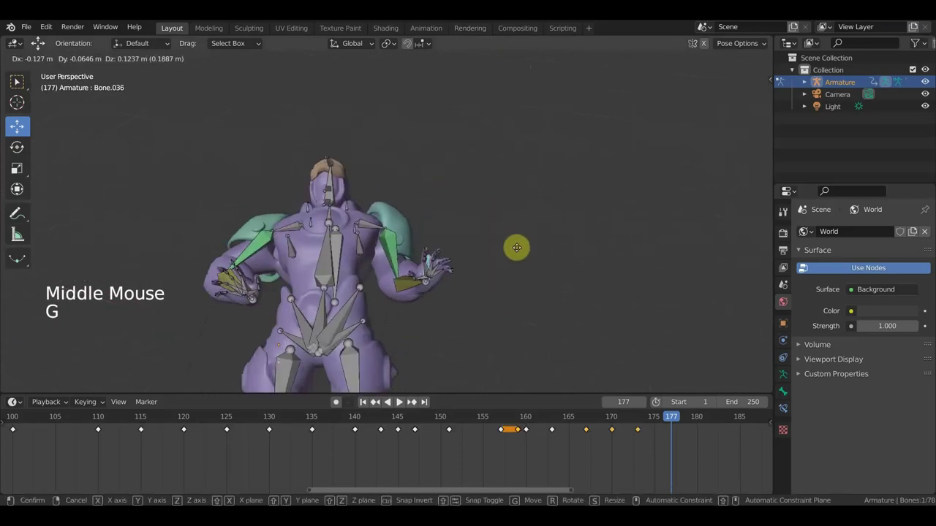
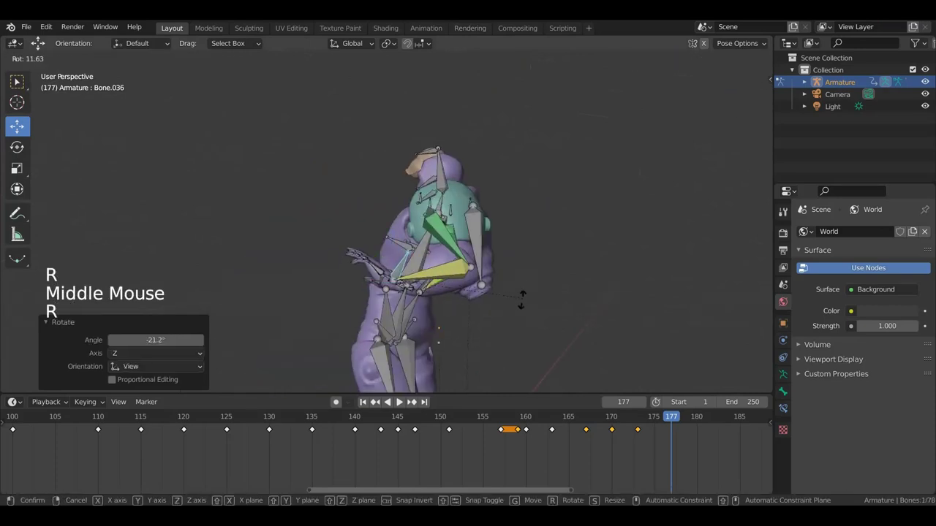
key("g")
middle_click(470, 306)
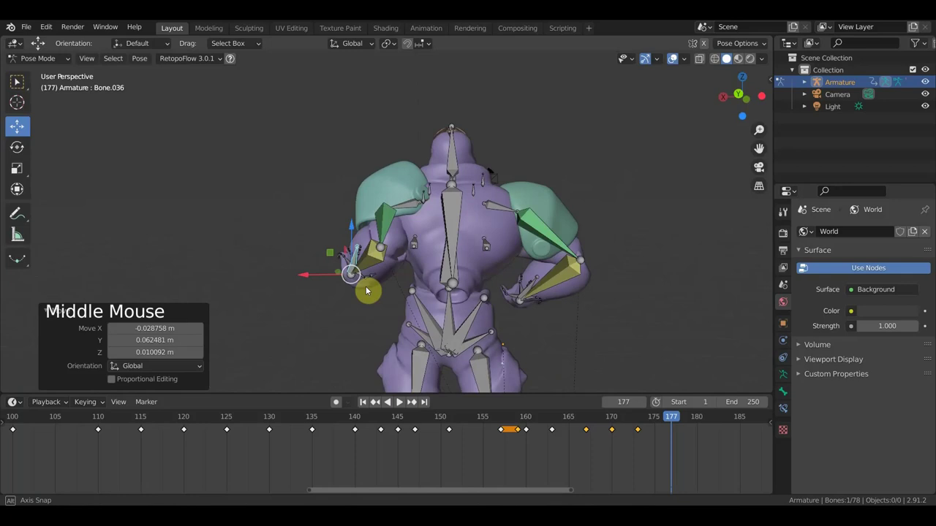
key("g")
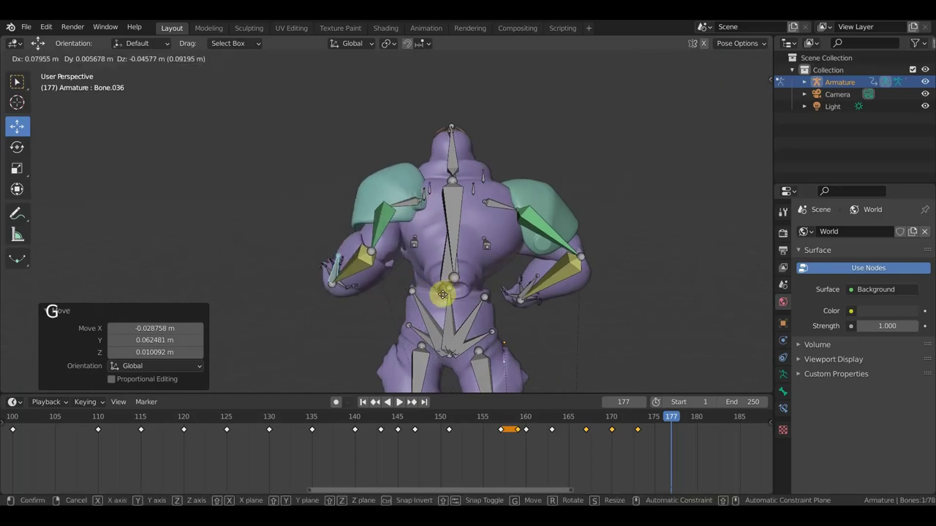
left_click(507, 210)
key("r")
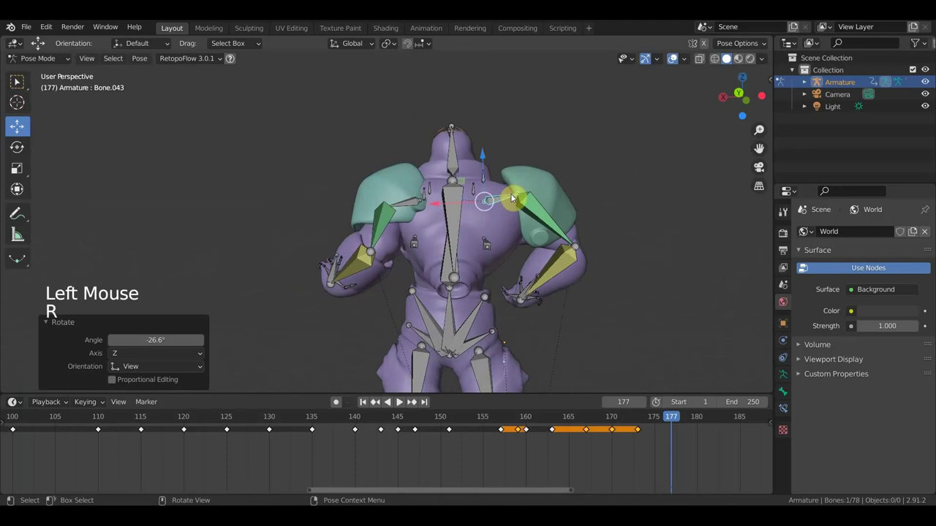
key("g")
middle_click(509, 211)
left_click(401, 209)
key("g")
middle_click(418, 239)
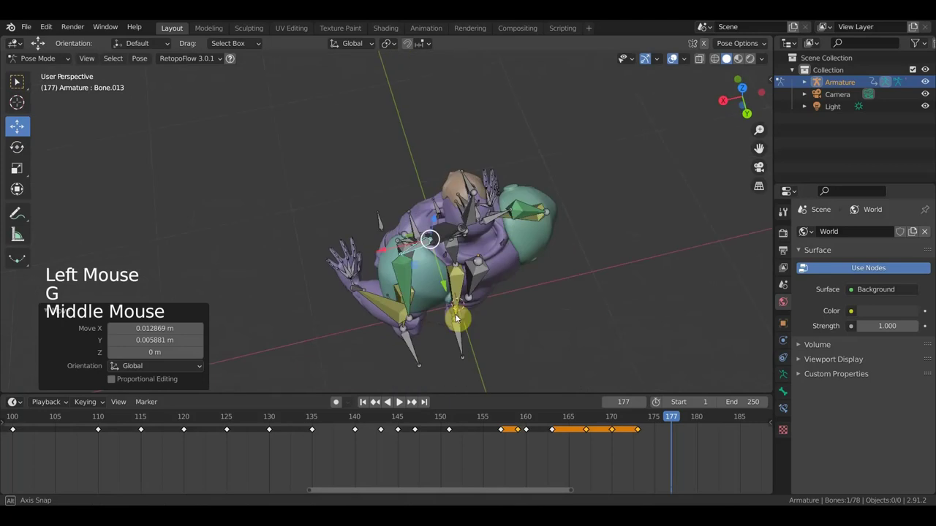
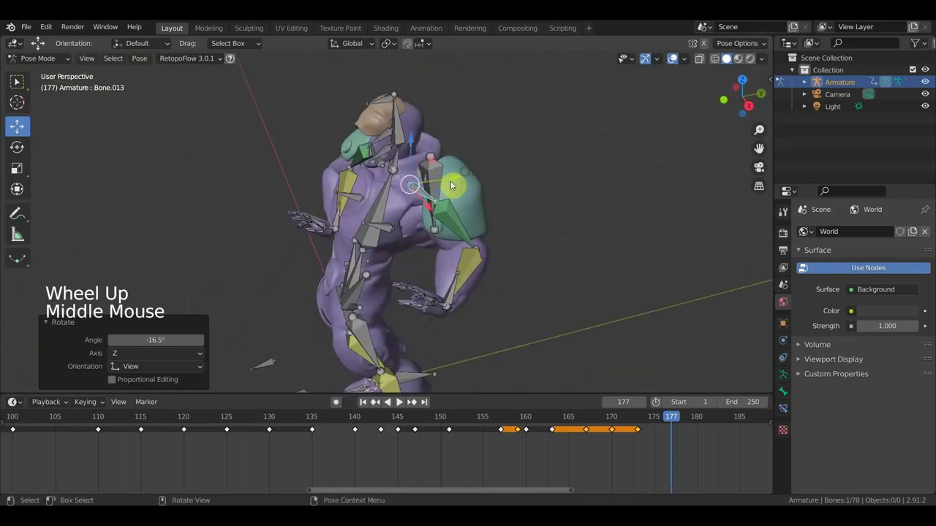
left_click(358, 273)
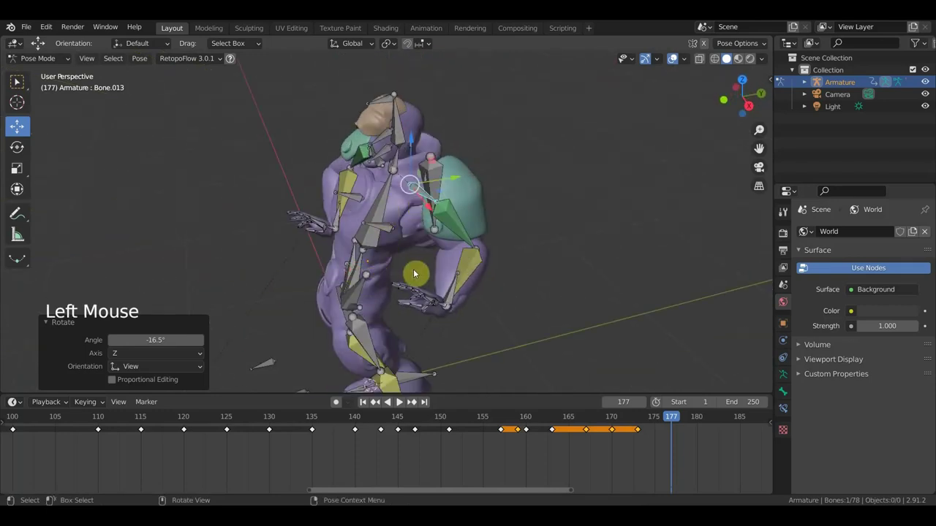
- Move a back bone from behind the character and rotate the shoulder bone in two passes
middle_click(503, 275)
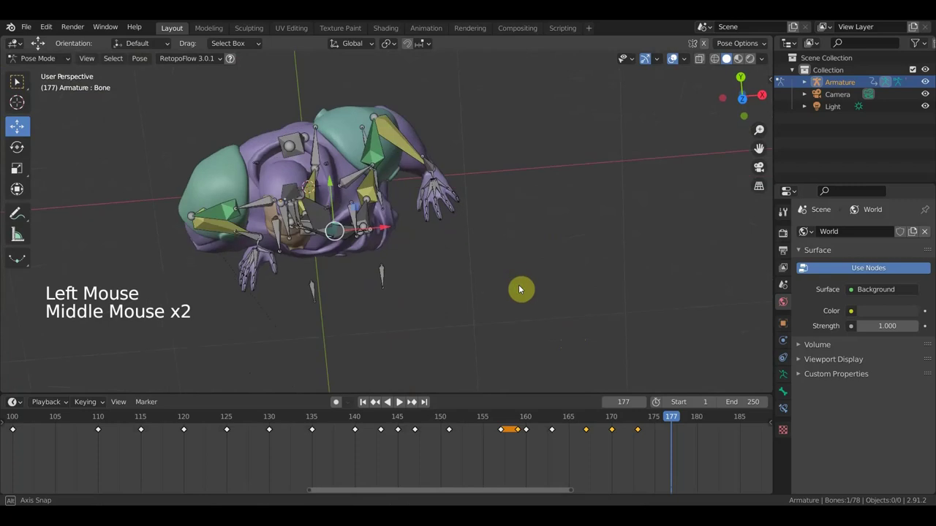
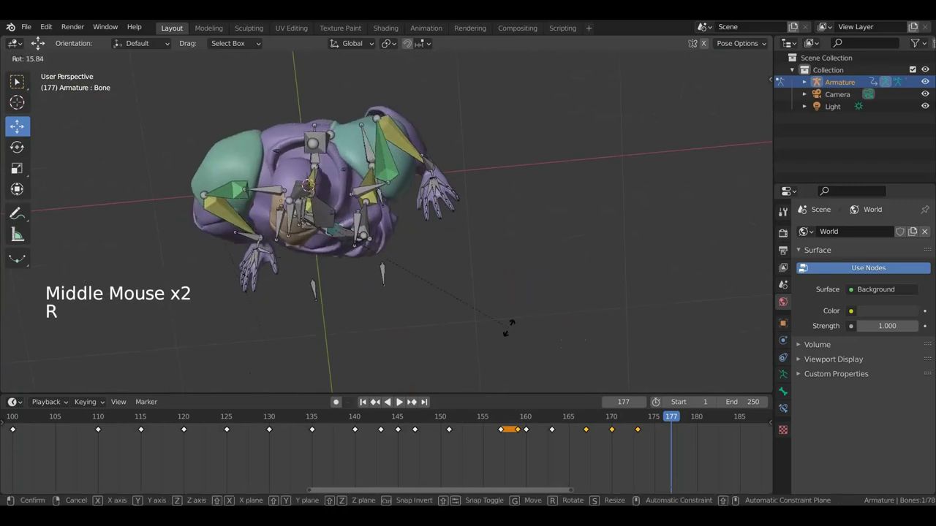
middle_click(500, 283)
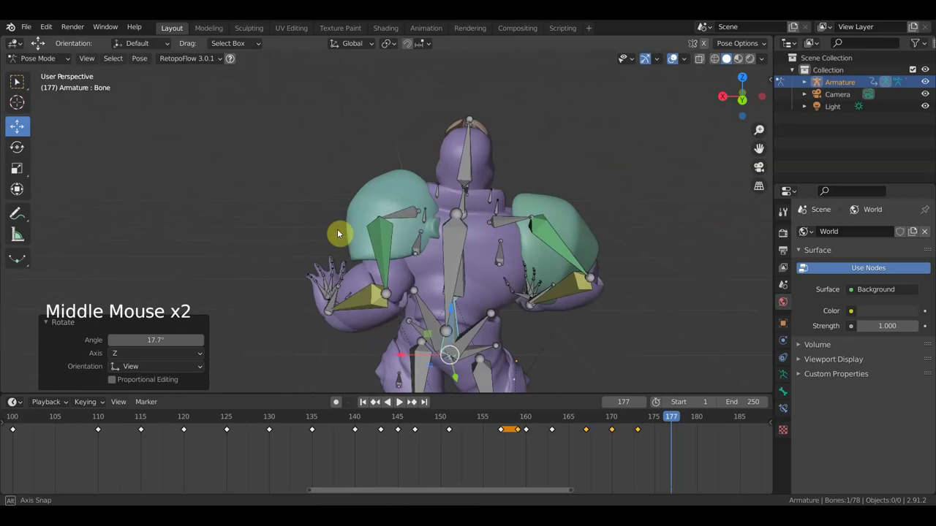
middle_click(353, 301)
left_click(354, 301)
key("g")
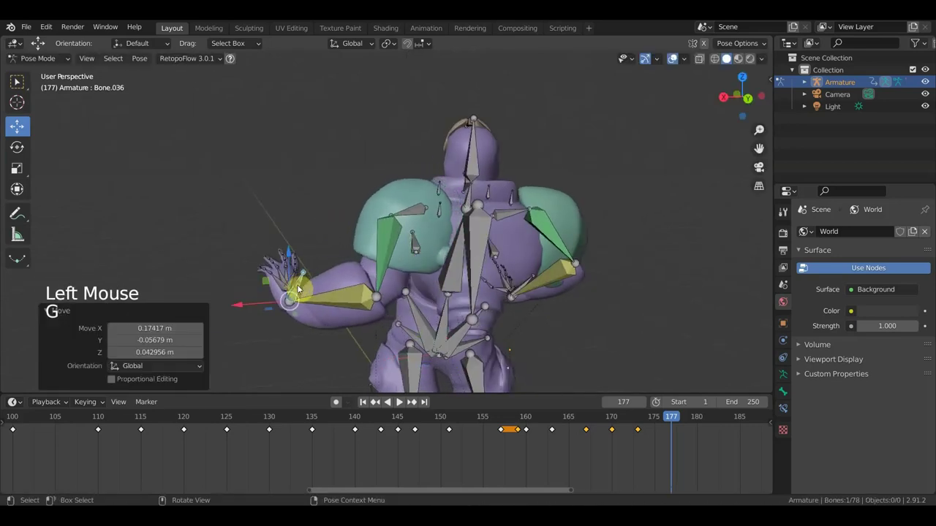
middle_click(430, 299)
left_click(427, 231)
key("r")
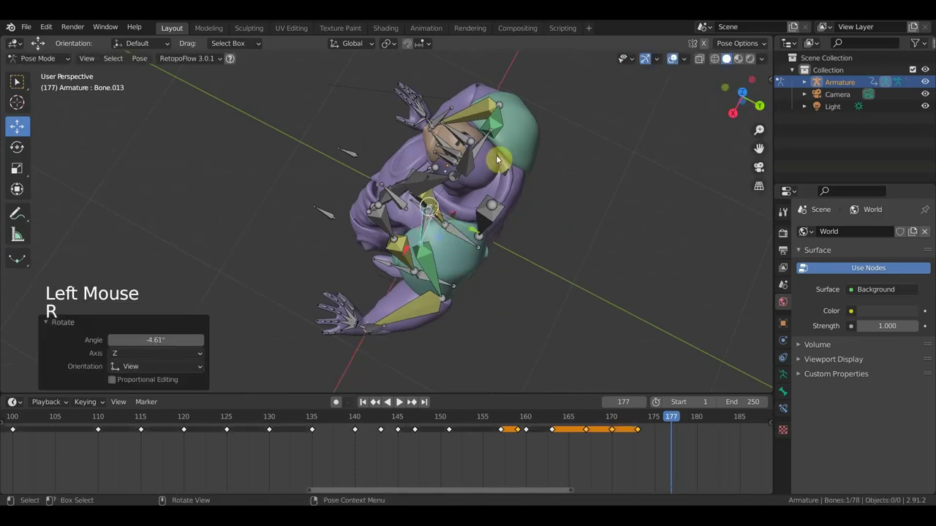
left_click(489, 141)
key("r")
- From a side view, move an arm bone and then rotate it to refine its position
middle_click(540, 157)
middle_click(525, 199)
middle_click(464, 196)
scroll("down", 3)
middle_click(443, 221)
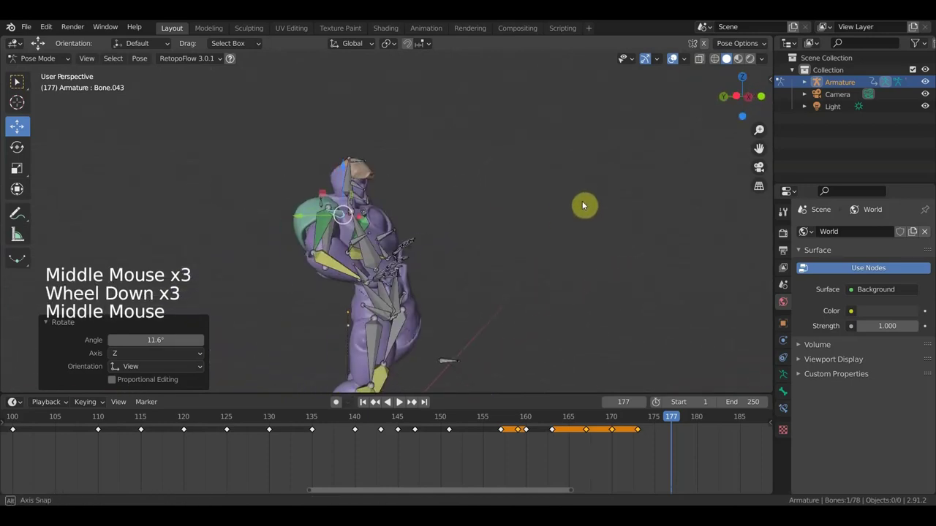
scroll("up", 3)
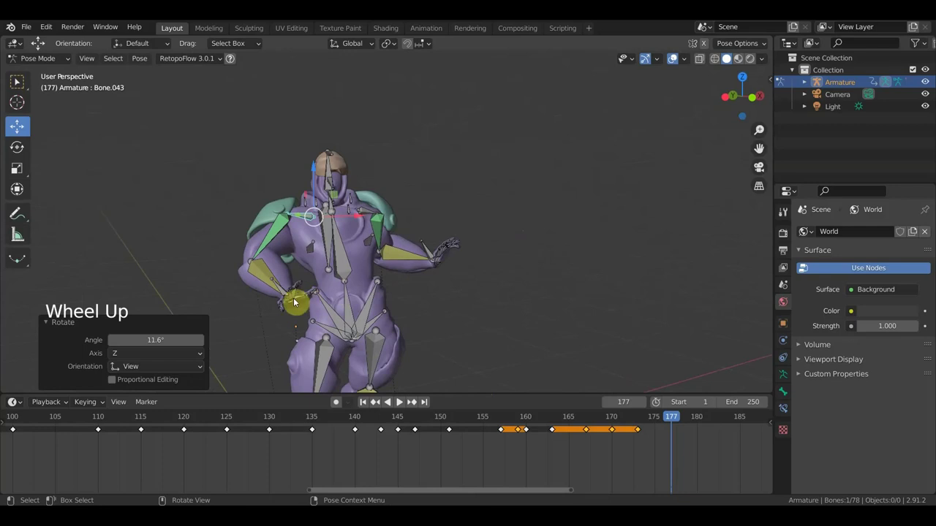
left_click(279, 291)
key("g")
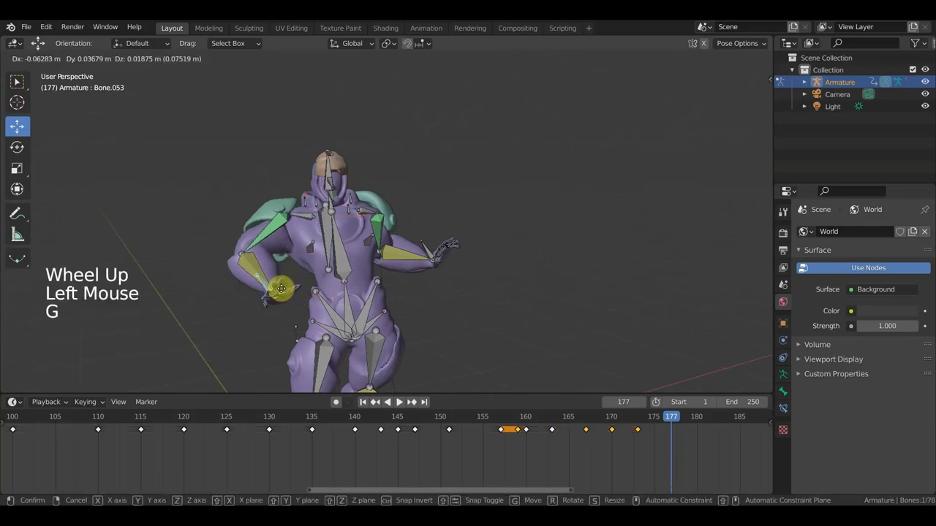
middle_click(307, 302)
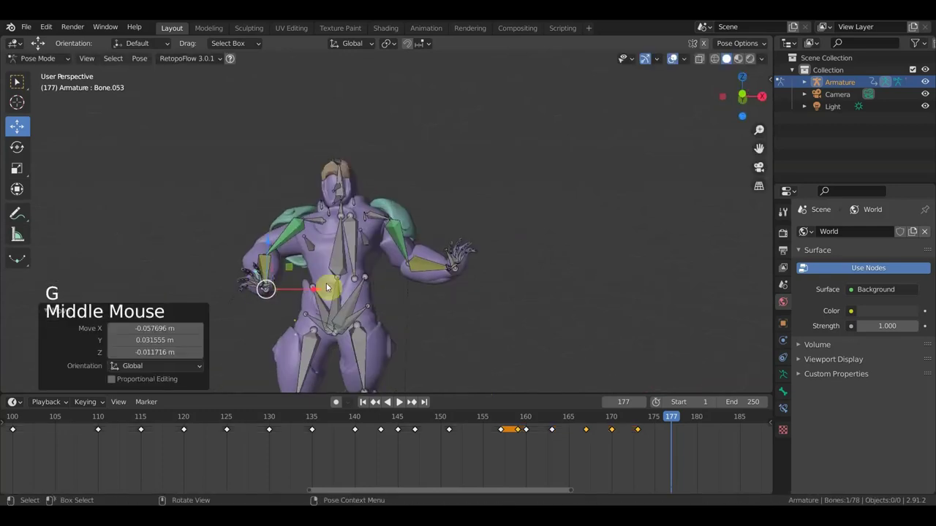
key("r")
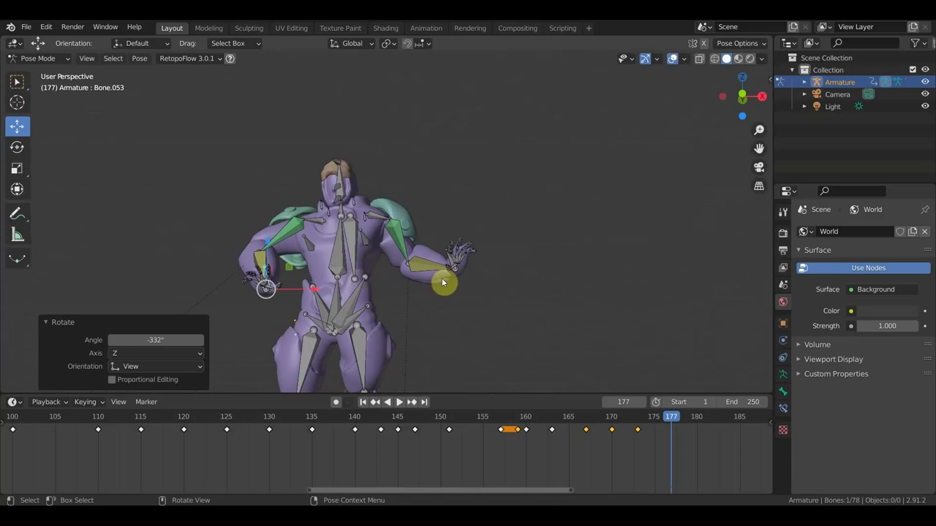
- Rotate a chest bone and turn the forearm bone about 45° for the frame-177 pose
middle_click(410, 276)
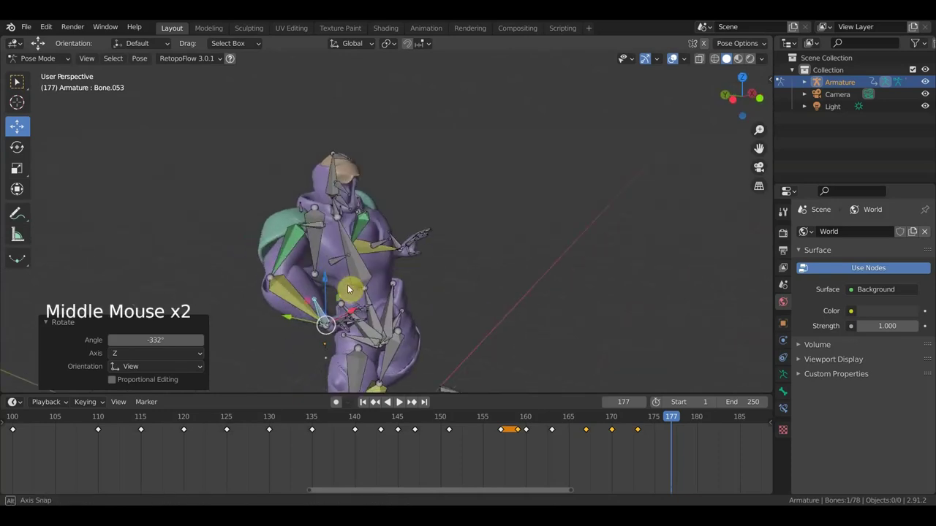
middle_click(329, 232)
left_click(329, 232)
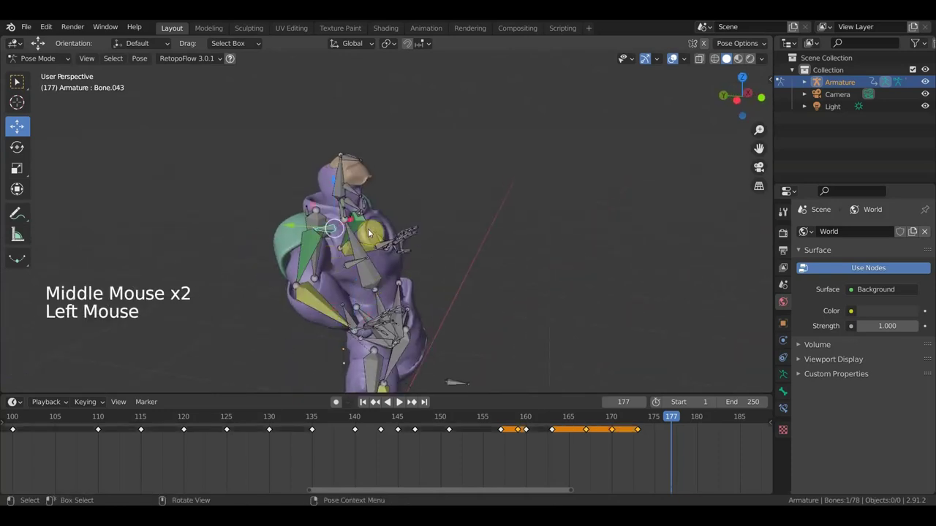
middle_click(391, 263)
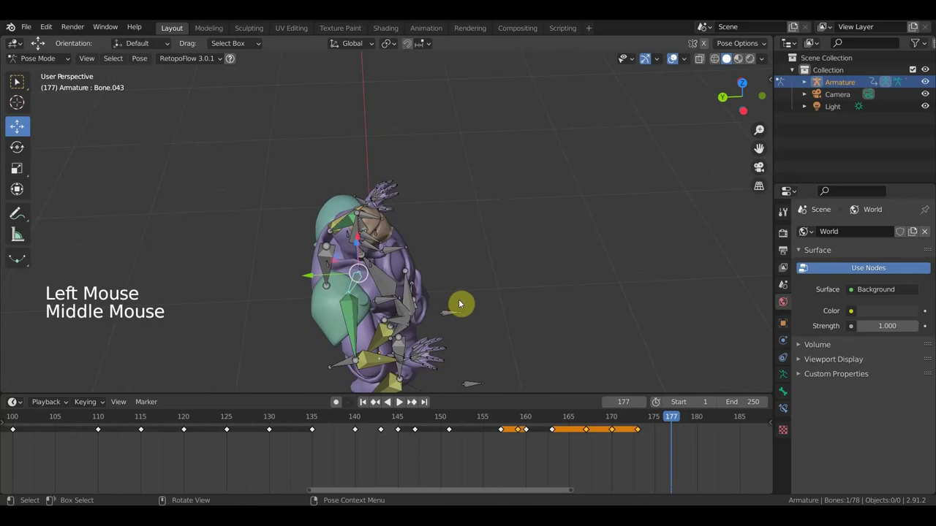
key("r")
middle_click(422, 298)
left_click(294, 251)
middle_click(398, 293)
key("r")
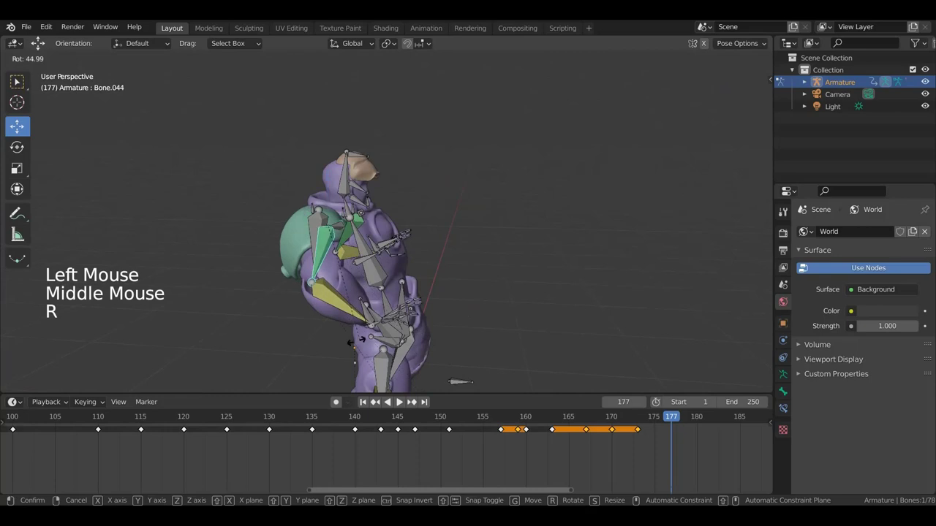
middle_click(397, 321)
- Select all bones and key their Location & Rotation at frame 177
key("a")
key("i")
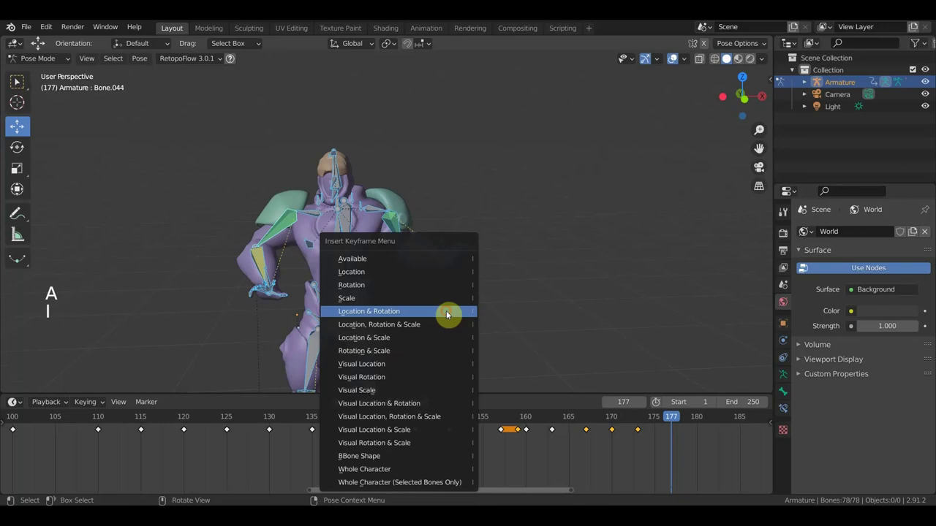
left_click(670, 425)
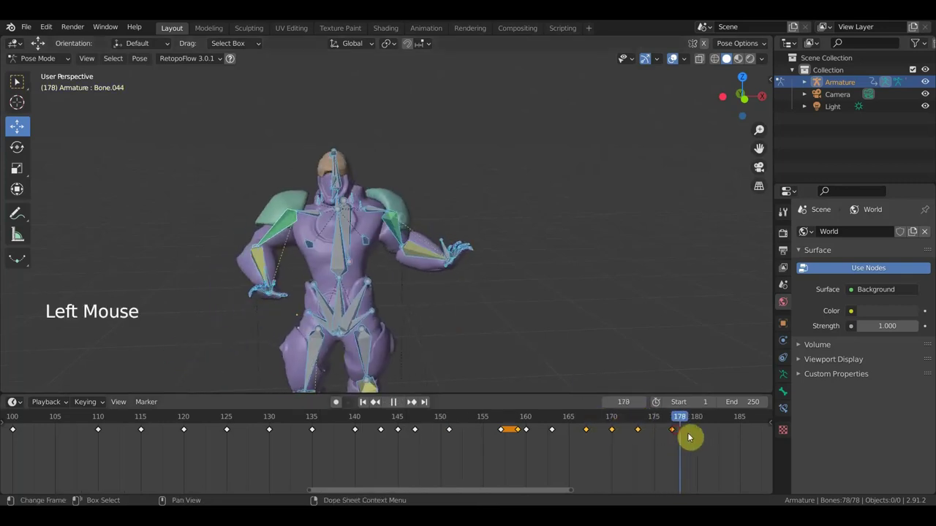
- Scrub the timeline back to frame 173 and pick the character's hip bone
scroll("down", 3)
middle_click(594, 317)
scroll("down", 3)
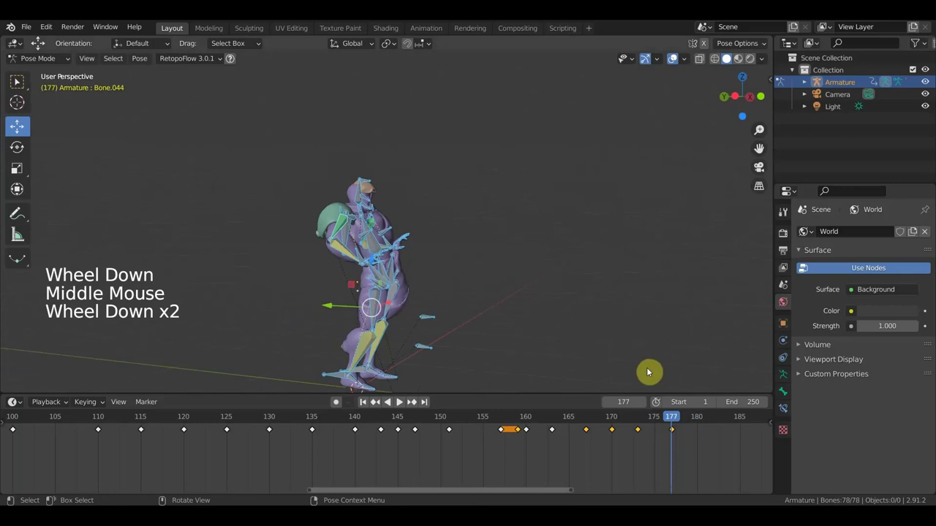
left_click(663, 425)
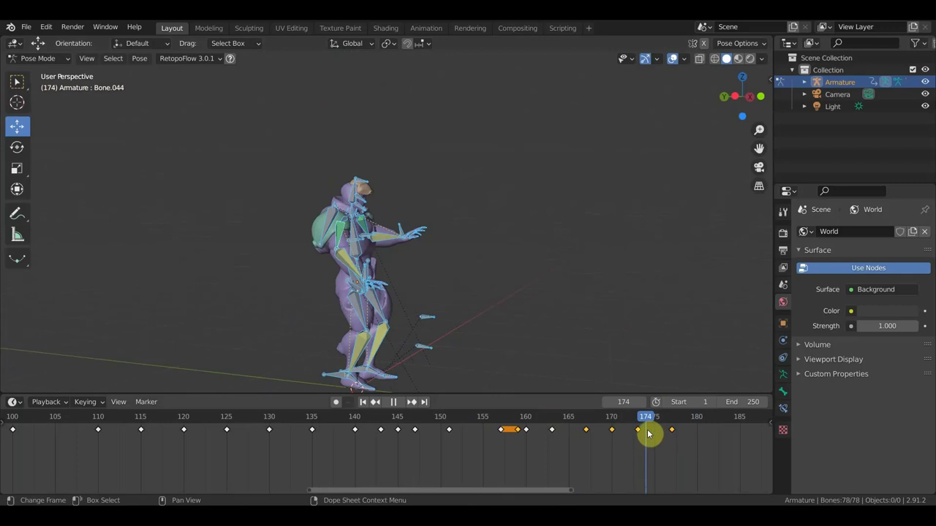
scroll("up", 3)
middle_click(405, 310)
scroll("down", 3)
middle_click(359, 257)
left_click(367, 258)
- Rotate the hip bone, then move and rotate the root bone to shift the whole body
middle_click(438, 280)
key("r")
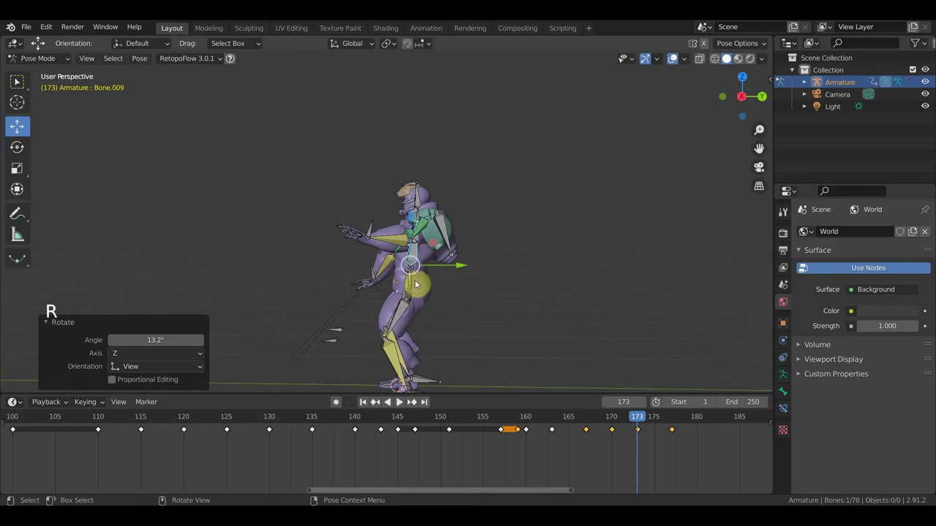
left_click(414, 279)
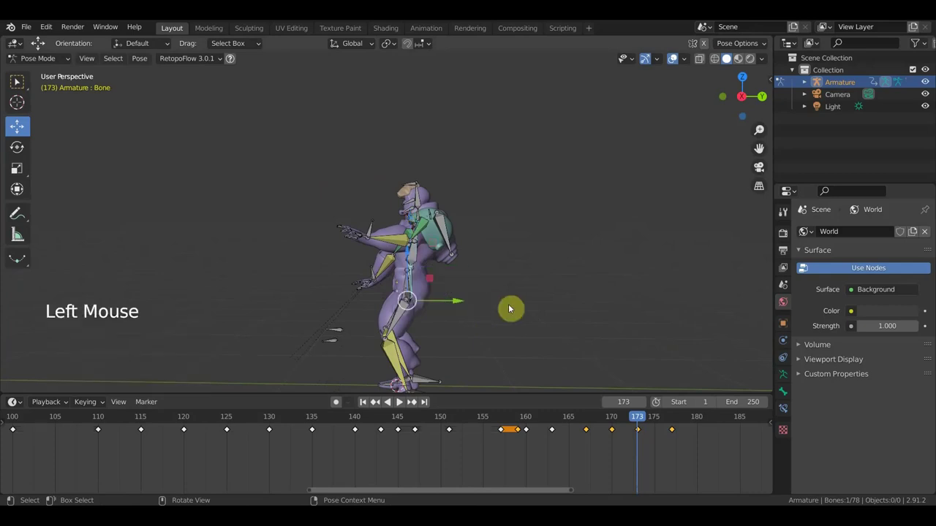
key("g")
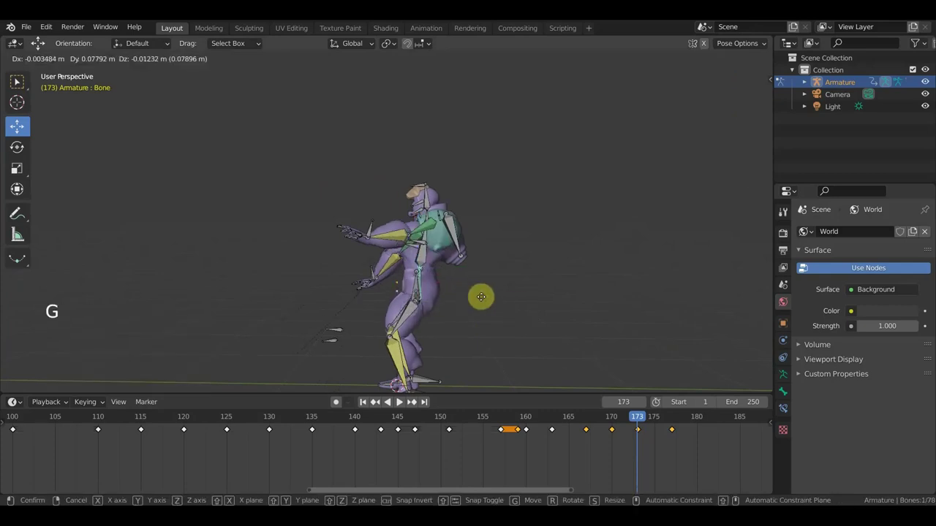
left_click(372, 230)
key("r")
- Move and rotate a back bone, adjust an arm bone, and turn the hip bone about 8°
key("g")
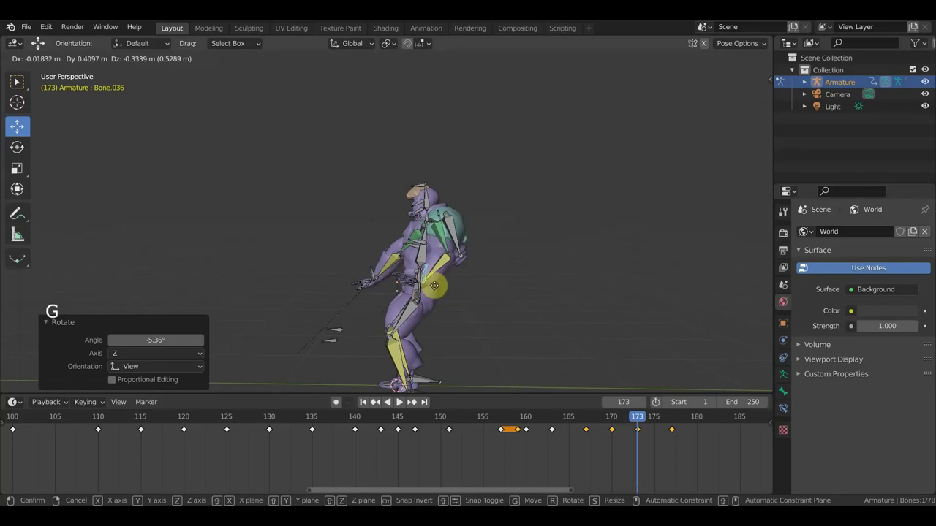
key("r")
key("g")
left_click(375, 272)
key("g")
middle_click(463, 281)
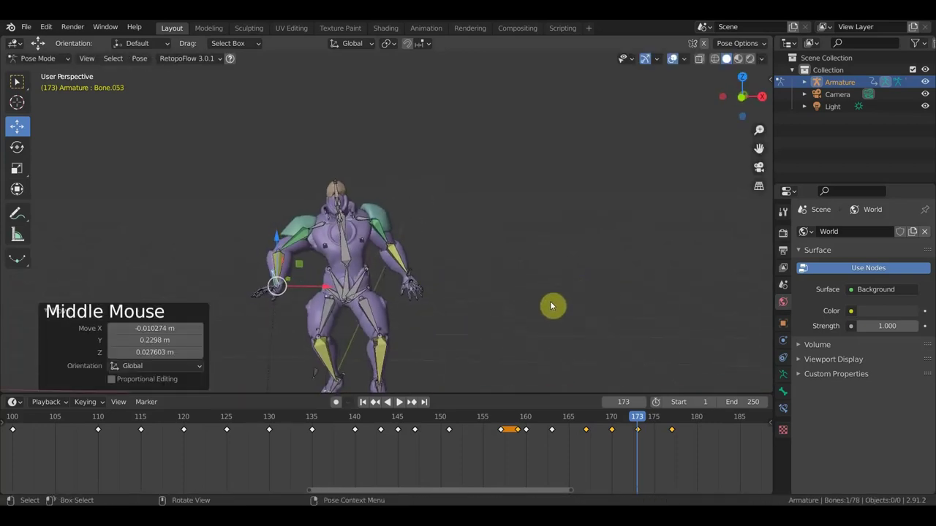
left_click(350, 263)
key("r")
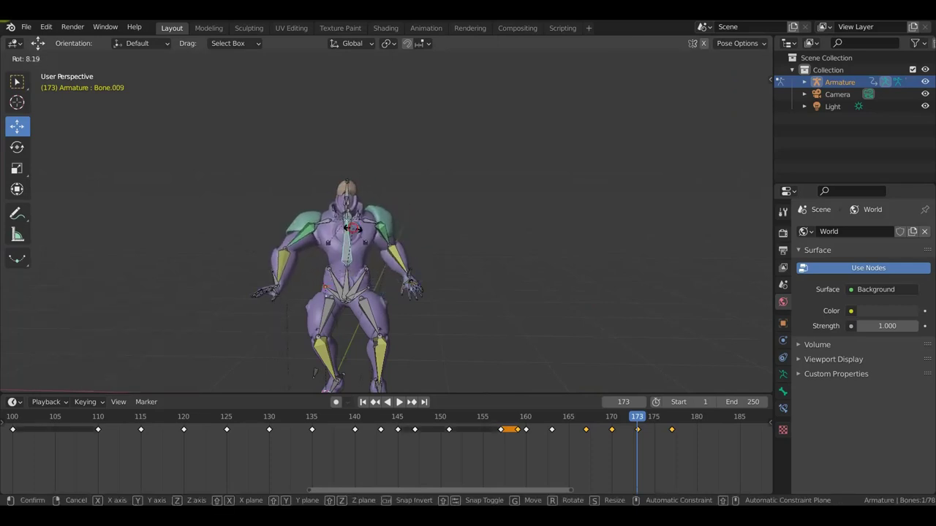
middle_click(497, 288)
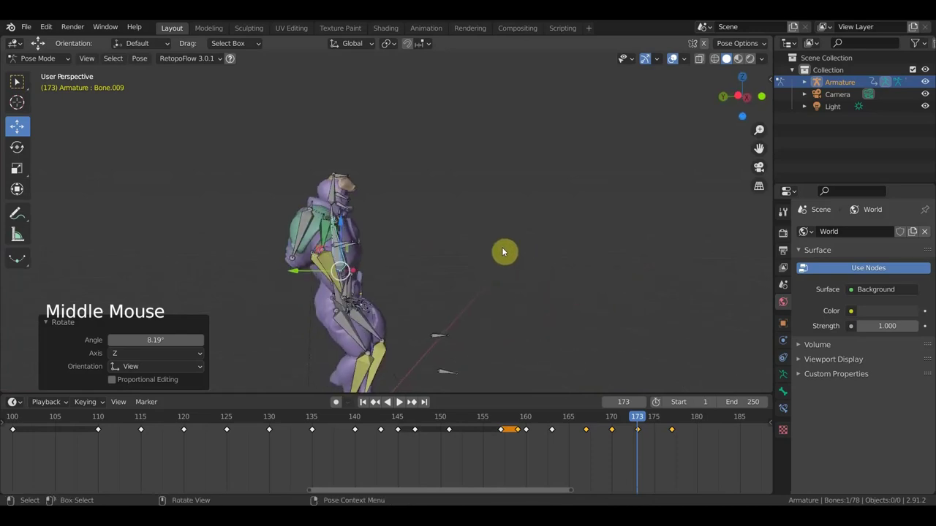
- Select all bones and insert Location & Rotation keyframes at frame 173
key("a")
key("i")
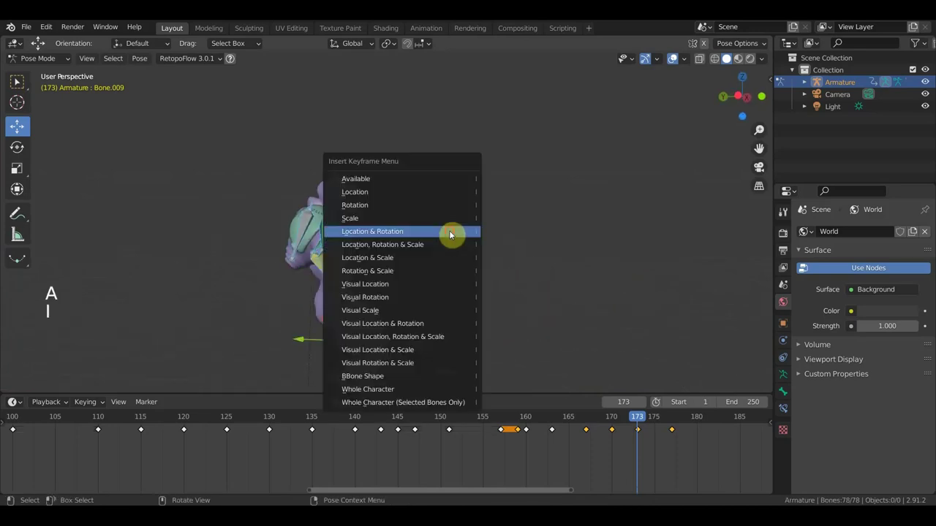
left_click(644, 421)
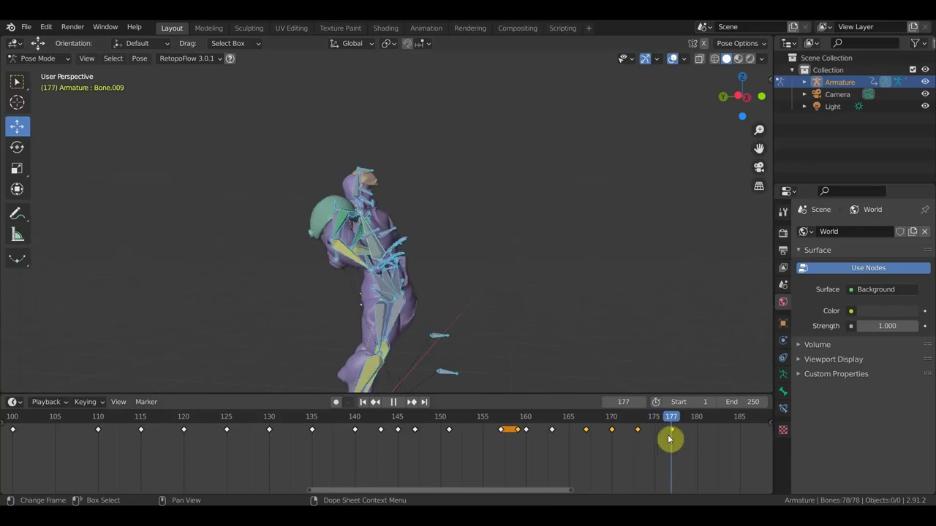
- Select all bones and key Location & Rotation at frame 180
middle_click(571, 351)
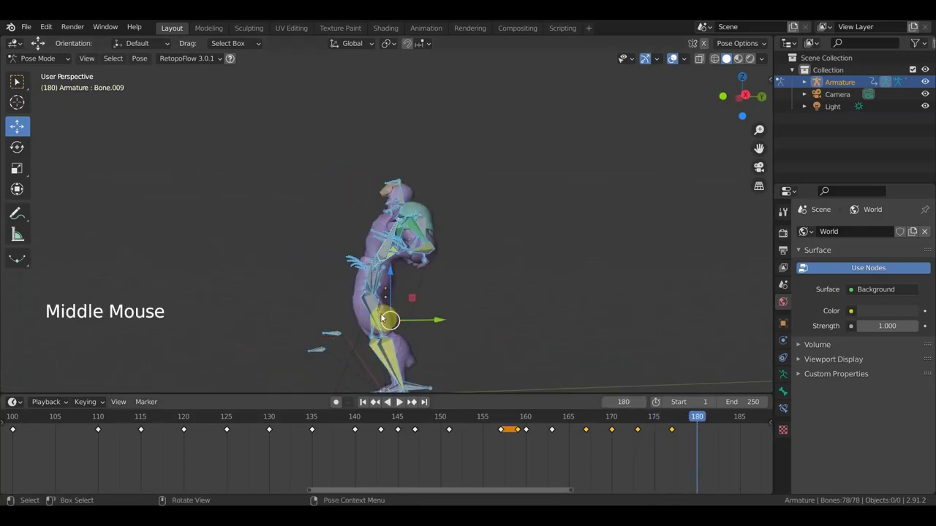
scroll("up", 3)
middle_click(394, 353)
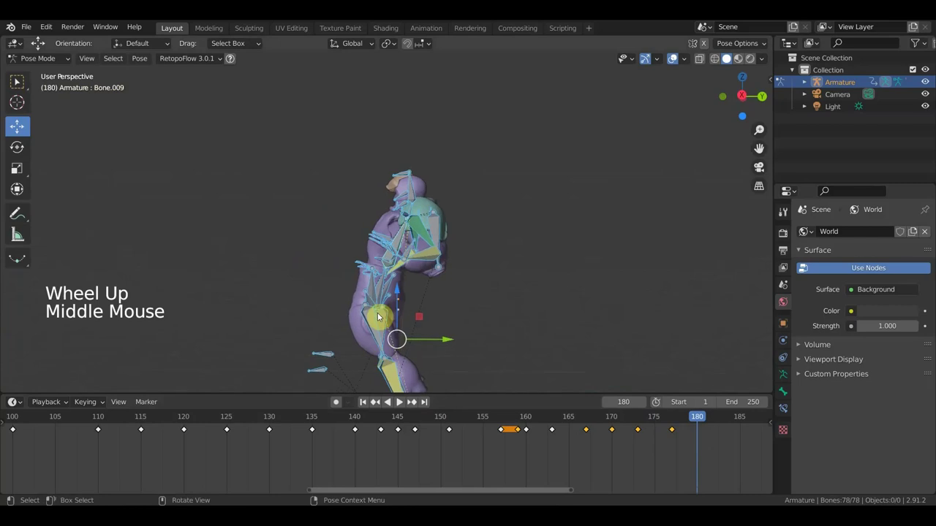
key("a")
key("i")
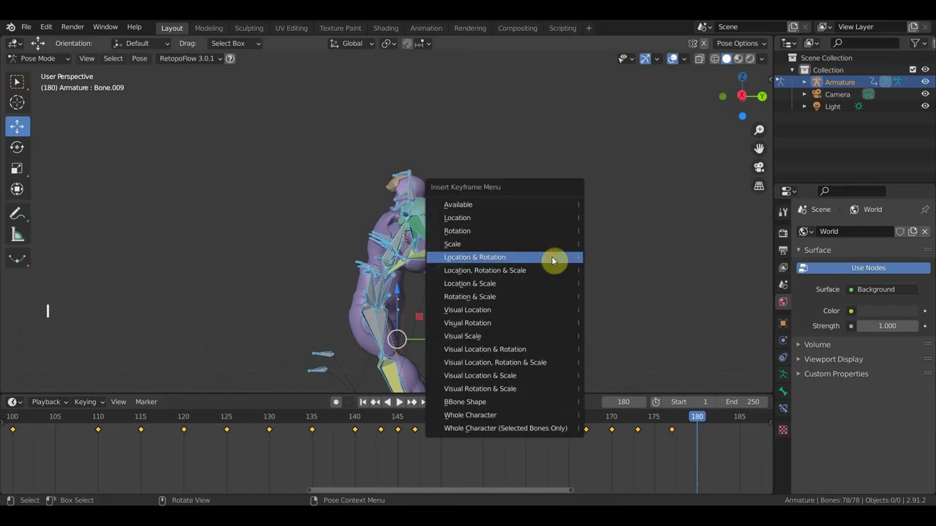
left_click(699, 430)
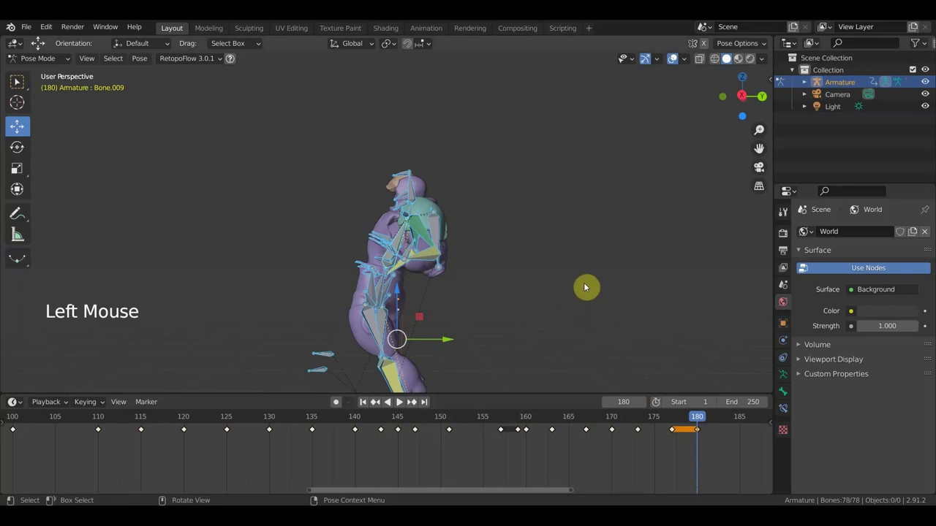
- Reset the bones with Alt+G, Alt+R and Alt+S, then reposition the head bone slightly
key("alt+g")
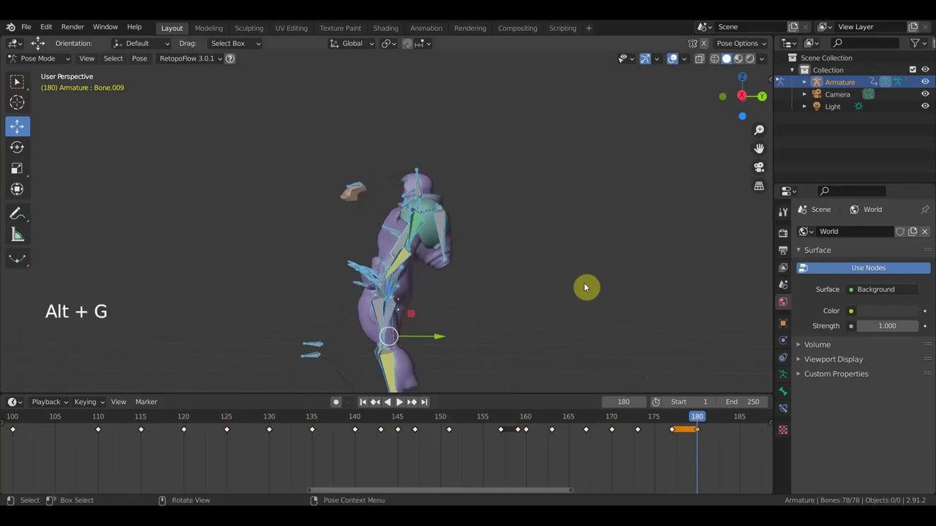
key("alt+r")
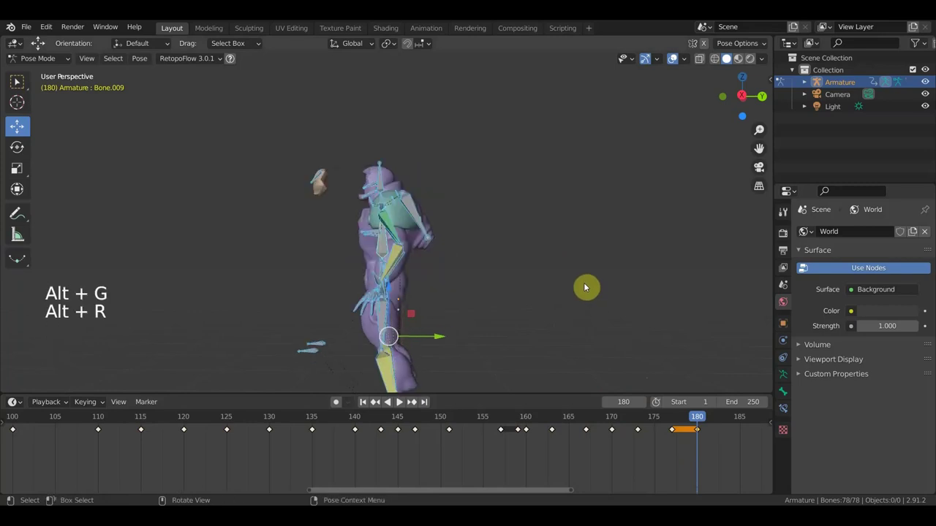
key("alt+s")
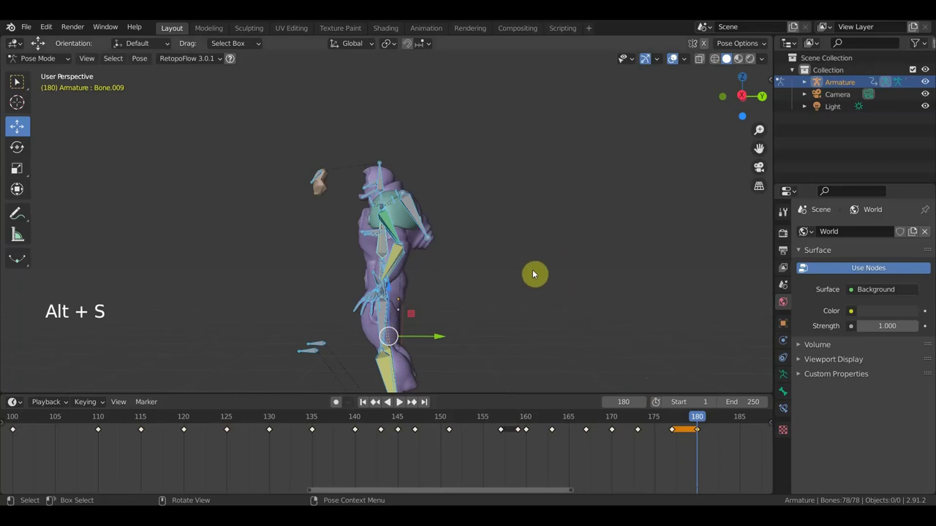
middle_click(449, 284)
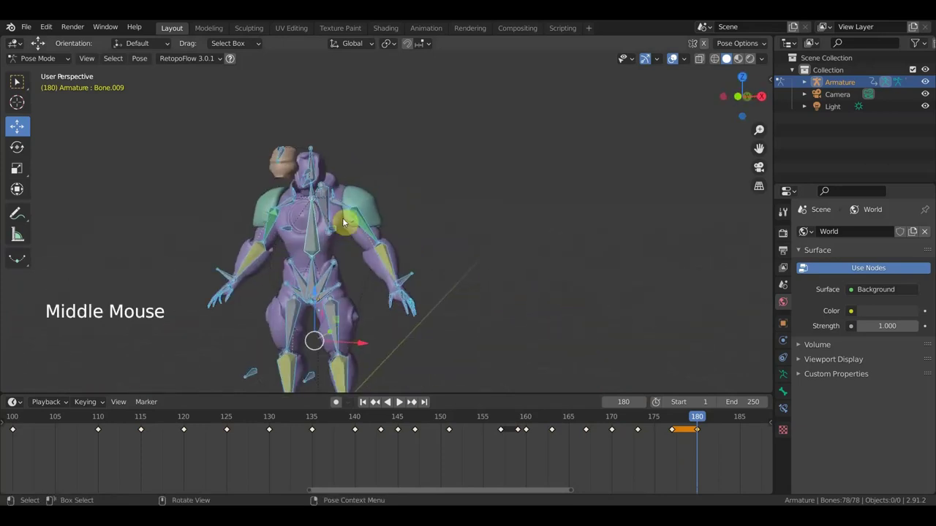
left_click(284, 156)
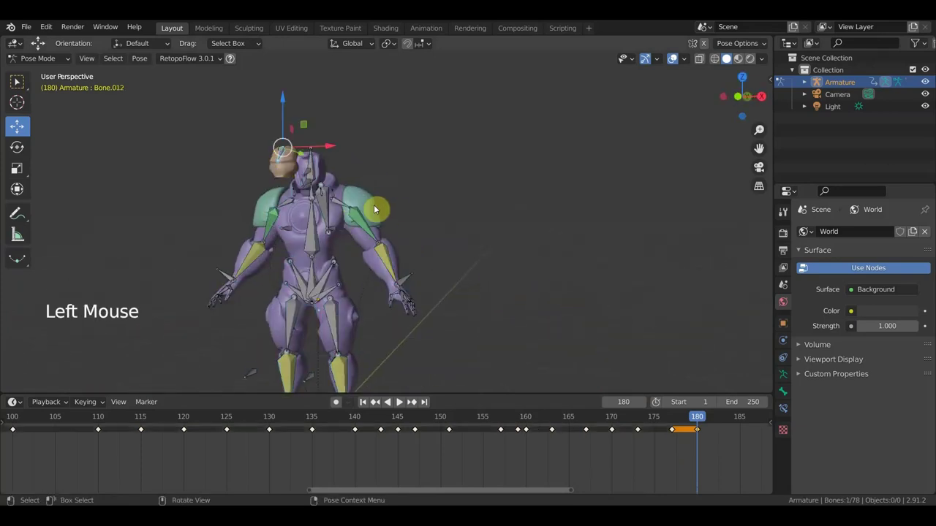
middle_click(384, 213)
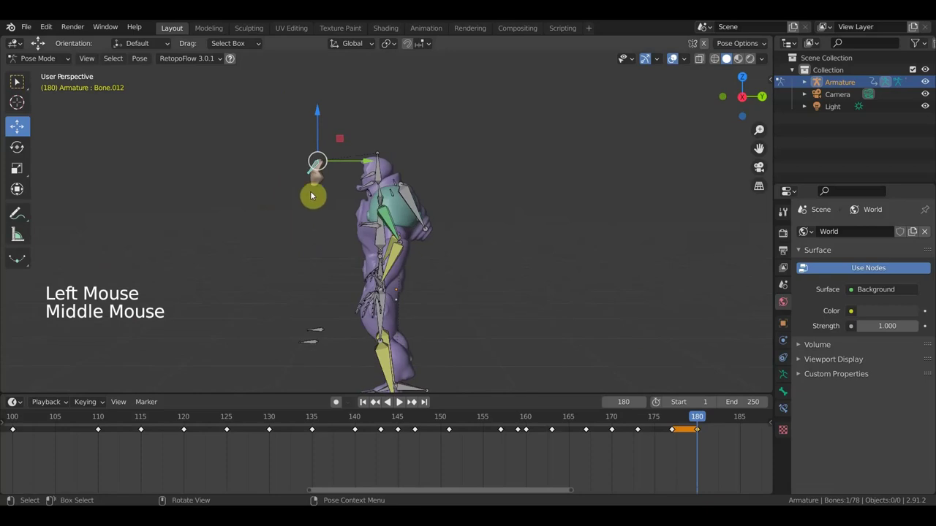
left_click(371, 167)
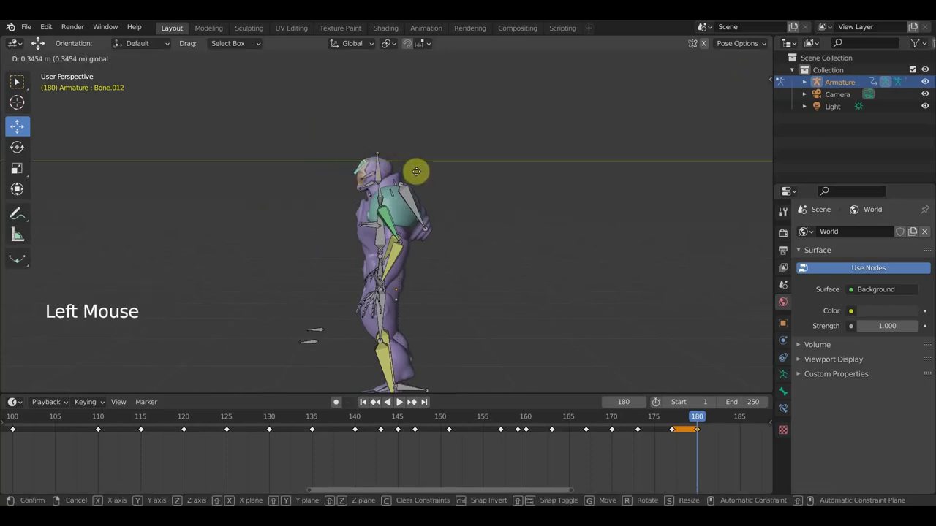
left_click(413, 170)
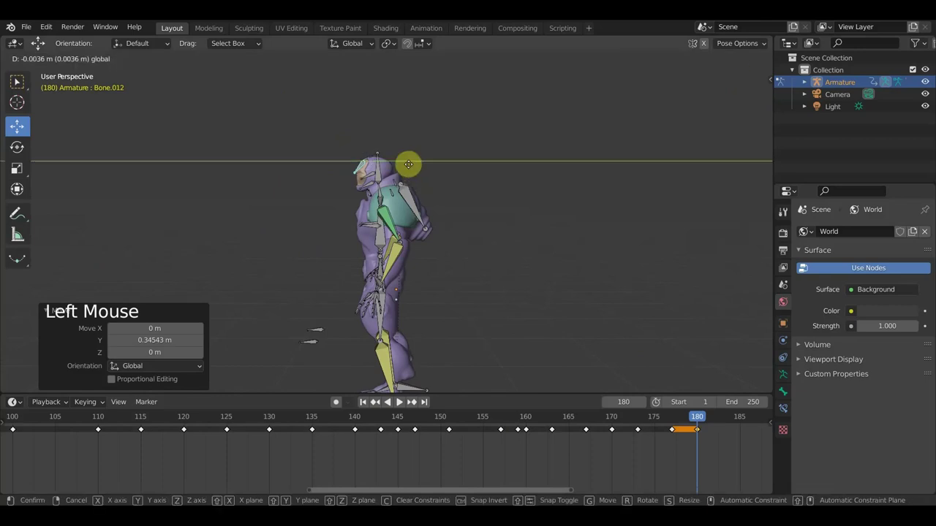
middle_click(540, 228)
scroll("down", 3)
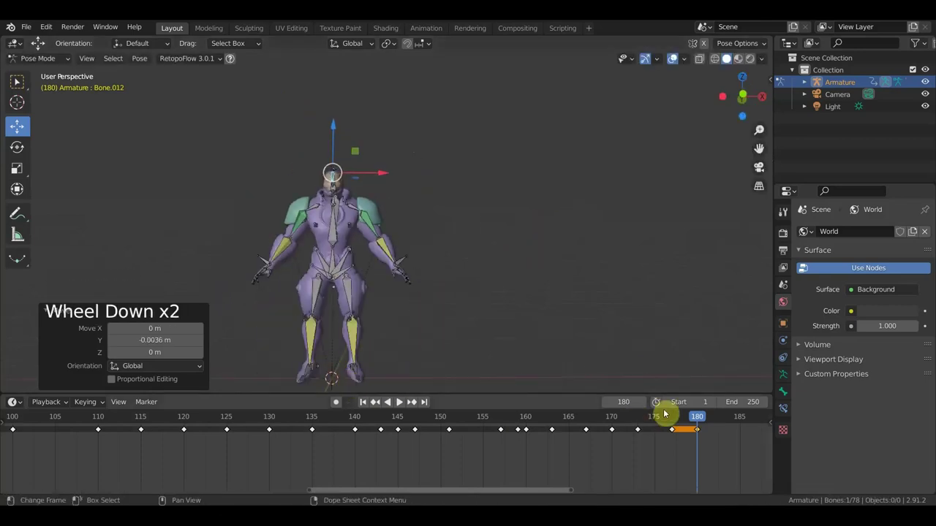
- Select all bones, key them, jump to frame 180 and view the character from above
key("a")
key("i")
left_click(700, 425)
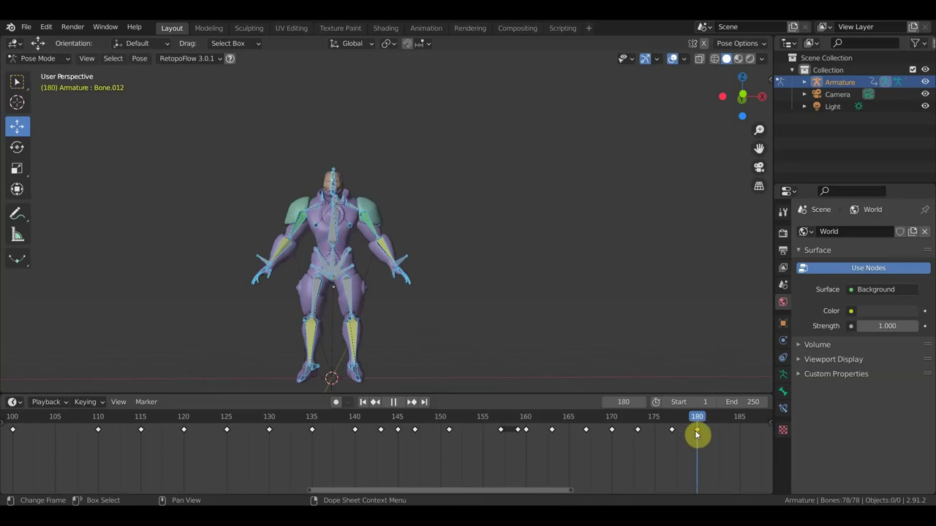
middle_click(617, 349)
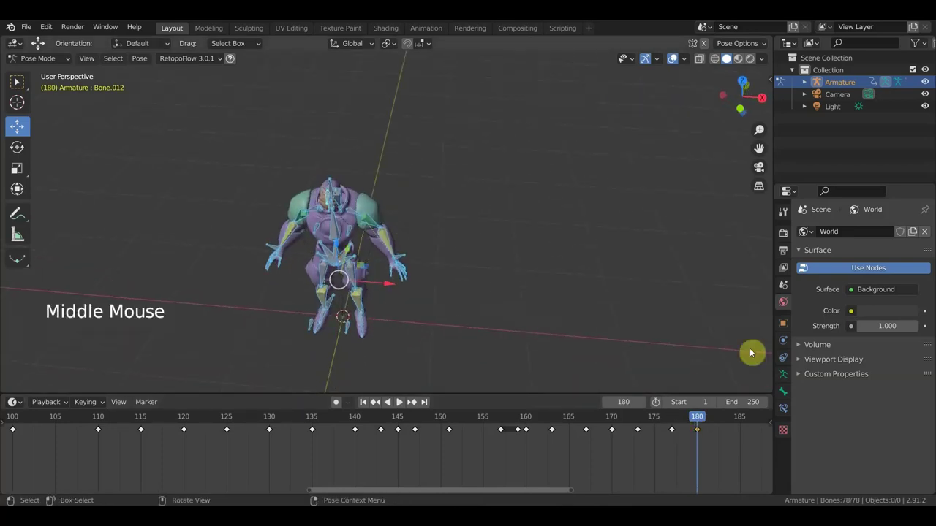
key("KP_7")
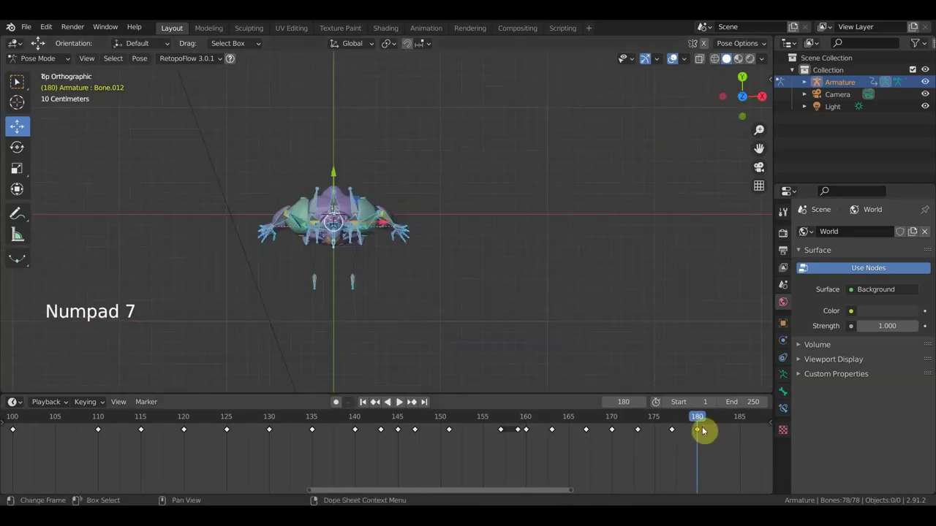
- Delete the frame-180 keyframe from frame 177 and check side and front orthographic views
left_click(693, 424)
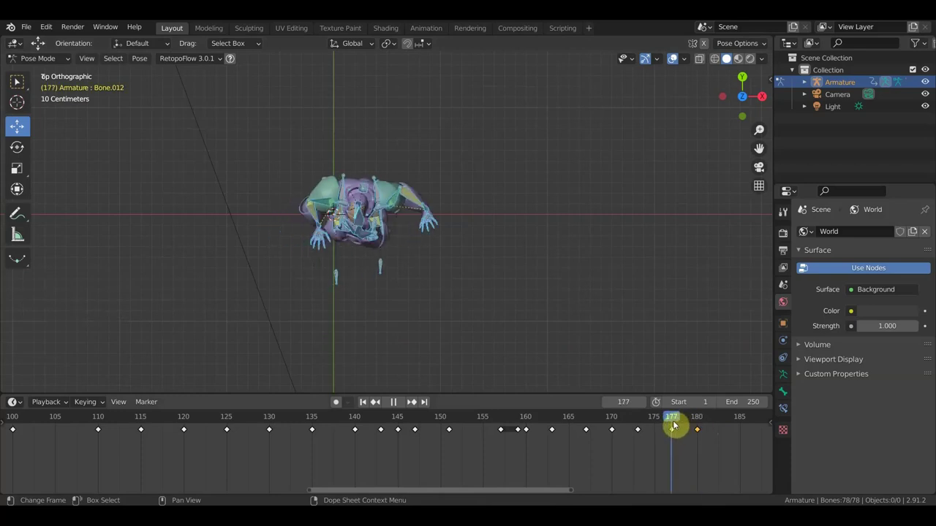
left_click(729, 459)
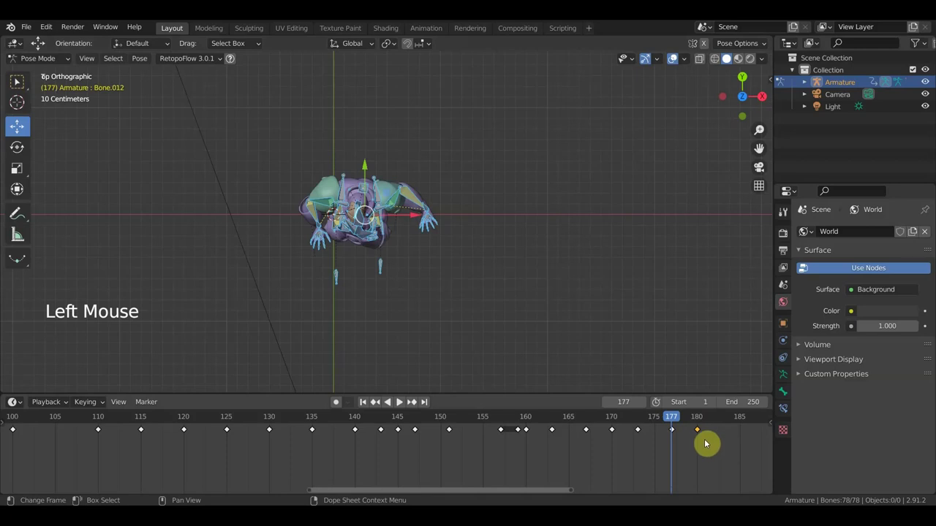
key("Delete")
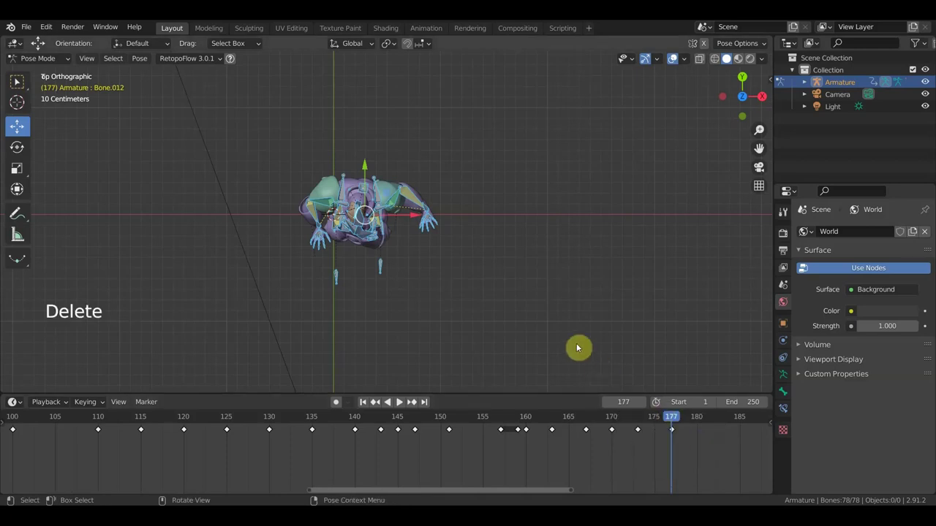
key("KP_1")
key("KP_3")
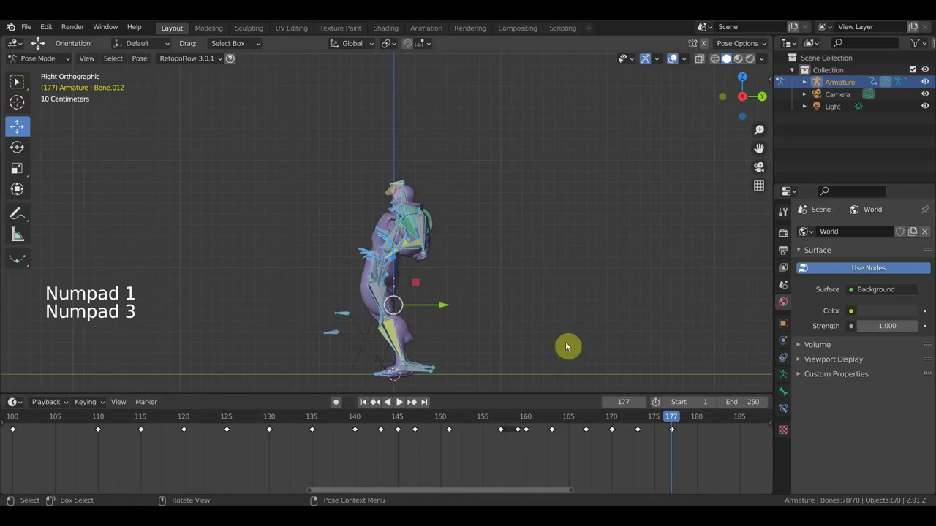
key("KP_2")
key("KP_1")
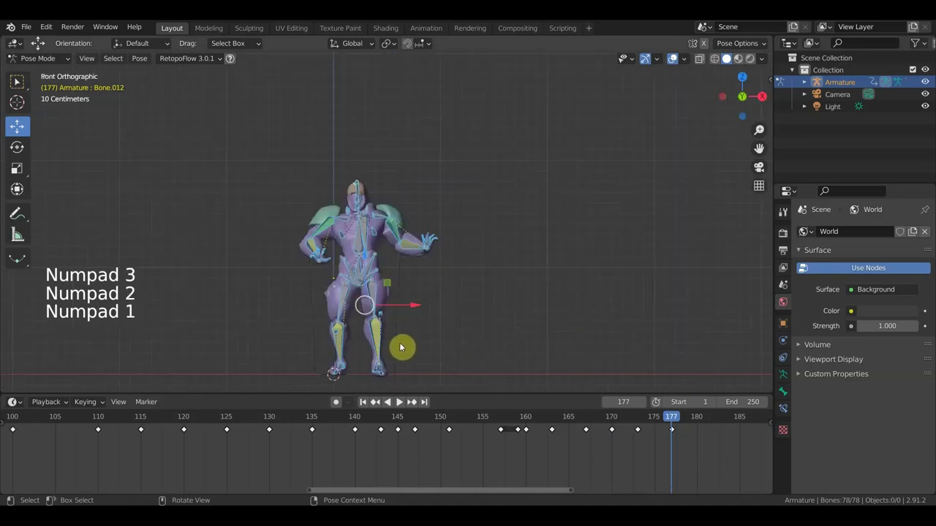
scroll("up", 3)
- Hide bone overlays, rotate the root bone to turn the body, then show overlays again
middle_click(665, 110)
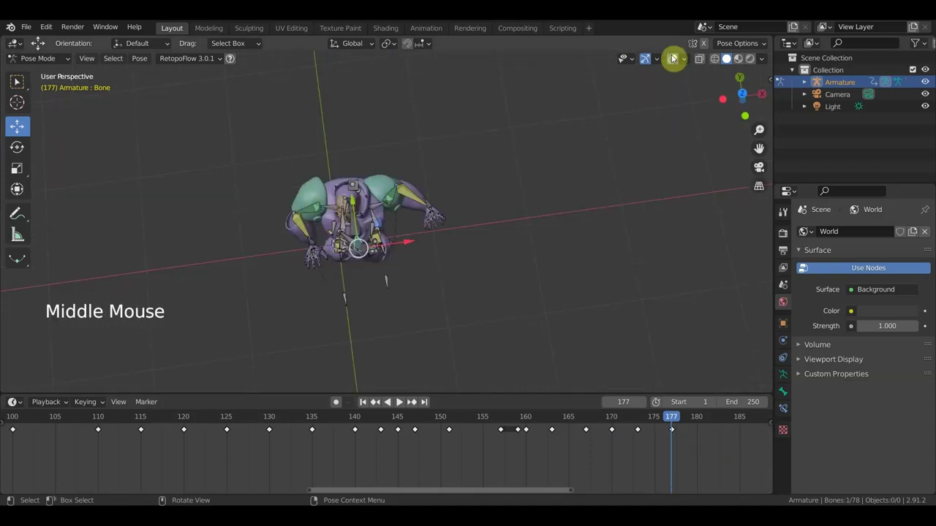
left_click(677, 59)
middle_click(576, 248)
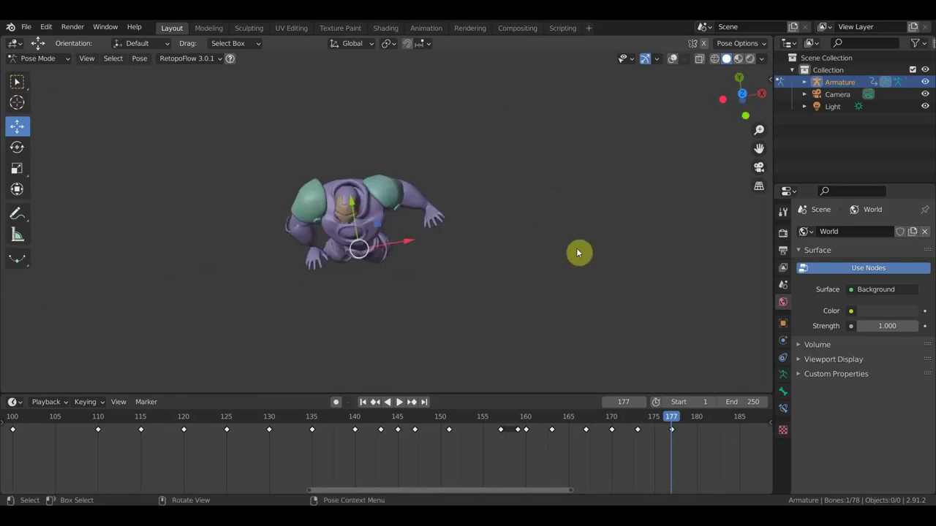
key("r")
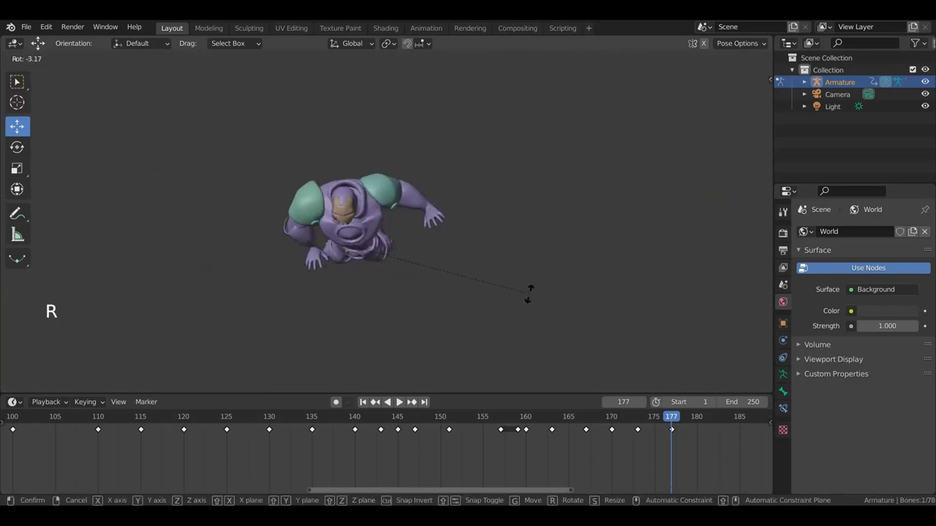
middle_click(536, 262)
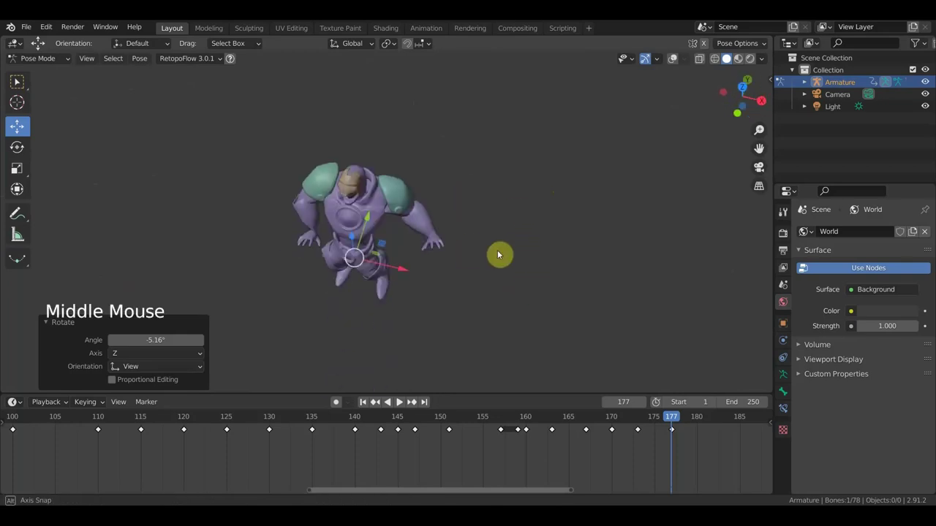
left_click(676, 68)
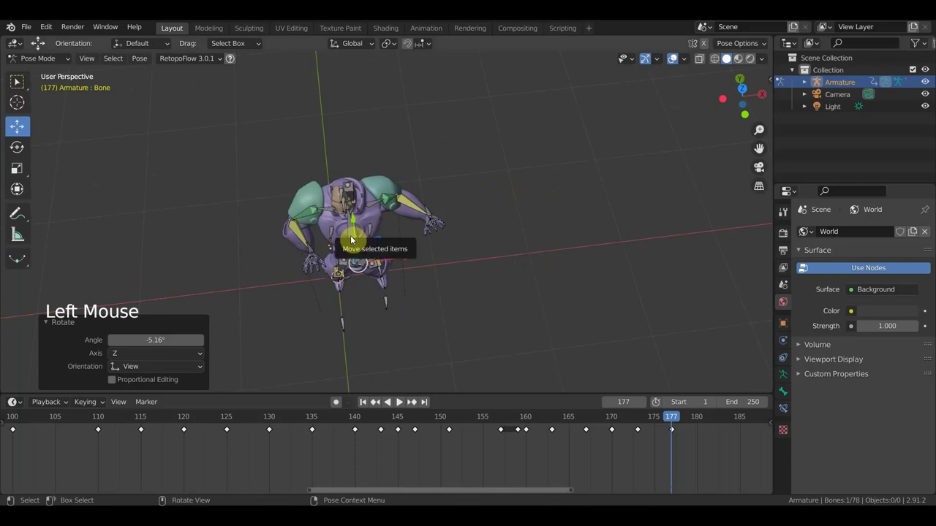
- Rotate a shoulder bone, then select a torso bone and rotate it
middle_click(557, 217)
scroll("up", 3)
key("r")
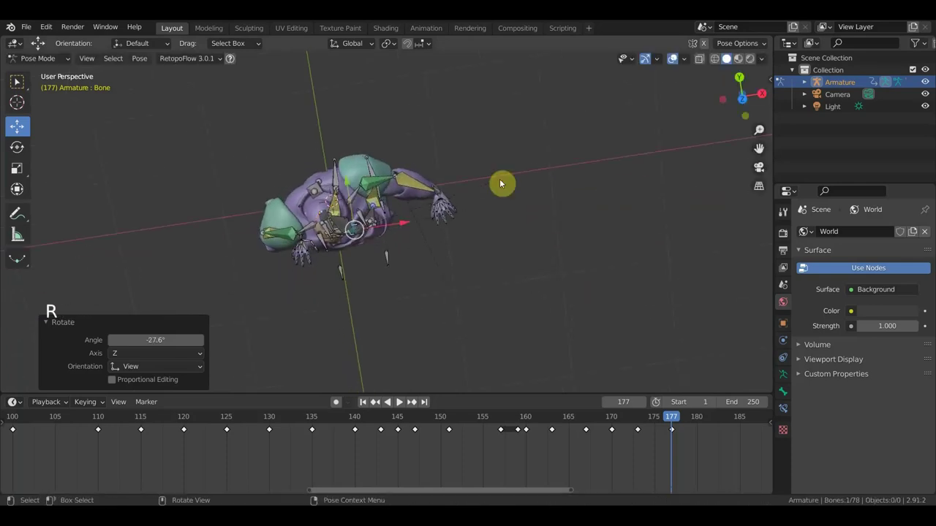
middle_click(448, 256)
left_click(350, 262)
middle_click(493, 270)
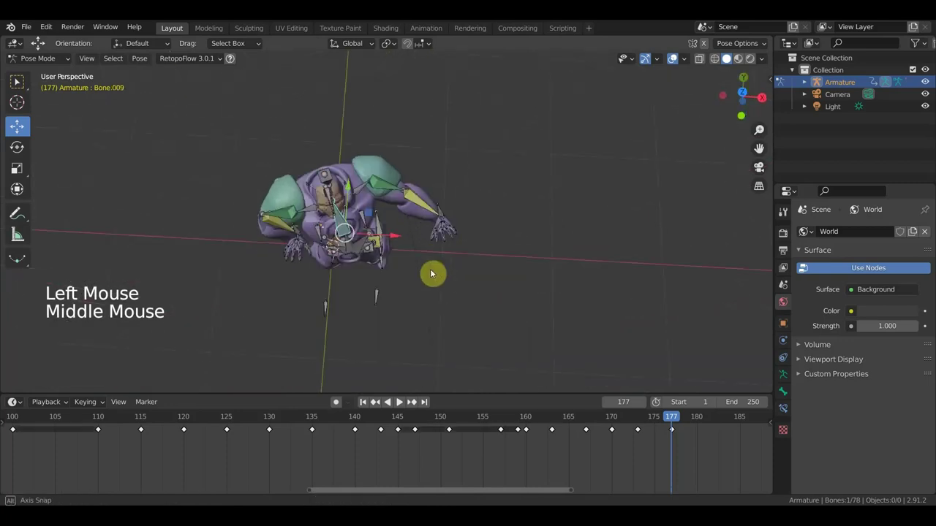
middle_click(501, 310)
key("r")
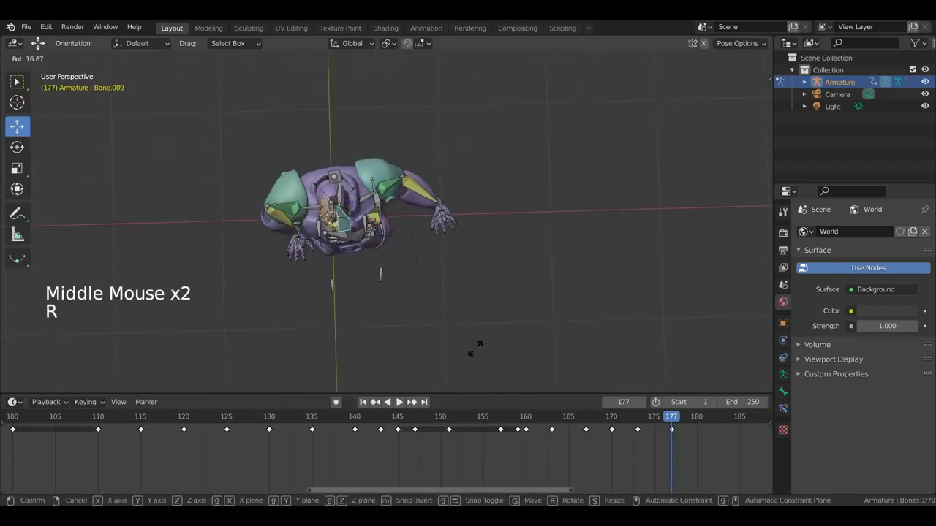
- Rotate the torso bone back the other way and turn a lower spine bone about 2°
scroll("up", 3)
middle_click(459, 286)
scroll("down", 3)
middle_click(451, 292)
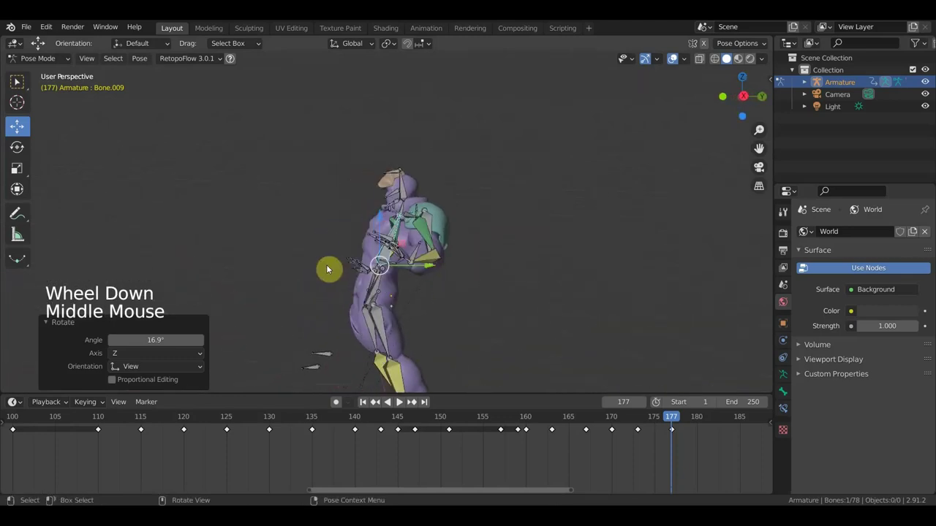
middle_click(379, 293)
key("r")
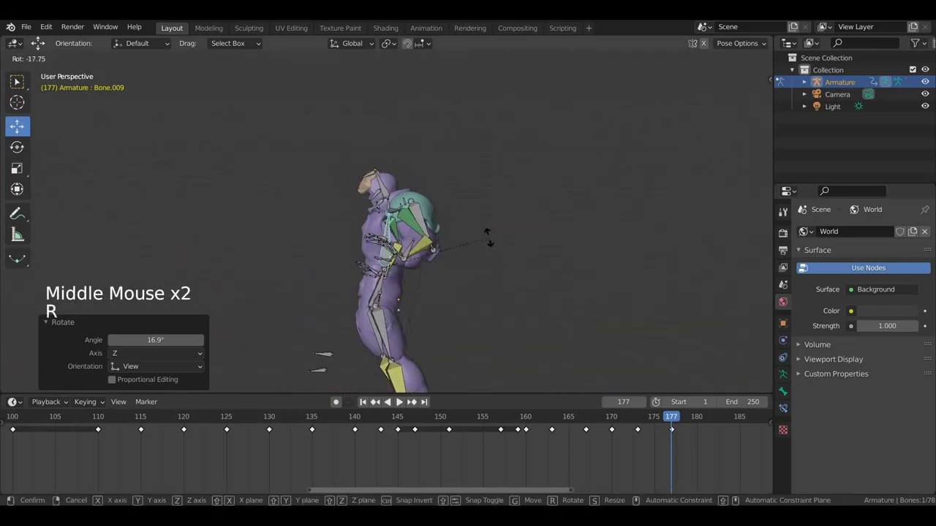
left_click(382, 288)
key("r")
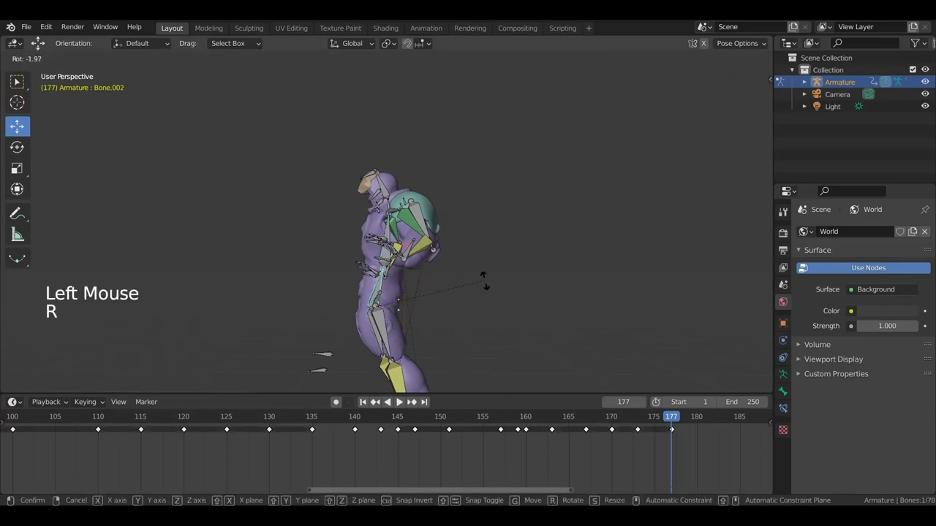
middle_click(401, 321)
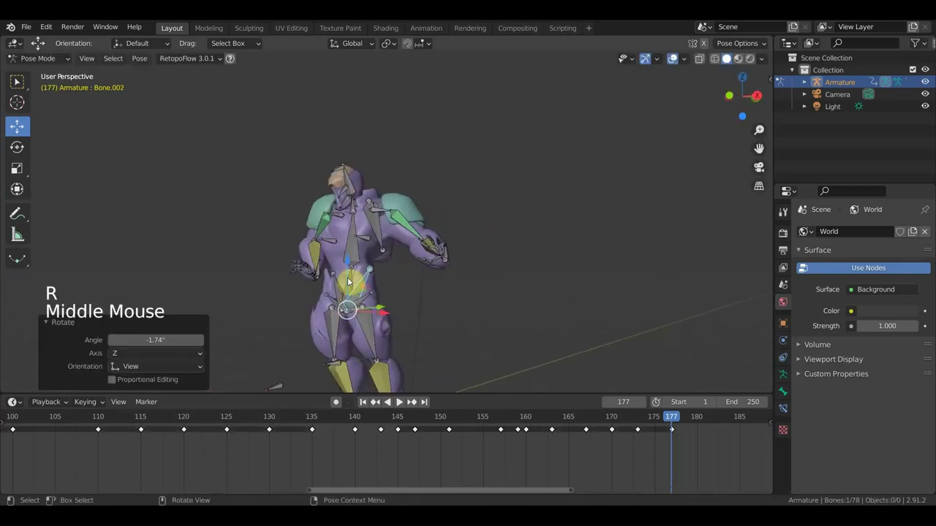
left_click(353, 283)
key("KP_3")
key("g")
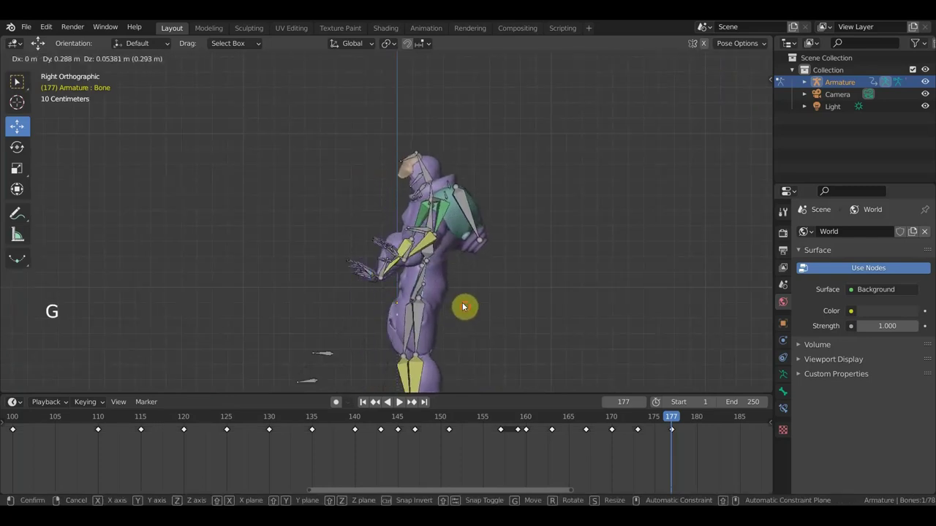
key("r")
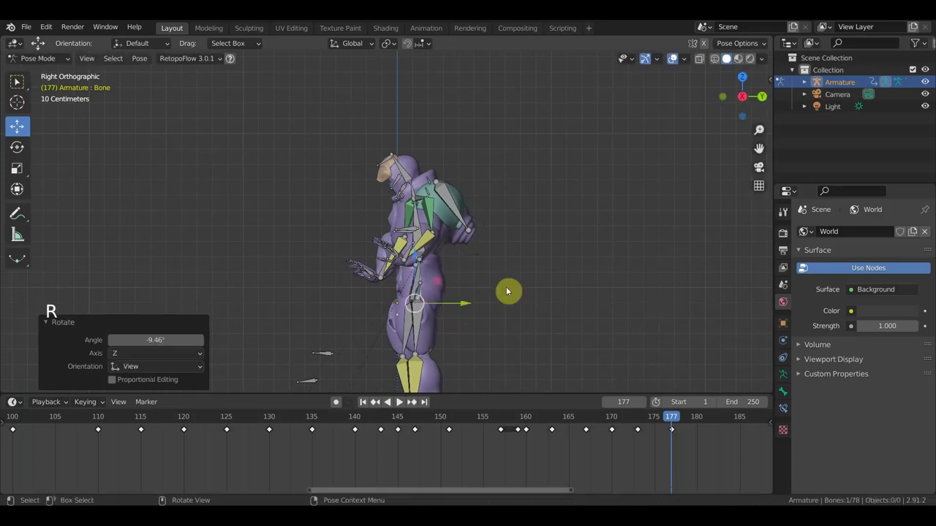
left_click(408, 178)
key("r")
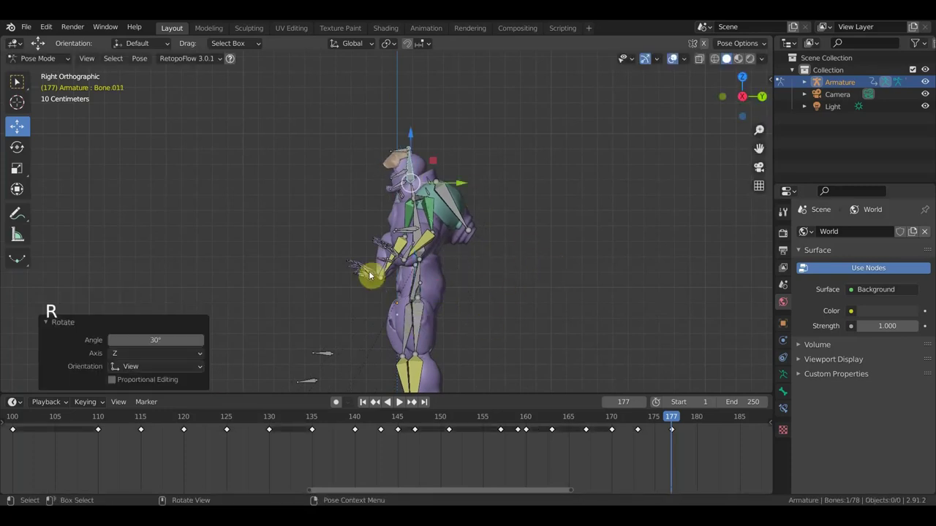
middle_click(401, 282)
scroll("up", 3)
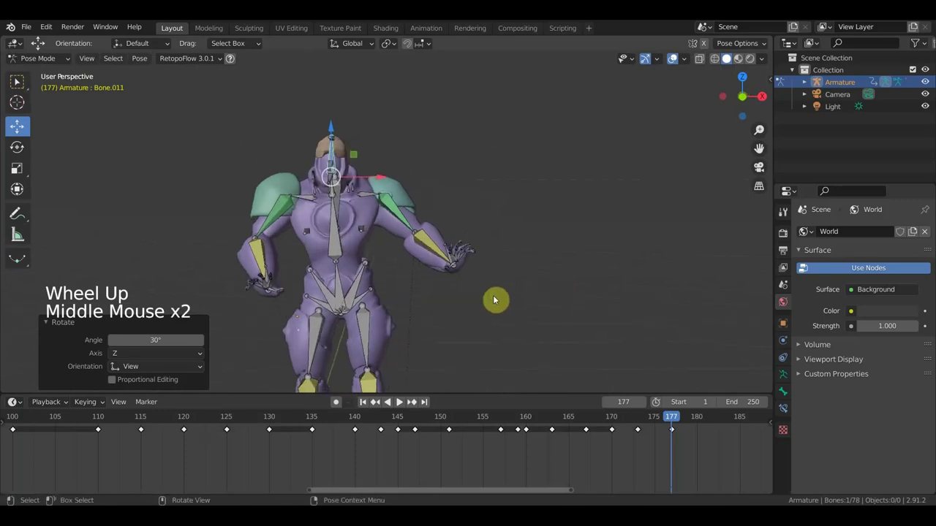
middle_click(344, 291)
left_click(344, 292)
key("KP_1")
key("r")
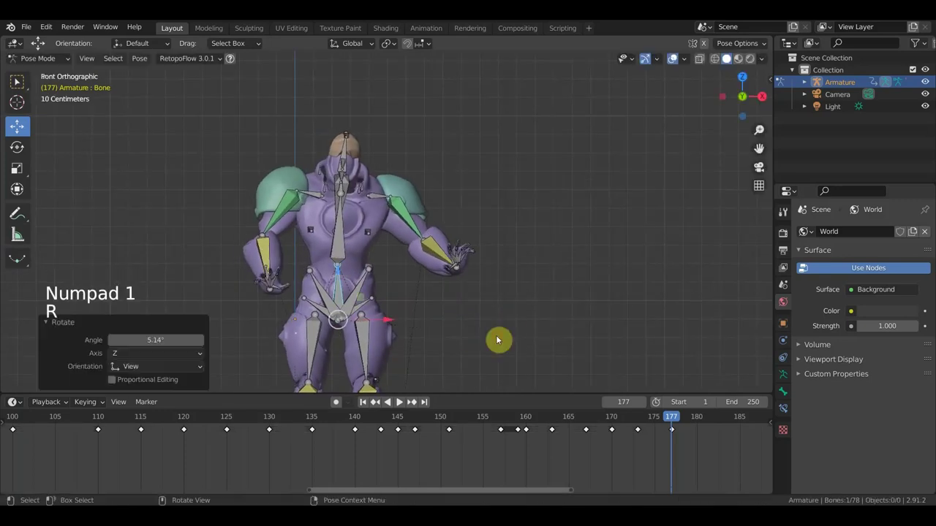
left_click(345, 243)
key("r")
middle_click(309, 227)
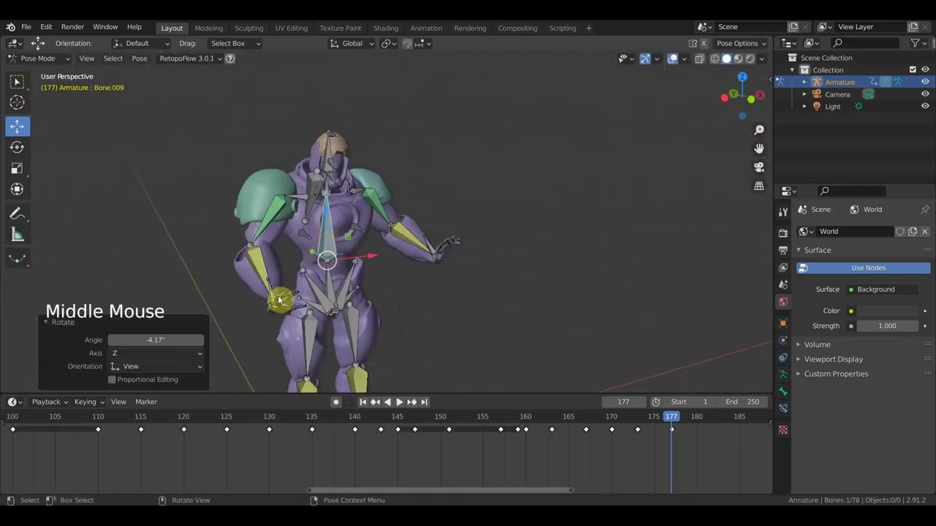
left_click(272, 293)
middle_click(405, 332)
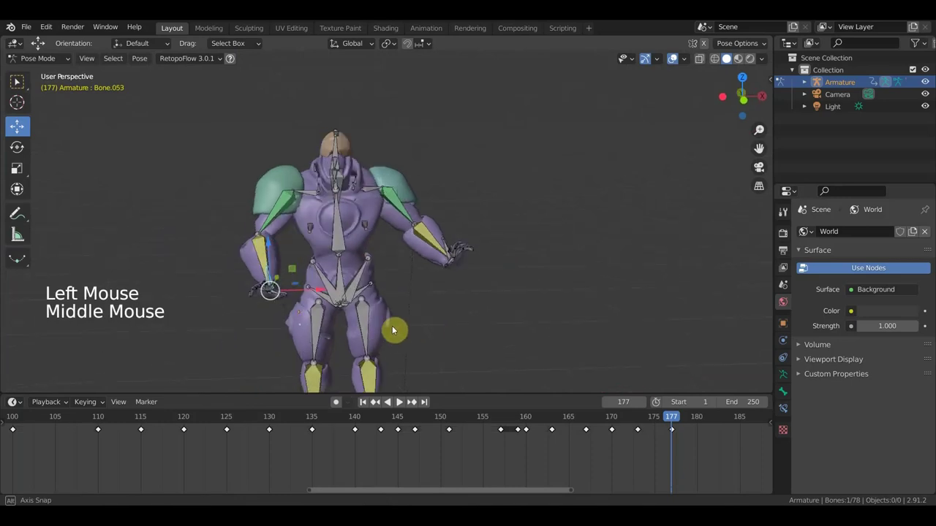
- Rotate and shift the selected arm bone from several angles to start lowering the arm
key("r")
middle_click(523, 179)
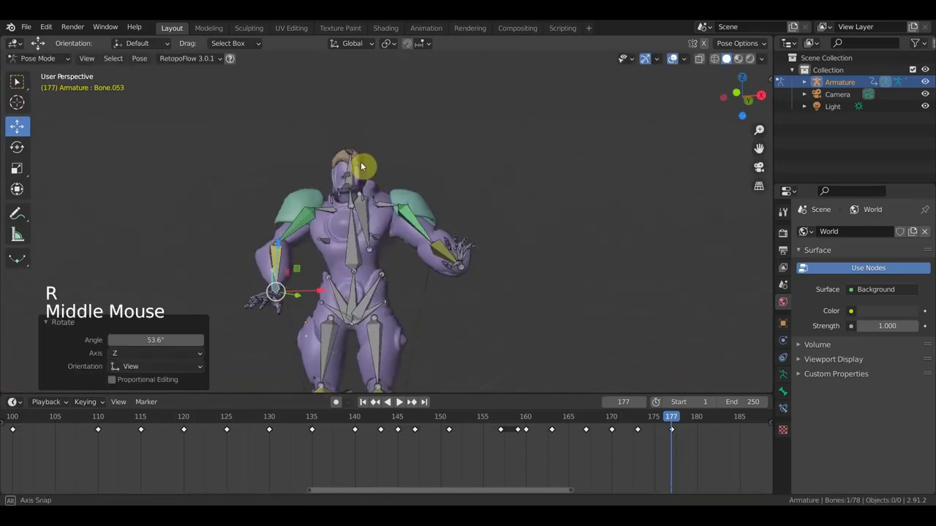
key("r")
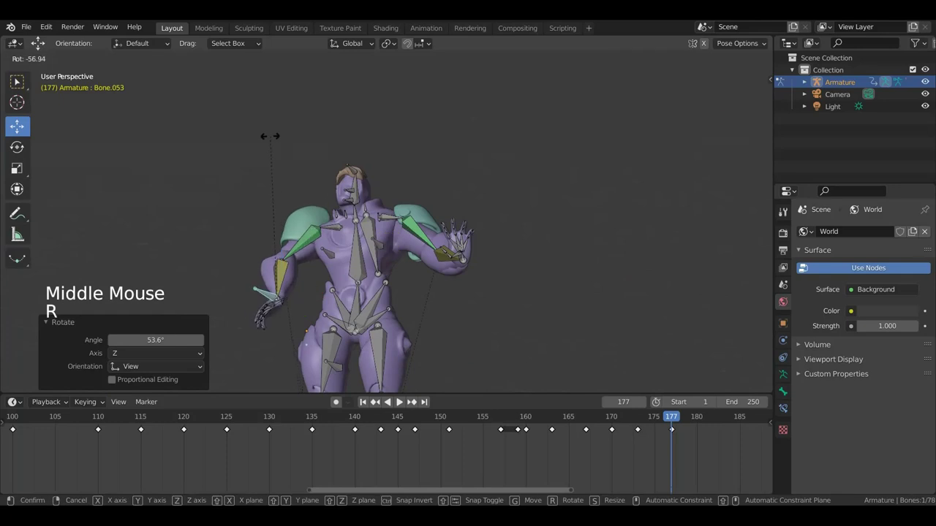
middle_click(332, 201)
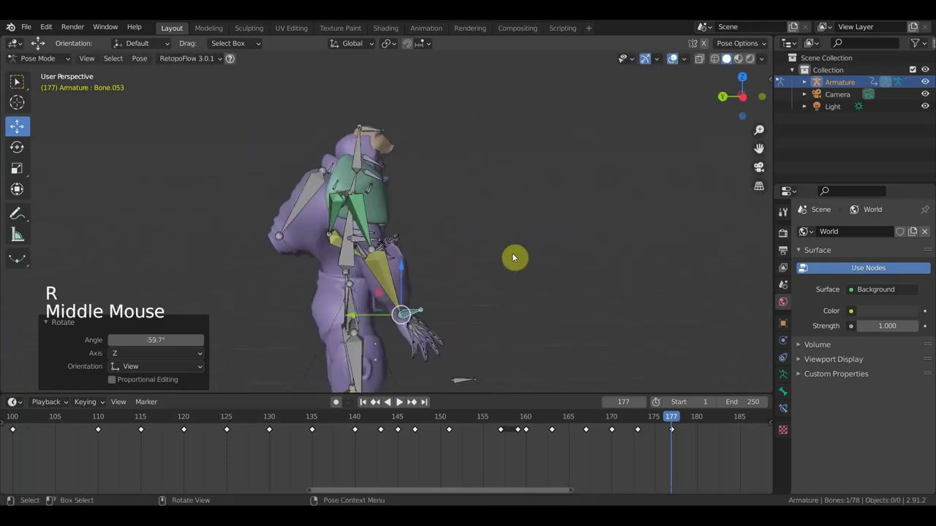
key("g")
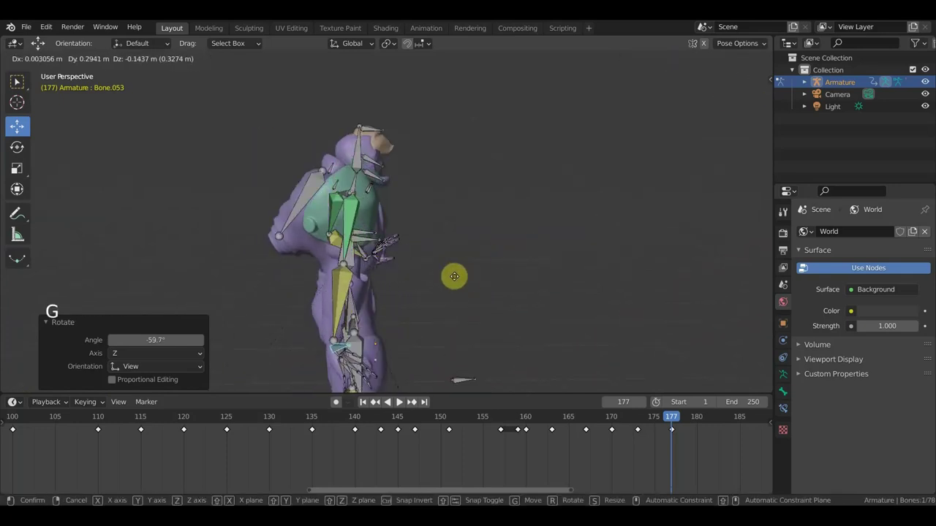
key("r")
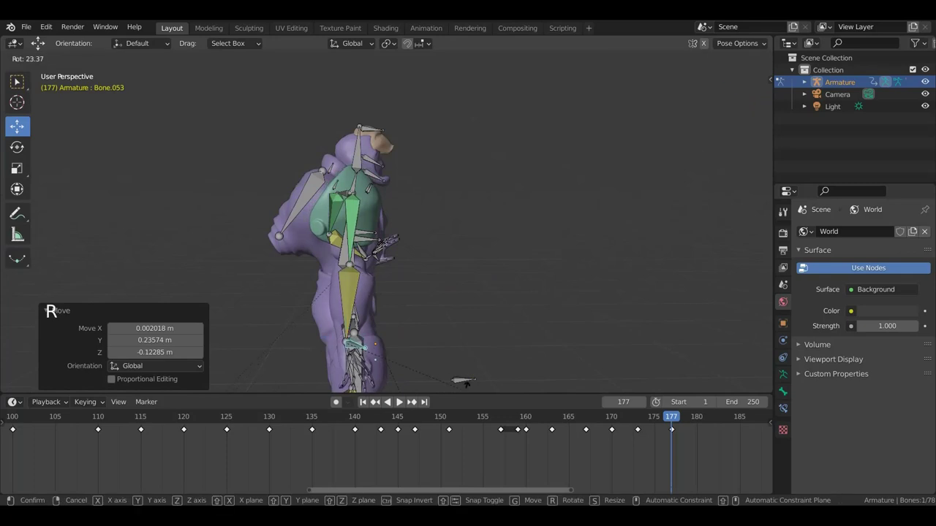
middle_click(462, 59)
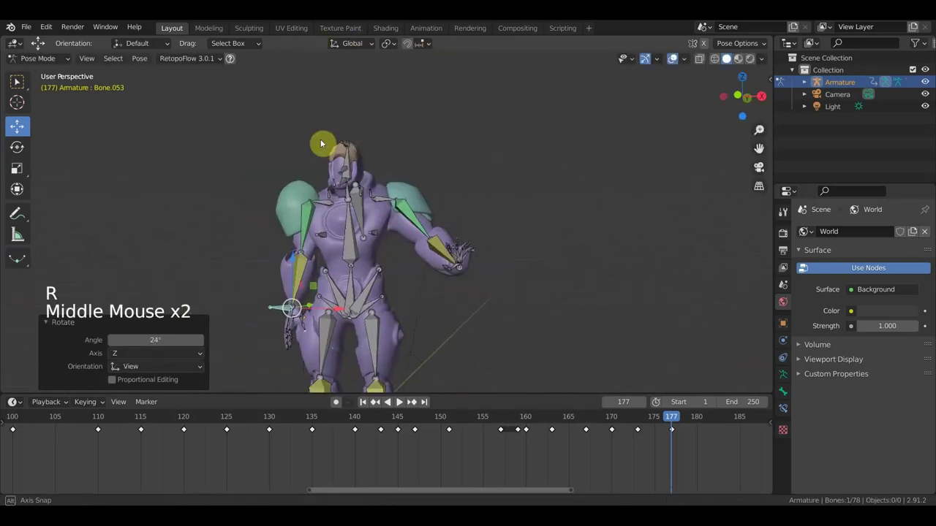
middle_click(356, 130)
scroll("up", 3)
middle_click(350, 252)
- Rotate the shoulder and upper-arm bones so the arm swings down toward the side
left_click(259, 229)
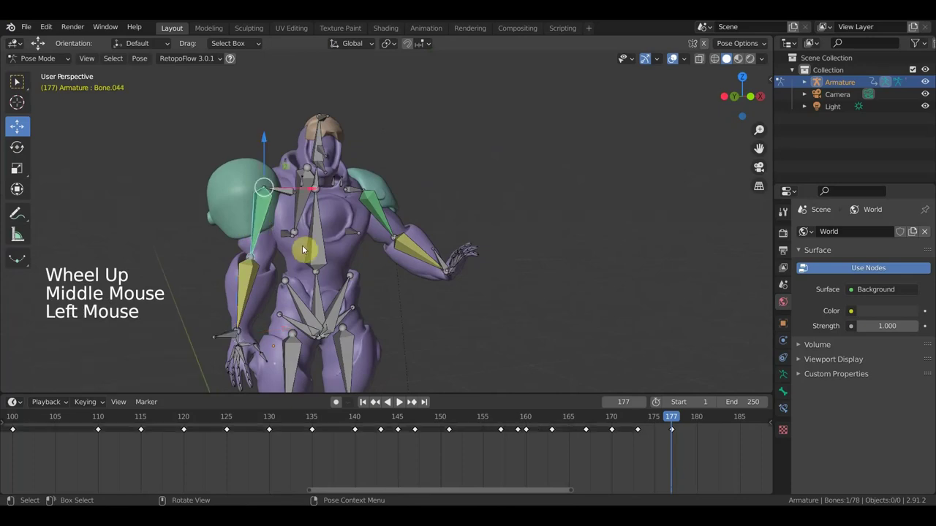
middle_click(325, 262)
key("r")
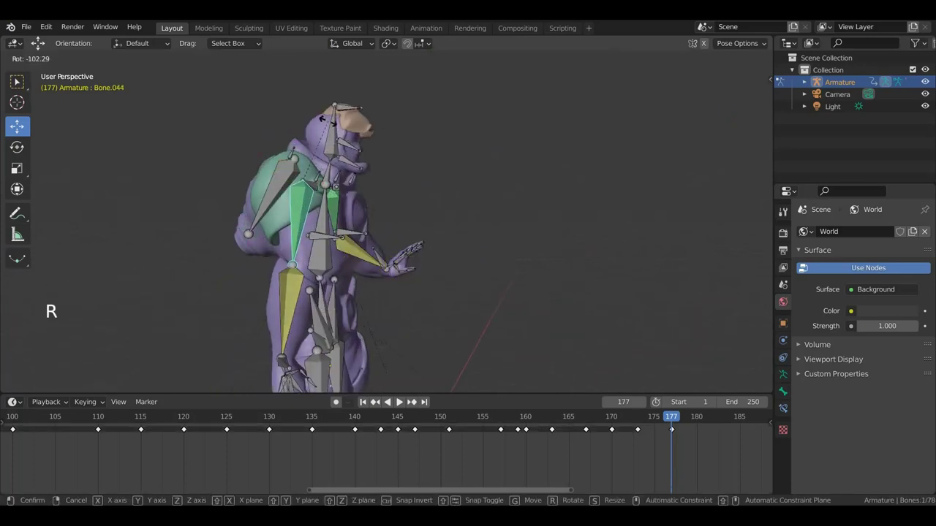
middle_click(374, 192)
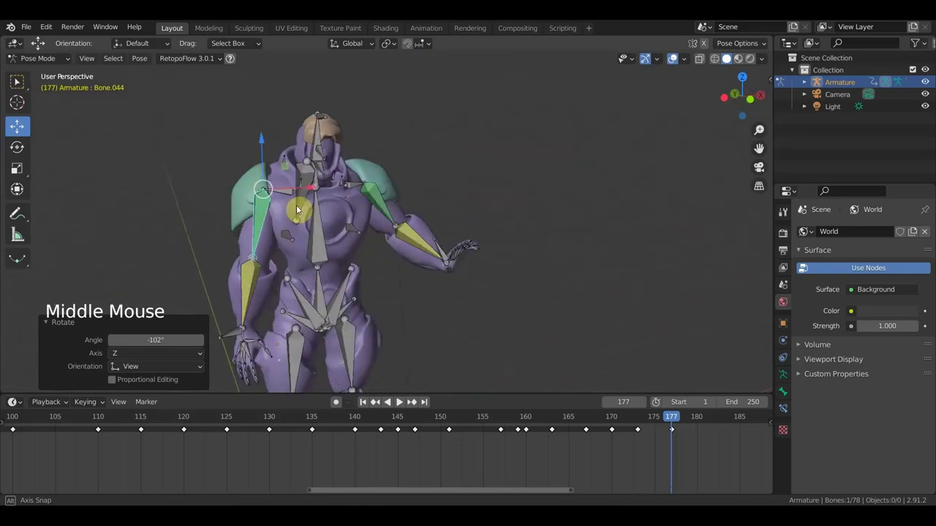
scroll("down", 3)
middle_click(308, 271)
left_click(332, 293)
key("r")
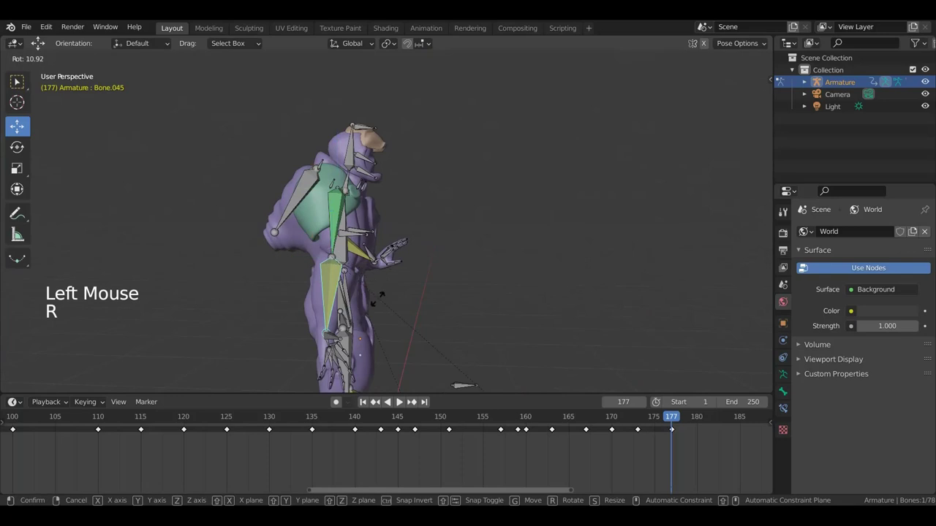
left_click(338, 340)
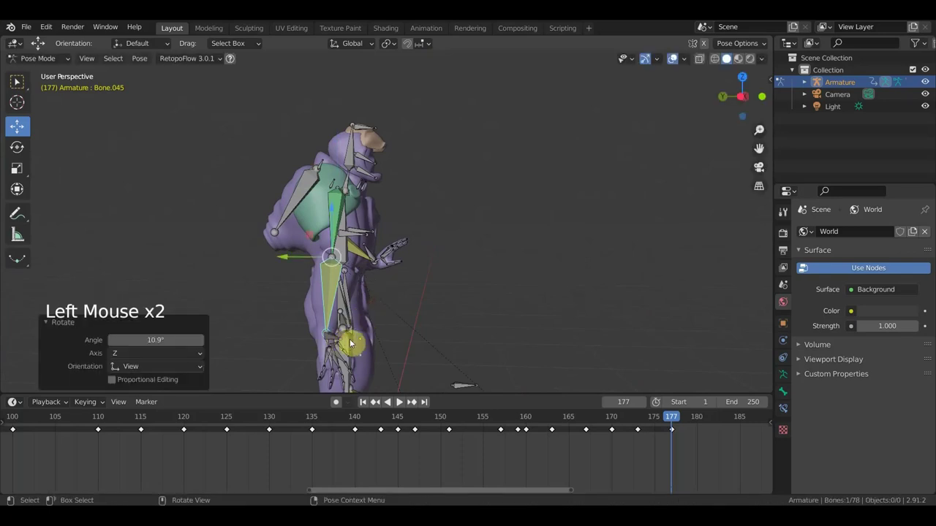
key("g")
- Rotate and move the forearm and hand bones to follow the lowered arm
left_click(399, 401)
middle_click(357, 328)
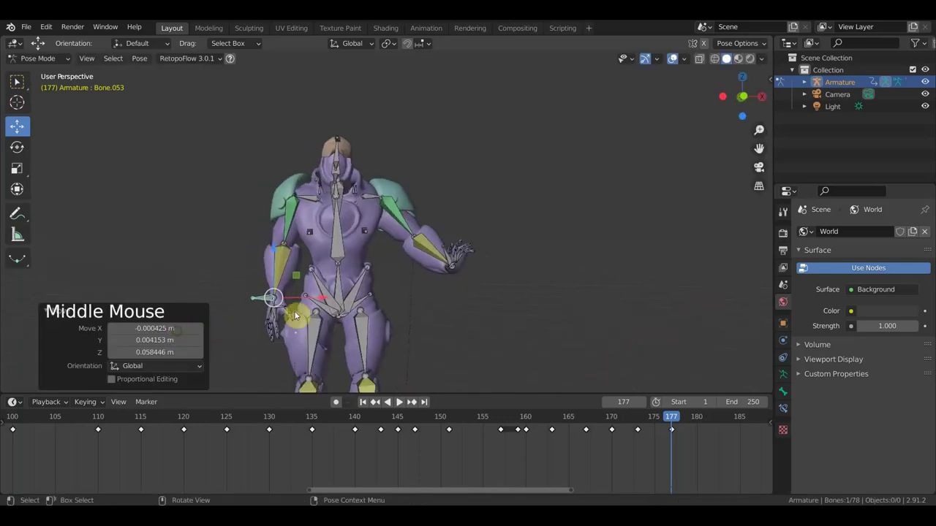
left_click(450, 257)
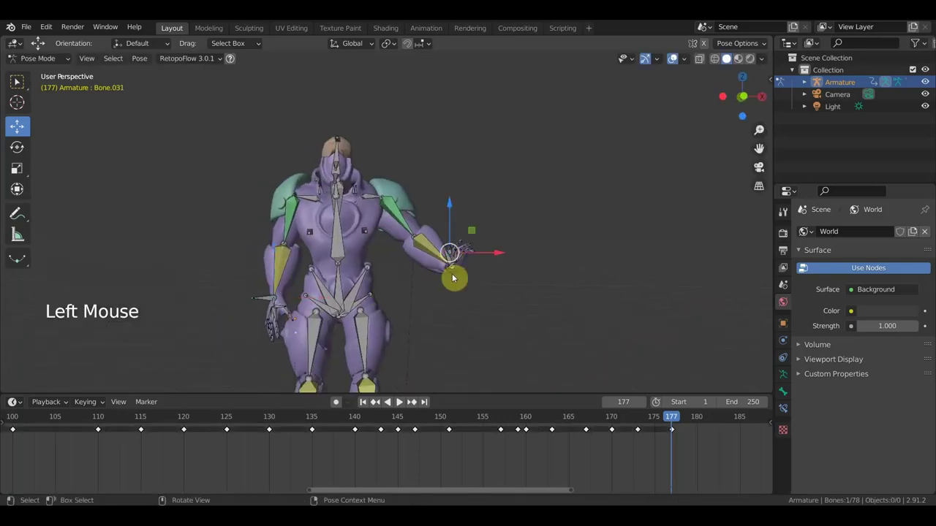
left_click(447, 255)
key("r")
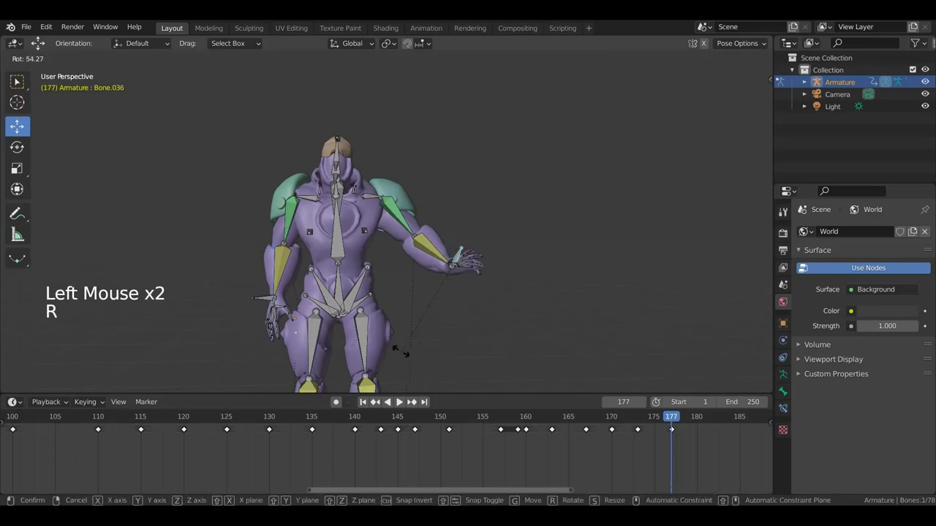
middle_click(593, 356)
key("r")
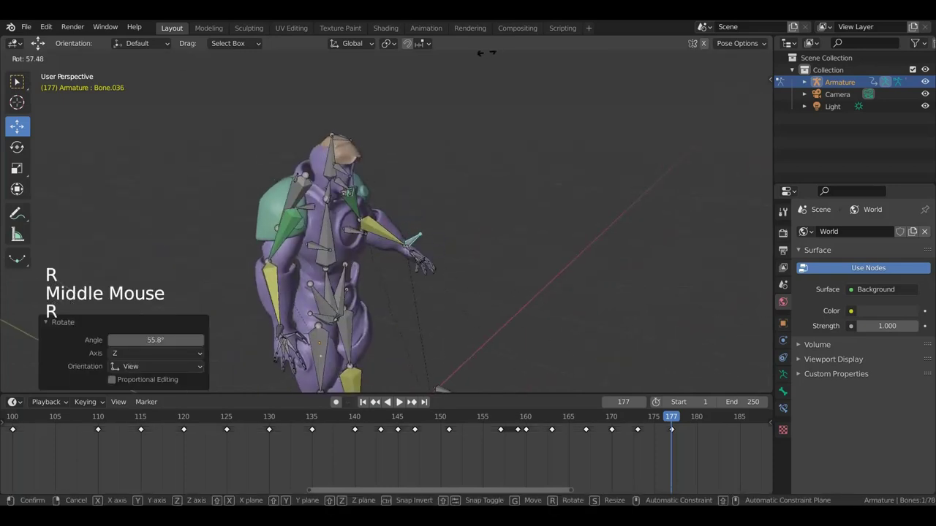
key("g")
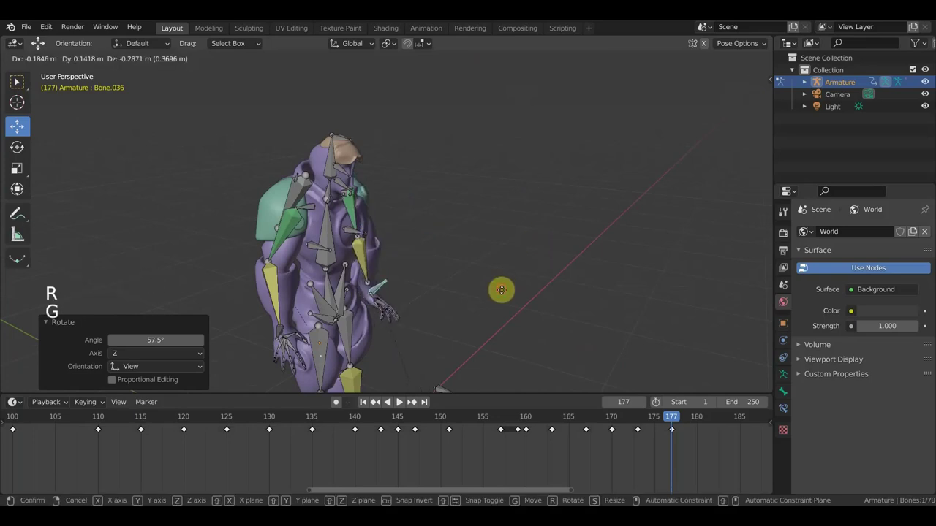
middle_click(478, 290)
key("r")
key("g")
- Rotate another arm bone from side and front views to keep the arm hanging straight
middle_click(396, 306)
middle_click(481, 215)
left_click(434, 195)
middle_click(481, 234)
key("r")
middle_click(511, 272)
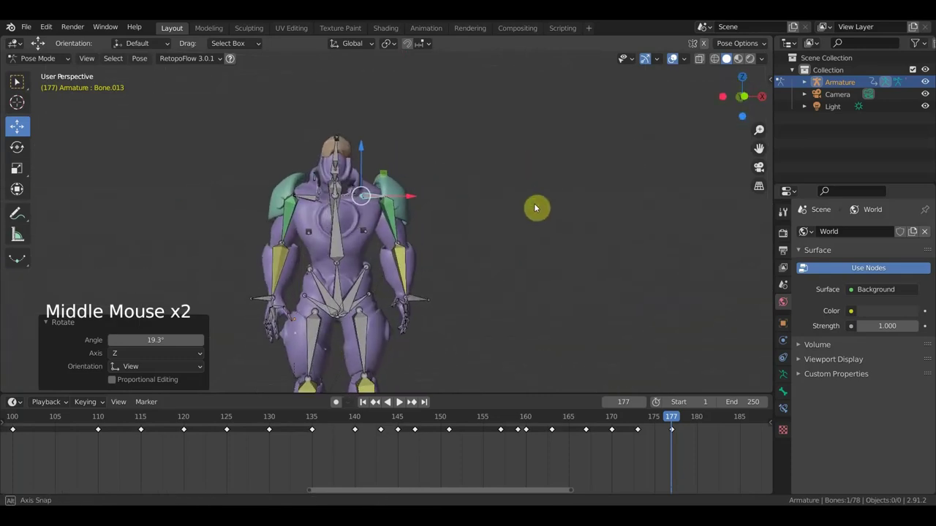
middle_click(395, 236)
left_click(396, 236)
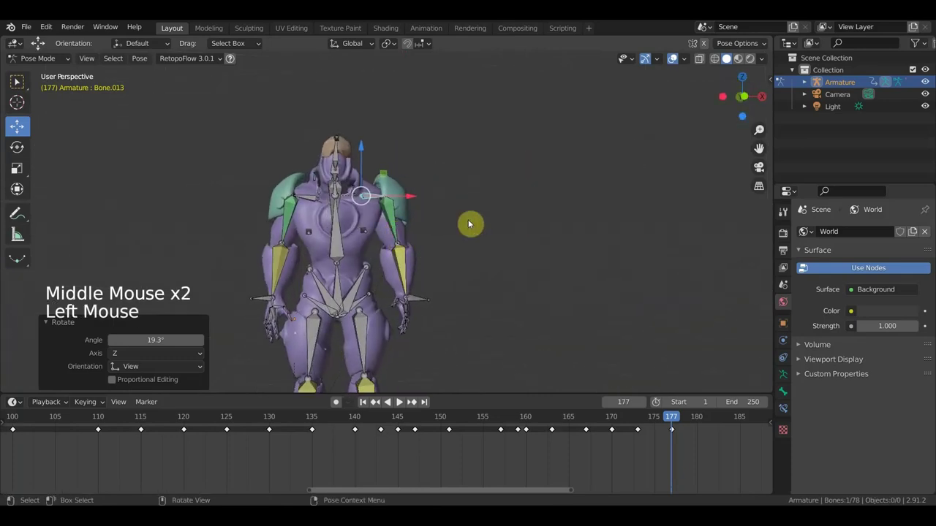
- Re-rotate the shoulder bone twice from the side view and select the next hand bone
middle_click(489, 231)
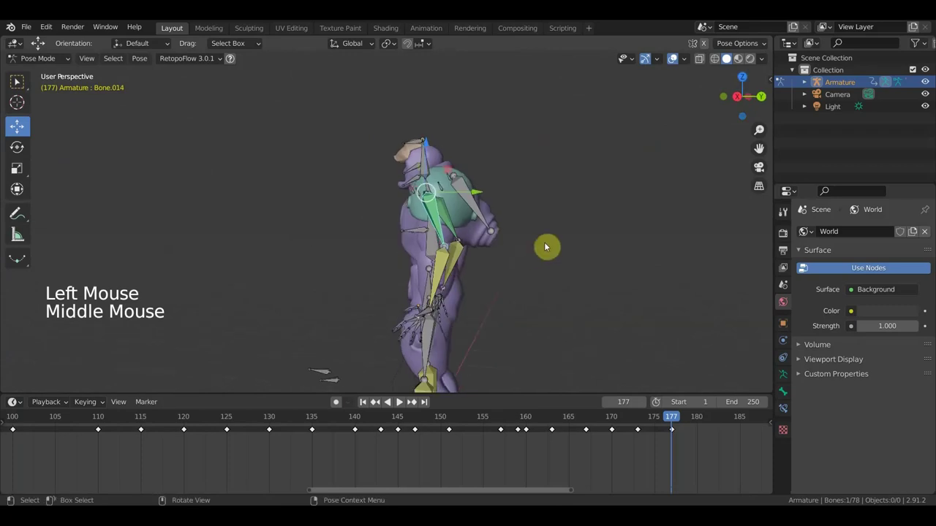
key("r")
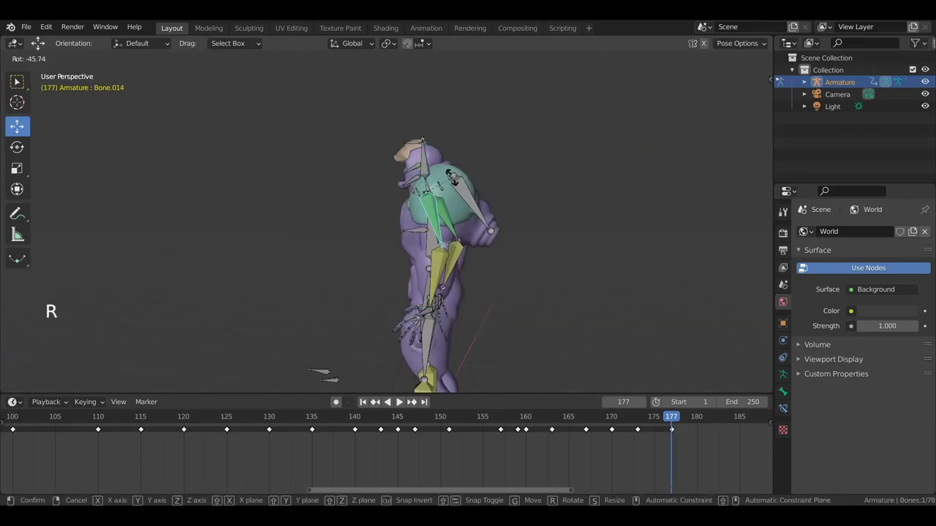
middle_click(484, 217)
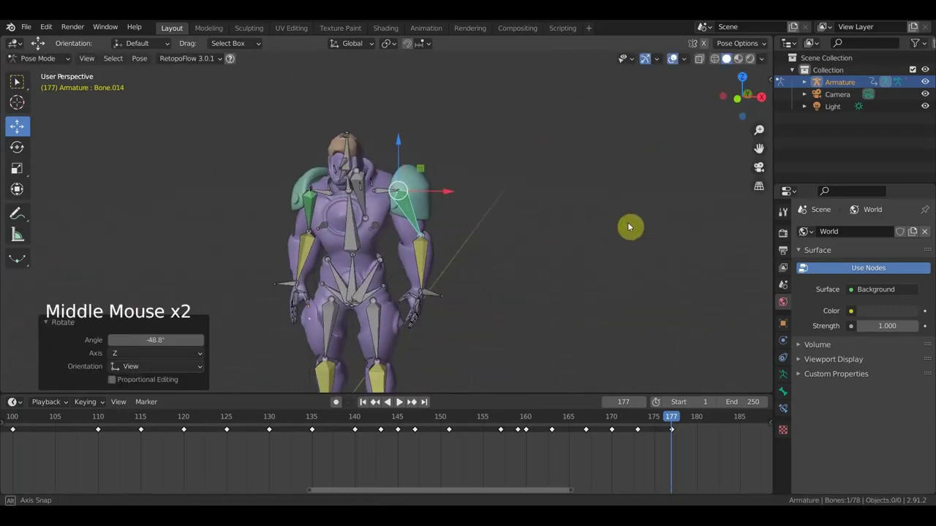
middle_click(476, 232)
key("r")
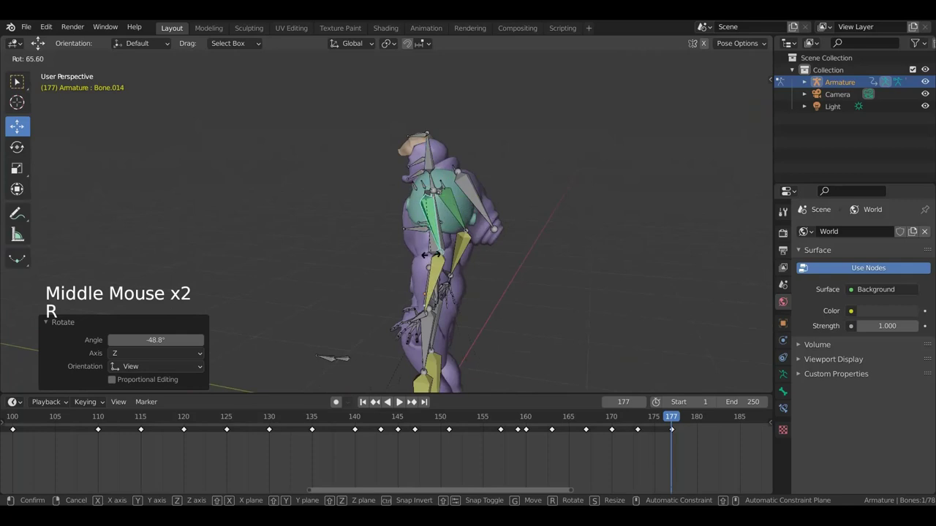
middle_click(499, 259)
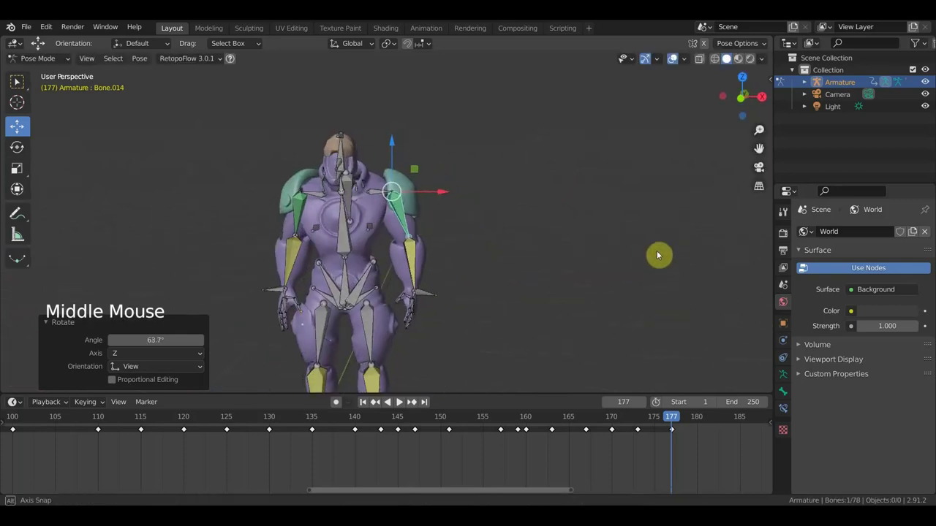
left_click(433, 306)
- From the front view, move and rotate an arm bone to tidy the lowered arm
key("KP_1")
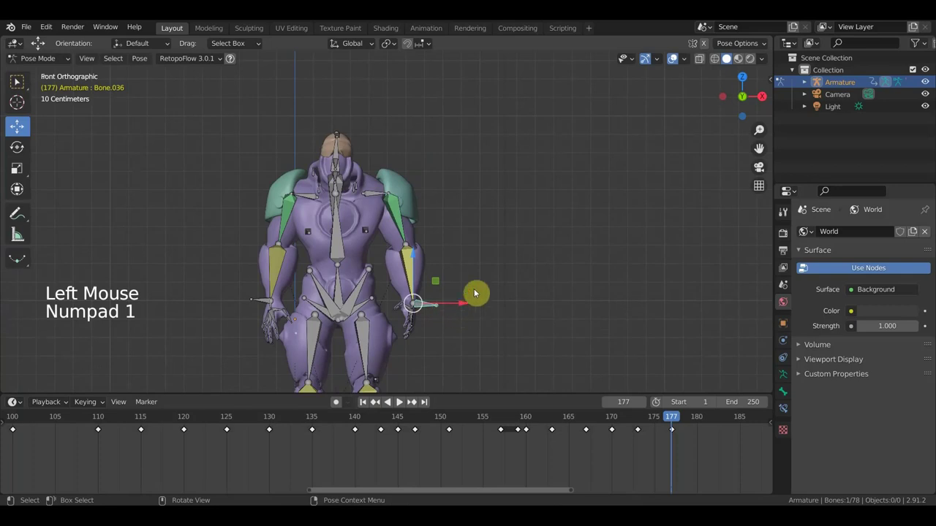
key("g")
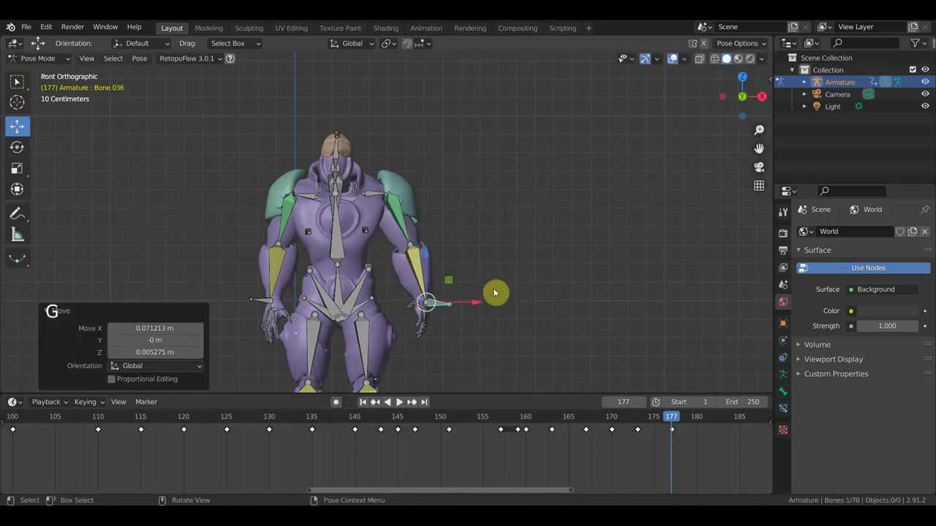
scroll("up", 3)
middle_click(454, 251)
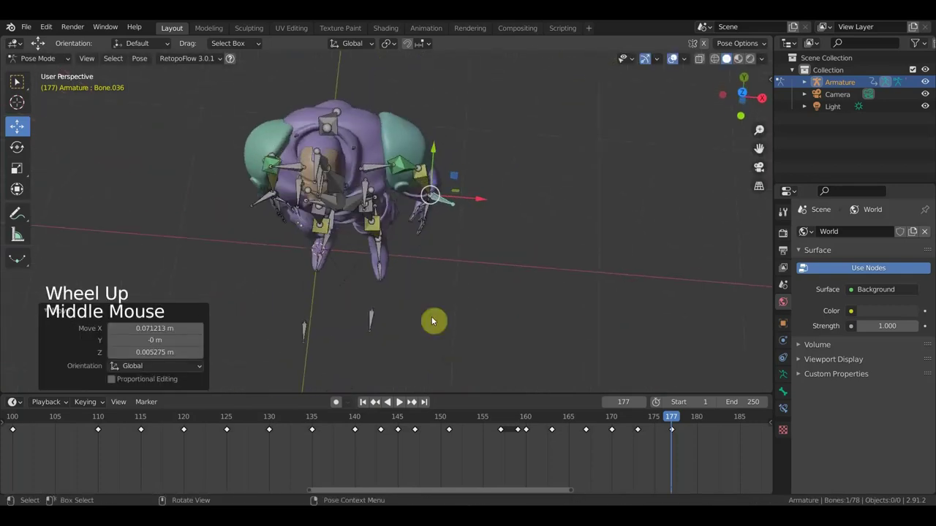
left_click(383, 166)
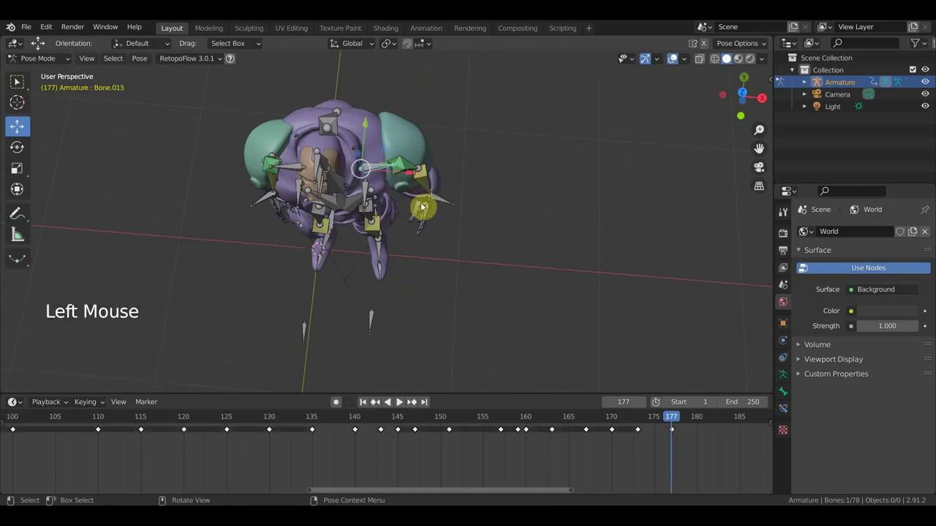
middle_click(429, 231)
key("r")
middle_click(450, 236)
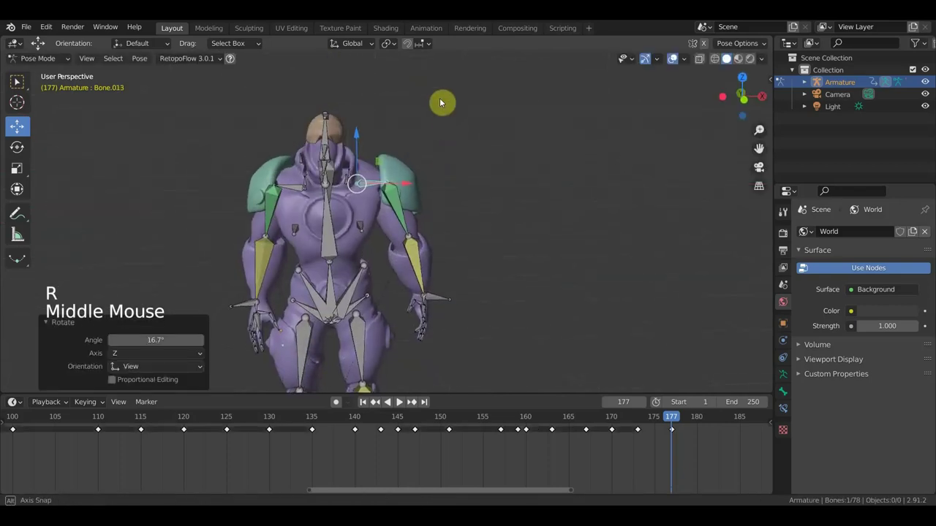
middle_click(454, 170)
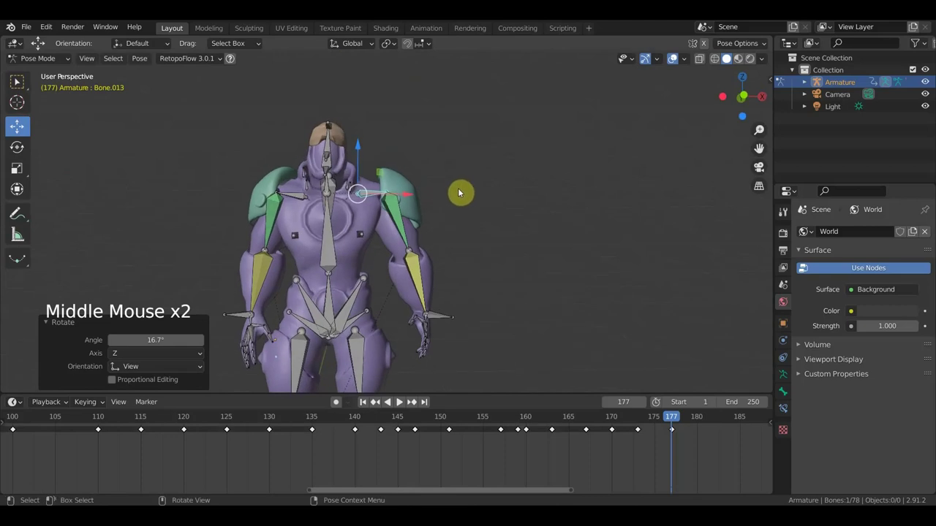
key("g")
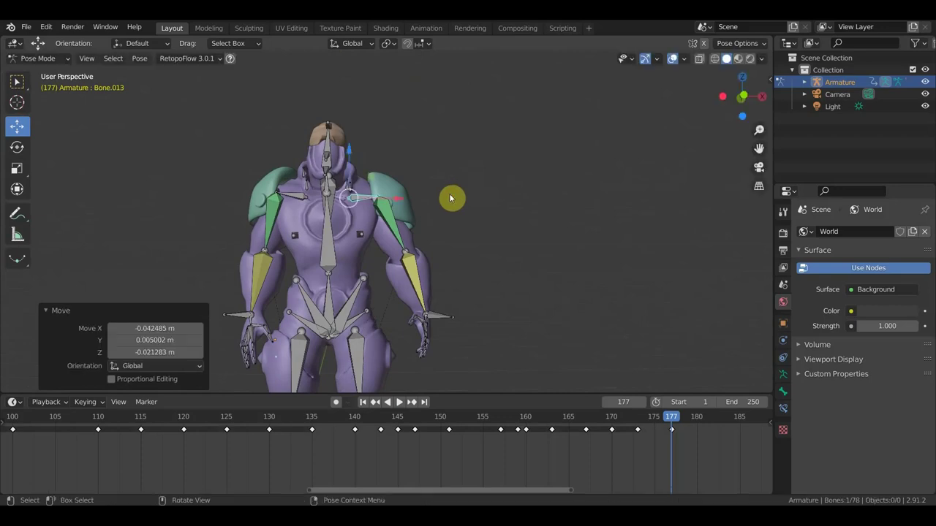
- Rotate the spine bone slightly from the side view to balance the posture
key("KP_1")
scroll("down", 3)
left_click(346, 247)
scroll("down", 3)
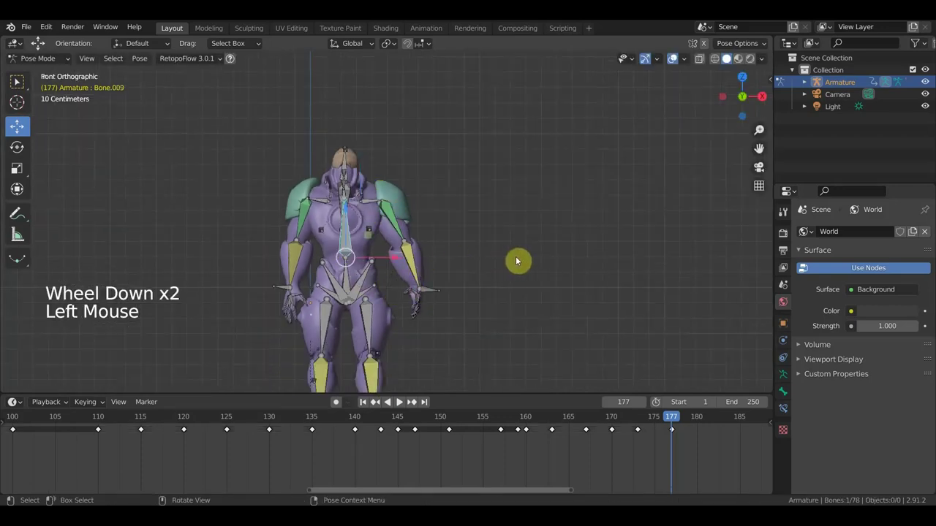
middle_click(456, 259)
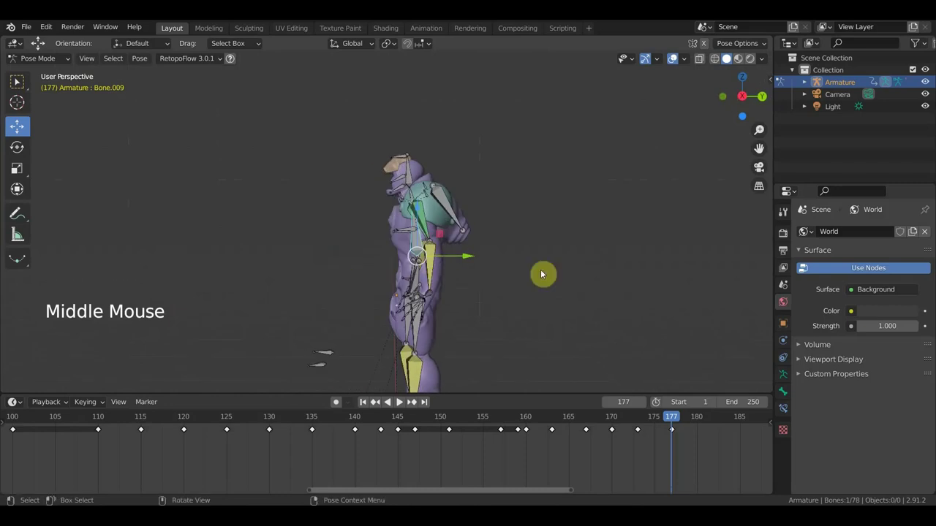
key("r")
middle_click(424, 304)
- Rotate the hand bone and nudge it about 0.1 m into place beside the body
left_click(446, 294)
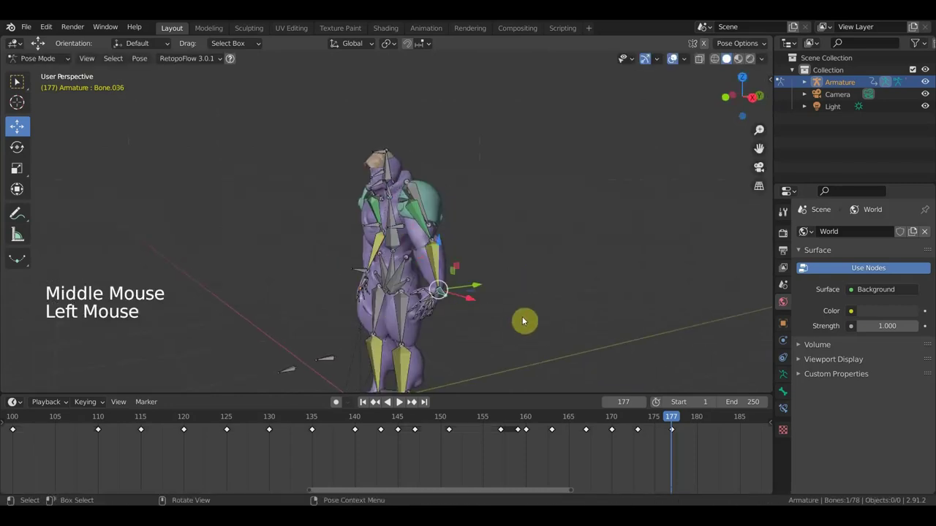
key("r")
middle_click(497, 283)
key("g")
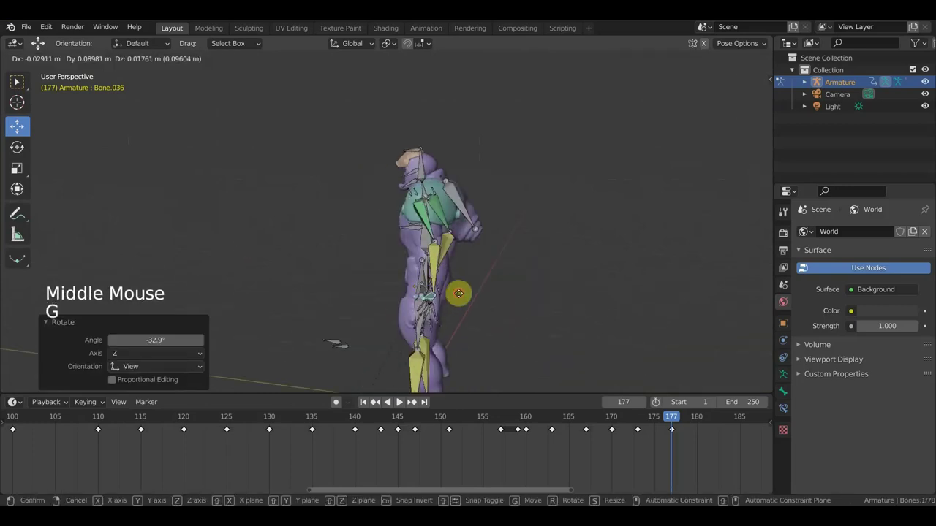
middle_click(530, 299)
key("g")
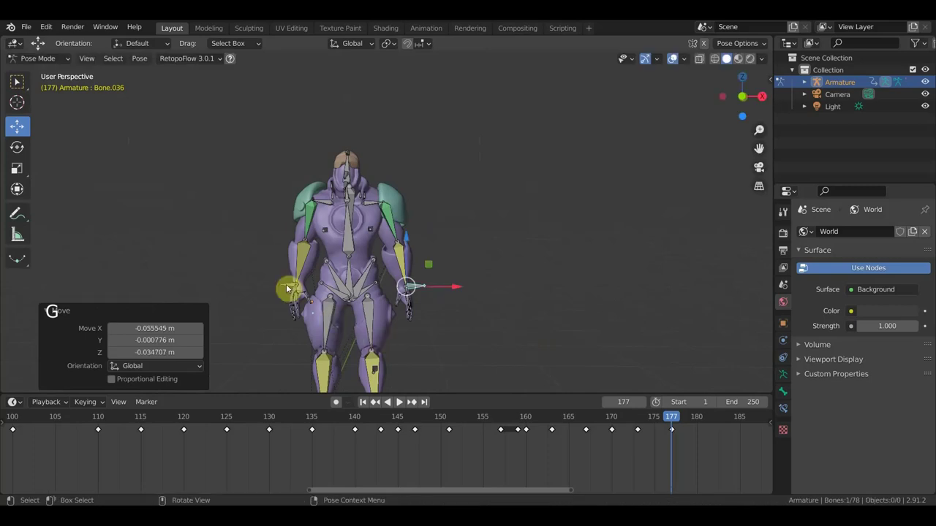
left_click(288, 290)
- Rotate the shoulder bone from the side view and adjust a neighbouring bone
key("g")
left_click(309, 223)
middle_click(359, 243)
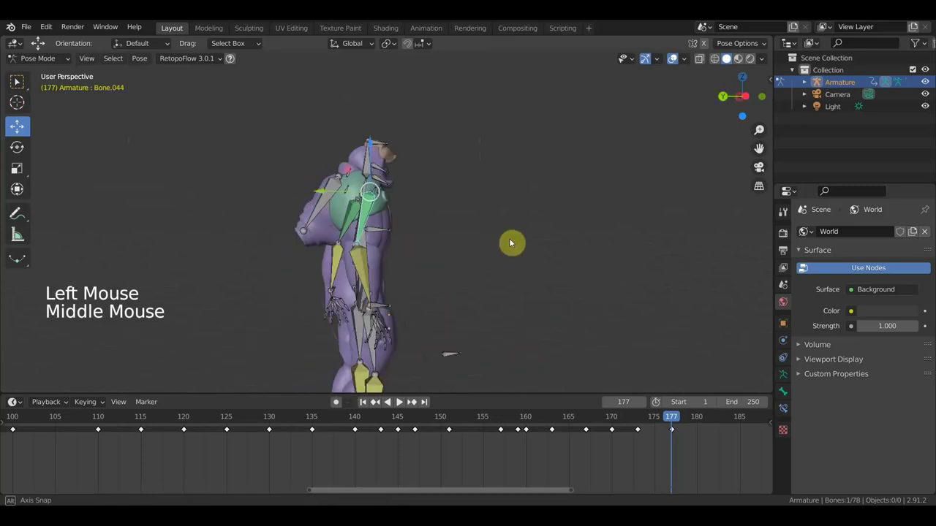
key("r")
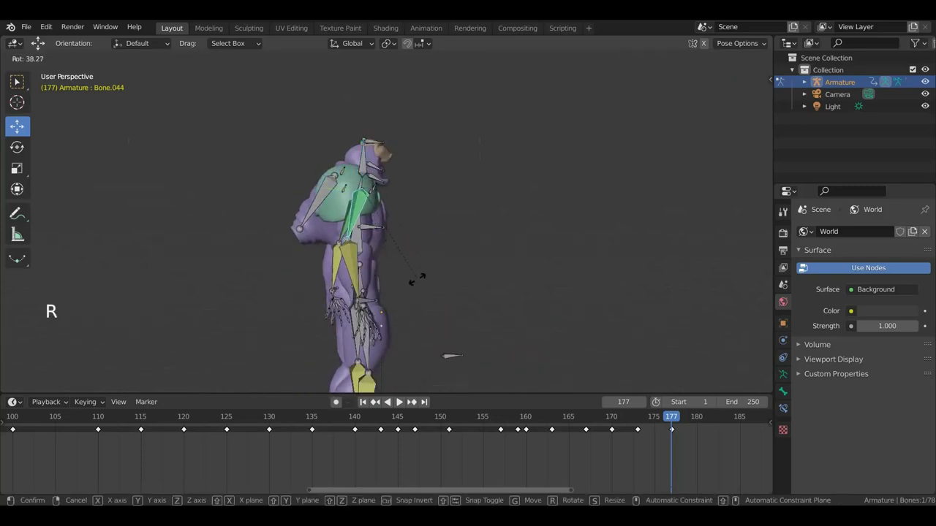
middle_click(420, 293)
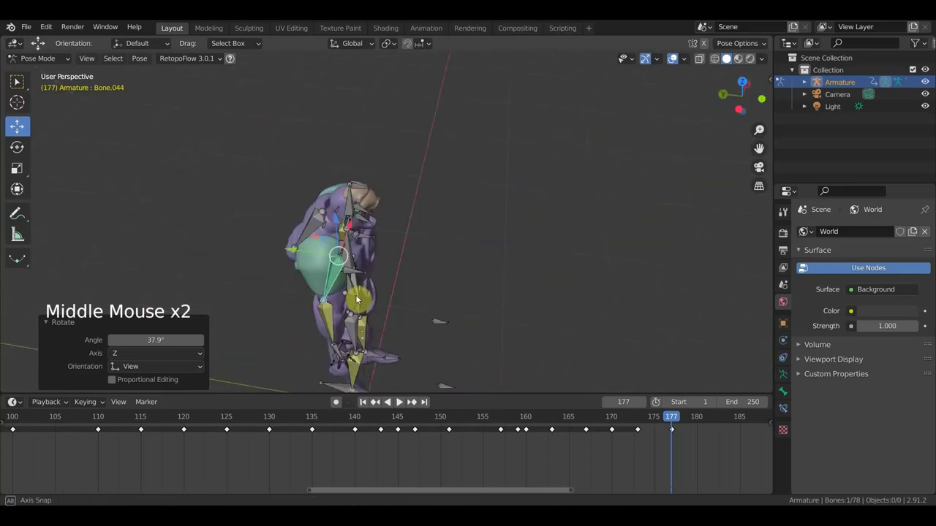
left_click(322, 203)
key("r")
key("g")
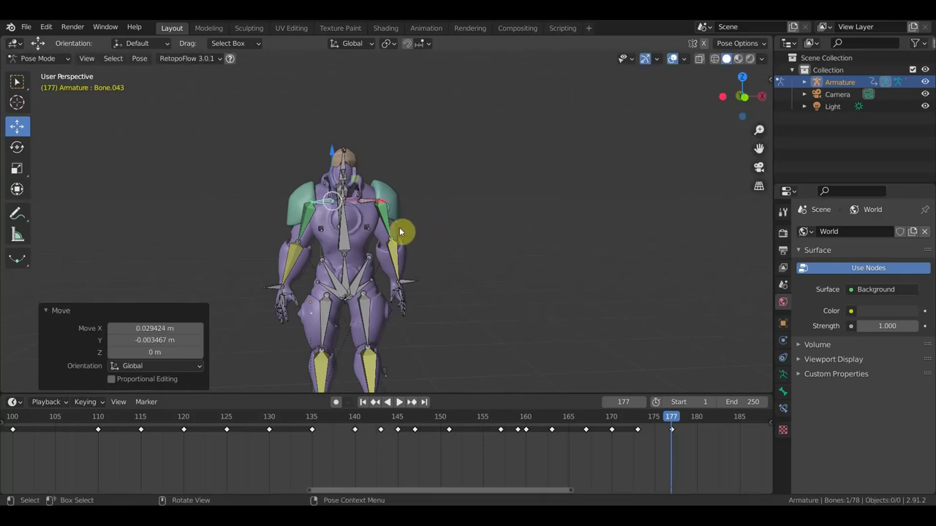
- Rotate the shoulder and upper-arm bones about 7° and check the pose from the front
left_click(304, 236)
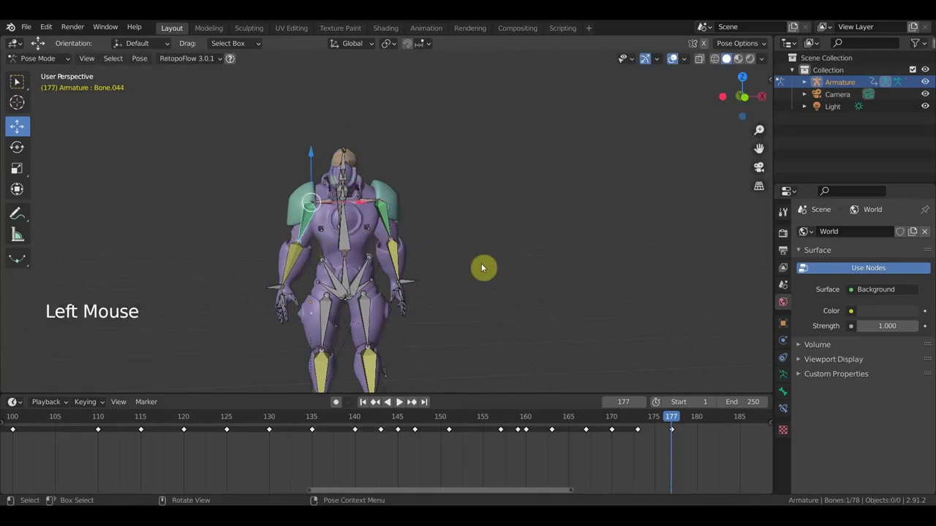
key("r")
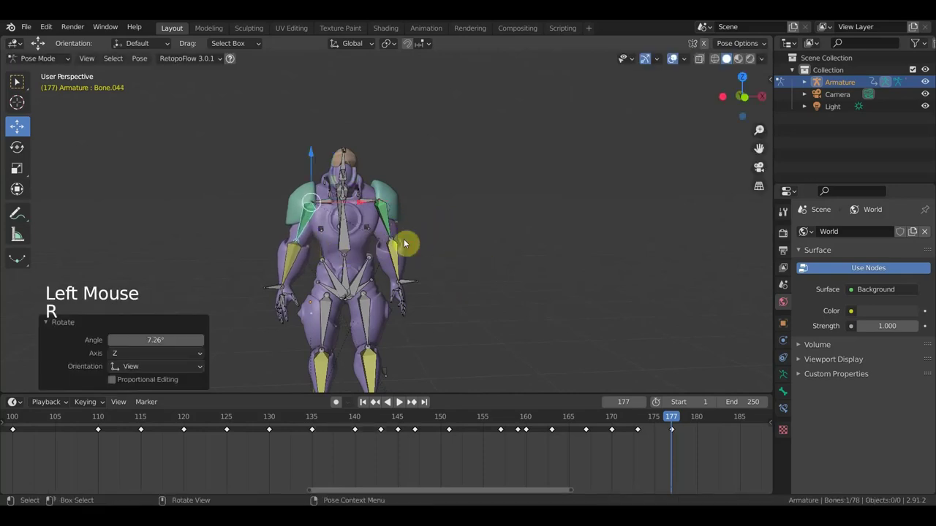
left_click(393, 227)
key("r")
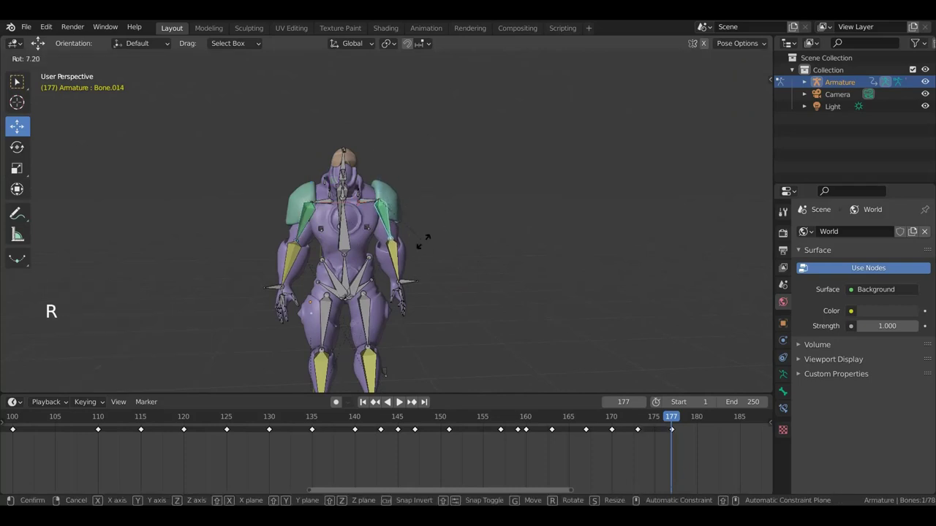
key("KP_1")
scroll("down", 3)
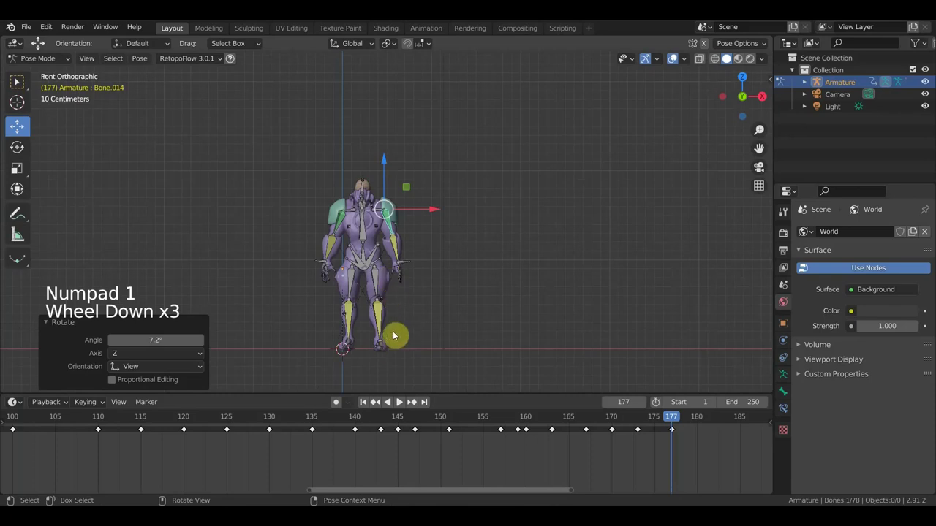
- Select all bones, keyframe the pose and set the timeline end frame to 177
left_click(367, 255)
scroll("down", 3)
key("g")
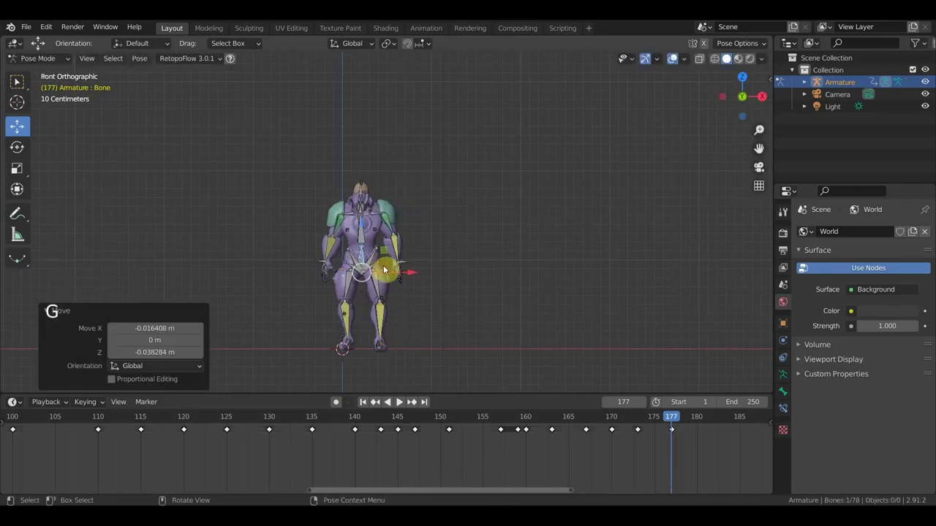
middle_click(419, 234)
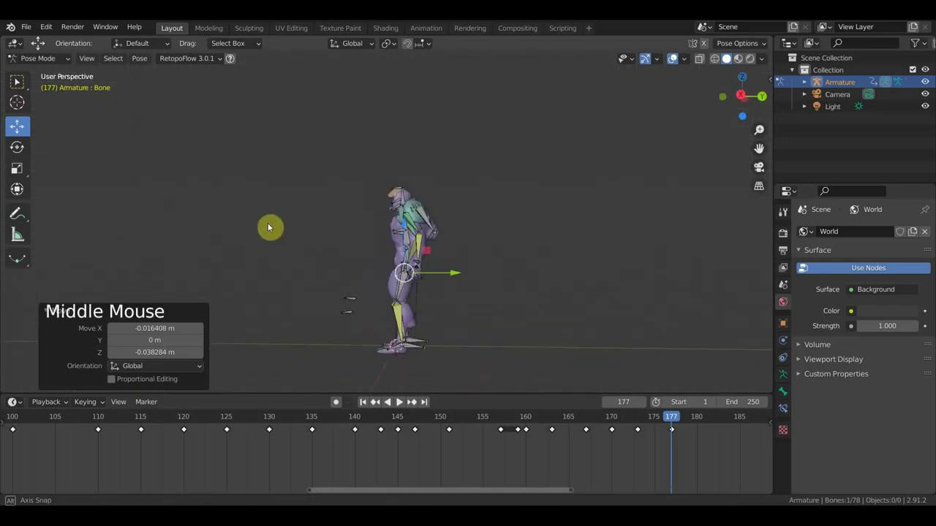
key("a")
key("i")
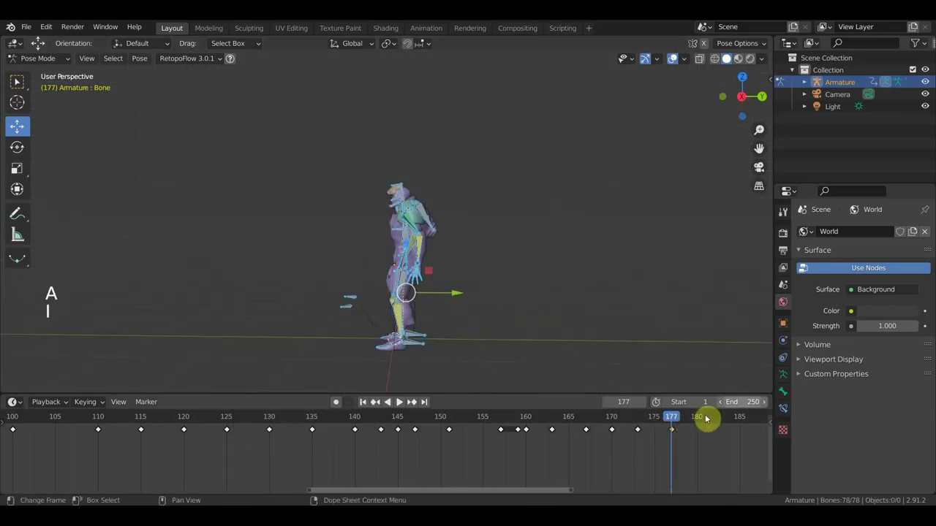
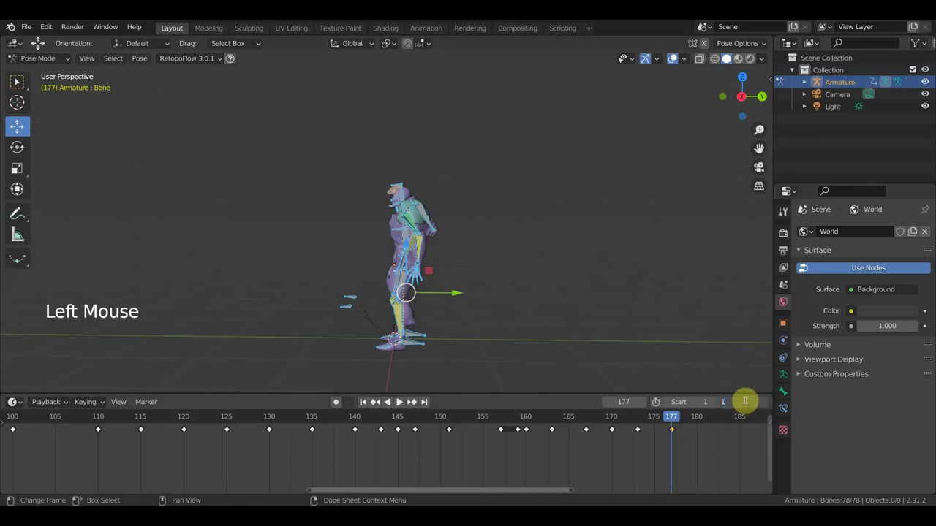
key("KP_7")
scroll("down", 3)
- Hide the armature bones via overlays and show the character mesh as a wireframe
middle_click(511, 335)
left_click(675, 64)
scroll("up", 3)
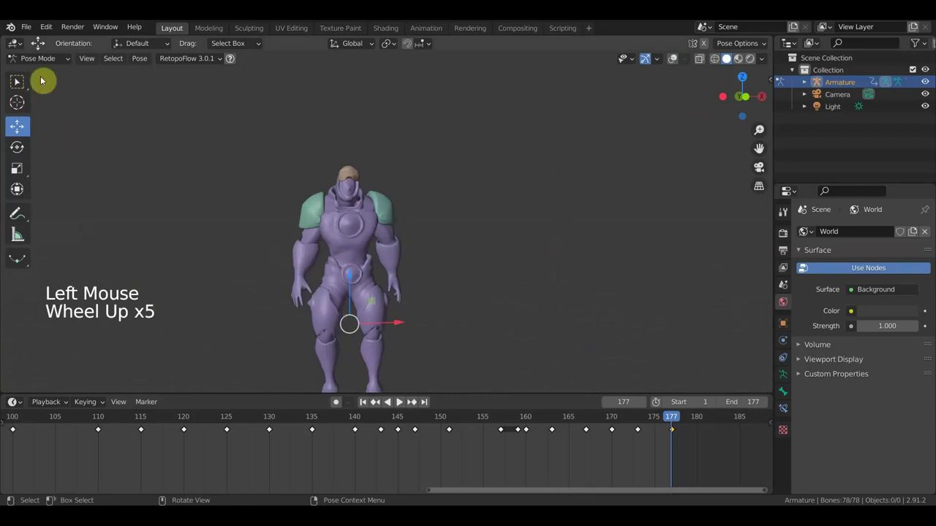
left_click(38, 60)
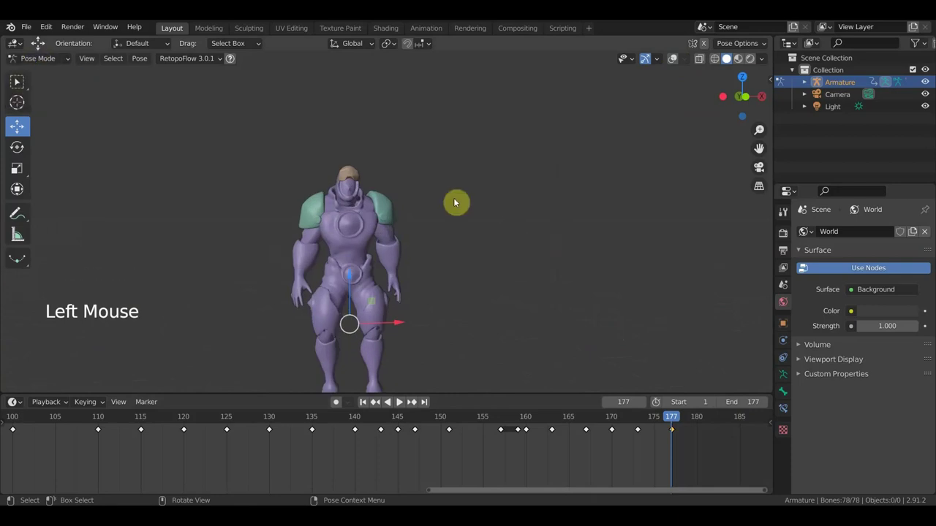
key("KP_1")
scroll("up", 3)
middle_click(442, 251)
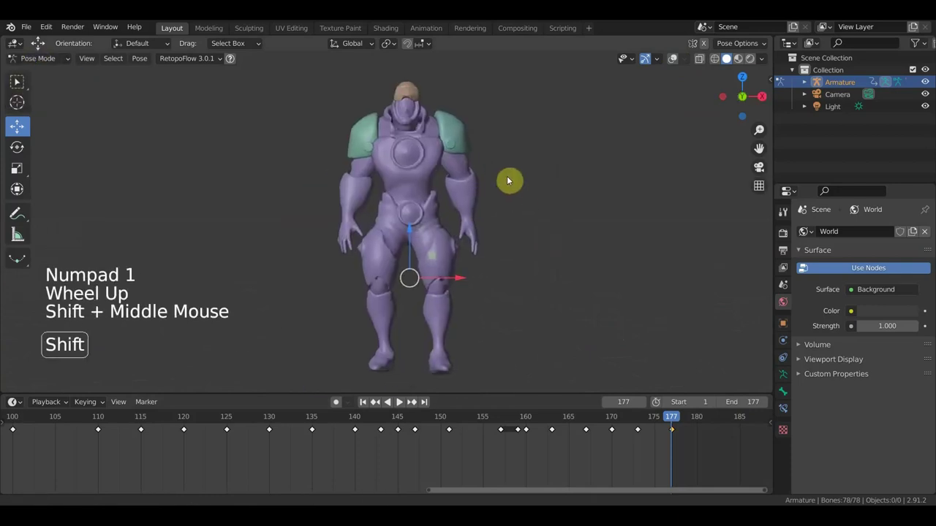
left_click(39, 43)
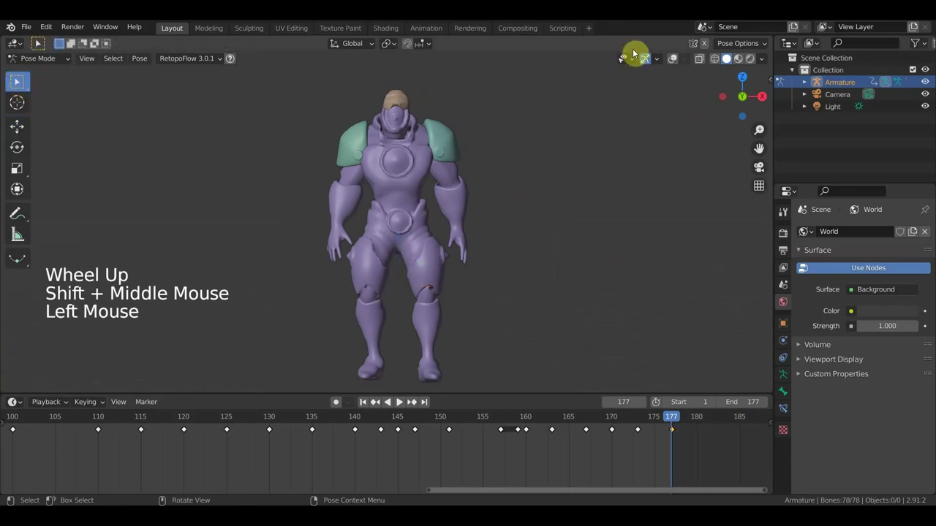
left_click(39, 43)
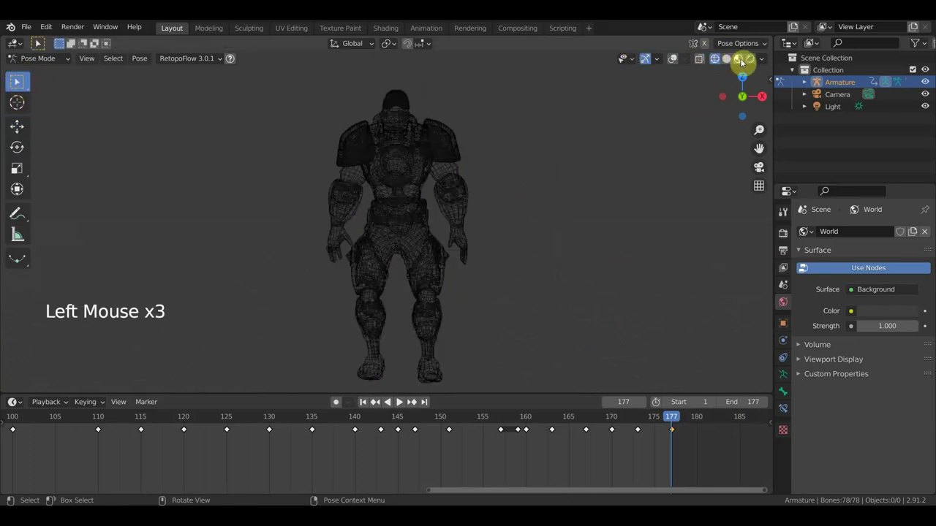
- Switch to Material Preview shading and play the animation through, stopping around frame 45
double_click(39, 43)
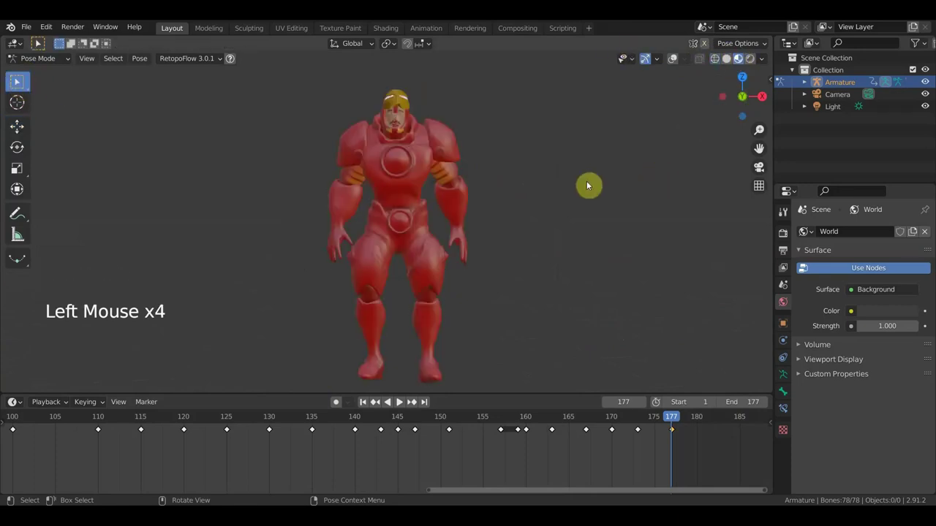
scroll("up", 3)
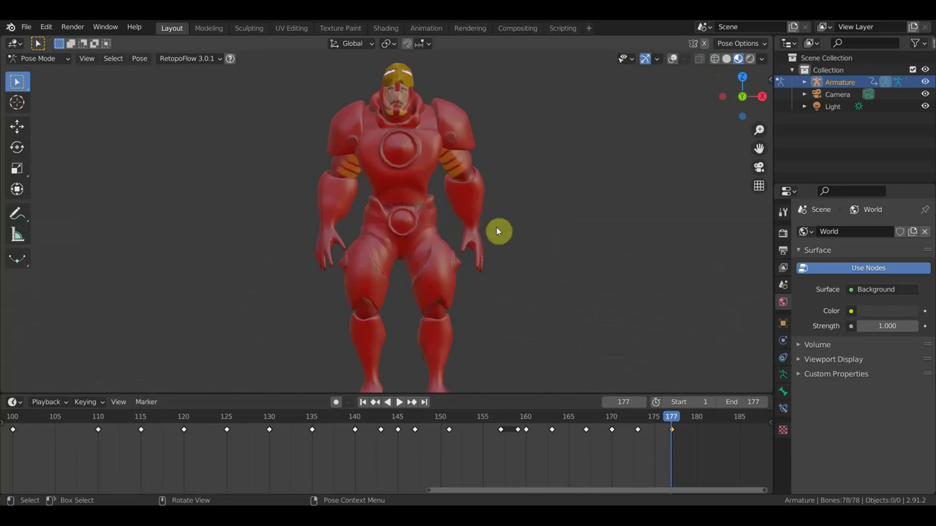
key("space")
scroll("down", 3)
middle_click(17, 82)
scroll("up", 3)
middle_click(18, 82)
scroll("down", 3)
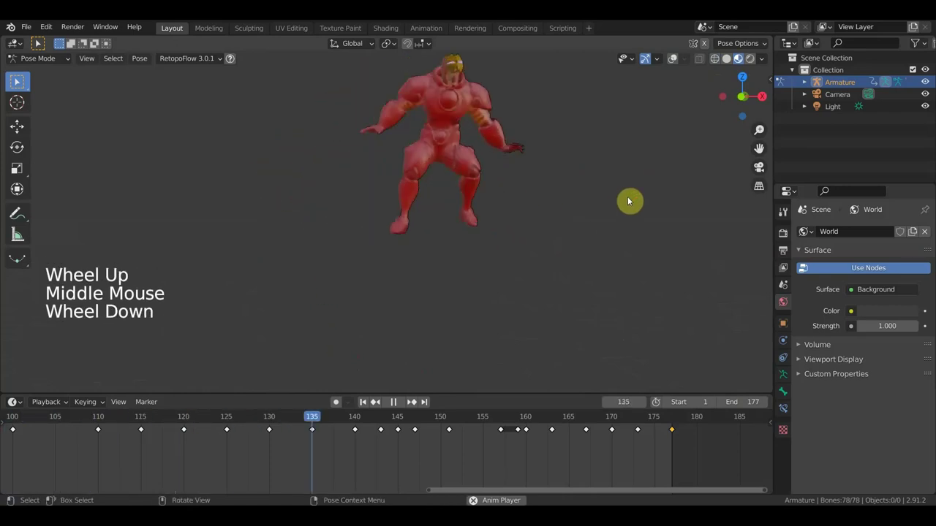
scroll("down", 3)
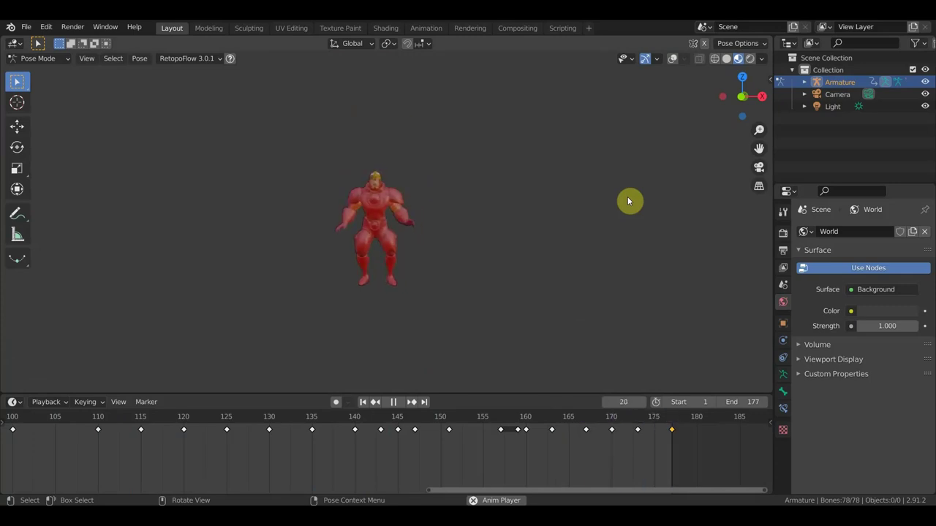
key("space")
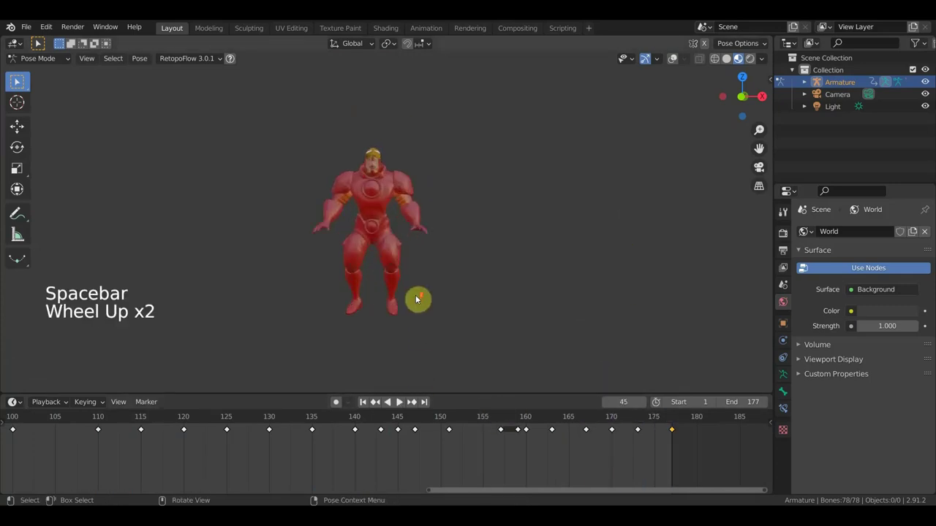